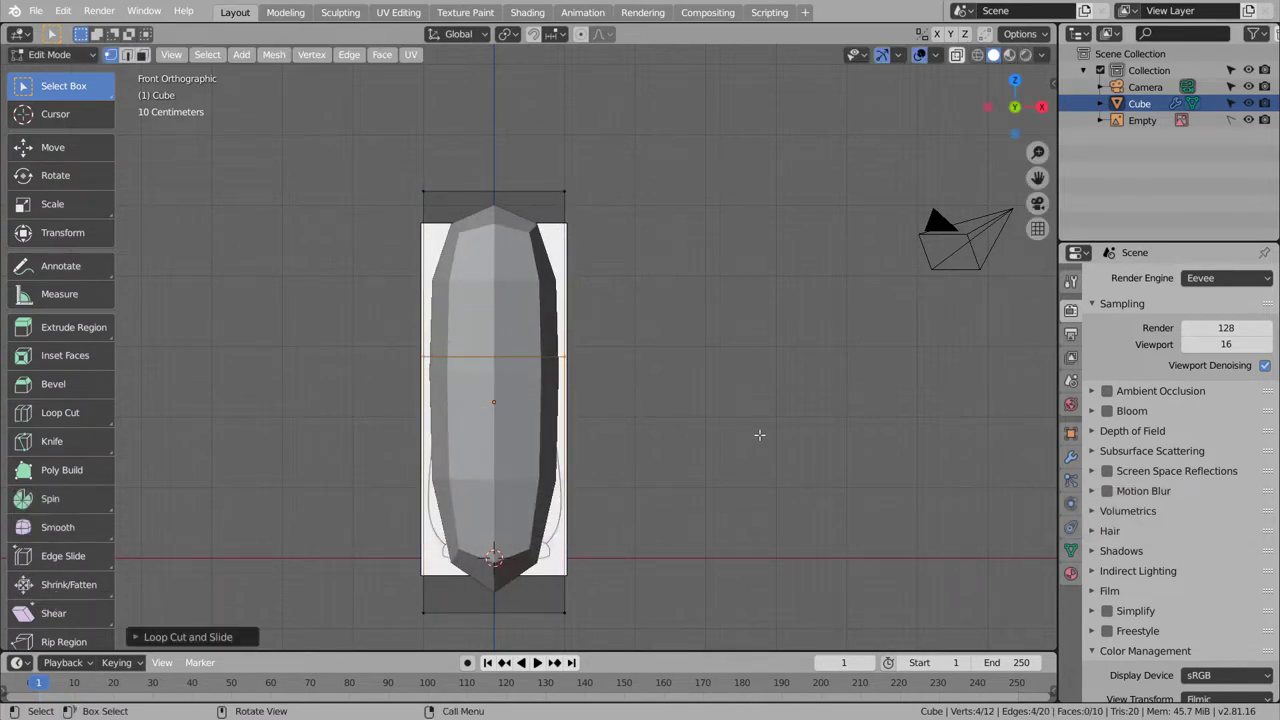
Scale the body mesh vertically and move it to match the cat's height over the reference image
key(Tab)
key(s)
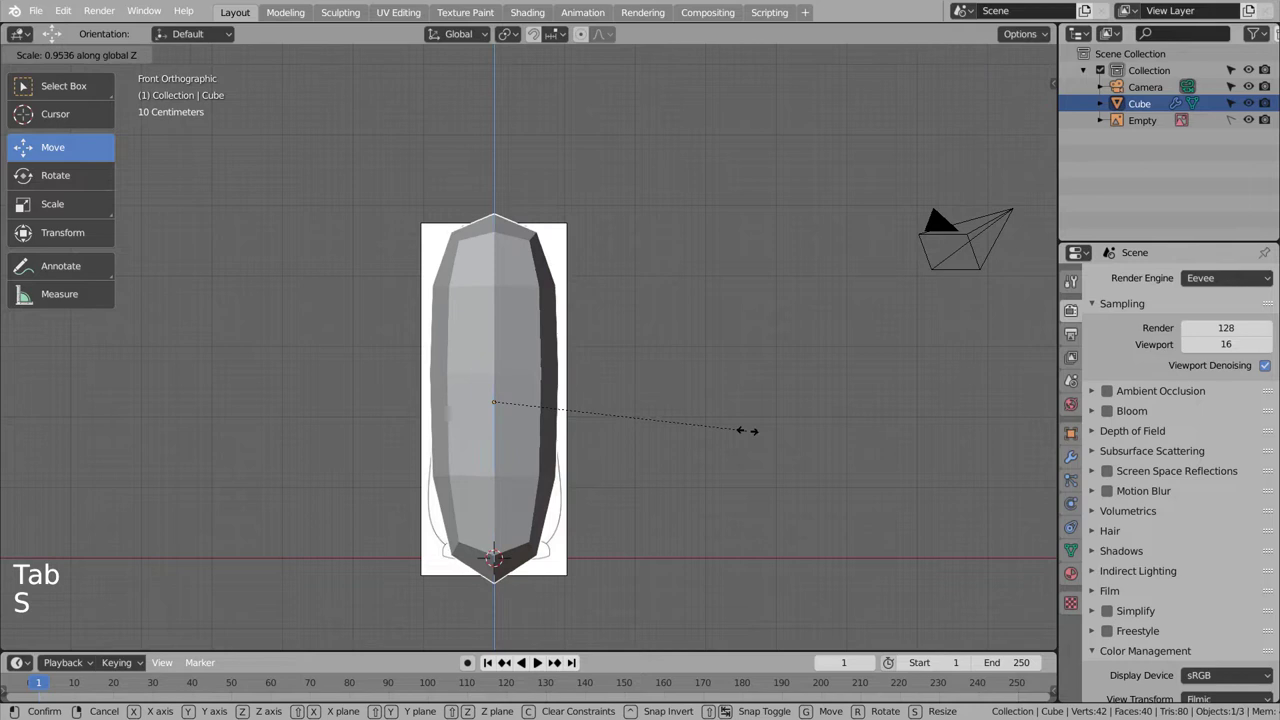
key(shift+z)
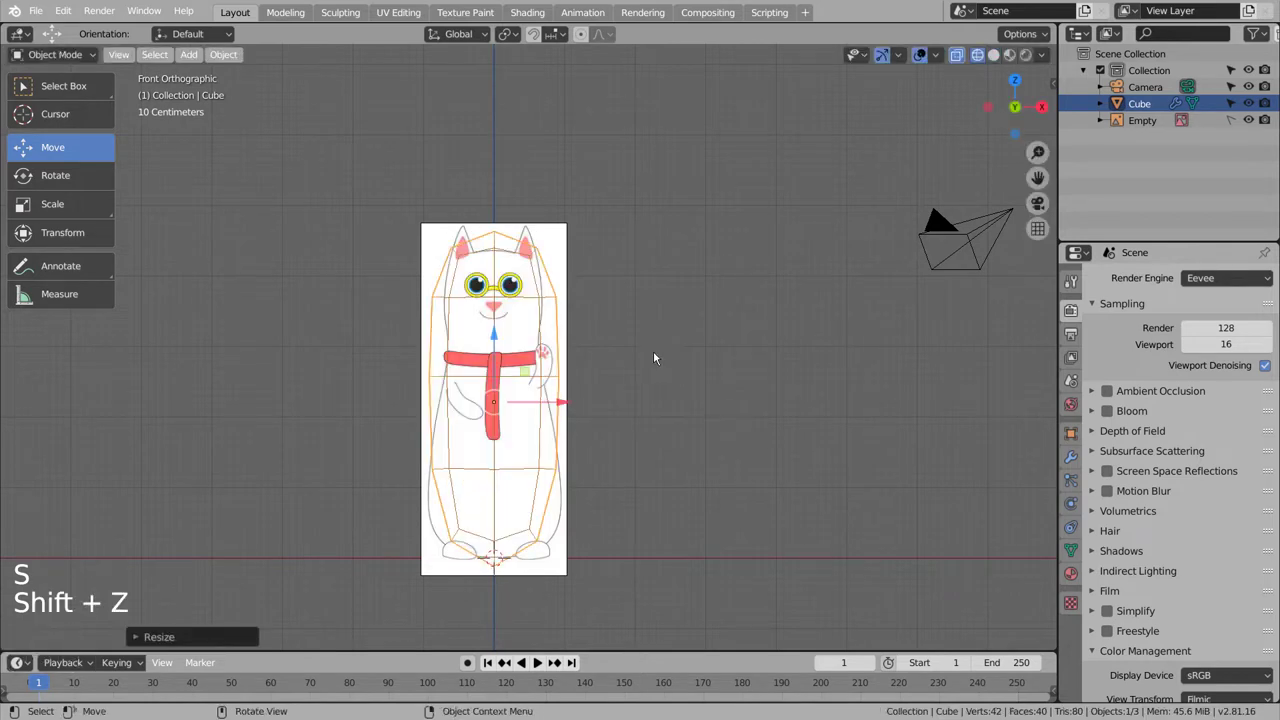
click(504, 351)
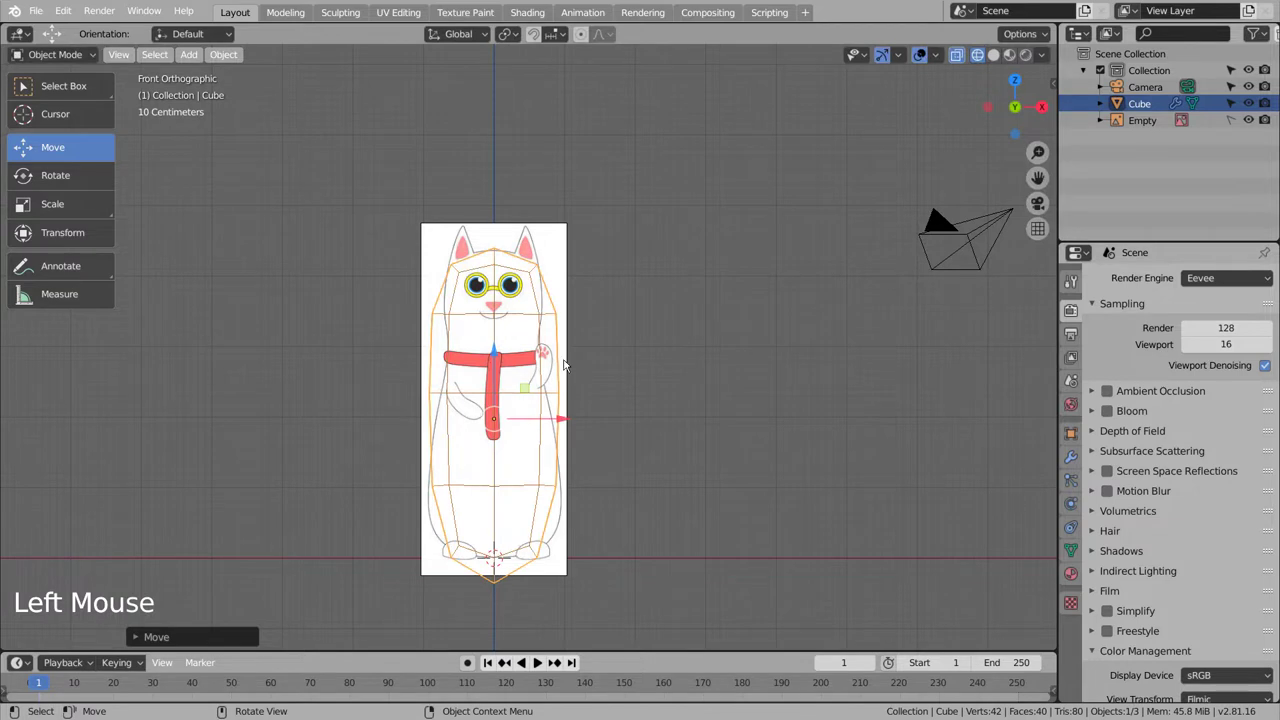
key(Tab)
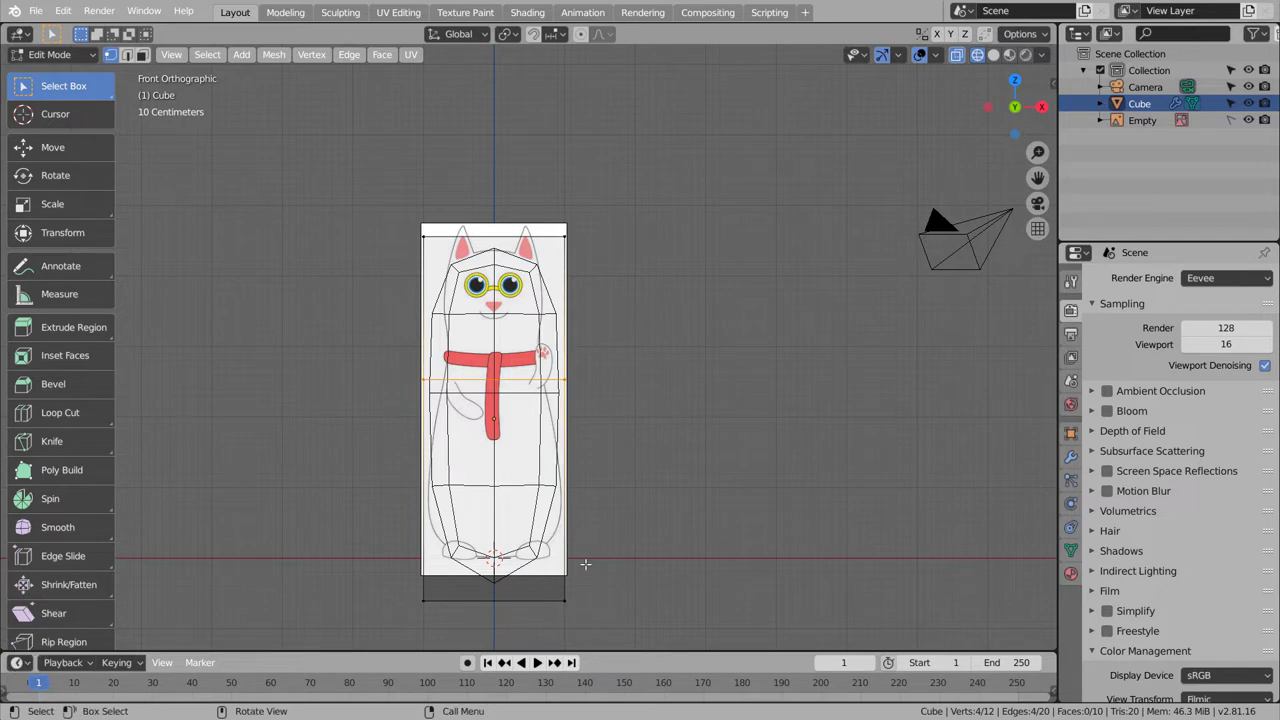
Cut a horizontal edge loop into the body and slide it down near the cat's base
key(Tab)
key(ctrl+r)
key(Tab)
key(ctrl+r)
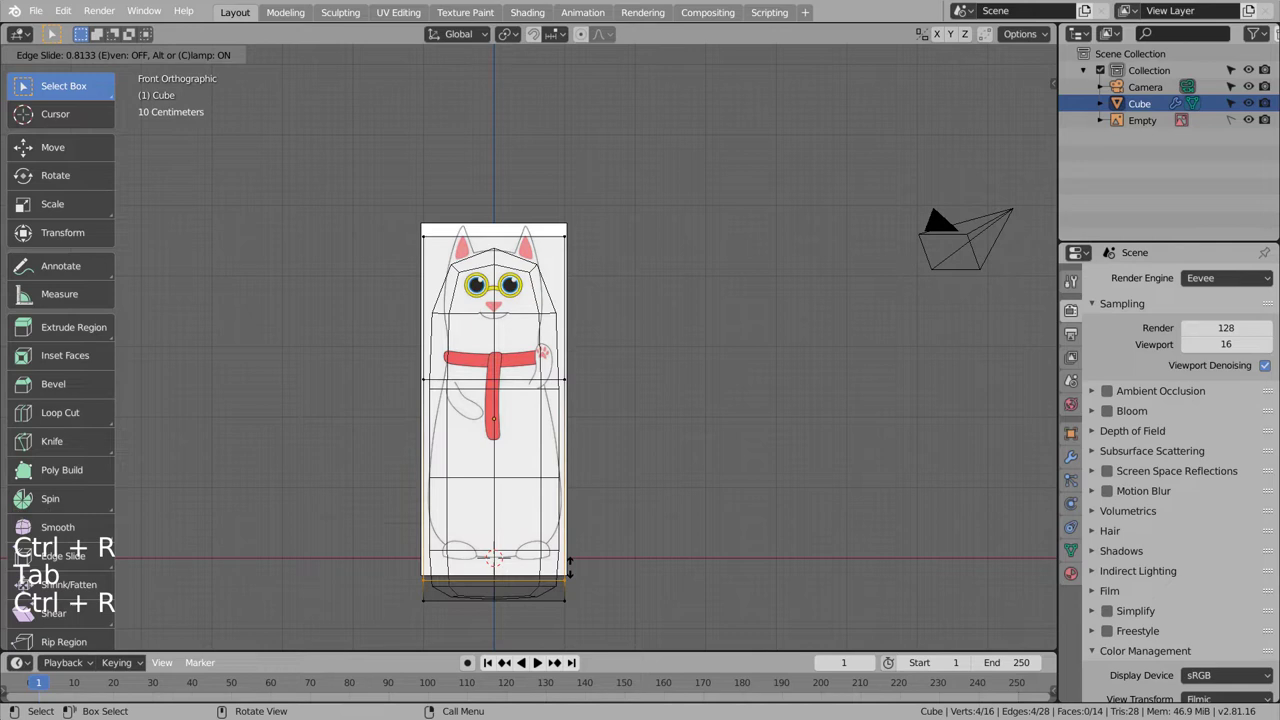
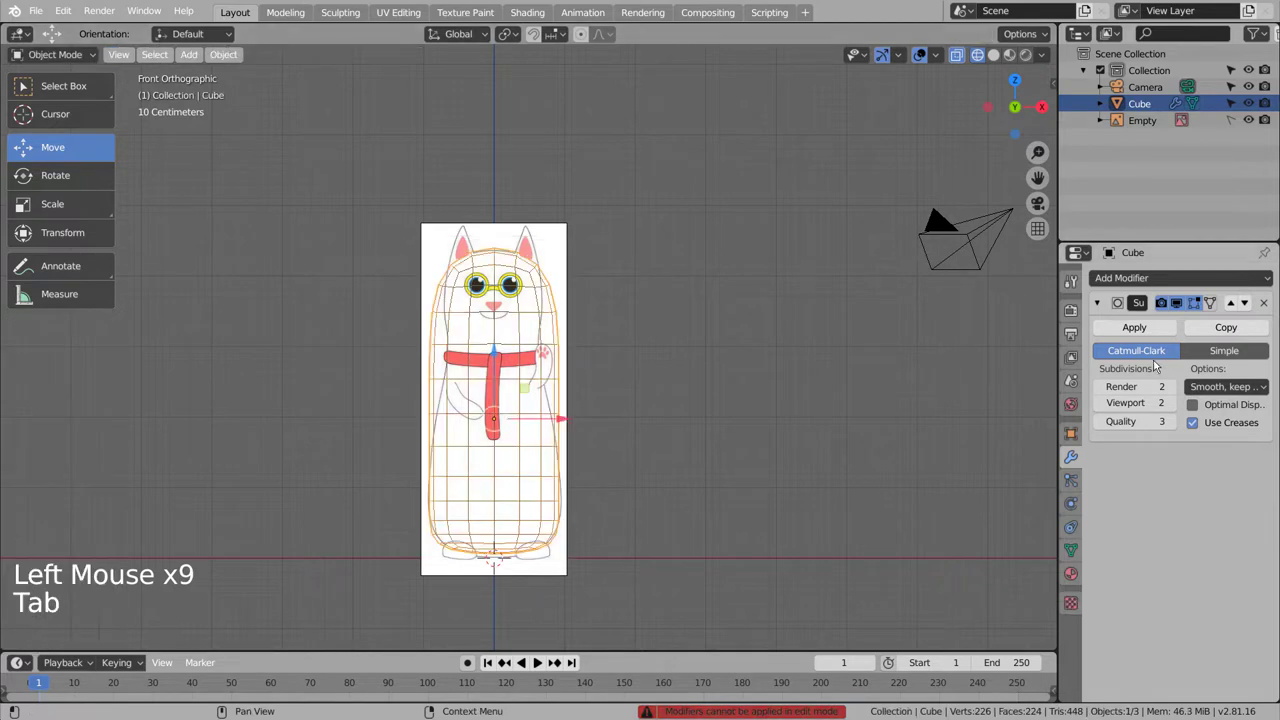
Apply the two-level Subdivision Surface modifier and begin editing the dense rounded body mesh
click(1163, 329)
key(Tab)
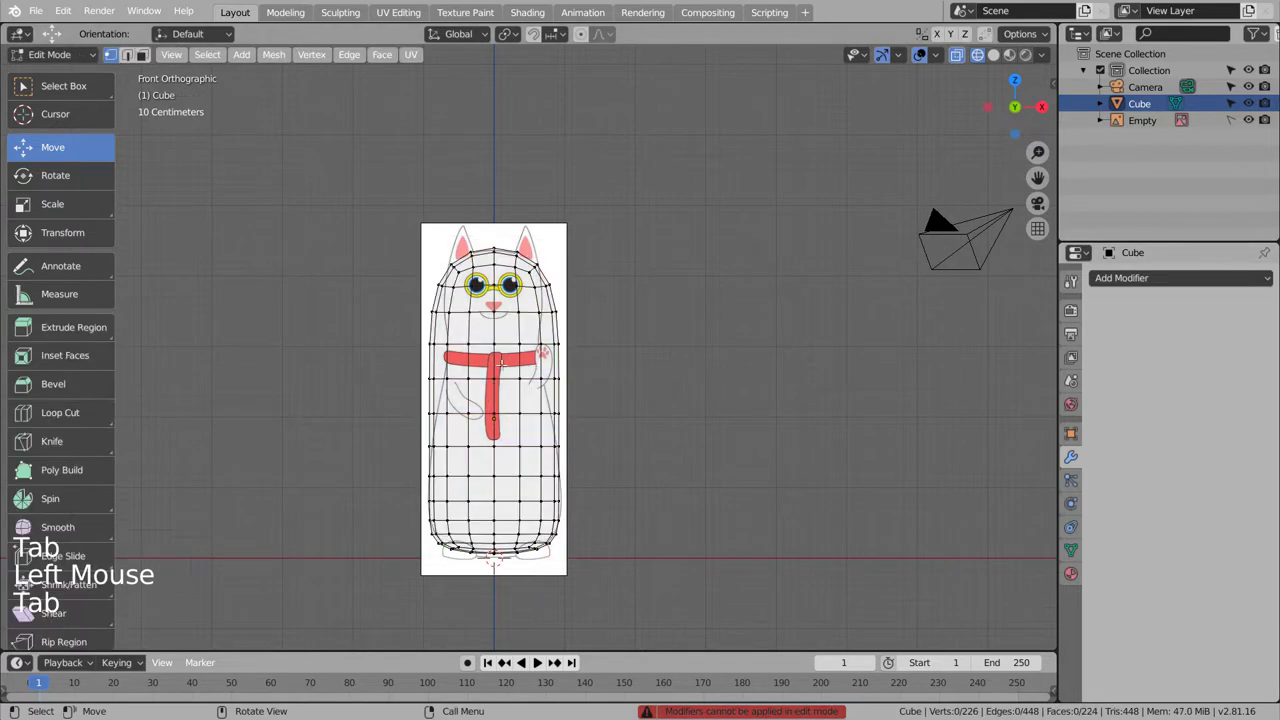
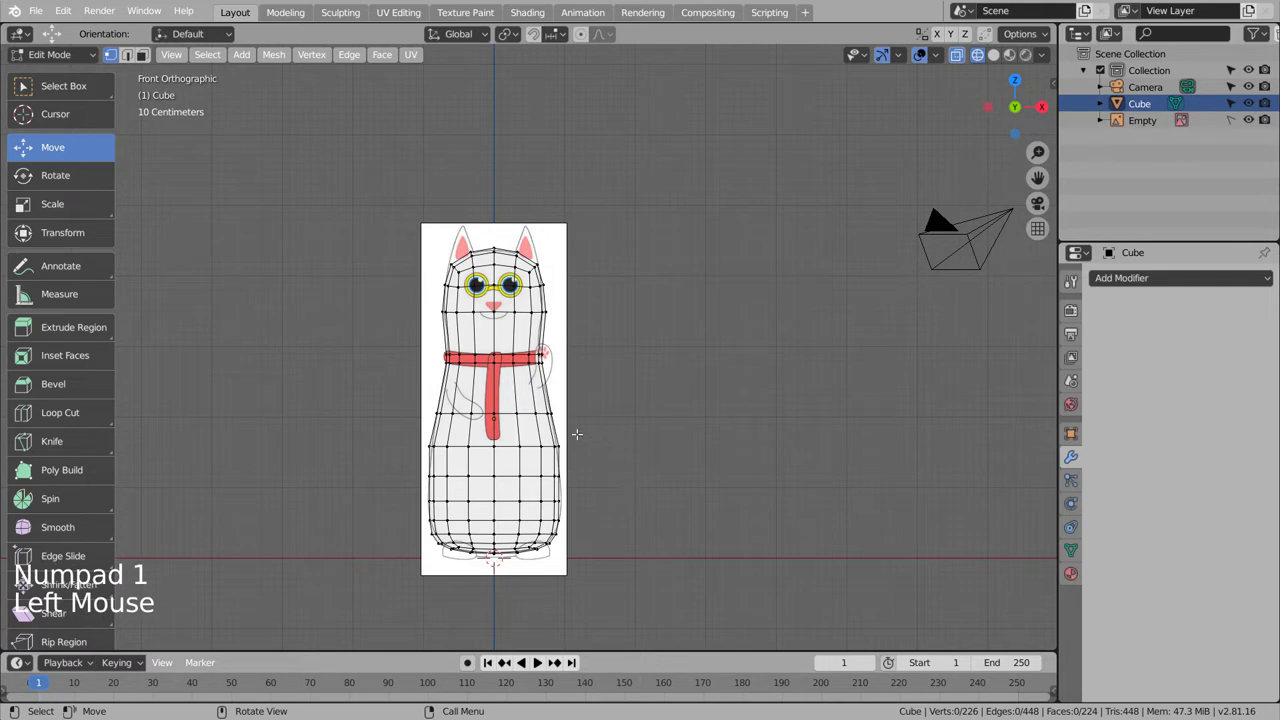
Insert an edge loop under the collar, try extruding the side faces, then leave it undone
key(ctrl+r)
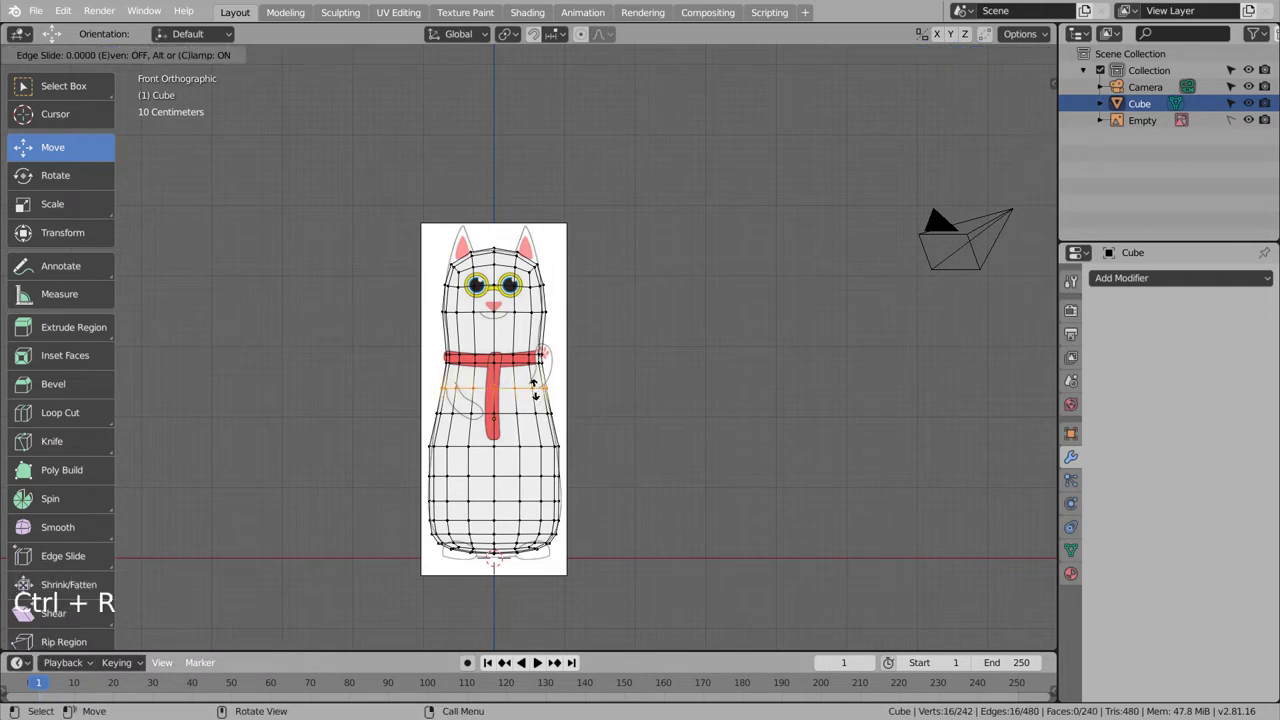
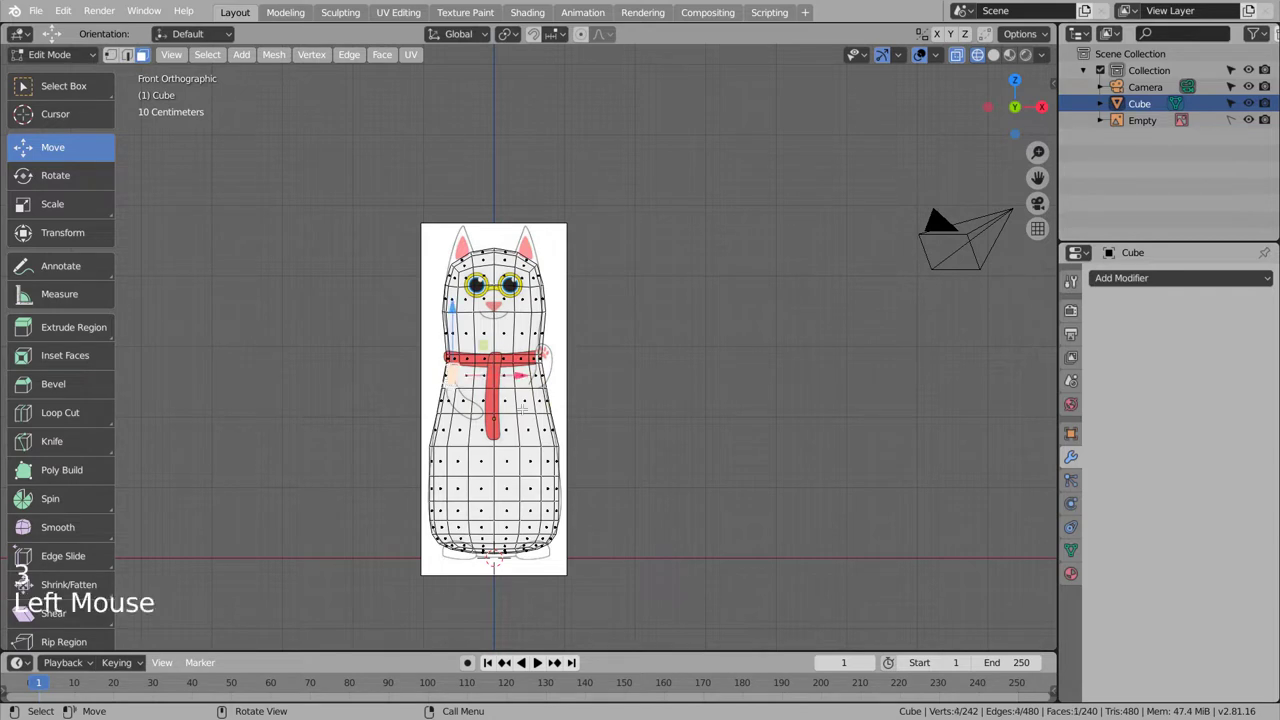
key(e)
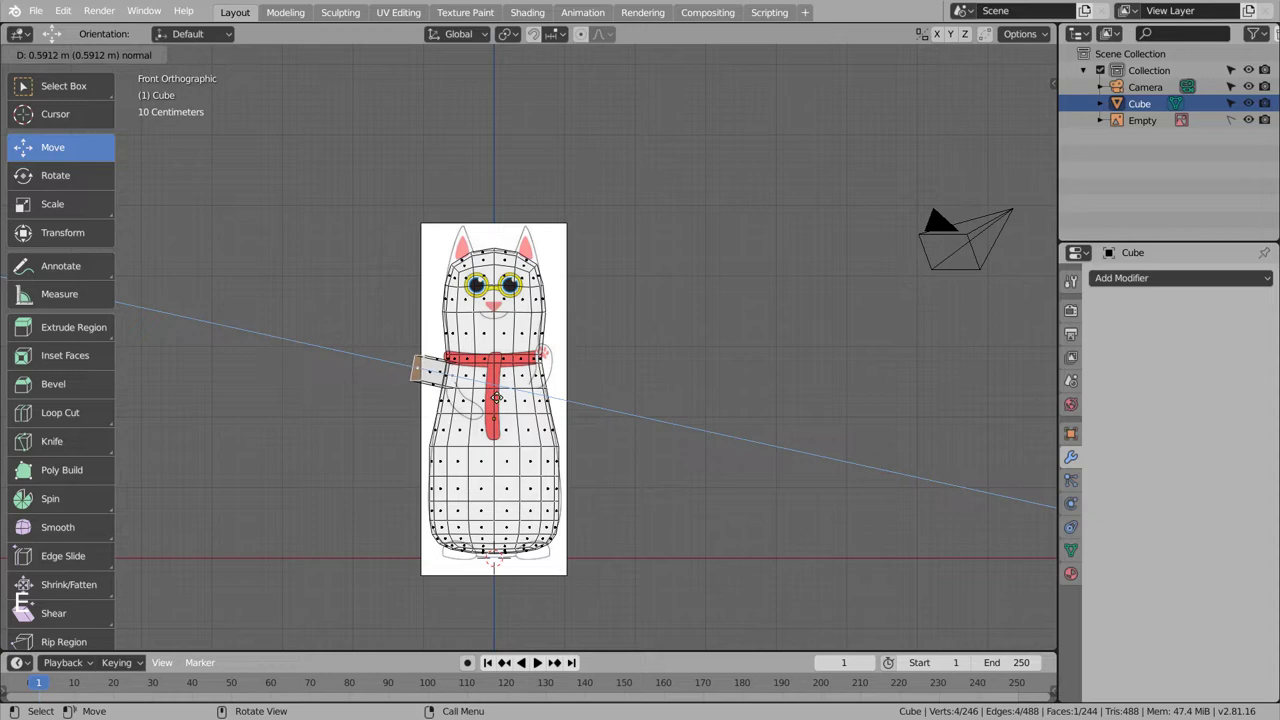
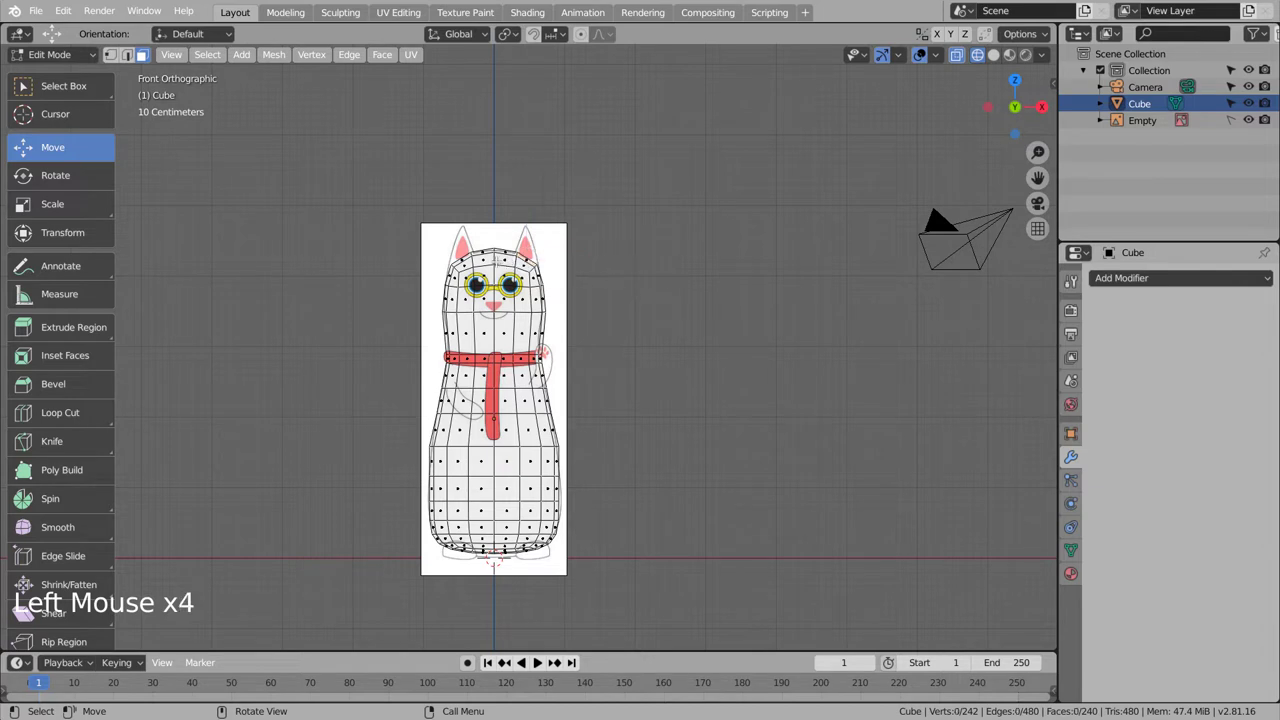
key(Tab)
key(Tab)
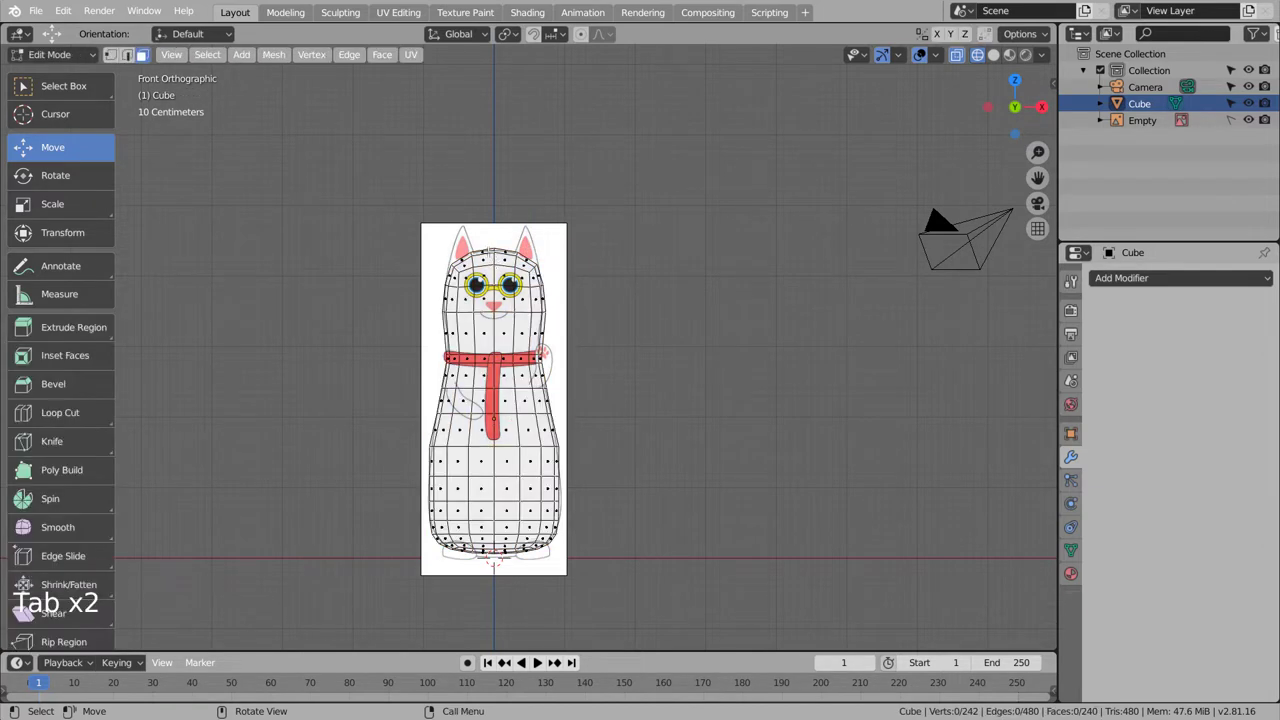
Box-select the body's left-half vertices and delete them, leaving the right half
key(b)
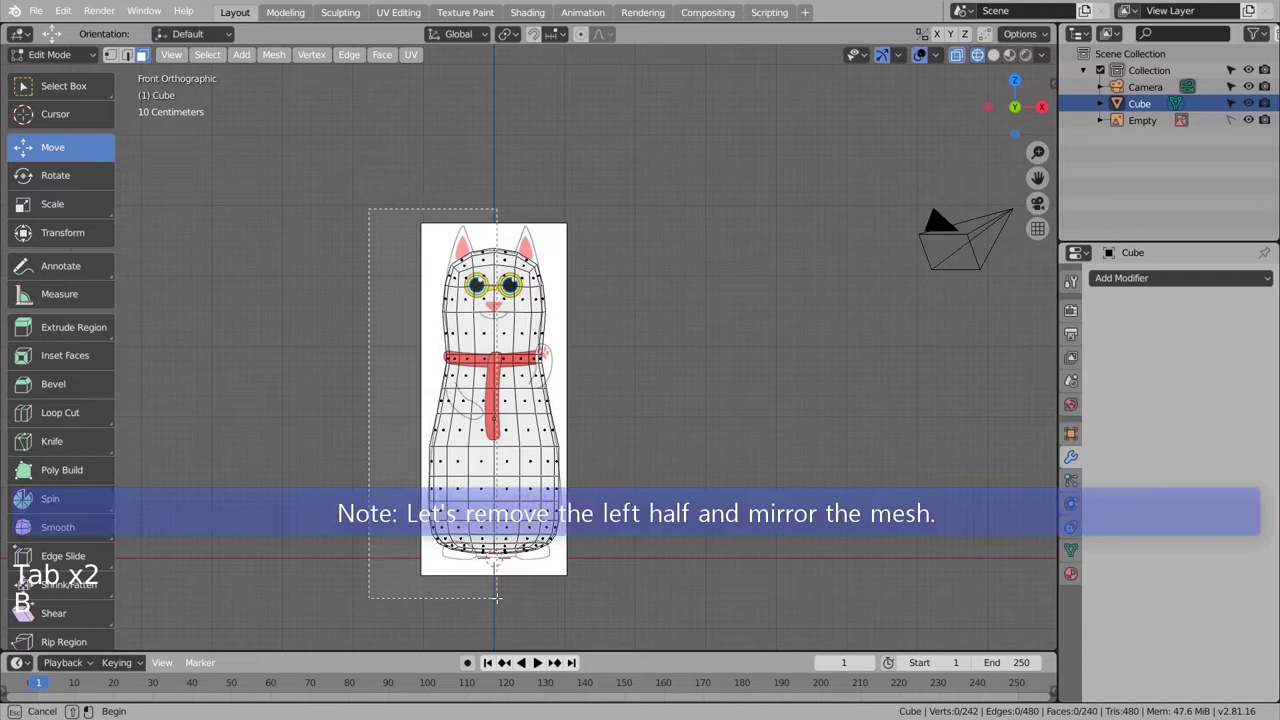
key(x)
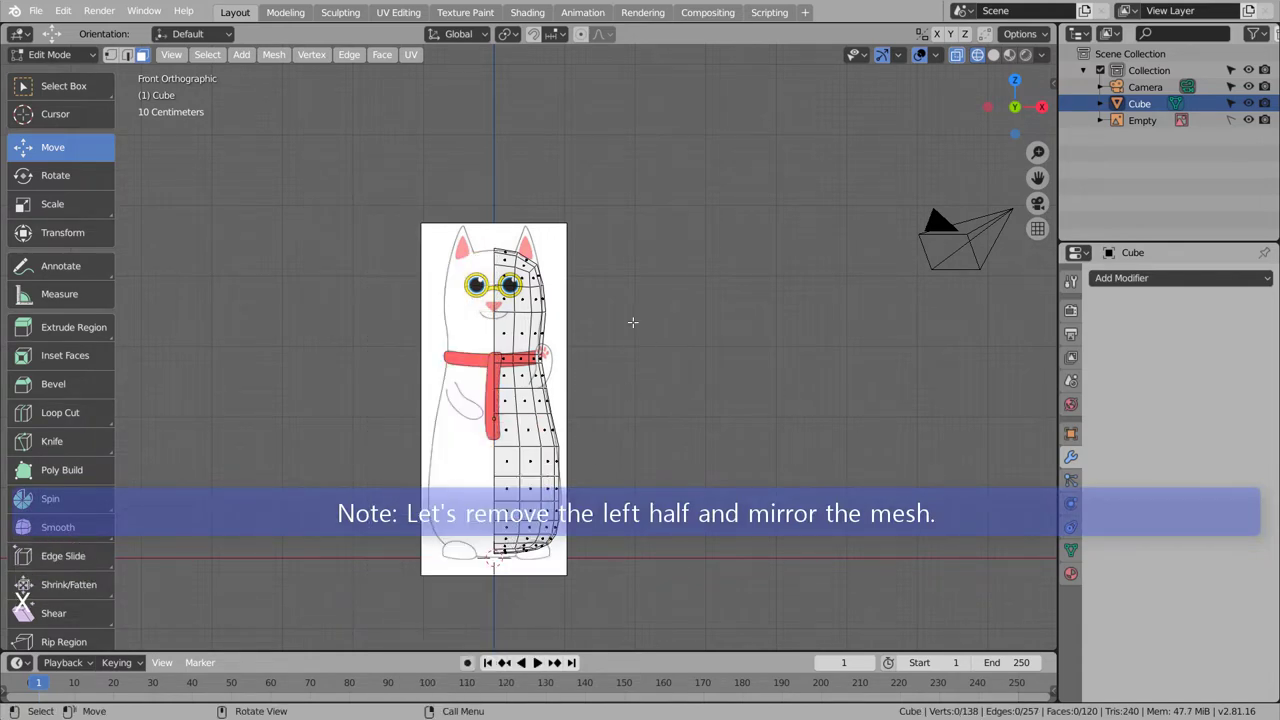
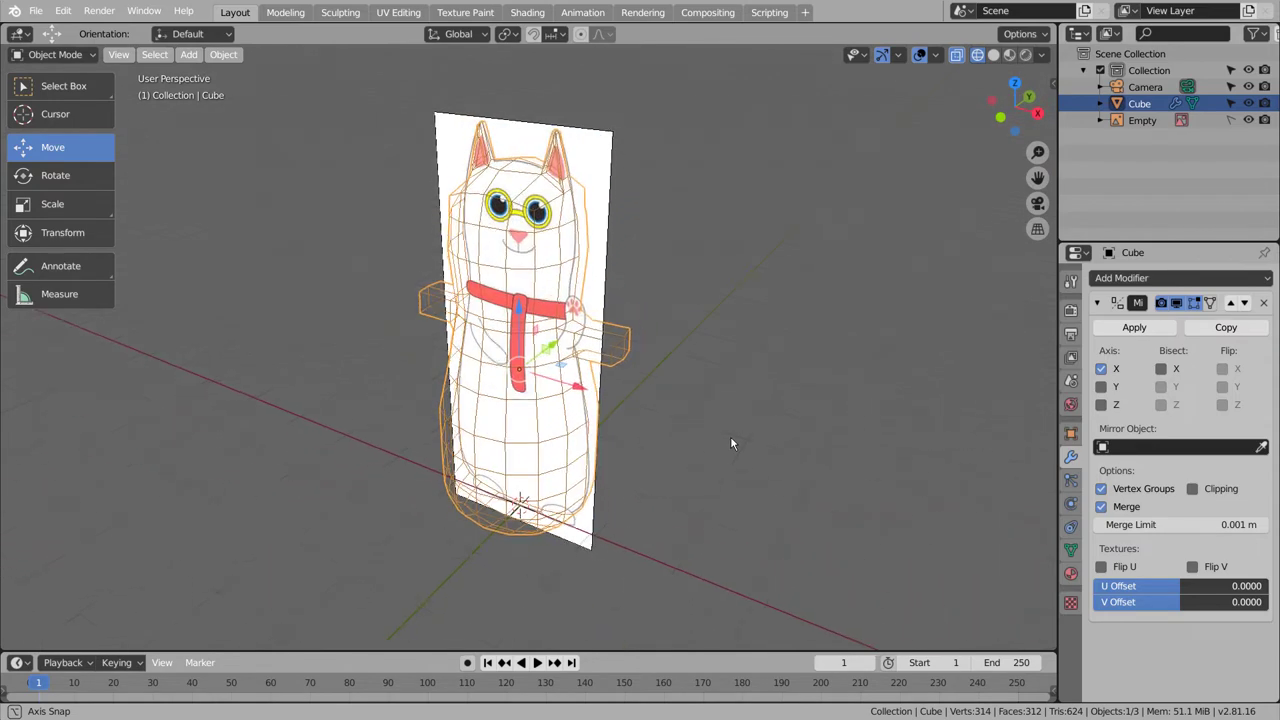
Add a UV sphere at the cat's base, viewing through the body to the reference
key(KP_1)
click(799, 391)
key(shift+z)
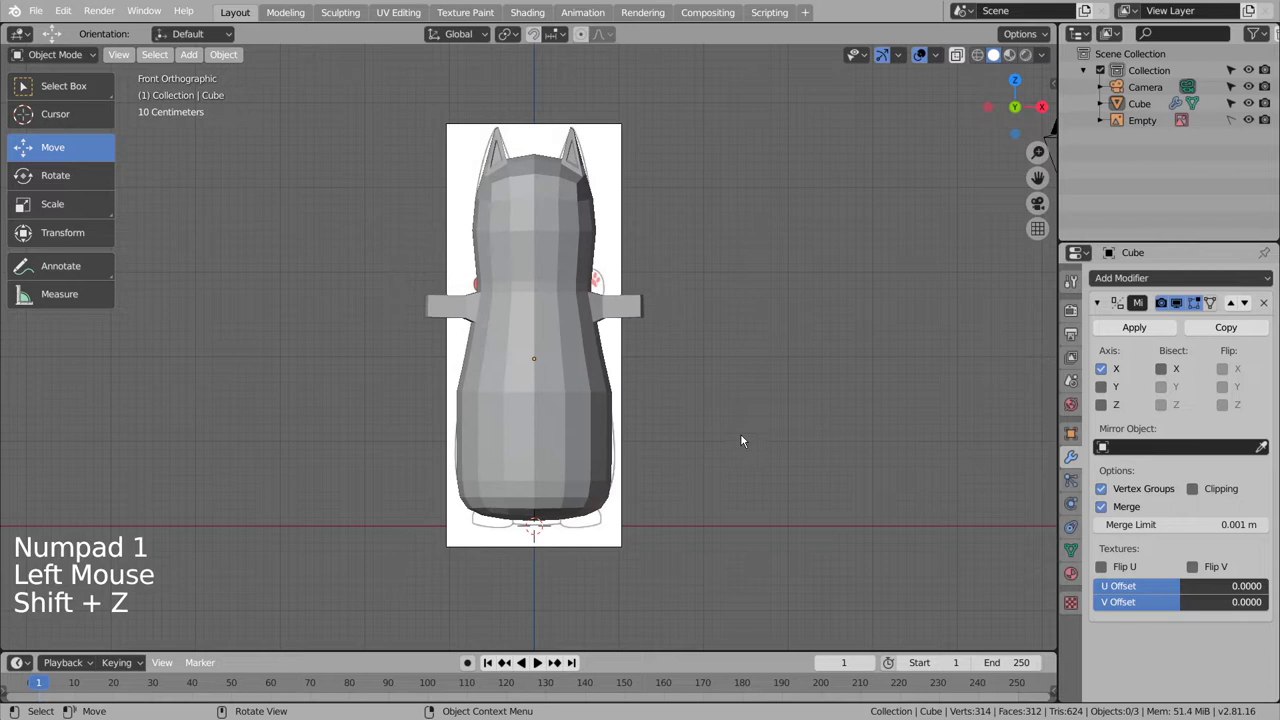
key(shift+z)
click(746, 438)
key(shift+a)
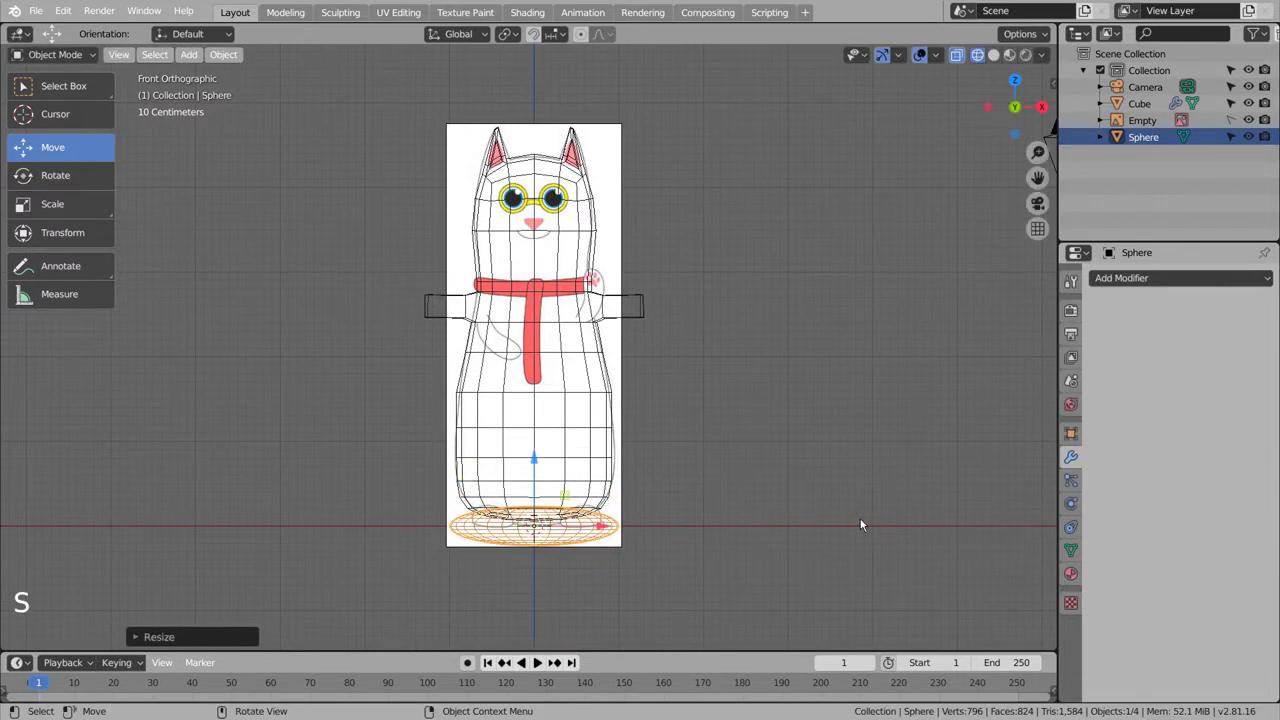
Flatten and move the sphere toward the right foot, then delete it and add a cube instead
key(s)
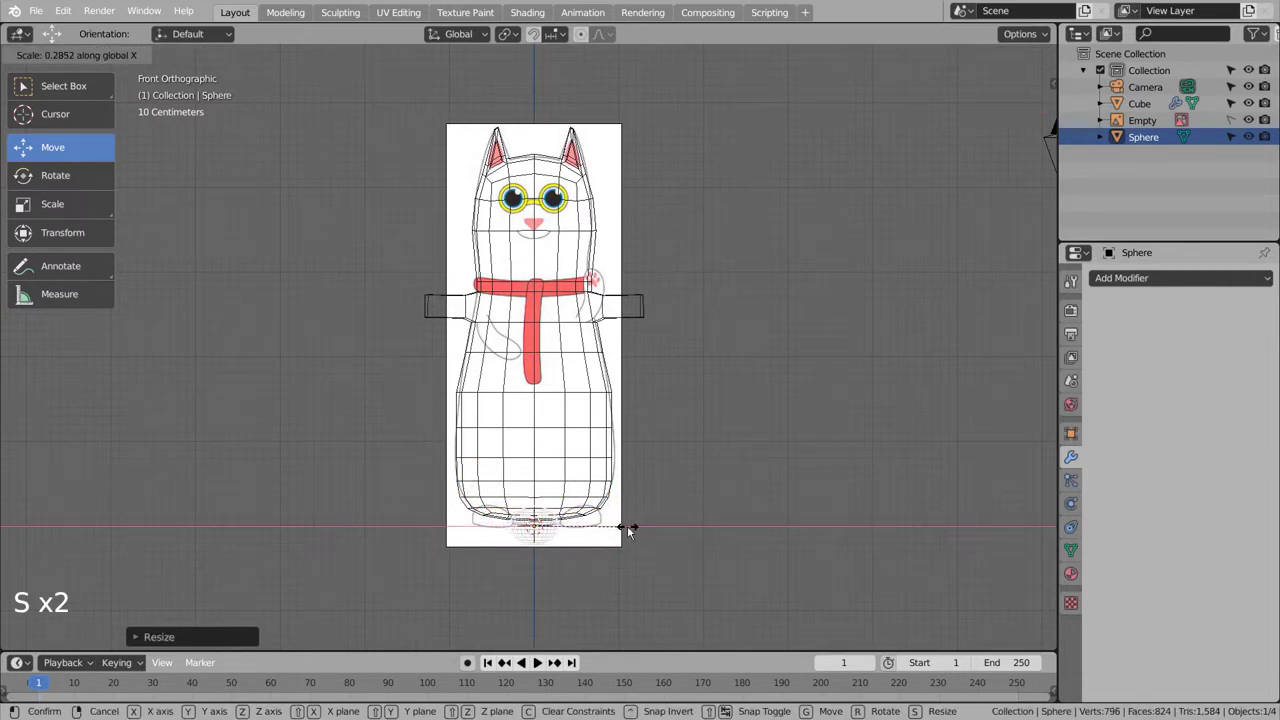
key(g)
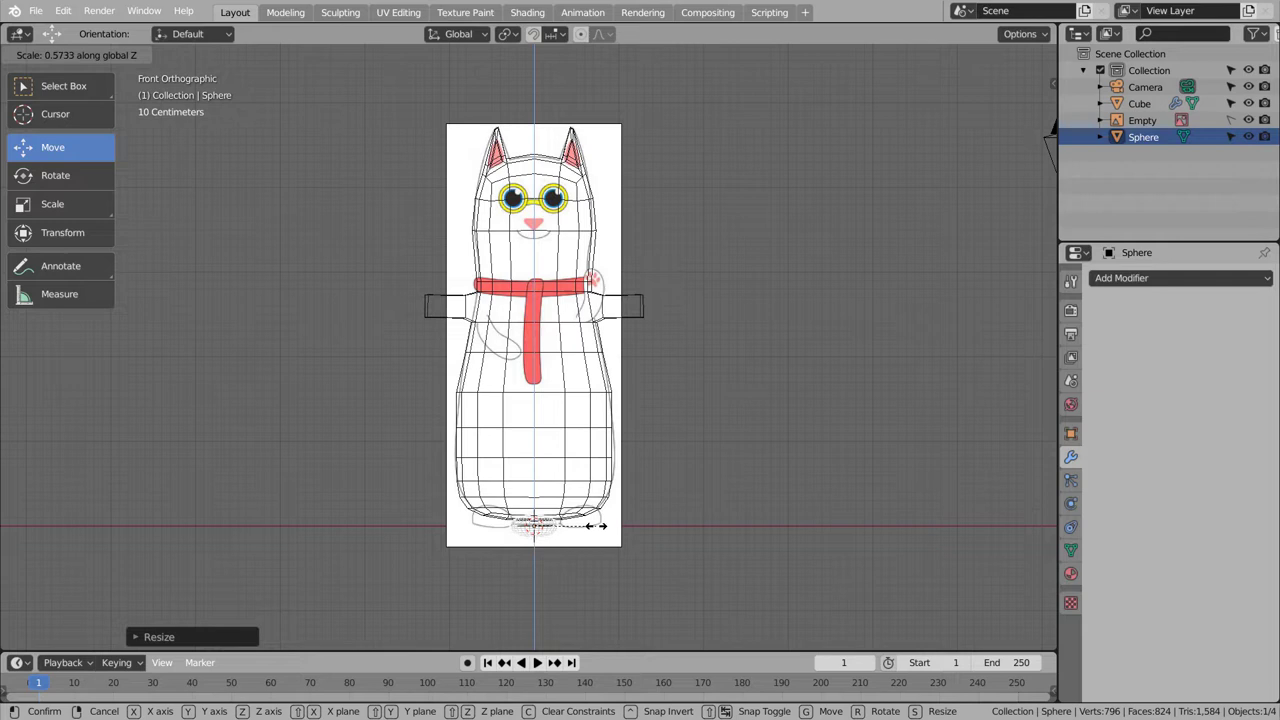
key(g)
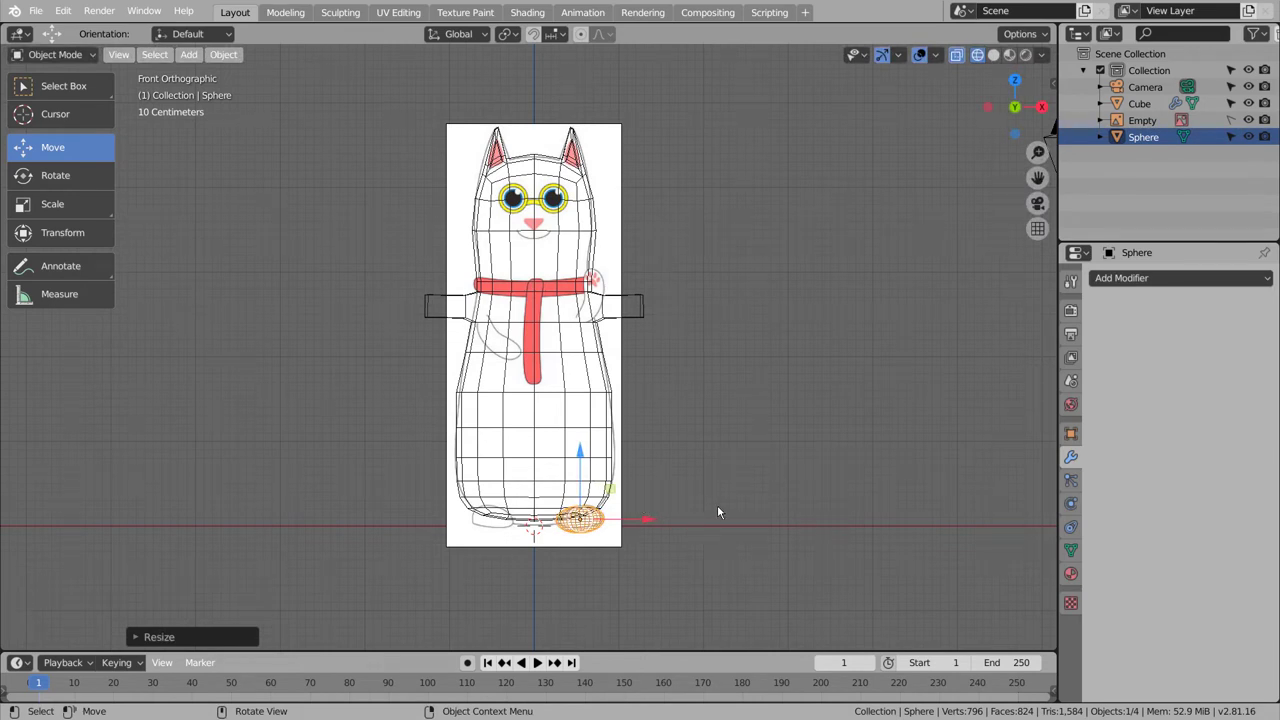
key(x)
key(shift+a)
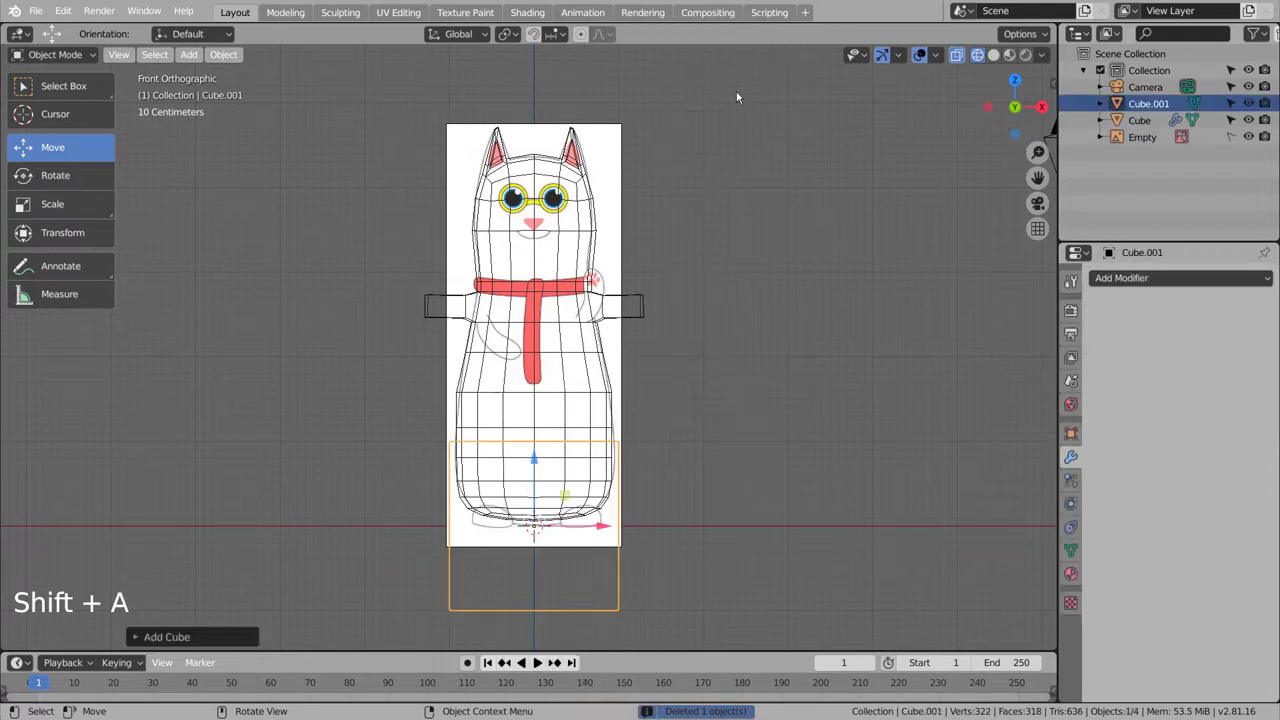
Smooth the cube with level-3 subdivision, flatten it, and add an edge loop to the foot
key(ctrl+3)
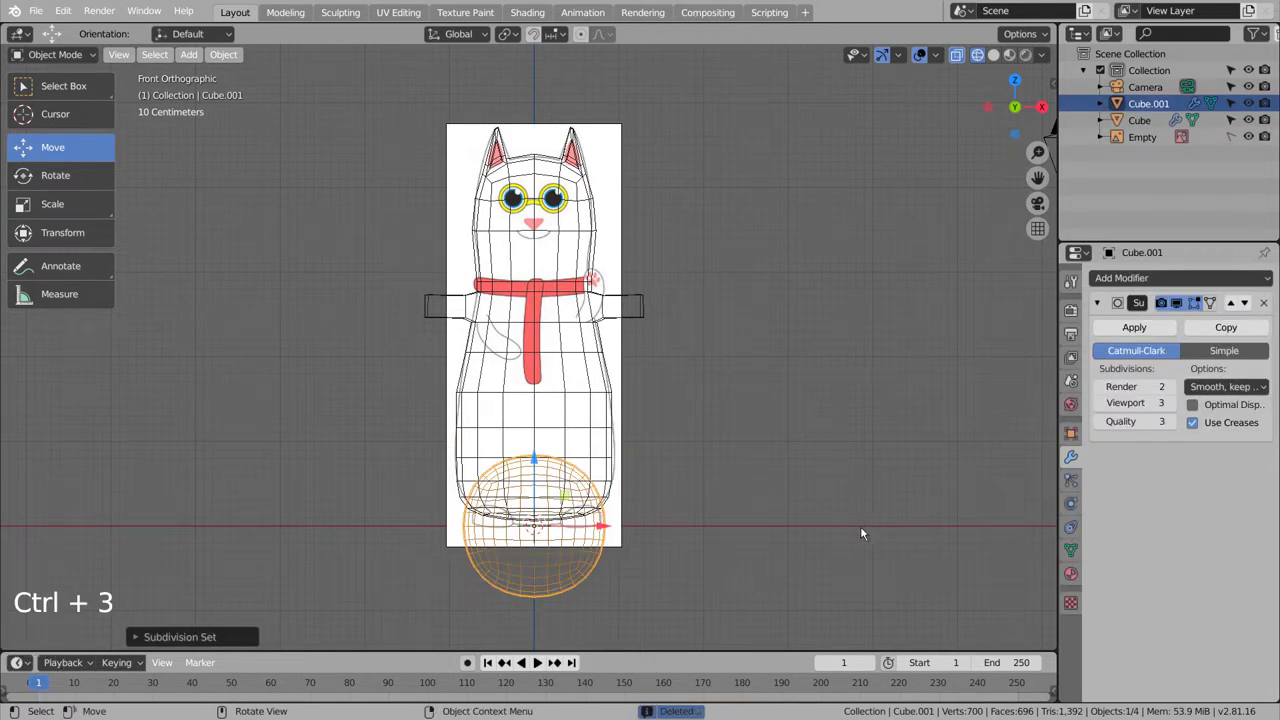
key(s)
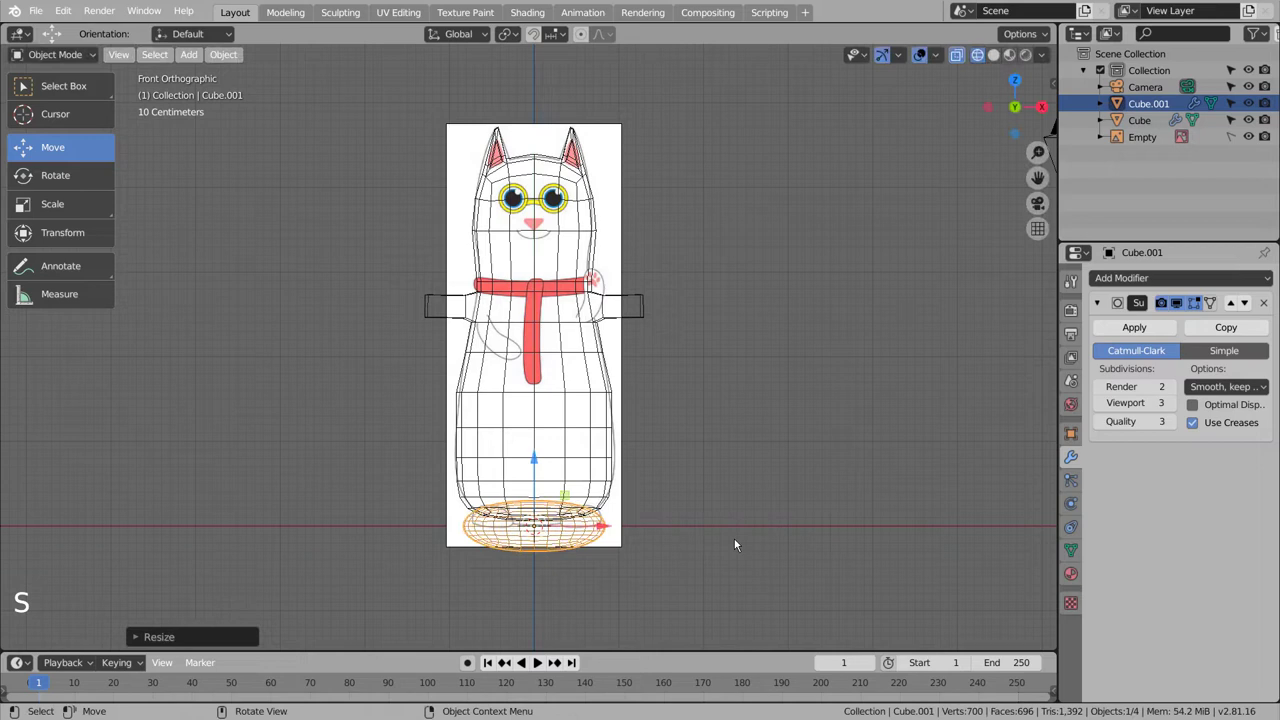
key(s)
key(Tab)
key(ctrl+r)
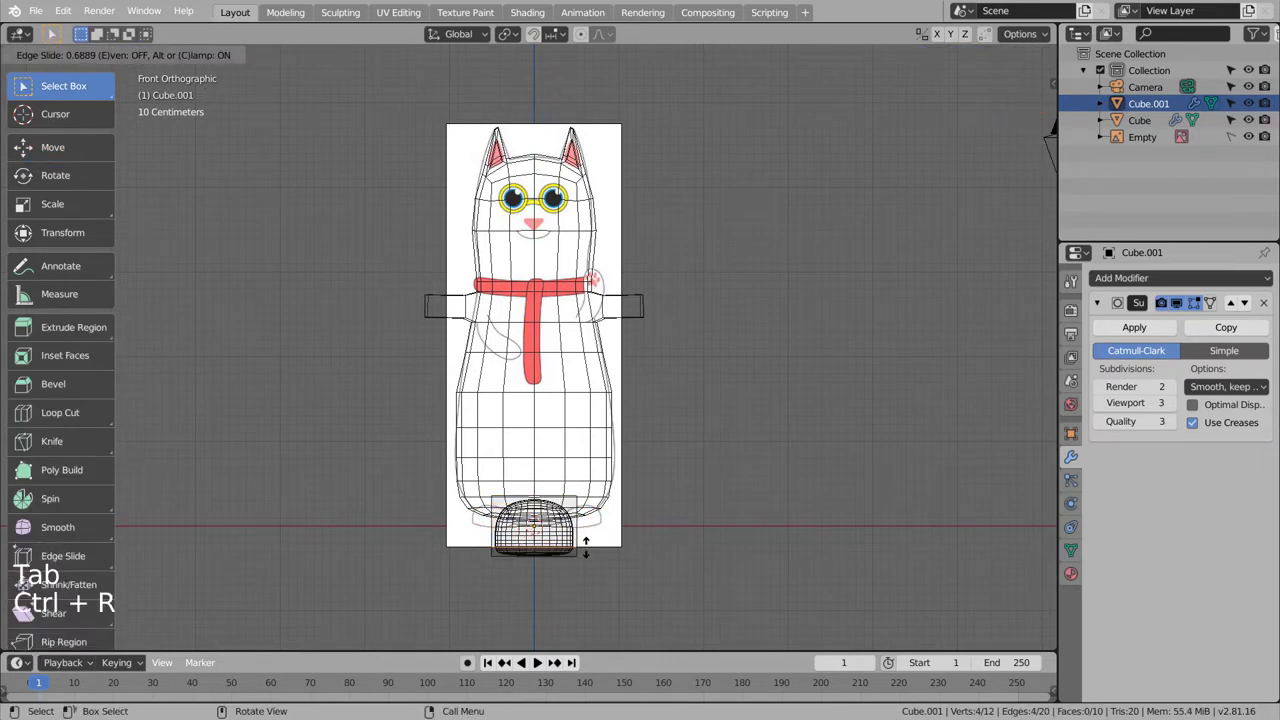
Scale the foot pad into a wide oval and position it along X at the cat's base
key(Tab)
key(s)
key(s)
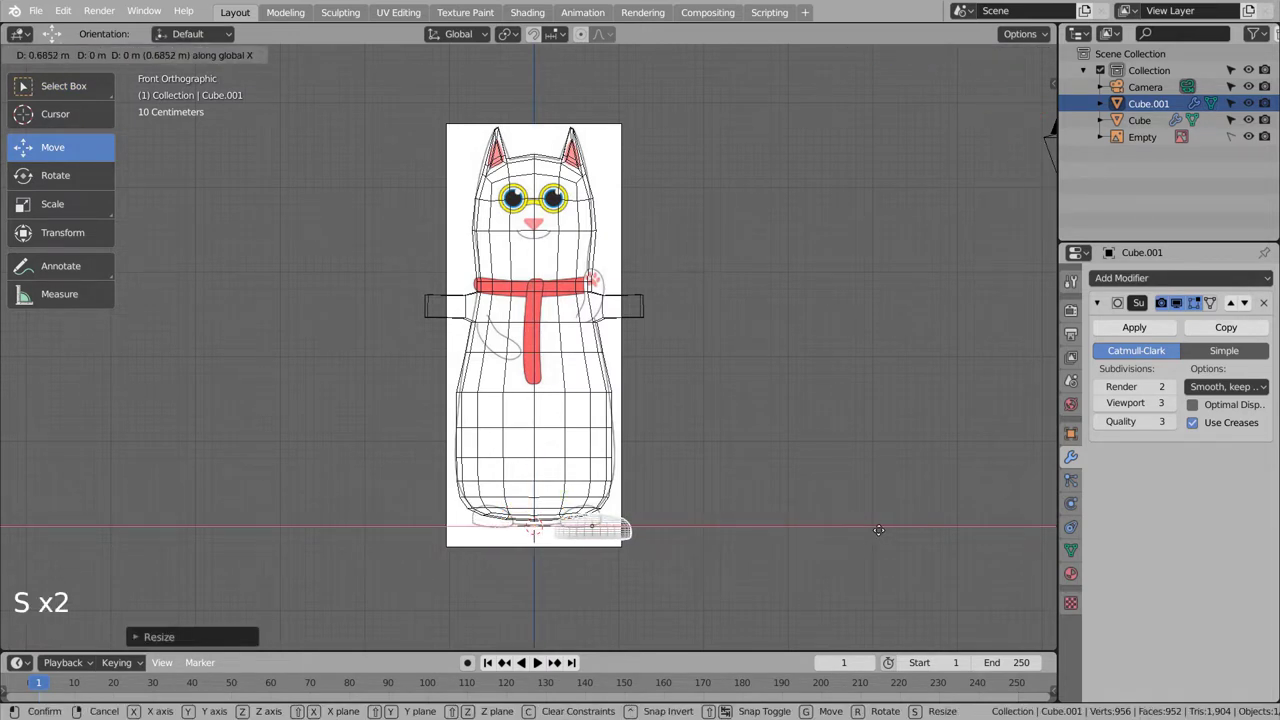
key(ctrl+z)
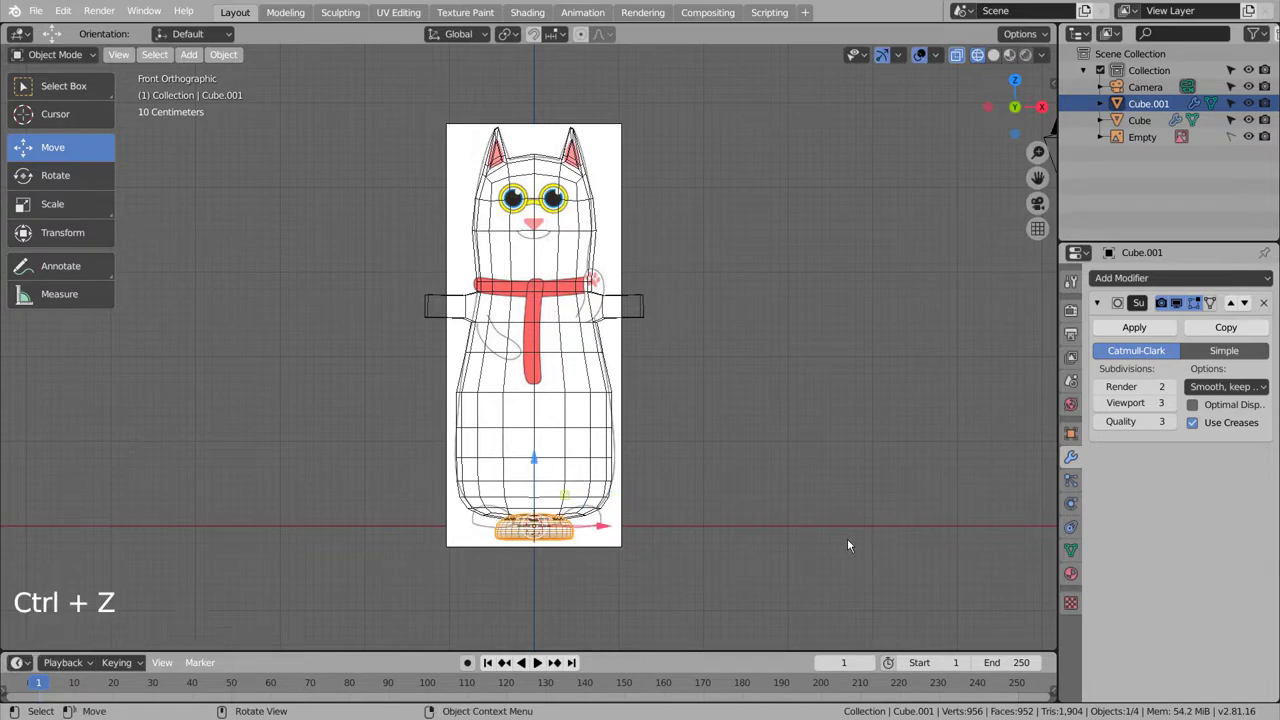
Narrow the foot from front to back at the cat's lower right and show the shapes solid
key(s)
key(g)
middle_click(793, 536)
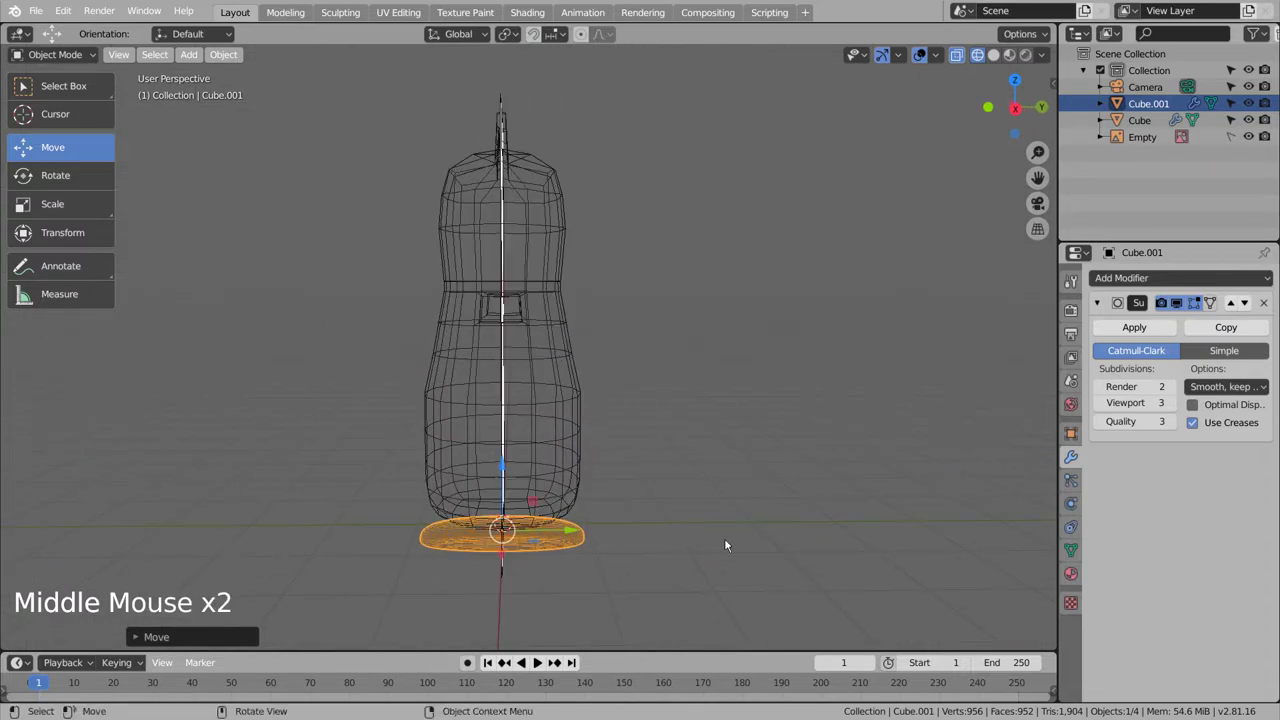
key(s)
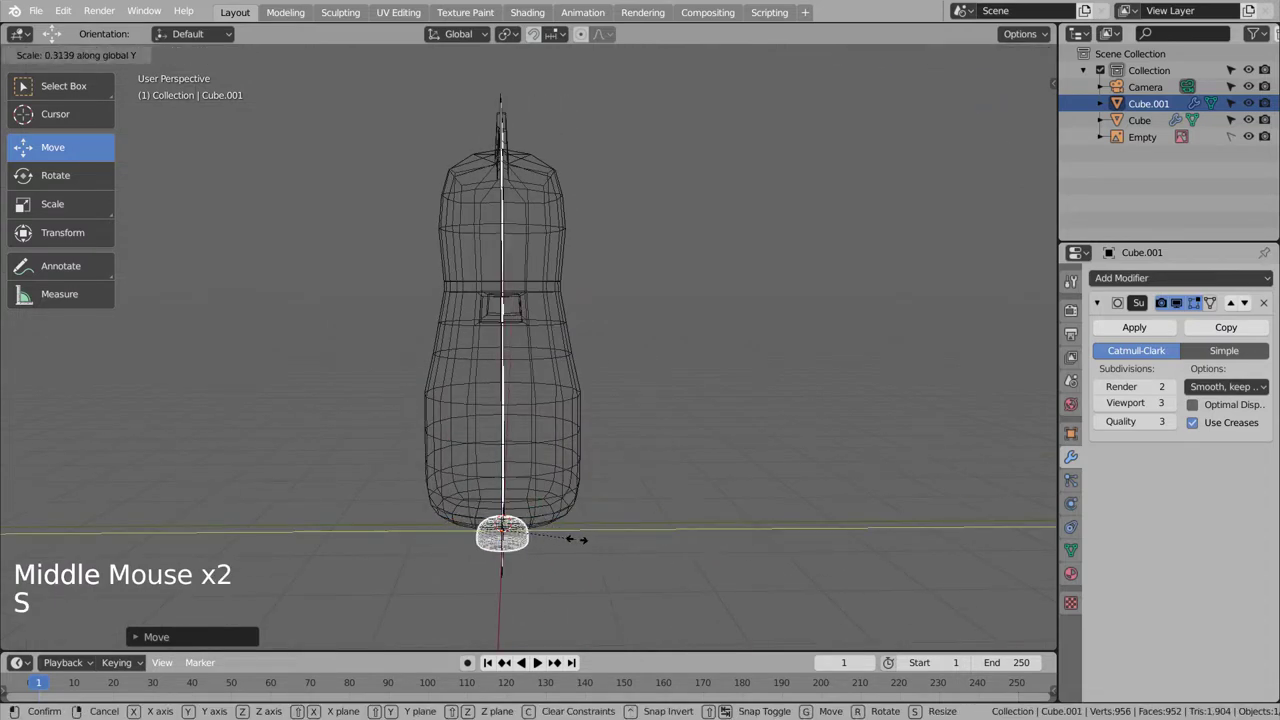
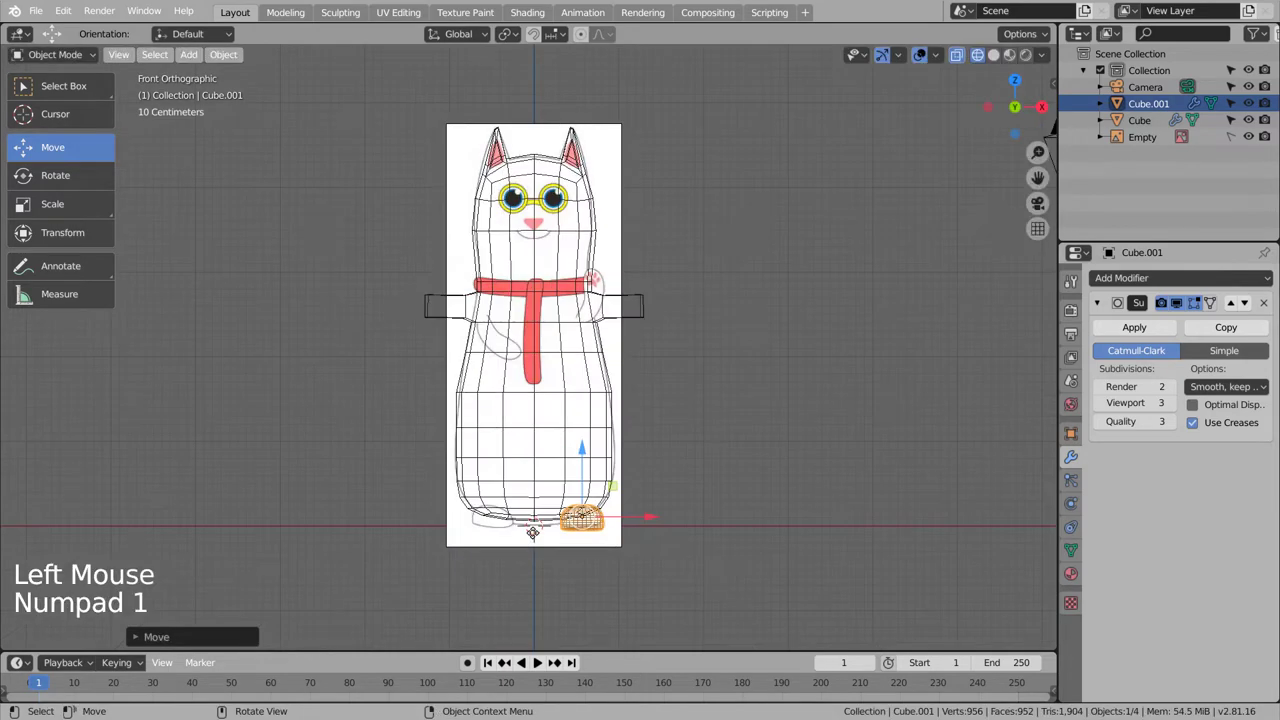
key(shift+z)
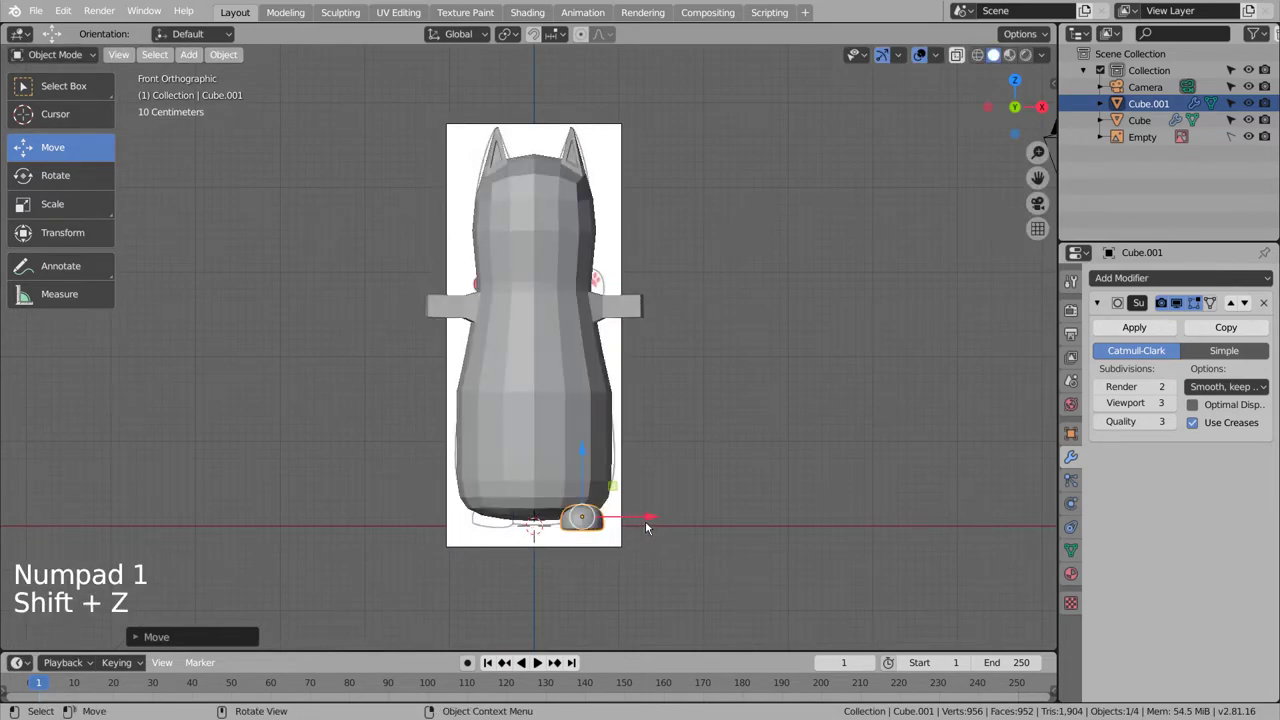
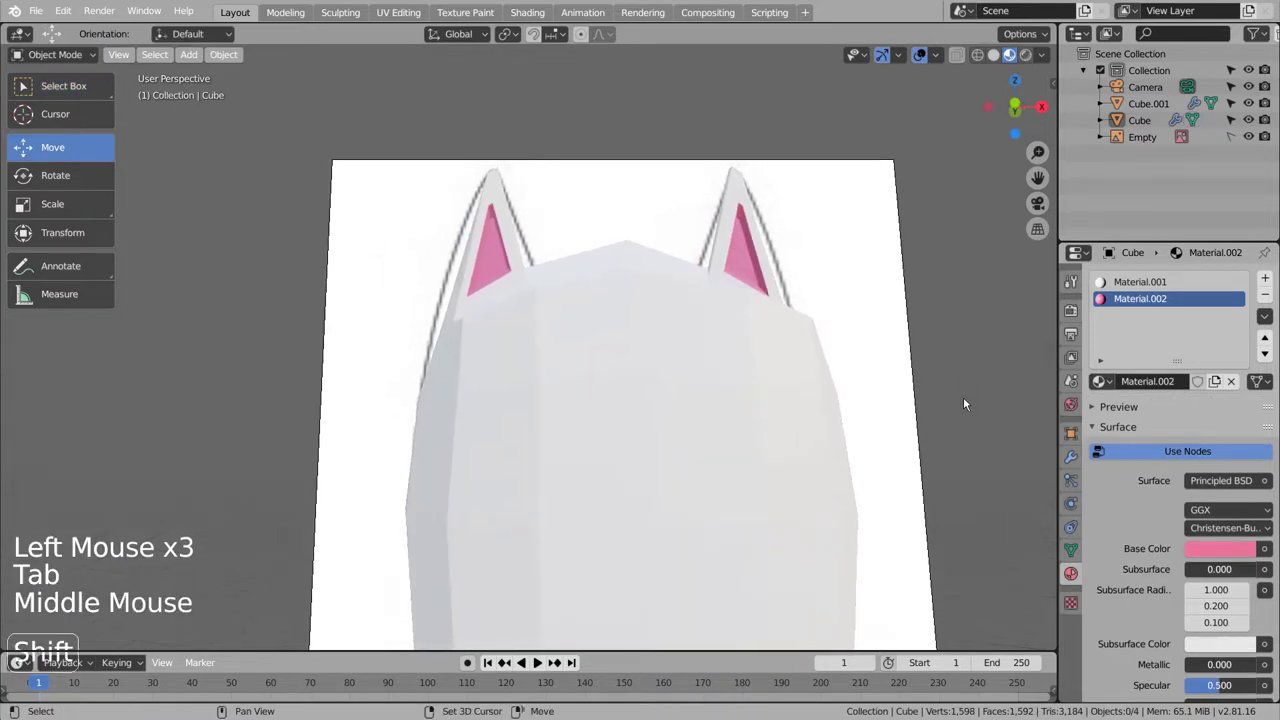
Raise the body's subdivision smoothing and check it front-on against the reference in wireframe
scroll(down, 3)
middle_click(908, 485)
scroll(down, 3)
key(KP_1)
click(625, 427)
key(ctrl+3)
click(789, 439)
key(shift+z)
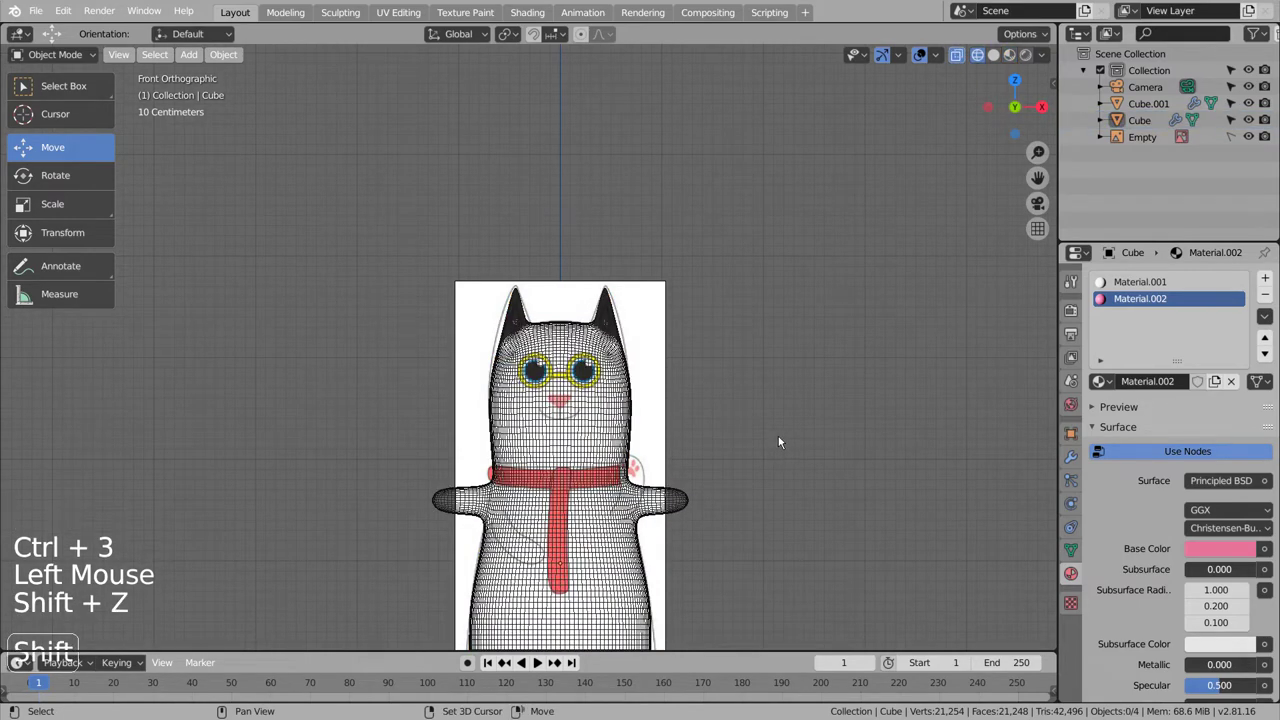
Return to solid shading and orbit around the white cat with pink ears, arms and feet
key(shift+z)
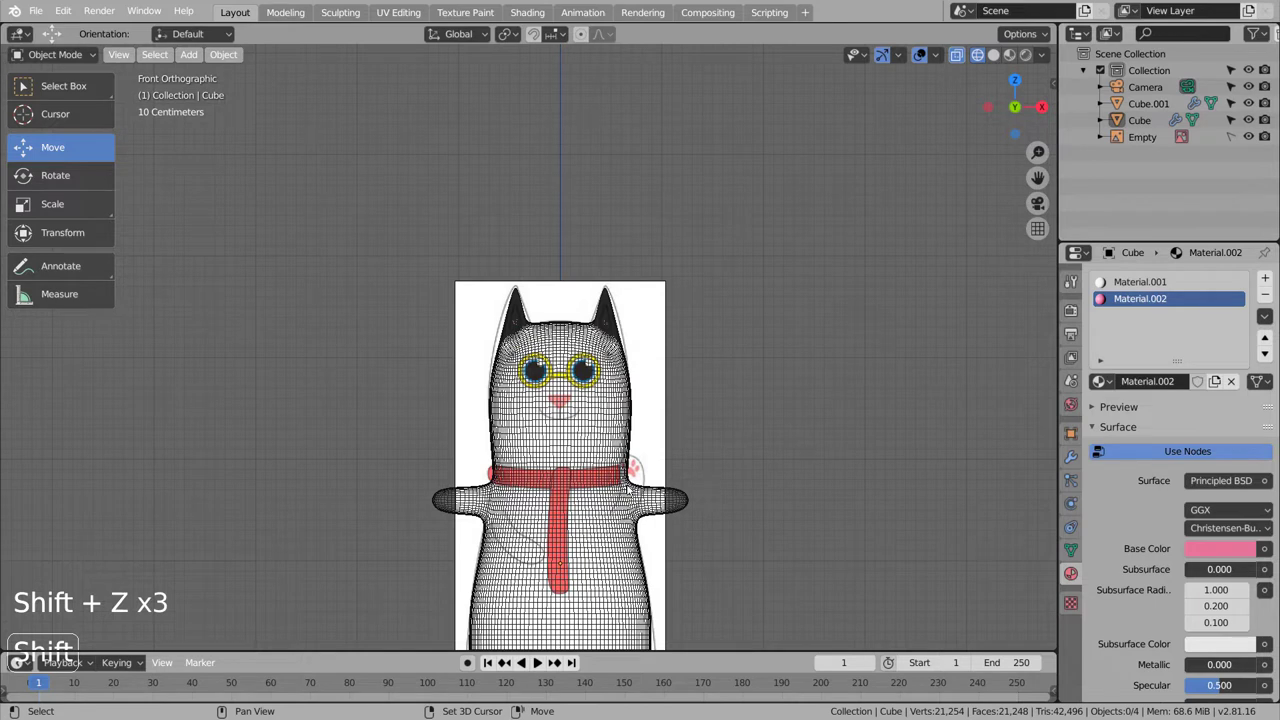
key(shift+z)
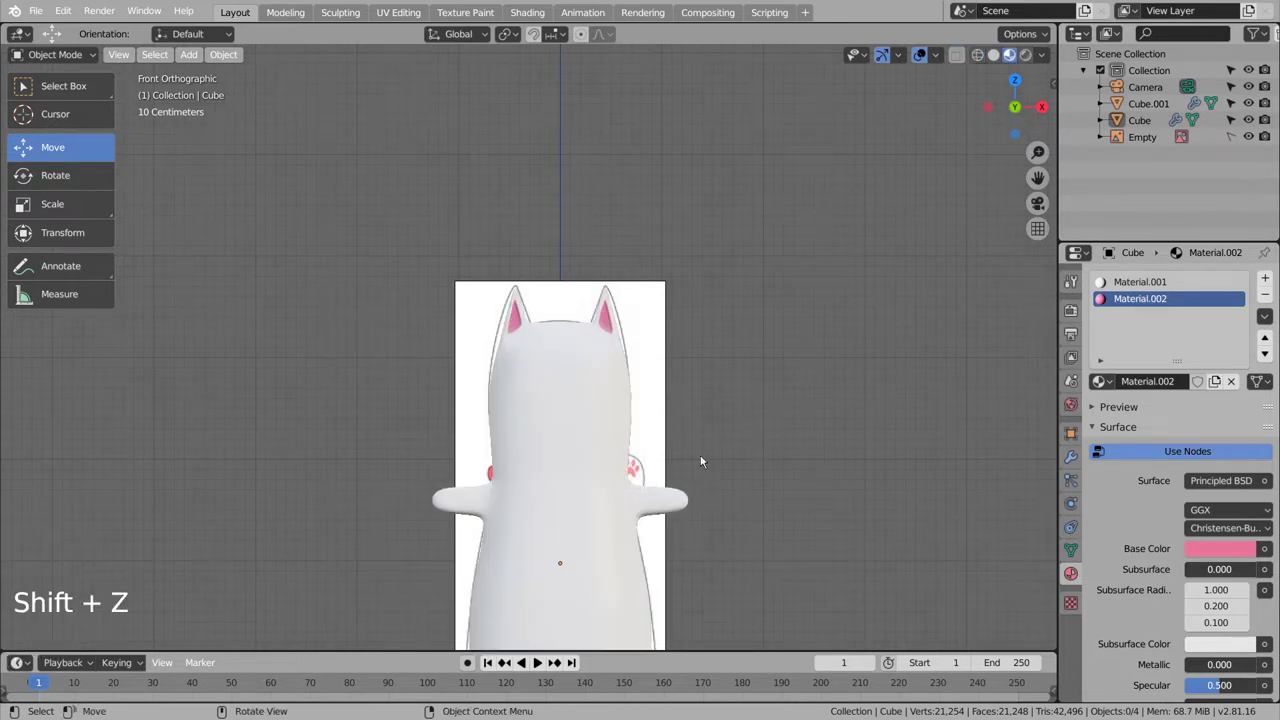
click(739, 450)
middle_click(768, 450)
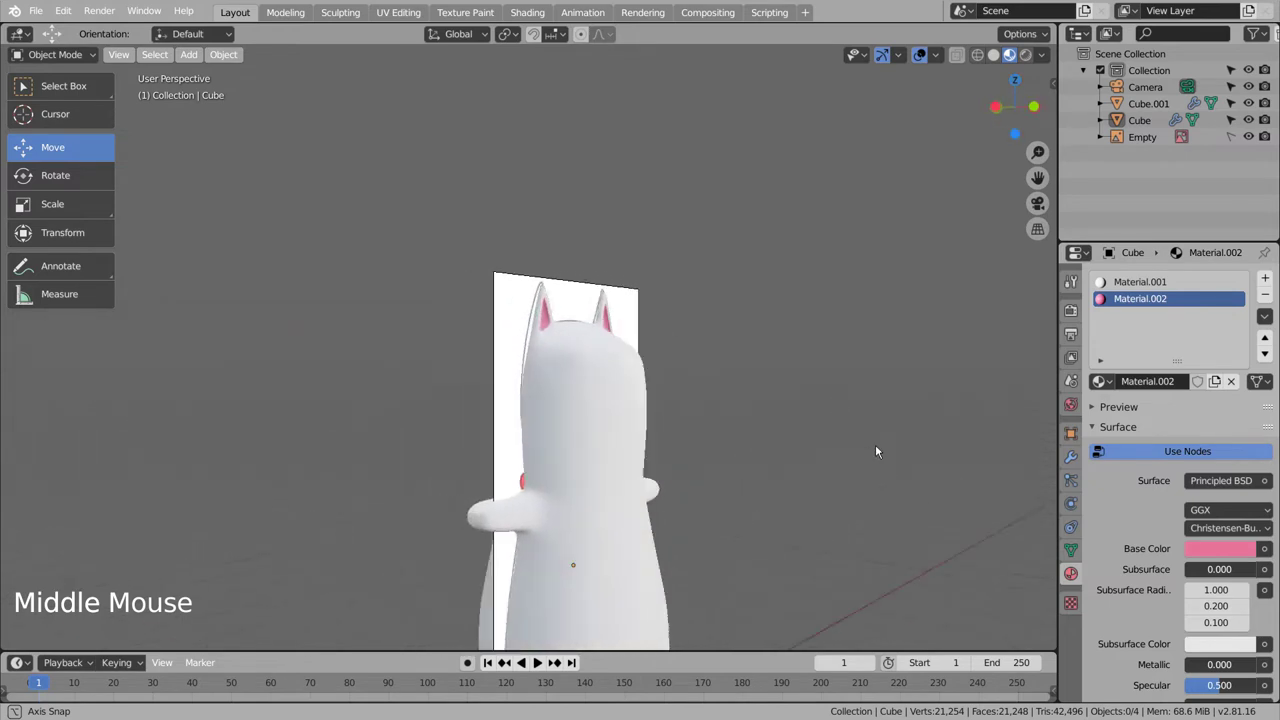
scroll(down, 3)
middle_click(776, 474)
middle_click(767, 423)
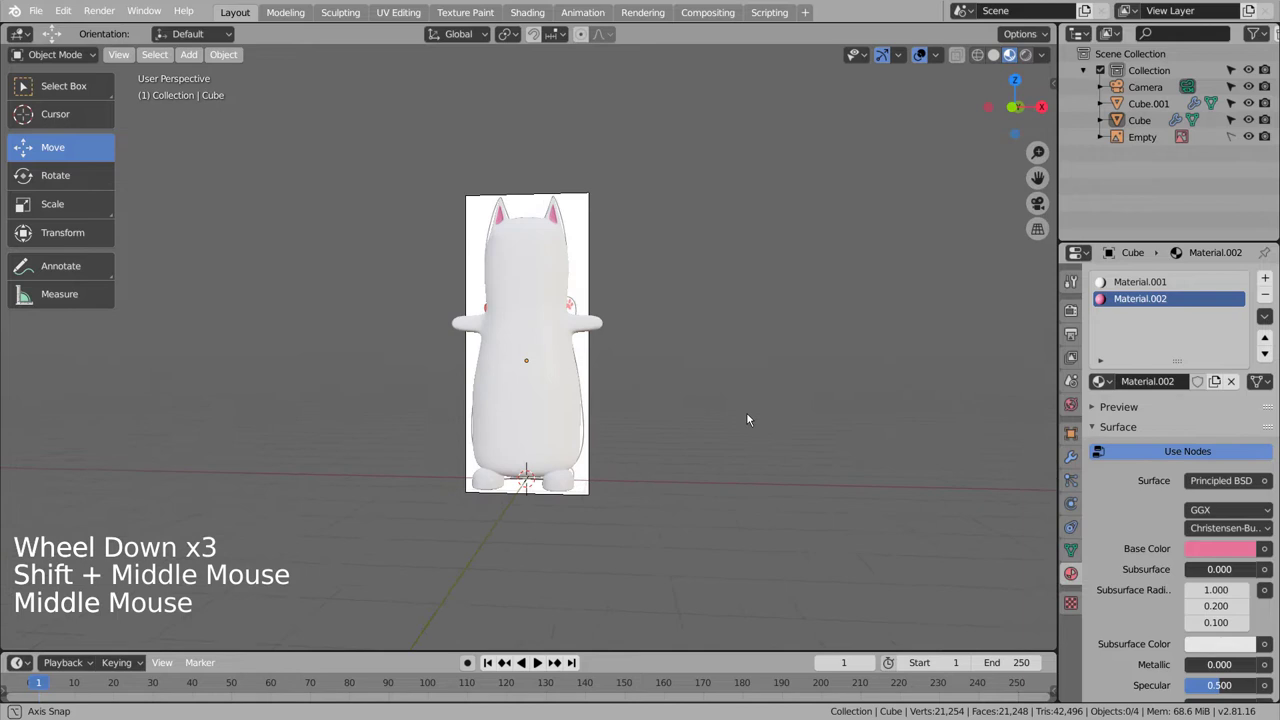
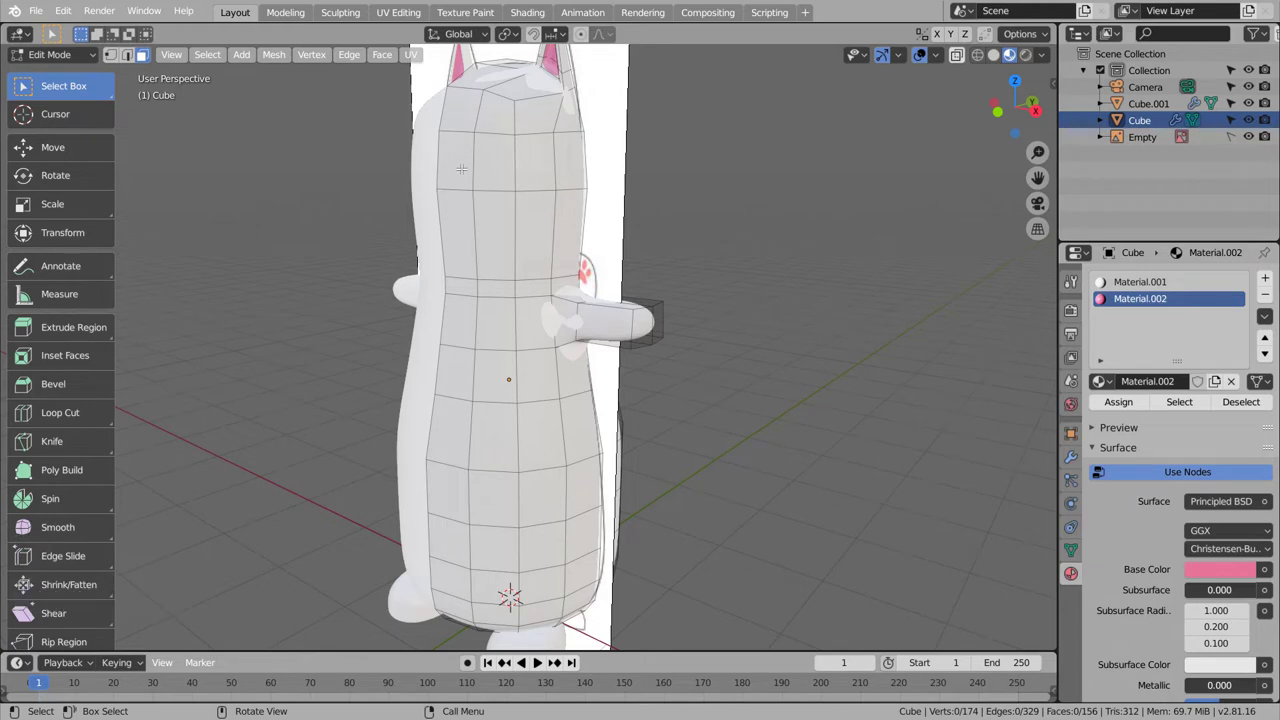
Add two edge loops across the upper head and start reshaping the outline vertices from the right view
key(ctrl+r)
key(ctrl+r)
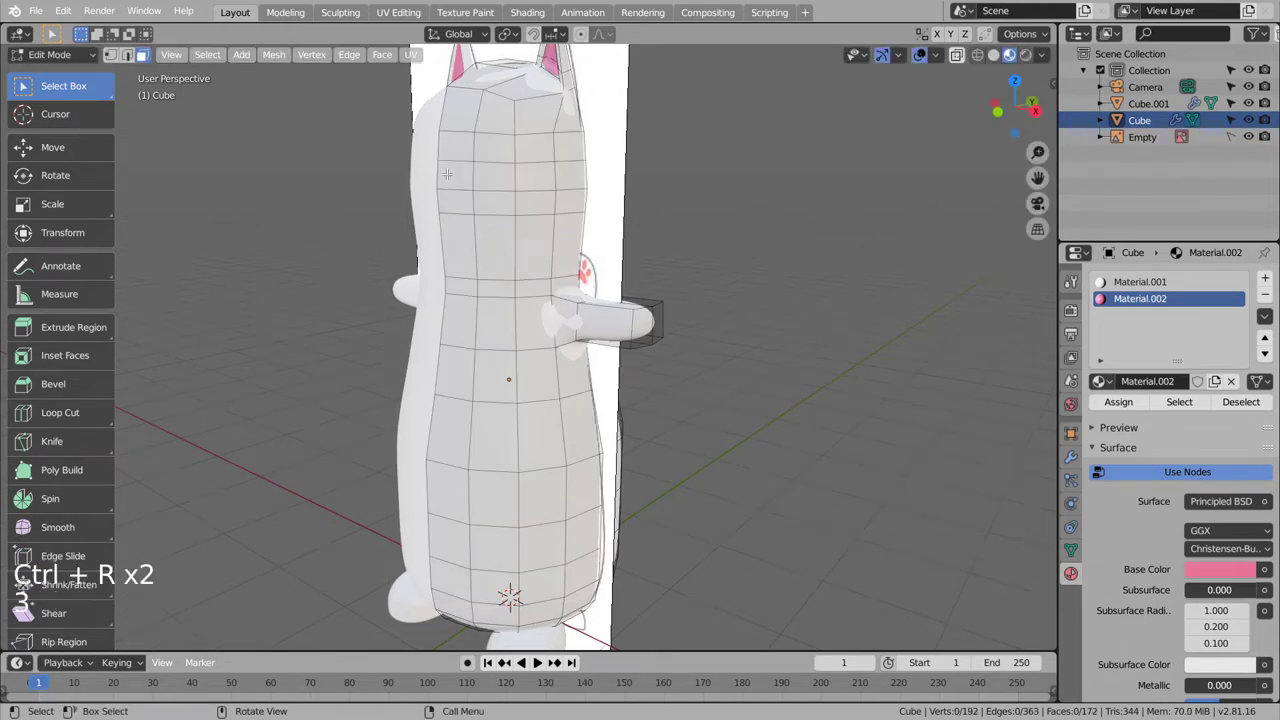
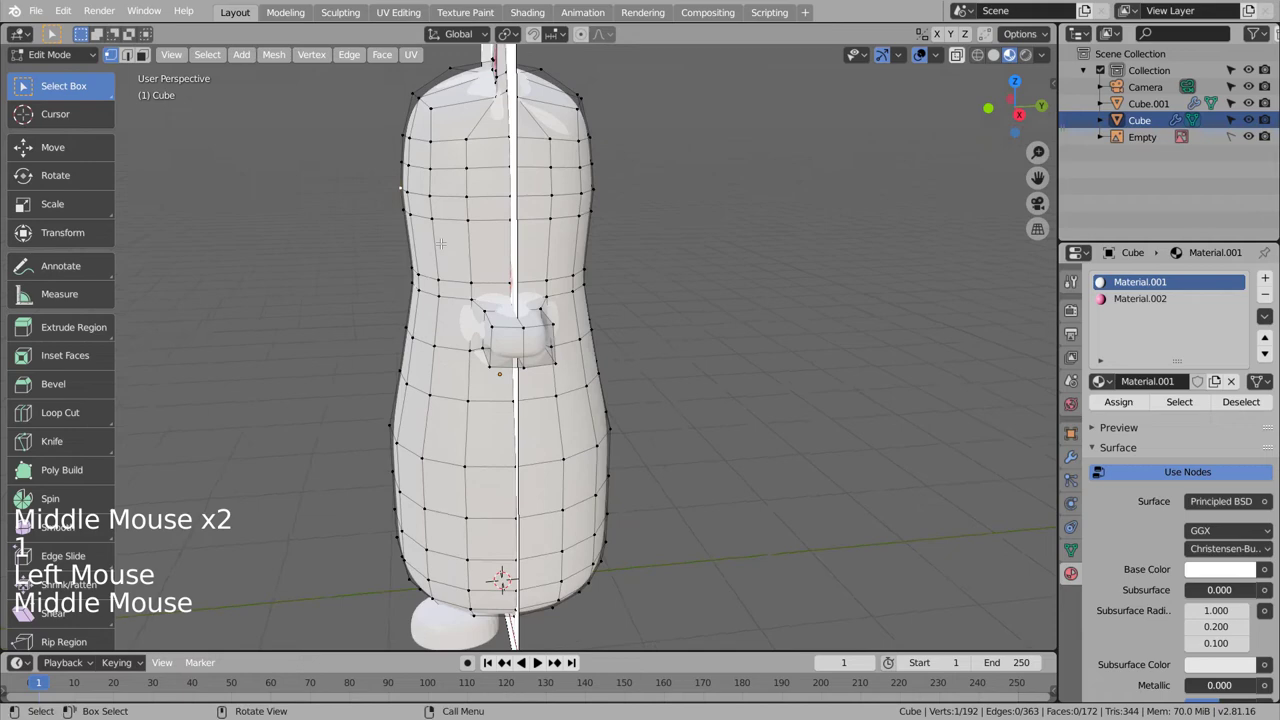
key(KP_3)
click(89, 164)
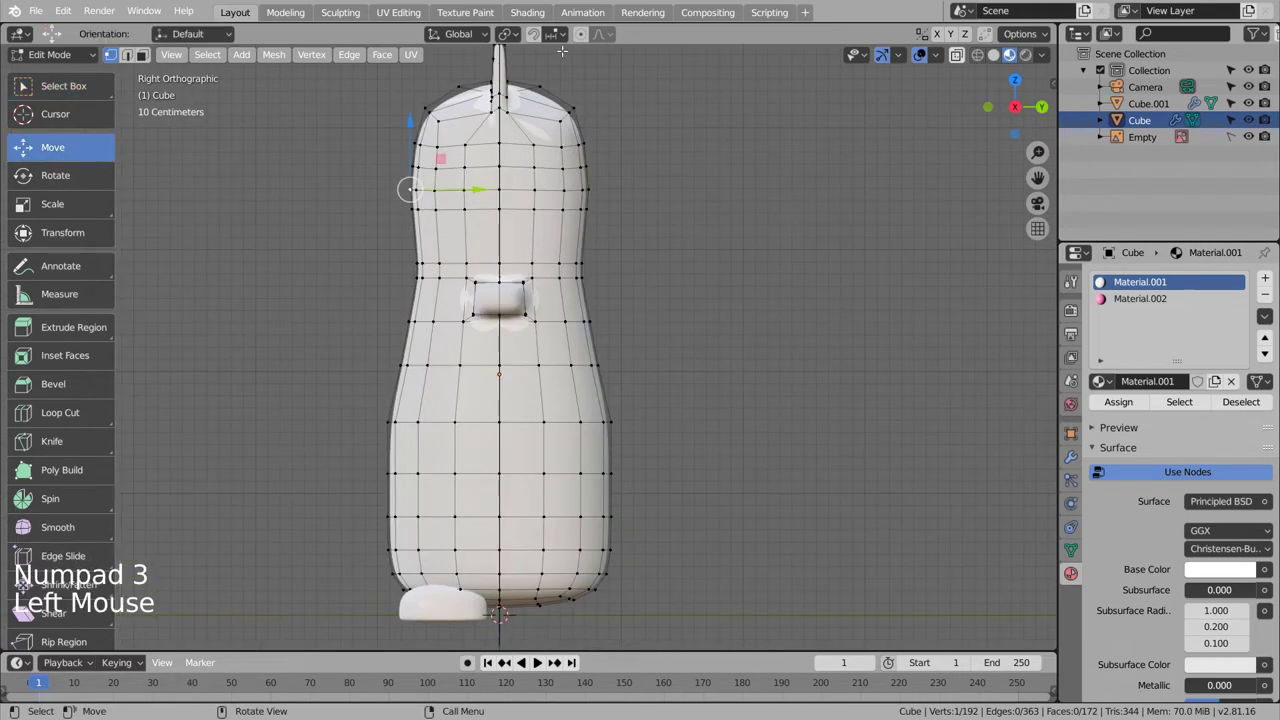
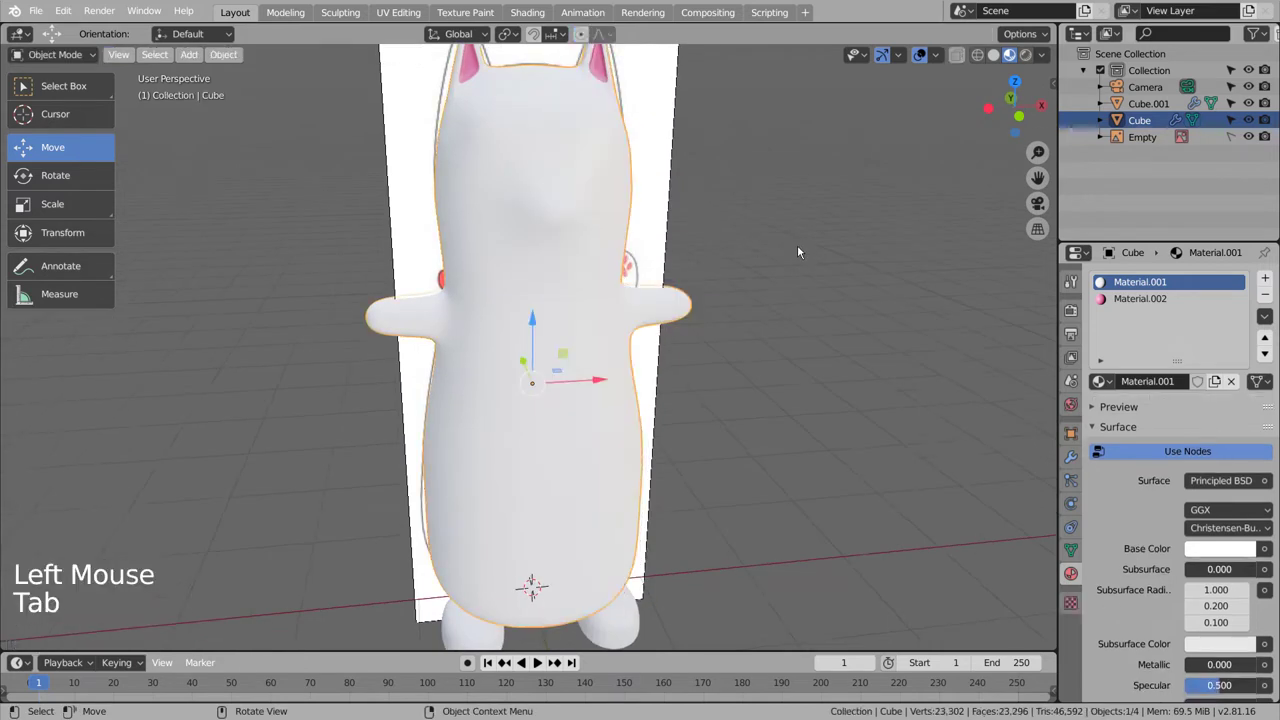
Select the cat body and turn off its Subdivision modifier's viewport display
middle_click(828, 321)
click(532, 211)
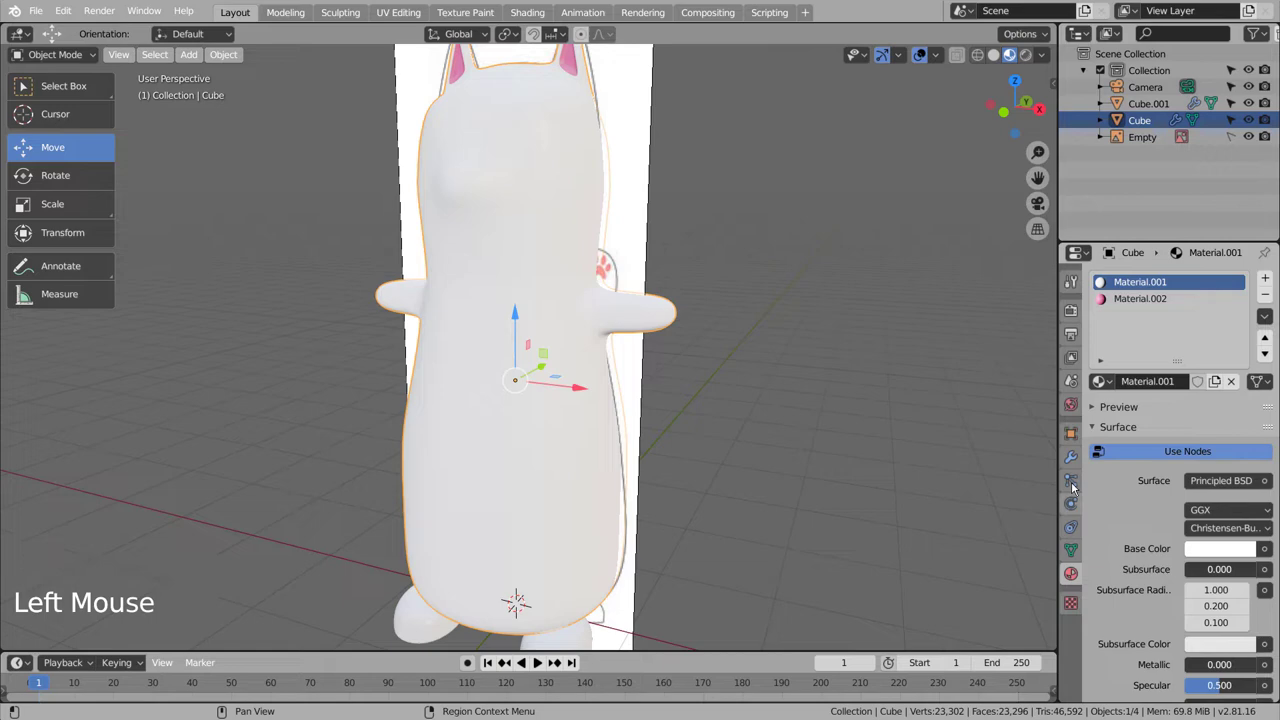
click(1080, 470)
scroll(down, 3)
click(1274, 560)
scroll(down, 3)
click(1273, 556)
View the blocky body in wireframe from the front over the reference drawing and pick a new mesh
middle_click(779, 389)
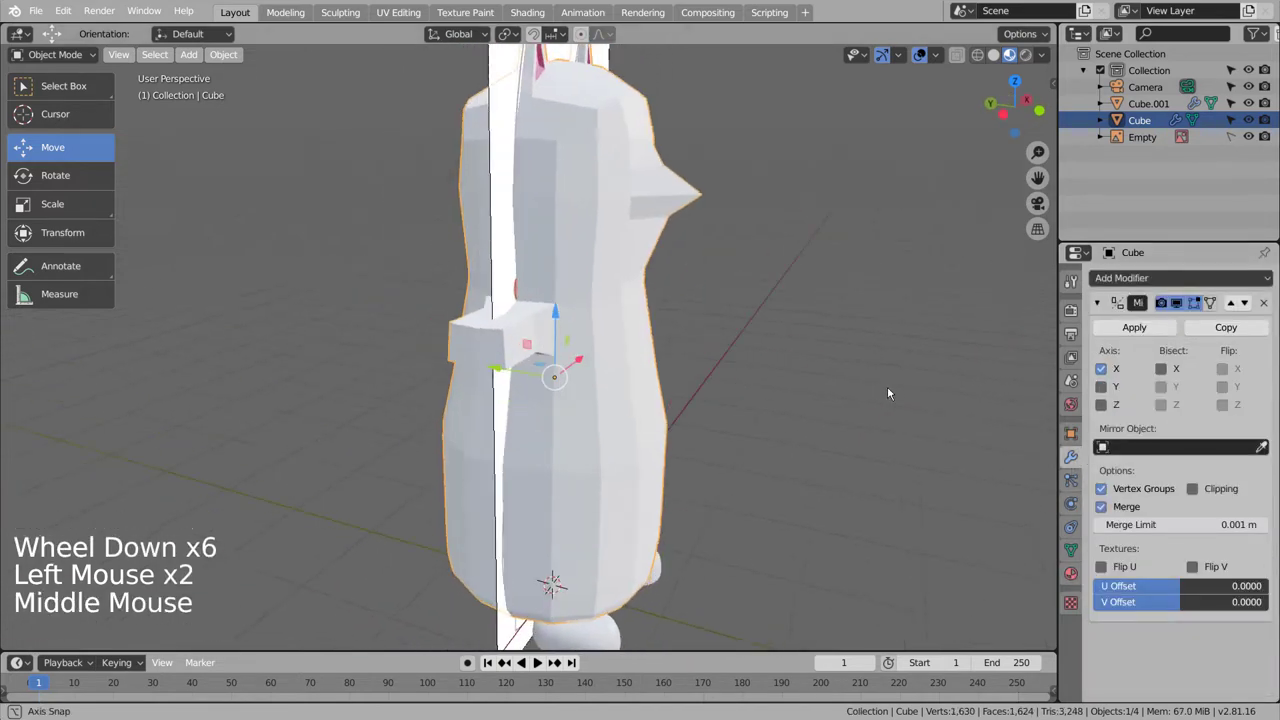
click(613, 258)
middle_click(730, 351)
key(shift+z)
middle_click(567, 342)
key(KP_1)
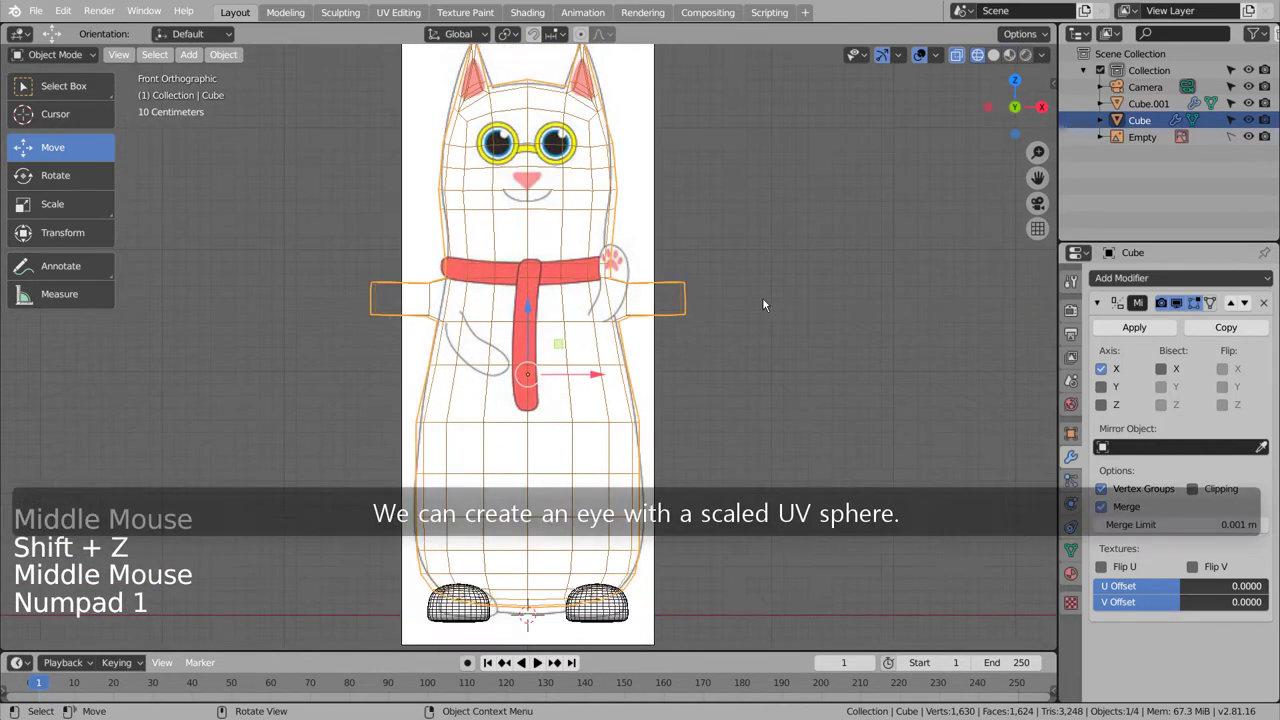
click(792, 292)
Add a UV sphere and move it onto the cat's face, checking it from the side
key(shift+a)
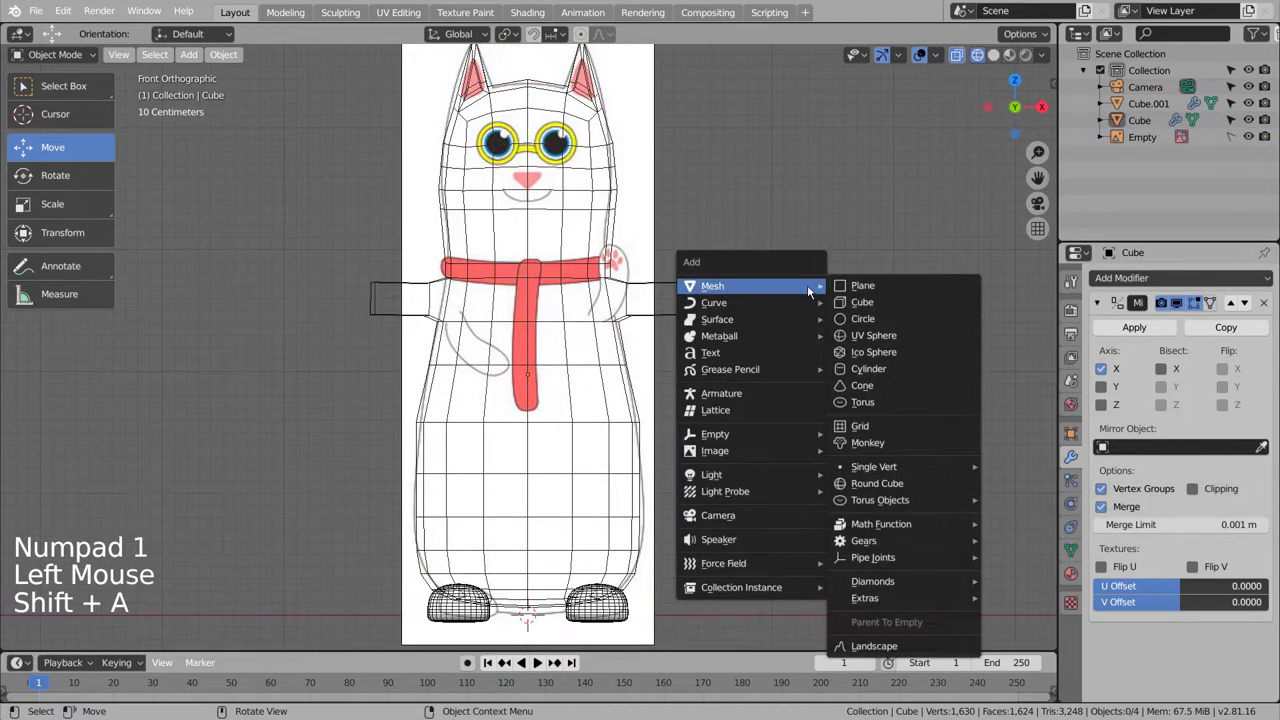
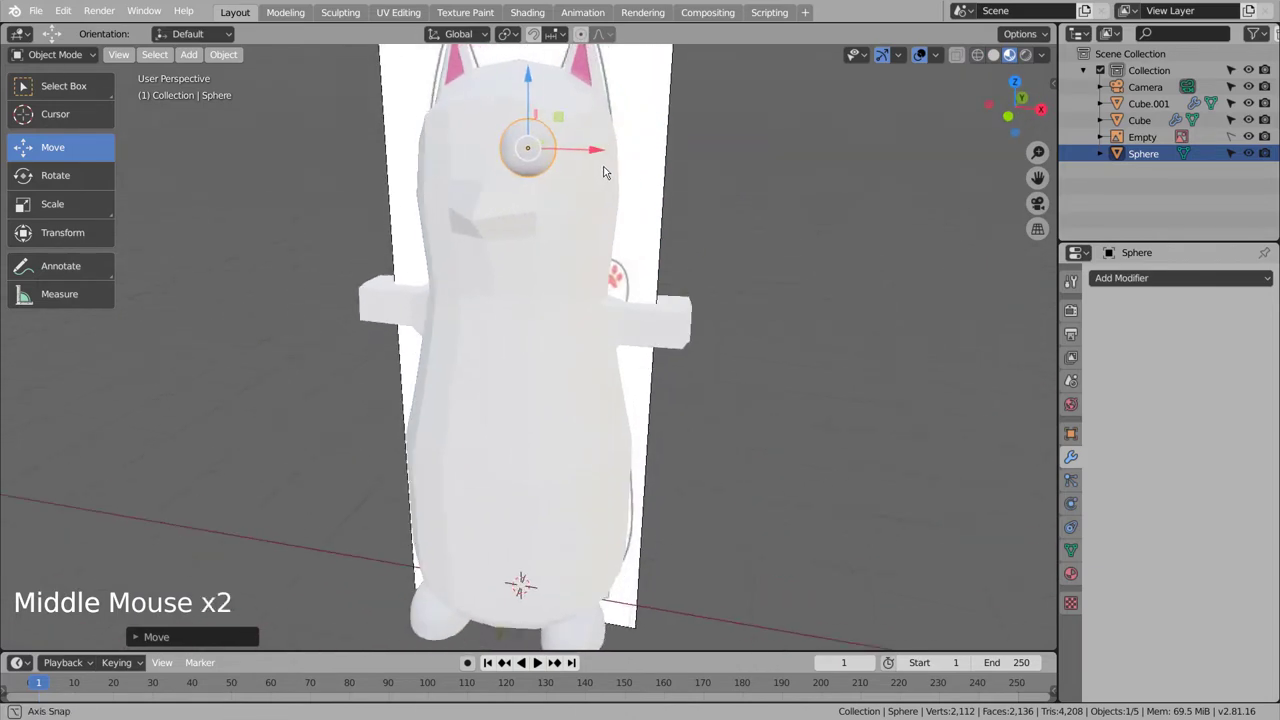
click(573, 235)
key(ctrl+3)
click(521, 158)
middle_click(588, 176)
right_click(606, 173)
middle_click(692, 214)
key(KP_1)
middle_click(685, 256)
Flatten the sphere into a disc along Y and tilt it to the face's slope in side view
key(KP_3)
key(s)
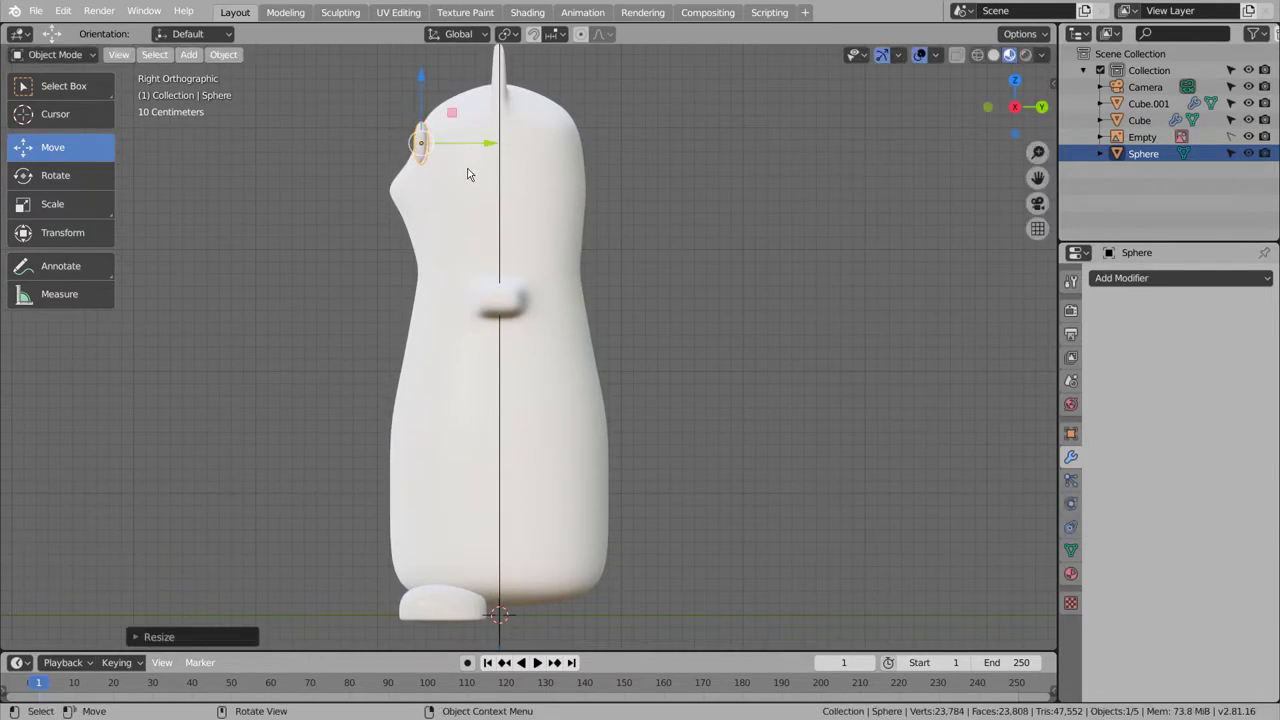
middle_click(494, 155)
scroll(up, 3)
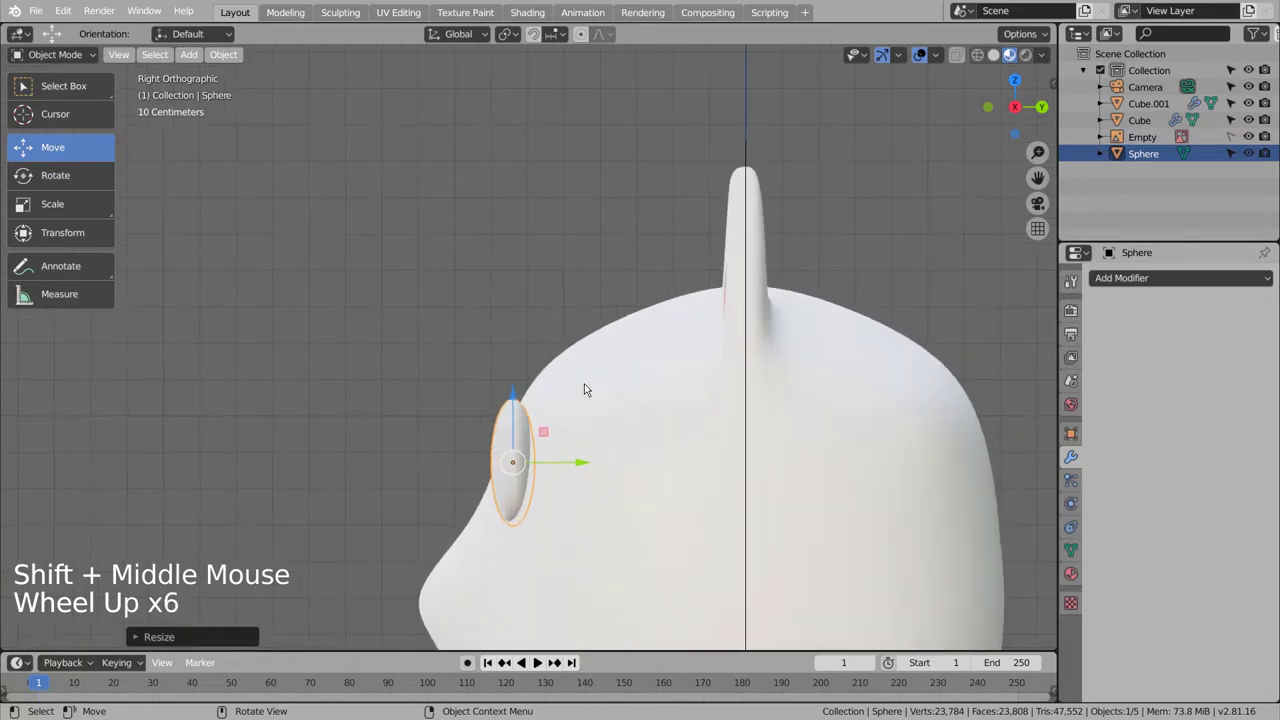
key(r)
scroll(up, 3)
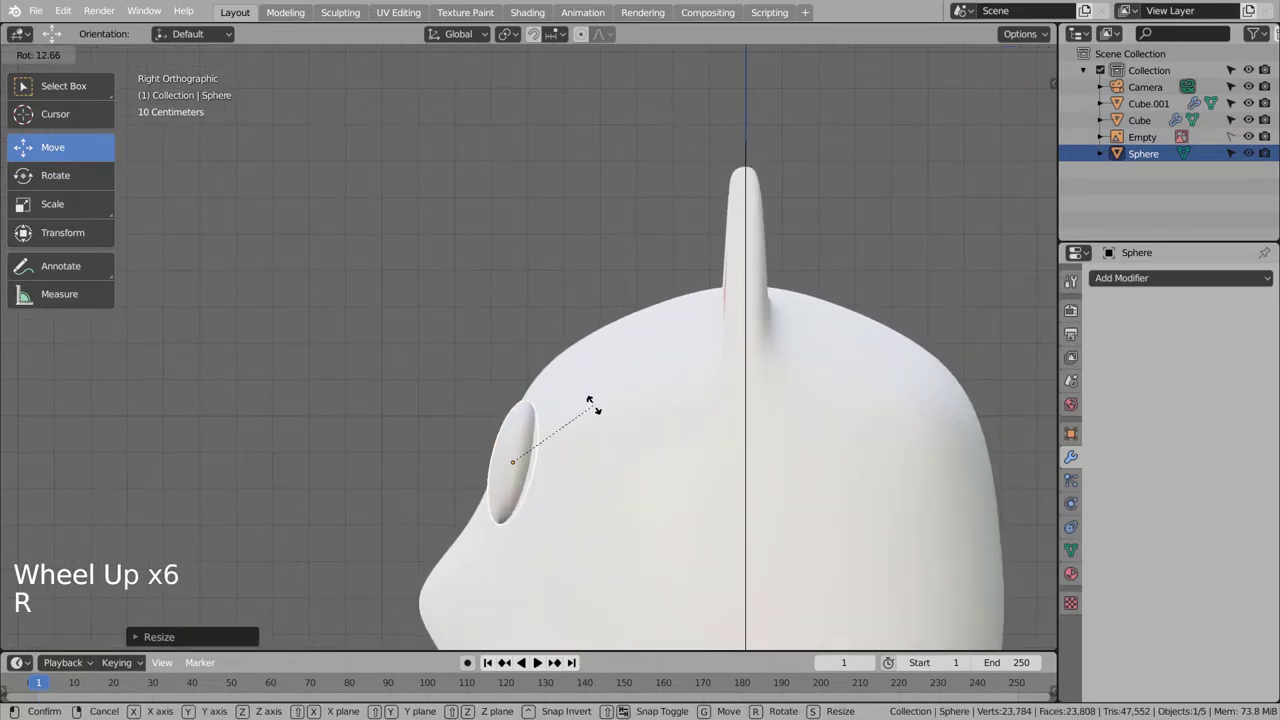
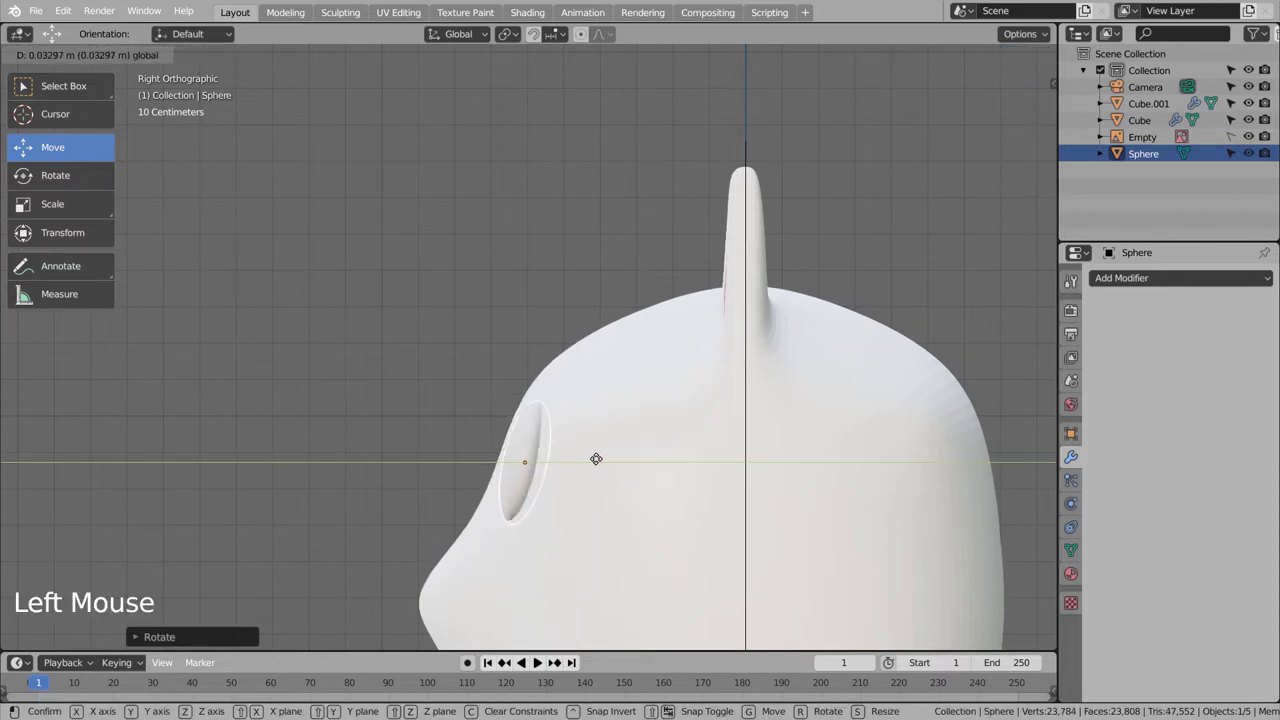
middle_click(649, 460)
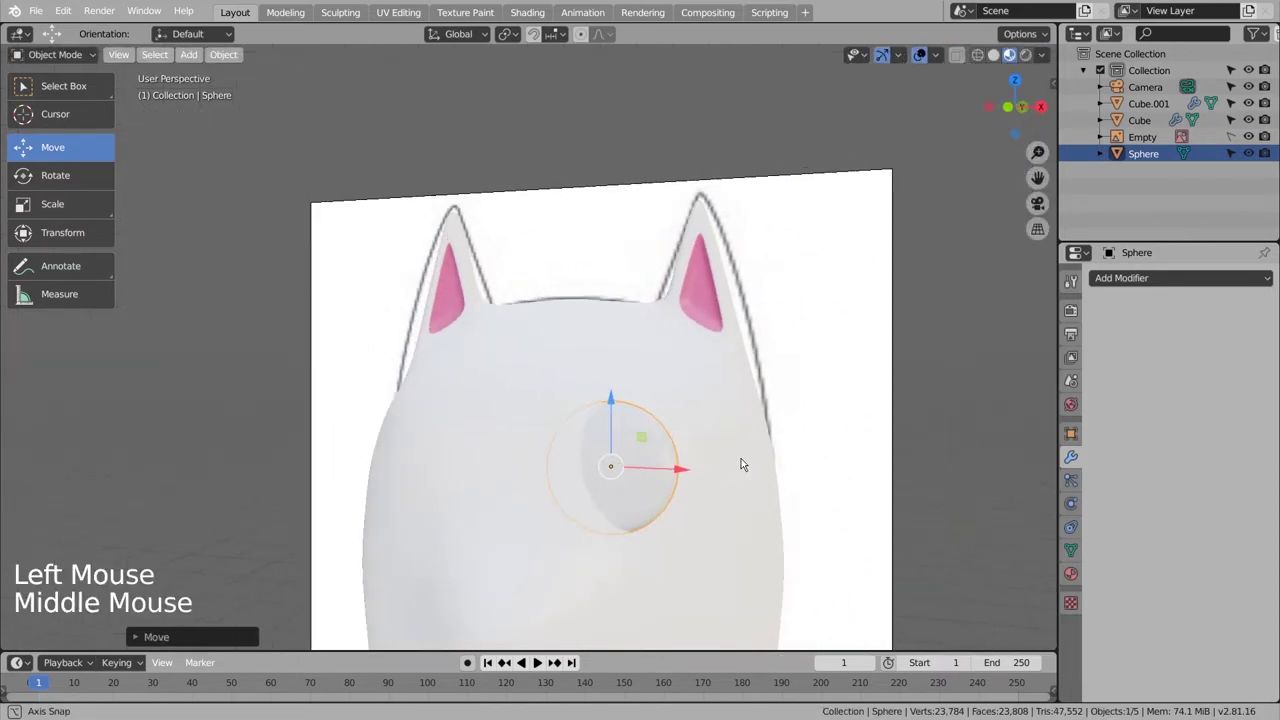
Rotate the eye disc from top and side views so it follows the head's curve
key(KP_7)
key(r)
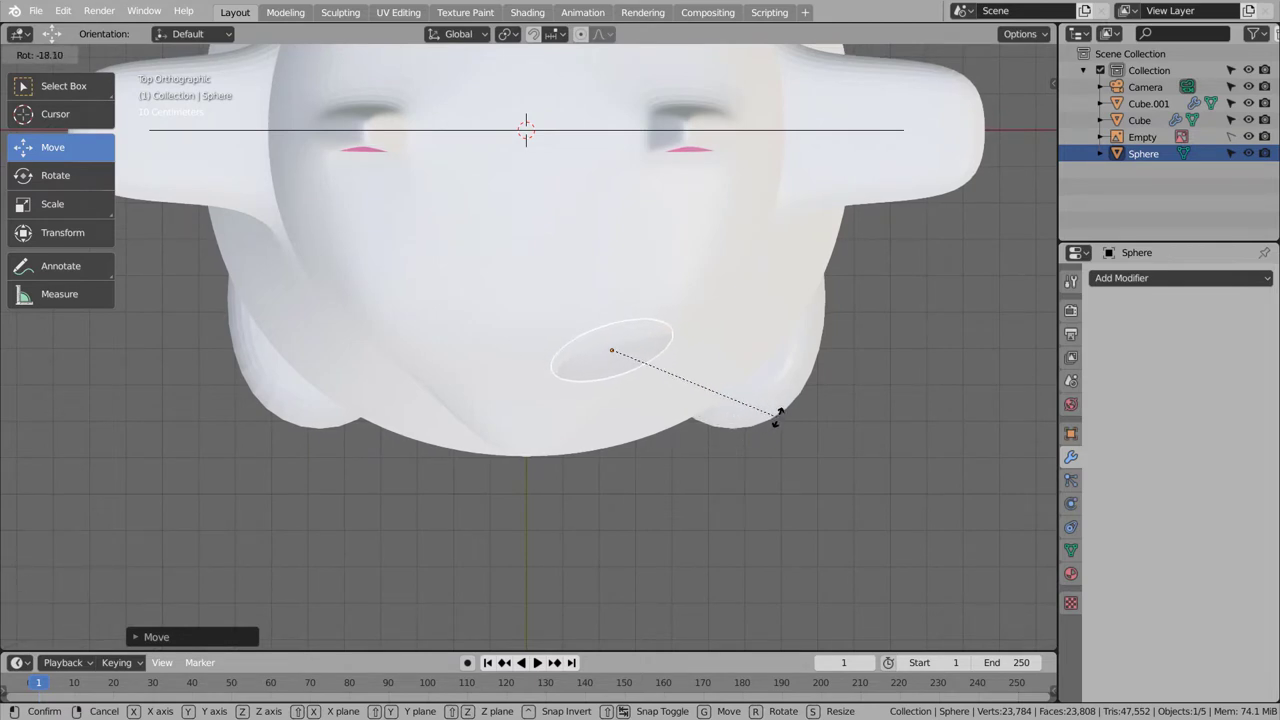
middle_click(899, 542)
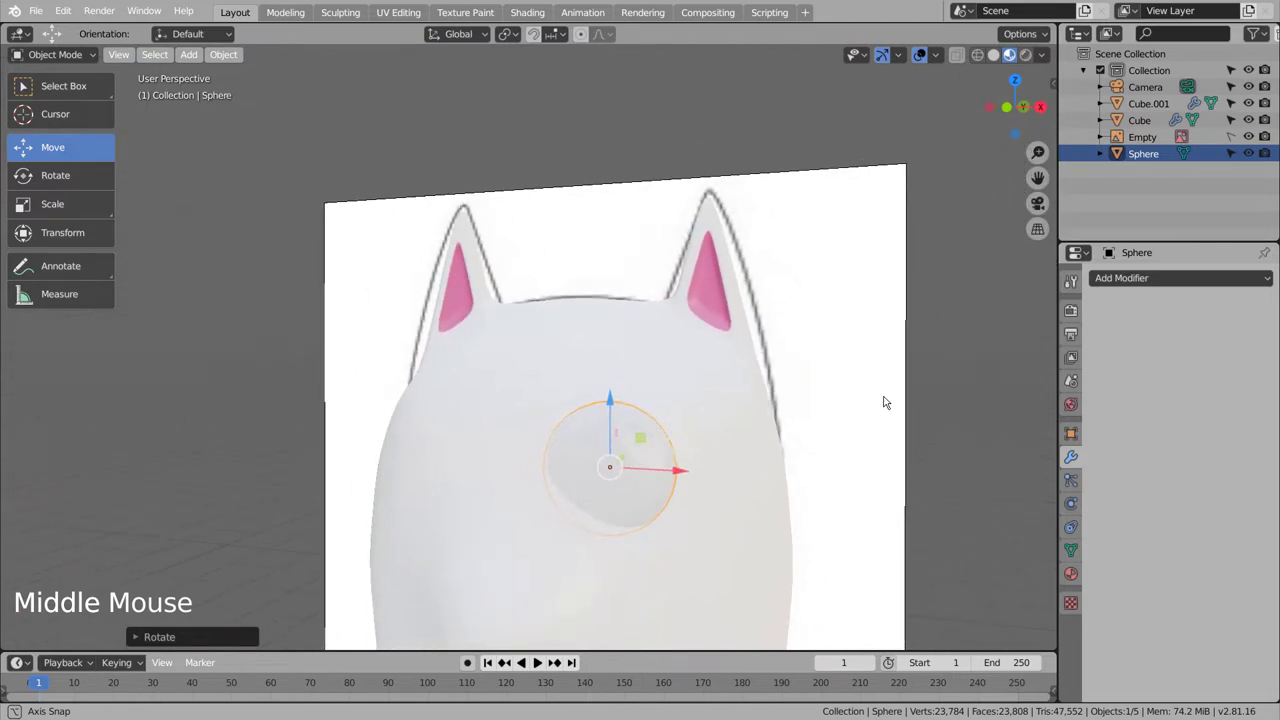
key(KP_3)
click(605, 470)
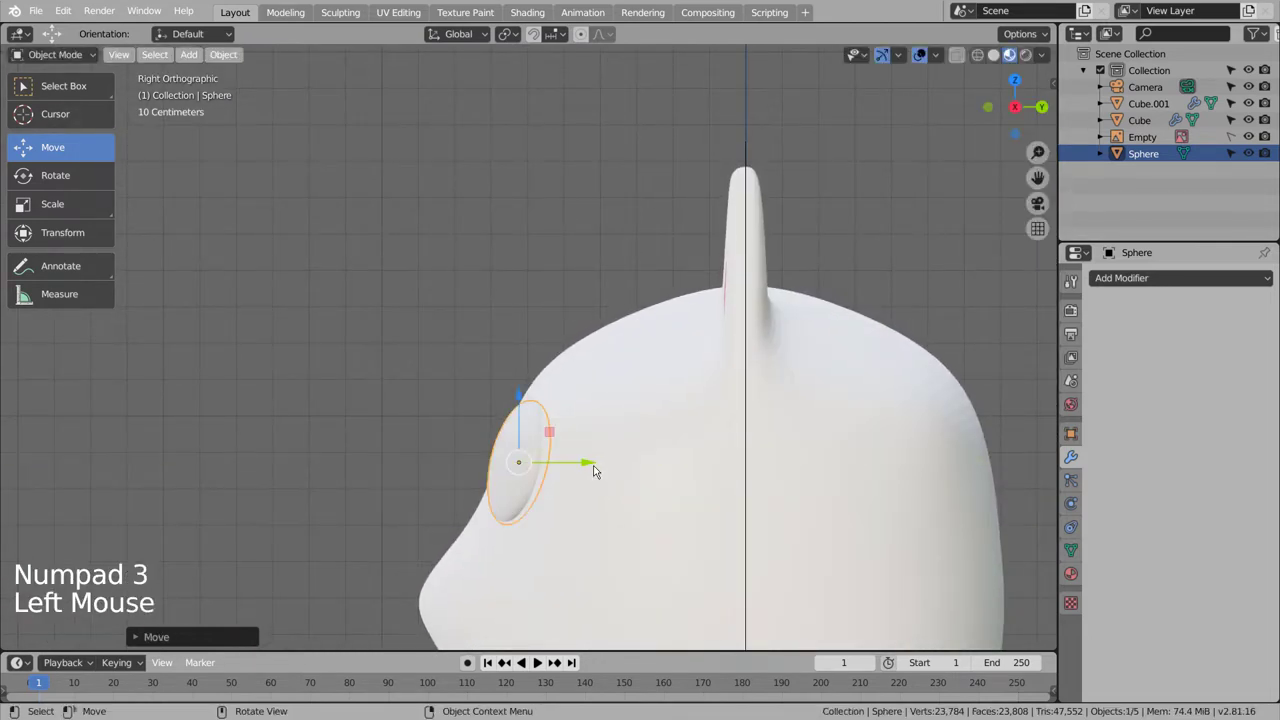
key(r)
key(KP_7)
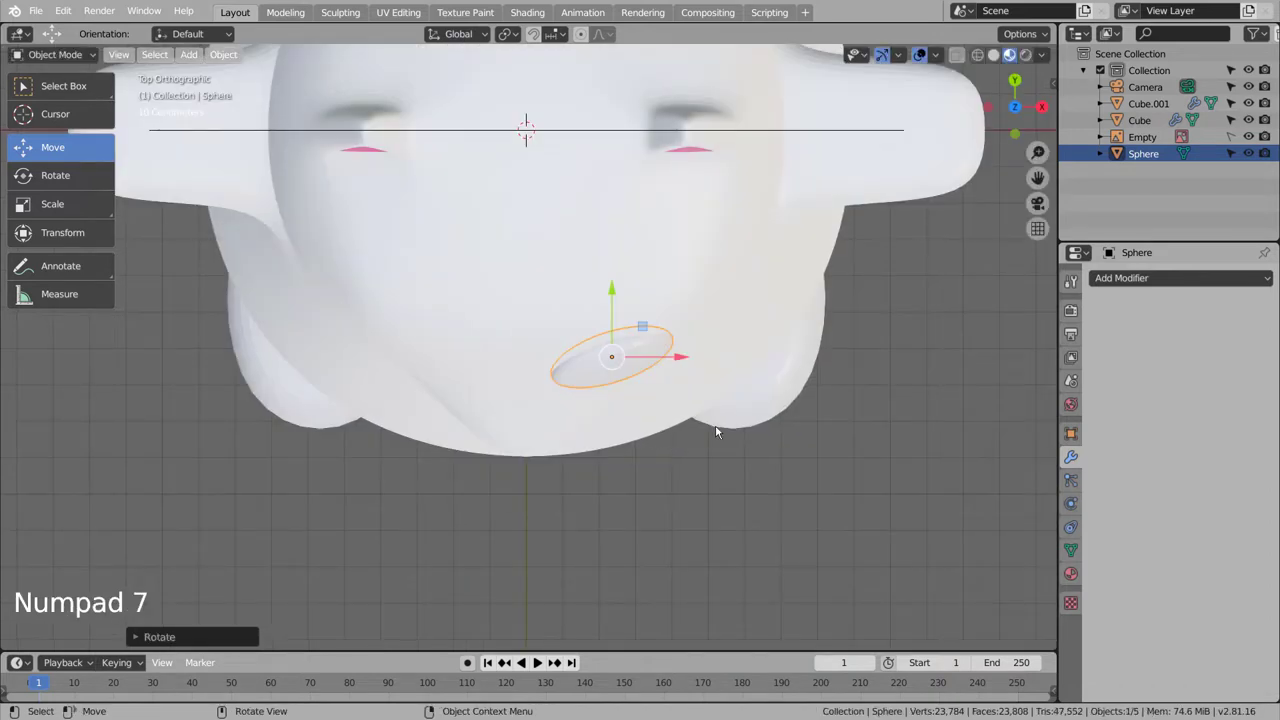
middle_click(825, 483)
scroll(up, 3)
key(r)
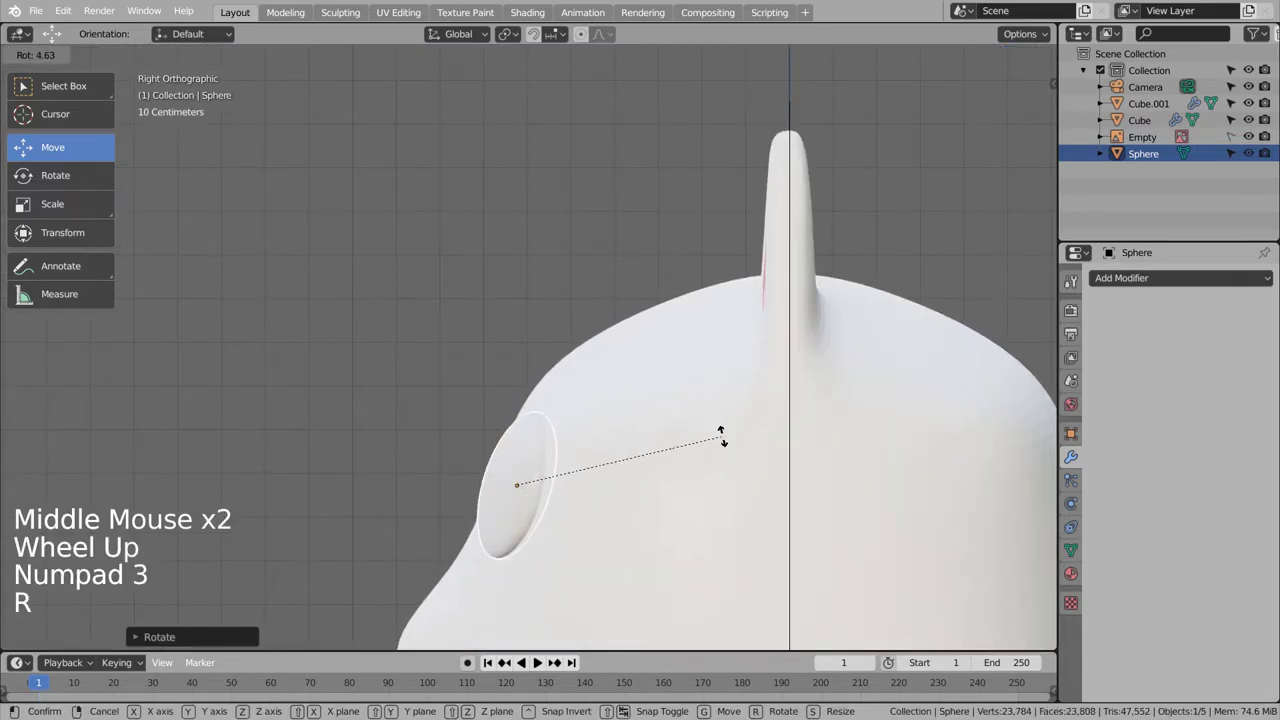
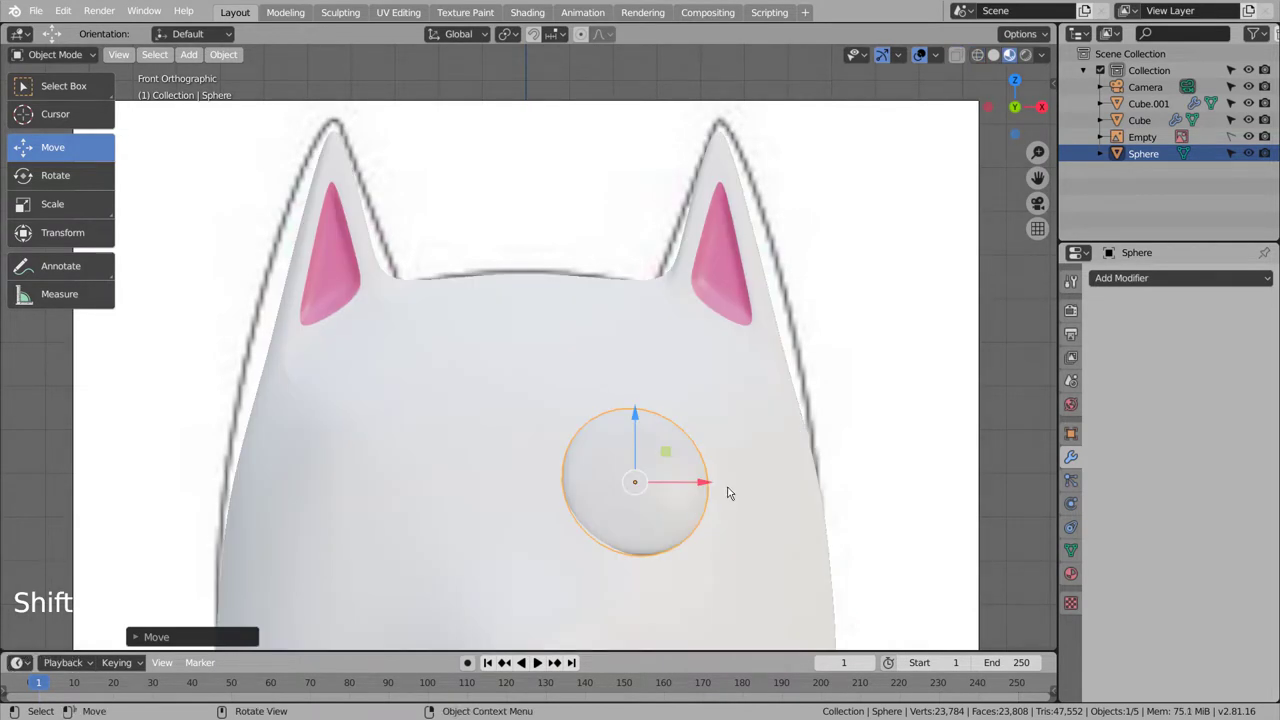
Scale the eye disc copy slightly smaller and G-move it back onto the head from side and top views
click(883, 464)
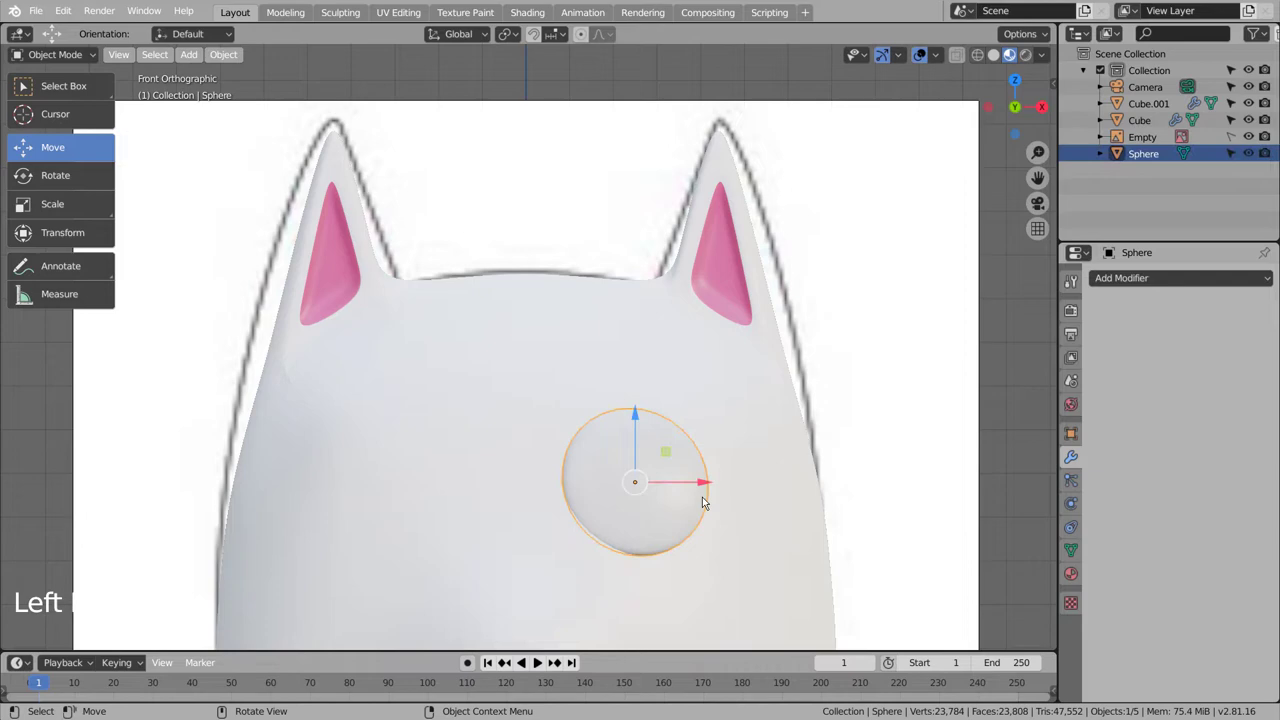
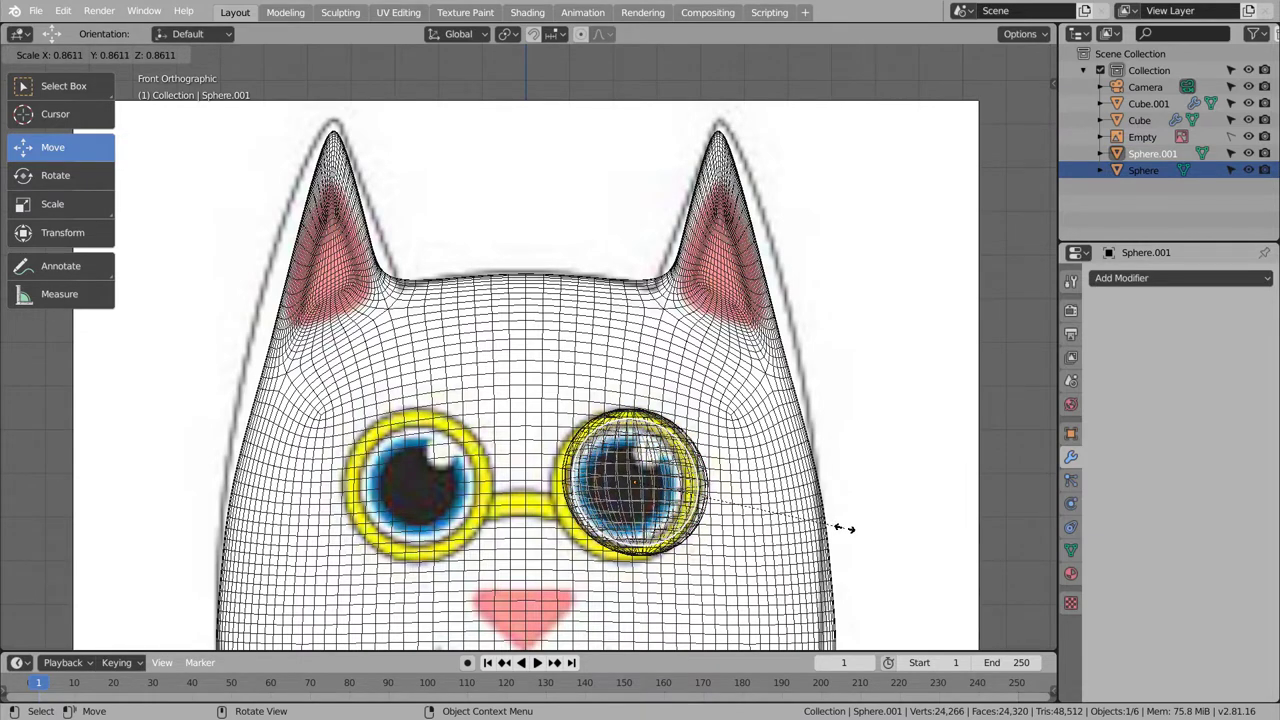
middle_click(893, 534)
key(KP_3)
click(598, 487)
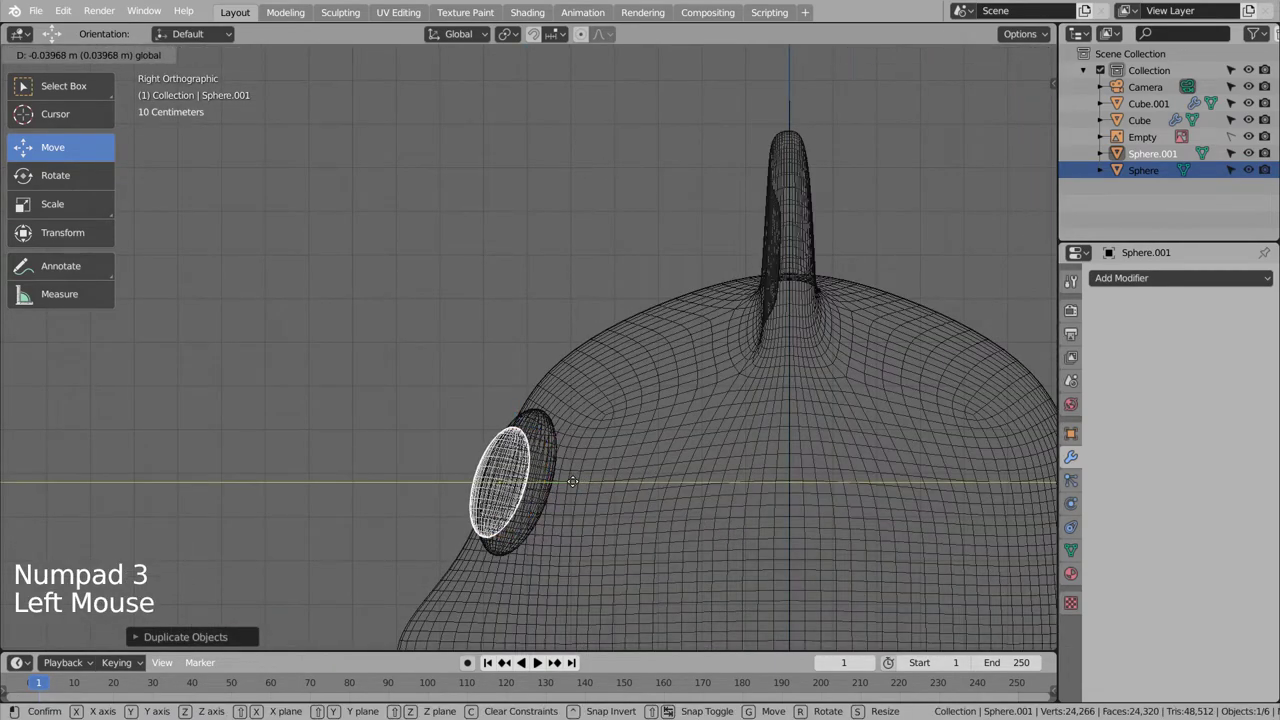
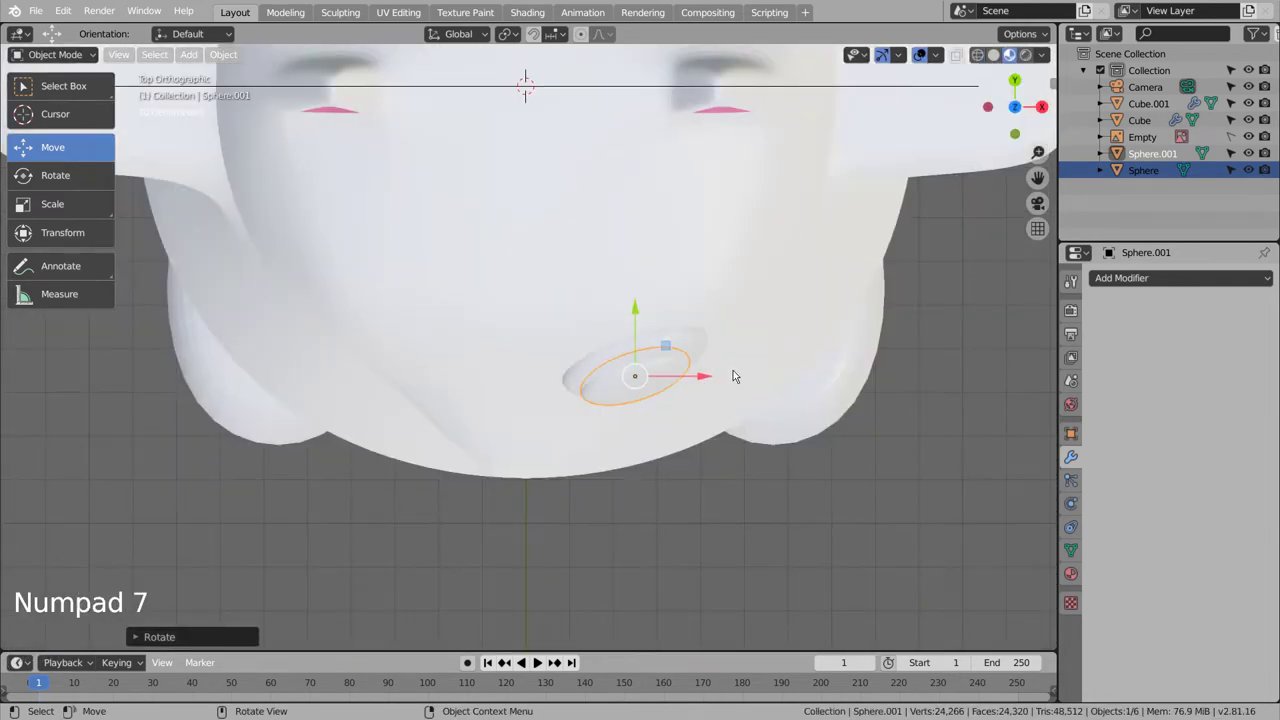
key(g)
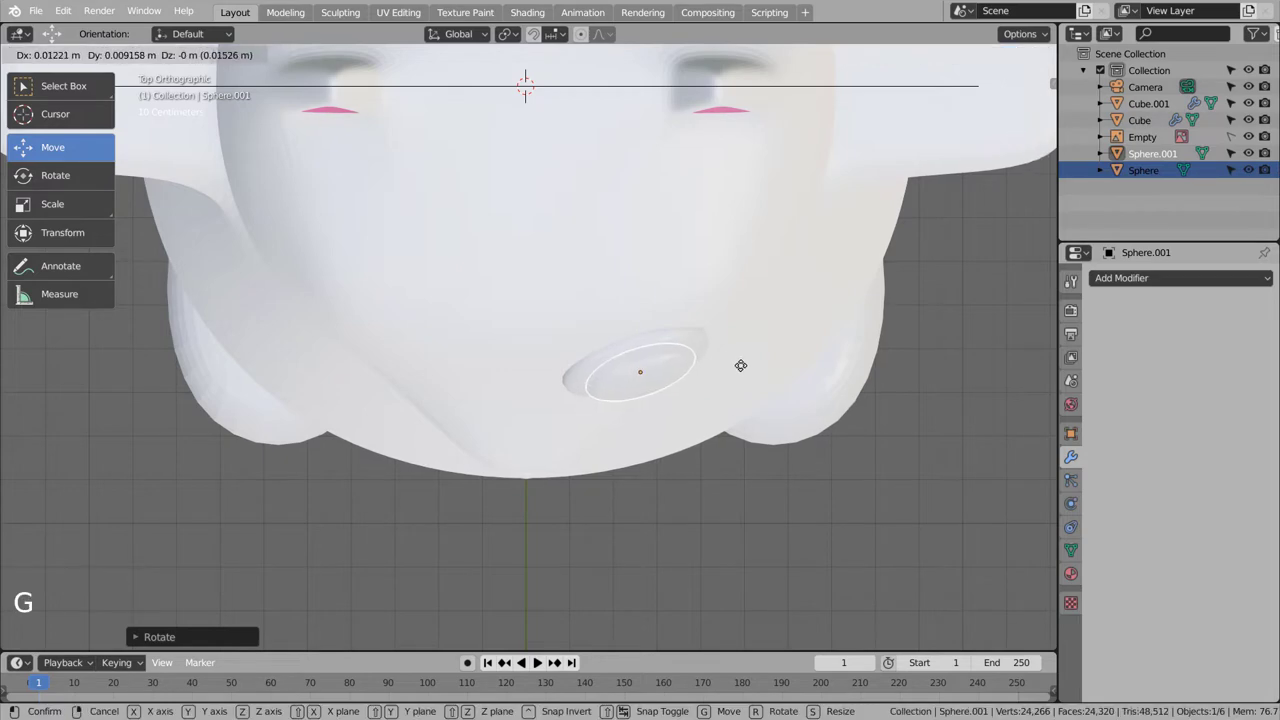
middle_click(841, 433)
key(KP_1)
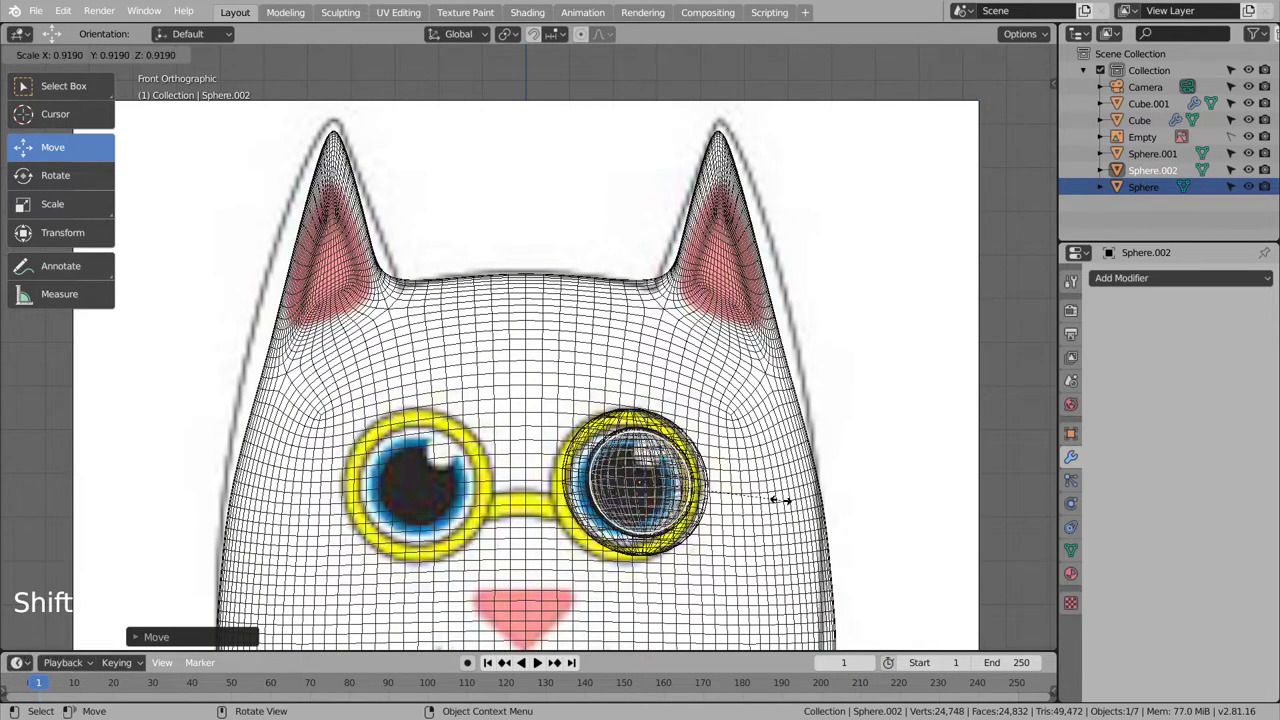
middle_click(828, 499)
key(KP_3)
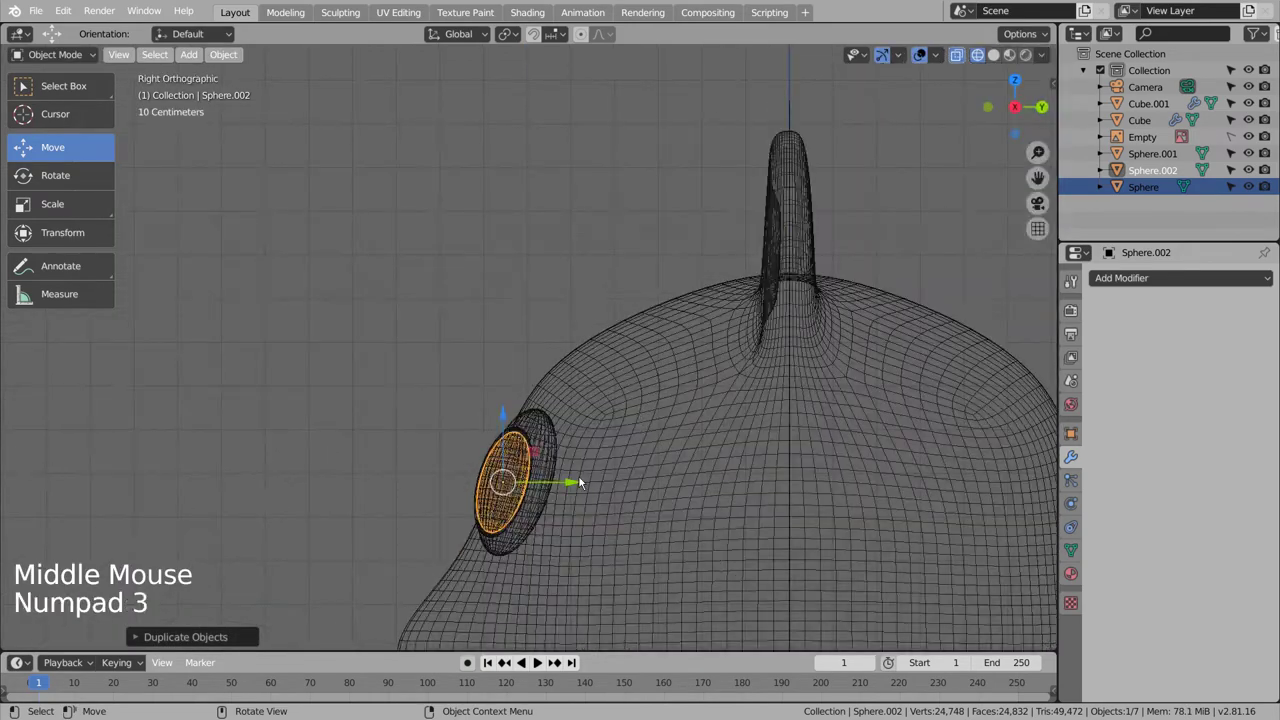
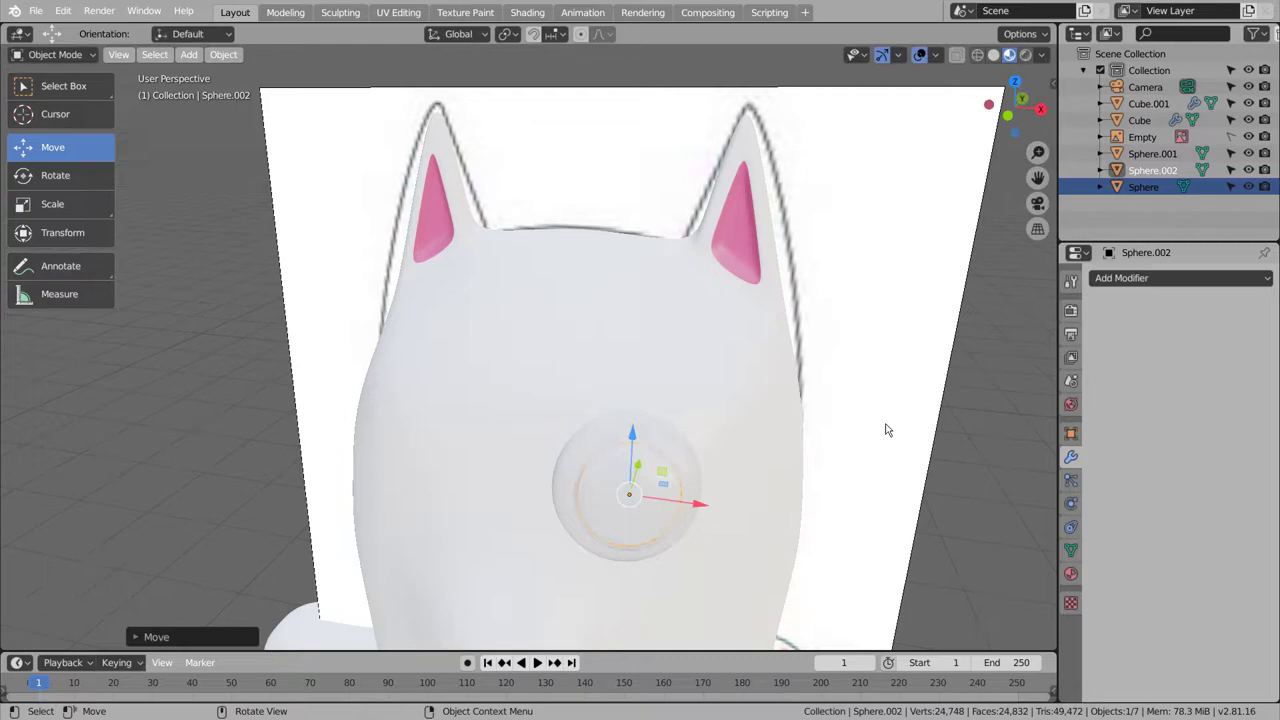
Switch to wireframe over the reference and select the outer eye sphere from the side
click(956, 432)
middle_click(1001, 474)
scroll(down, 3)
key(shift+z)
middle_click(838, 436)
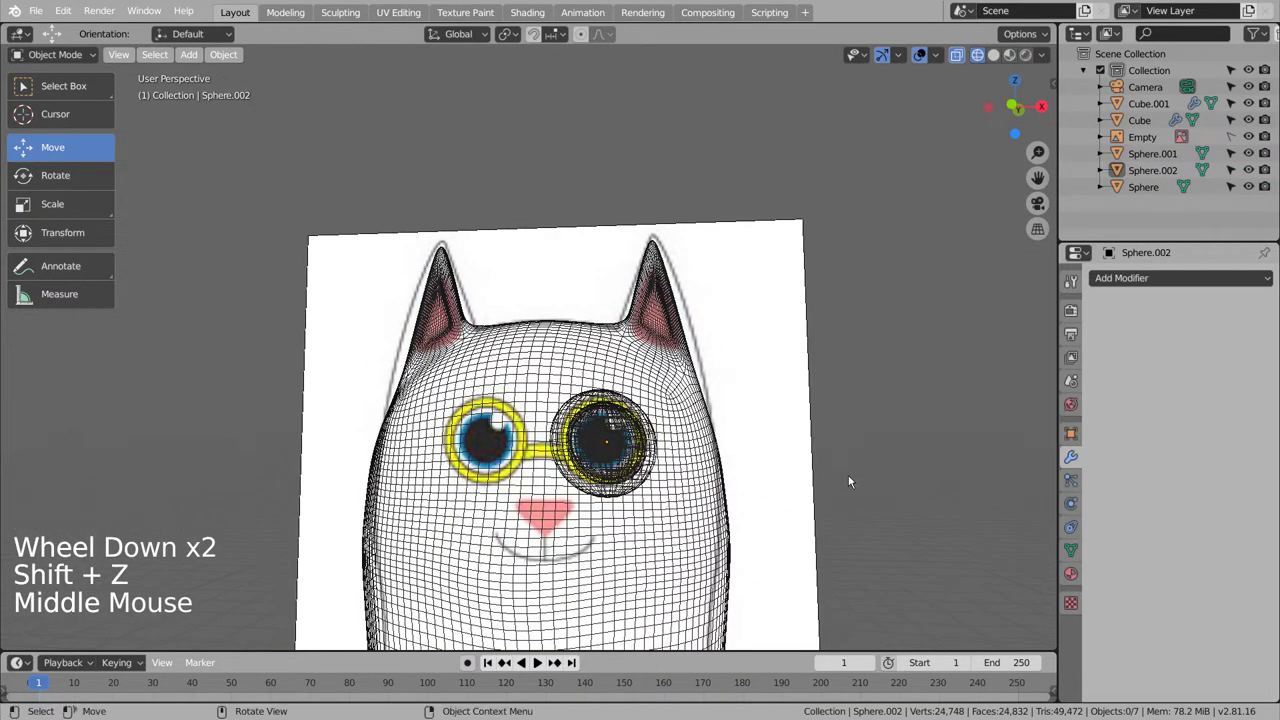
scroll(up, 3)
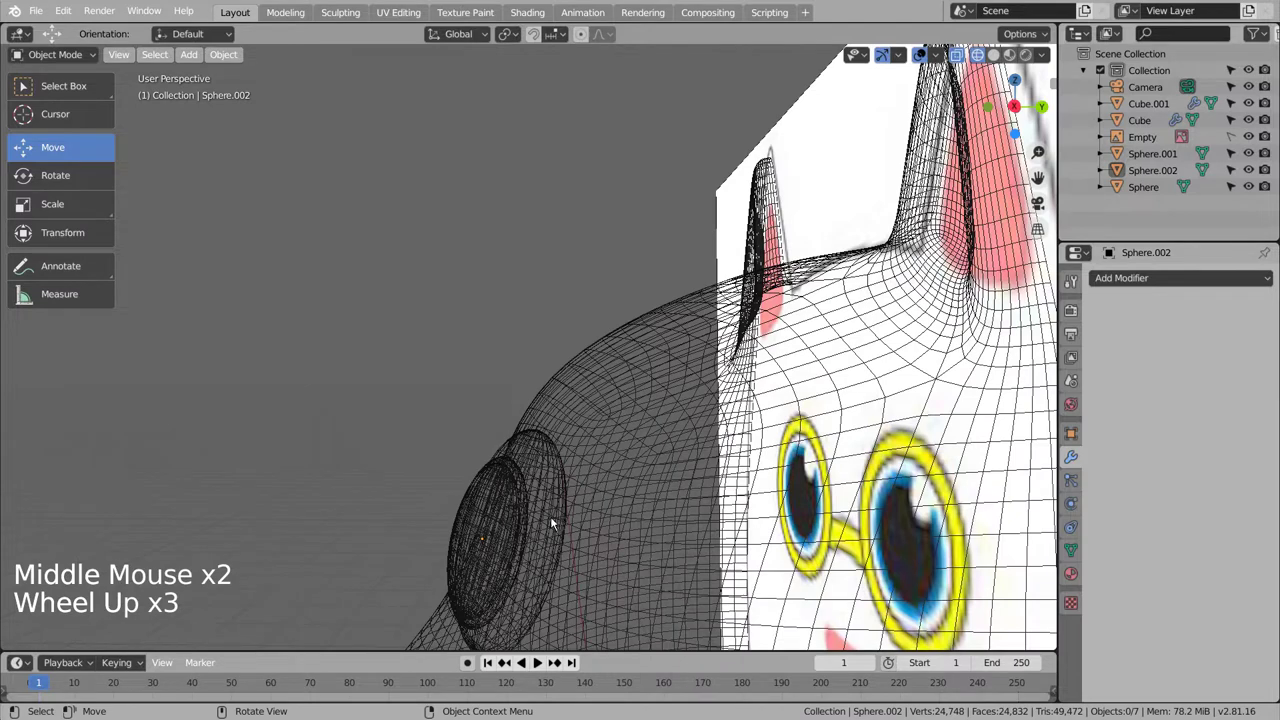
click(531, 526)
Give the pupil a new material with a near-black Base Color
click(503, 455)
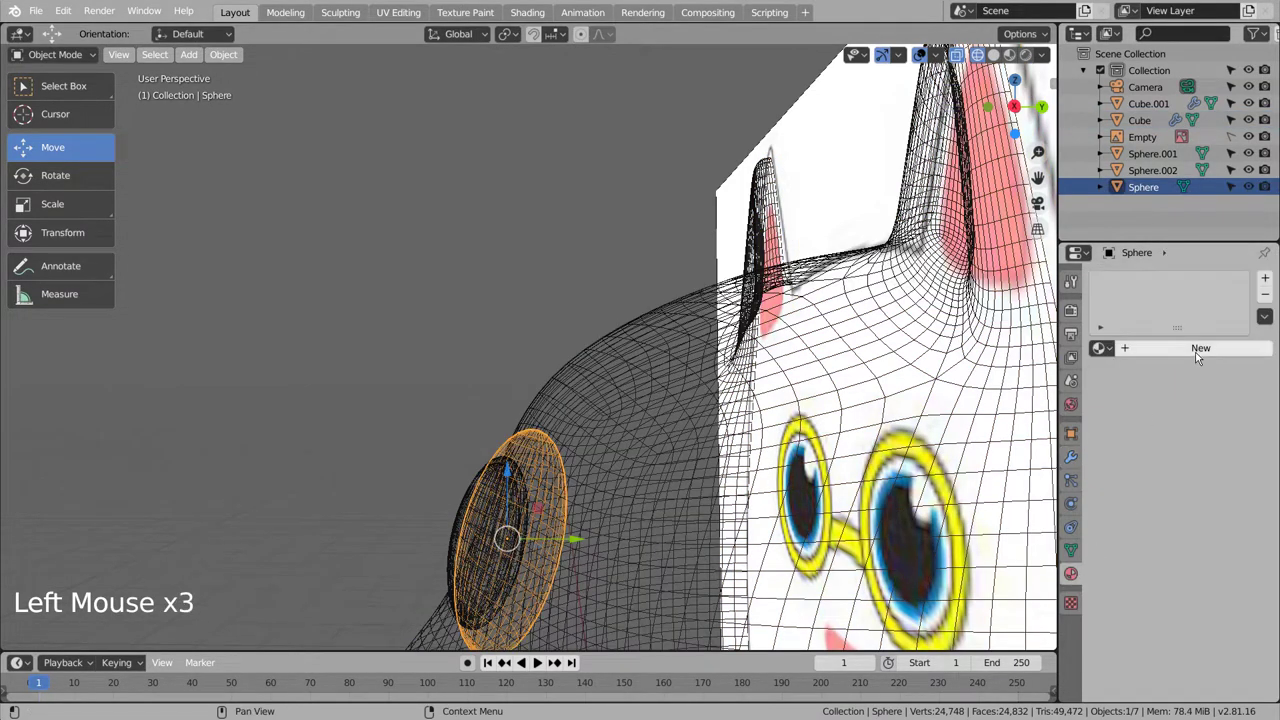
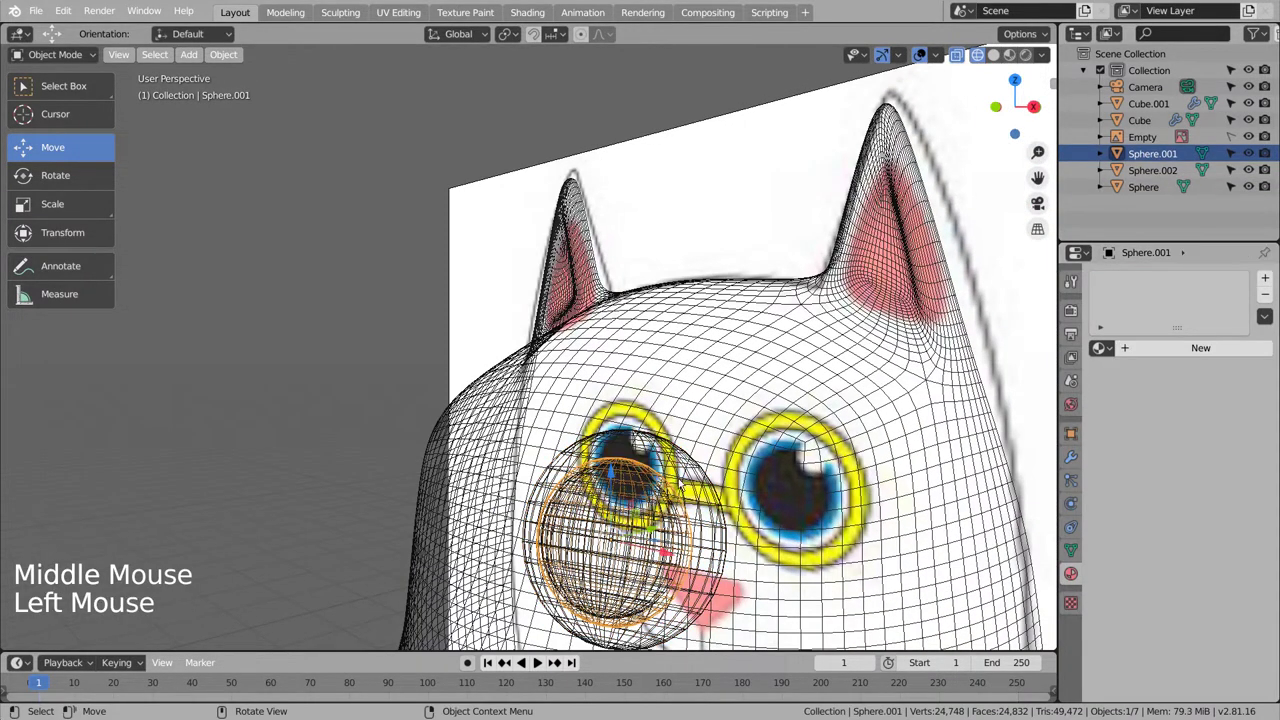
click(1189, 353)
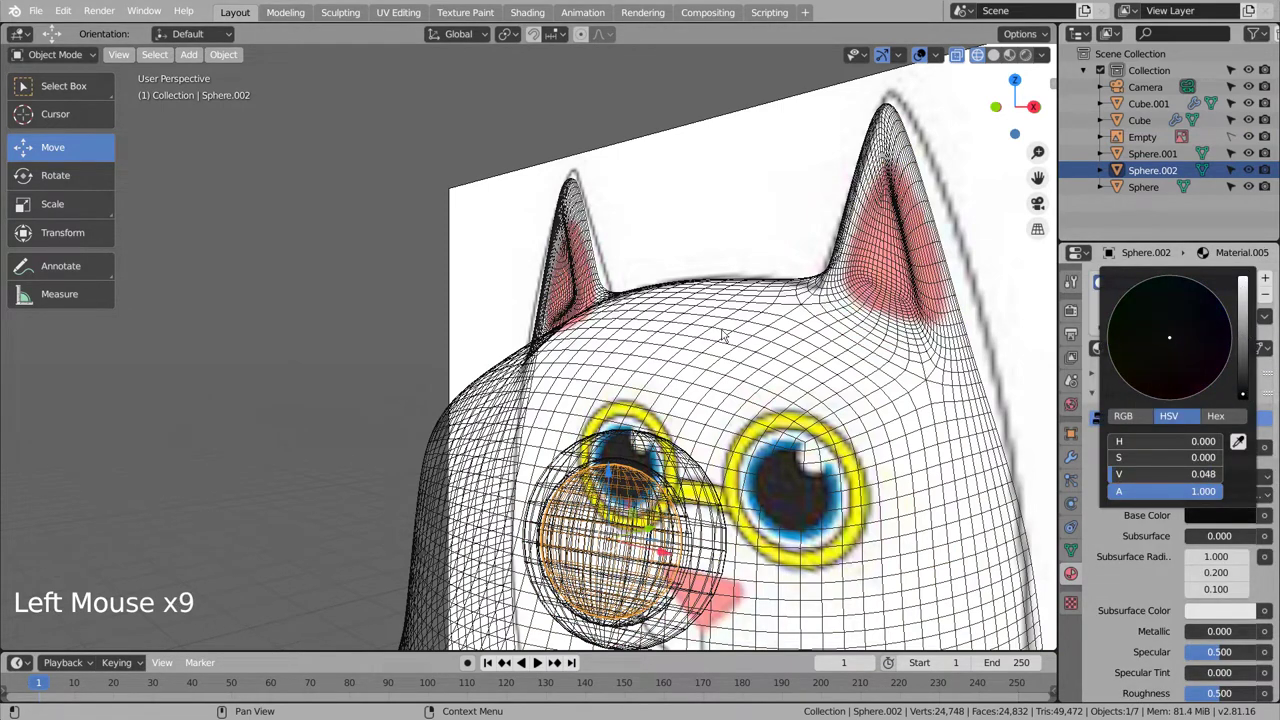
click(1016, 60)
scroll(down, 3)
scroll(down, 3)
Move the blue rim into depth inside the eye disc and review the whole figure
middle_click(747, 529)
click(576, 543)
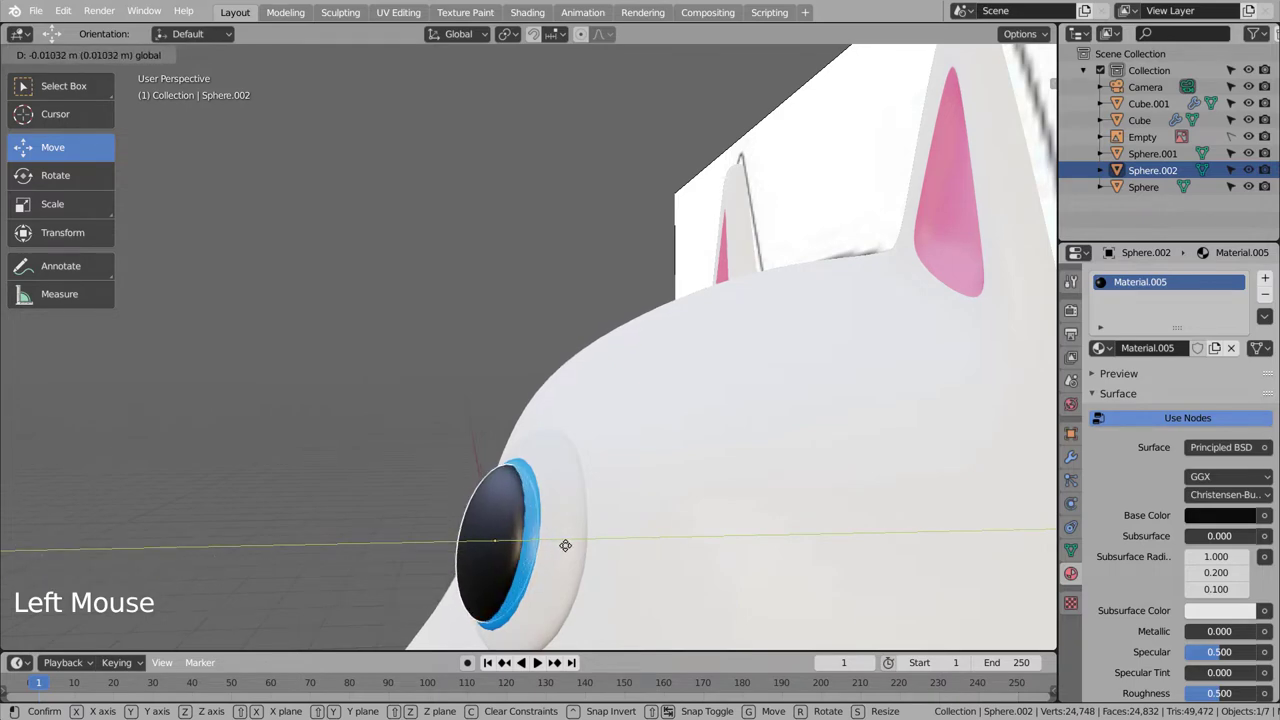
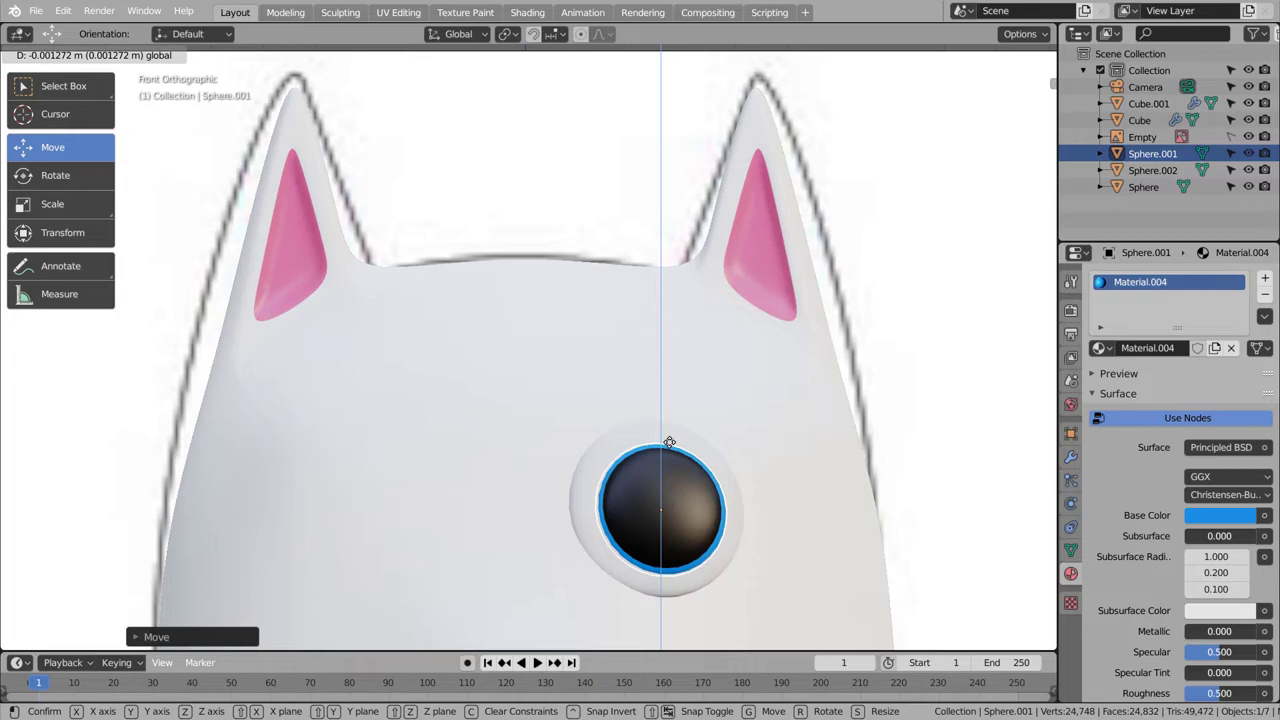
click(730, 535)
scroll(down, 3)
click(767, 528)
middle_click(769, 527)
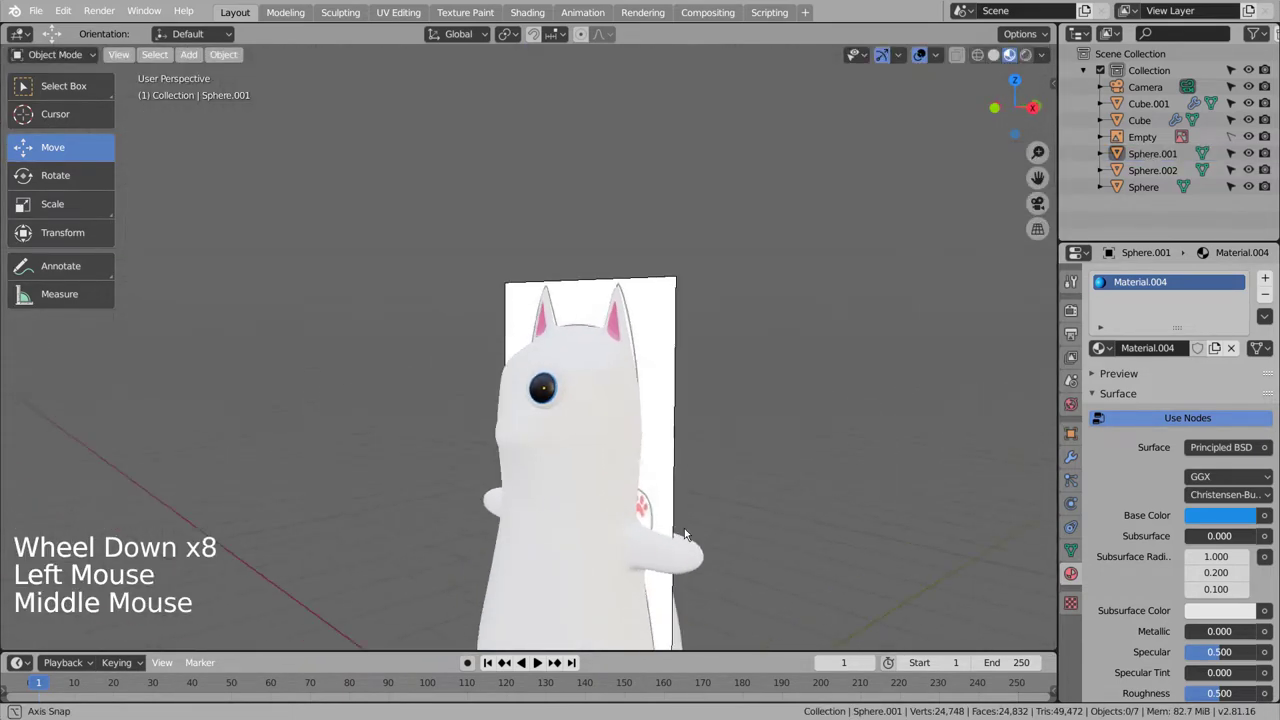
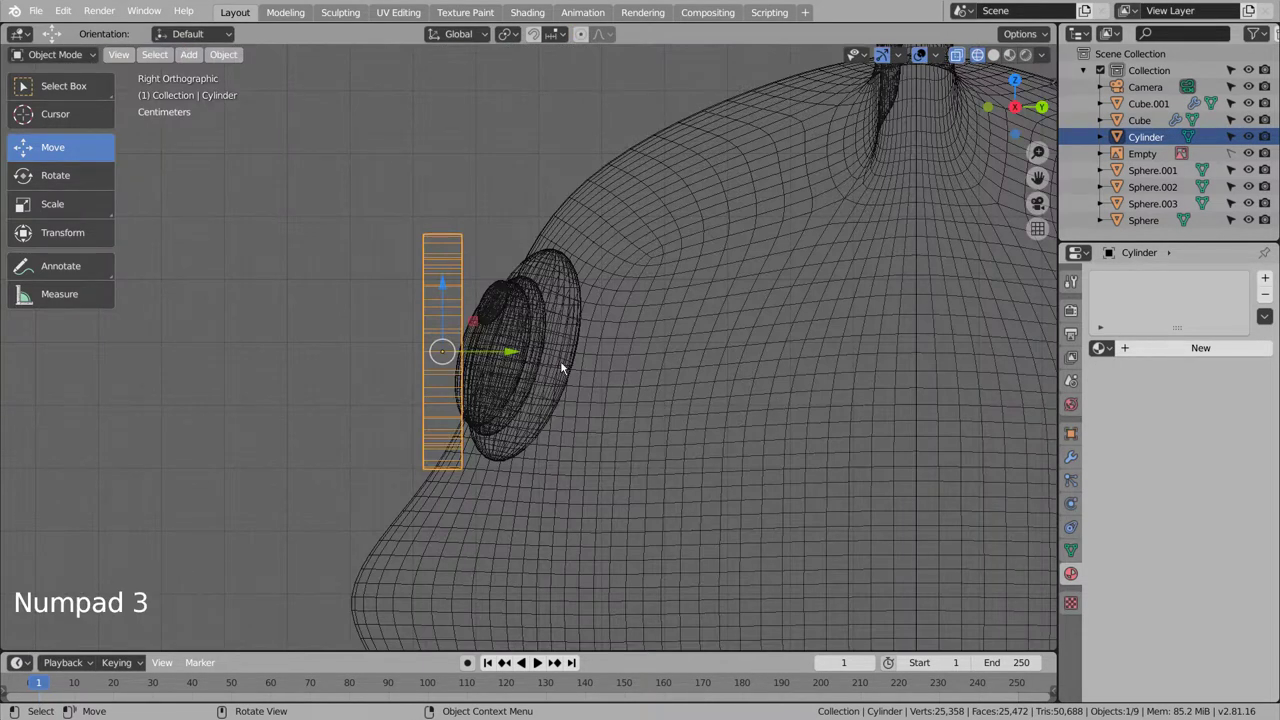
Rotate the cylinder in front and top views so it matches the eye's angle
key(r)
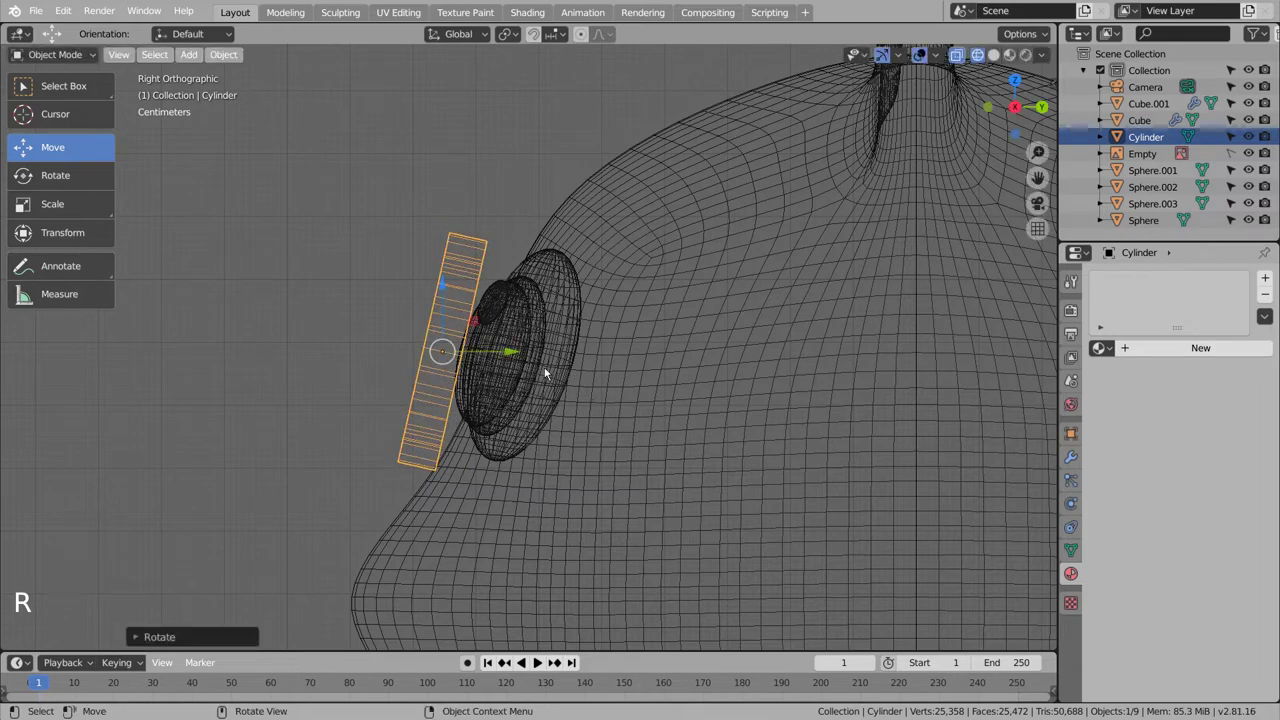
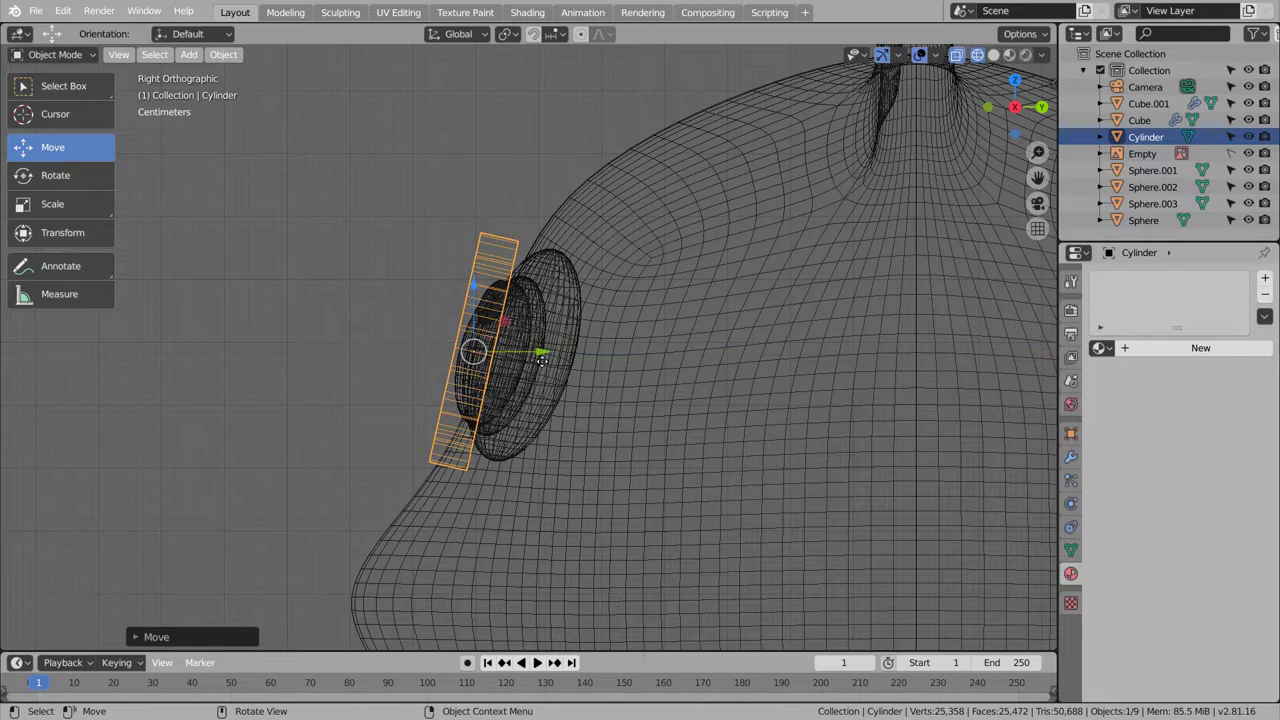
key(KP_1)
key(shift+z)
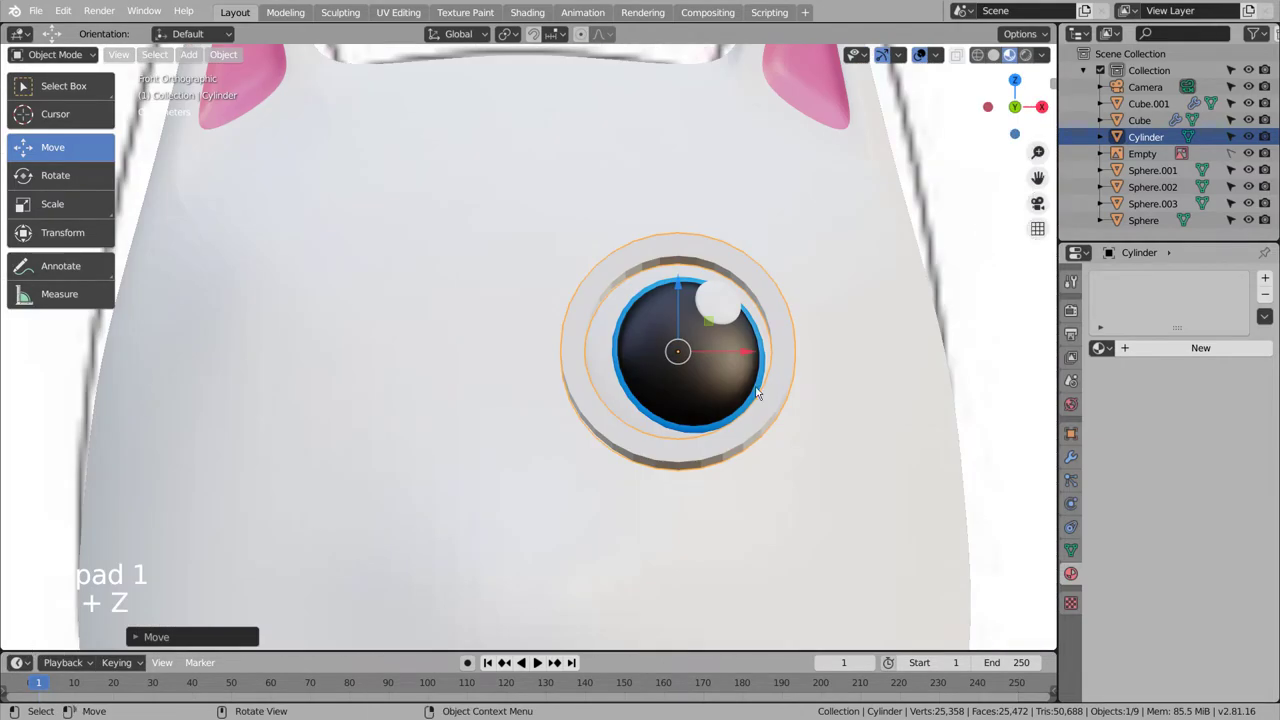
key(KP_7)
key(r)
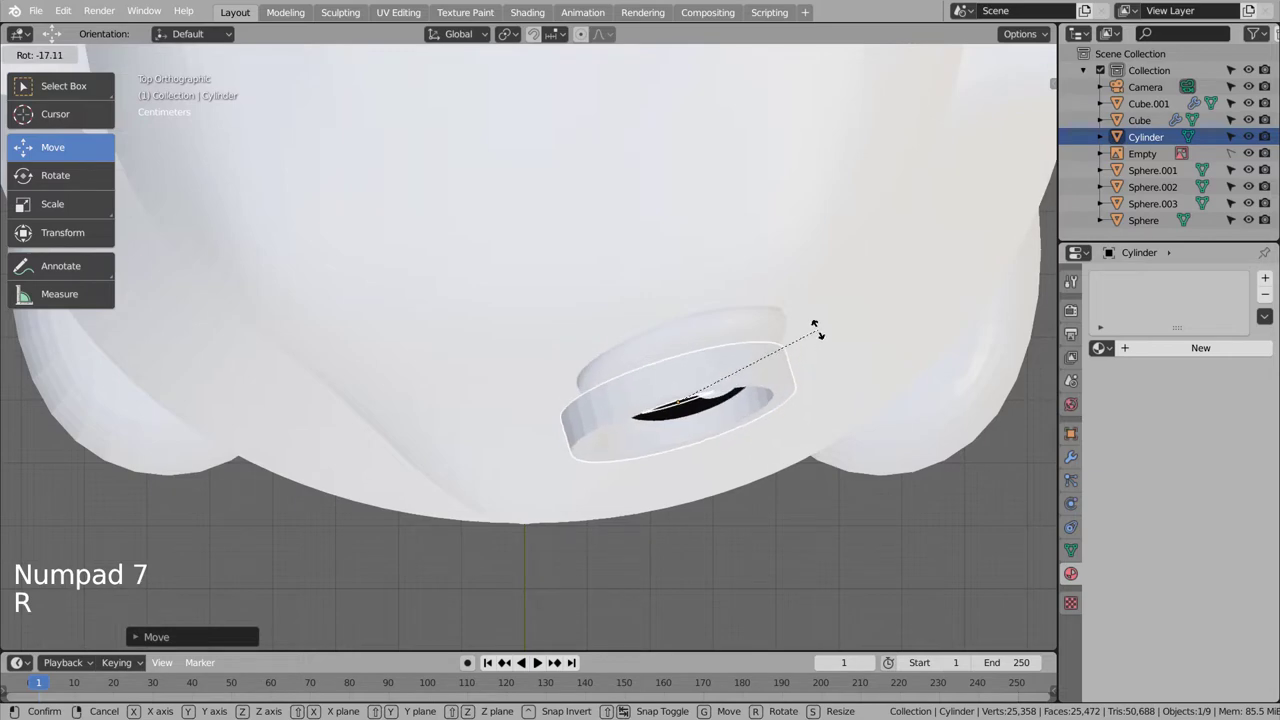
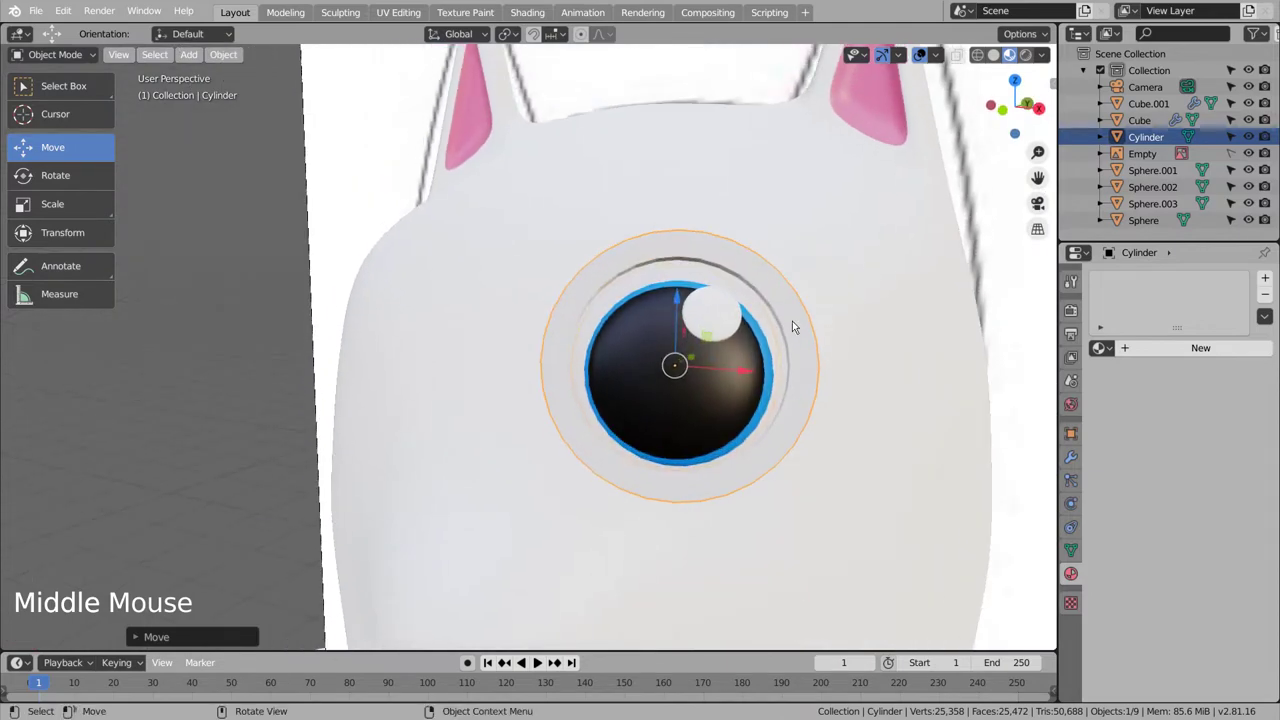
key(KP_1)
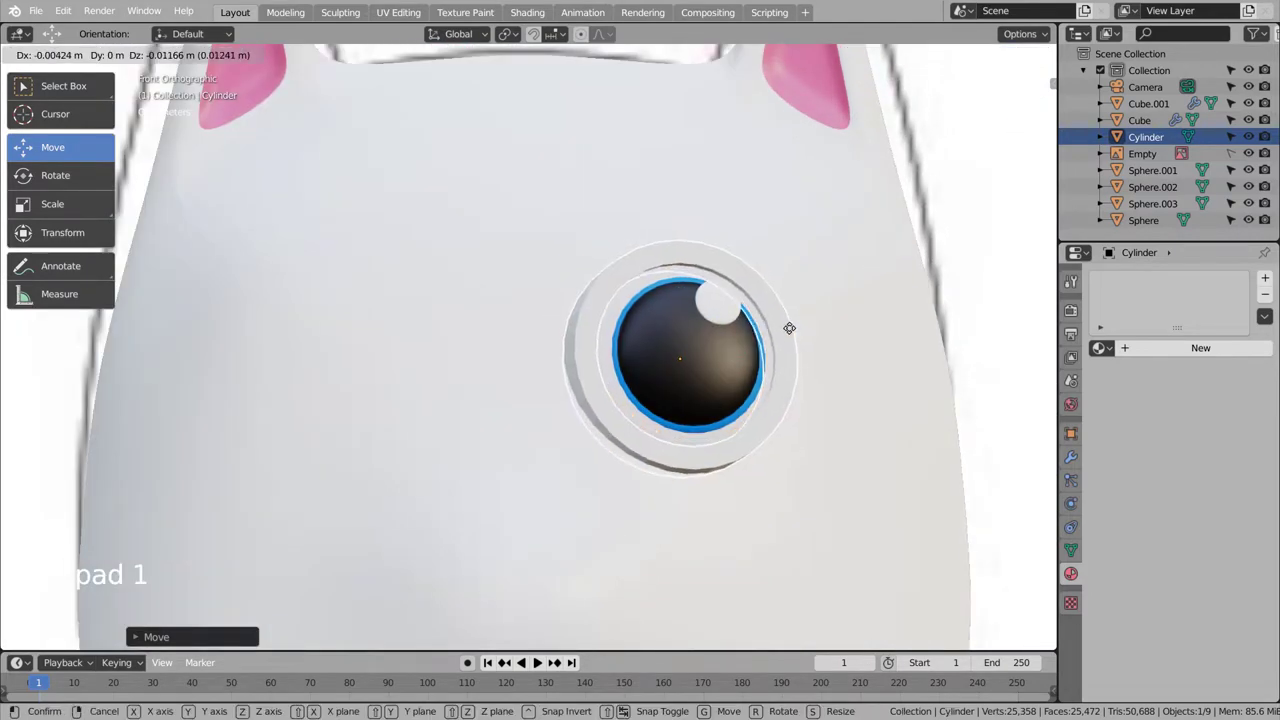
G-move the cylinder so it sits centred over the eye
scroll(down, 3)
key(g)
click(951, 439)
scroll(down, 3)
middle_click(870, 466)
scroll(up, 3)
scroll(up, 3)
Scale the cylinder along Y to thicken it into a rim
middle_click(654, 436)
click(496, 377)
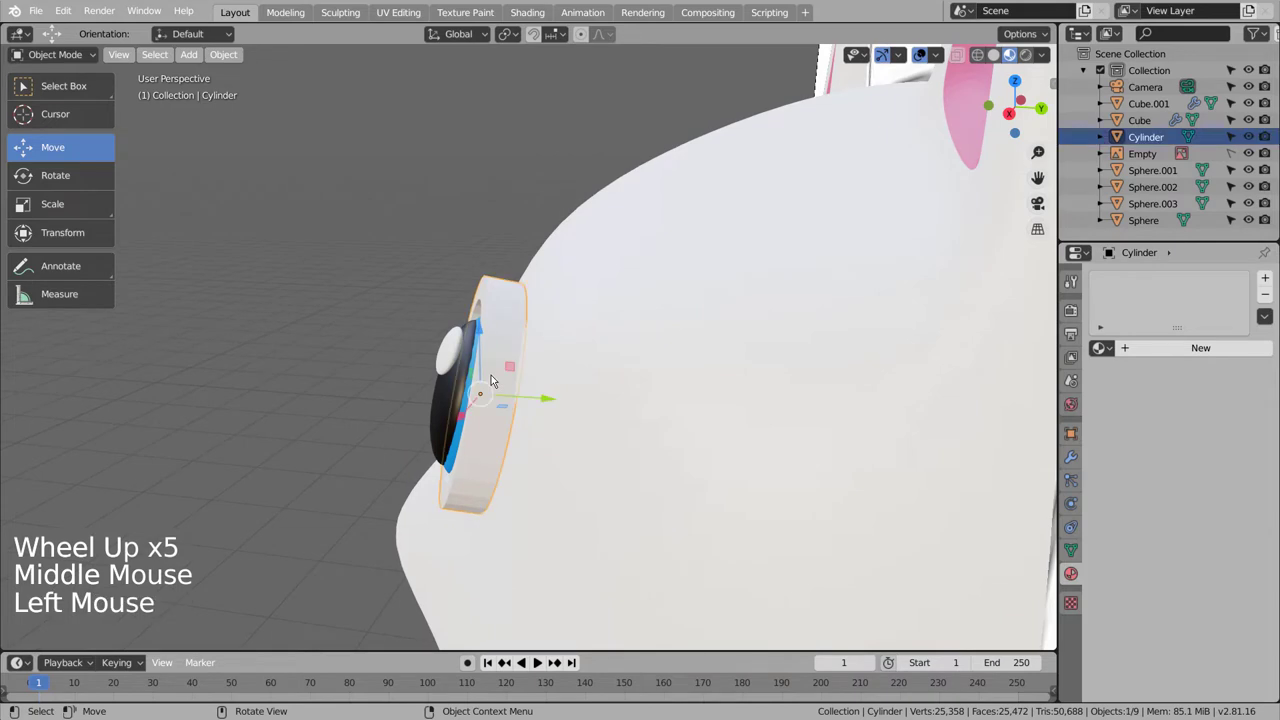
key(s)
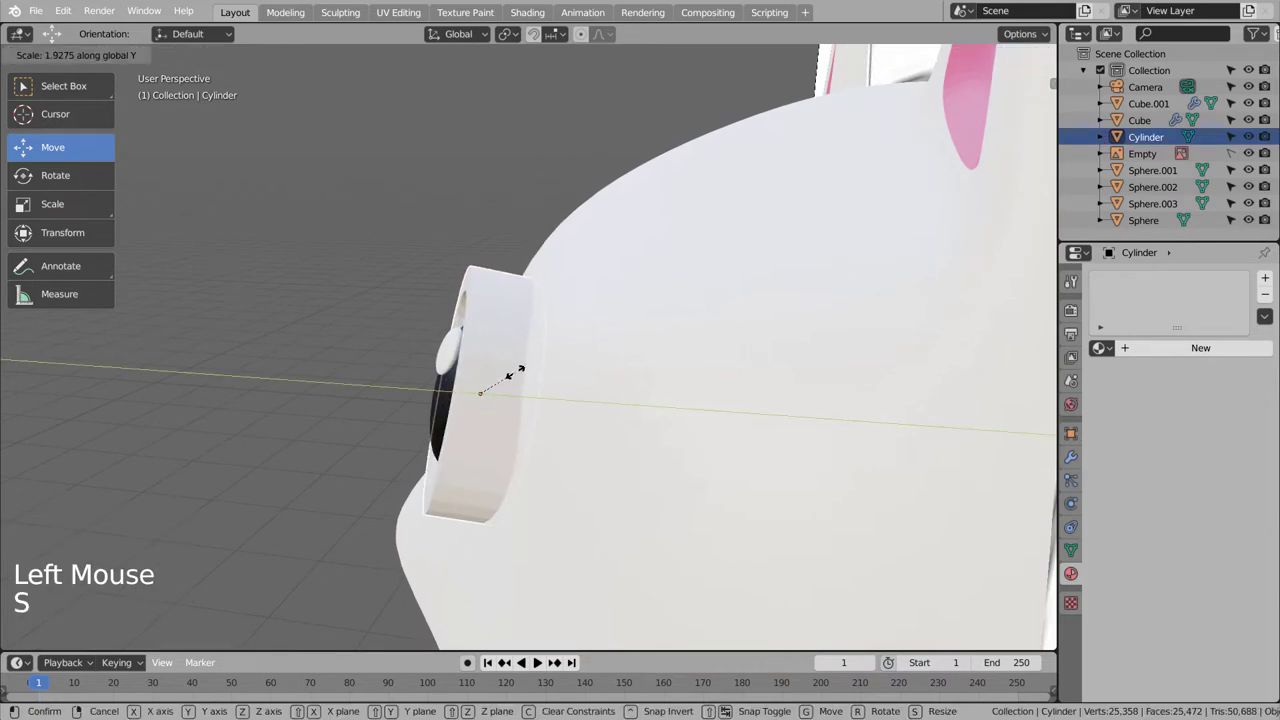
middle_click(555, 406)
click(548, 401)
Edit the rim's geometry and slide an edge loop to shape it
middle_click(618, 426)
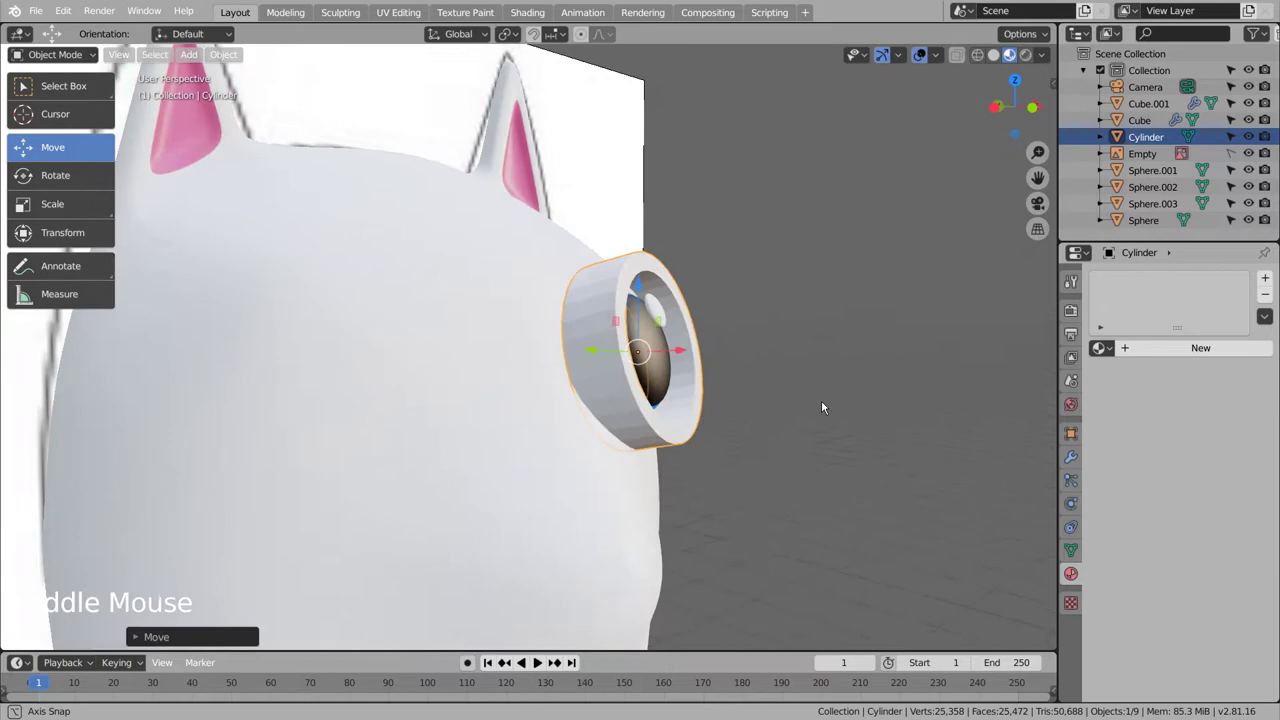
key(KP_1)
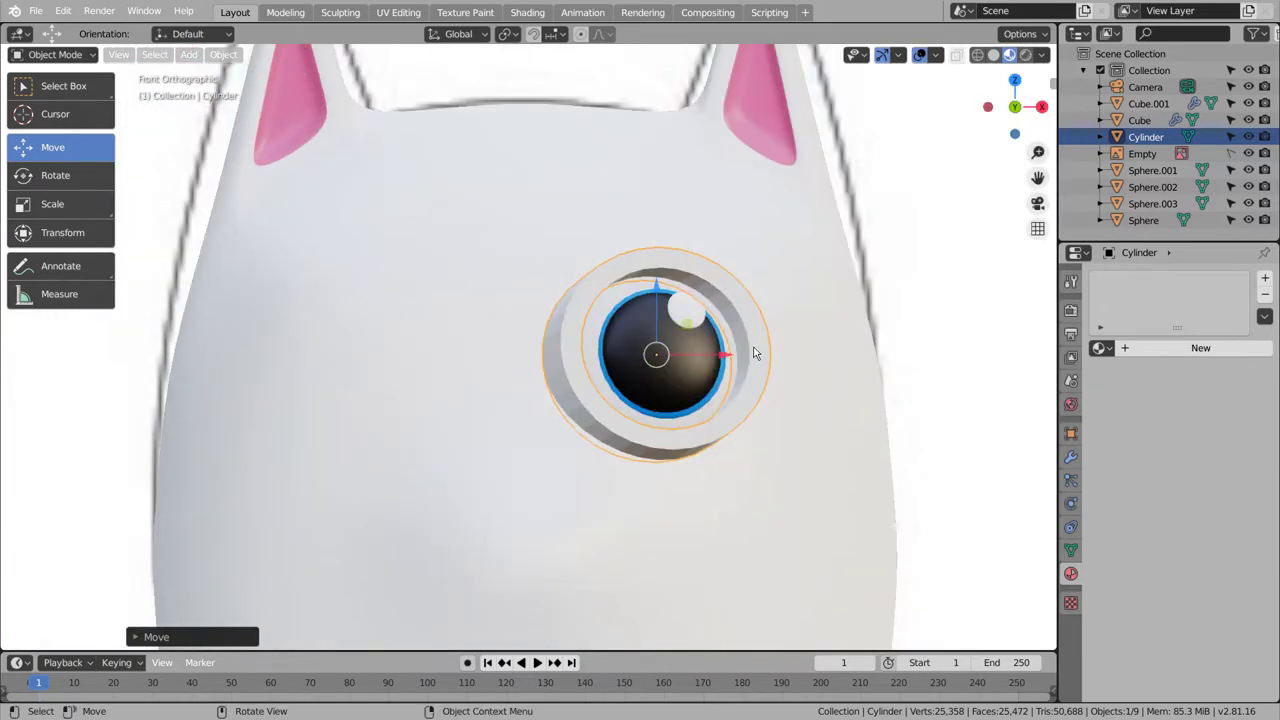
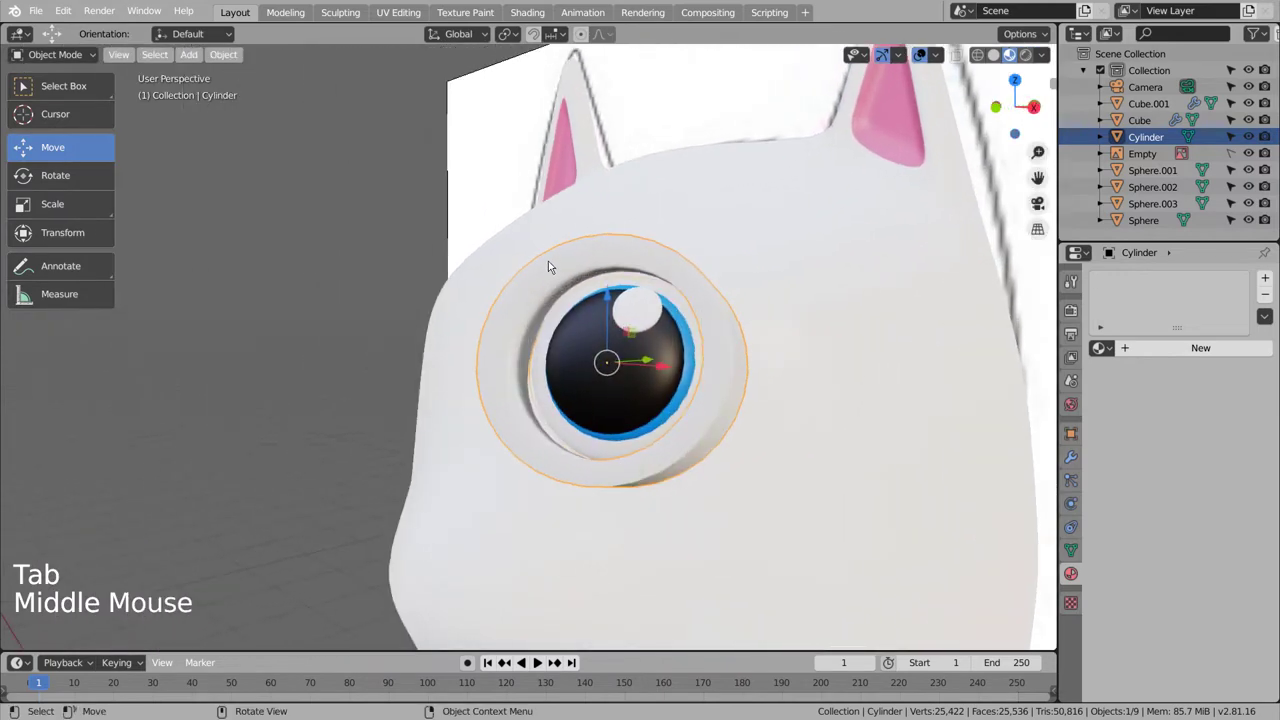
key(Tab)
key(ctrl+r)
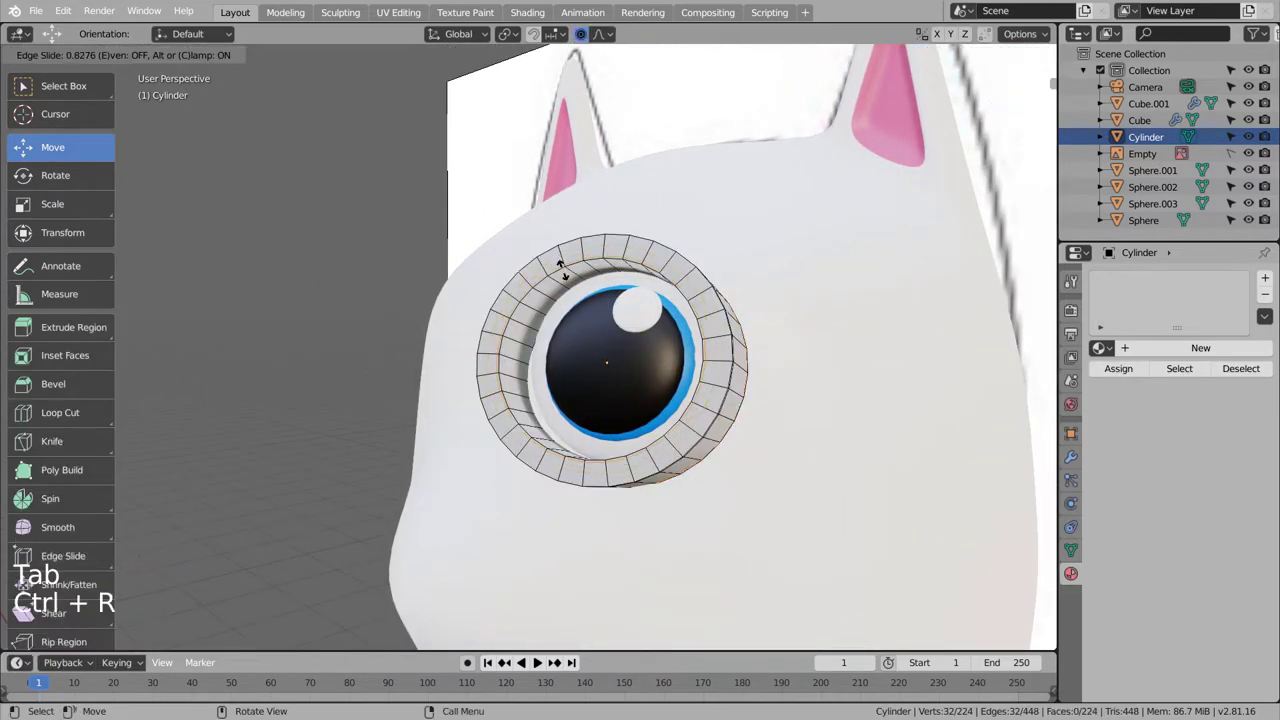
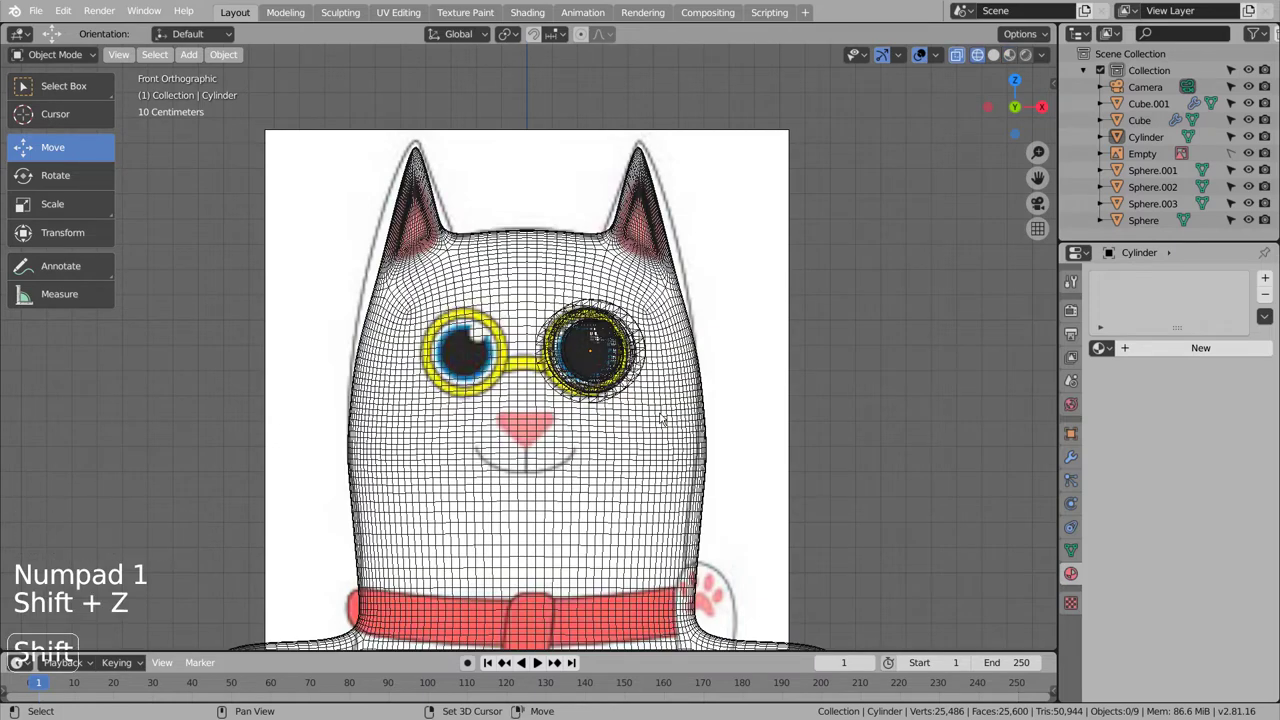
Box-select the eye pieces with the body in solid shading and settle the second eye's position front-on
key(shift+z)
click(941, 420)
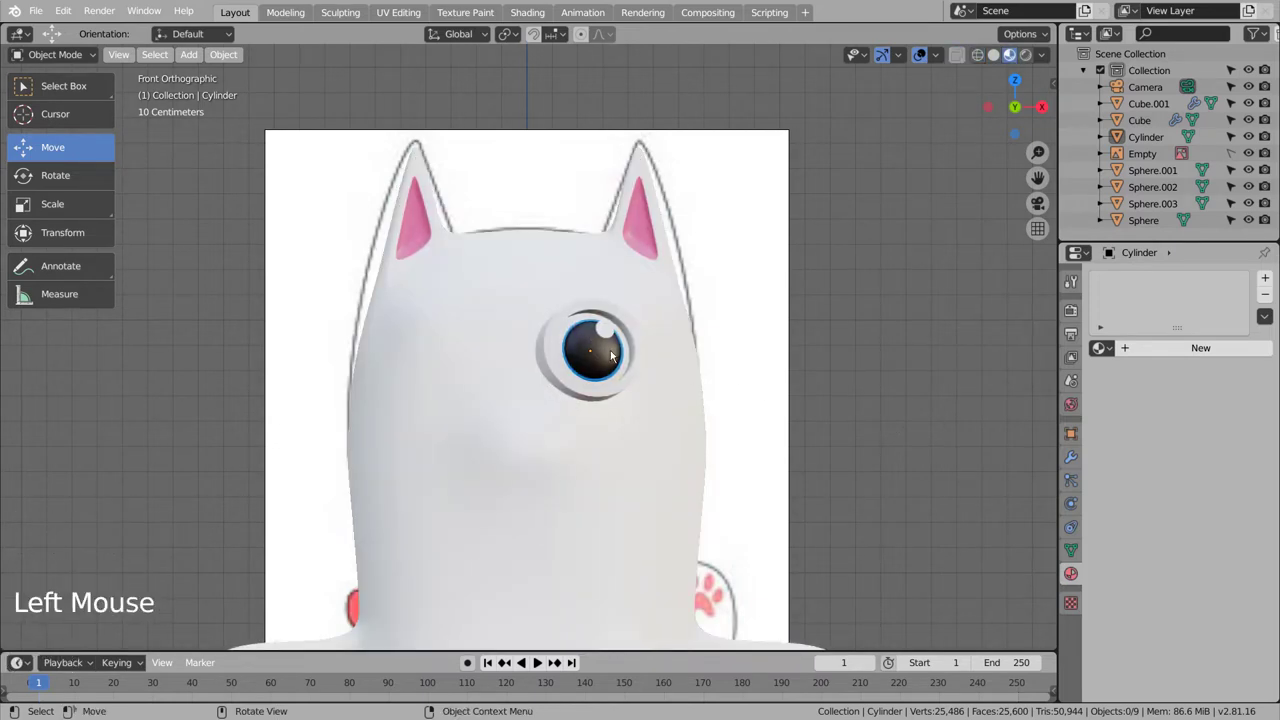
scroll(up, 3)
middle_click(821, 449)
key(b)
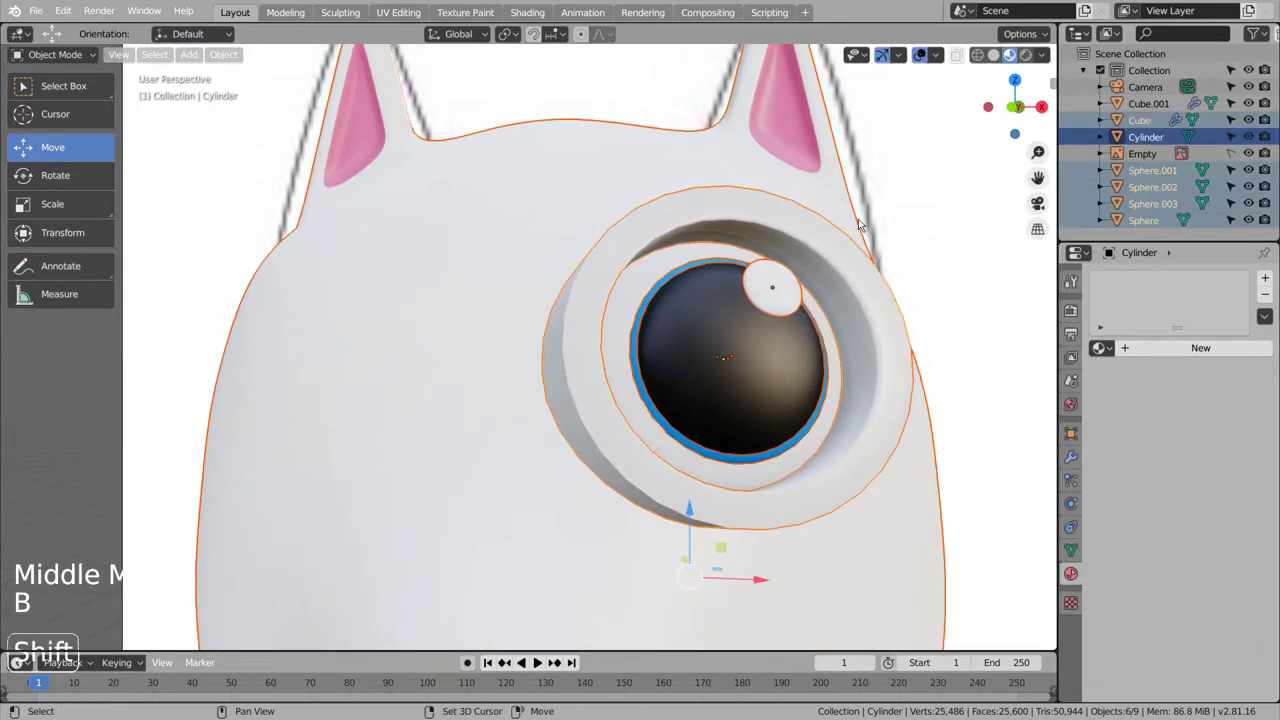
double_click(860, 213)
scroll(down, 3)
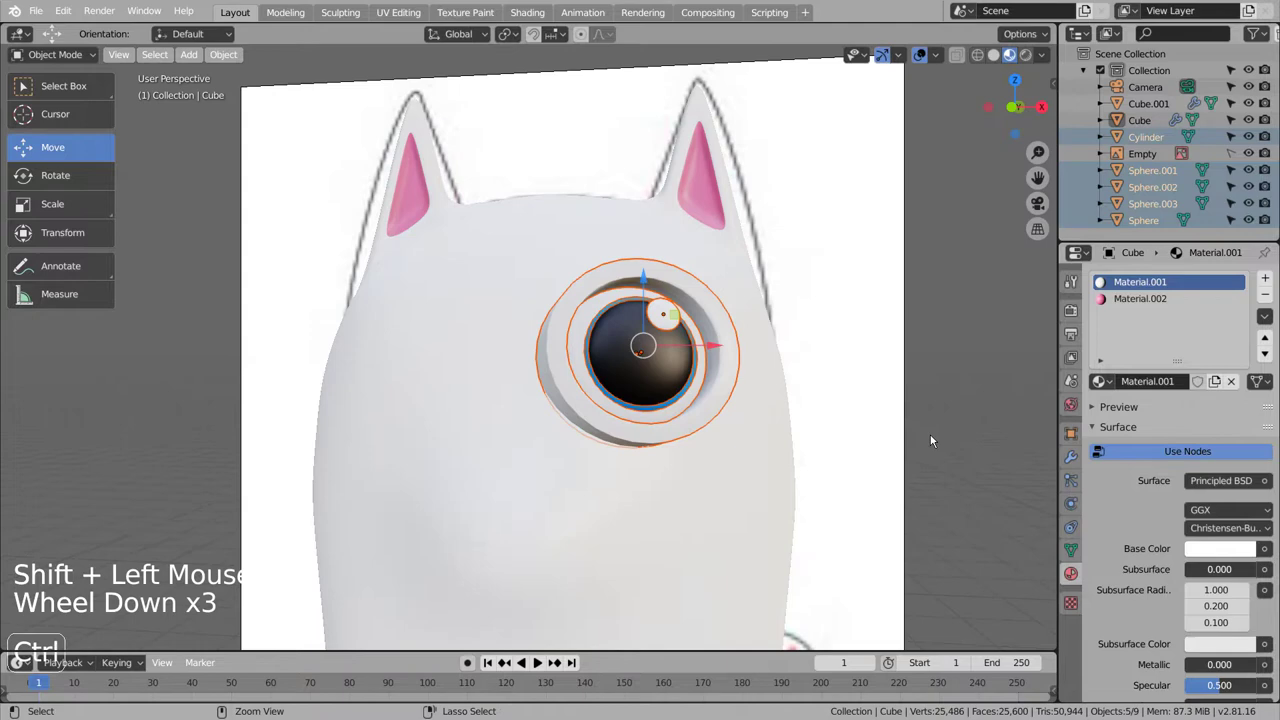
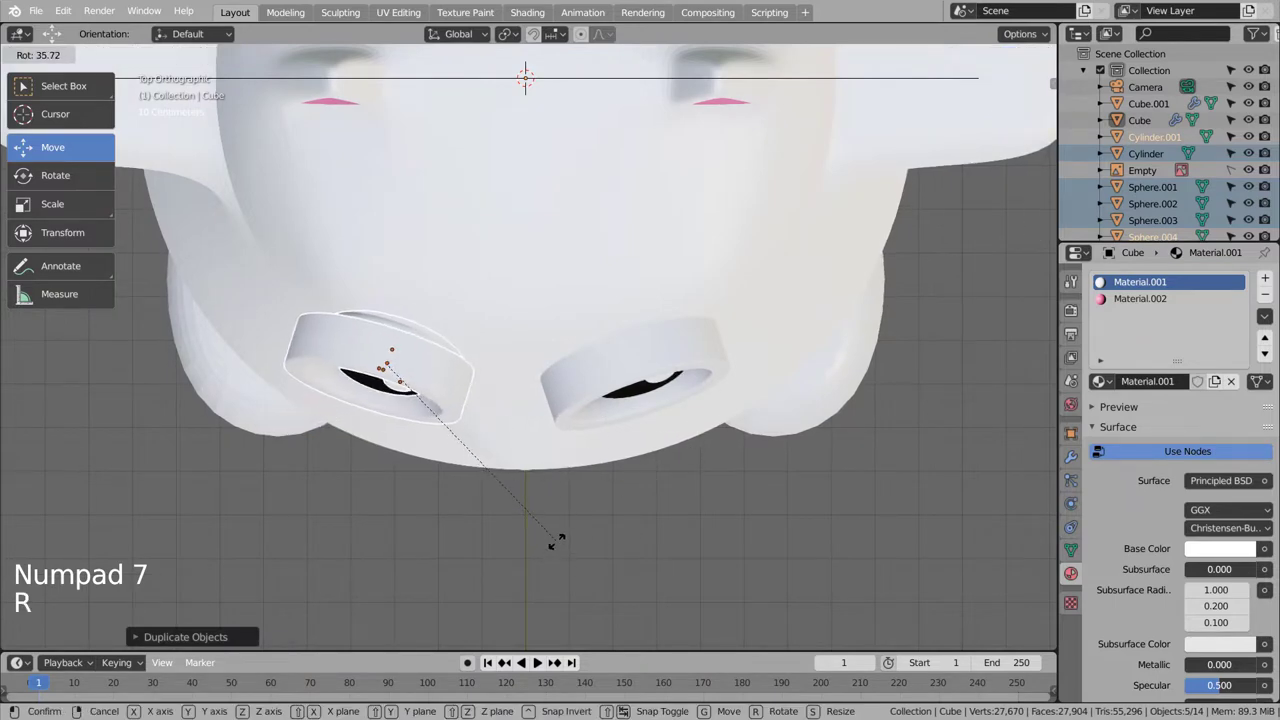
key(KP_1)
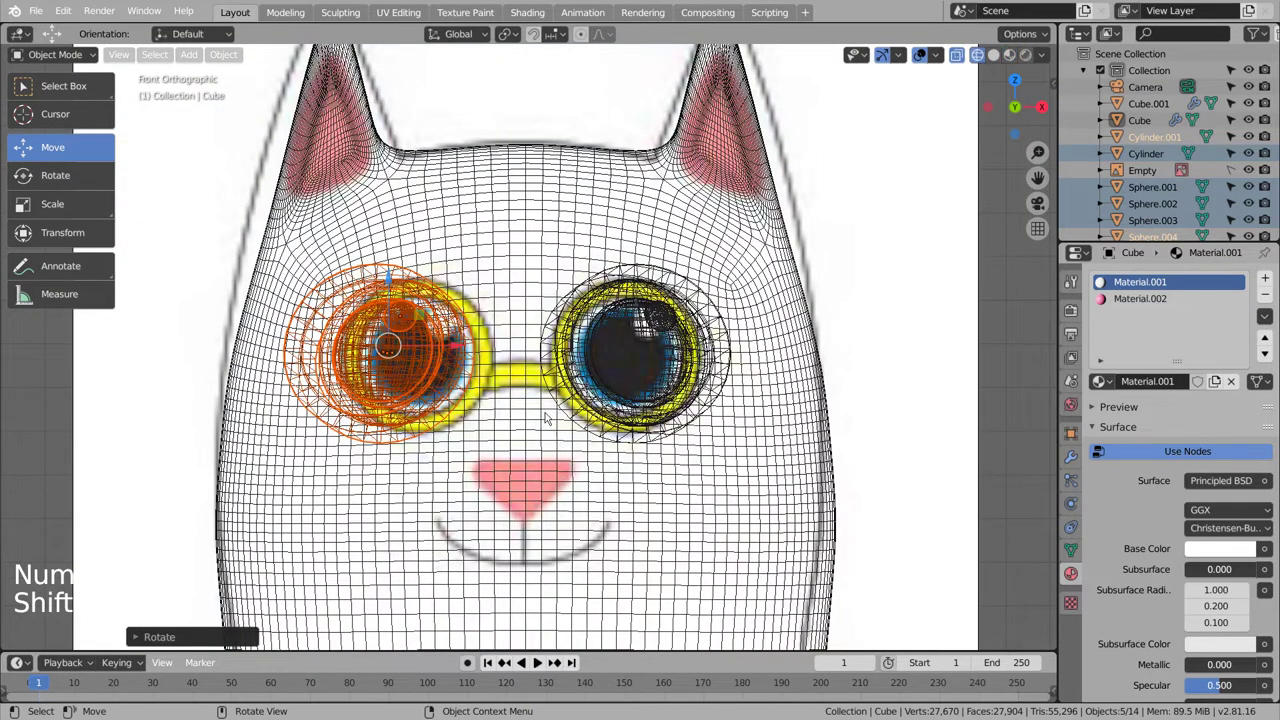
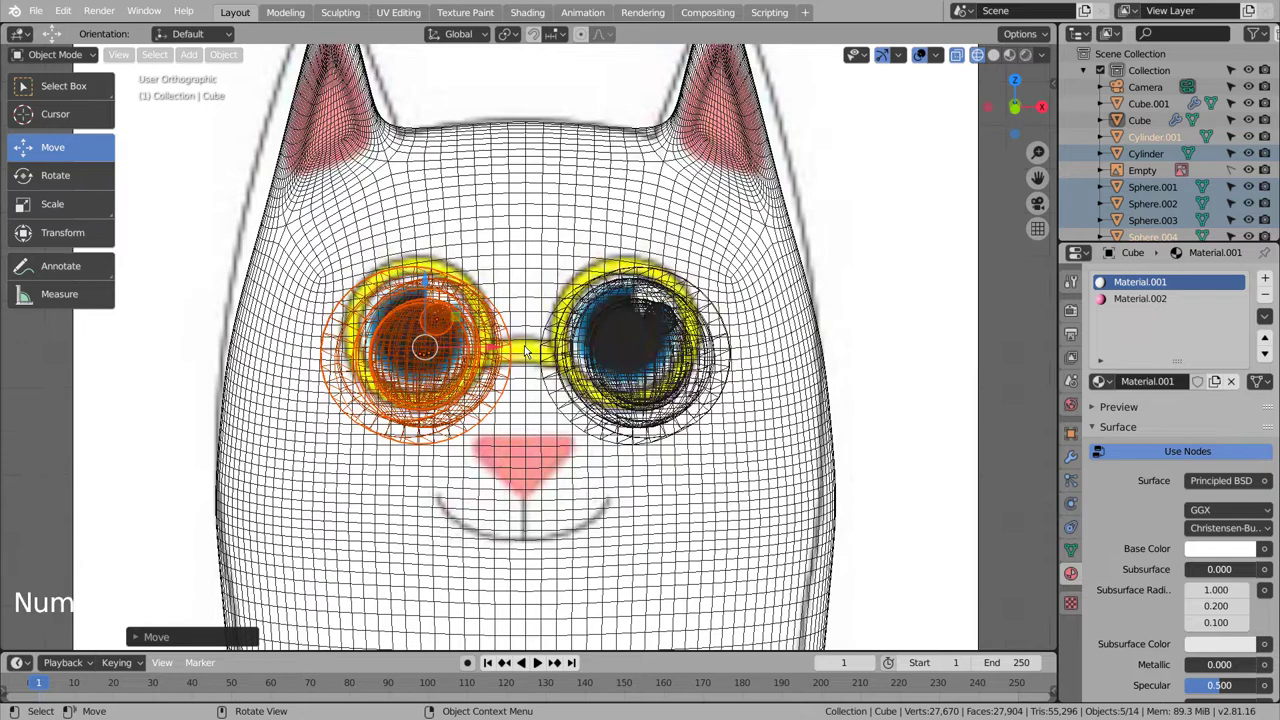
key(shift+z)
click(857, 516)
Orbit around the glasses-wearing cat, toggling solid and wireframe shading
middle_click(840, 518)
scroll(down, 3)
middle_click(879, 482)
scroll(up, 3)
middle_click(788, 413)
scroll(down, 3)
middle_click(799, 397)
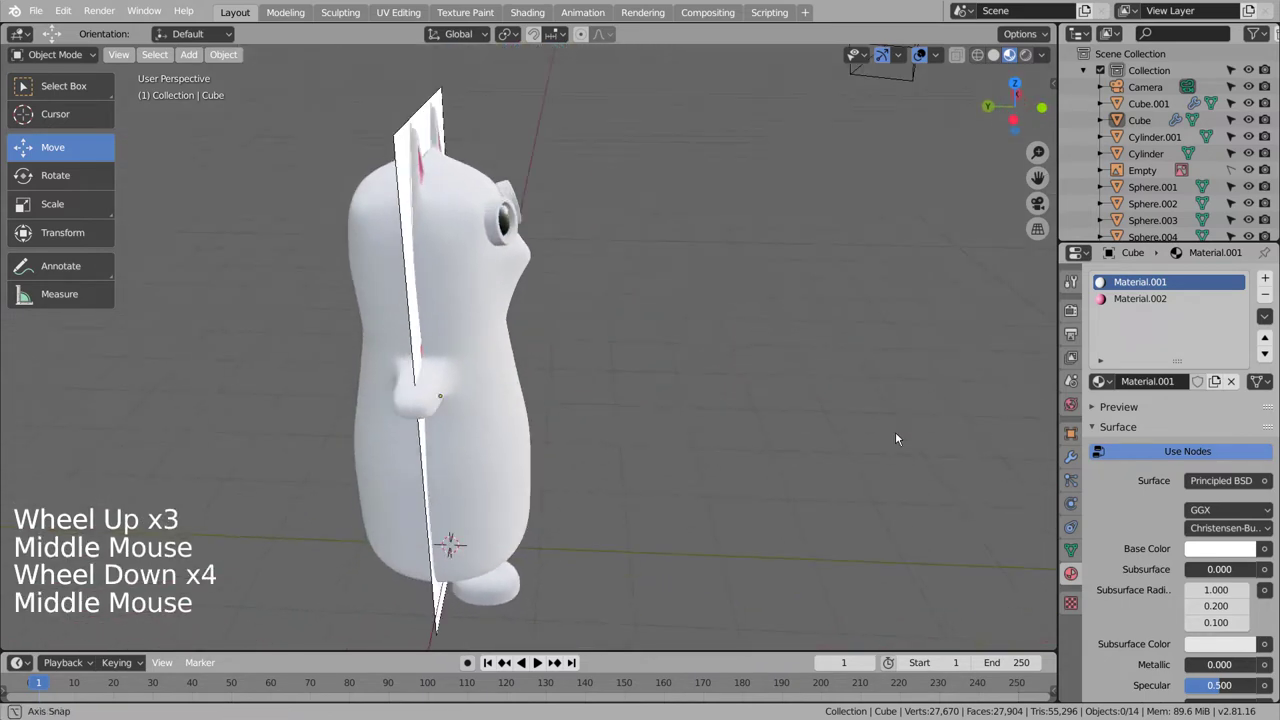
key(KP_3)
scroll(up, 3)
key(shift+z)
middle_click(700, 285)
scroll(up, 3)
middle_click(716, 495)
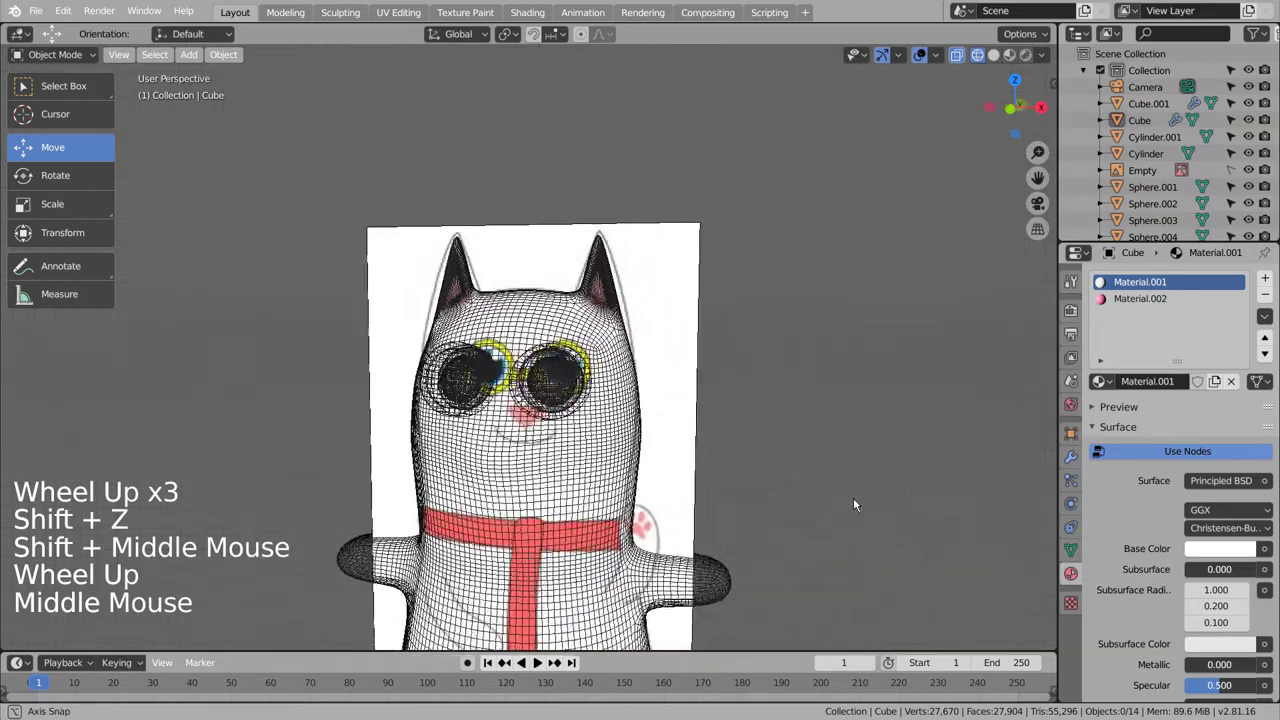
Inspect the cat from left, right and front numpad views against the reference
key(ctrl+KP_3)
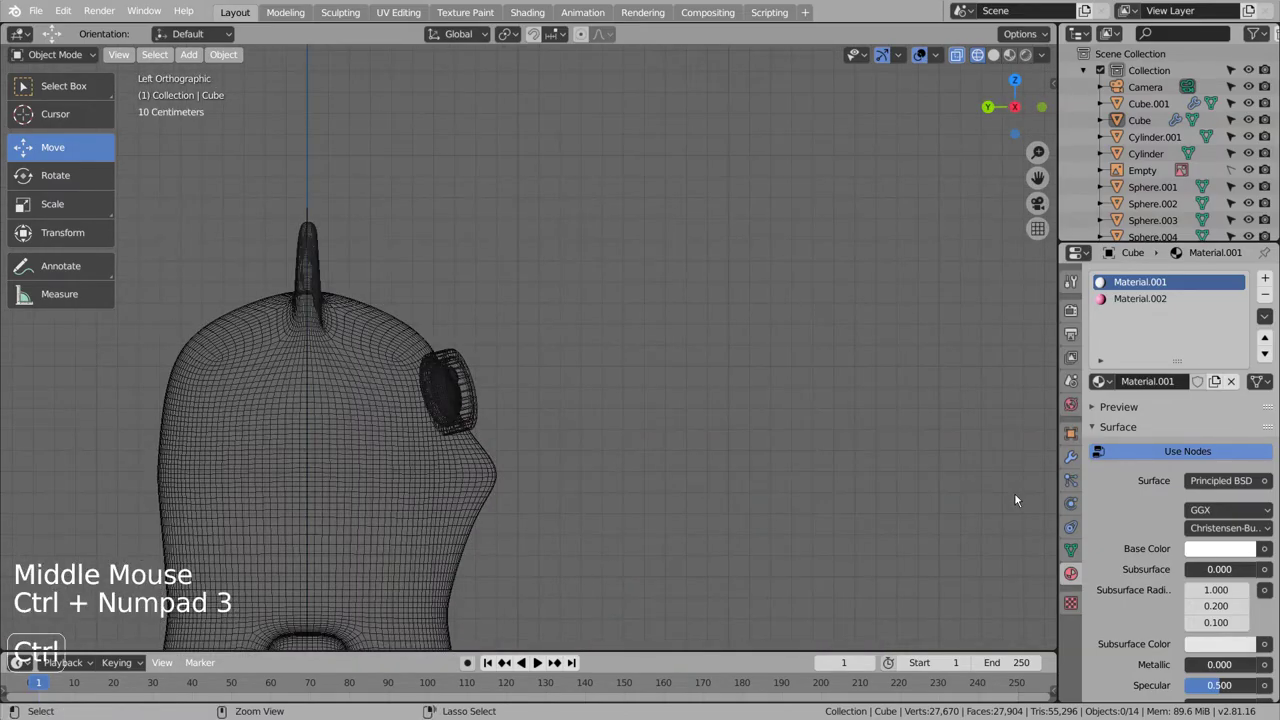
key(ctrl+KP_1)
key(ctrl+KP_3)
key(KP_3)
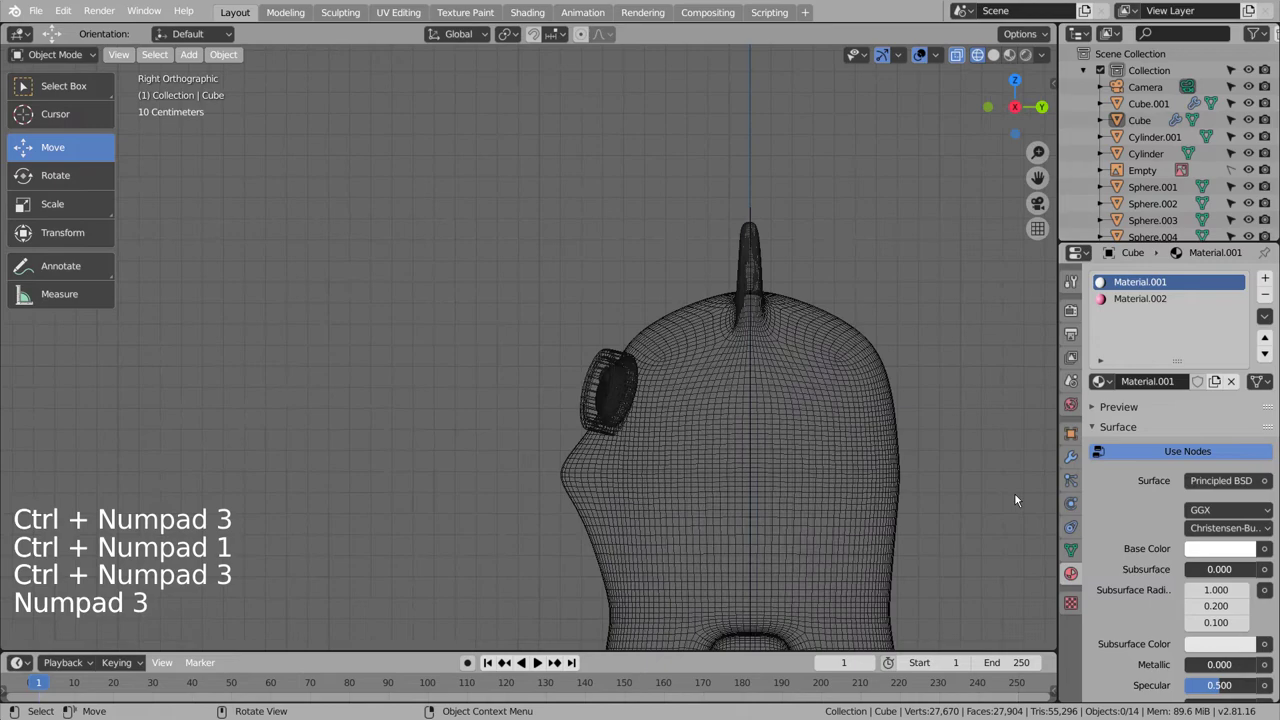
middle_click(1006, 496)
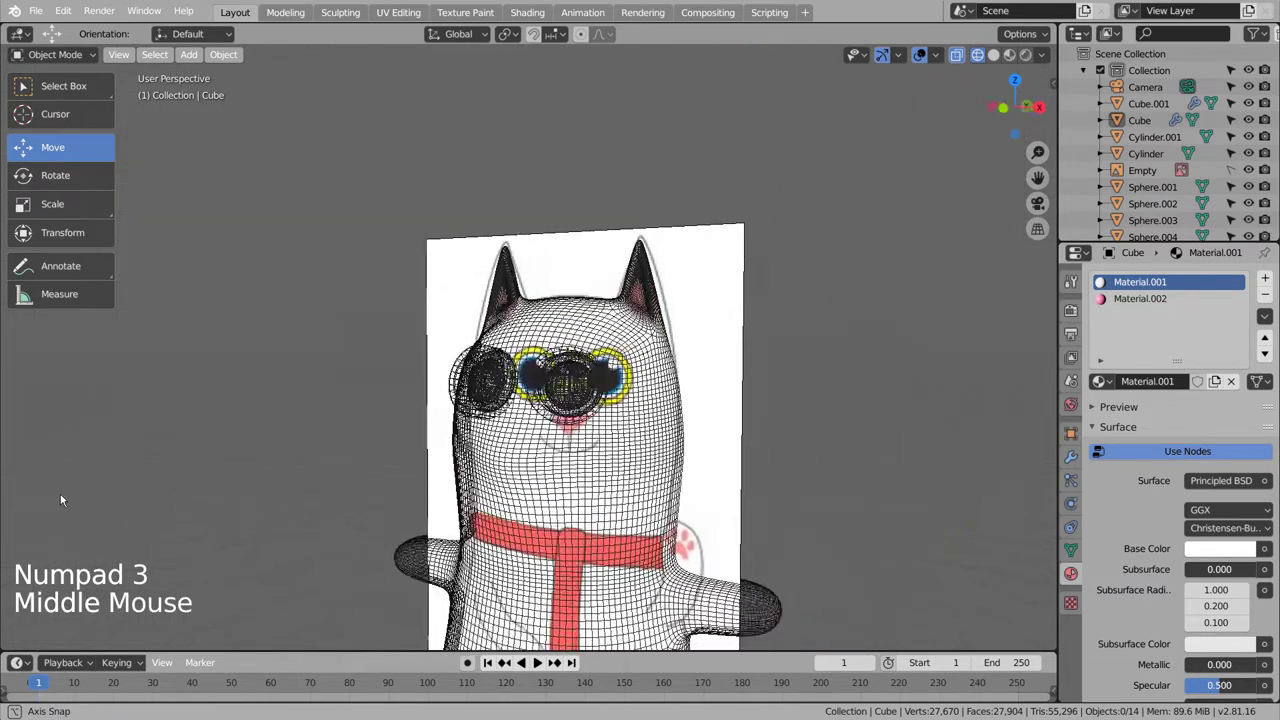
key(shift+z)
middle_click(277, 512)
scroll(down, 3)
click(652, 517)
middle_click(674, 526)
middle_click(703, 476)
key(KP_1)
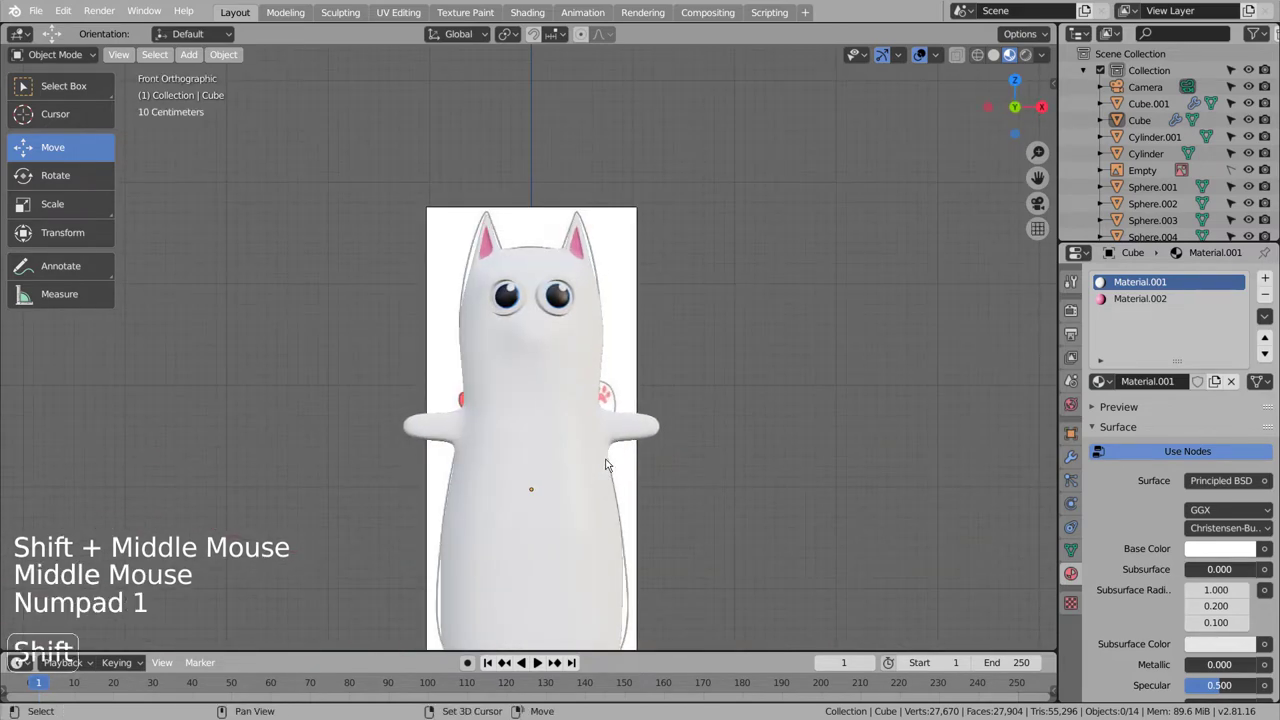
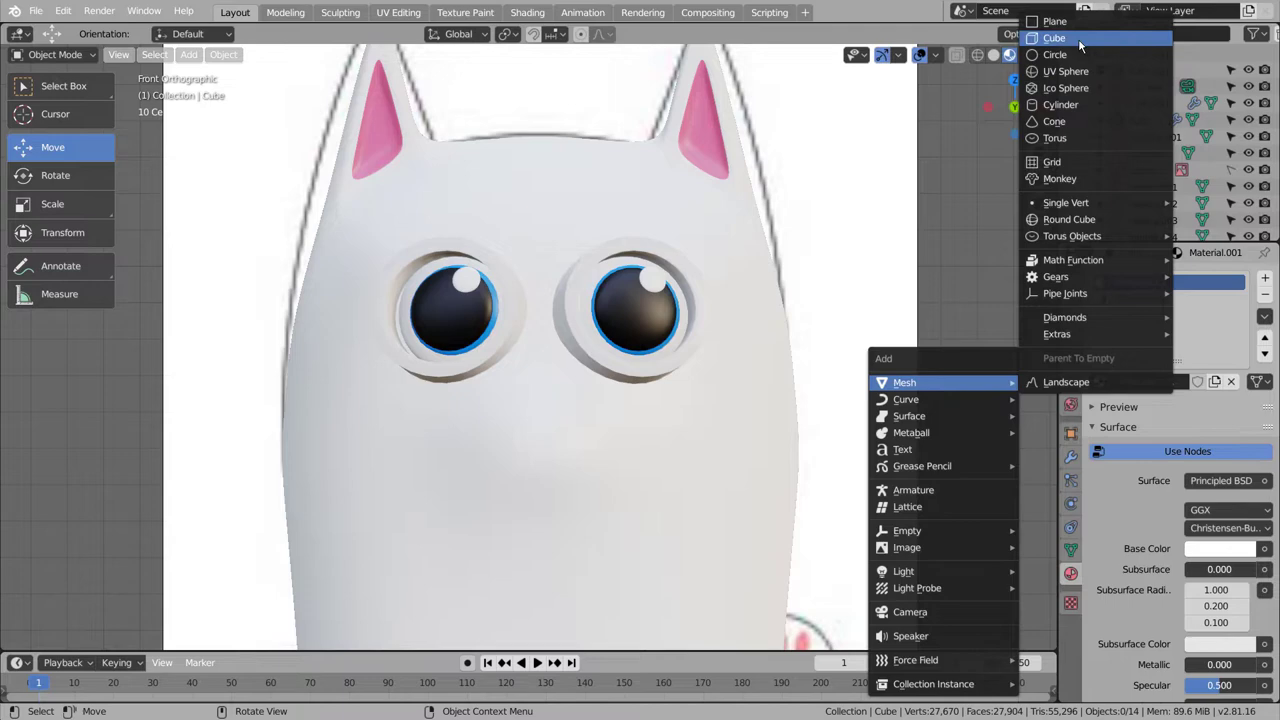
Add a cube and shrink it to a small block for the glasses bridge
scroll(down, 3)
click(539, 468)
scroll(down, 3)
key(shift+z)
scroll(up, 3)
key(s)
scroll(up, 3)
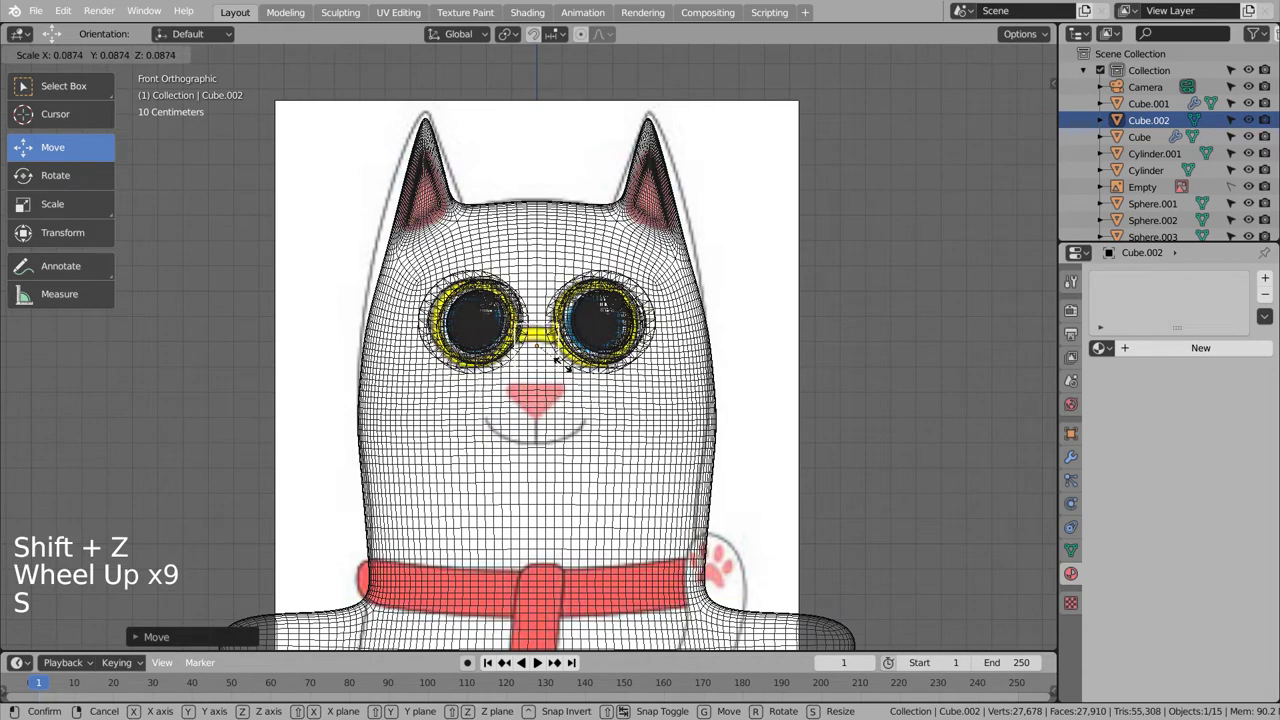
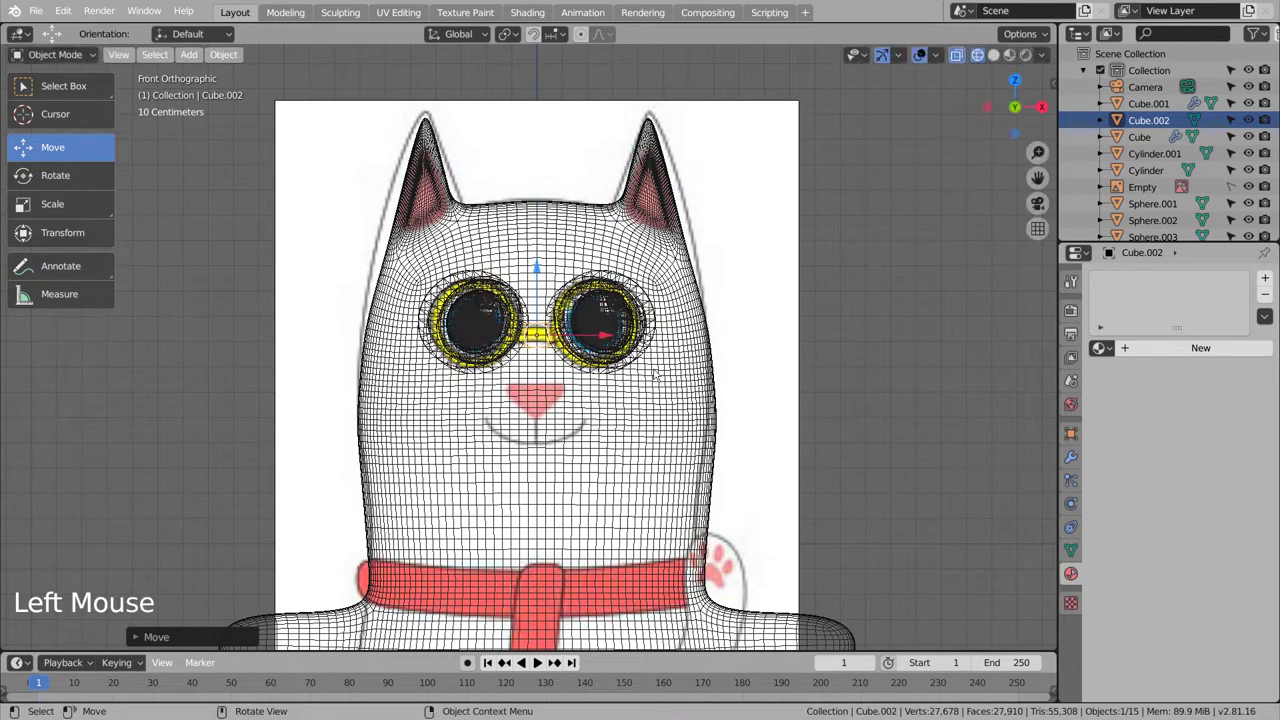
key(s)
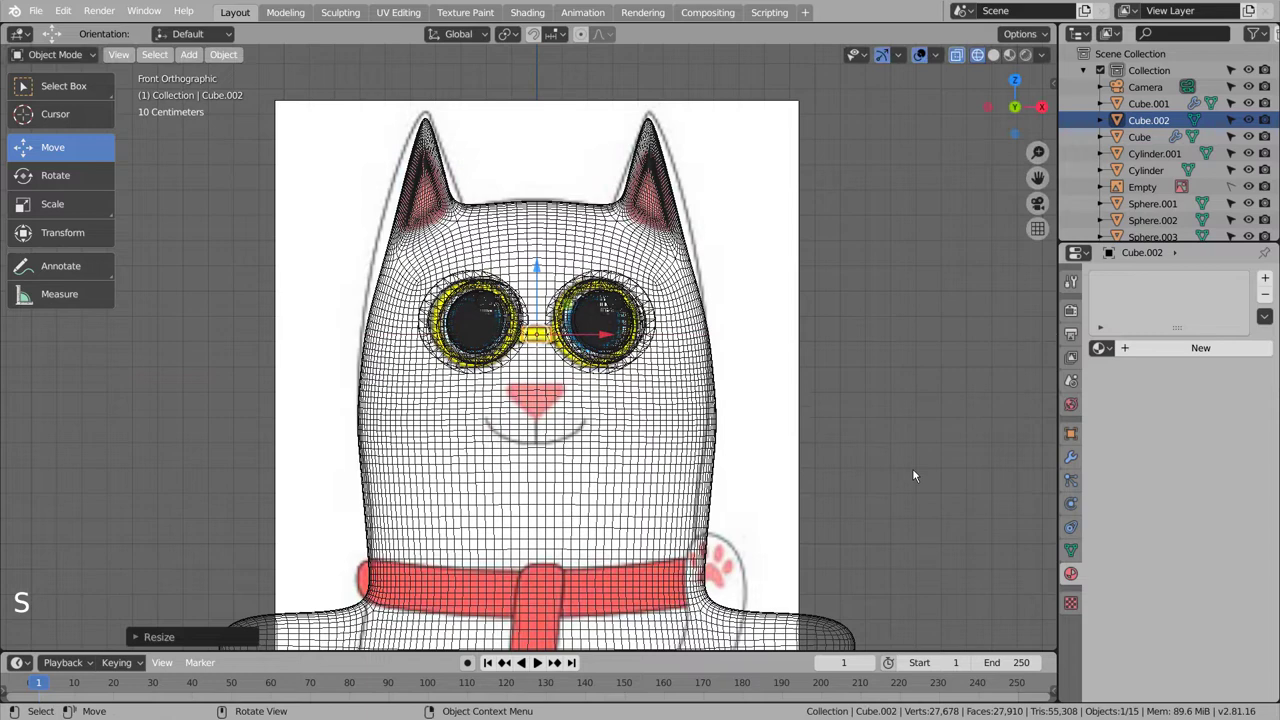
key(shift+z)
Move the block forward to the rims and stretch it across the gap between them
click(917, 474)
middle_click(907, 482)
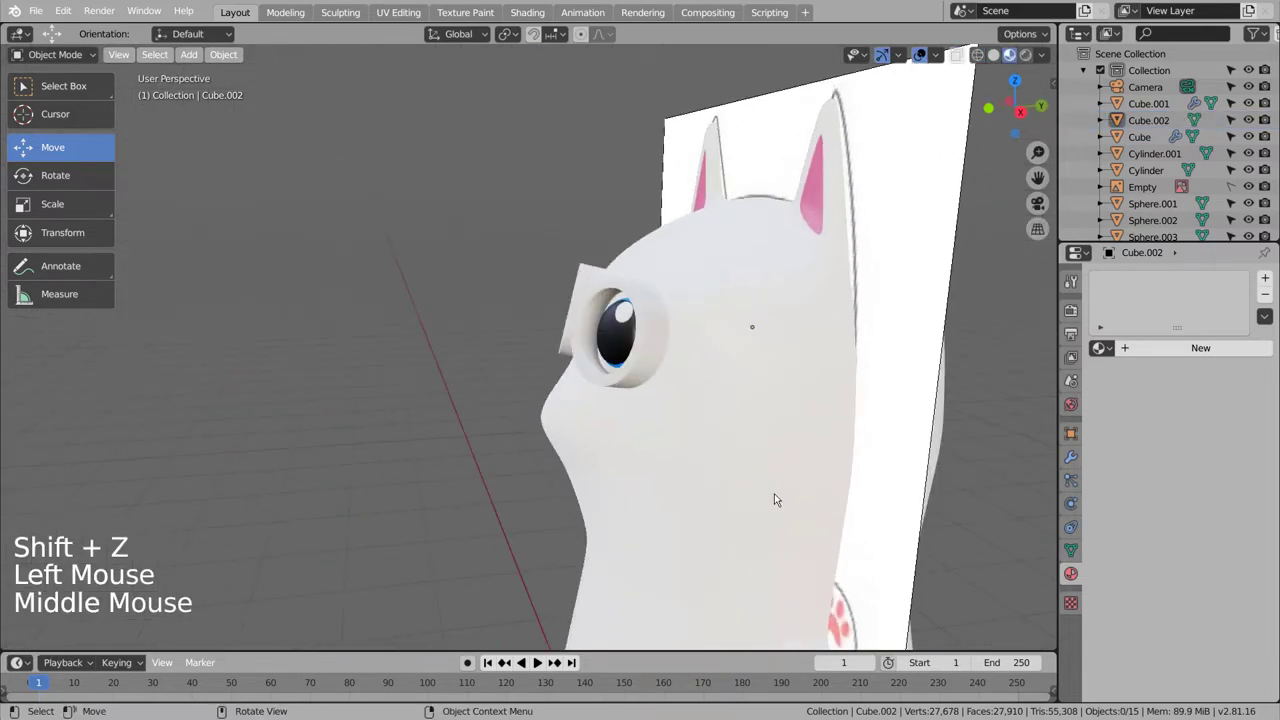
key(ctrl+z)
click(817, 326)
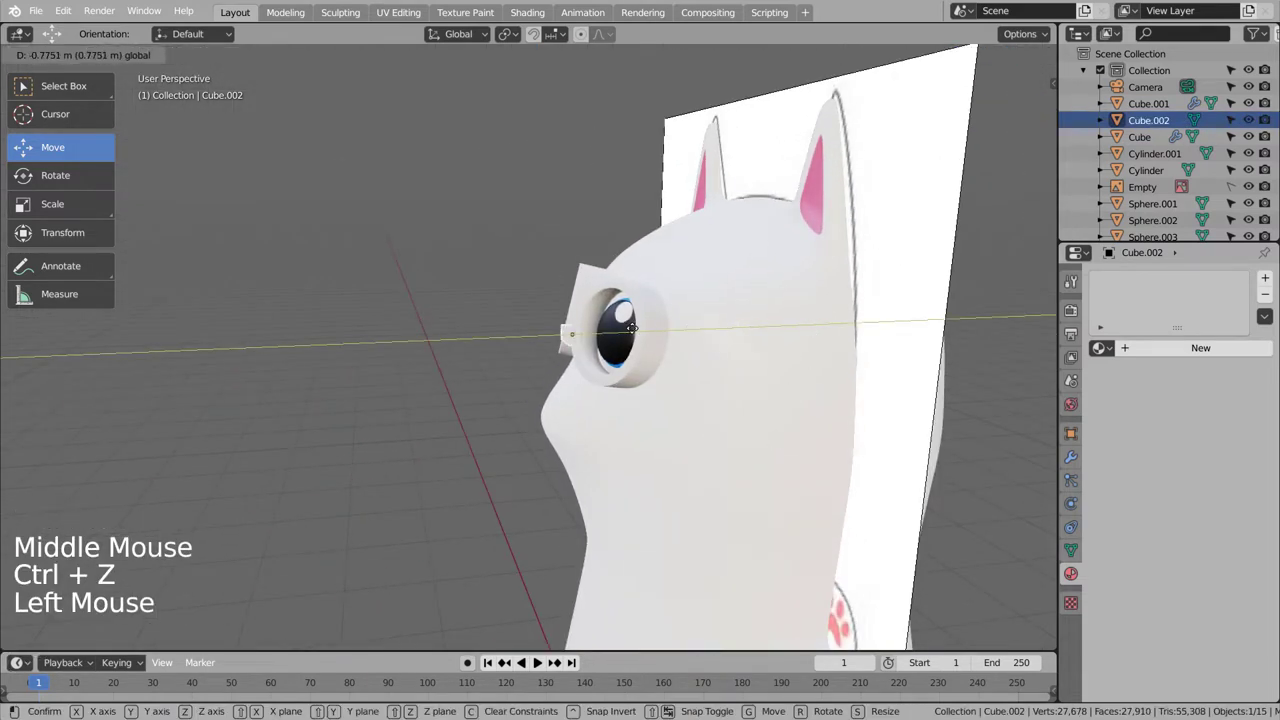
middle_click(732, 425)
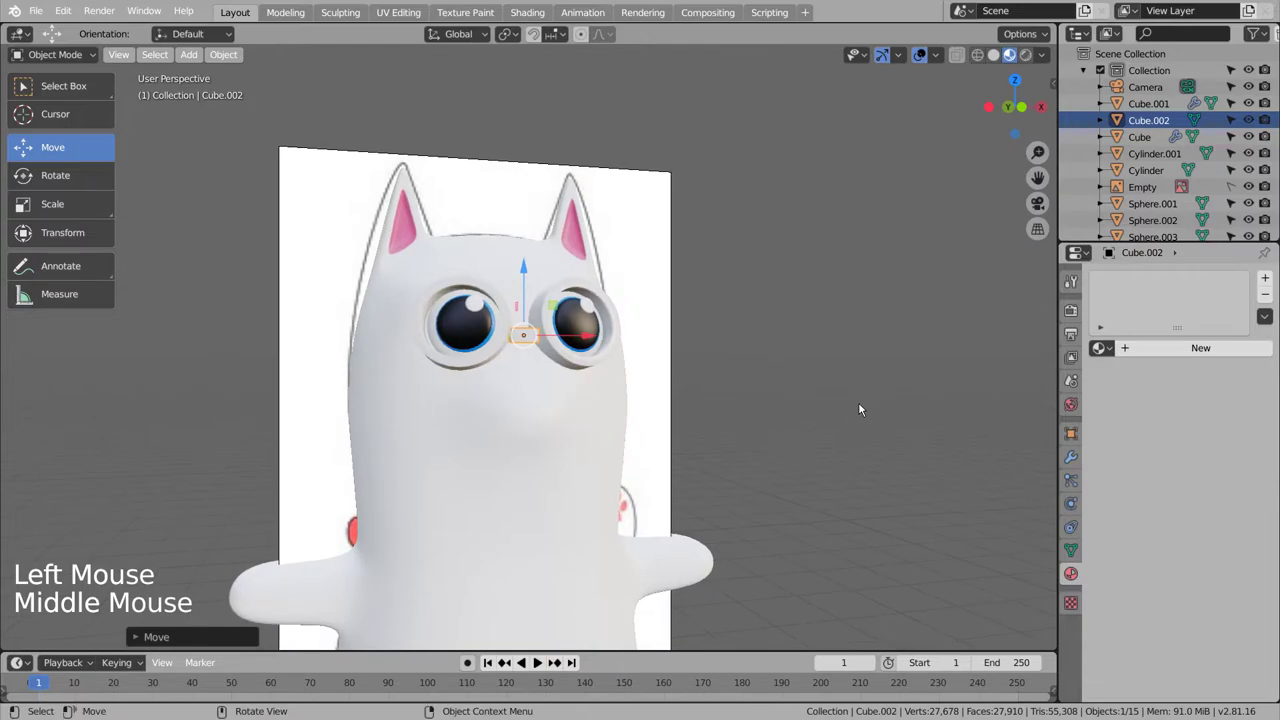
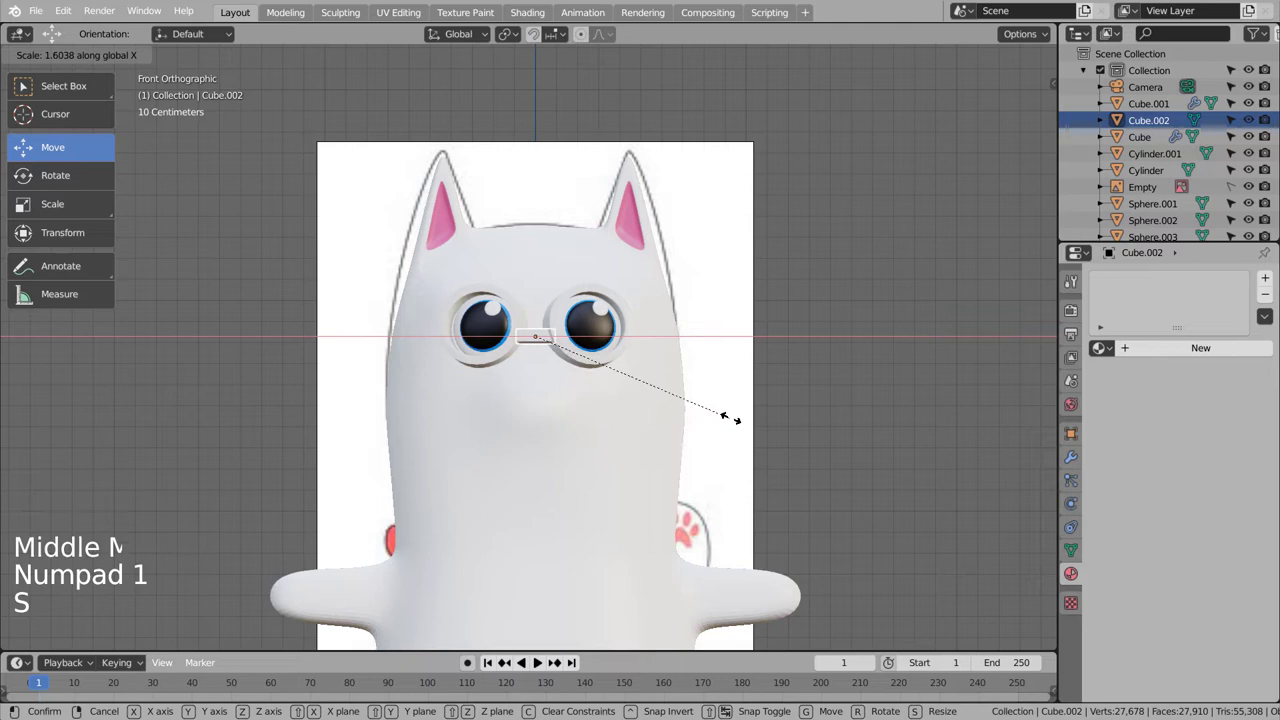
click(836, 439)
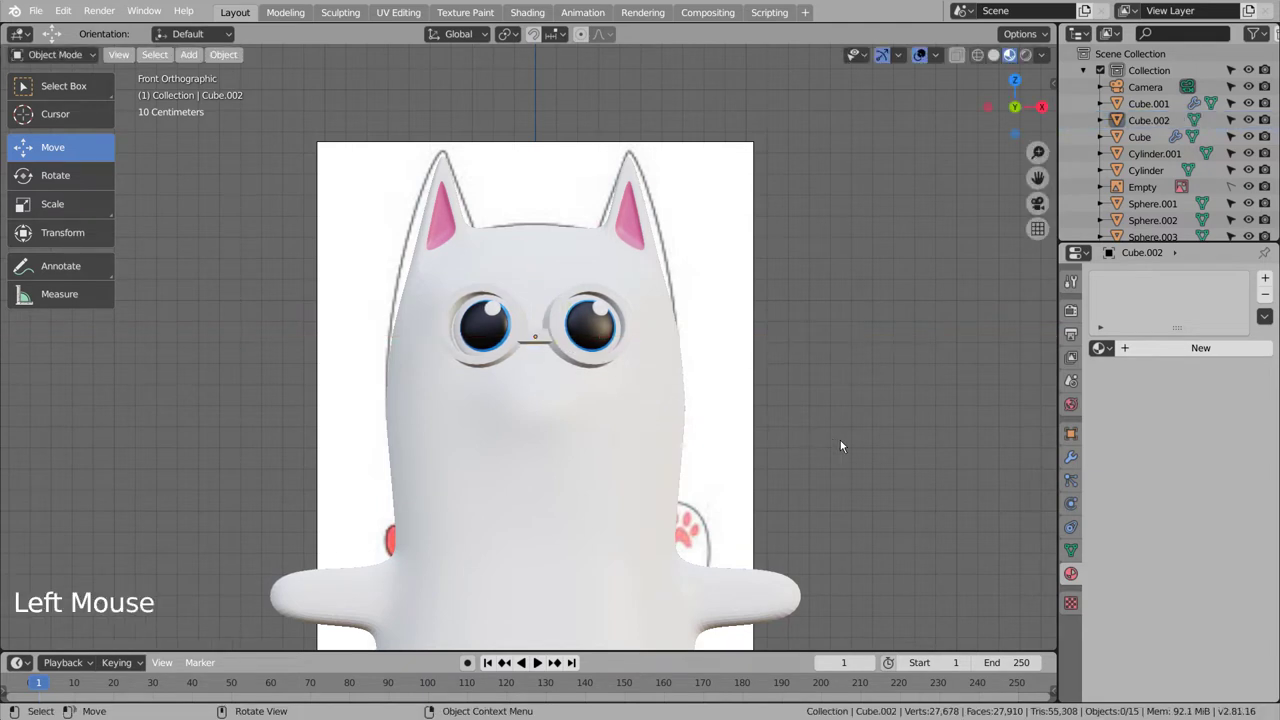
click(848, 446)
Orbit and return to front view to check the bridge sits between the two rims
scroll(down, 3)
middle_click(863, 458)
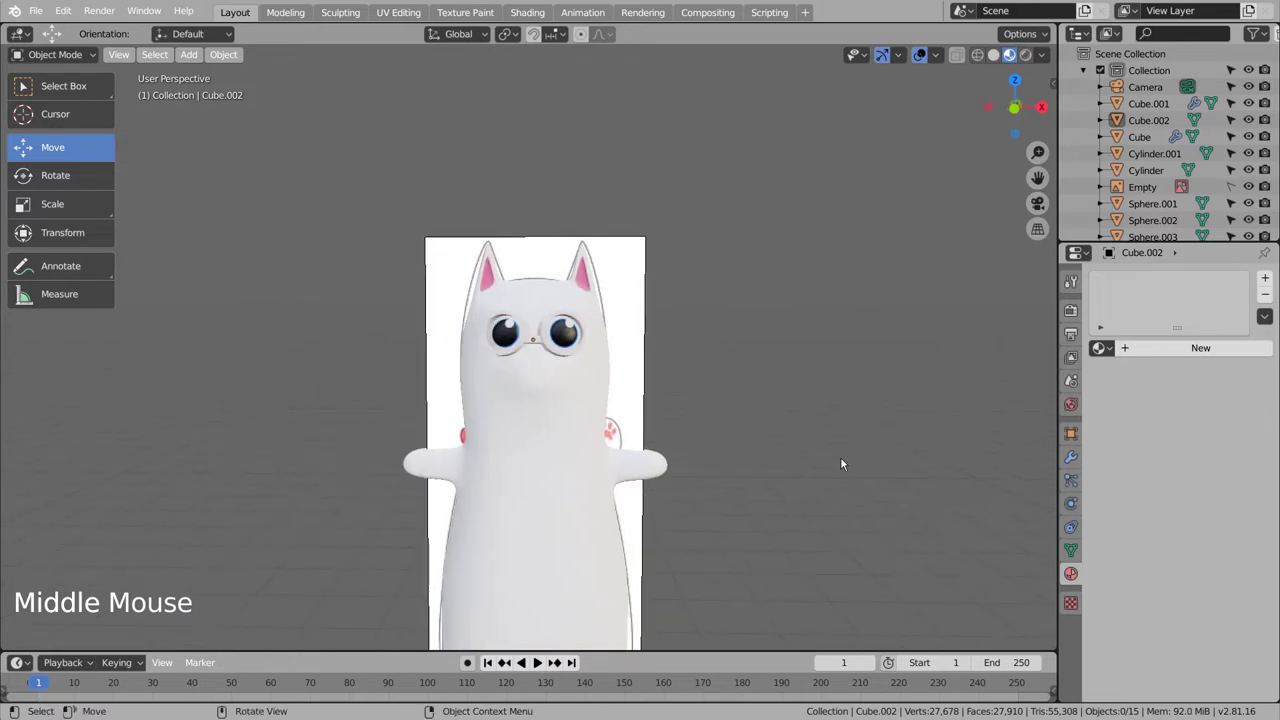
key(KP_1)
key(shift+z)
key(shift+z)
scroll(up, 3)
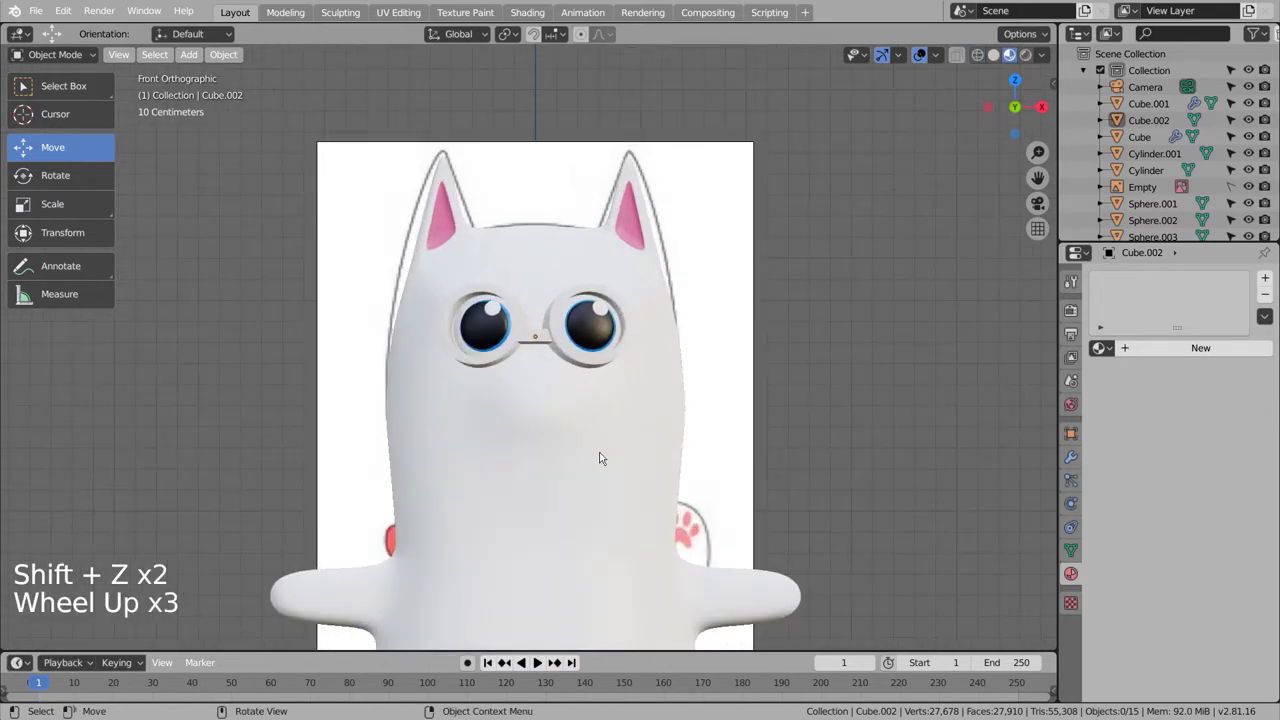
key(shift+z)
key(shift+z)
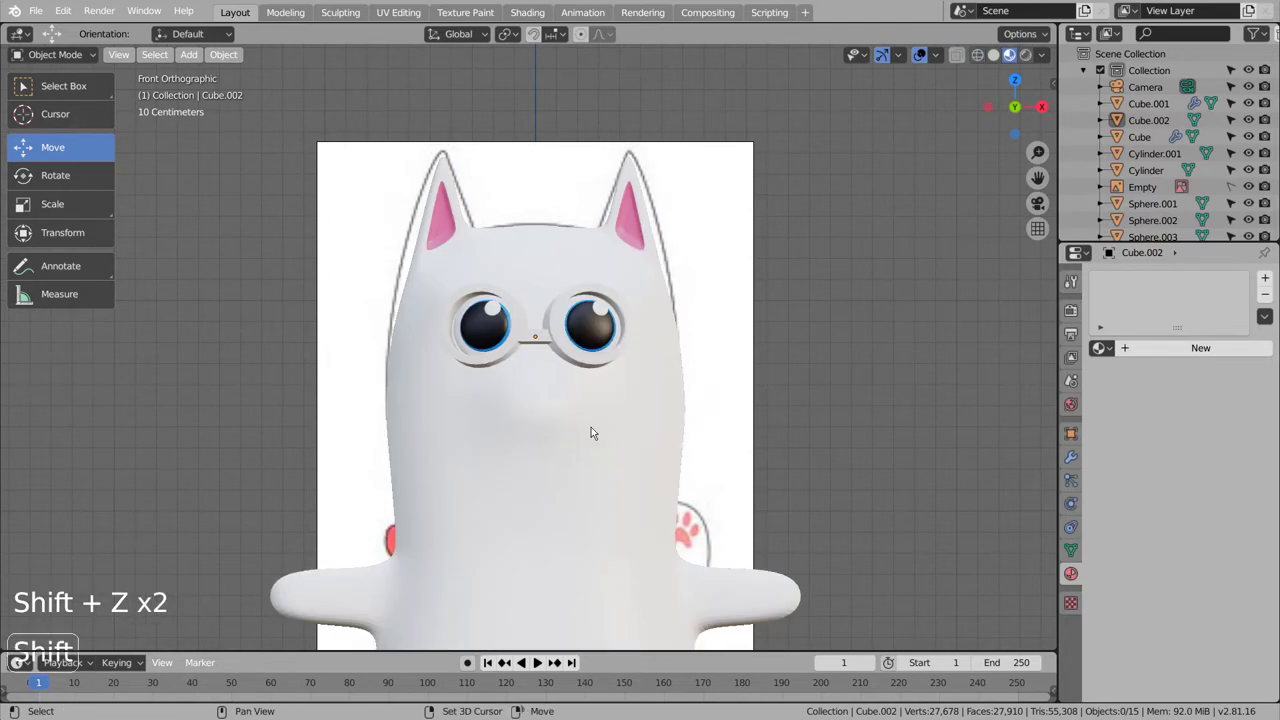
middle_click(621, 442)
key(Tab)
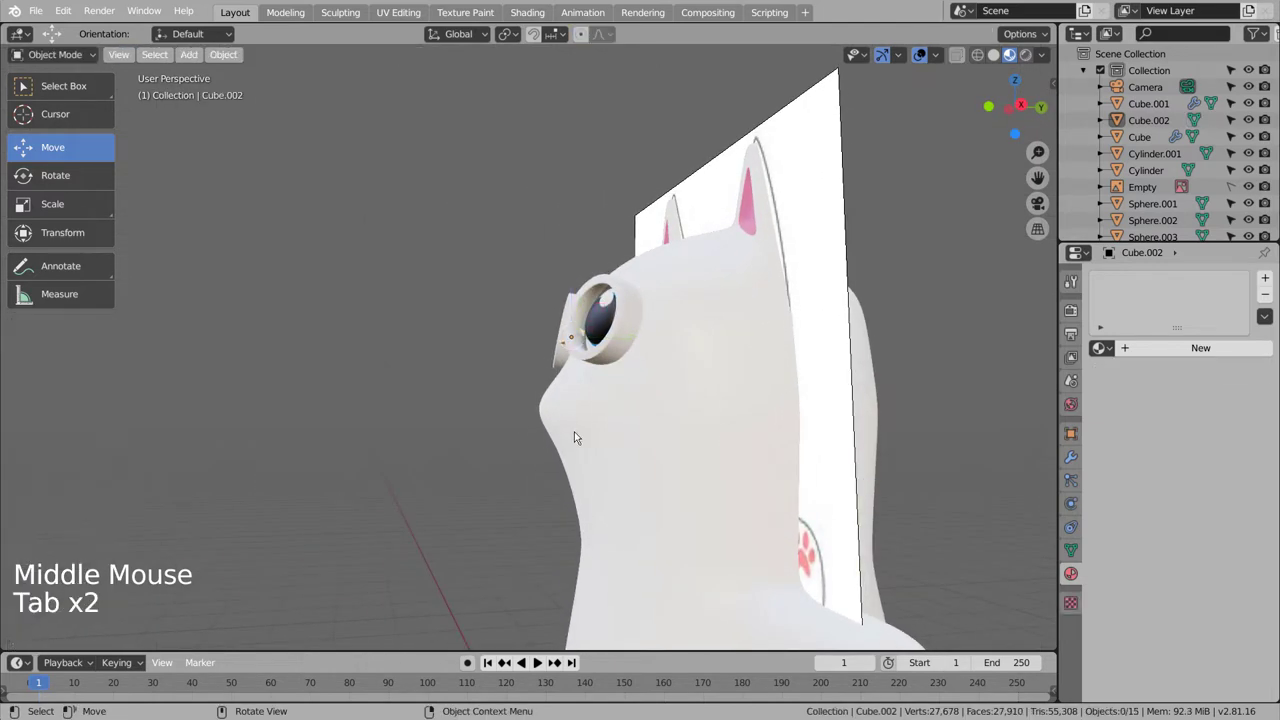
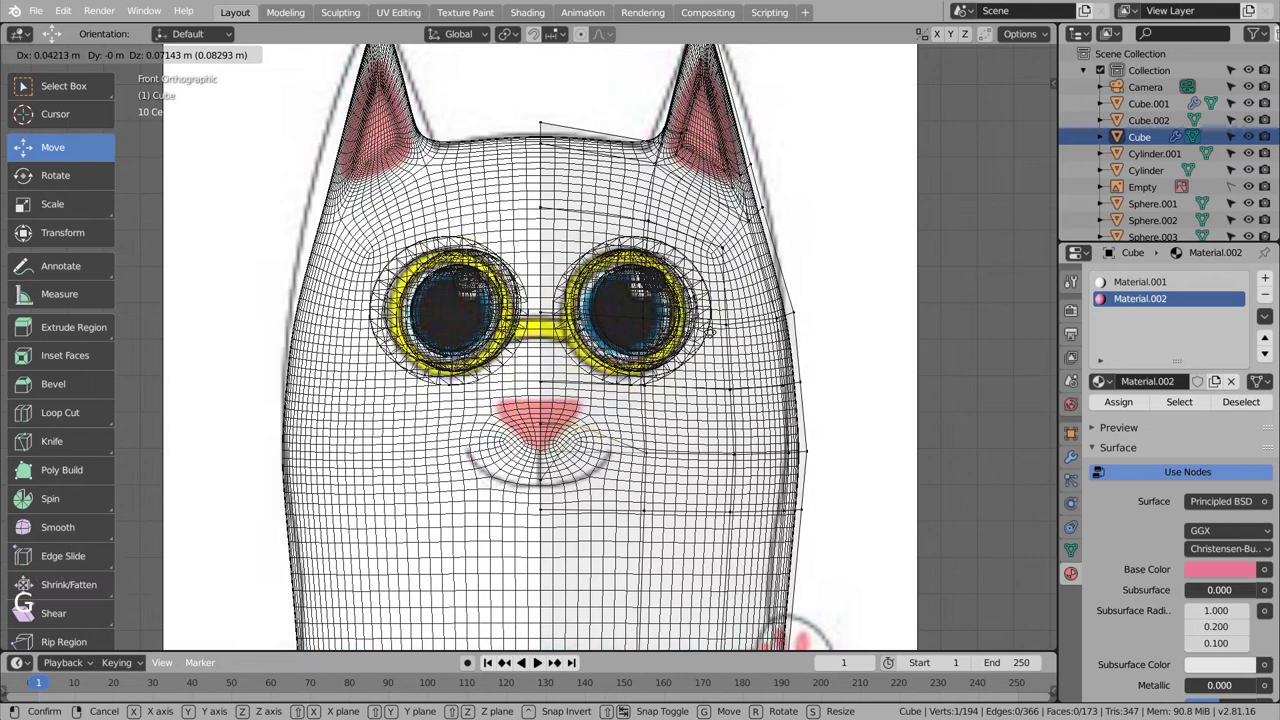
Shape the nose vertices into a raised nose with the pink Material.002
key(Tab)
key(shift+z)
key(Tab)
key(Tab)
key(z)
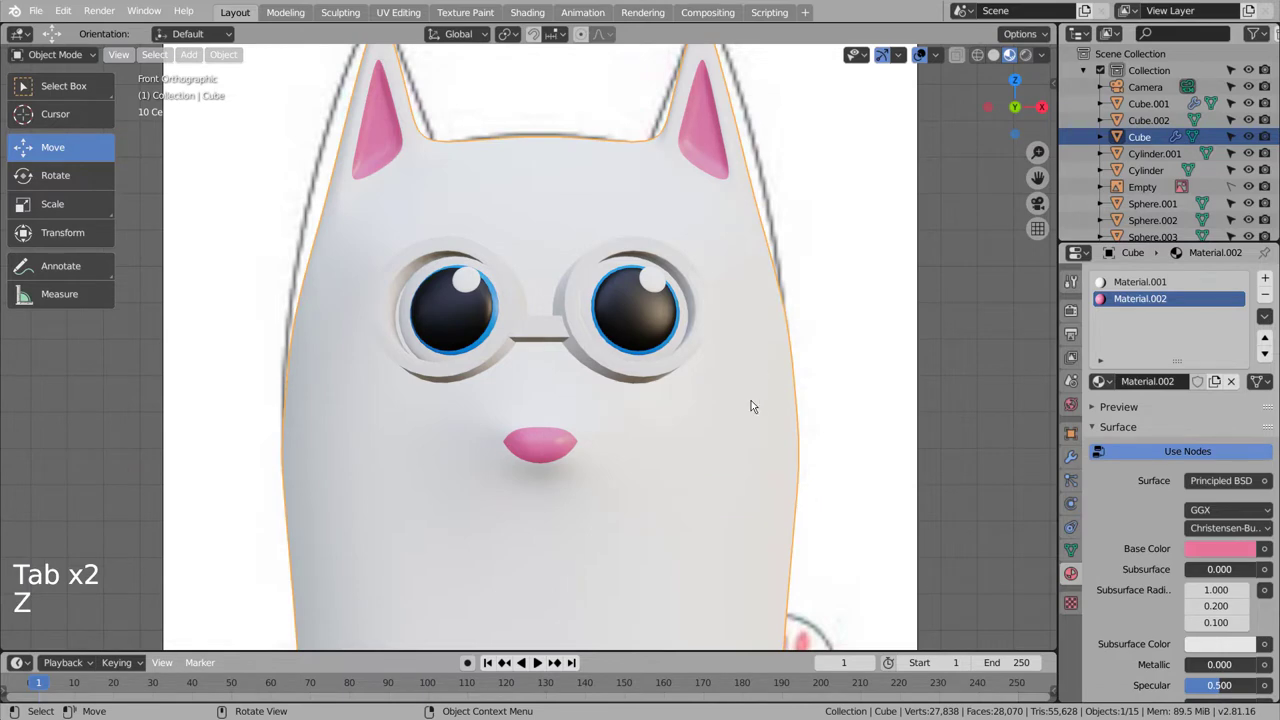
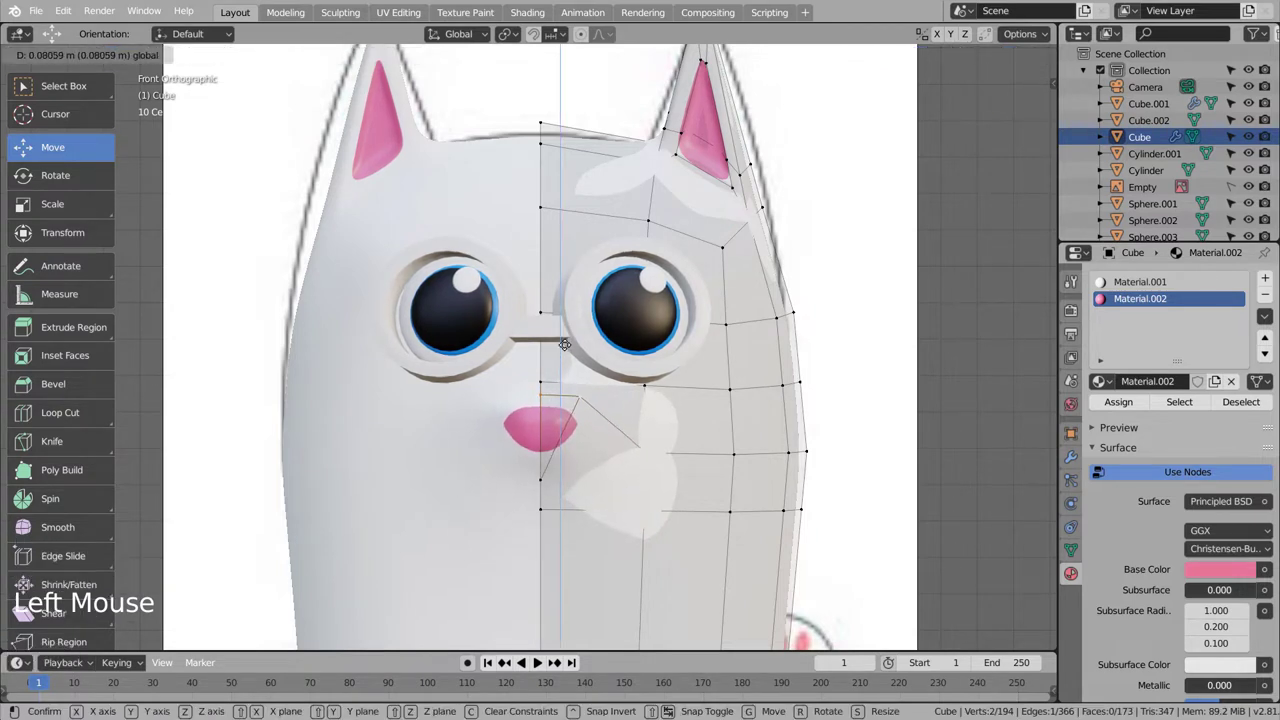
Adjust the face vertices around the nose and check it from the side and front
key(Tab)
key(shift+z)
key(shift+z)
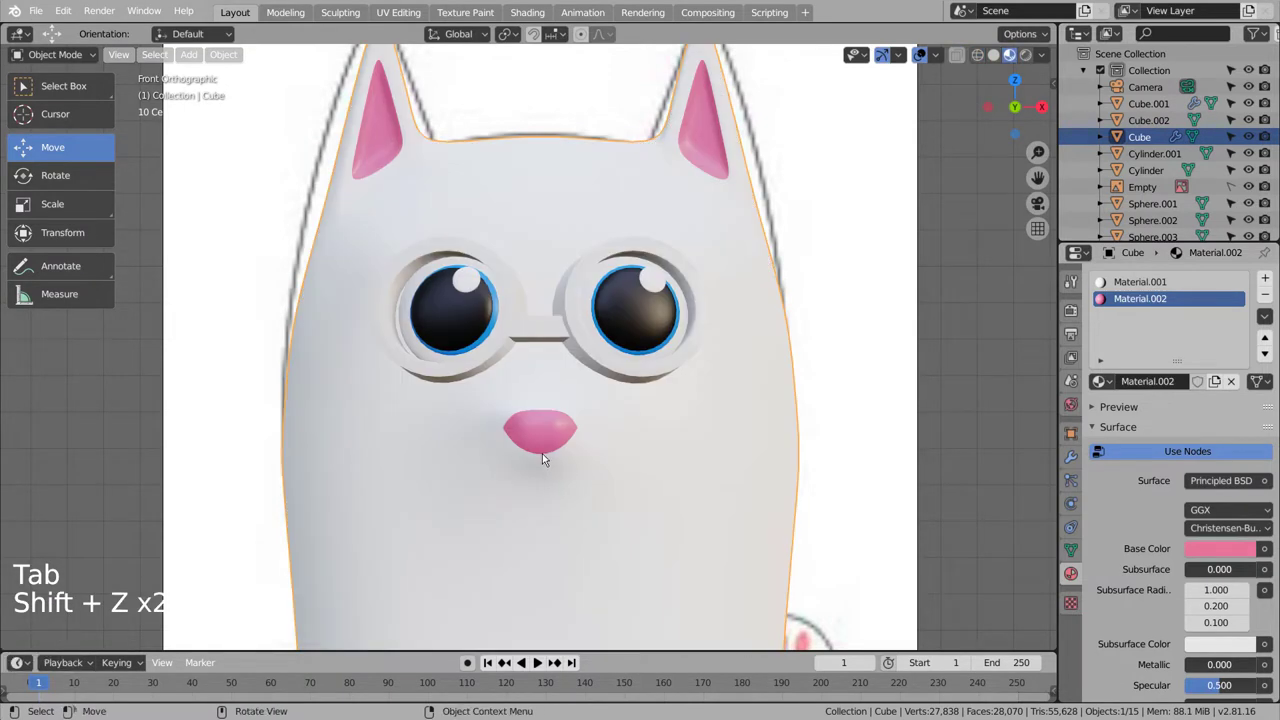
middle_click(733, 468)
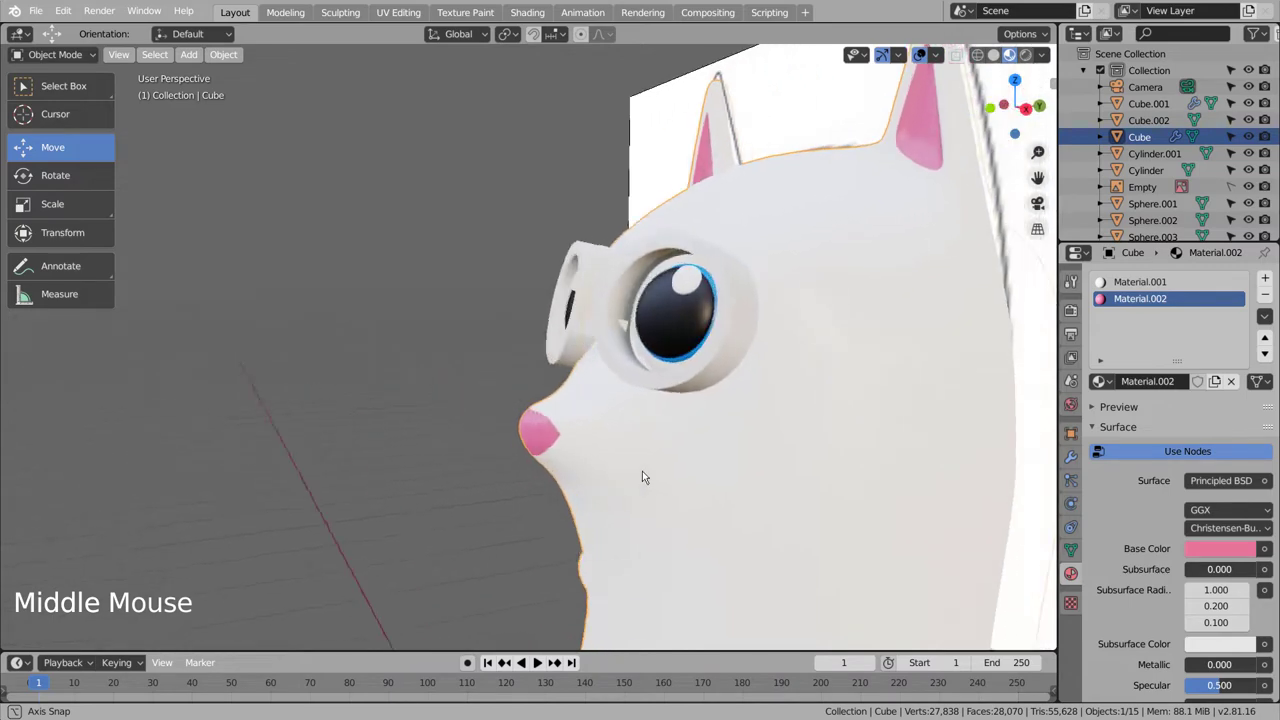
key(KP_1)
scroll(down, 3)
click(791, 451)
Add a plane, shrink it tiny and place it just beneath the pink nose
scroll(down, 3)
key(shift+a)
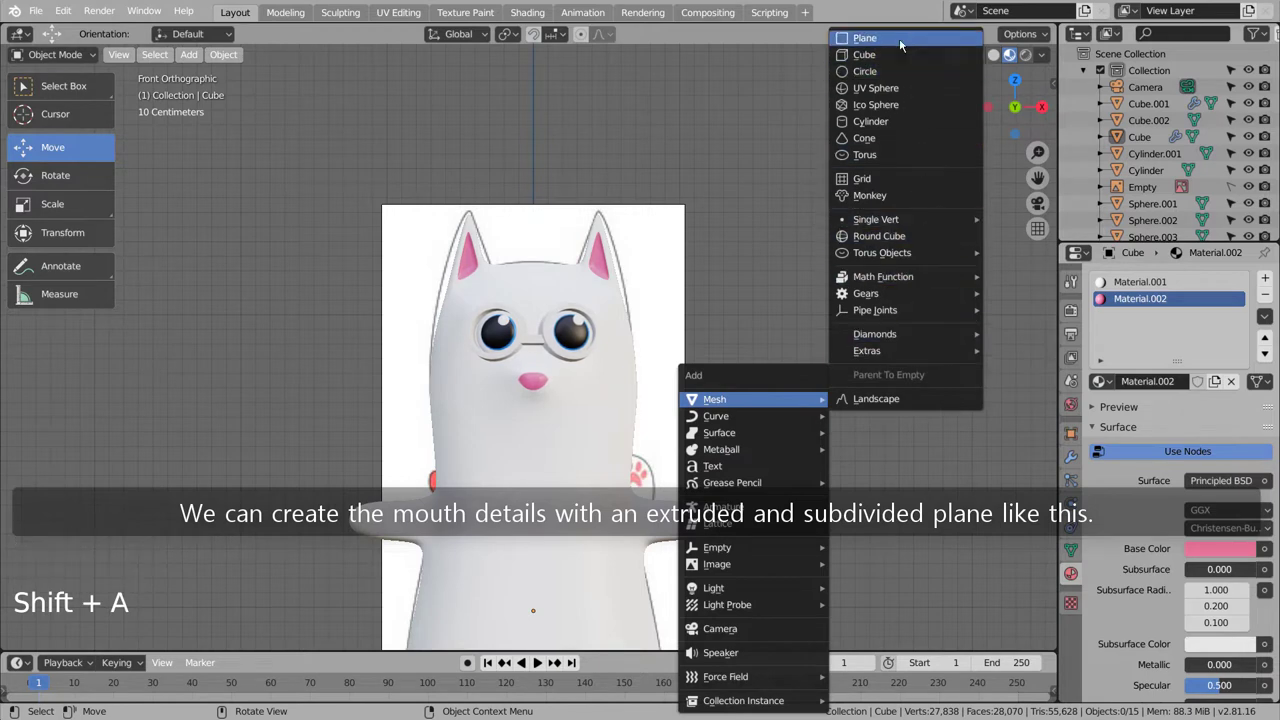
scroll(down, 3)
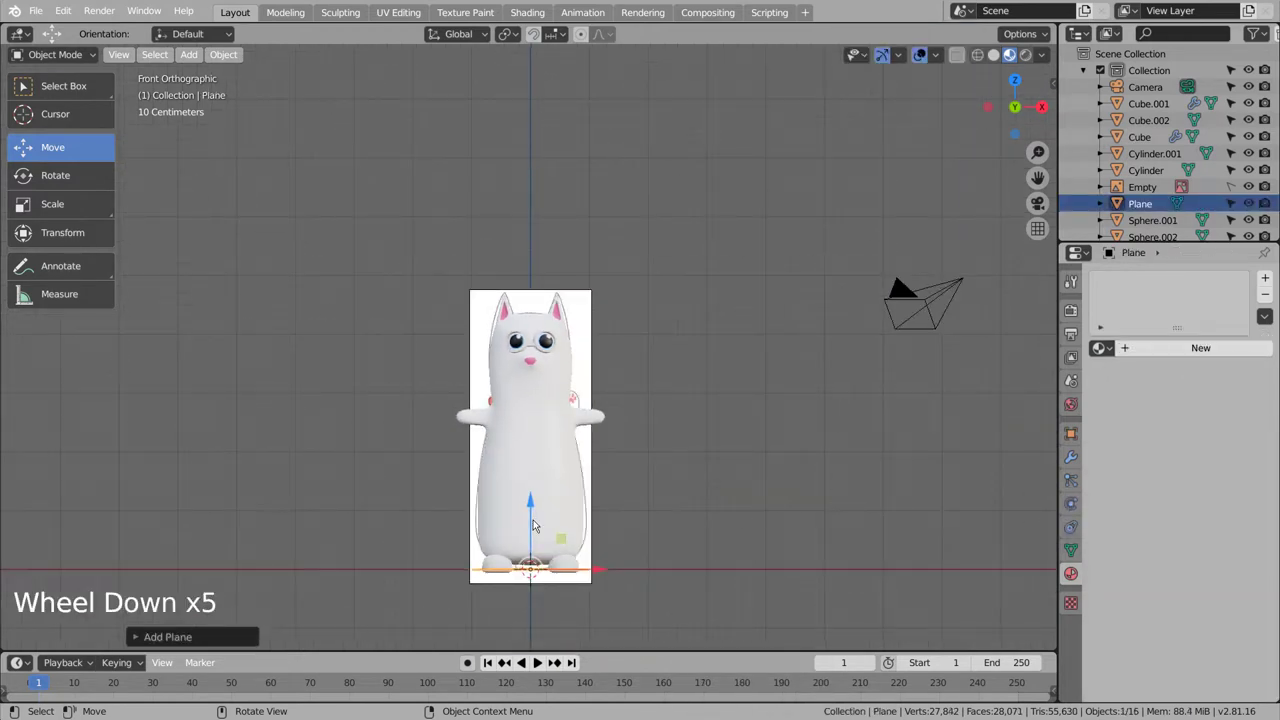
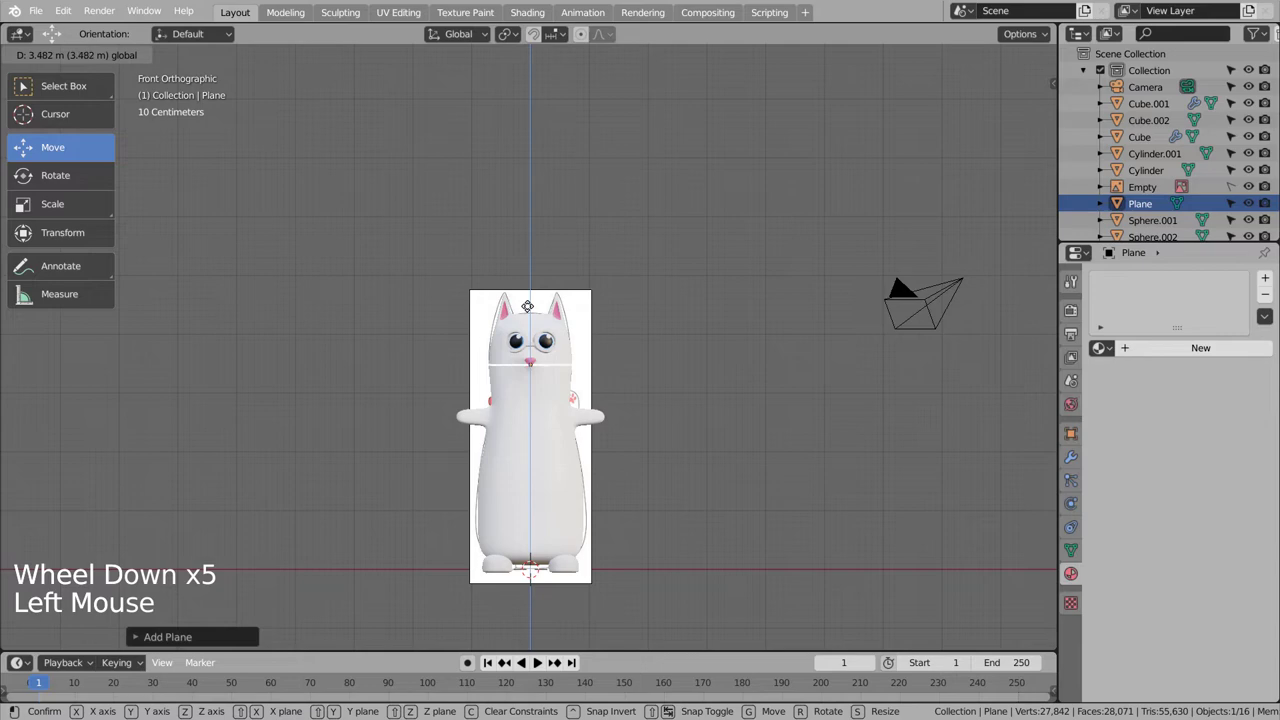
scroll(up, 3)
scroll(up, 3)
key(s)
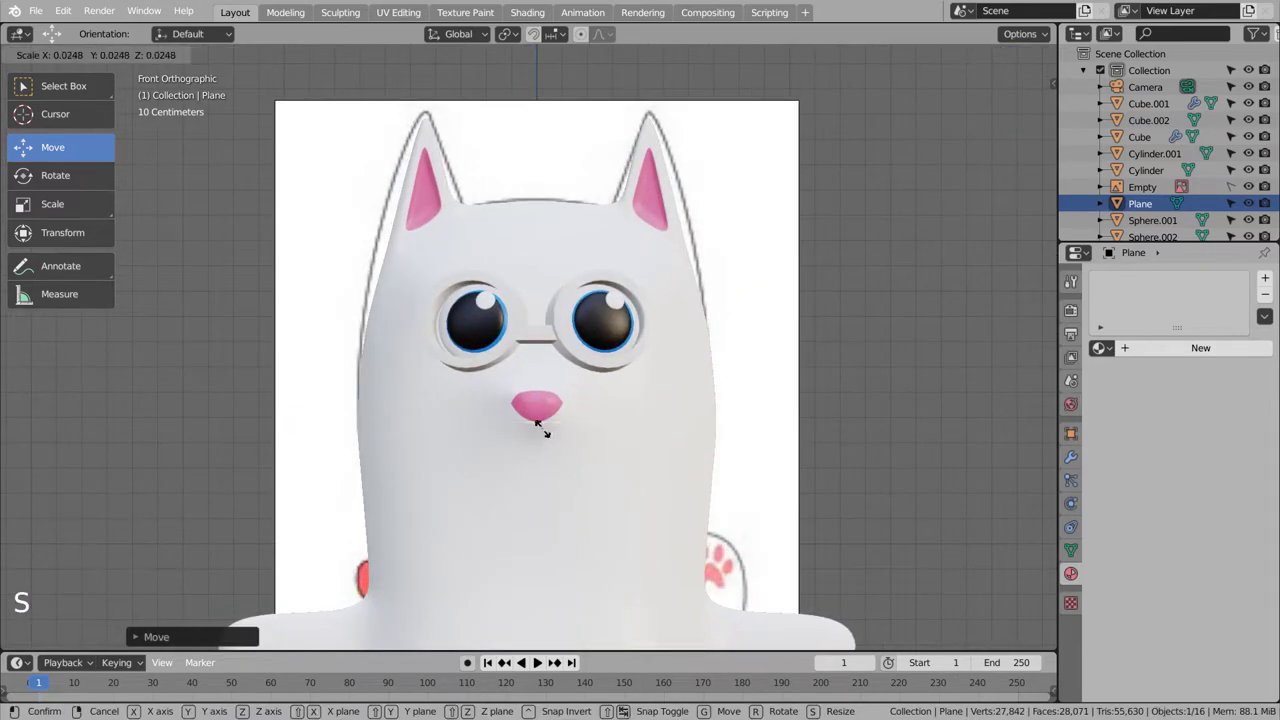
scroll(up, 3)
middle_click(706, 507)
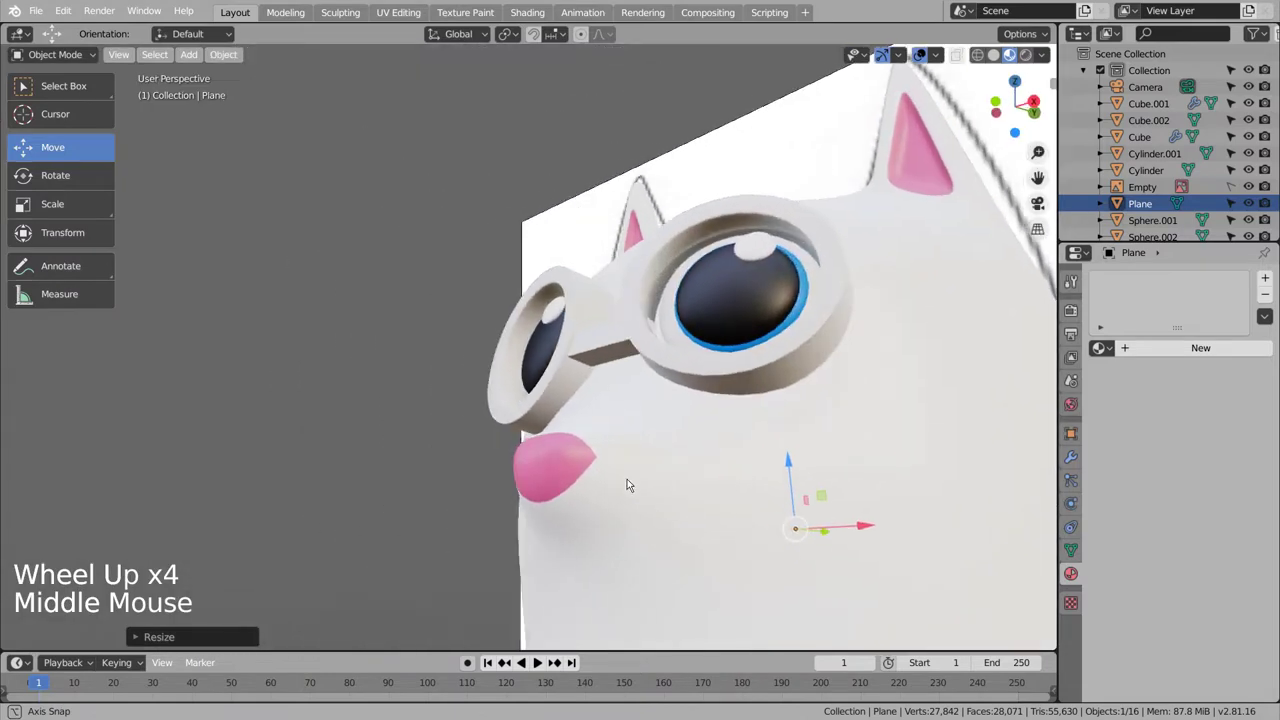
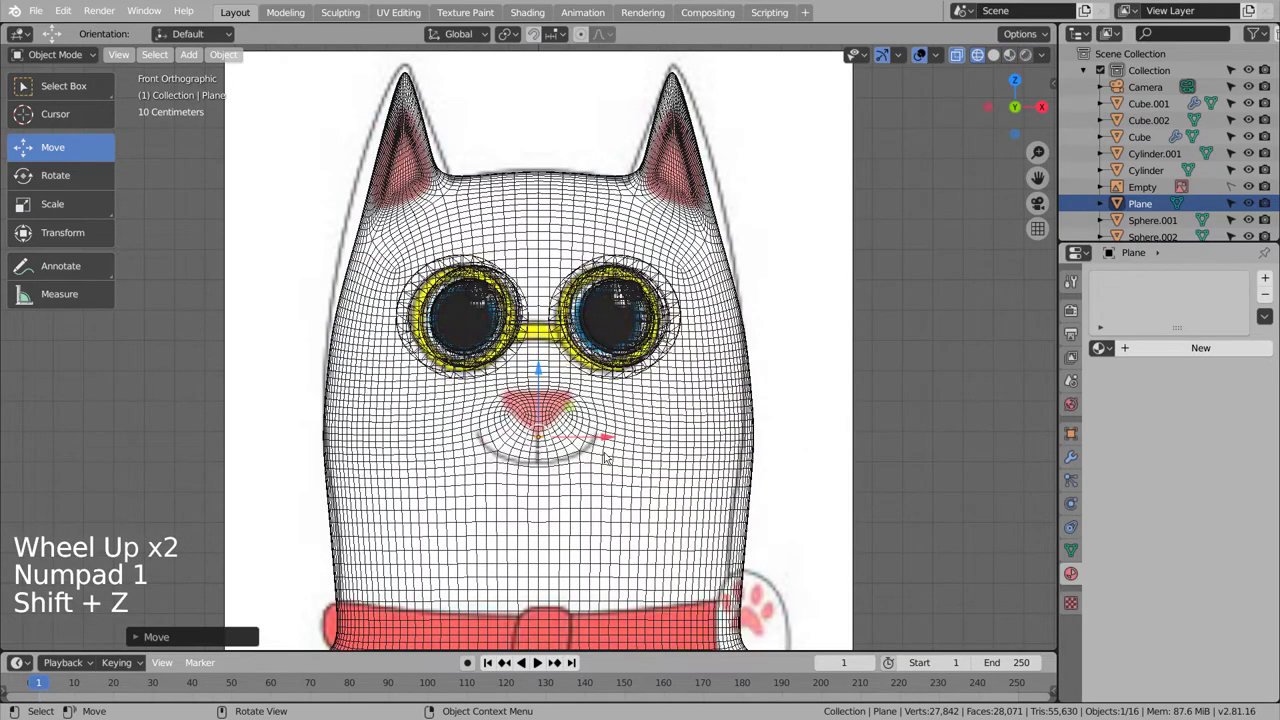
Extrude the plane's edge downward to start the mouth line
key(Tab)
key(e)
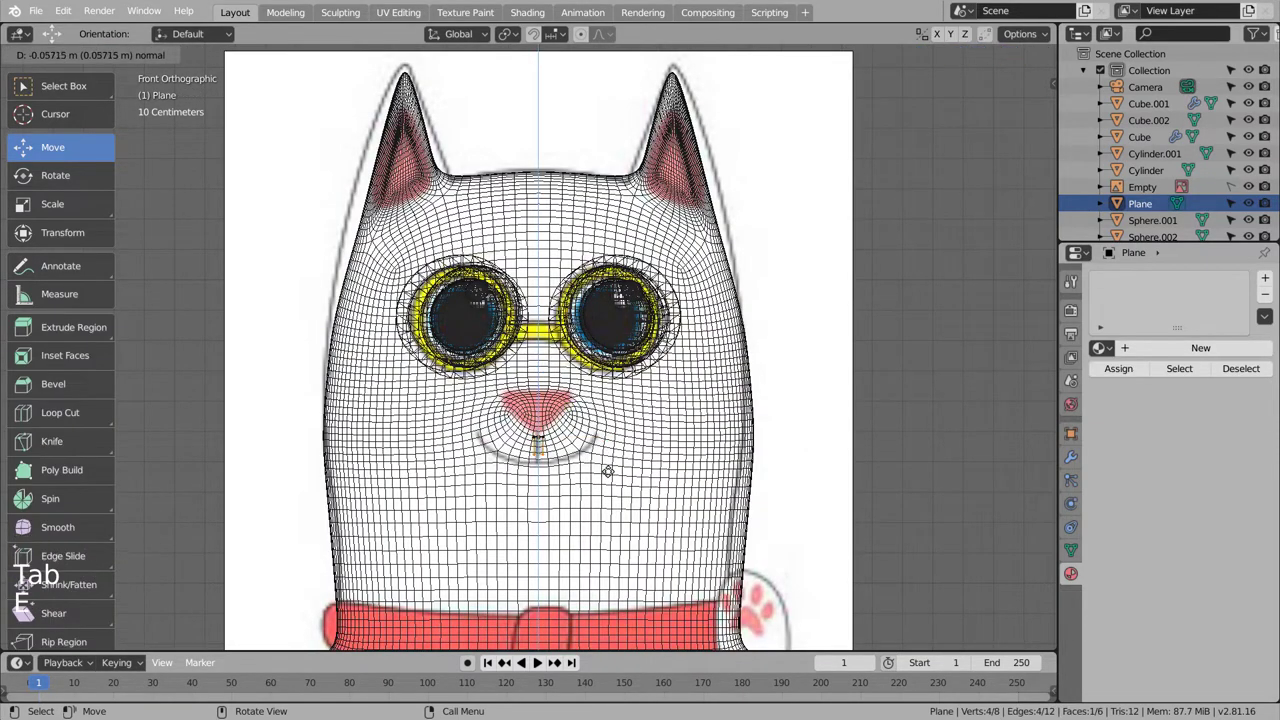
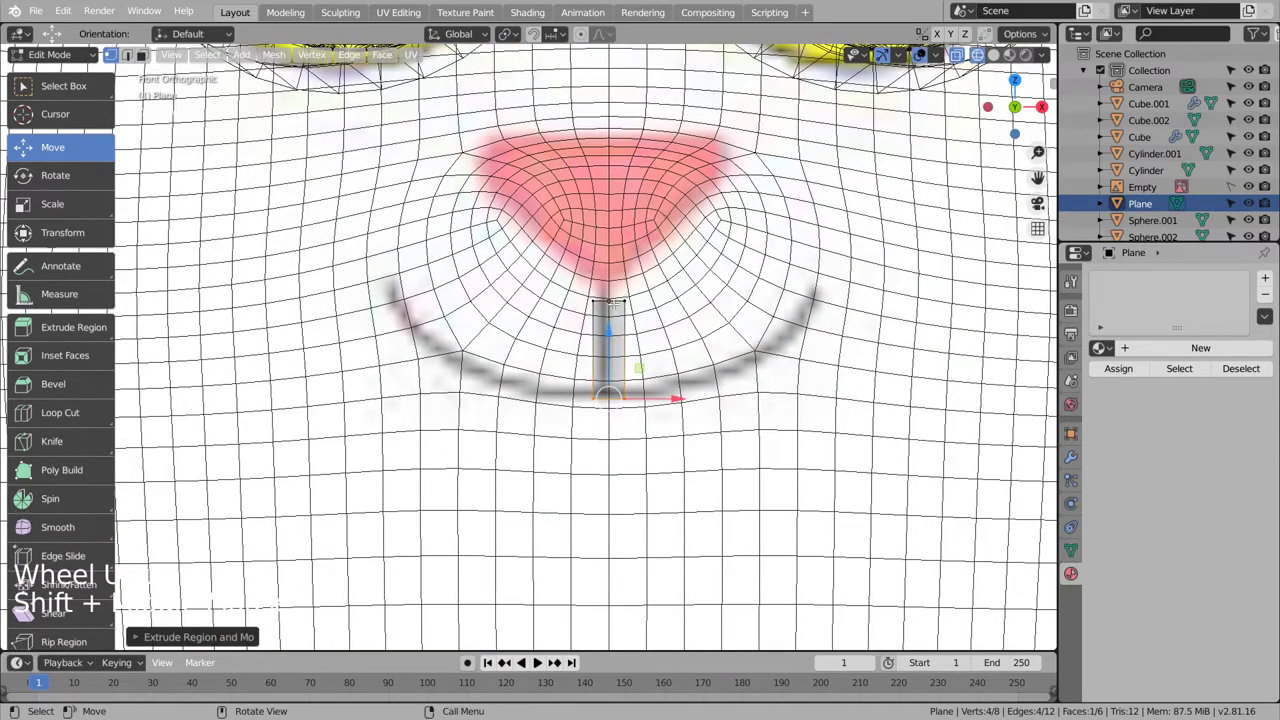
Add loop cuts to the mouth strip and slide its lower edge down
key(ctrl+shift+r)
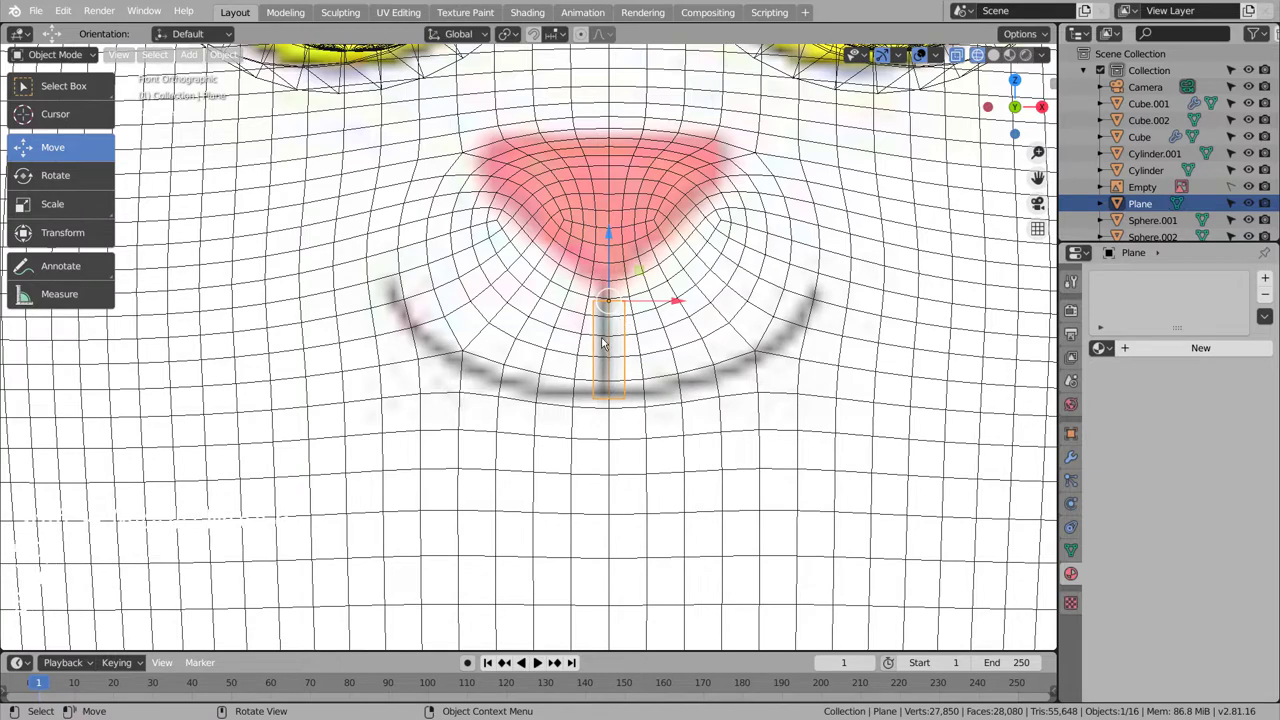
key(ctrl+r)
key(Tab)
key(3)
key(3)
key(b)
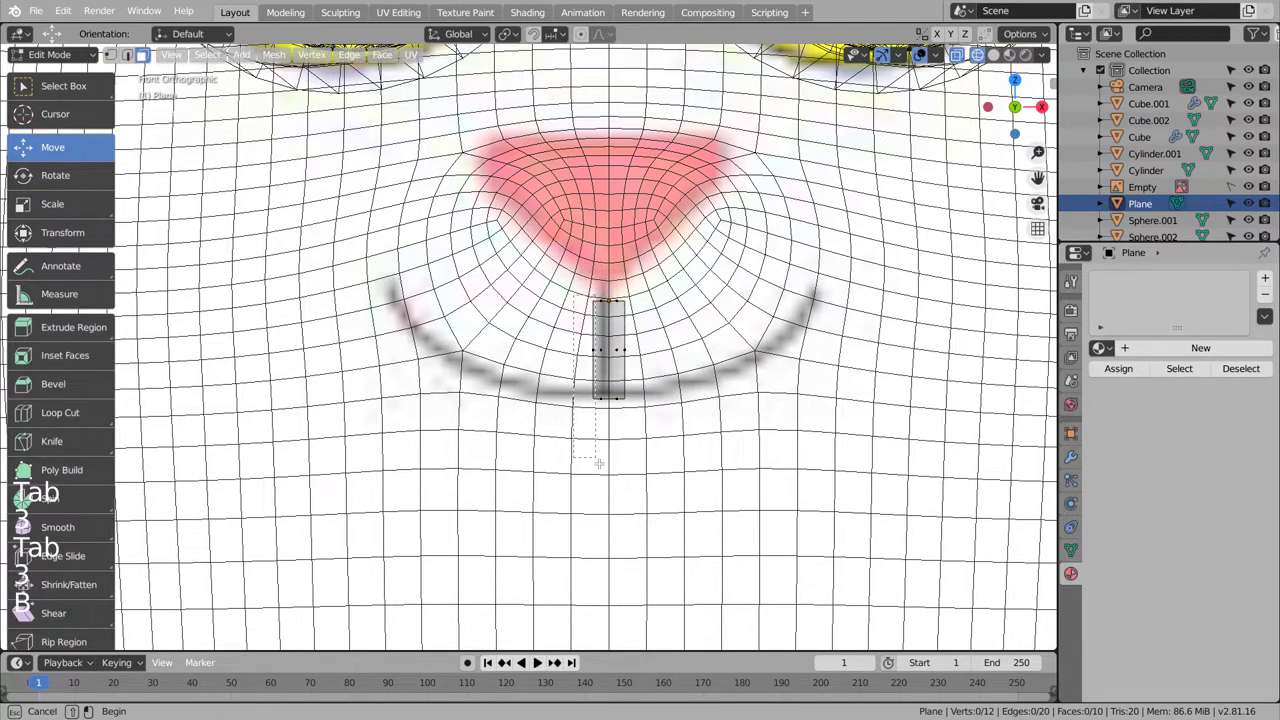
key(x)
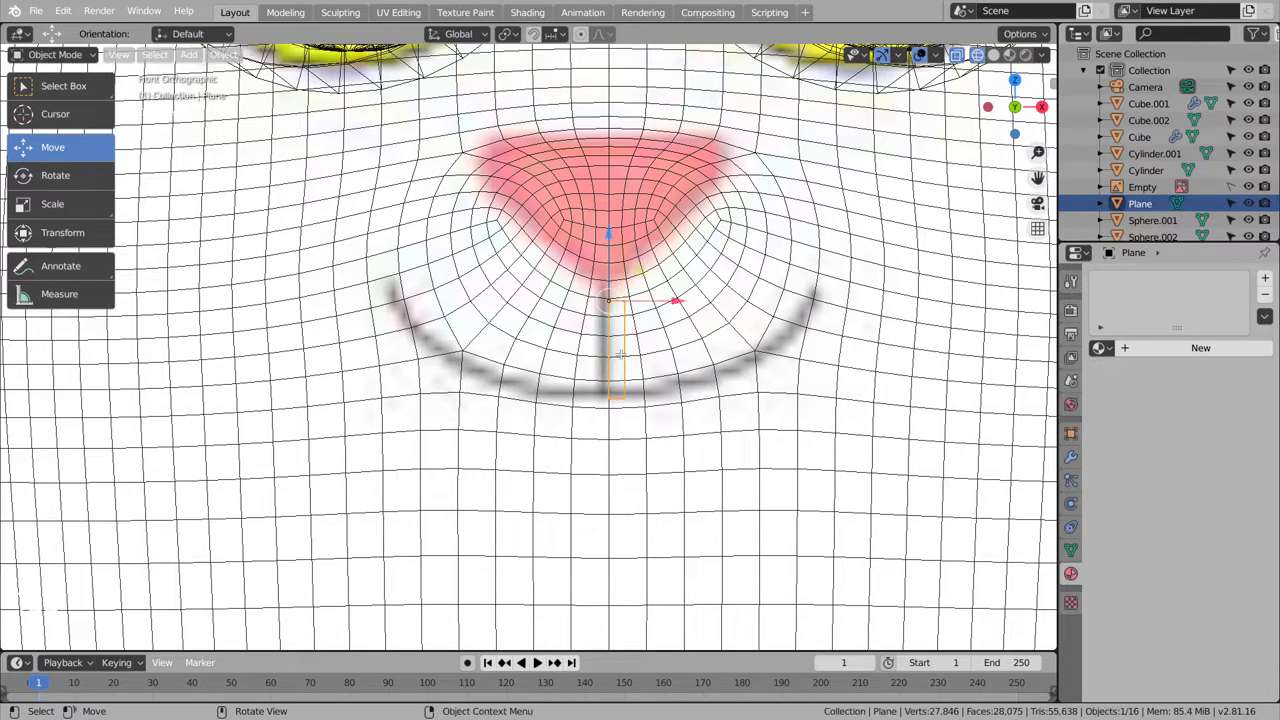
key(Tab)
key(ctrl+r)
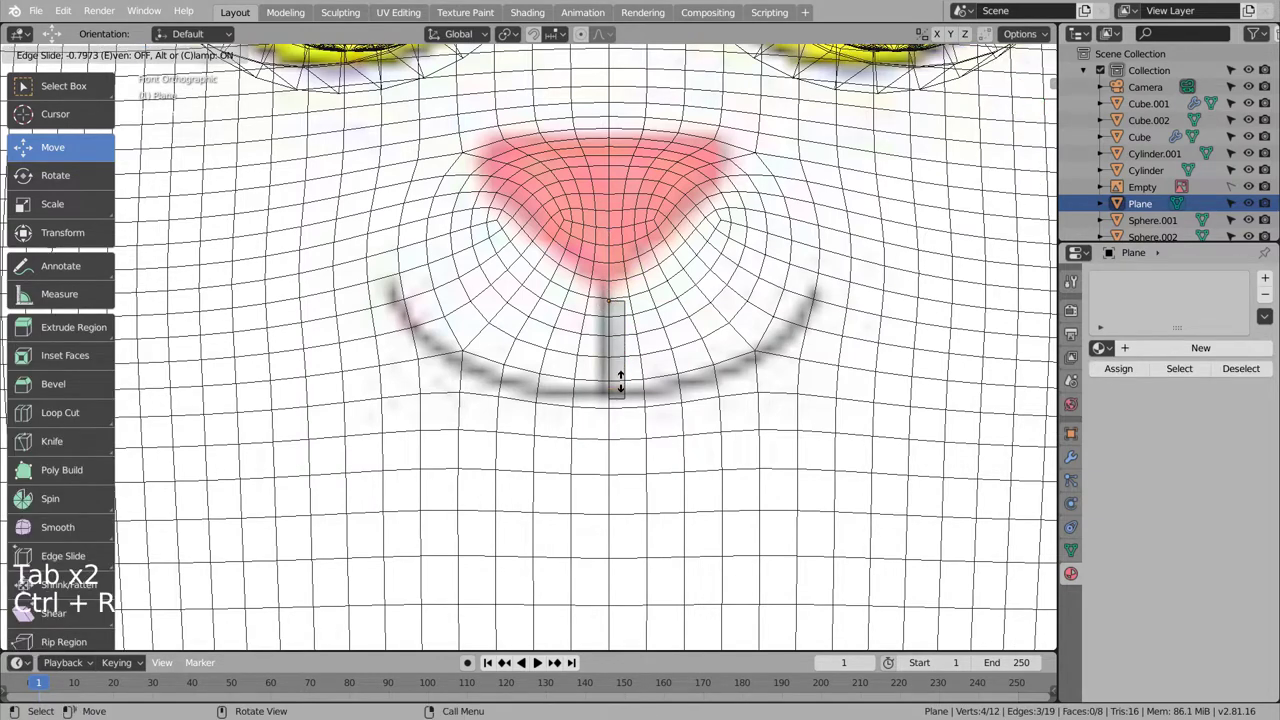
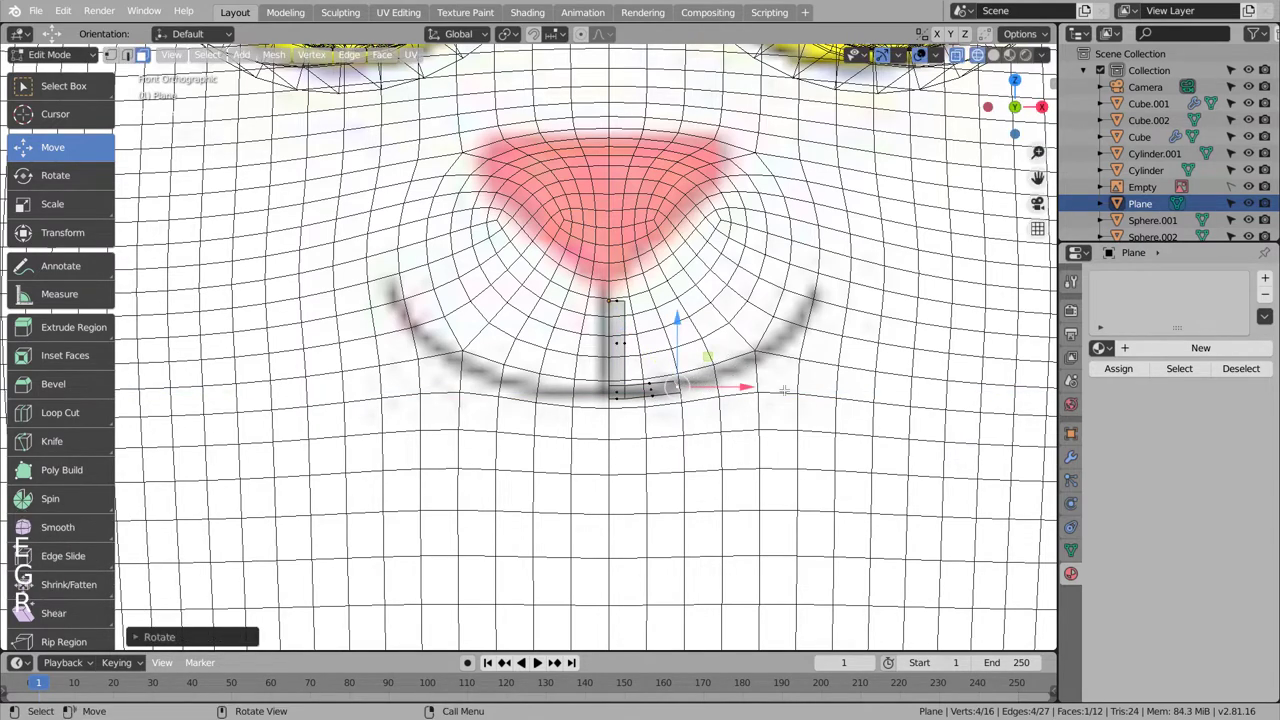
Extrude and rotate the strip along the reference smile curve to its end
key(g)
key(e)
key(g)
key(r)
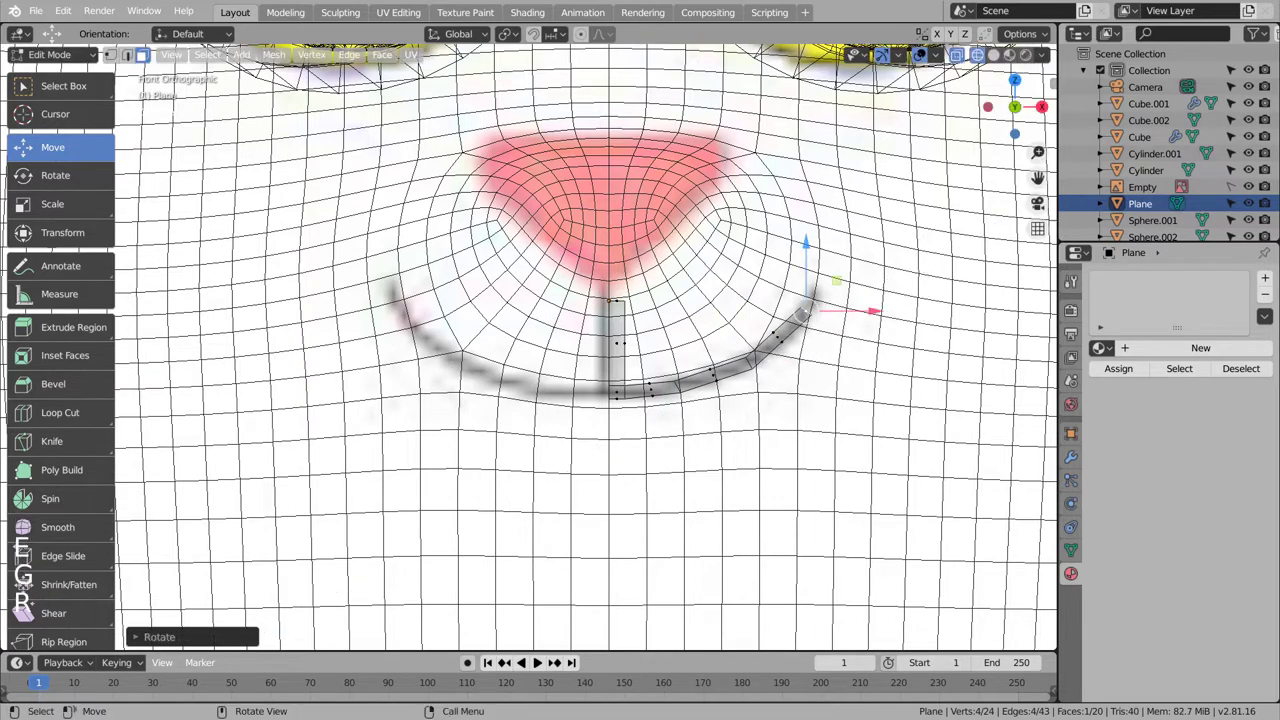
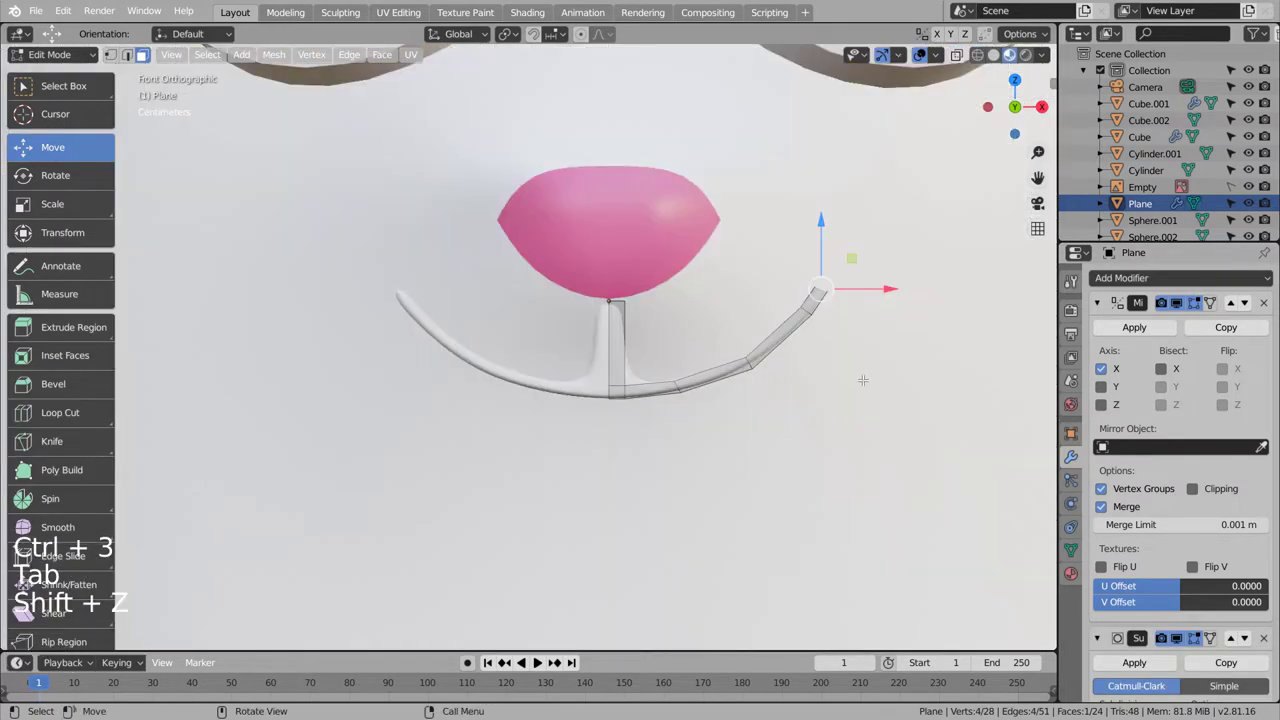
key(Tab)
key(Tab)
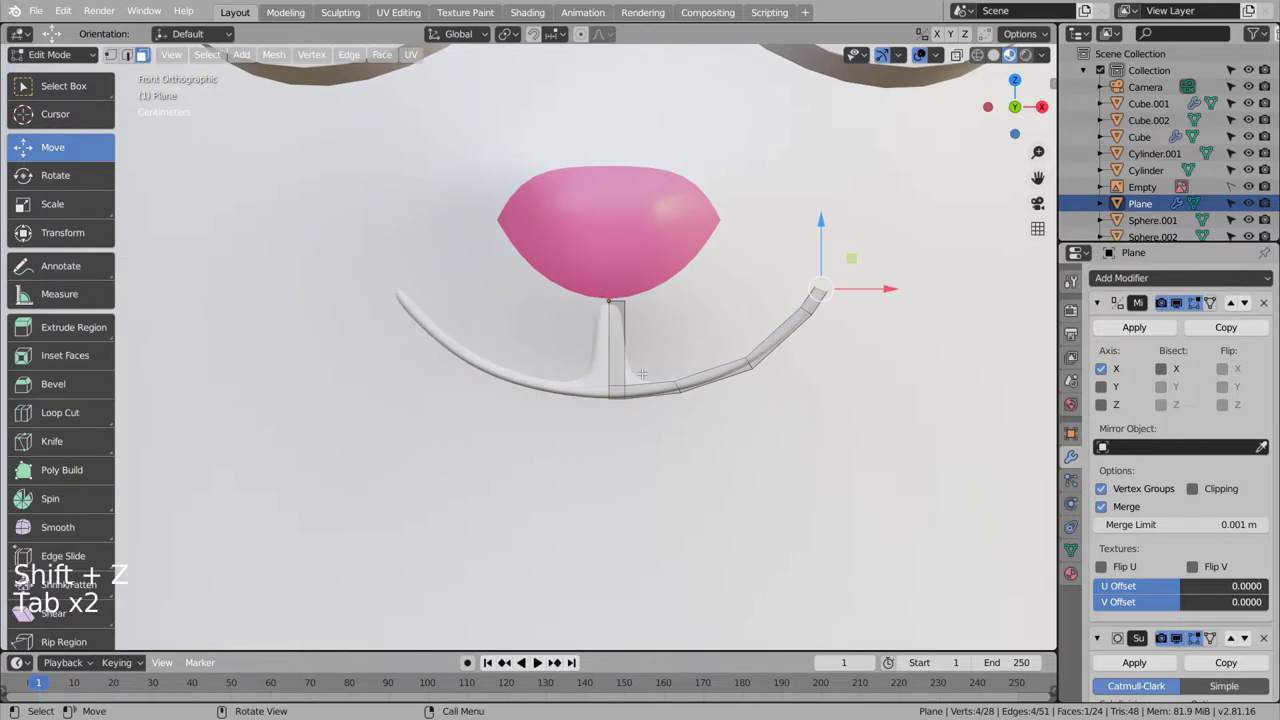
key(ctrl+r)
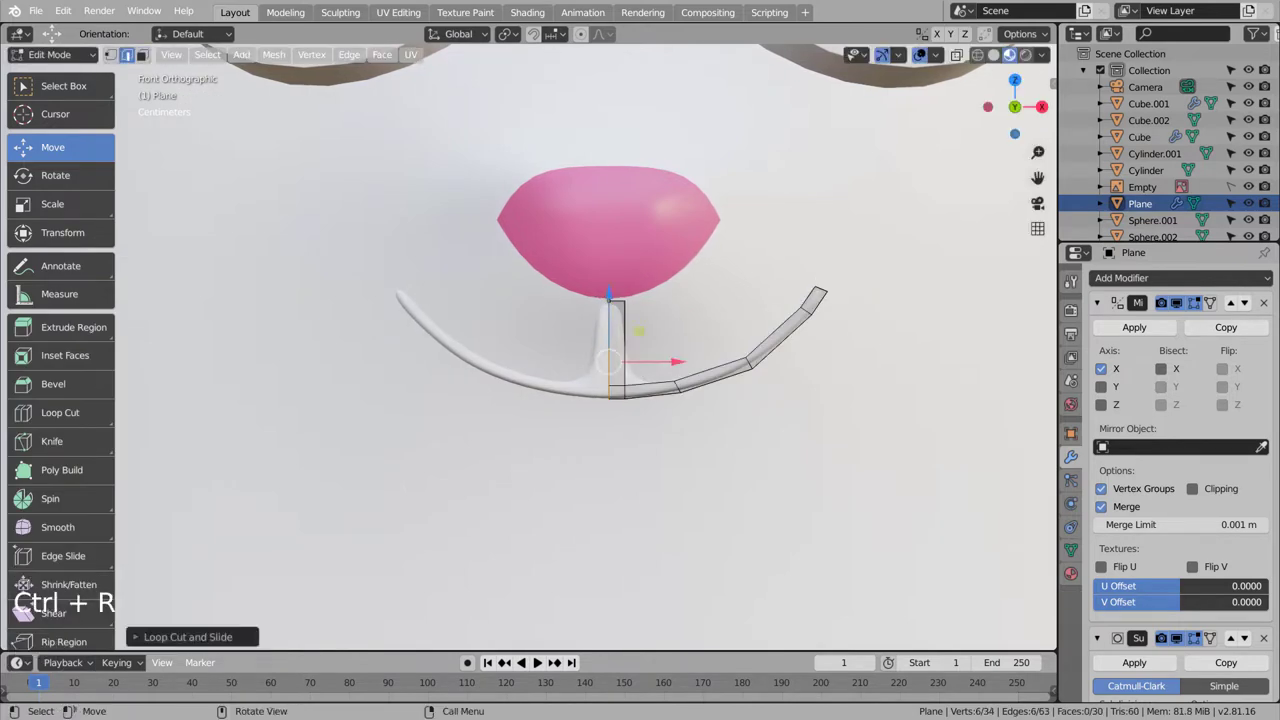
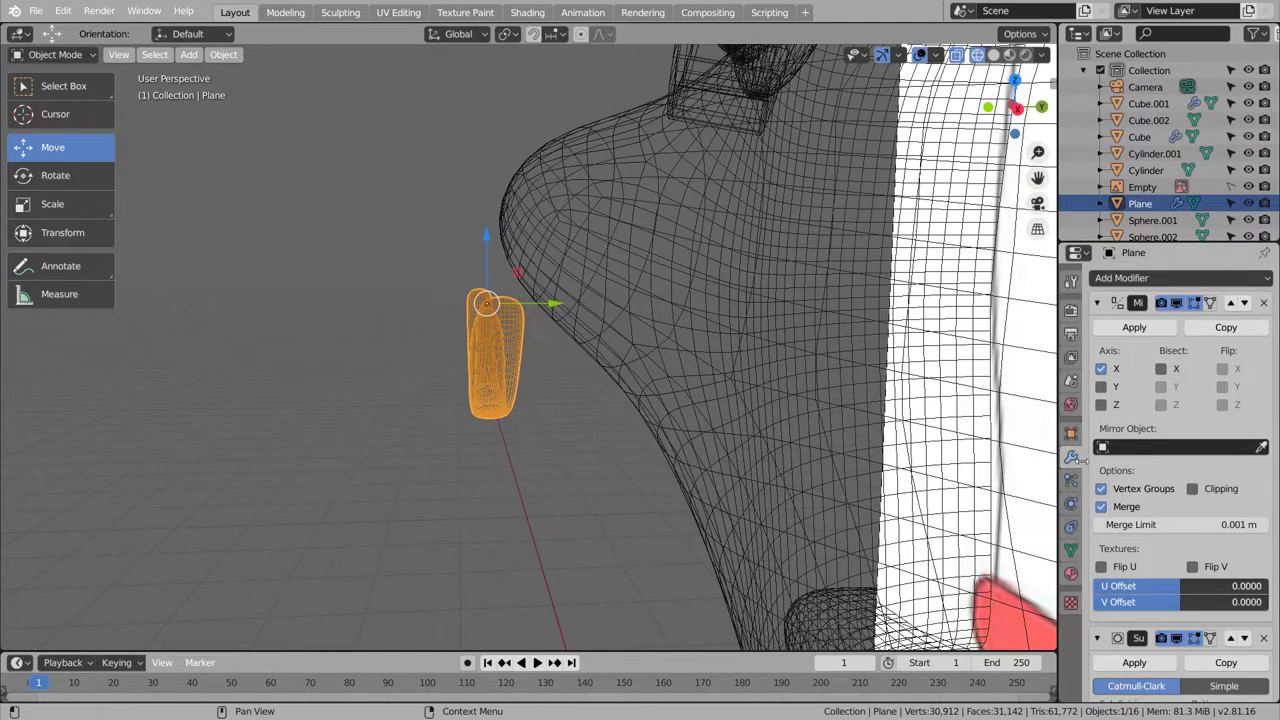
Give the mouth a new dark grey material
click(1077, 576)
click(1205, 352)
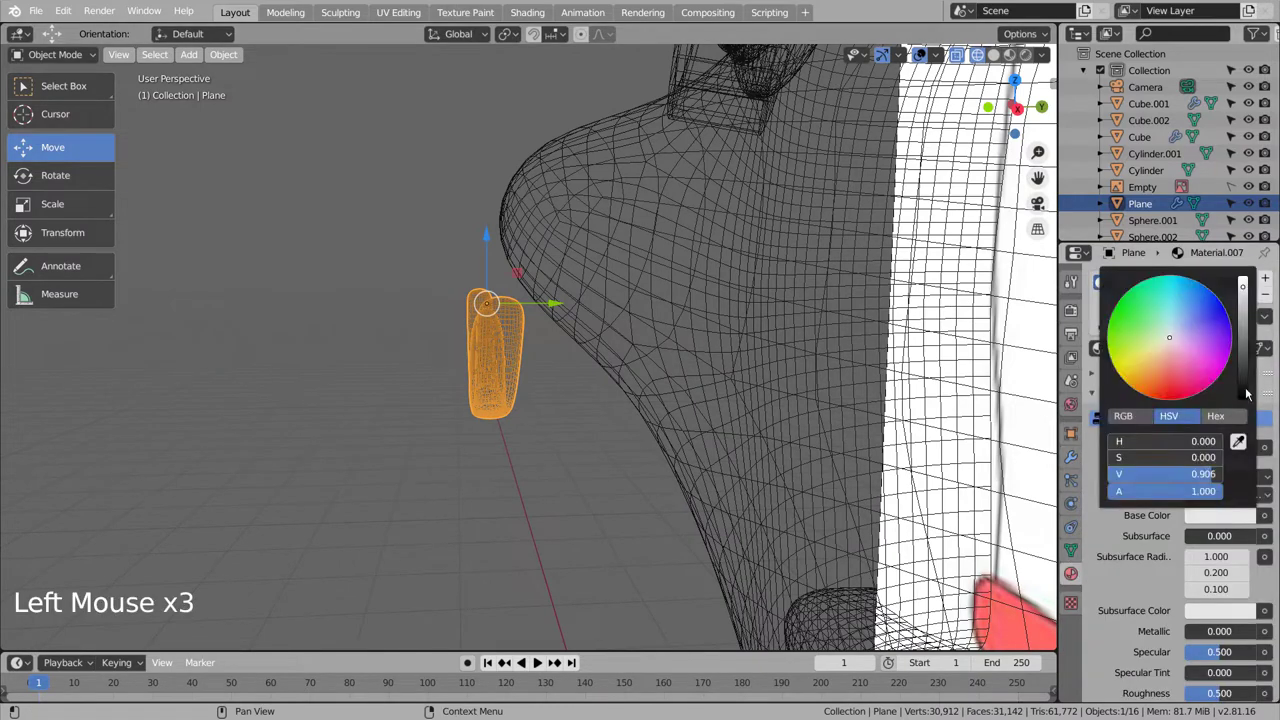
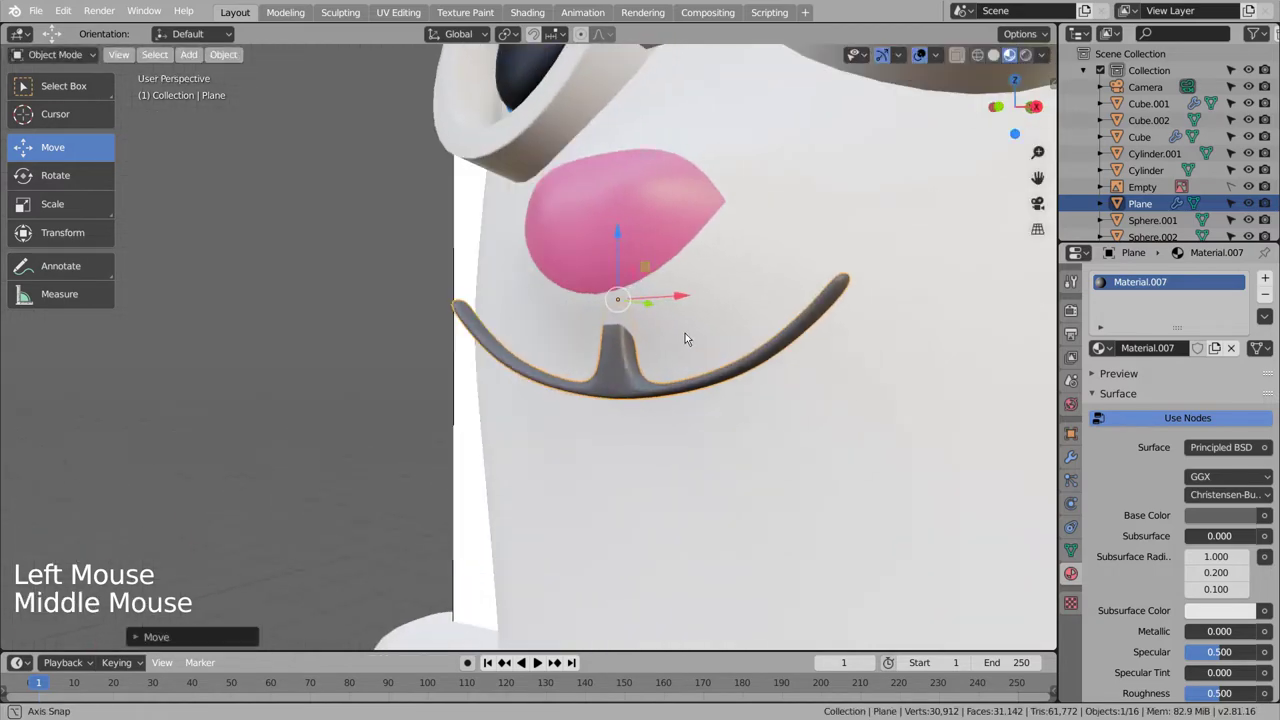
key(KP_3)
key(r)
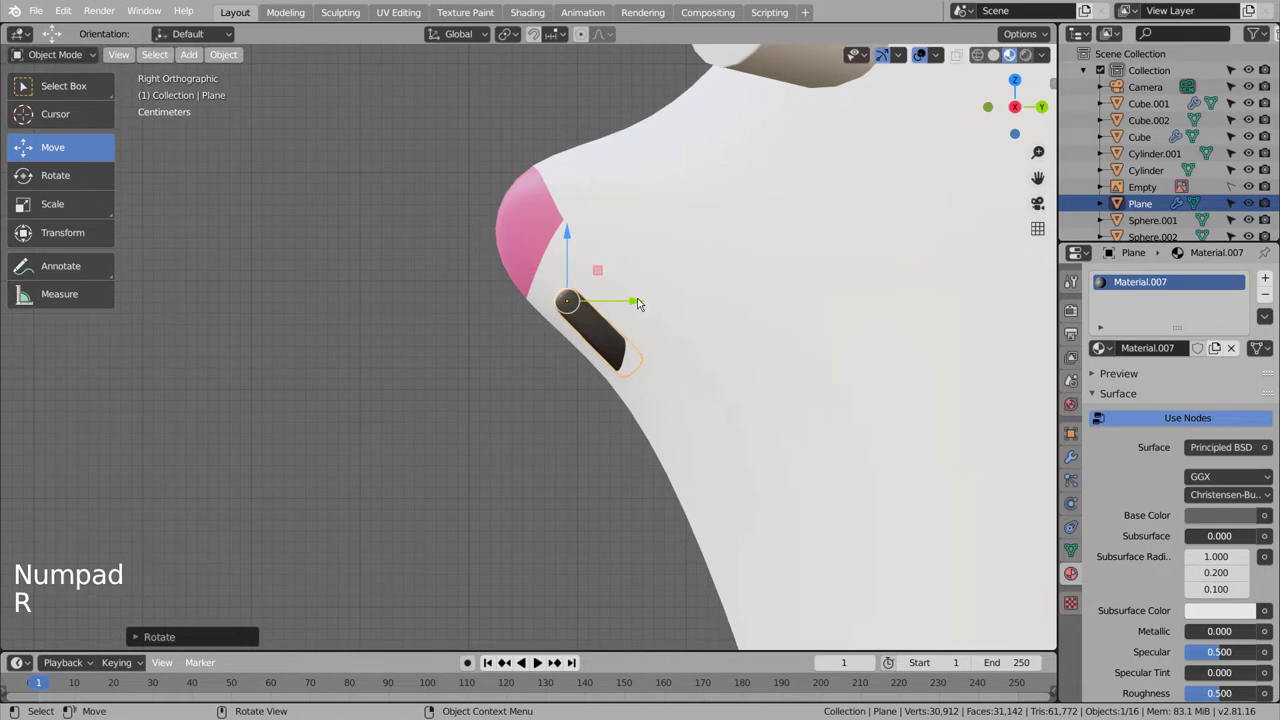
Move the mouth along one axis to sit flush against the cat's face
click(643, 301)
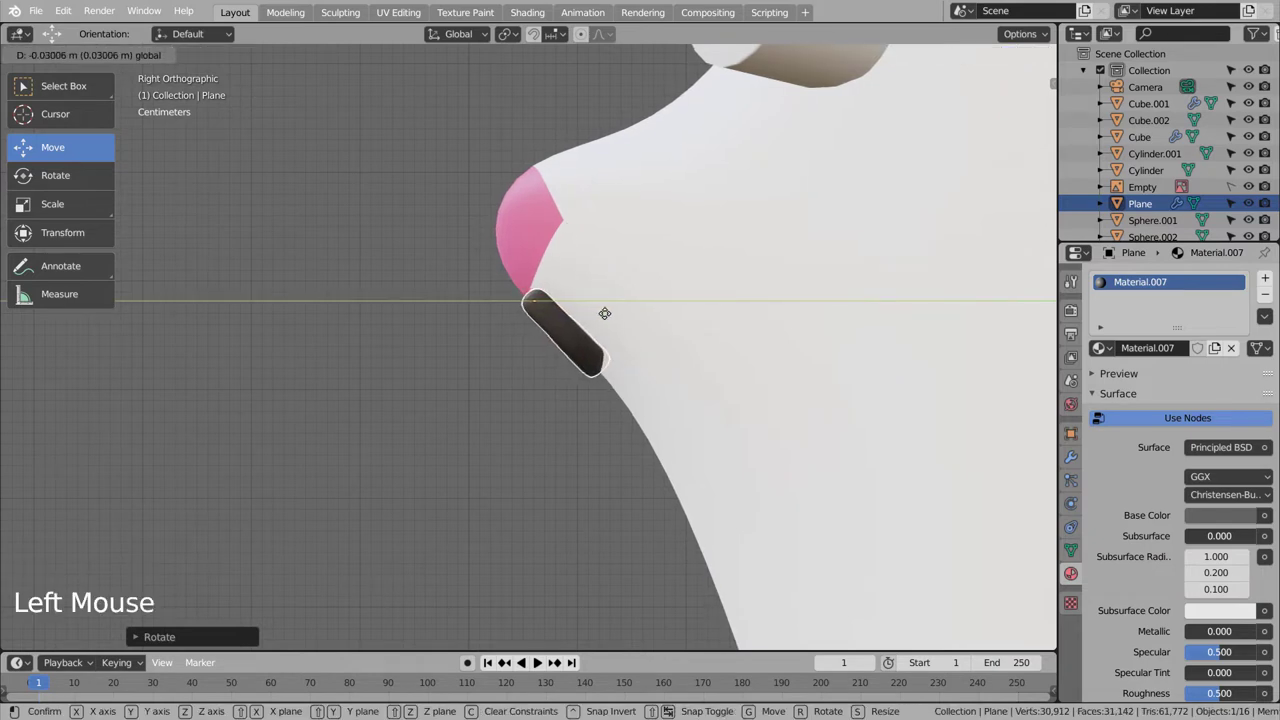
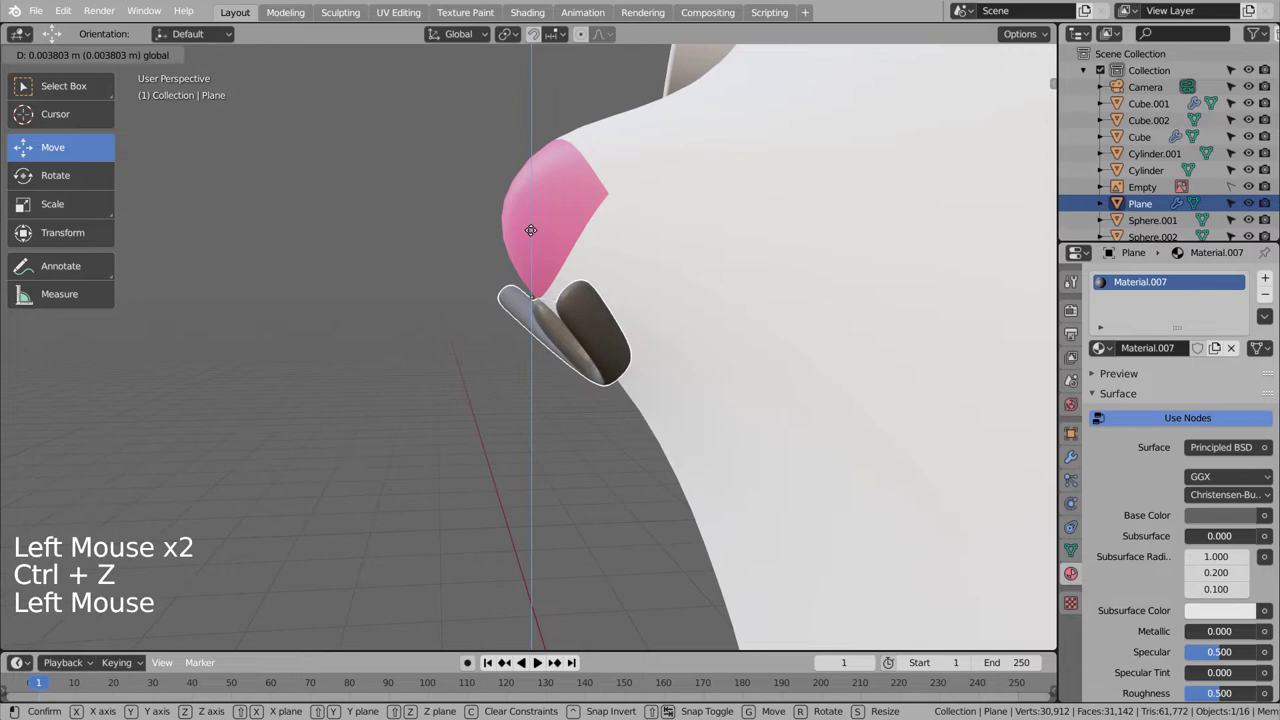
middle_click(605, 301)
middle_click(763, 290)
key(KP_1)
click(674, 360)
right_click(674, 360)
middle_click(756, 396)
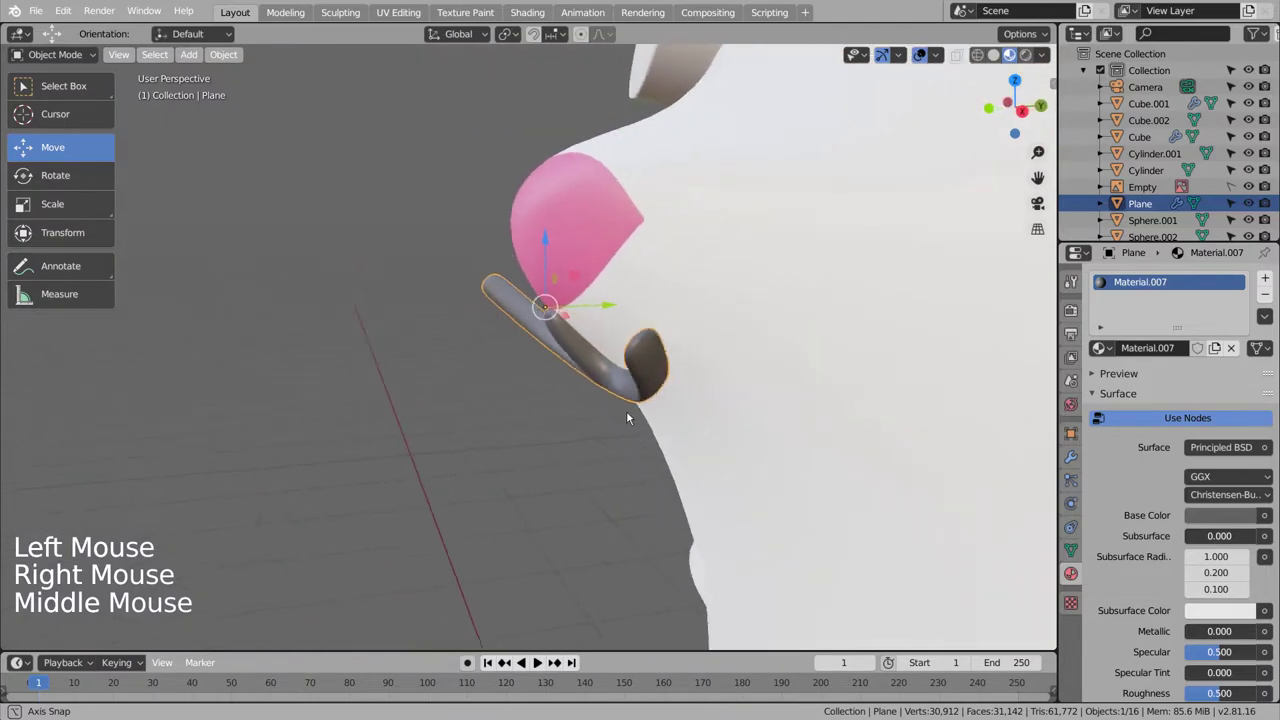
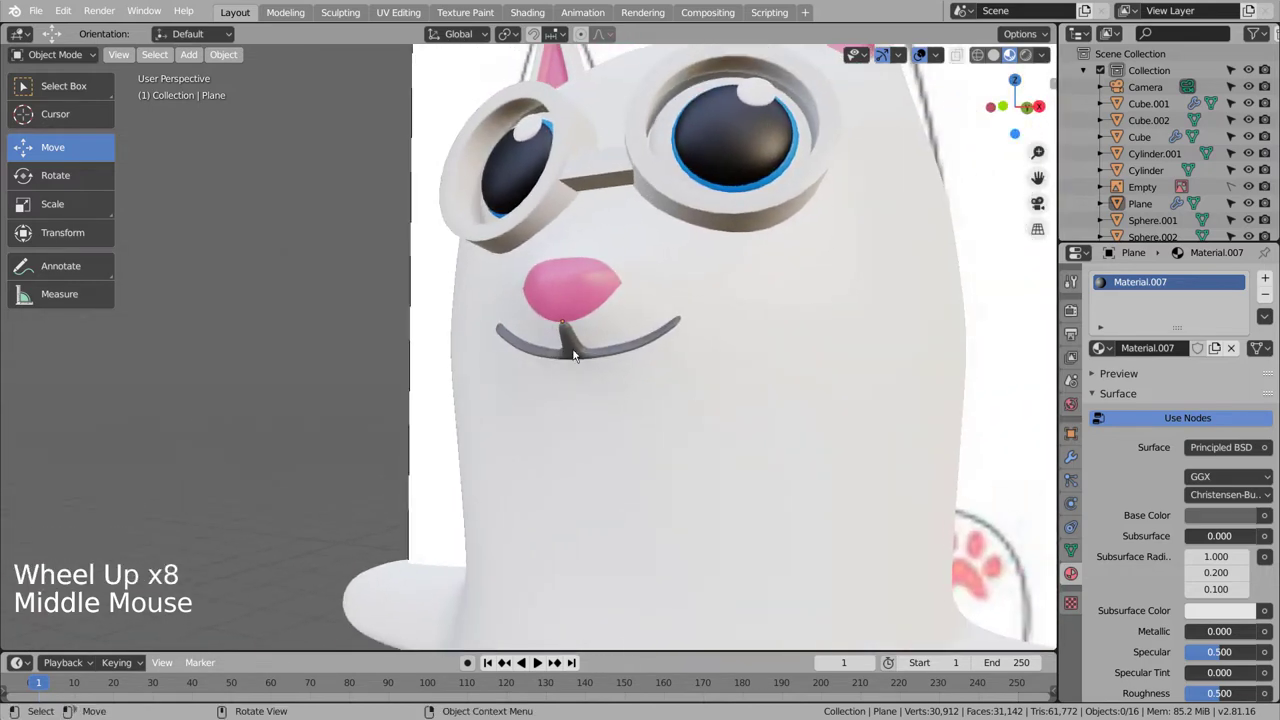
Rotate the mouth in side view so it follows the slope of the face
click(577, 354)
middle_click(709, 400)
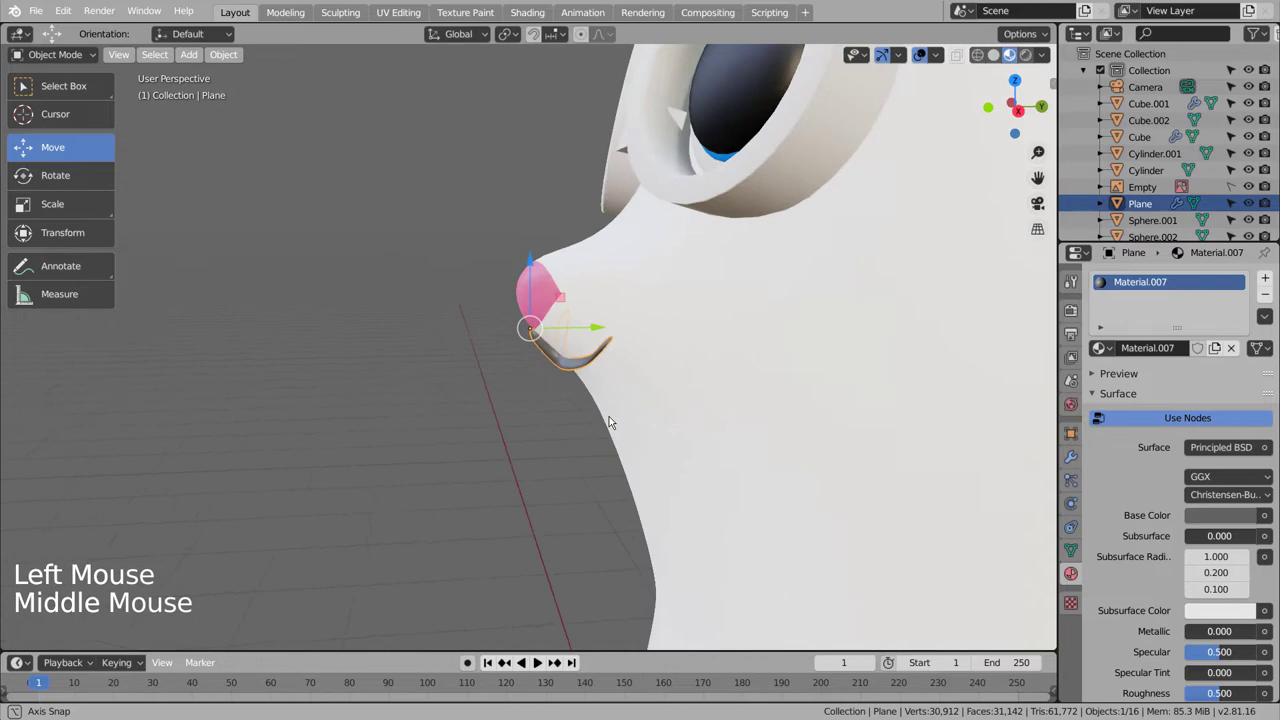
click(536, 261)
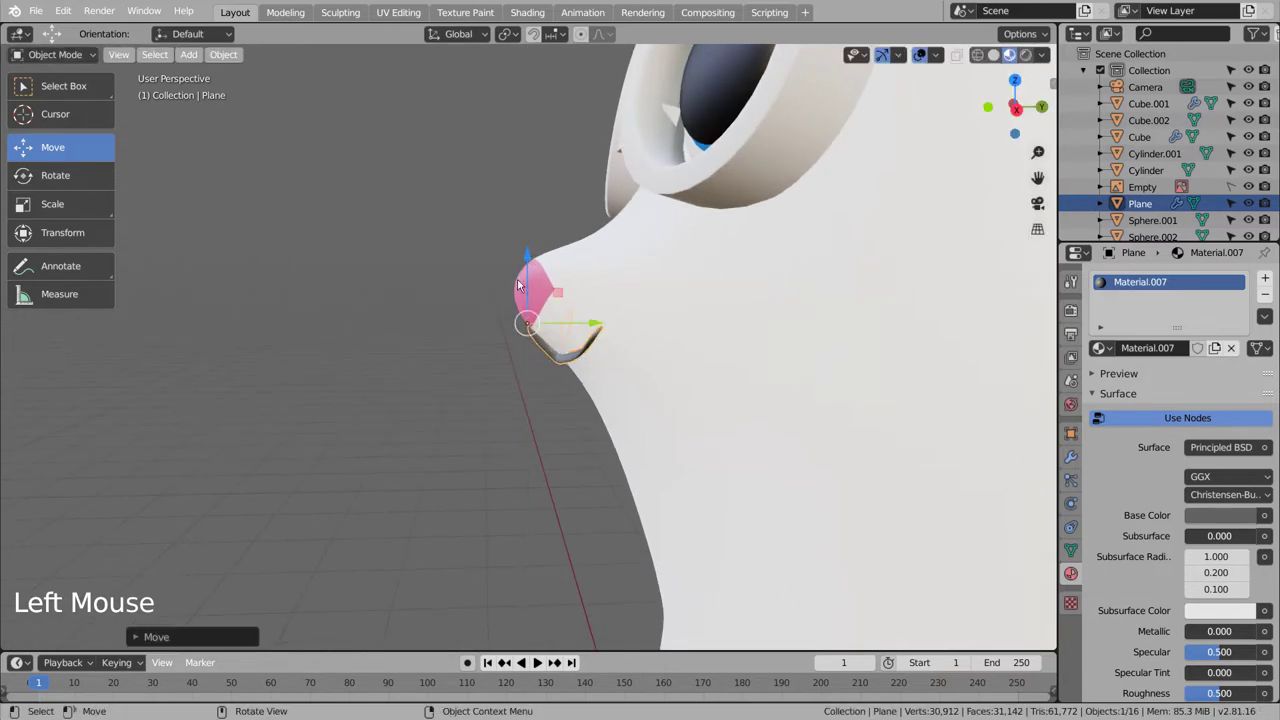
click(605, 328)
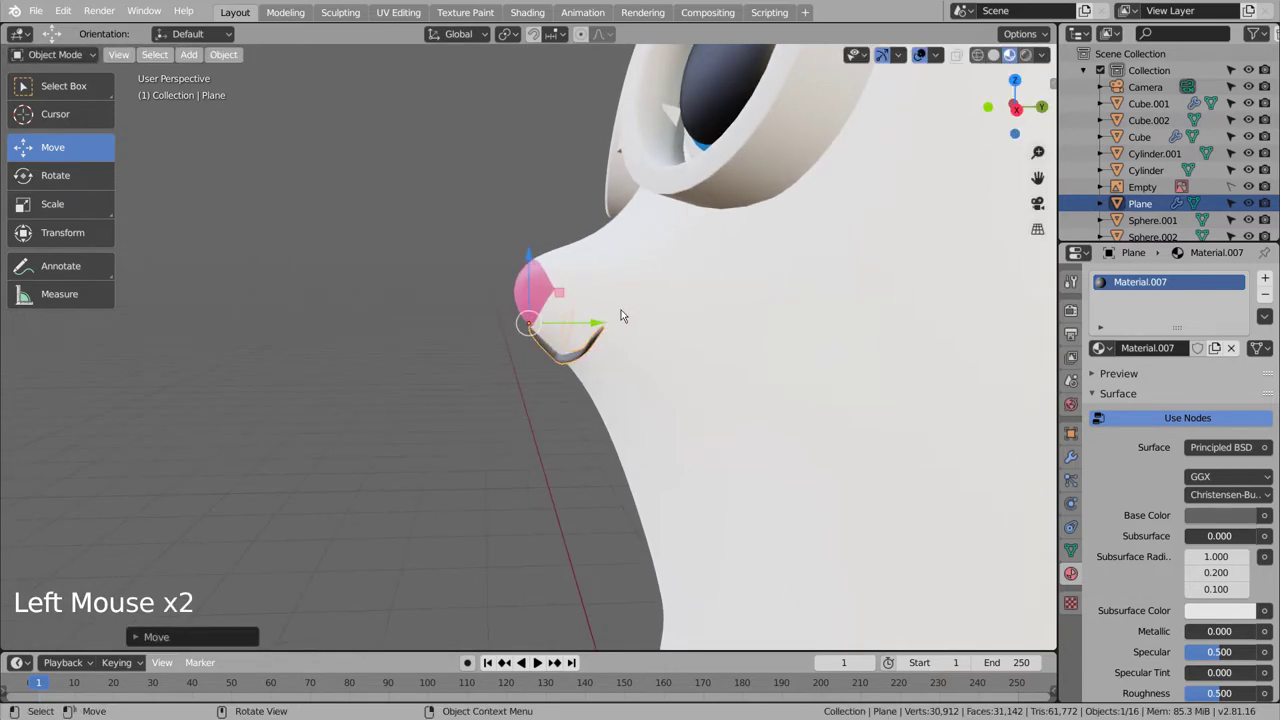
key(KP_3)
key(r)
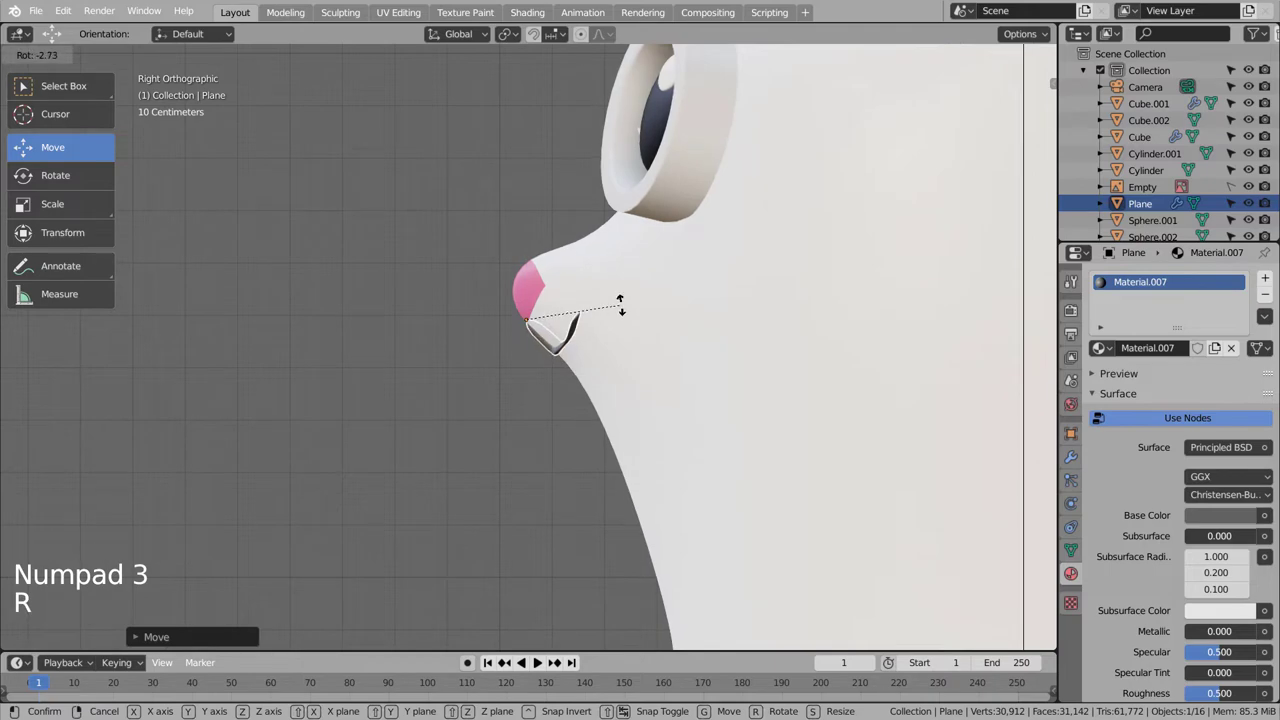
click(486, 386)
Orbit around the head and return to a straight front view of the face
middle_click(504, 415)
scroll(down, 3)
click(774, 400)
scroll(down, 3)
middle_click(771, 413)
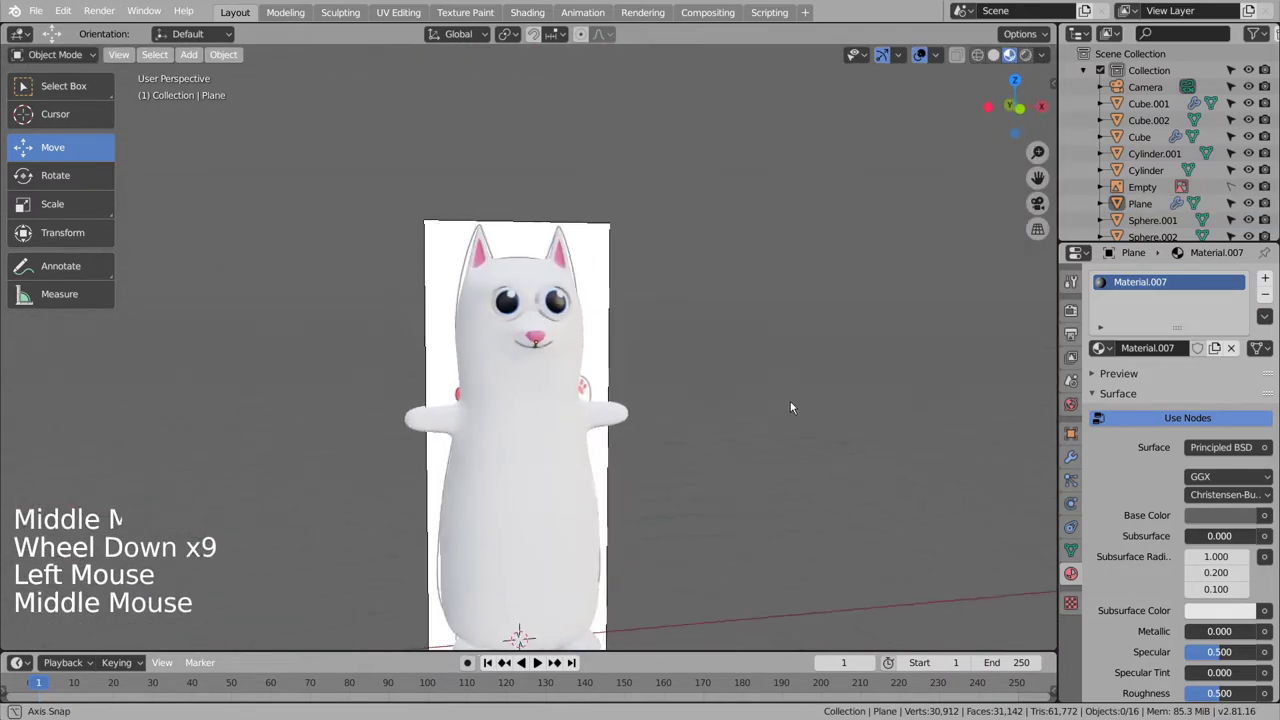
key(KP_1)
key(shift+z)
key(shift+z)
scroll(up, 3)
scroll(up, 3)
key(shift+z)
Set one lens rim's Base Color to bright yellow
key(shift+z)
click(595, 202)
click(1152, 357)
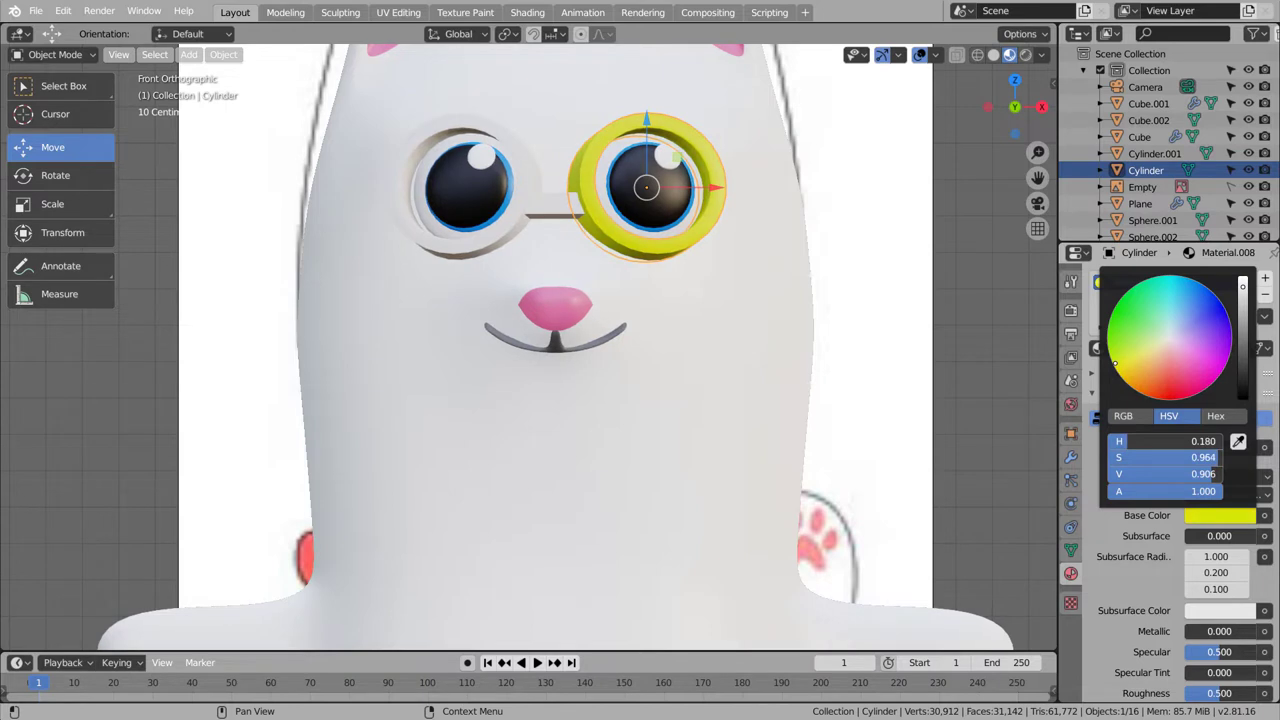
click(565, 210)
Link the yellow material to the other rim and the bridge, then inspect the glasses
click(502, 233)
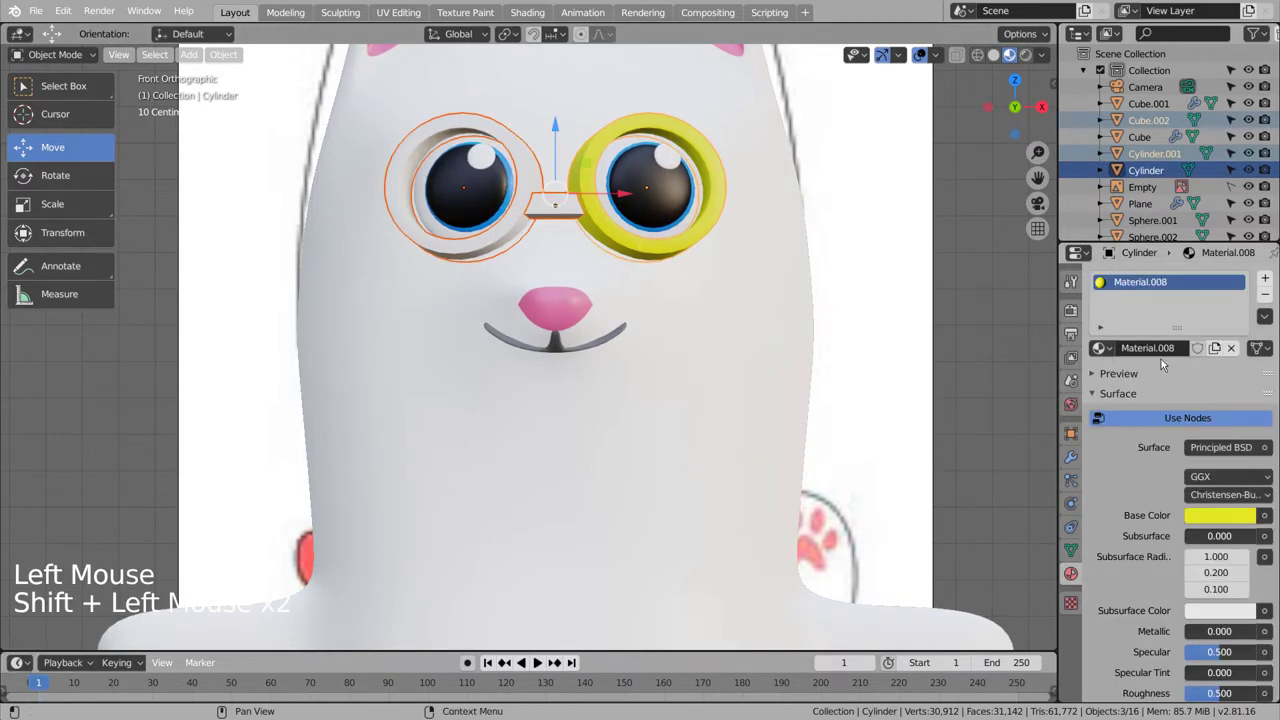
click(1271, 329)
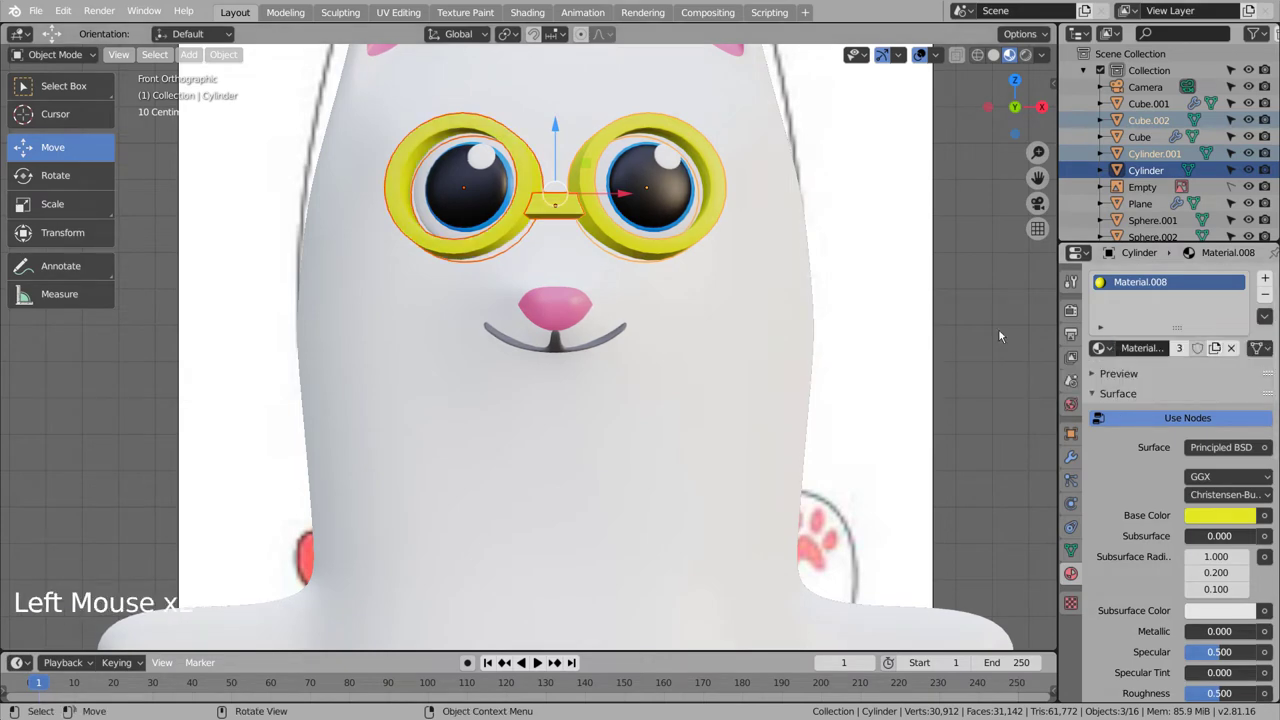
click(975, 372)
scroll(down, 3)
click(920, 413)
middle_click(888, 467)
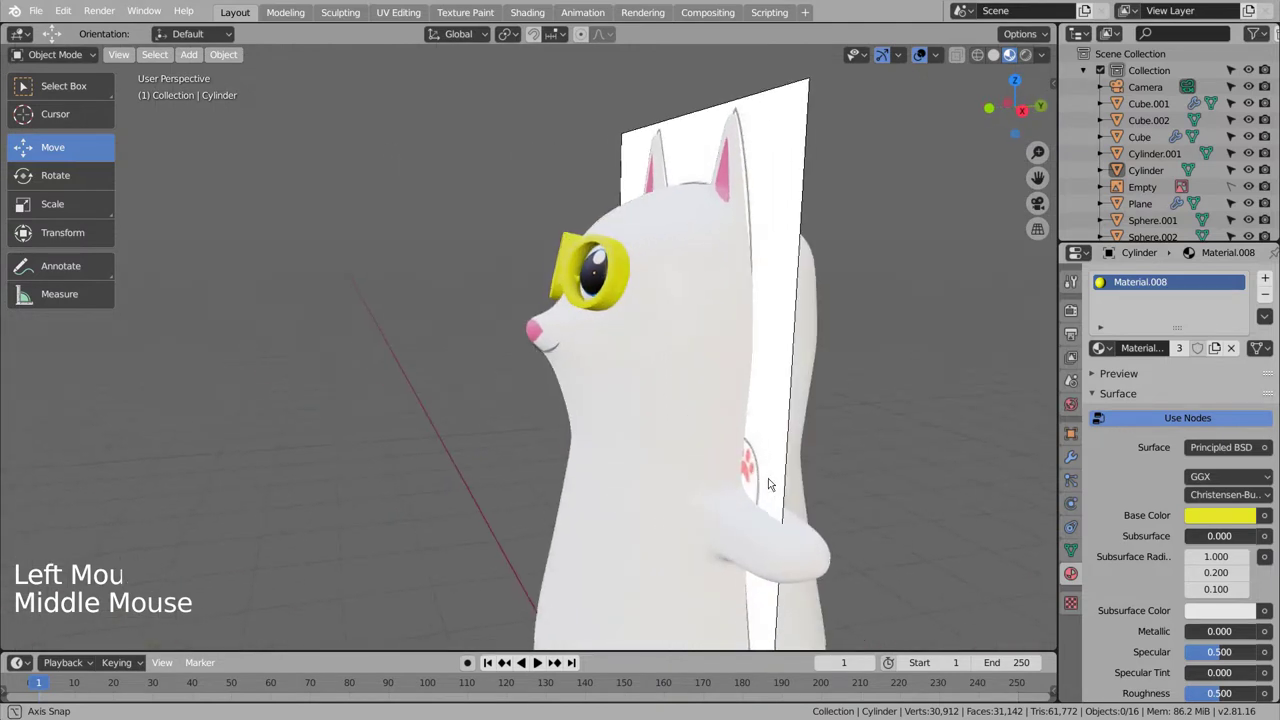
middle_click(865, 466)
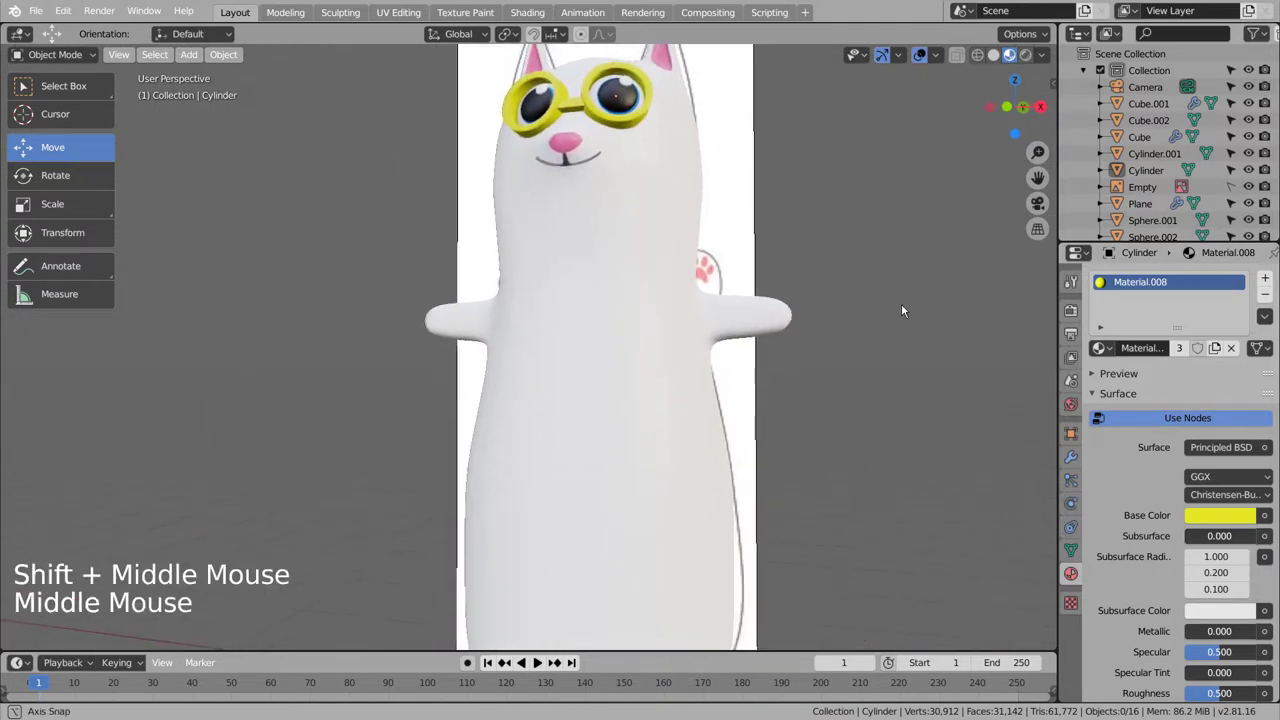
Select the mouth and edit its vertices in see-through view under the nose
middle_click(833, 270)
scroll(up, 3)
middle_click(721, 389)
scroll(up, 3)
middle_click(771, 439)
click(642, 308)
key(Tab)
key(shift+z)
key(shift+z)
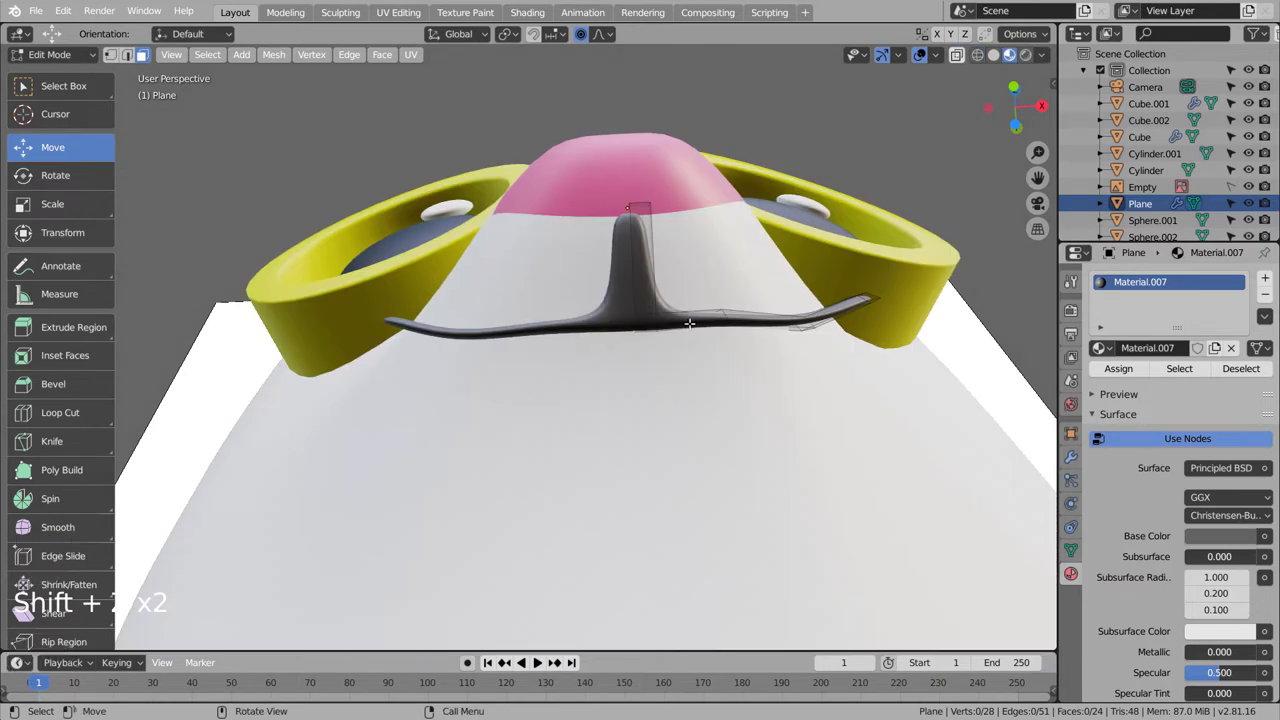
key(1)
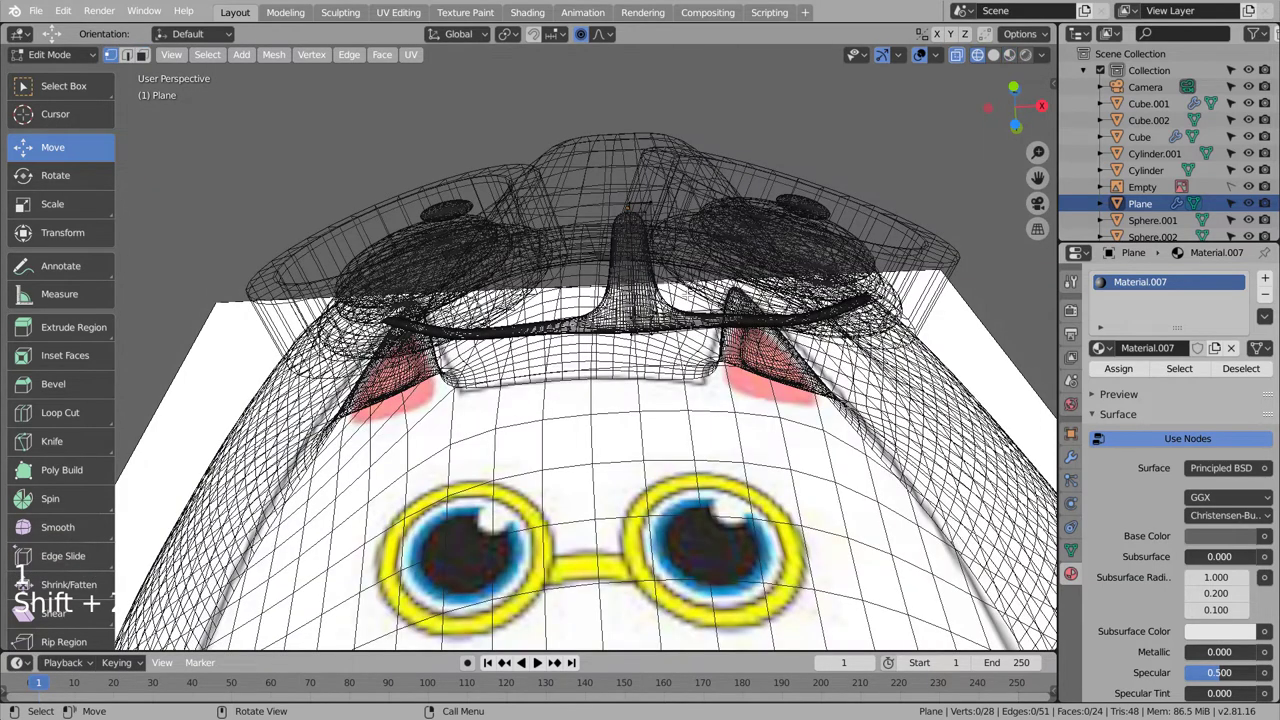
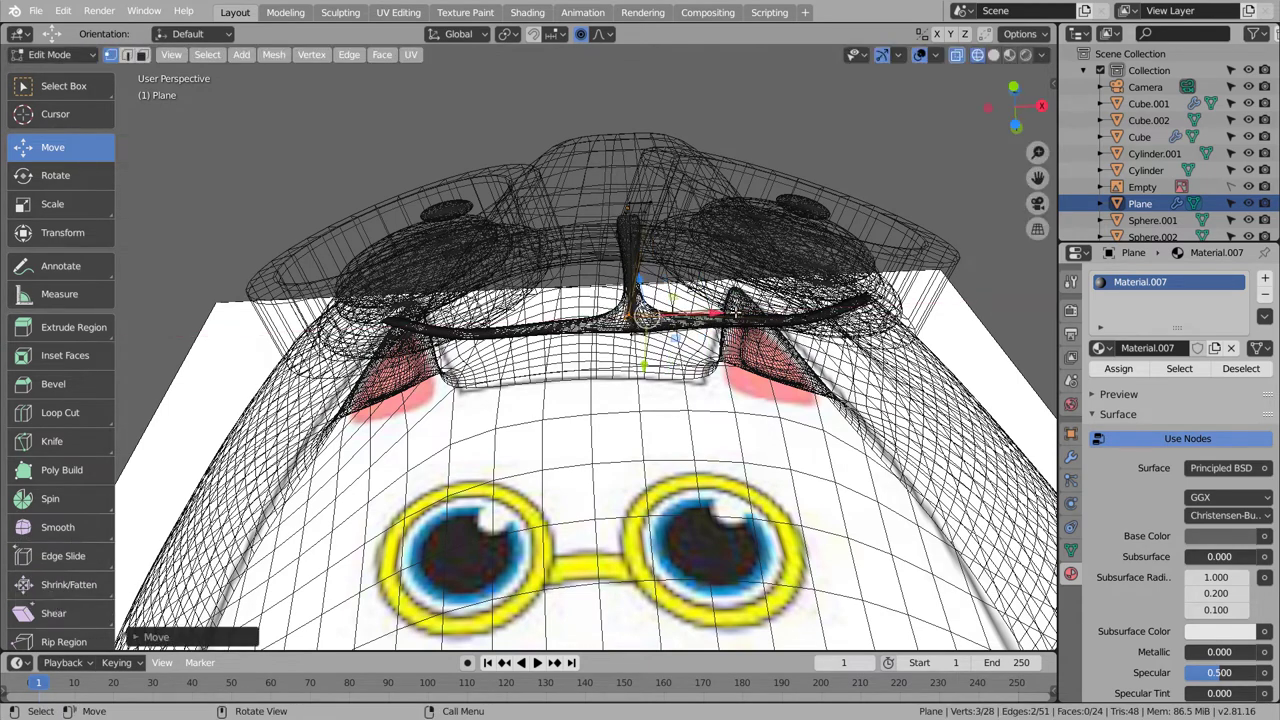
Undo and redo the vertex moves until the smile curve sits right beneath the nose
key(ctrl+z)
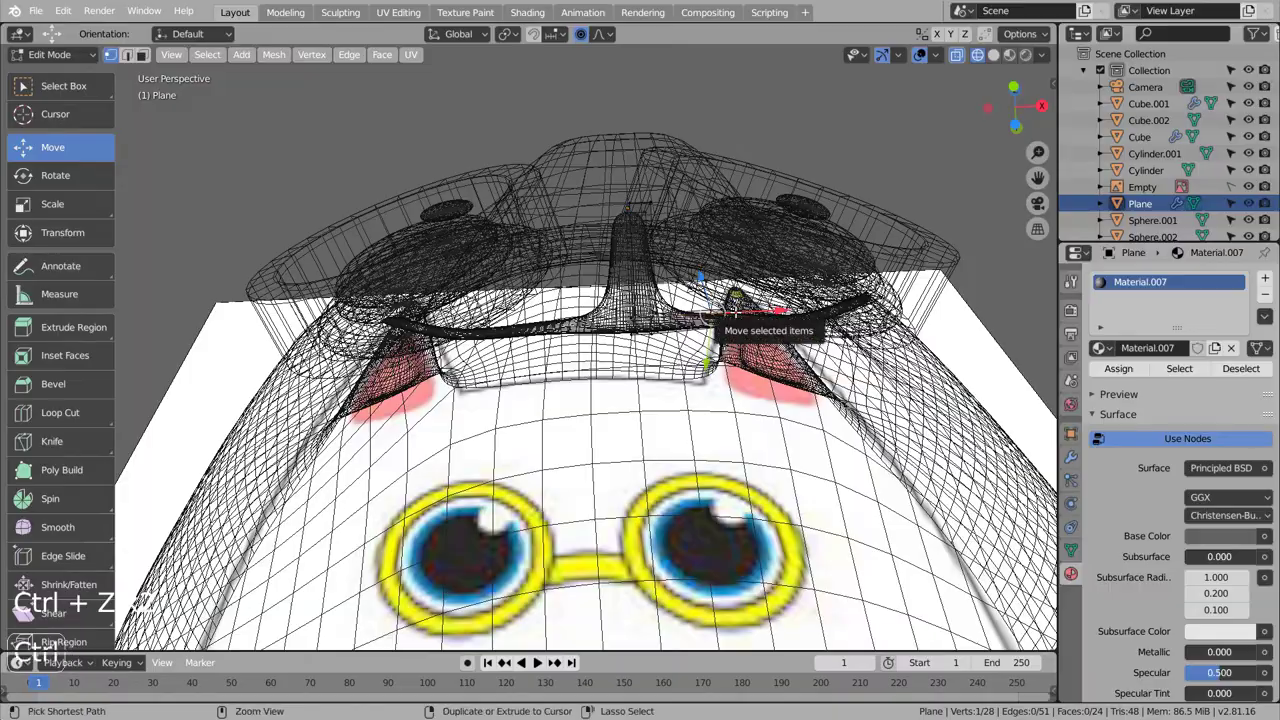
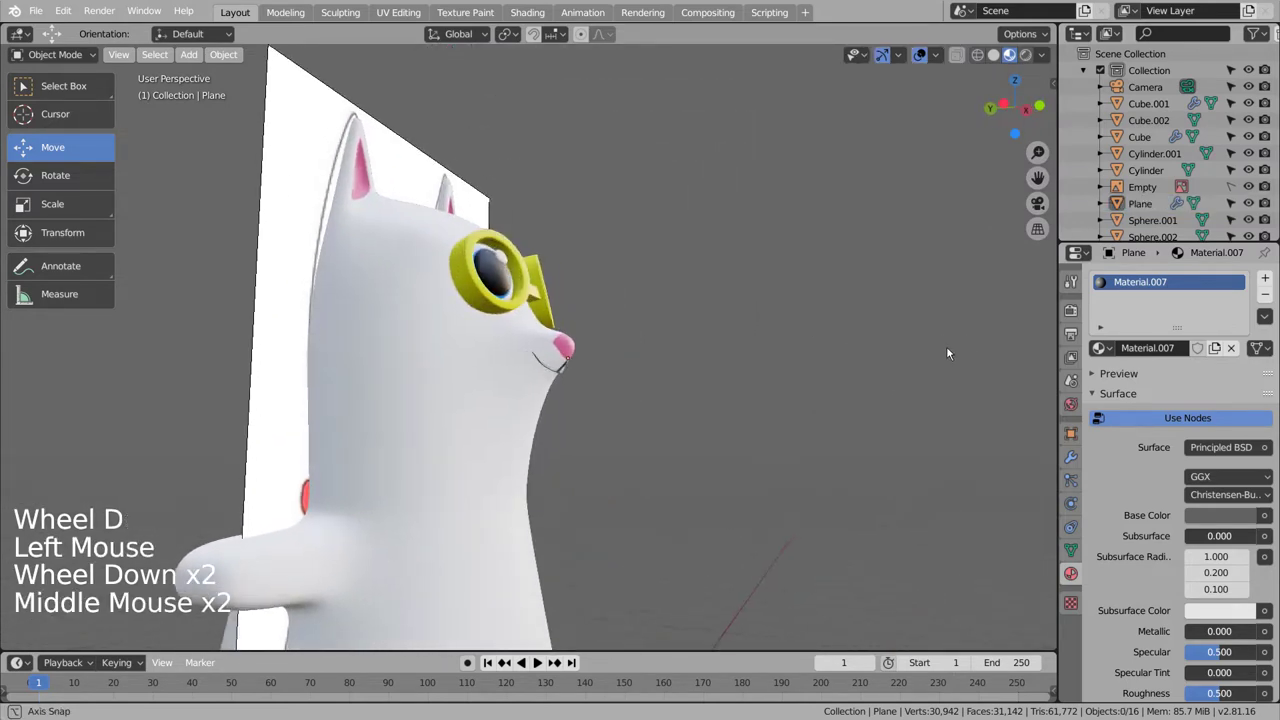
scroll(down, 3)
key(KP_1)
click(823, 370)
scroll(up, 3)
key(ctrl+z)
key(ctrl+z)
key(Tab)
click(860, 449)
key(ctrl+shift+z)
key(Tab)
key(ctrl+shift+z)
scroll(up, 3)
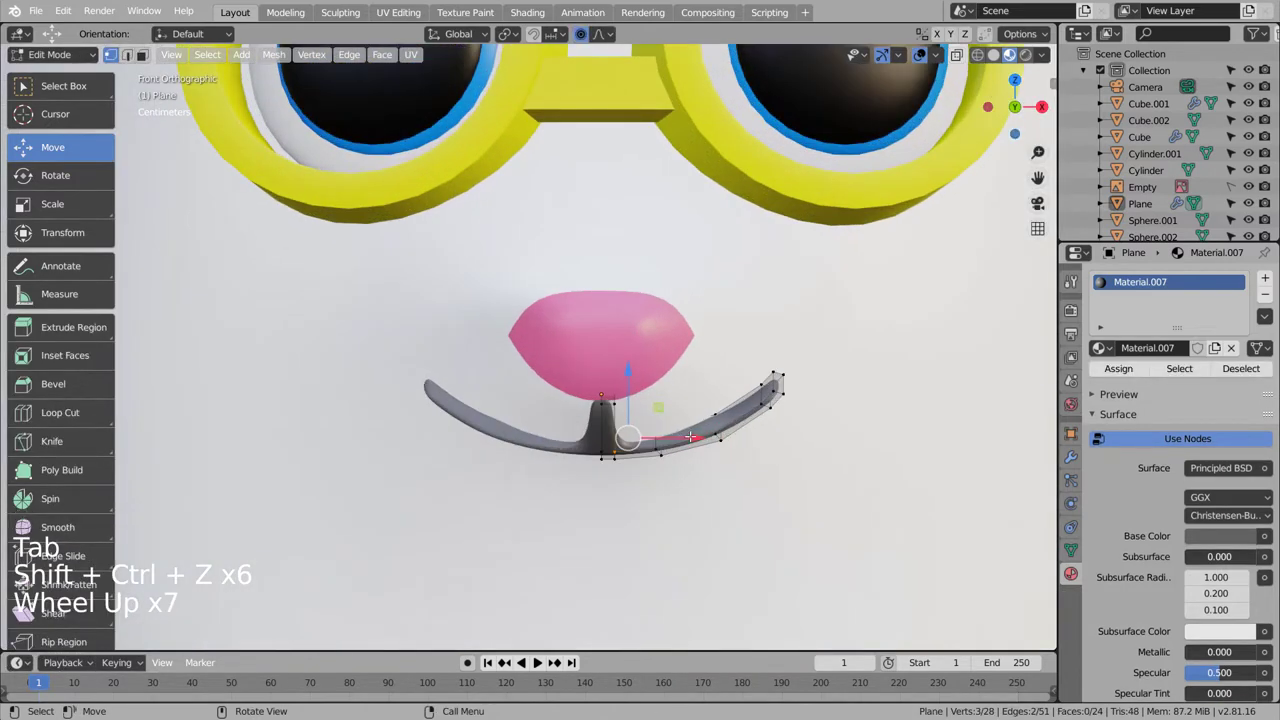
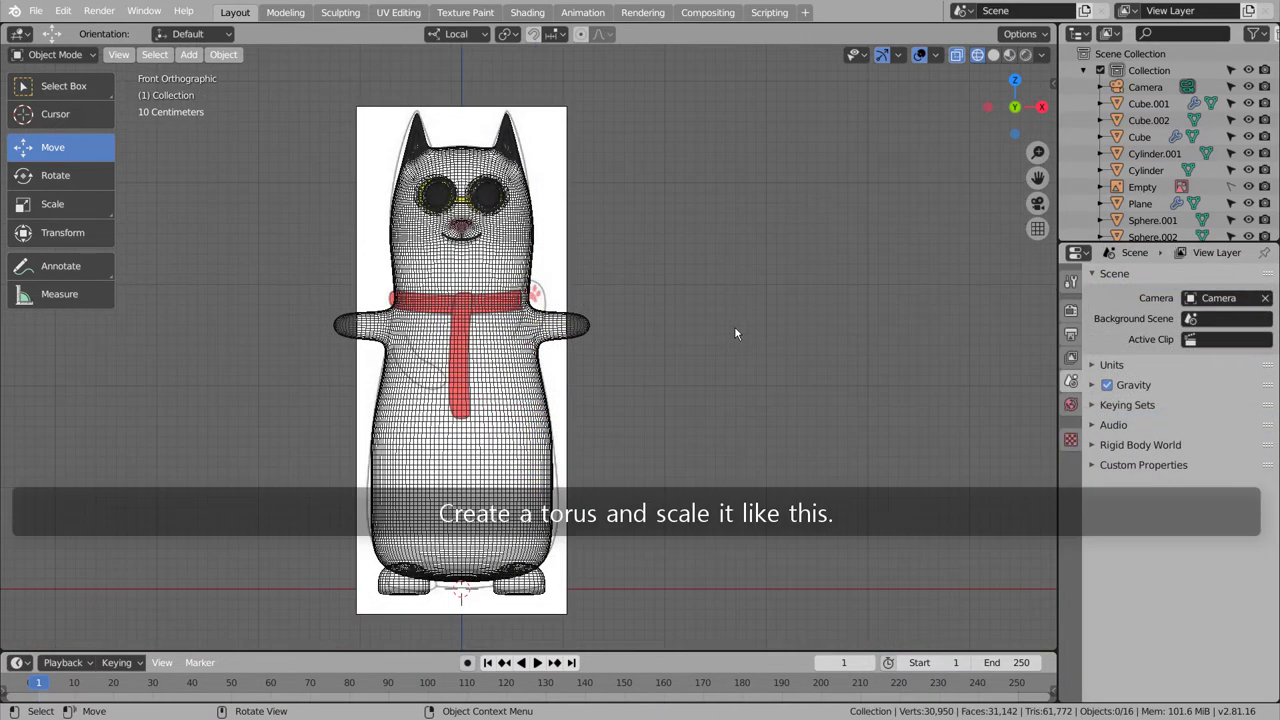
Add a torus, shrink it to neck size and move it onto the cat's neck
key(shift+a)
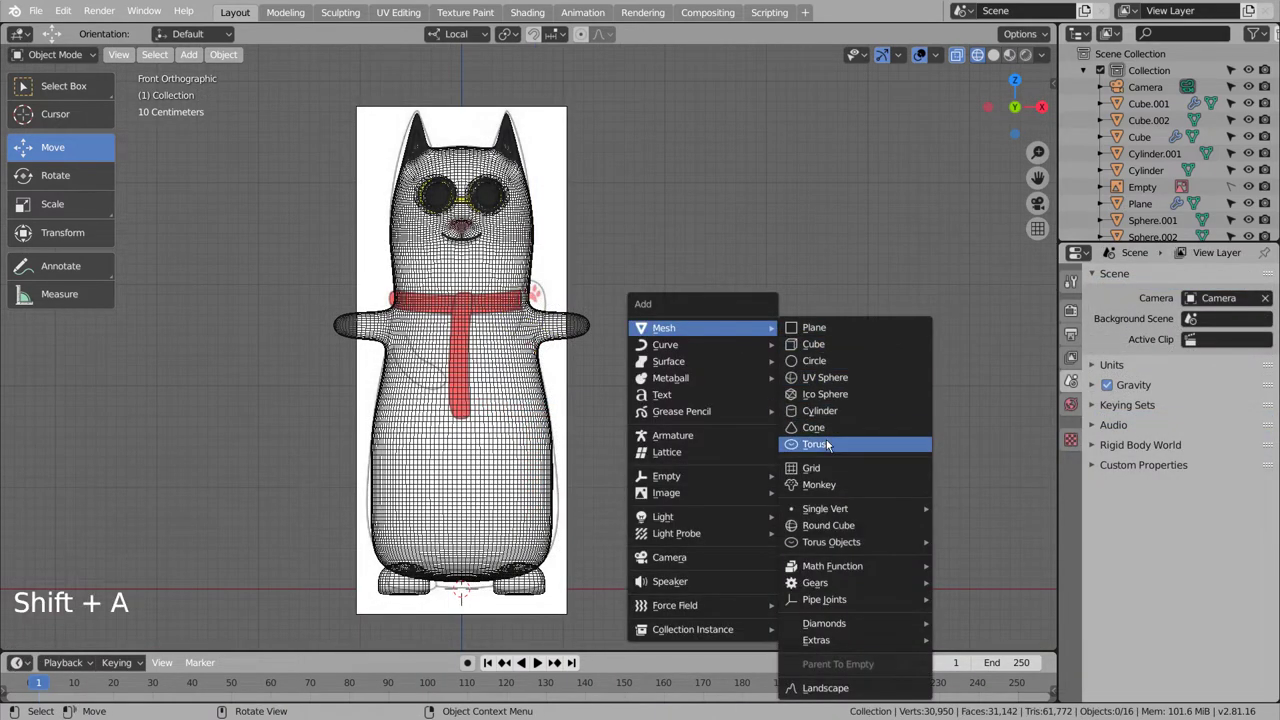
click(469, 531)
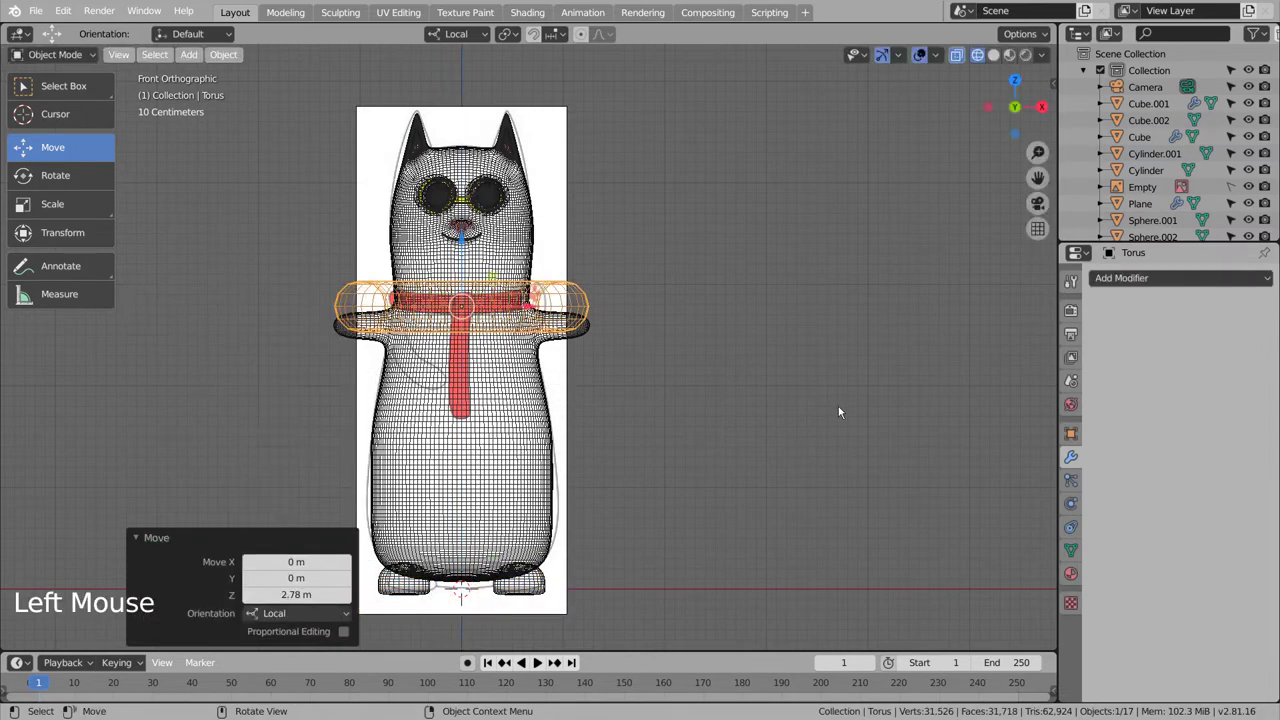
key(s)
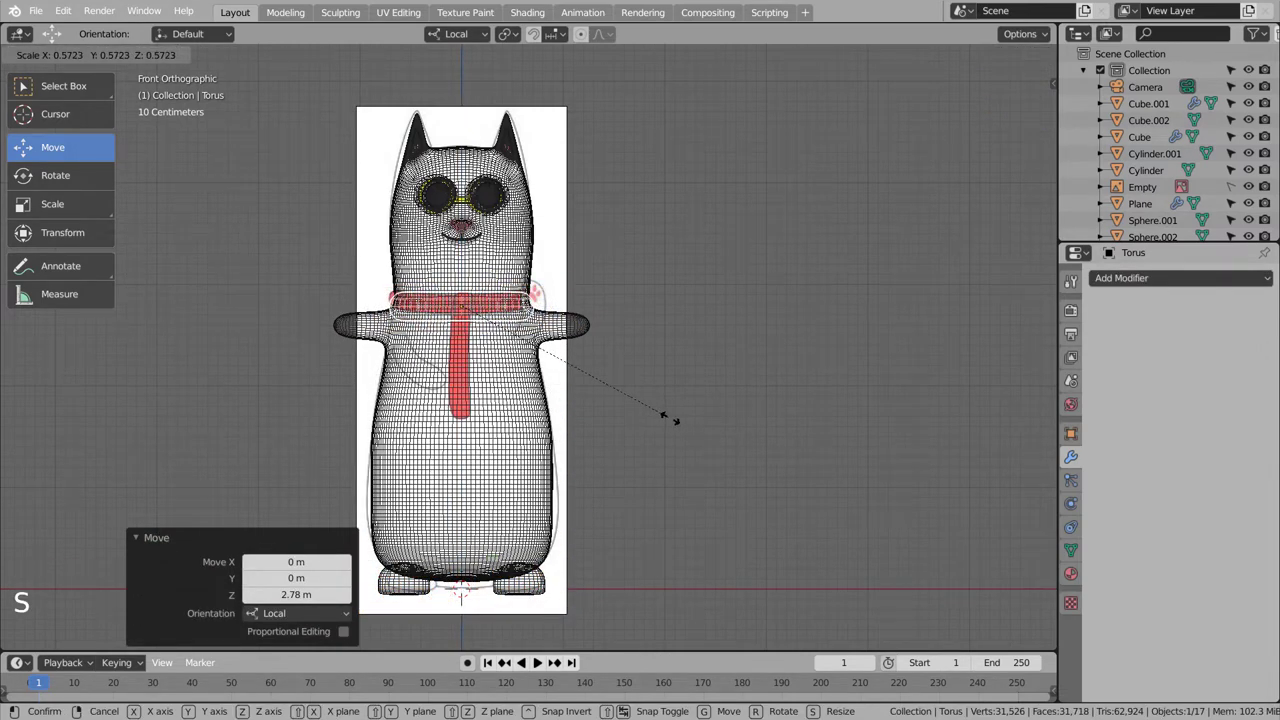
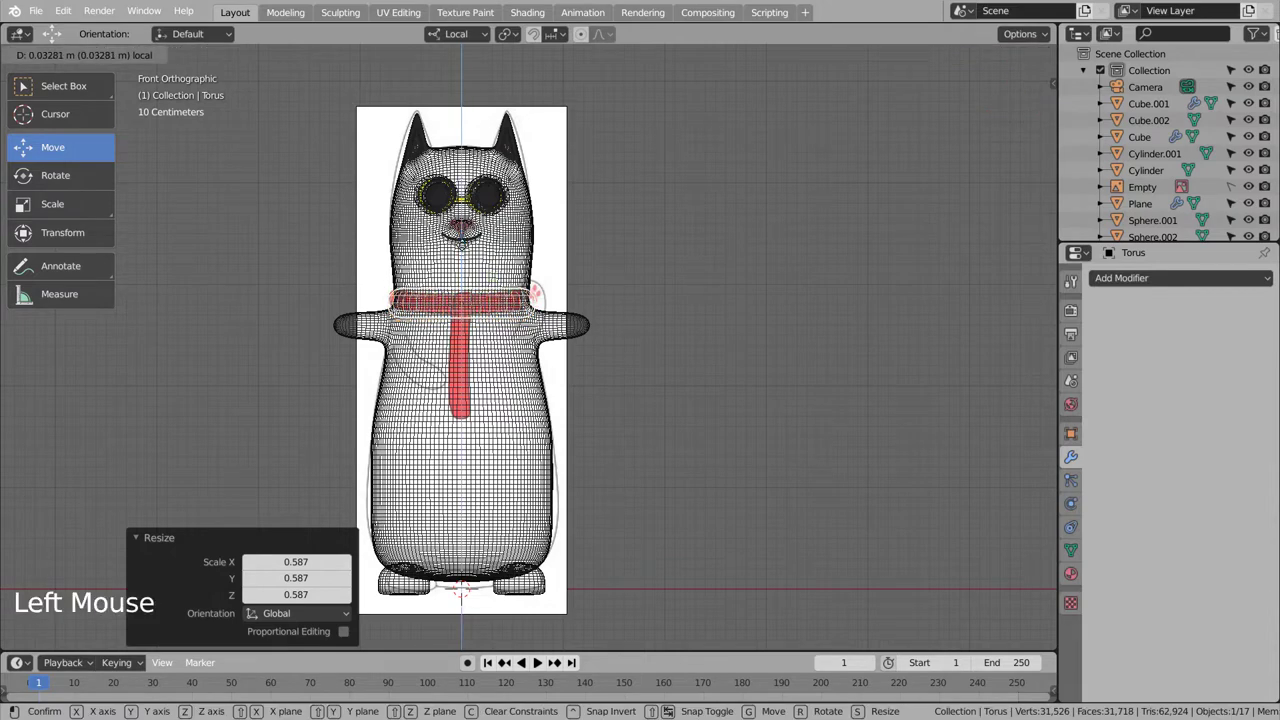
middle_click(896, 396)
key(shift+z)
middle_click(753, 412)
scroll(up, 3)
scroll(up, 3)
Shade the torus smooth and give it a new material with a red base colour
right_click(562, 254)
click(1173, 286)
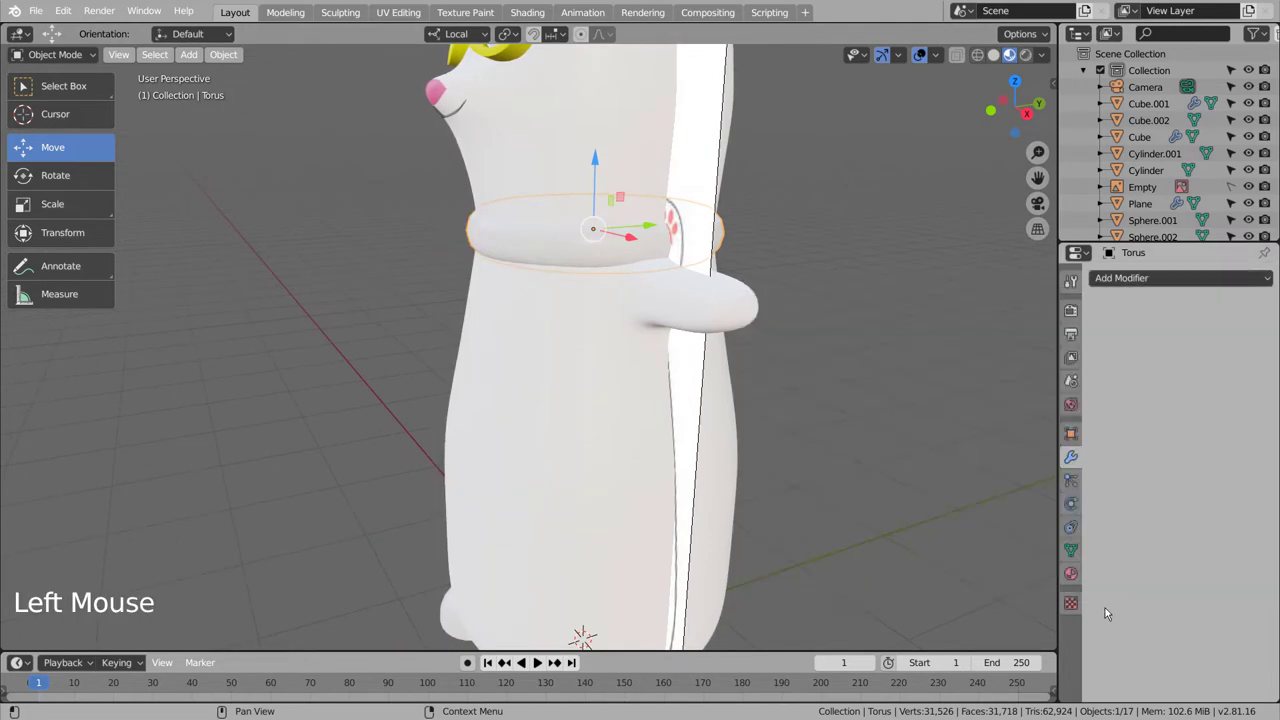
click(1079, 577)
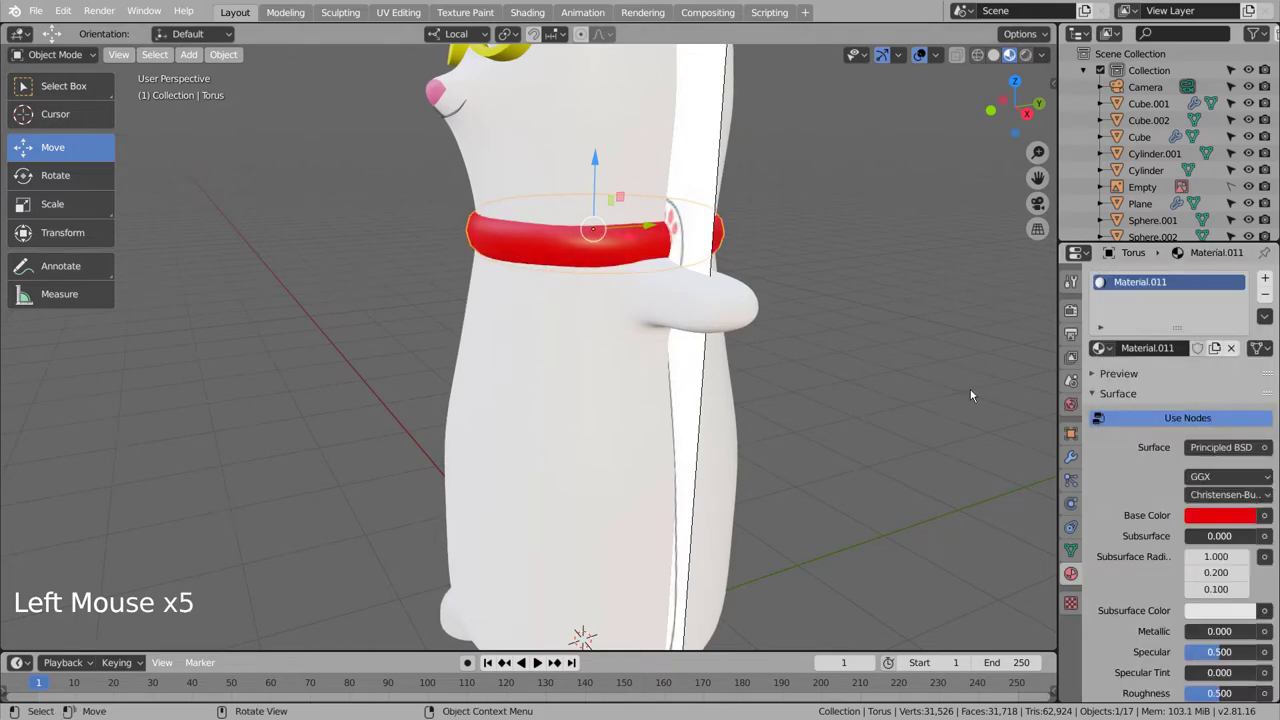
key(KP_1)
key(KP_0)
key(KP_1)
click(949, 419)
scroll(down, 3)
key(shift+z)
click(844, 400)
key(shift+z)
middle_click(876, 403)
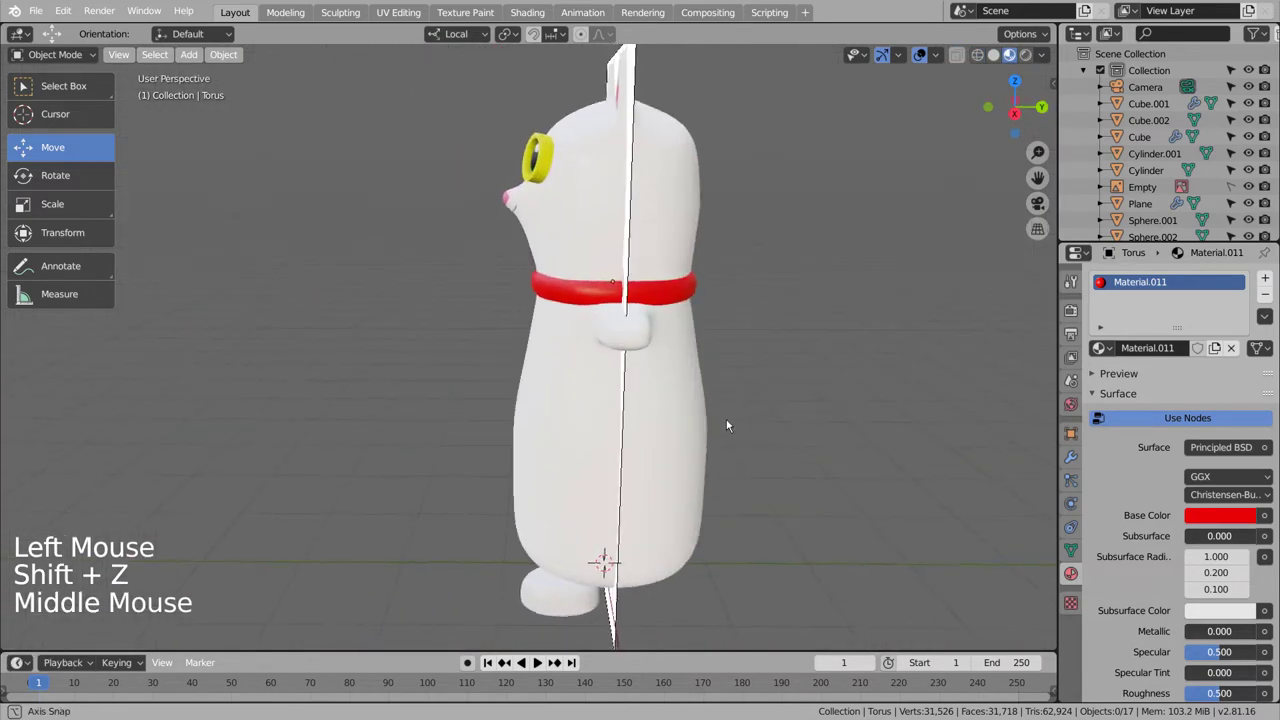
click(858, 425)
Add a plane at the collar's front, flatten it along Y in side view and tilt it to follow the collar
key(KP_1)
key(shift+a)
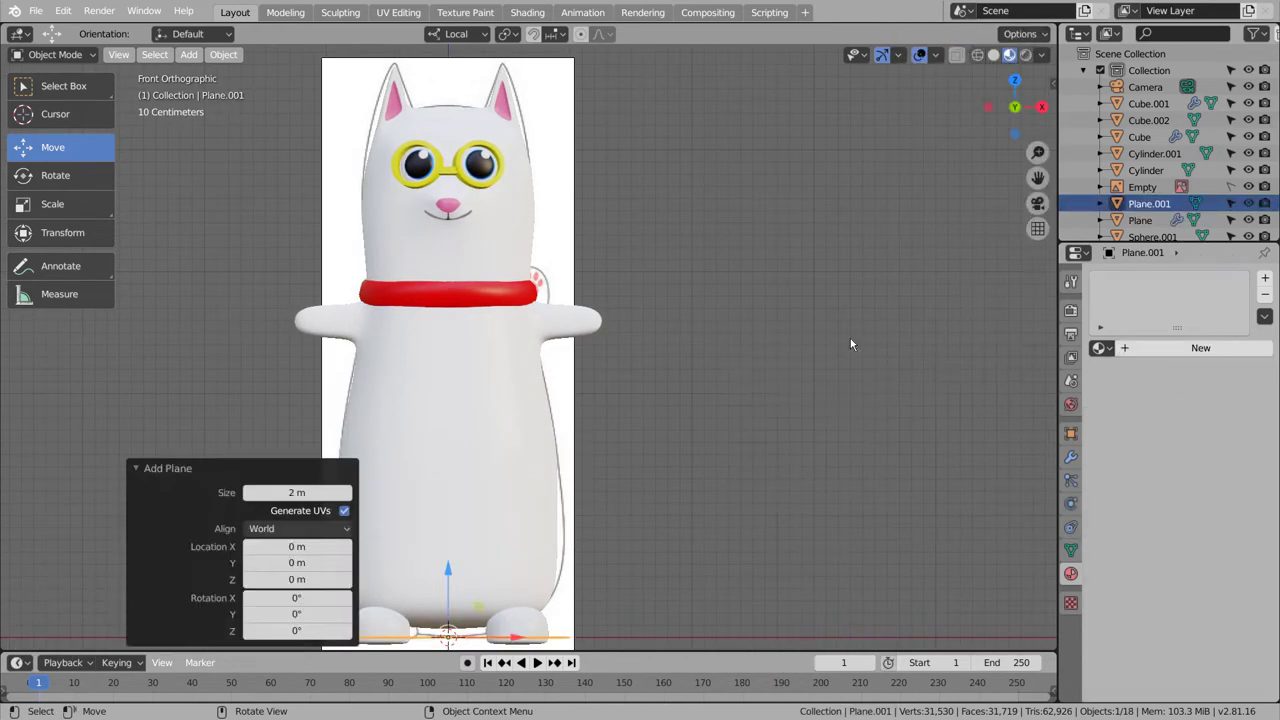
click(453, 578)
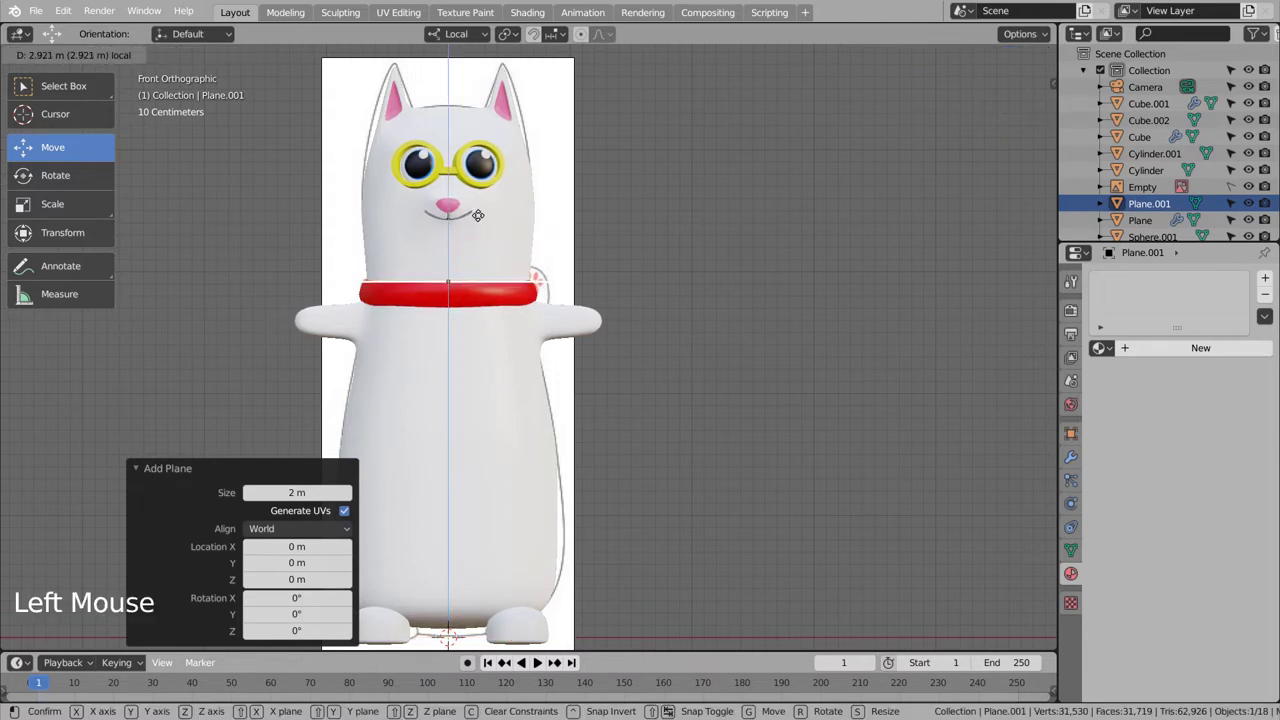
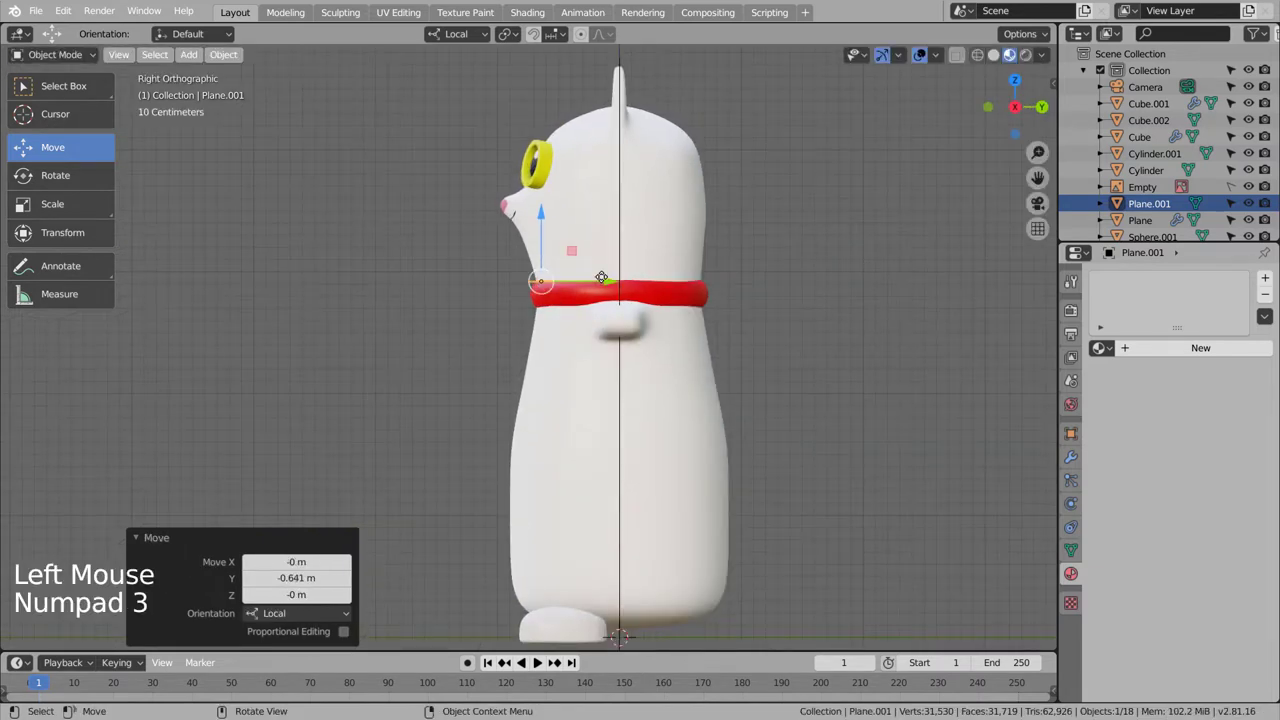
key(s)
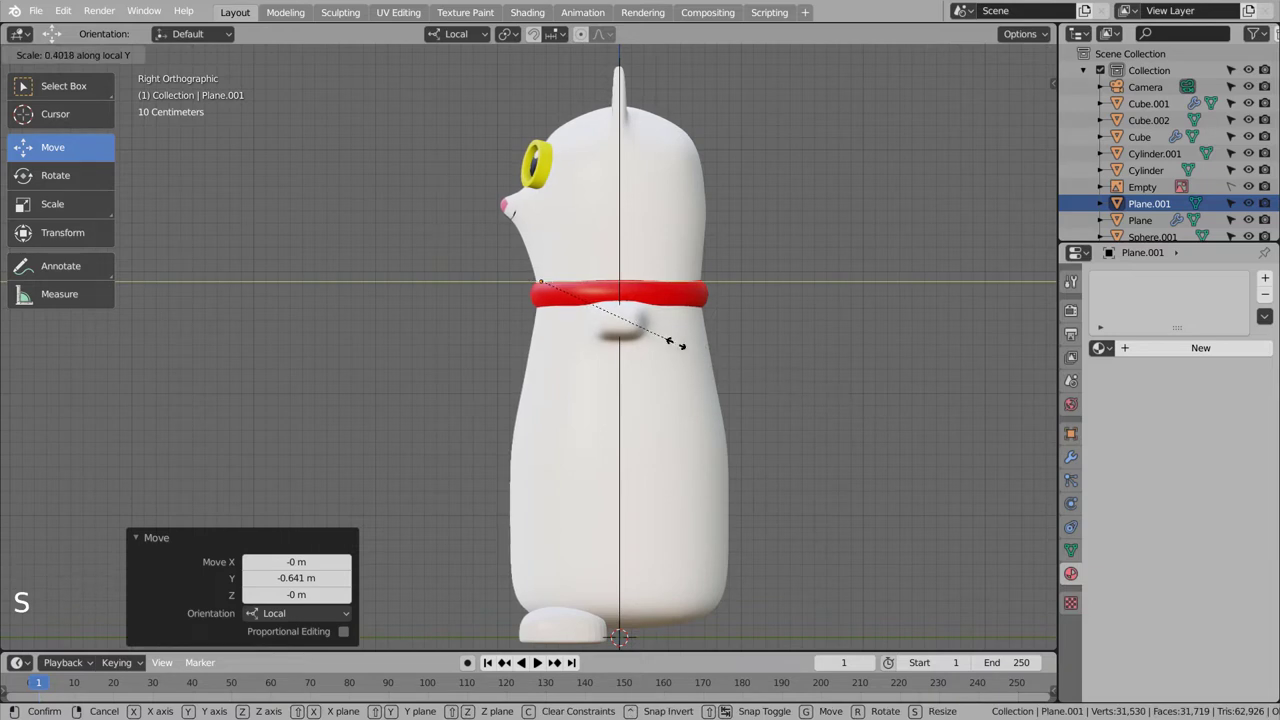
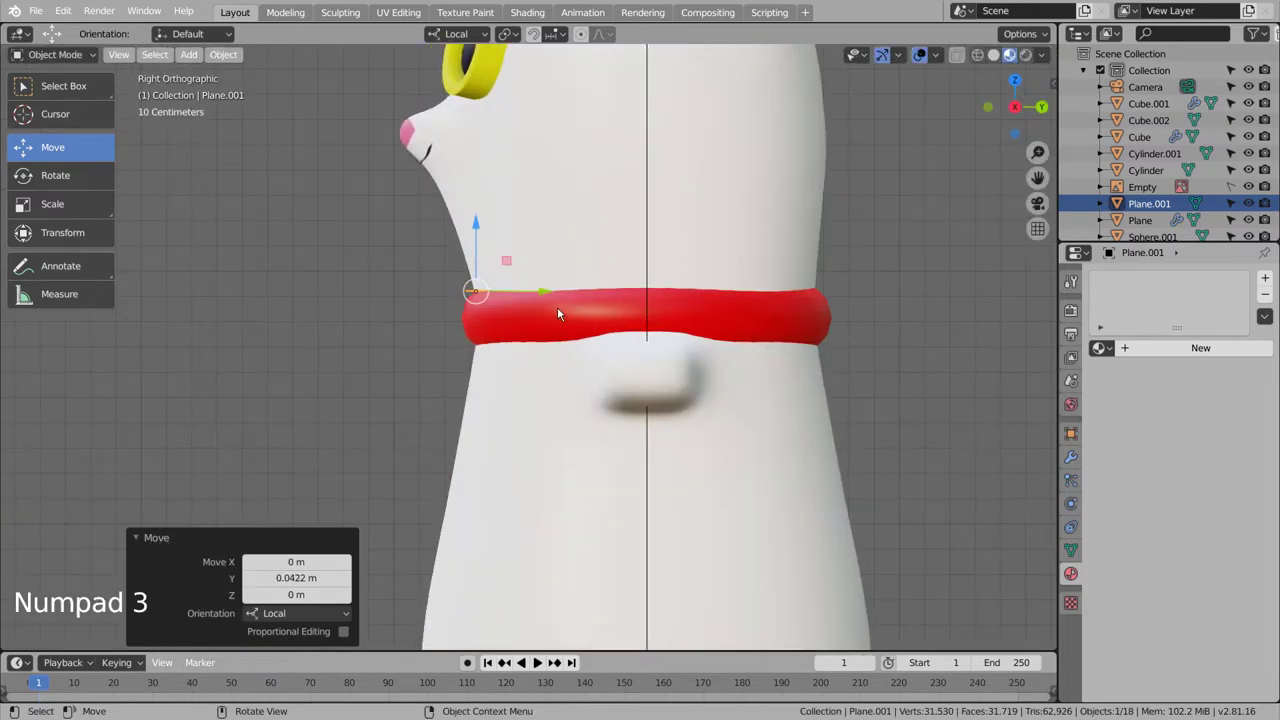
key(r)
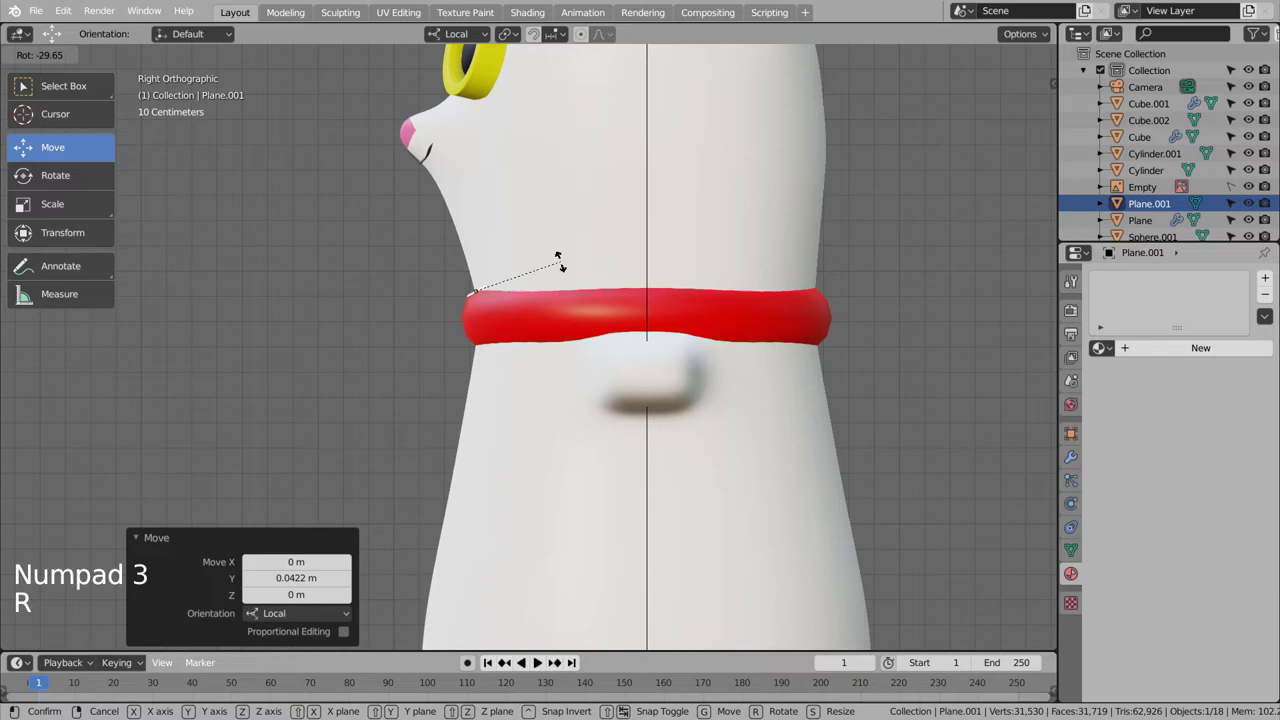
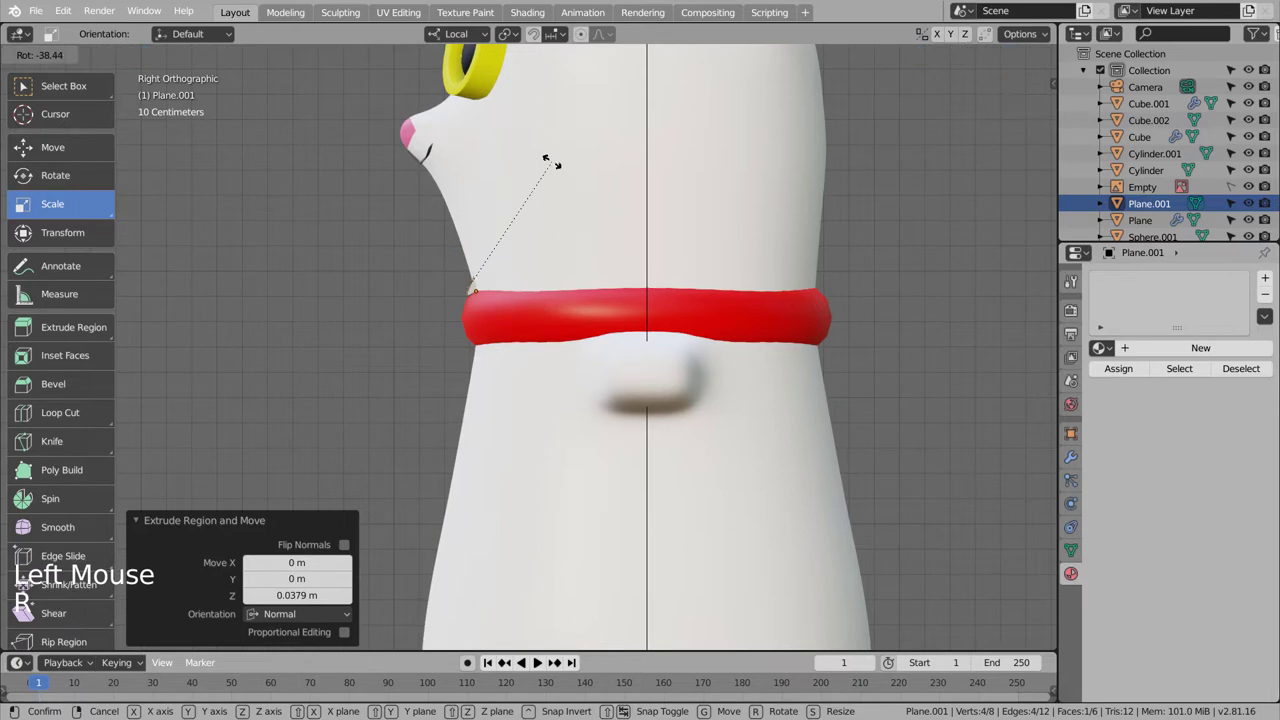
Extrude the plane's edge downward several times into a strip running down the cat's chest
key(g)
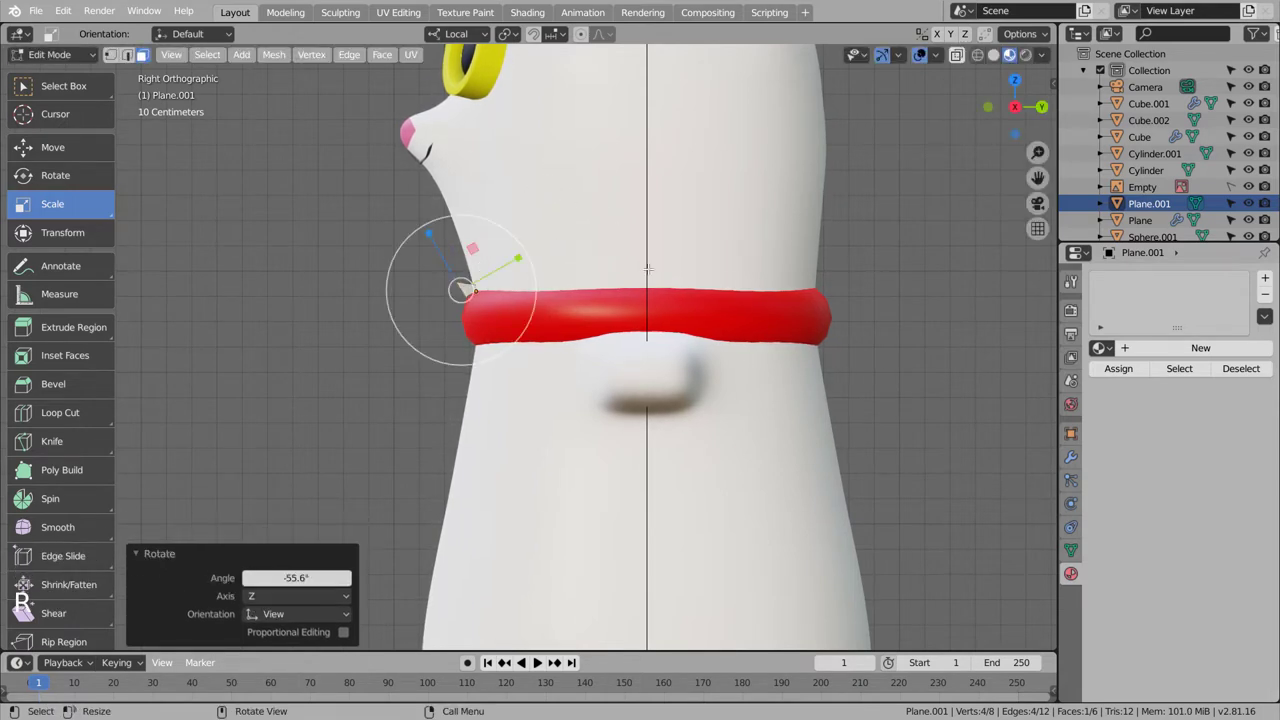
key(r)
key(g)
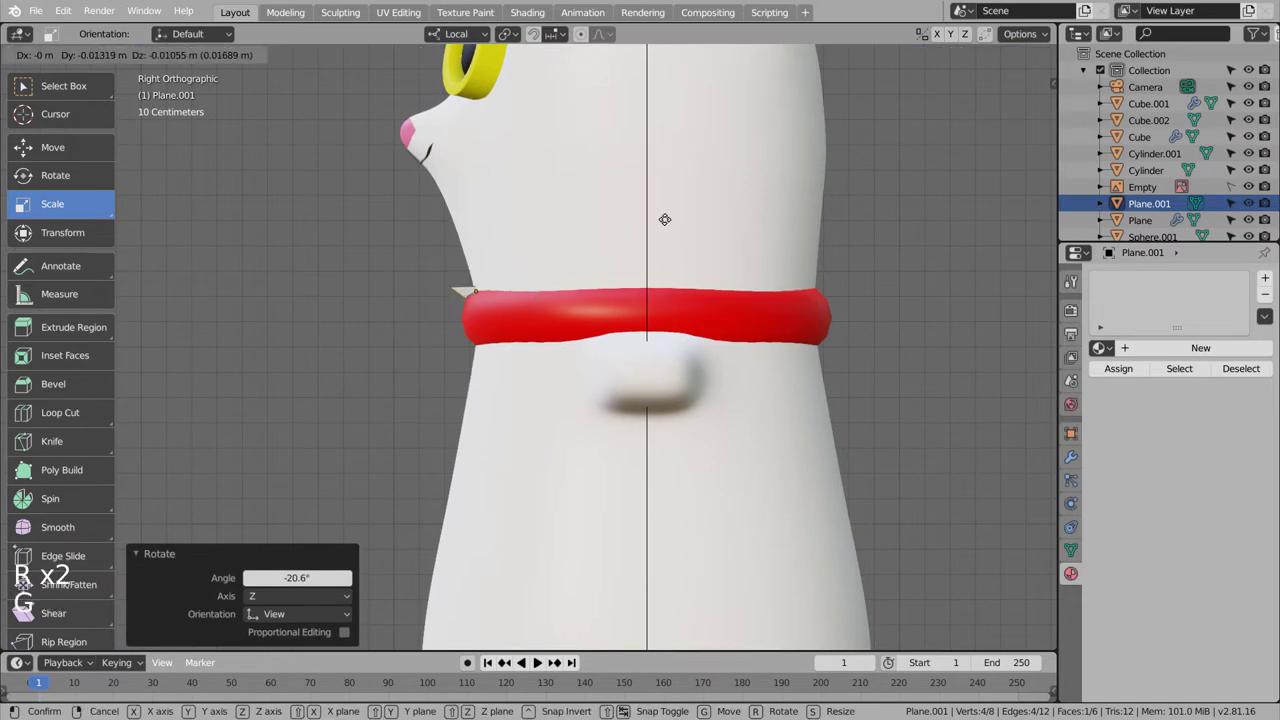
key(e)
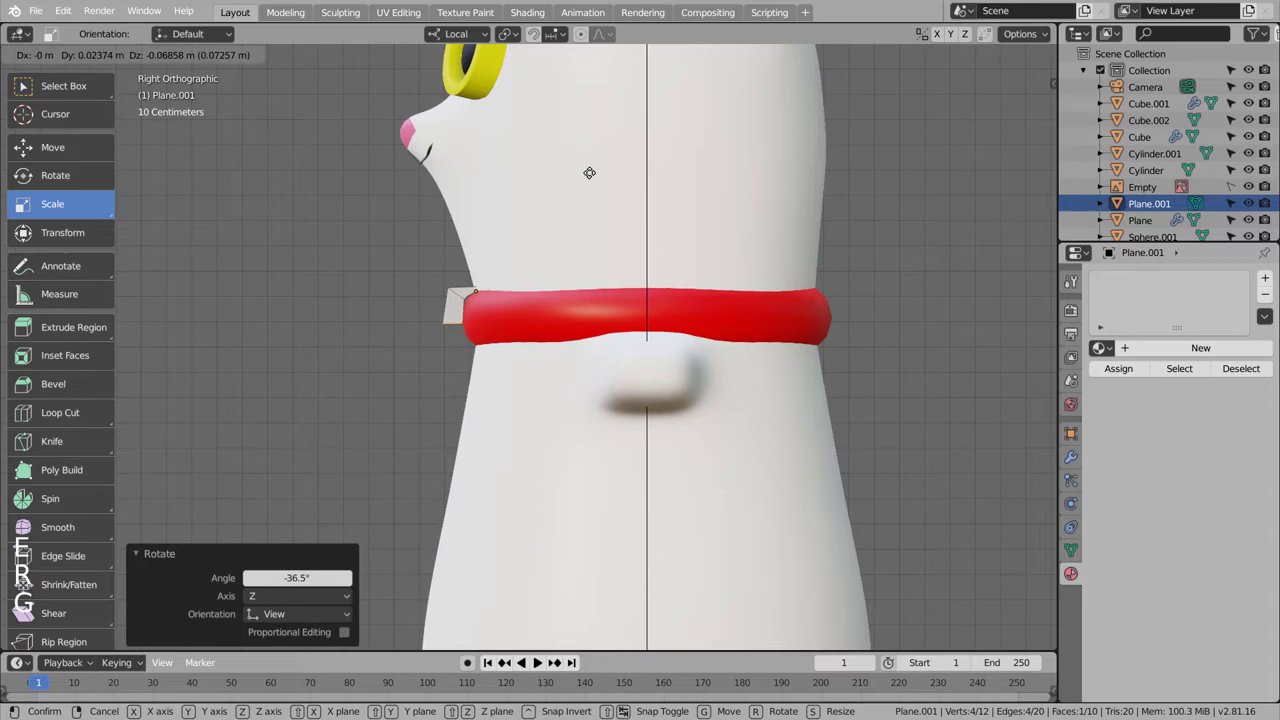
key(KP_1)
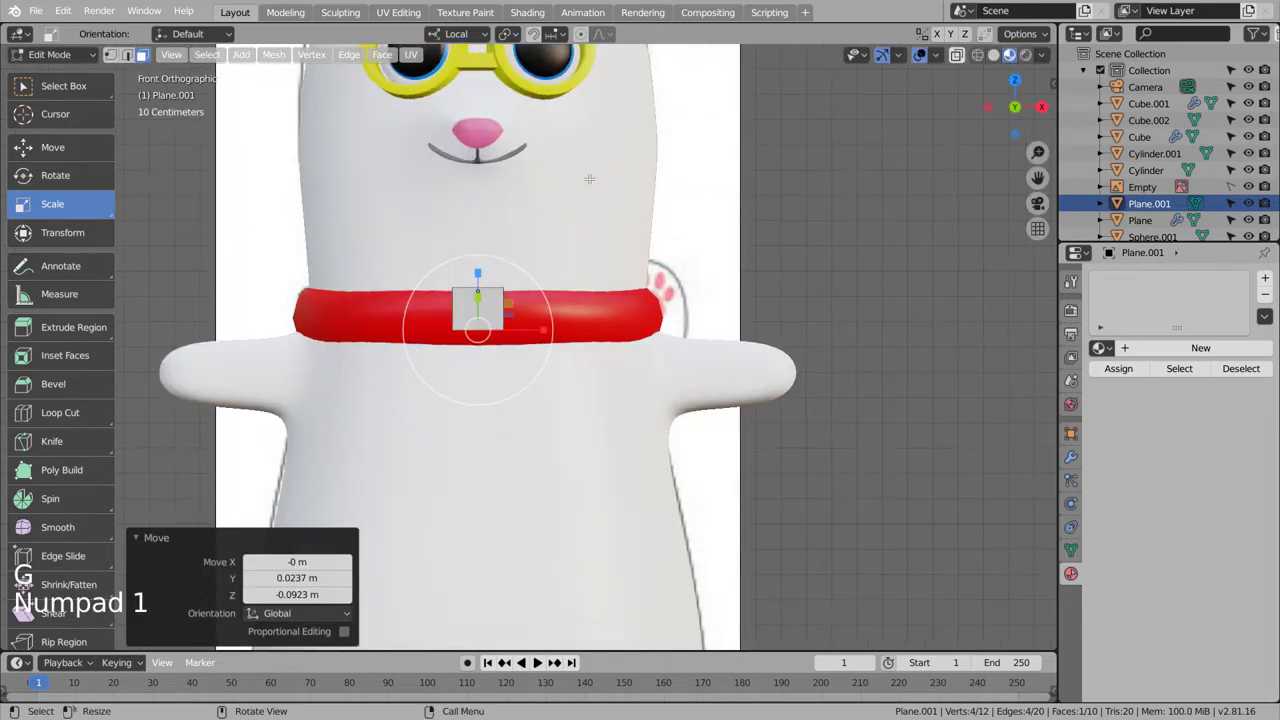
key(shift+z)
key(g)
key(e)
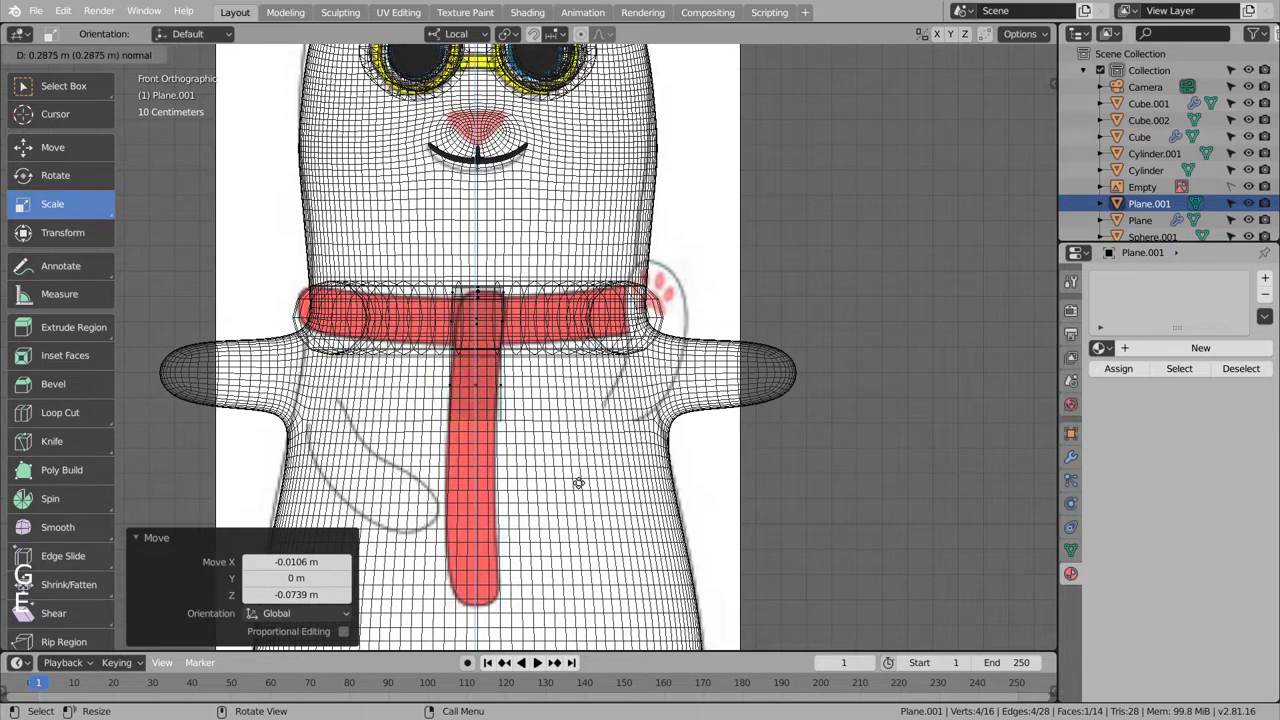
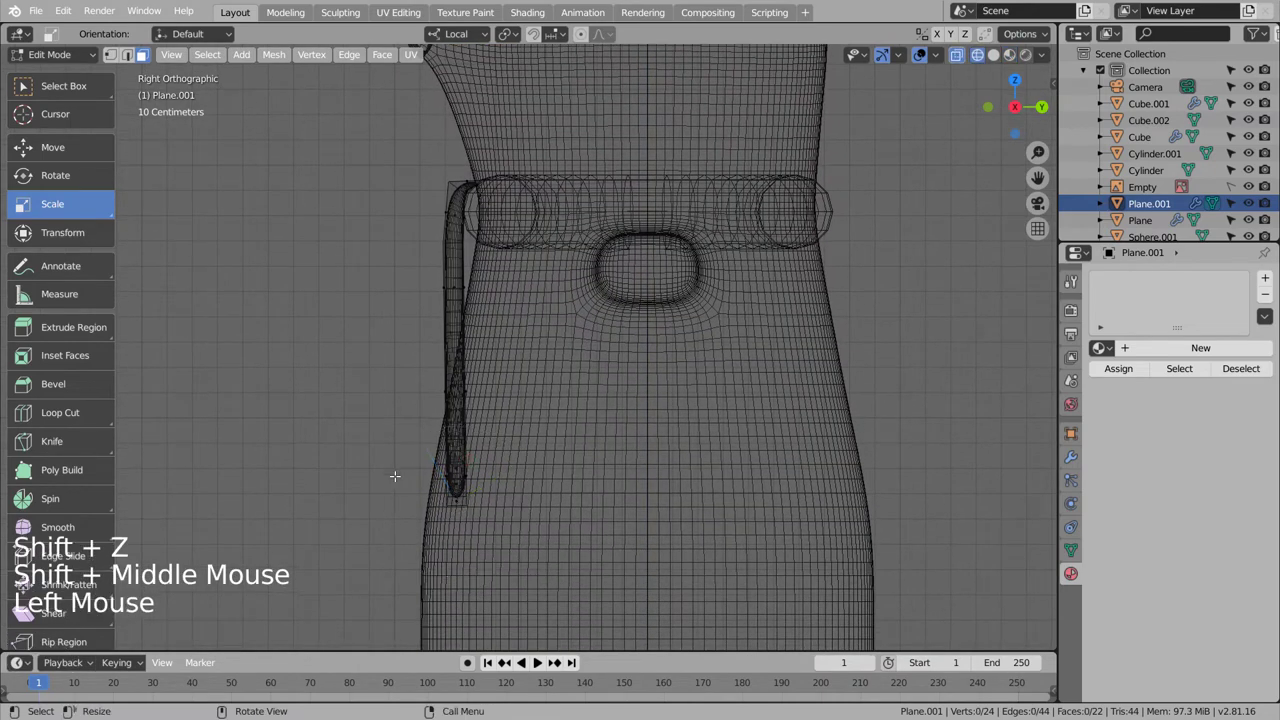
Select the ribbon's bottom end and shape its tip with proportional-falloff movement
key(b)
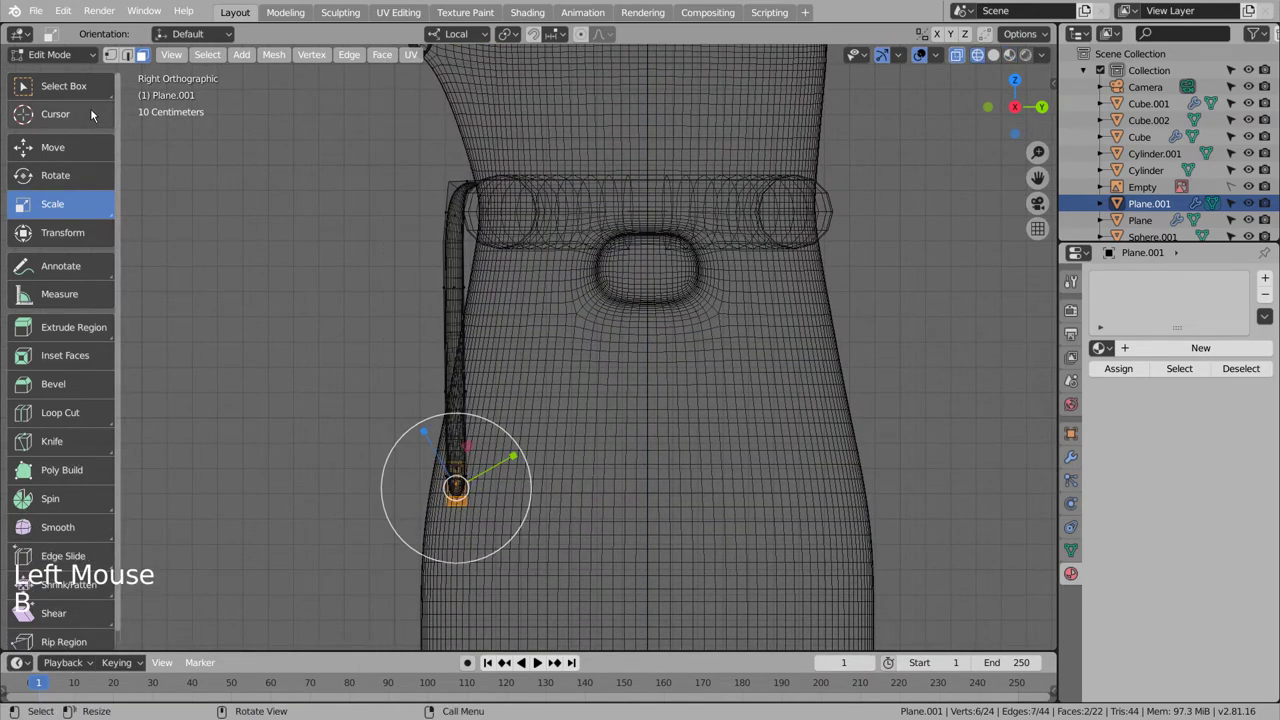
click(95, 93)
click(88, 159)
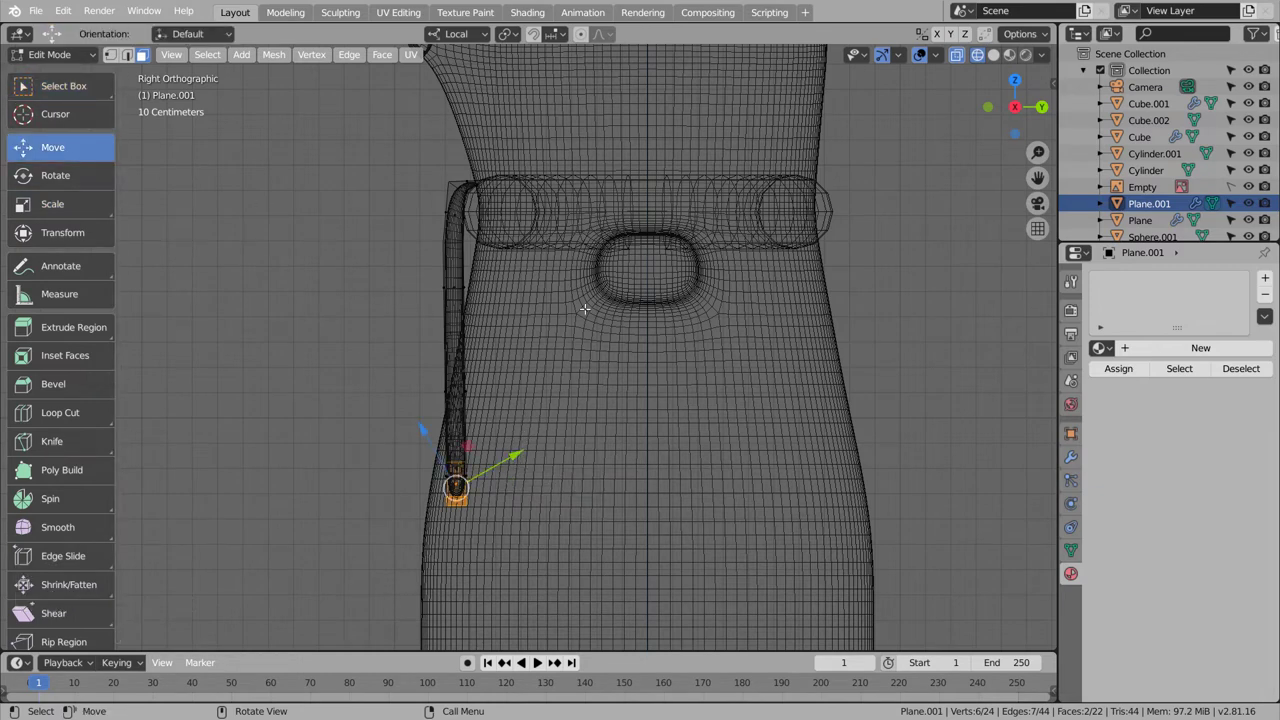
click(581, 39)
key(g)
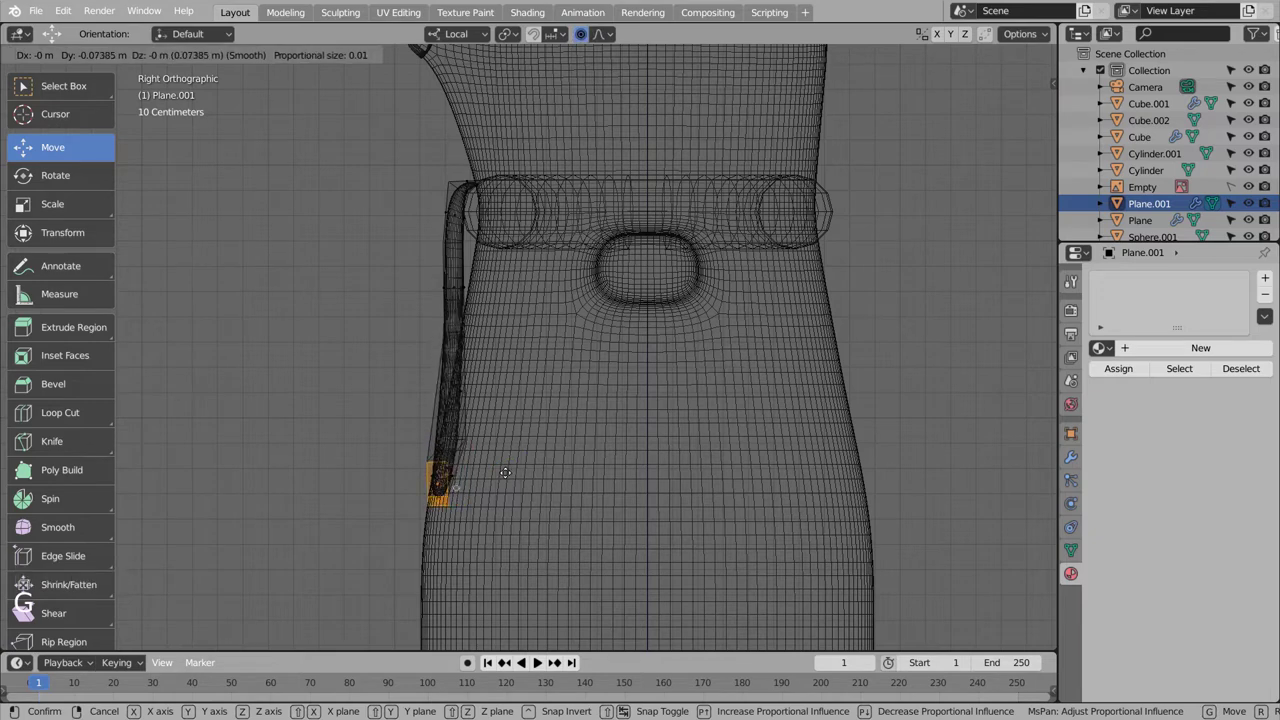
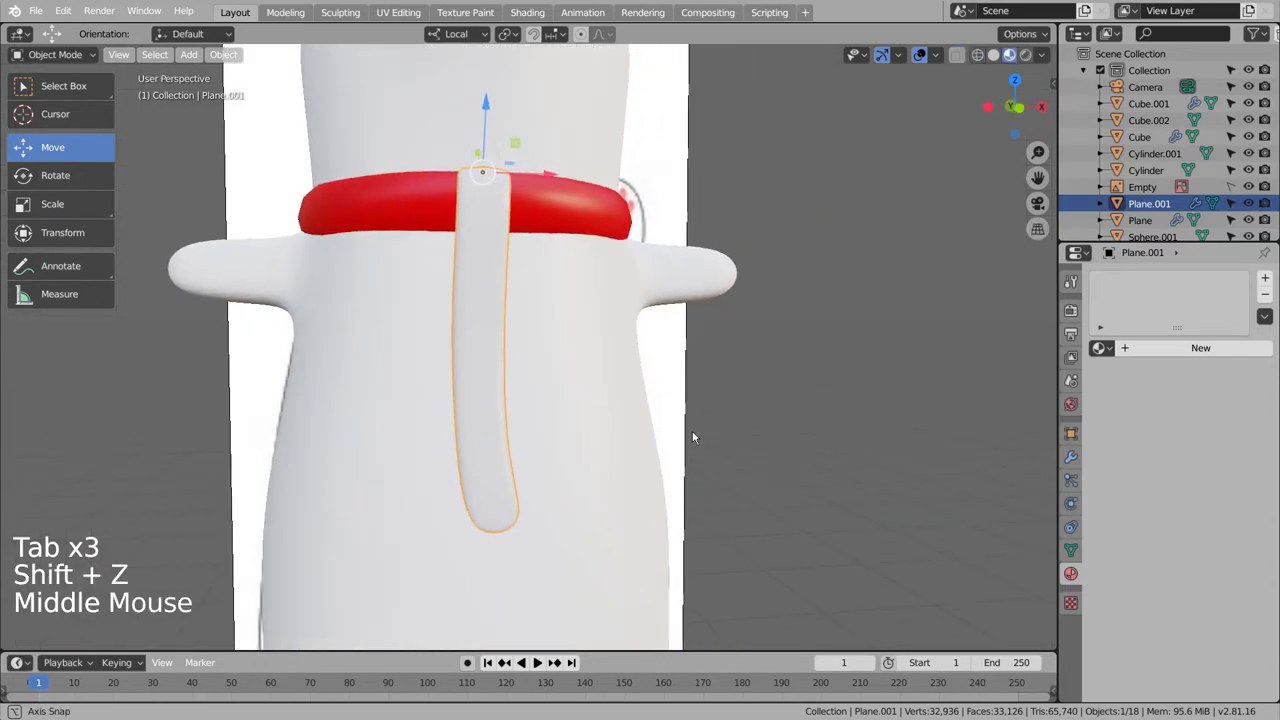
Select the ribbon with the collar and give the ribbon the collar's red material
click(822, 424)
click(473, 217)
right_click(473, 217)
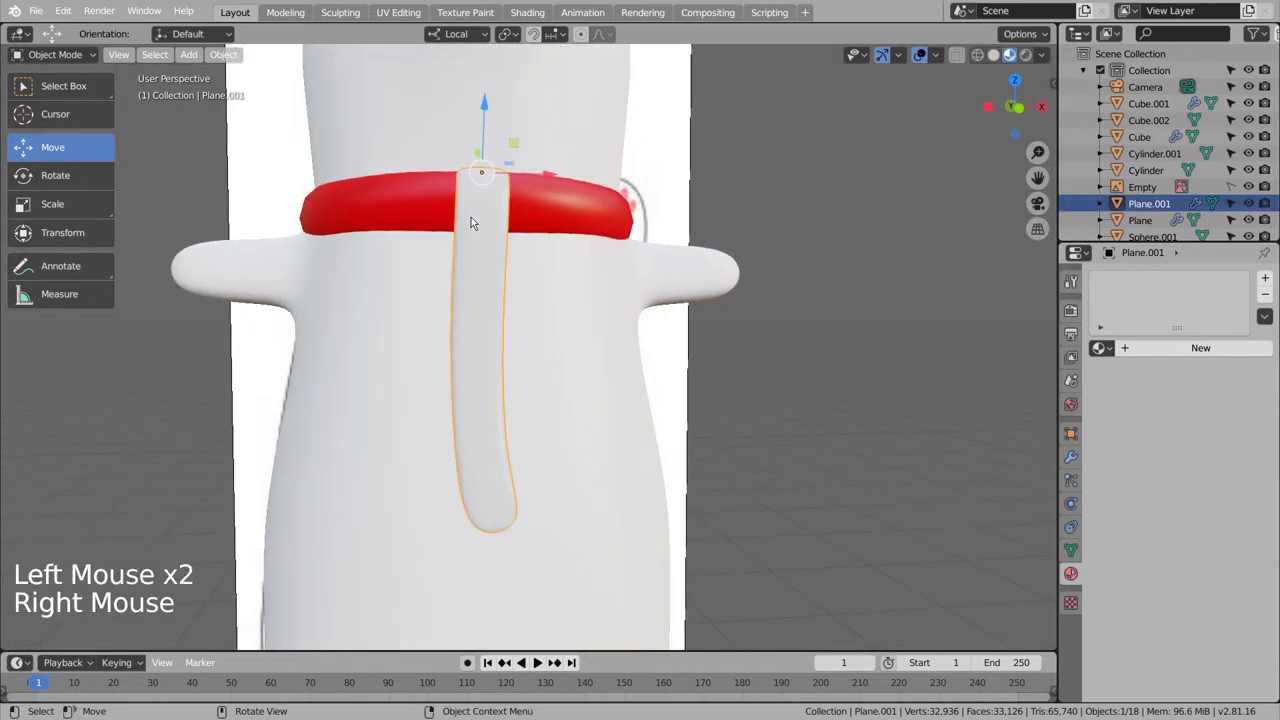
click(476, 219)
double_click(579, 218)
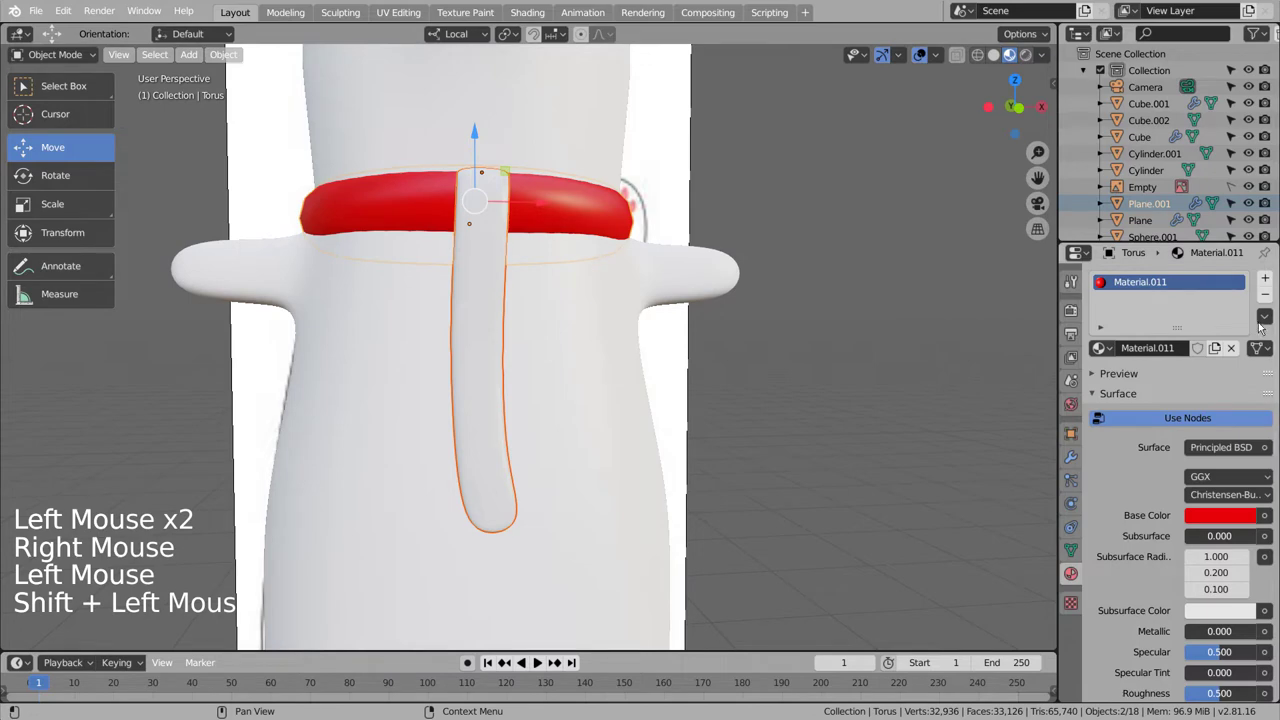
click(1274, 325)
click(984, 385)
click(971, 391)
Add a loop cut near the top of the ribbon to sharpen its bend at the collar
middle_click(944, 413)
scroll(down, 3)
key(KP_1)
scroll(down, 3)
middle_click(792, 435)
scroll(up, 3)
middle_click(547, 252)
middle_click(608, 437)
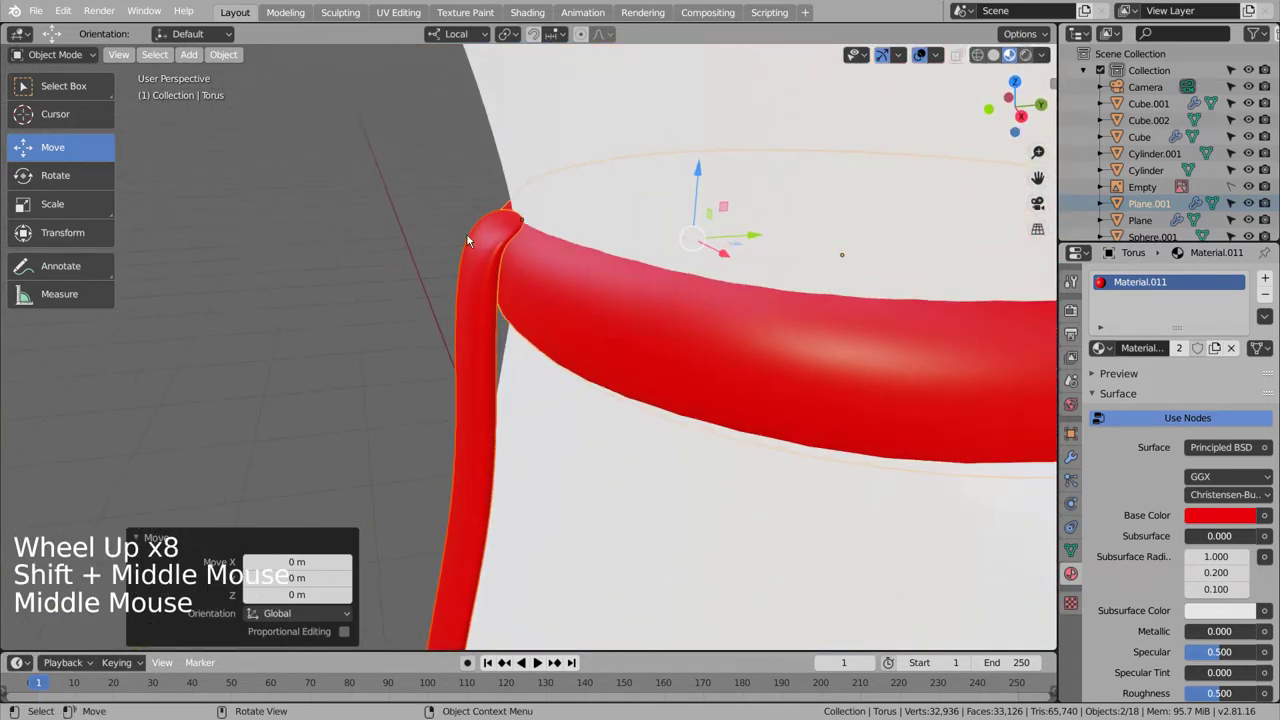
click(491, 243)
key(Tab)
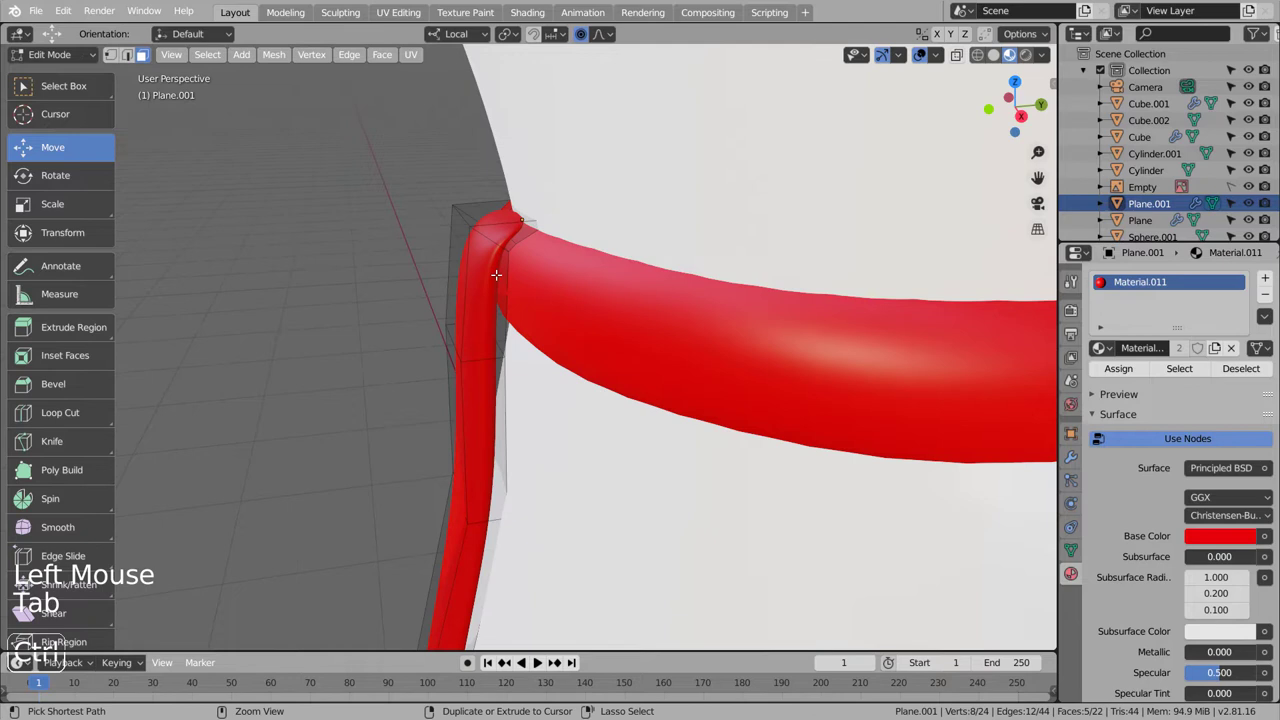
key(ctrl+r)
key(ctrl+z)
key(ctrl+r)
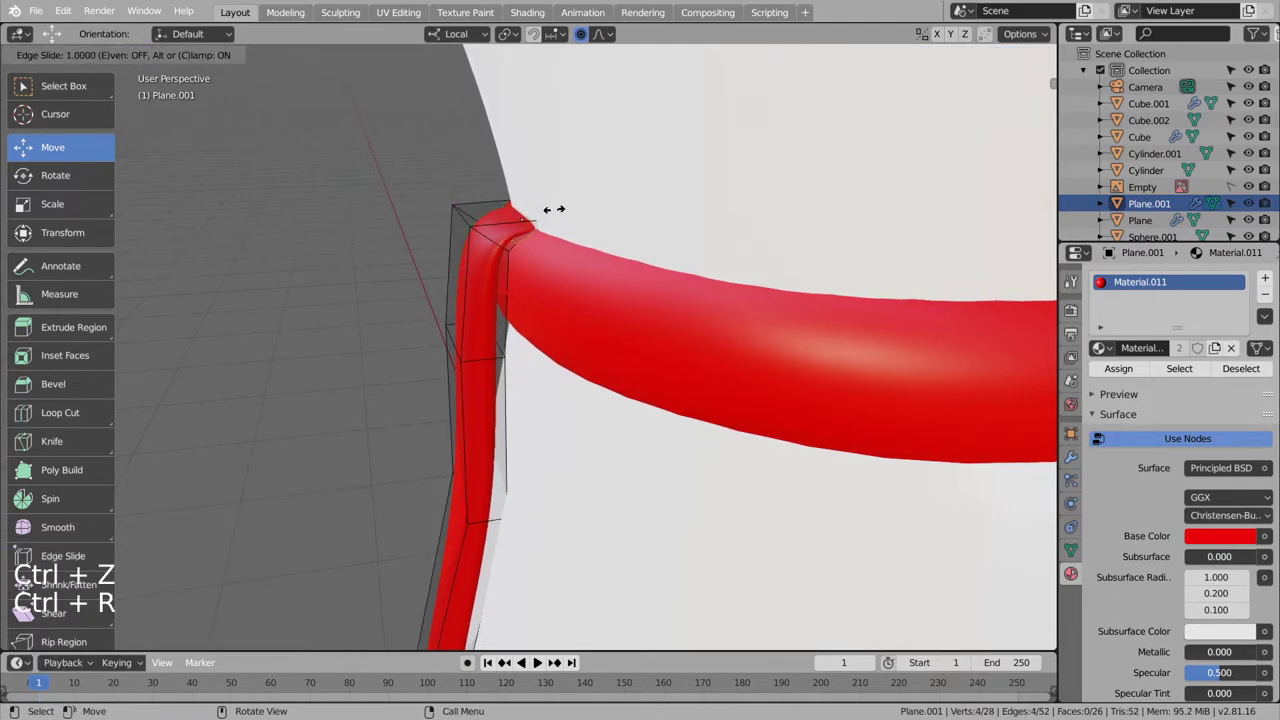
key(Tab)
Set the collar material's Specular to 0 and return to a front wireframe view
scroll(down, 3)
middle_click(630, 397)
click(852, 397)
middle_click(850, 400)
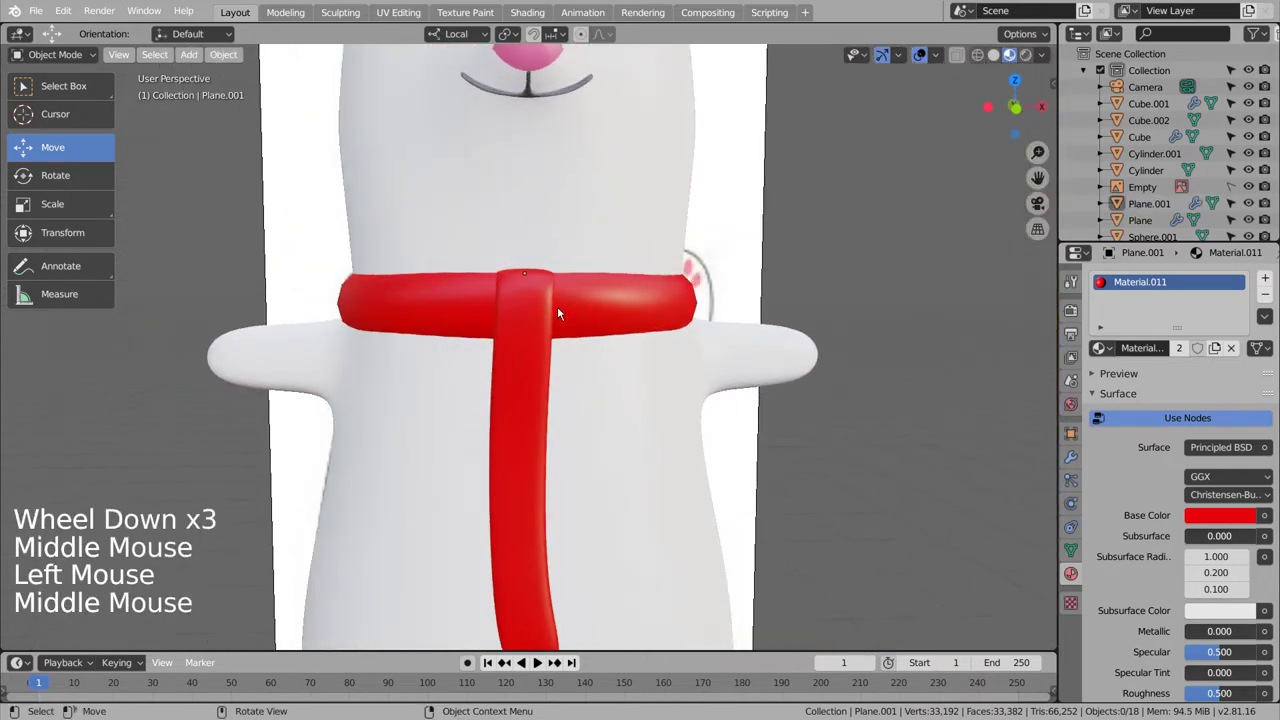
click(554, 310)
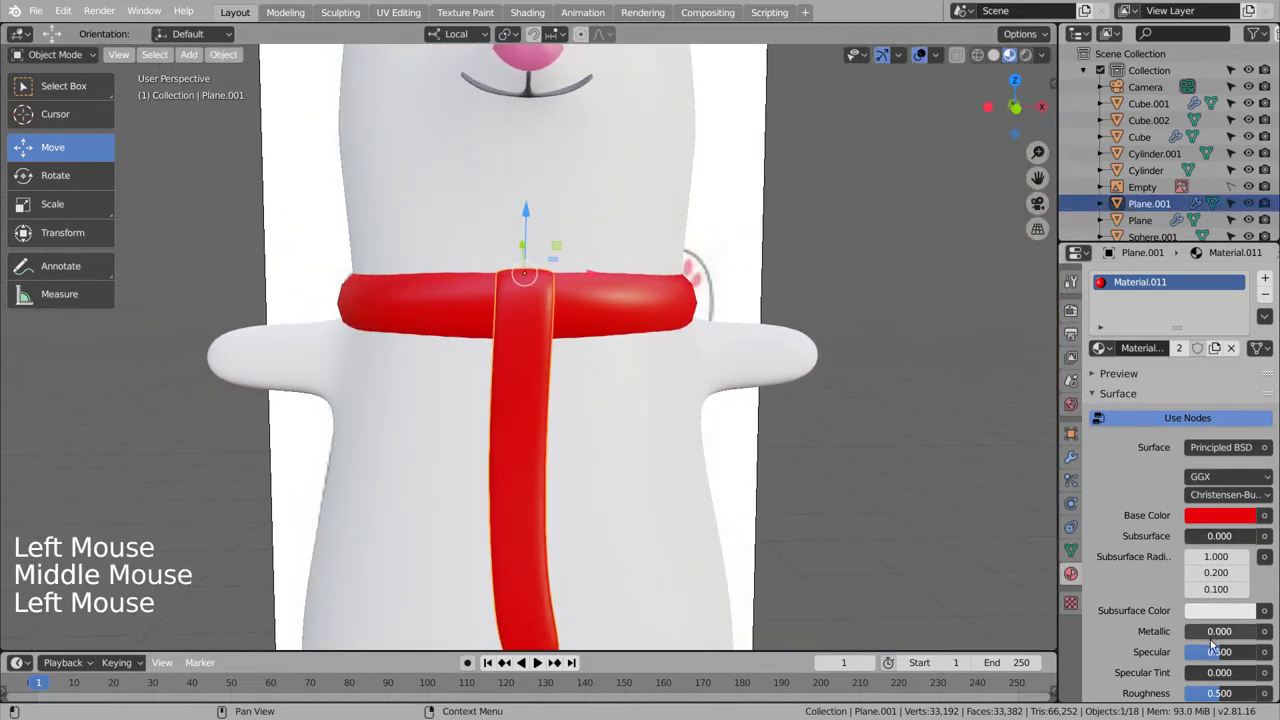
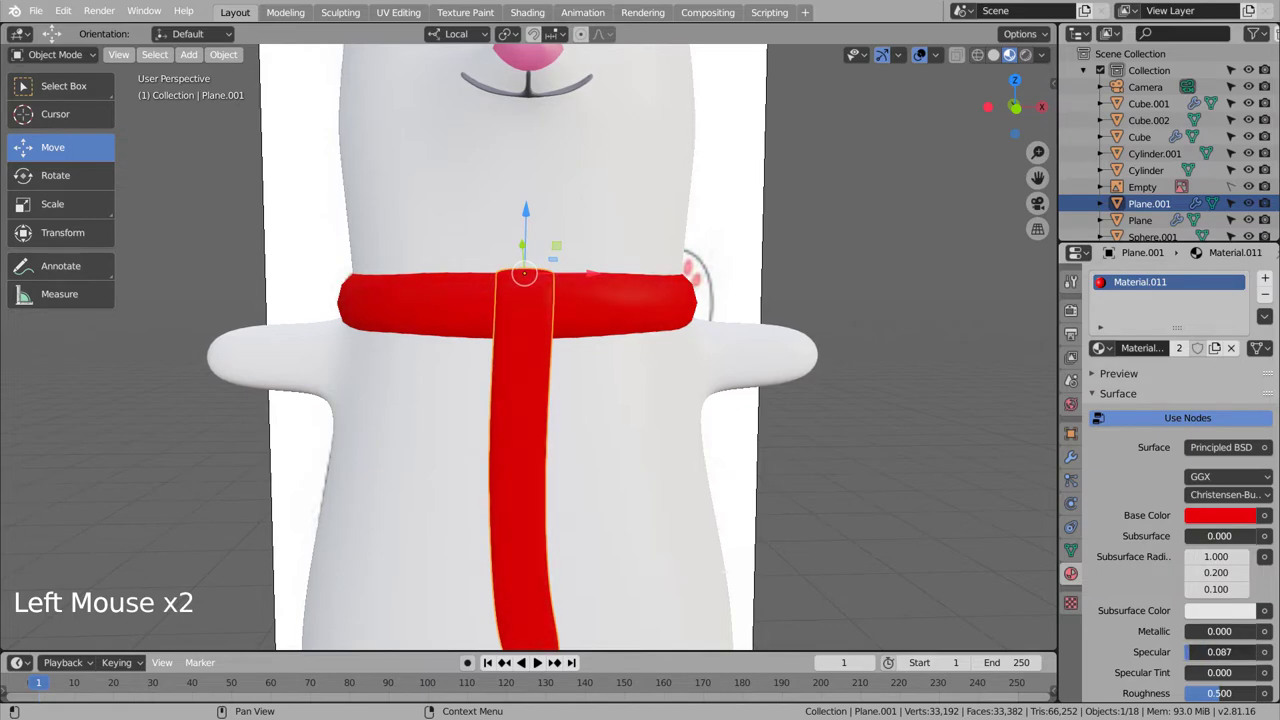
scroll(down, 3)
click(846, 483)
key(KP_1)
key(shift+z)
scroll(down, 3)
scroll(down, 3)
scroll(up, 3)
middle_click(783, 345)
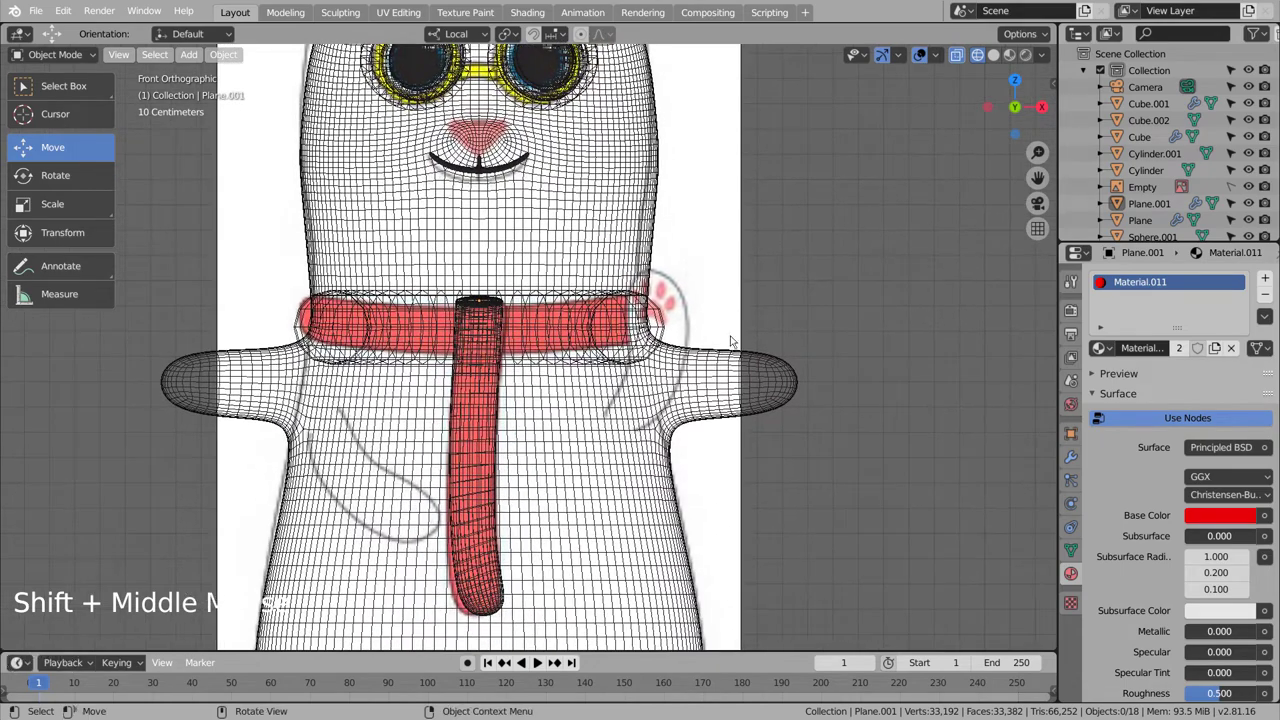
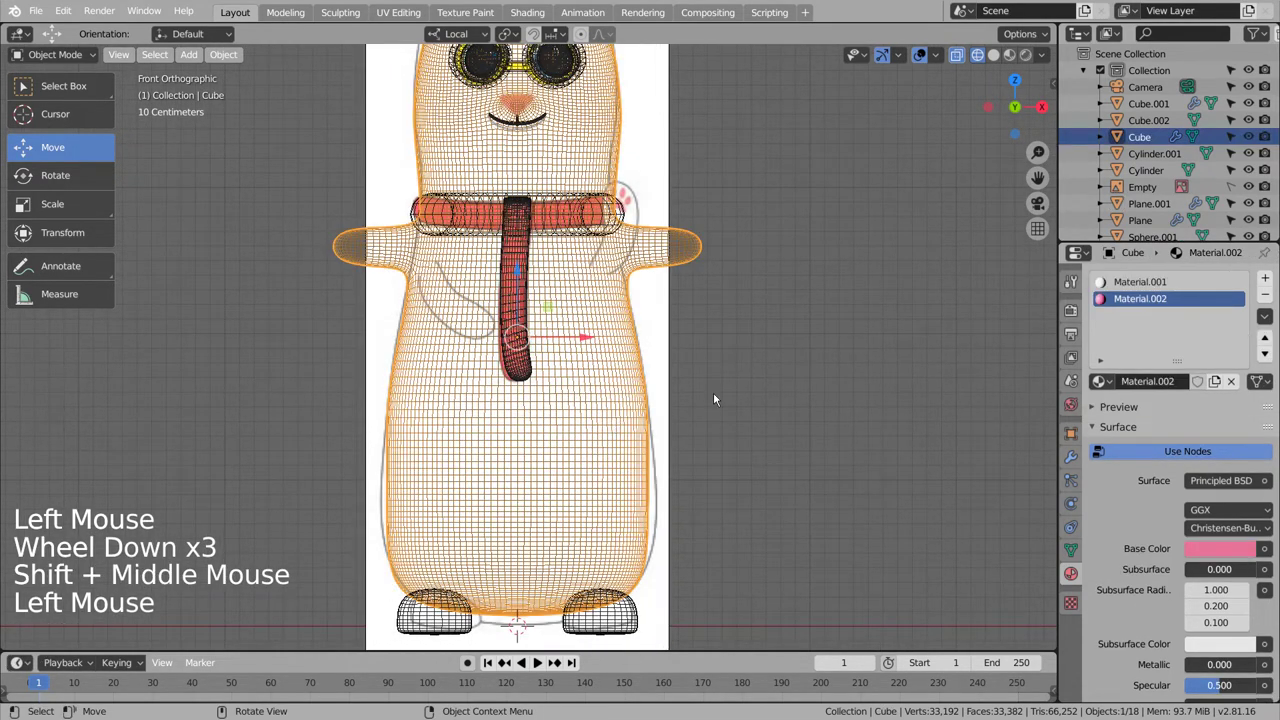
Select the cat's parts in the Outliner and save the file as blueprint.blend
click(887, 220)
key(ctrl+s)
click(1172, 102)
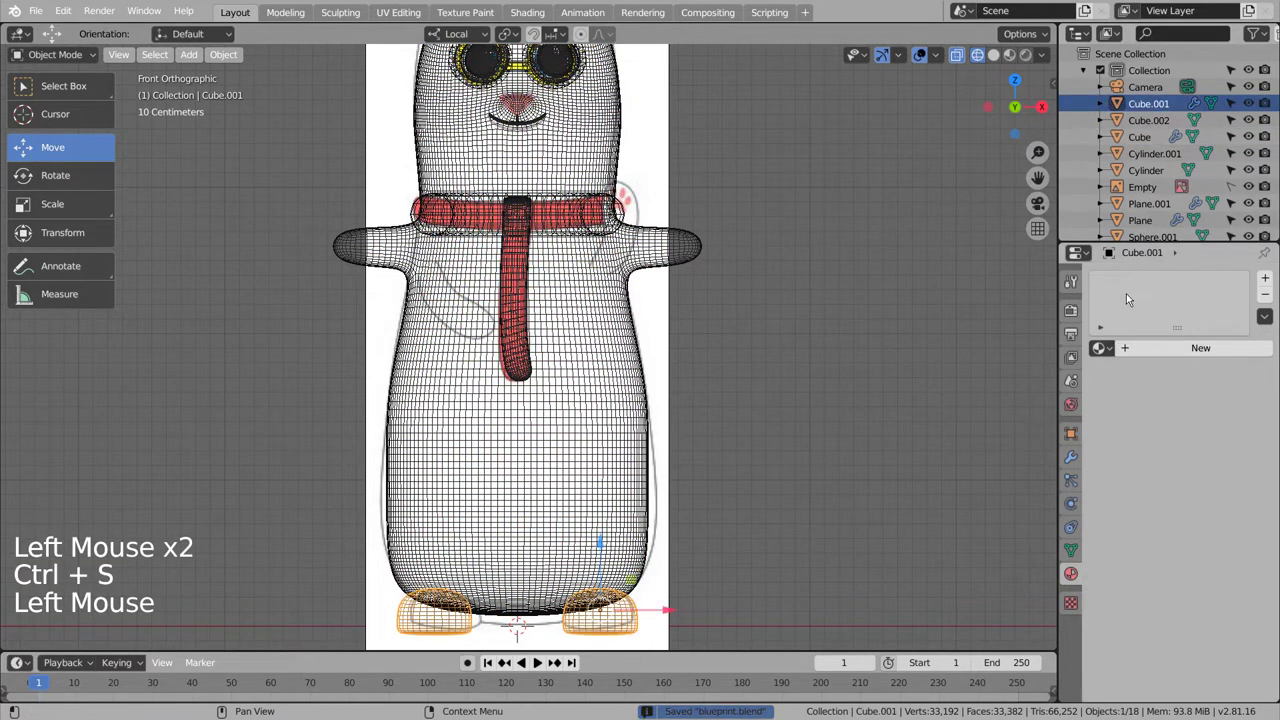
click(1070, 463)
Zoom out, clear the selection and start a box select over all the cat parts
scroll(down, 3)
scroll(down, 3)
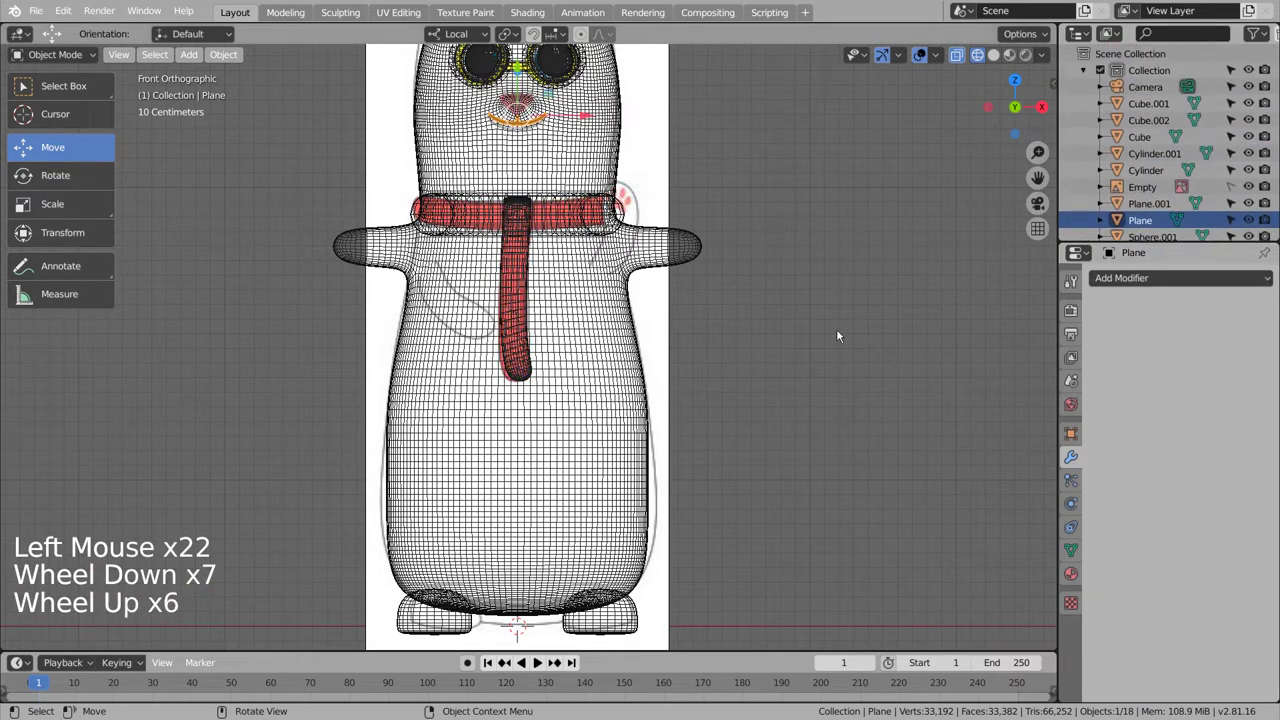
scroll(down, 3)
click(793, 357)
key(b)
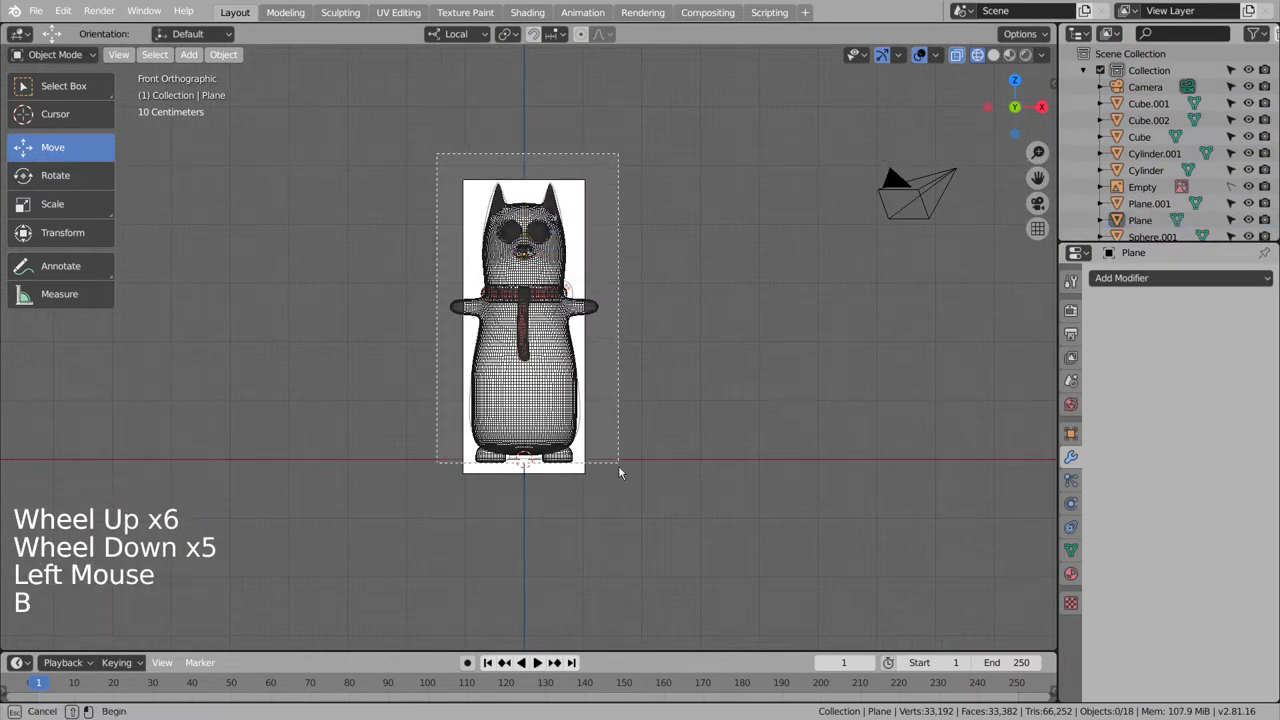
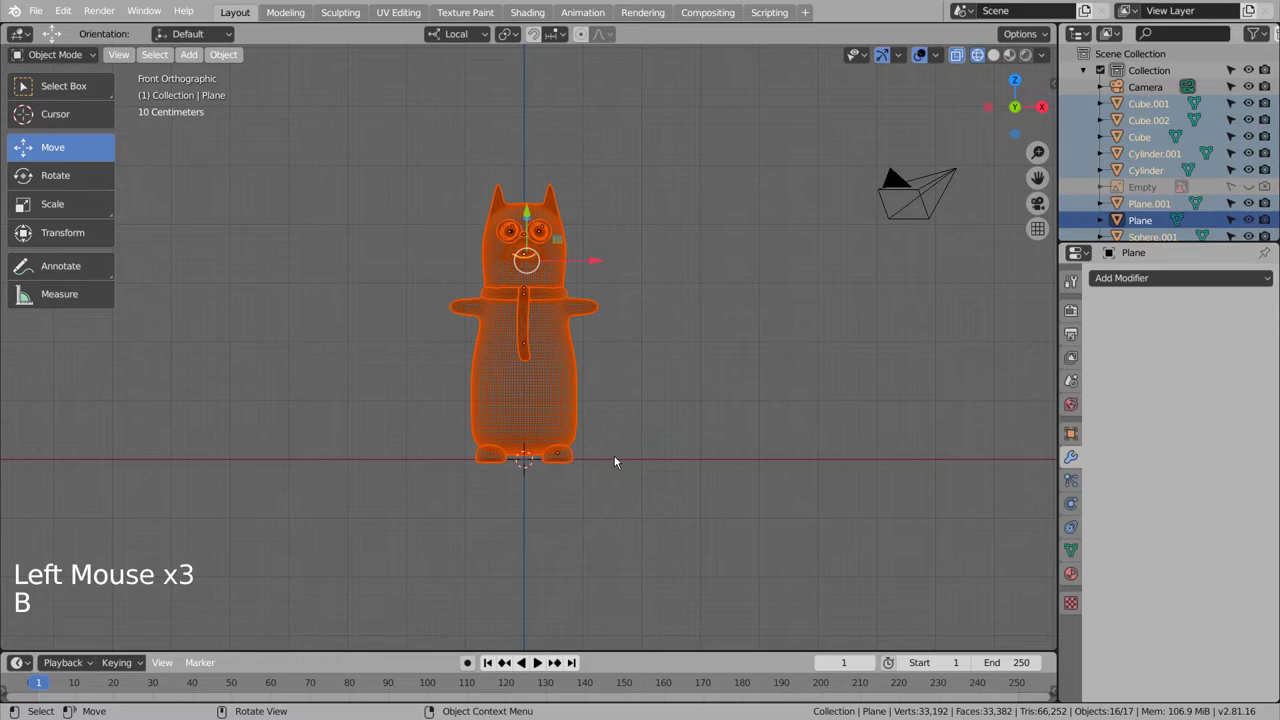
Move the selected cat parts into a new collection named cat
key(m)
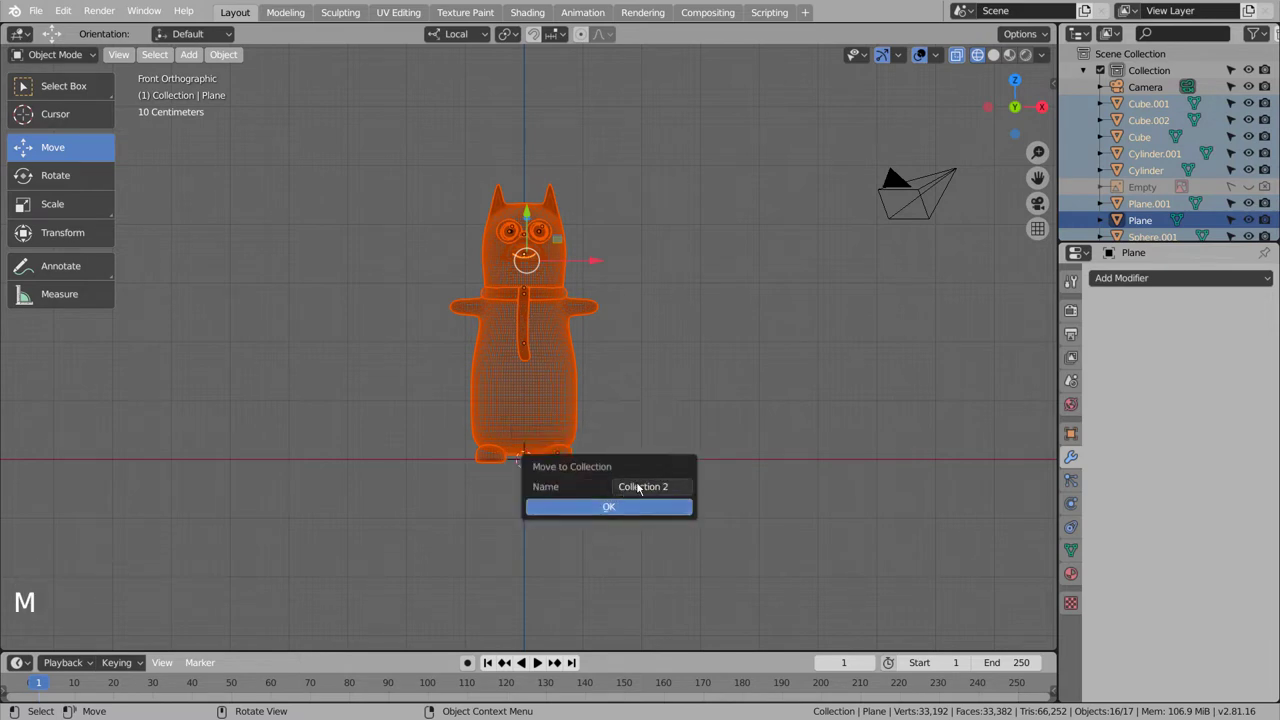
key(KP_Enter)
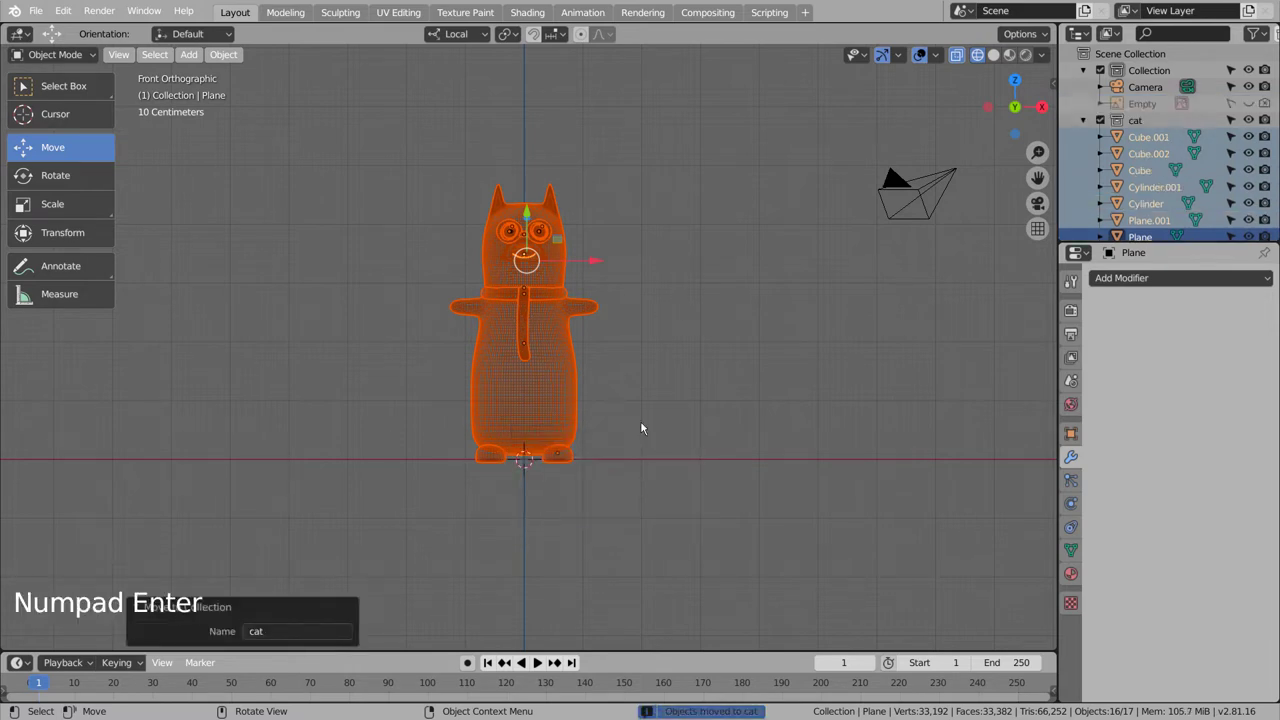
click(561, 396)
Join all the cat parts into one object with Ctrl+J and inspect it from several angles
key(ctrl+j)
click(658, 400)
key(shift+z)
scroll(up, 3)
scroll(down, 3)
key(KP_1)
scroll(down, 3)
click(702, 347)
middle_click(691, 485)
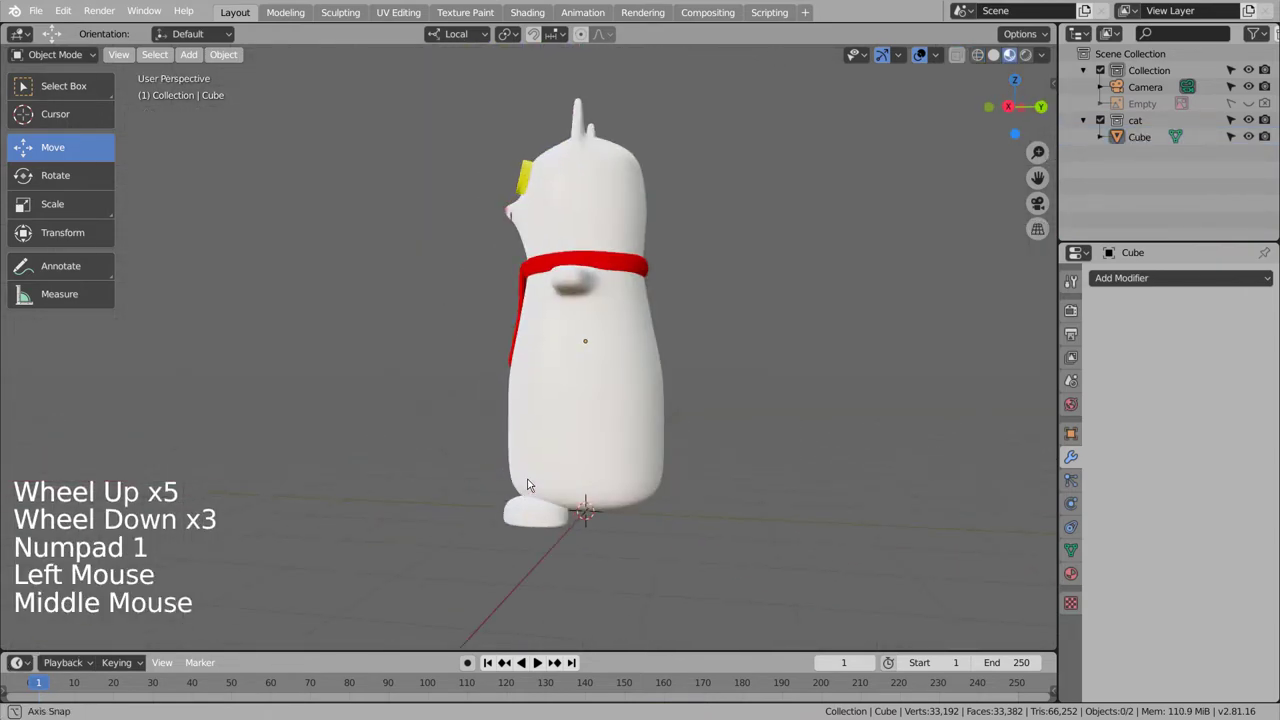
click(552, 511)
middle_click(683, 496)
right_click(557, 522)
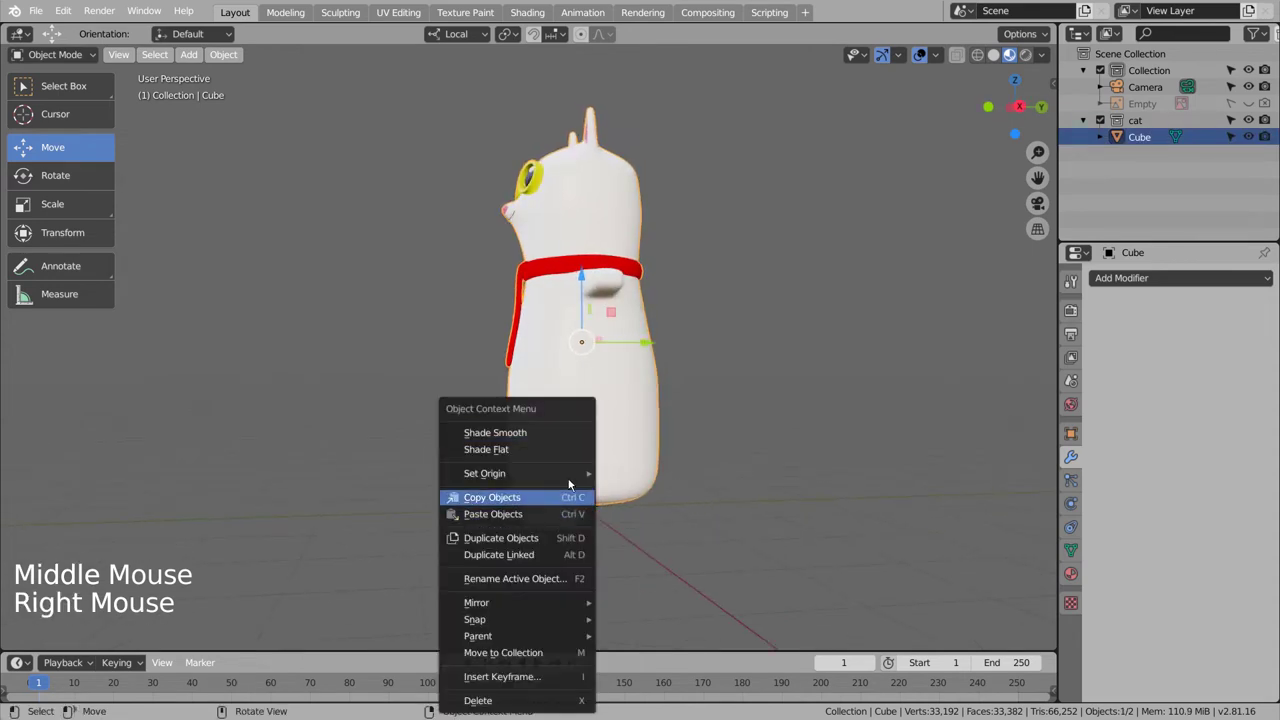
middle_click(602, 435)
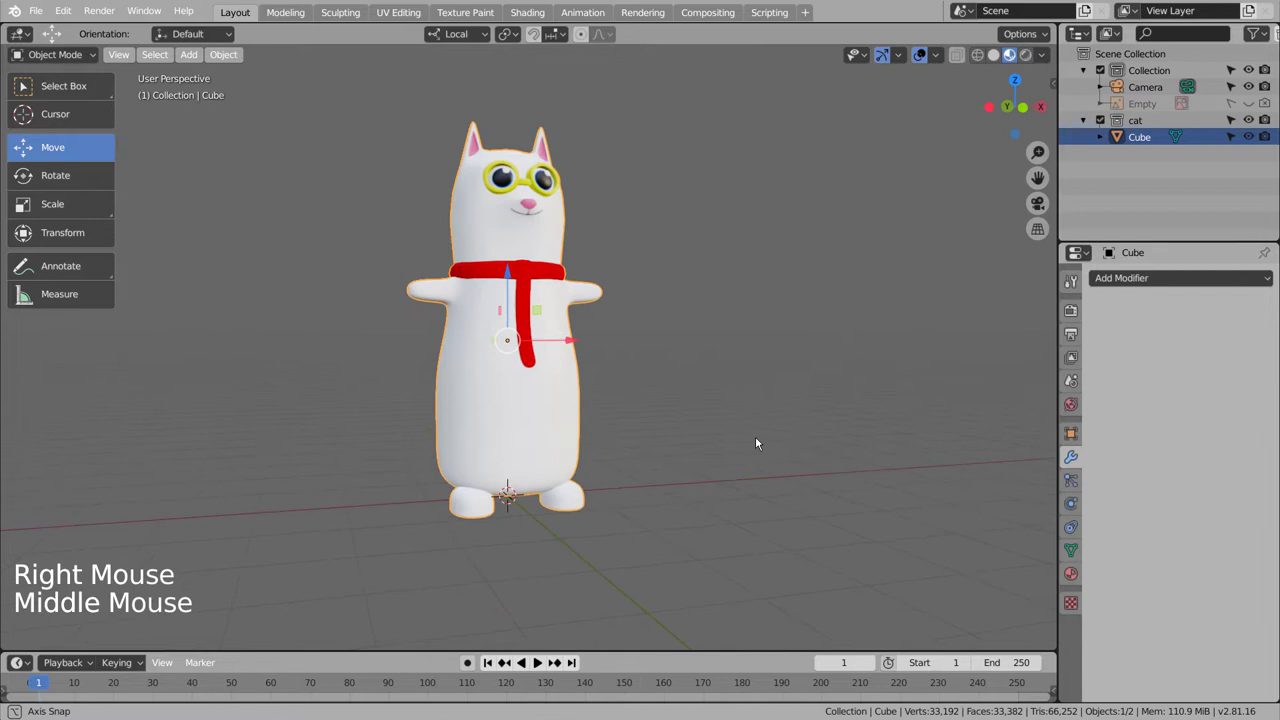
click(764, 442)
Orbit the view around the merged cat
middle_click(762, 433)
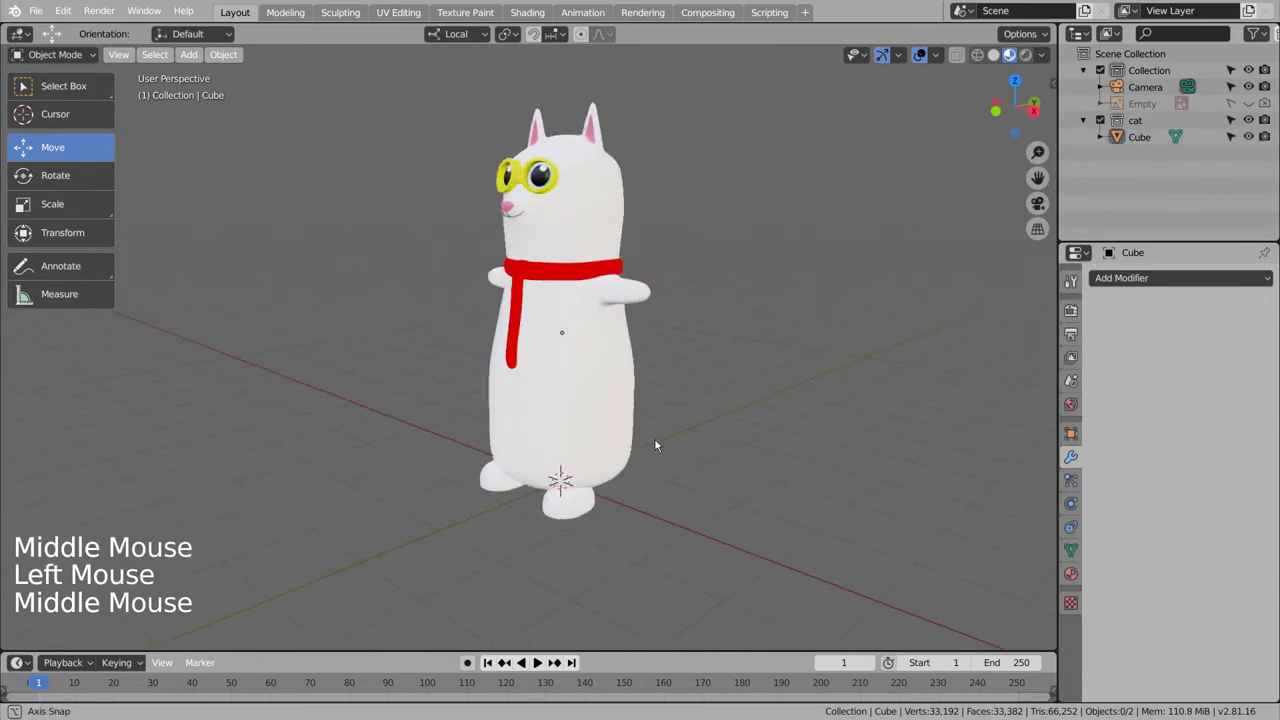
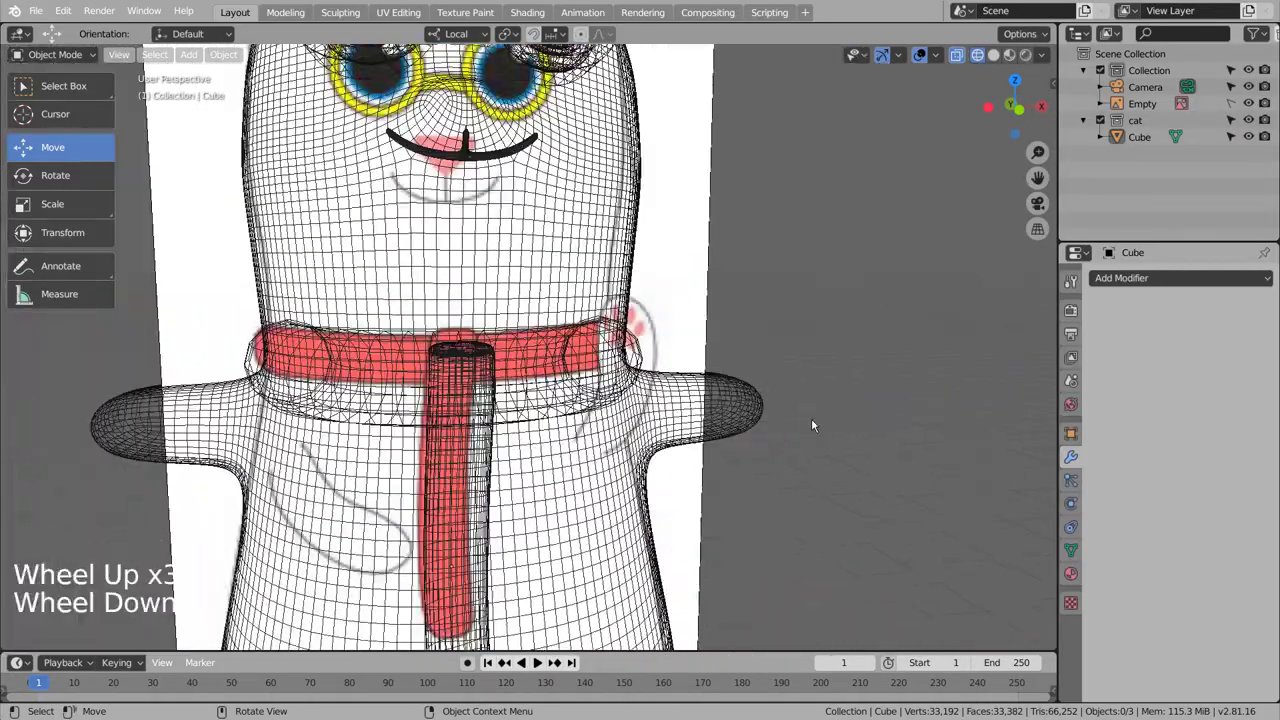
Add a cube at the cat's lower front with a level-3 subdivision modifier
click(826, 424)
scroll(down, 3)
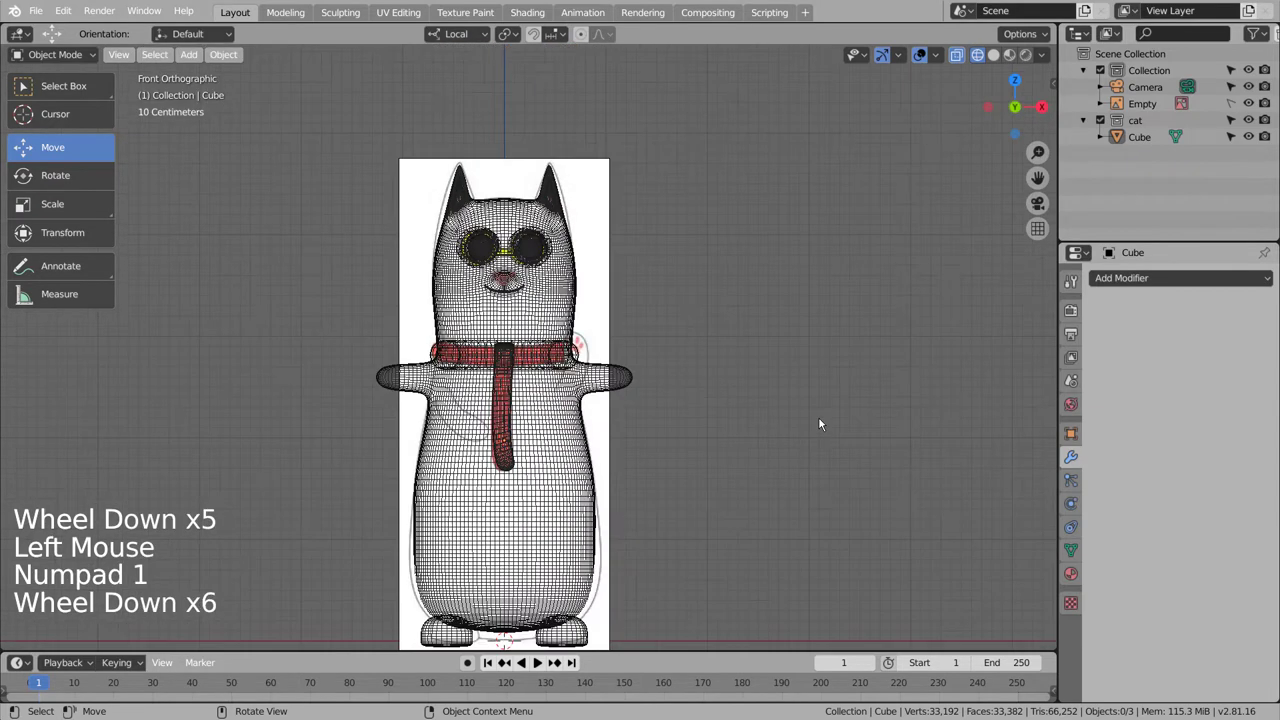
click(827, 424)
scroll(down, 3)
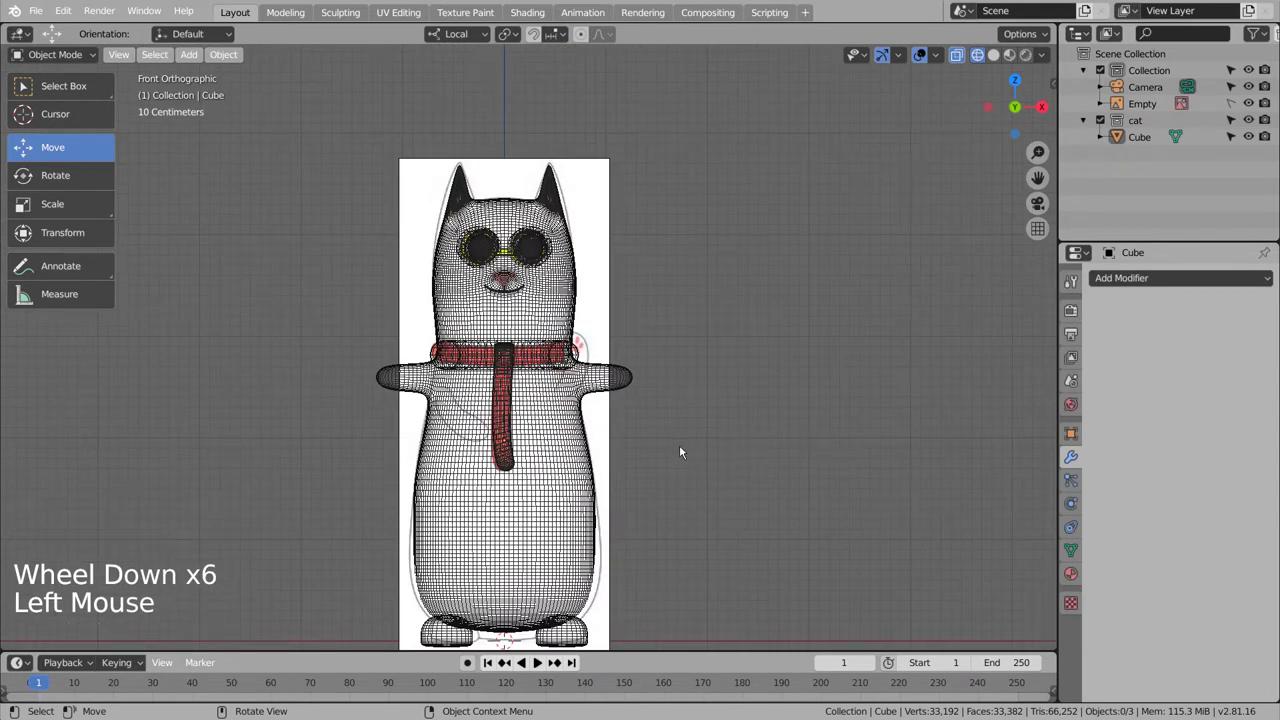
key(shift+a)
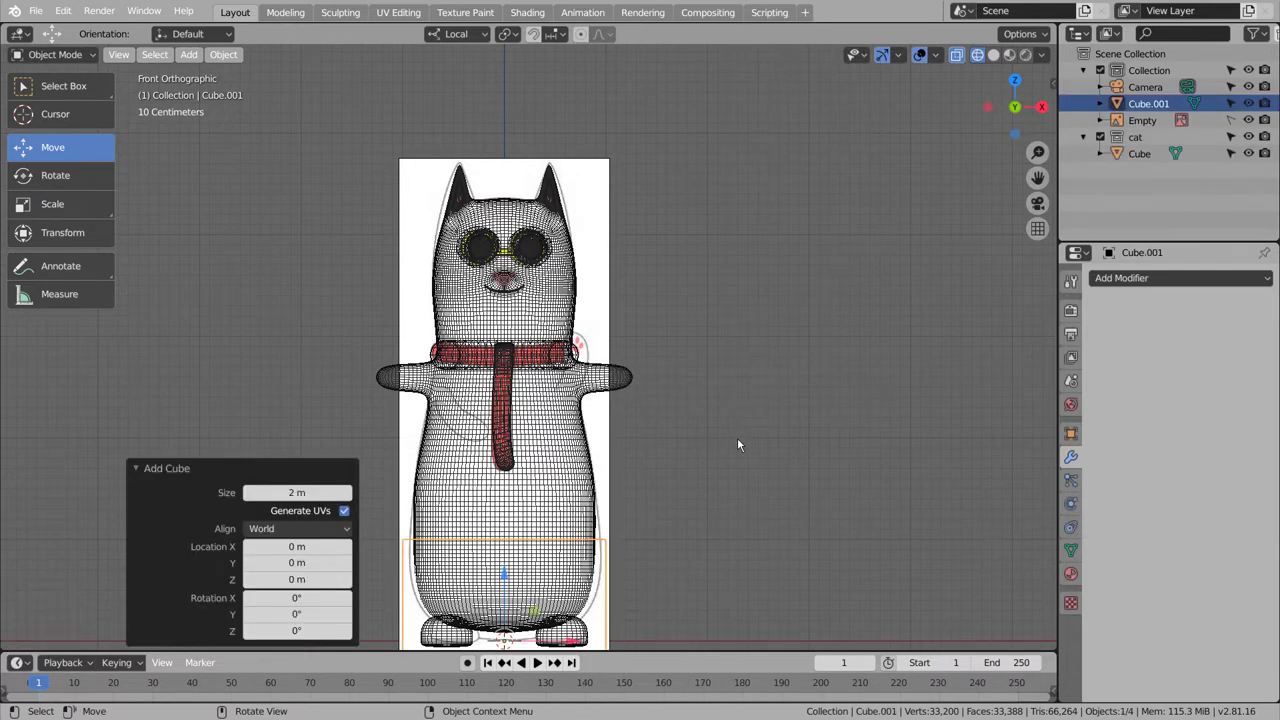
scroll(down, 3)
key(ctrl+3)
scroll(up, 3)
middle_click(769, 486)
Shape the cube in Edit Mode with a loop cut and a scale along Z into a rounded triangular piece
key(Tab)
scroll(down, 3)
key(ctrl+r)
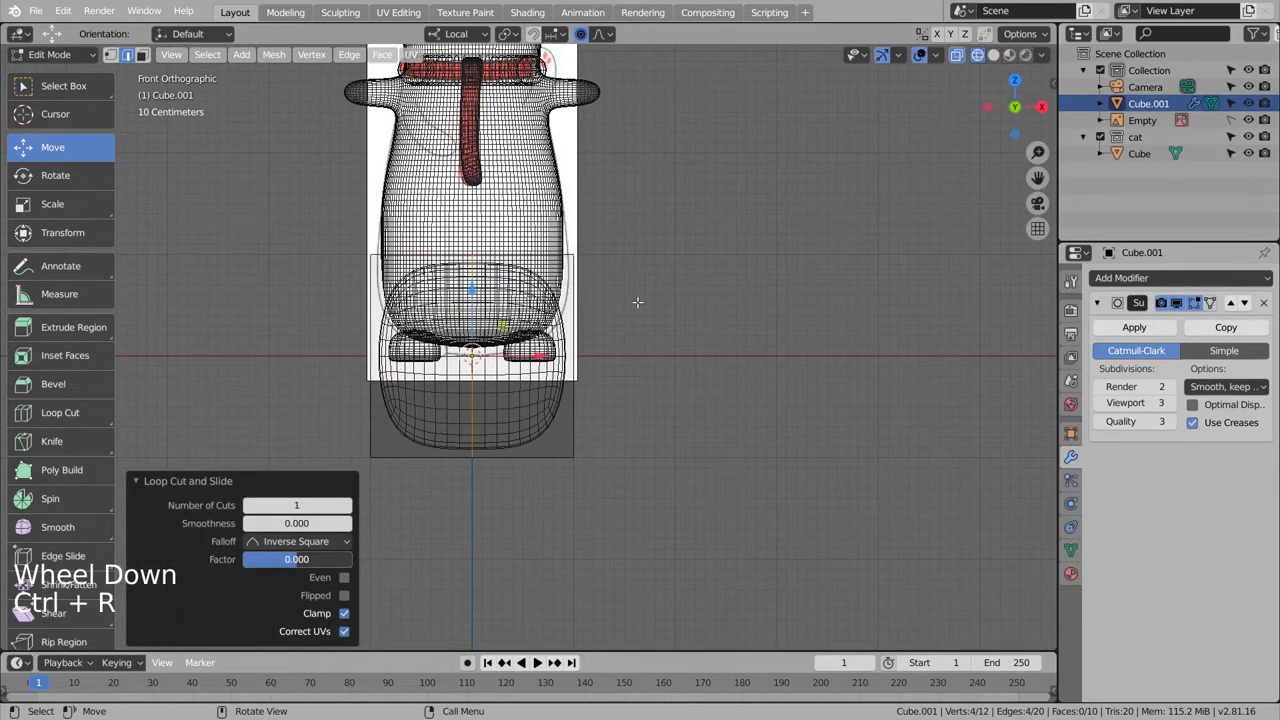
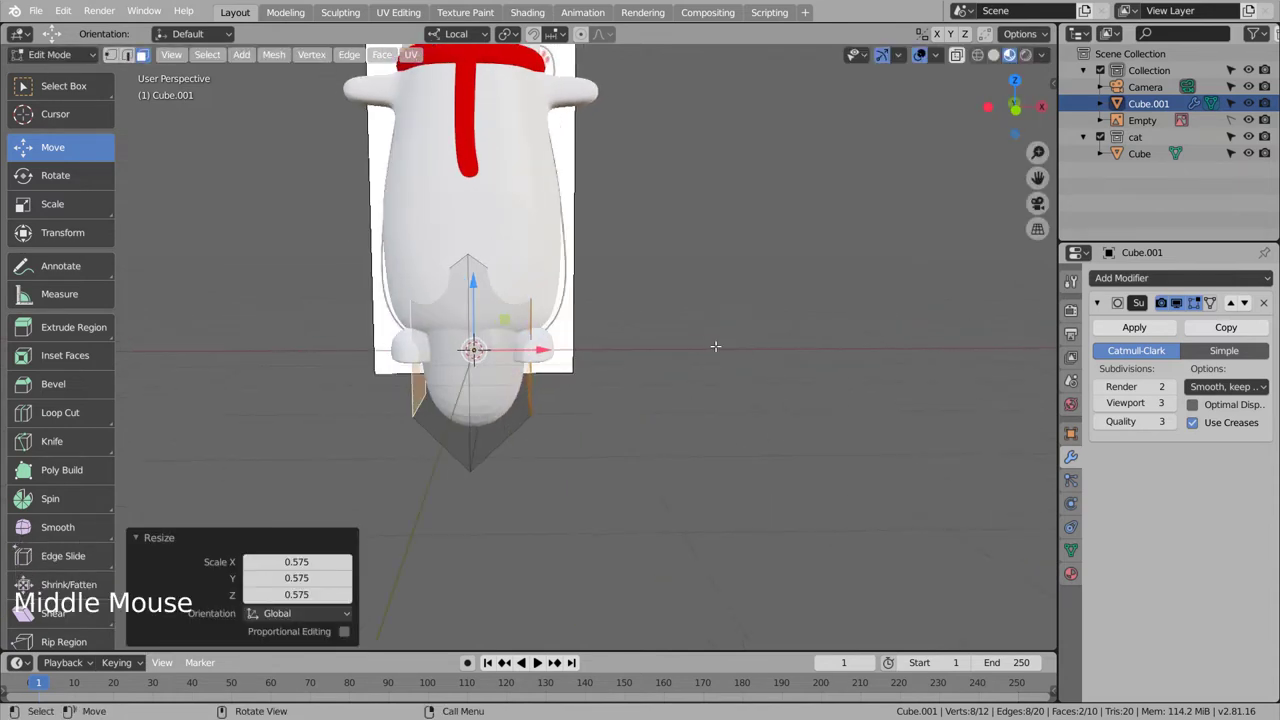
key(Tab)
key(s)
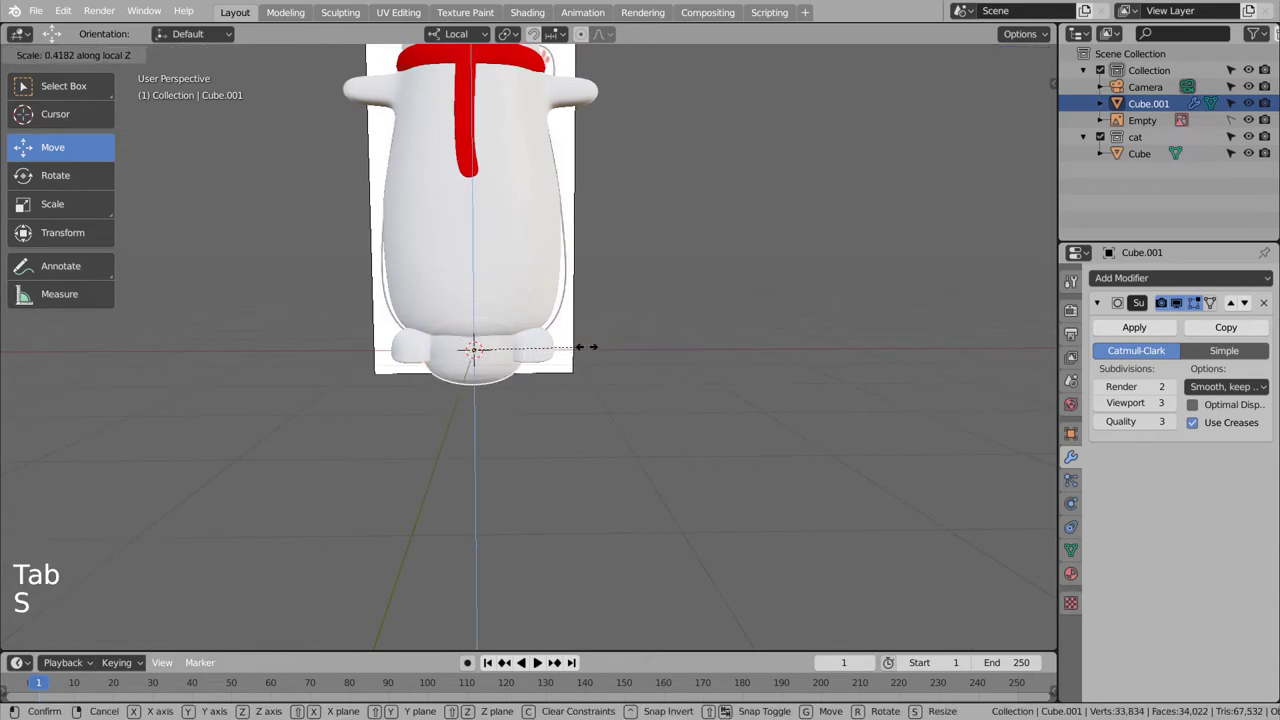
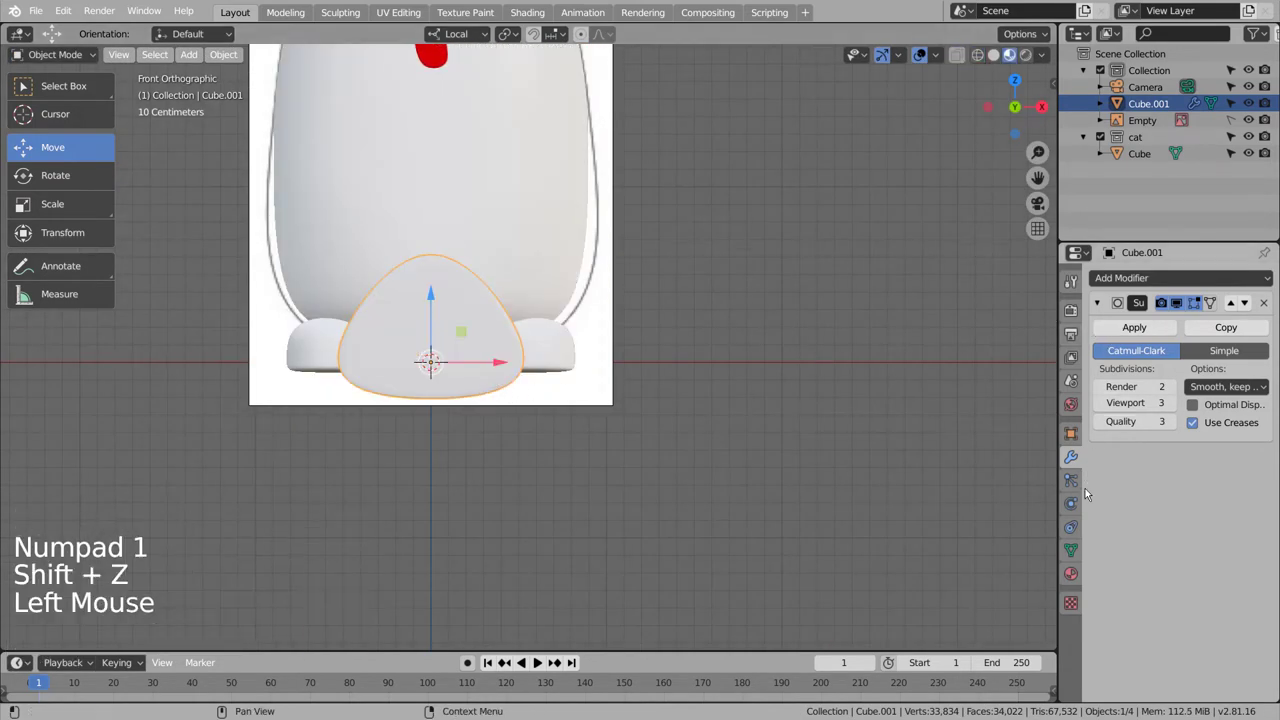
Assign the pink Material.002 to the new piece
click(1072, 573)
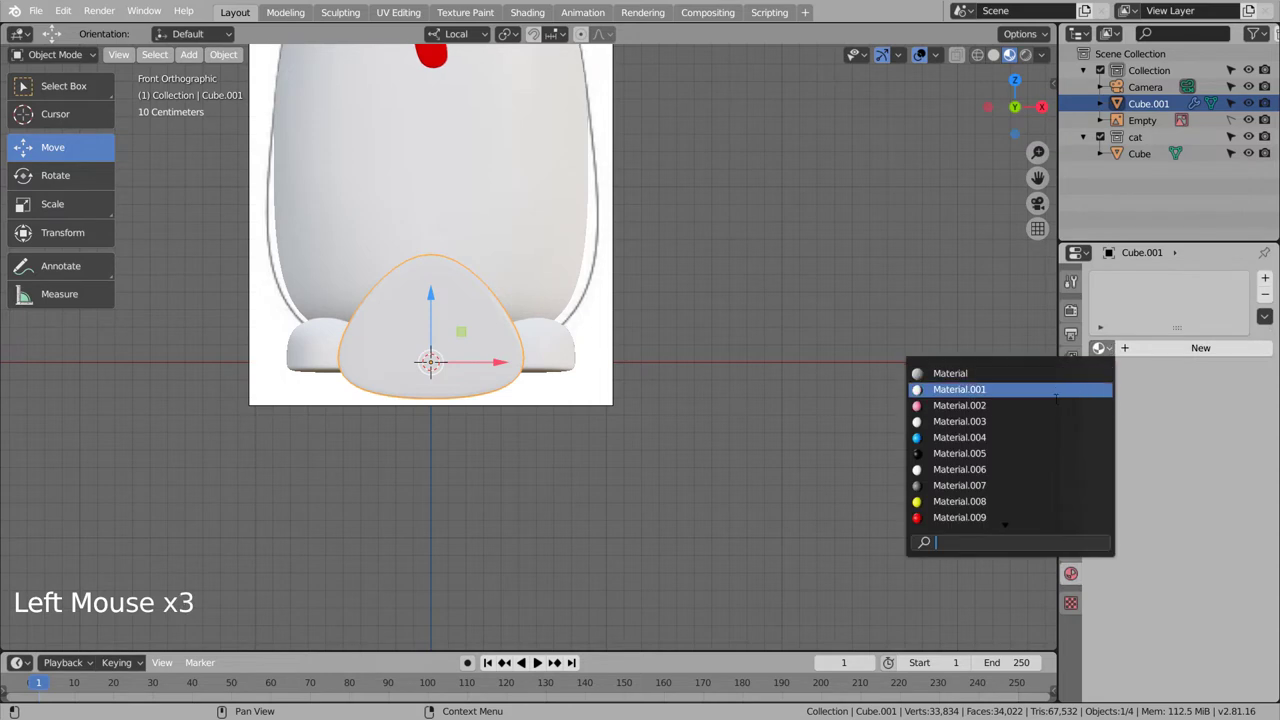
right_click(489, 328)
click(690, 348)
click(732, 356)
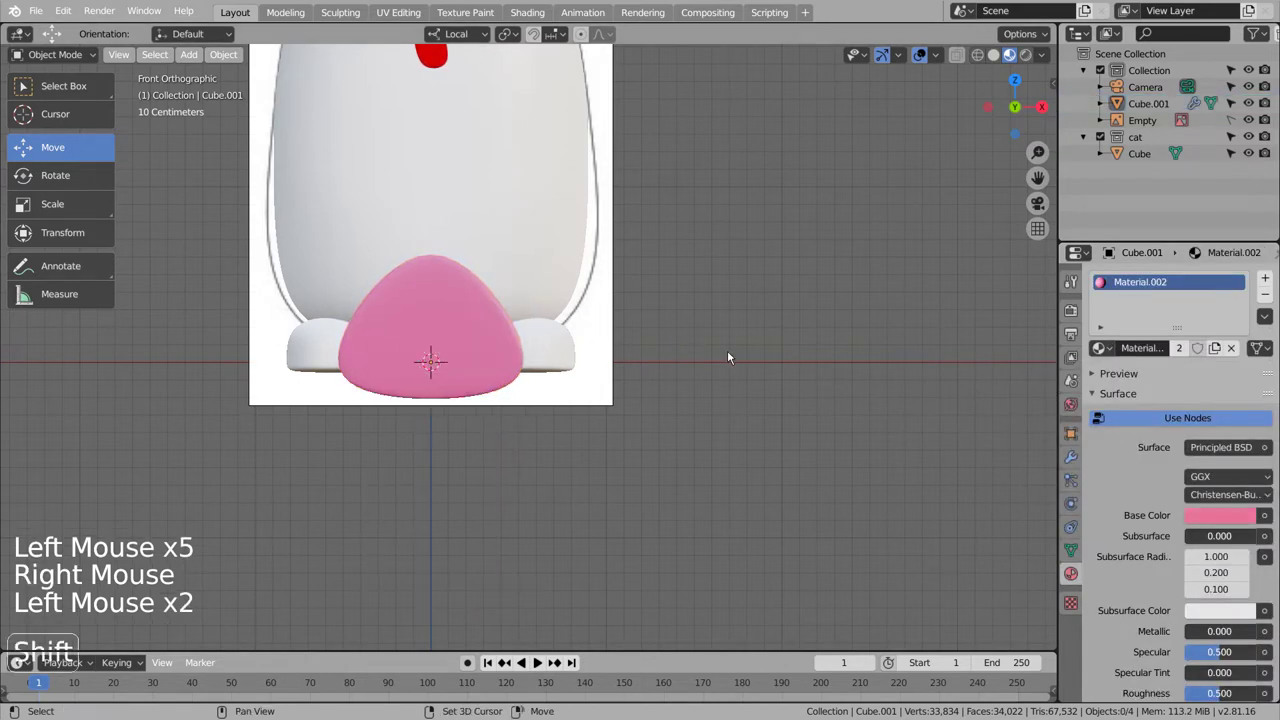
scroll(down, 3)
middle_click(730, 272)
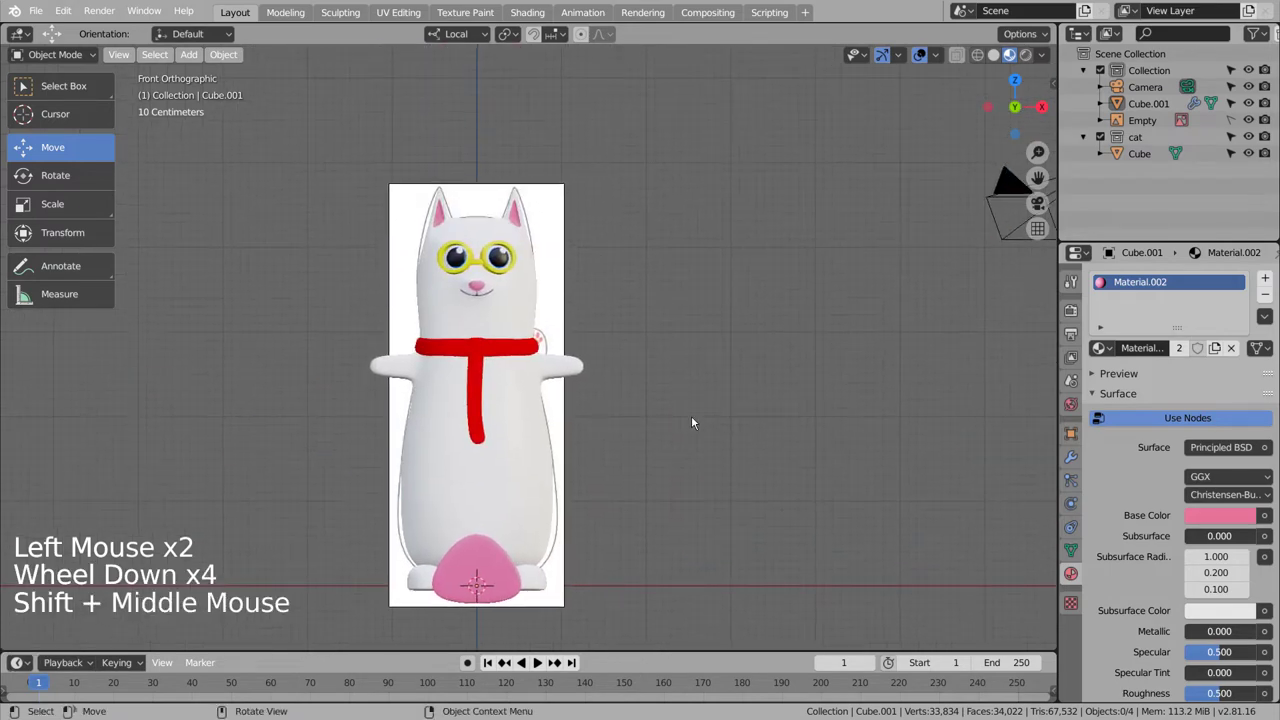
Add a sphere near the pad and squash it thin into a toe oval shape
scroll(up, 3)
scroll(down, 3)
middle_click(767, 451)
key(shift+a)
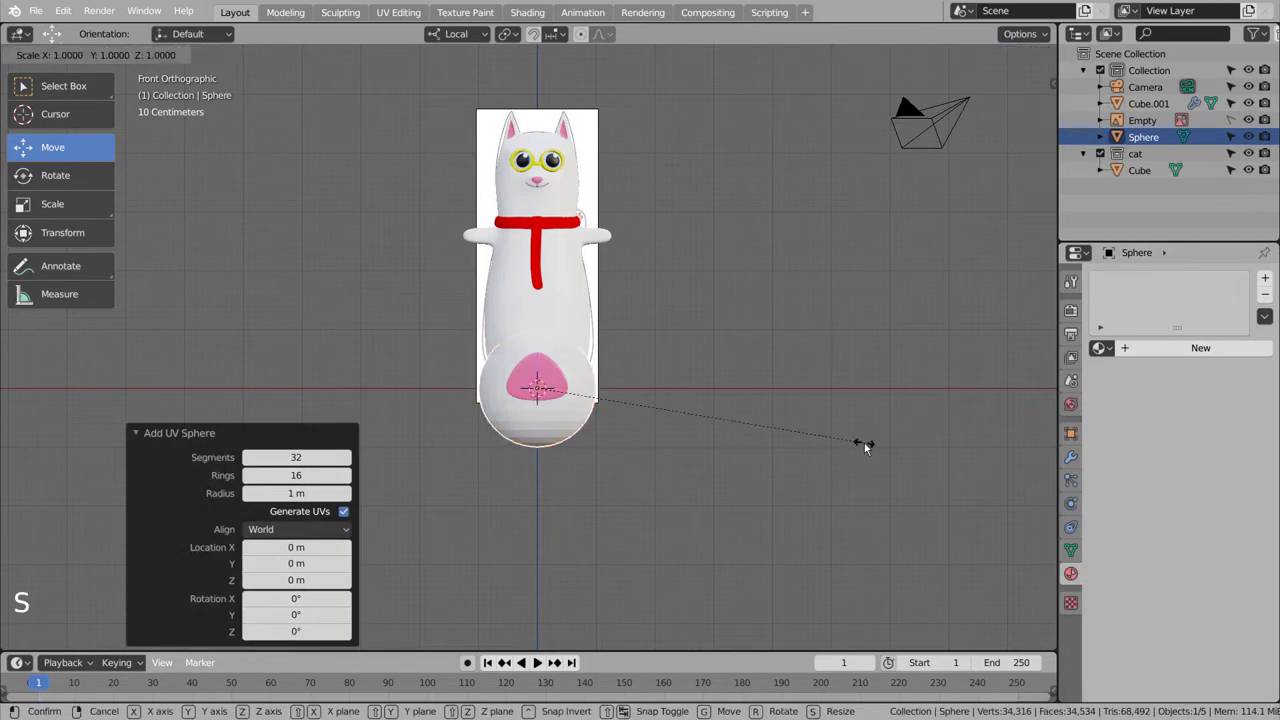
key(s)
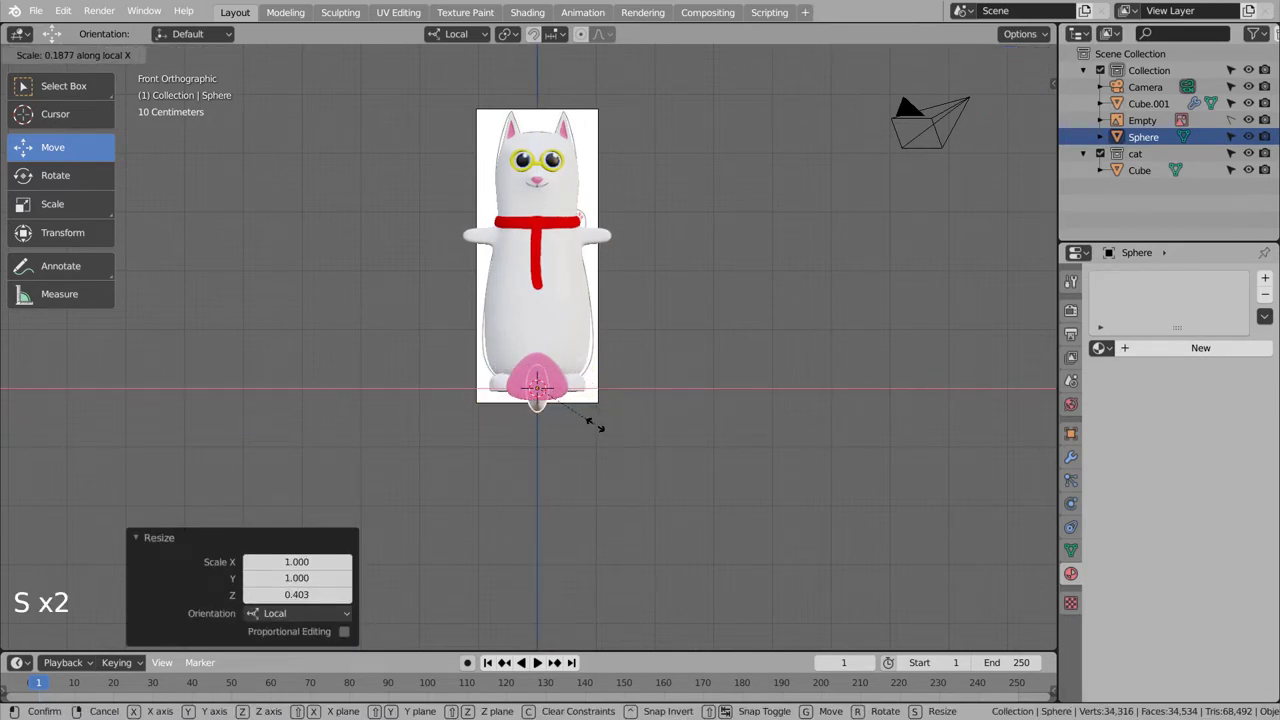
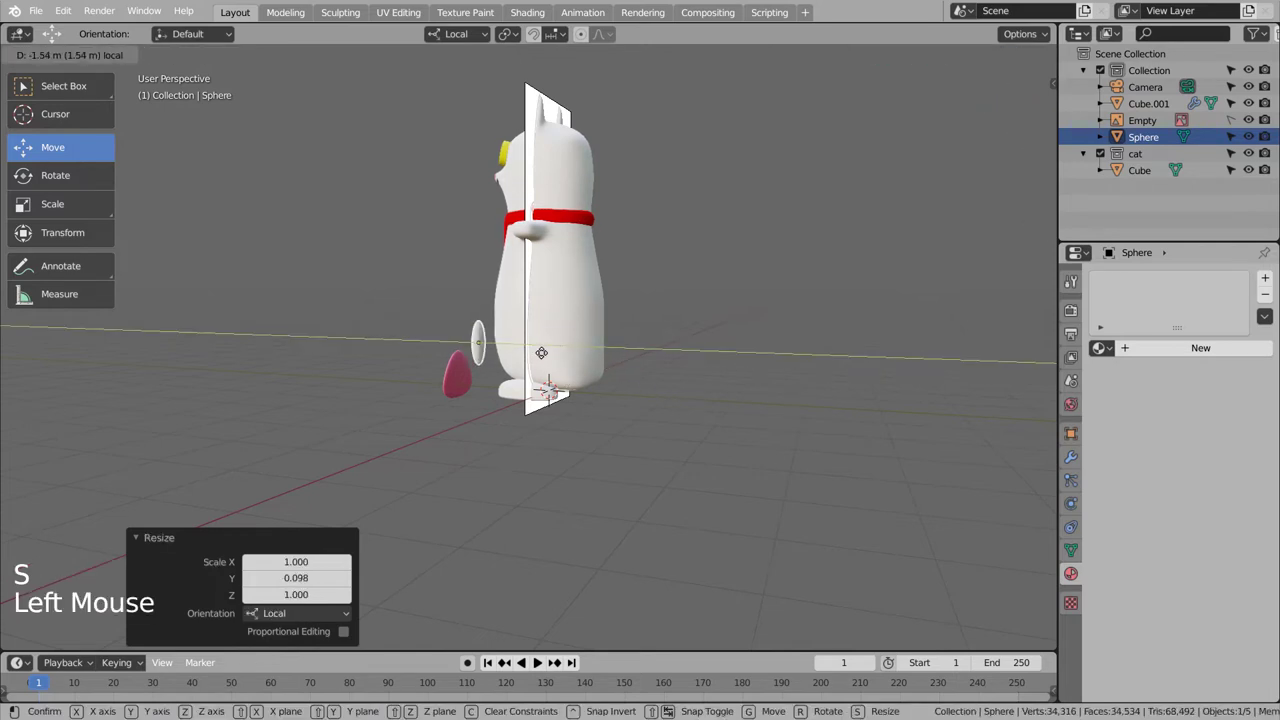
key(KP_1)
key(KP_3)
scroll(up, 3)
scroll(up, 3)
middle_click(604, 395)
scroll(up, 3)
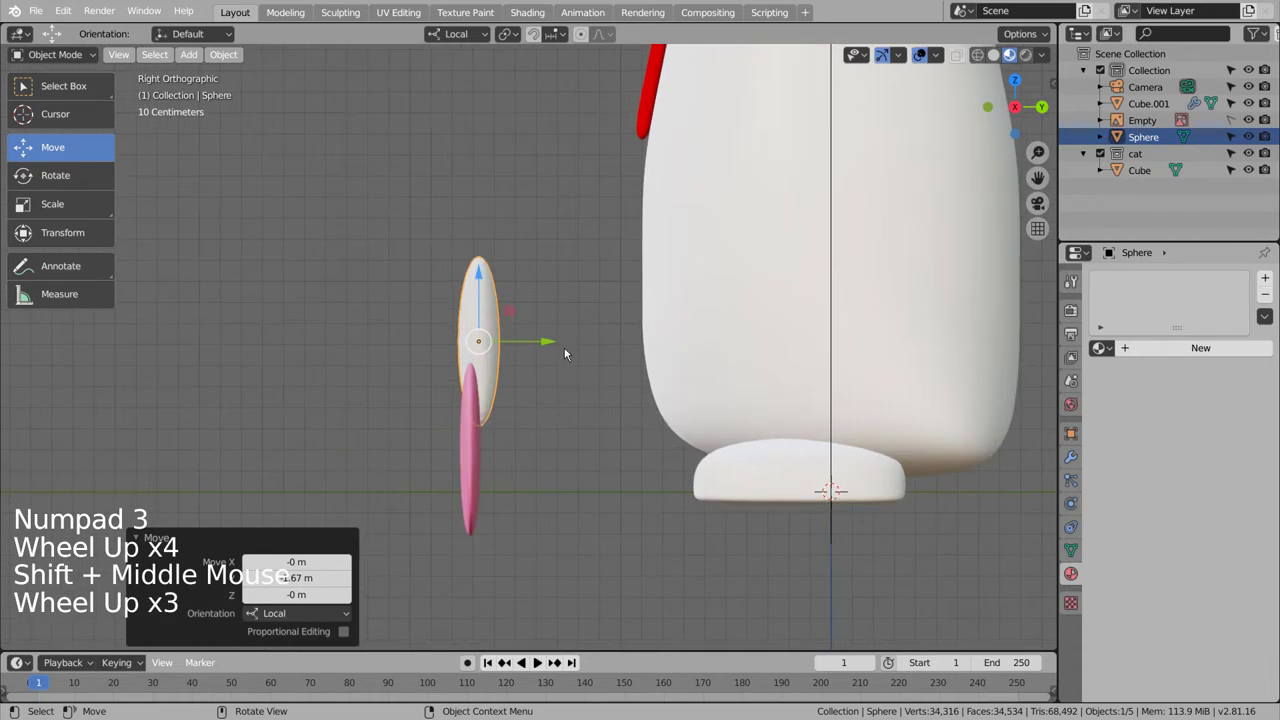
click(553, 344)
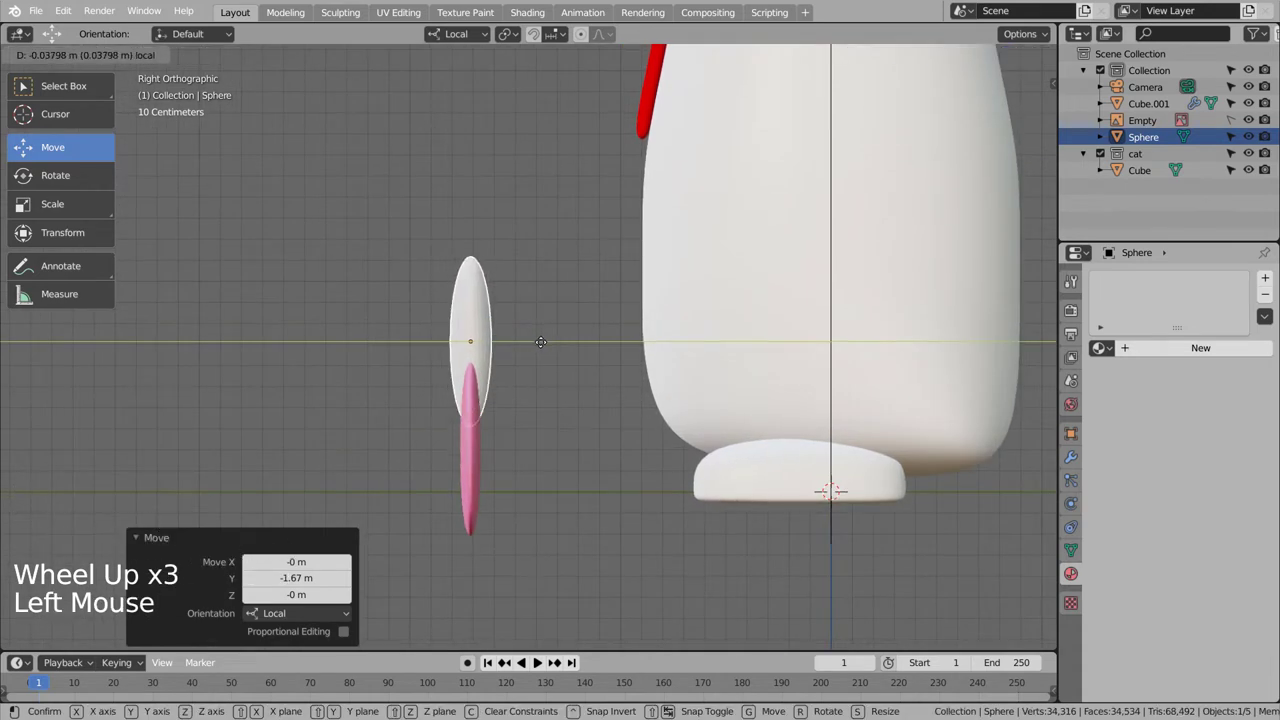
key(s)
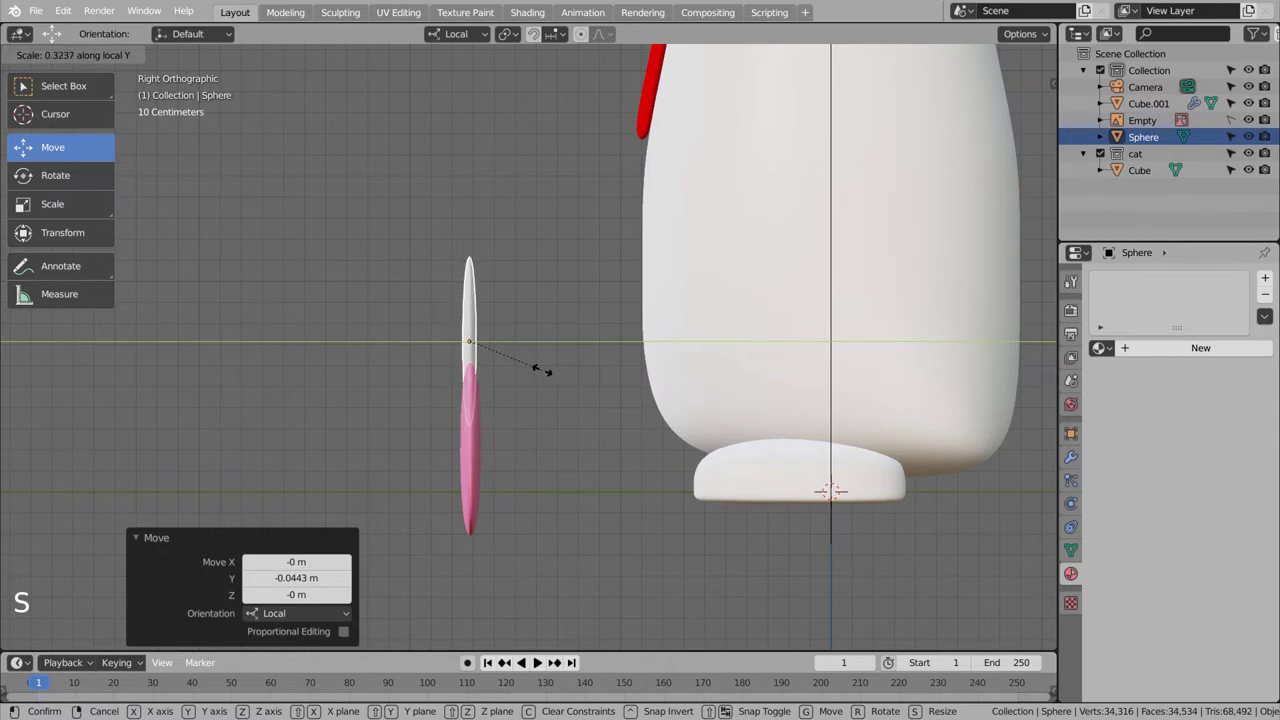
middle_click(564, 380)
key(KP_1)
key(KP_7)
key(KP_3)
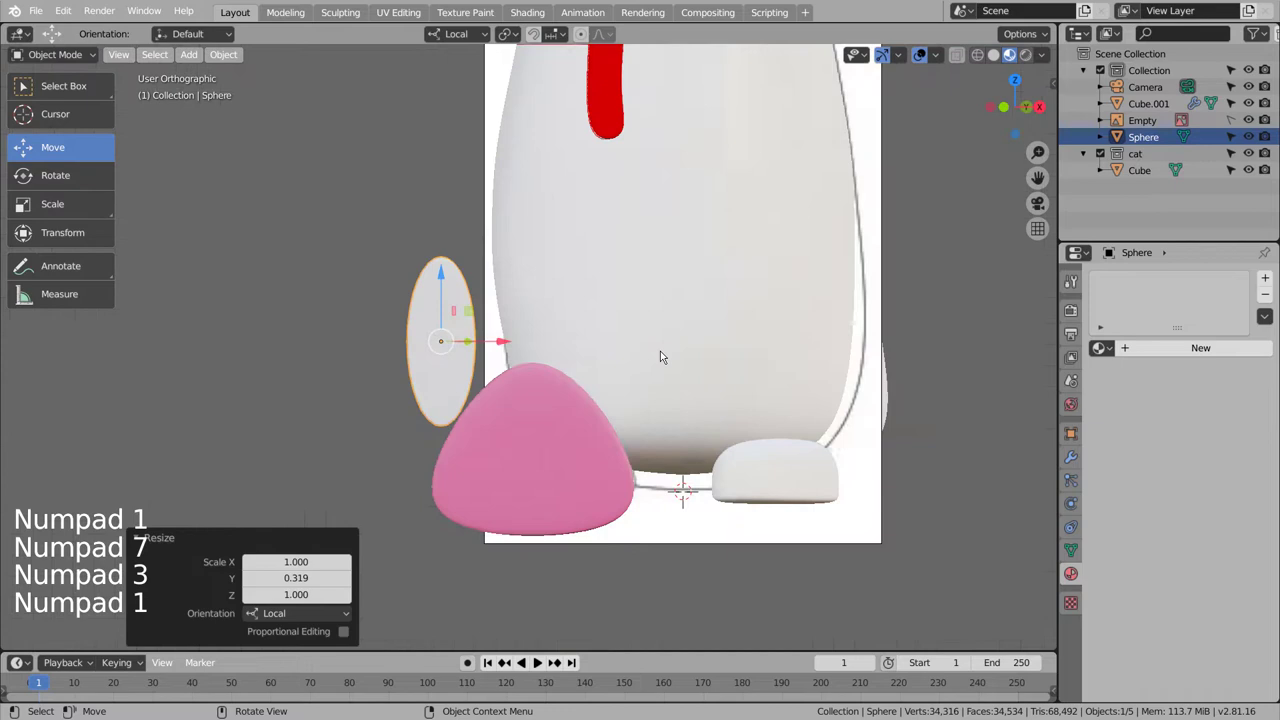
Link the pad's pink material to the toe oval and reshape it slimmer
click(577, 475)
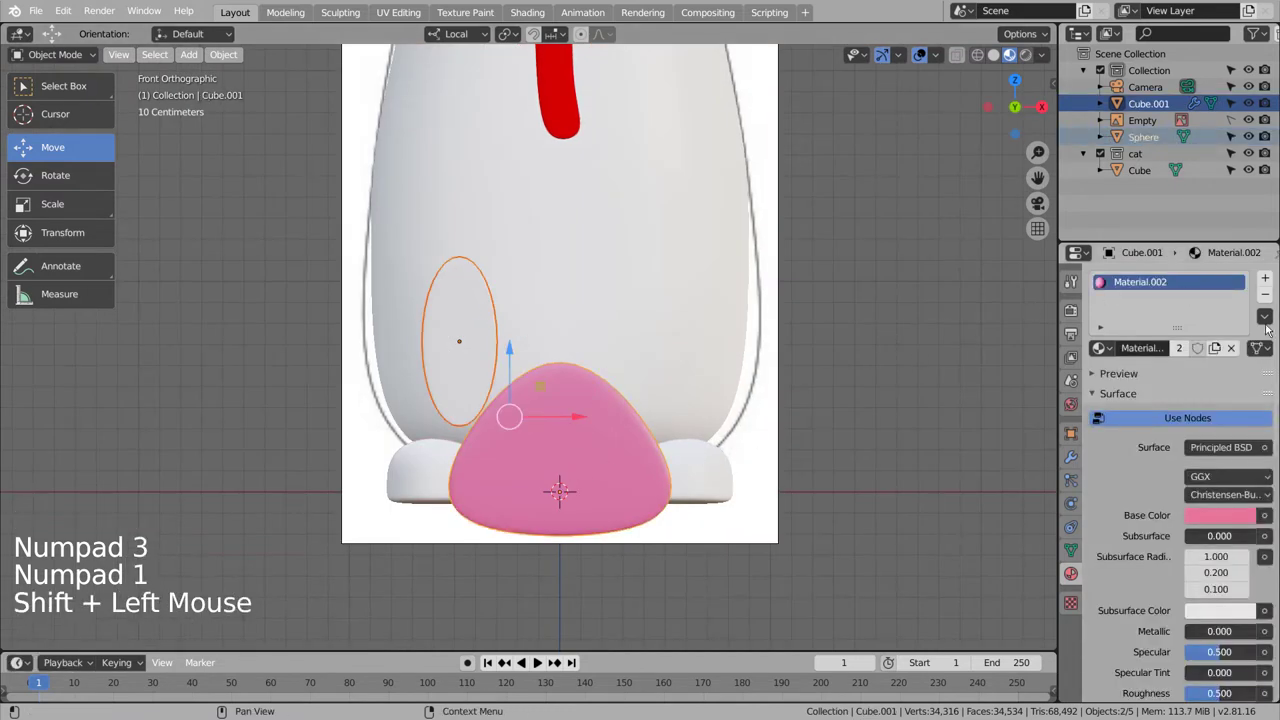
click(1271, 315)
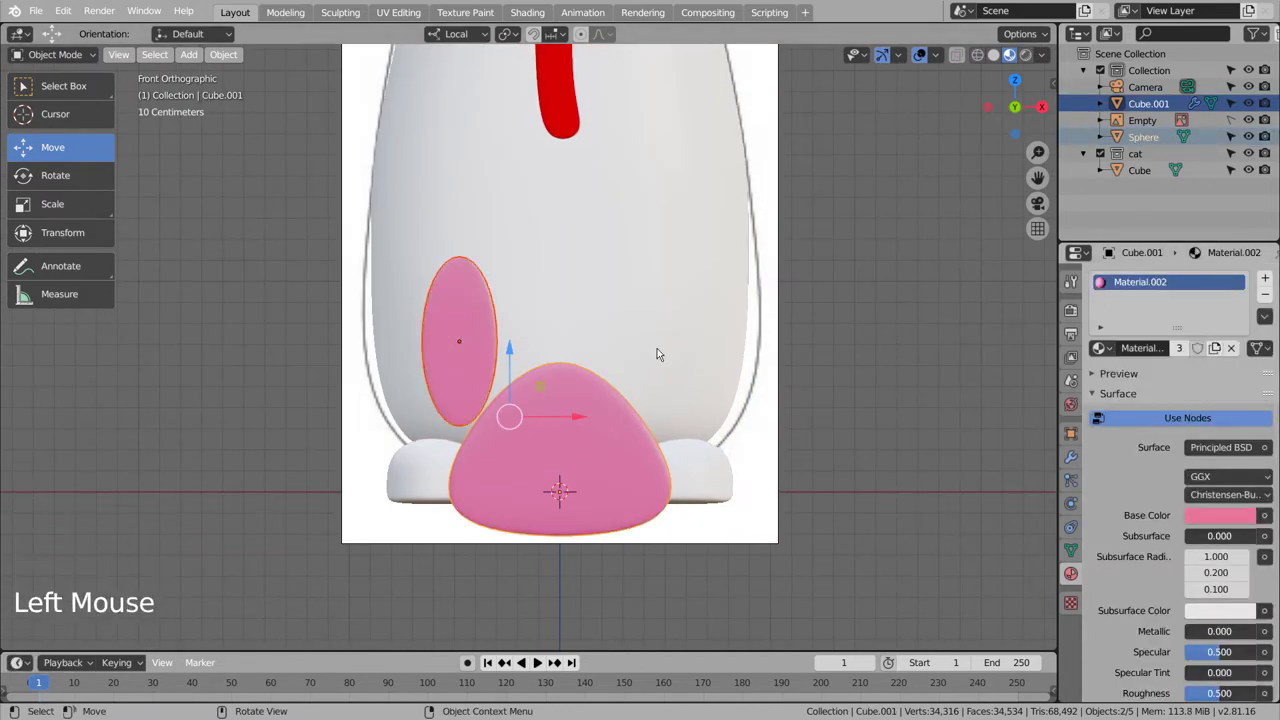
click(630, 457)
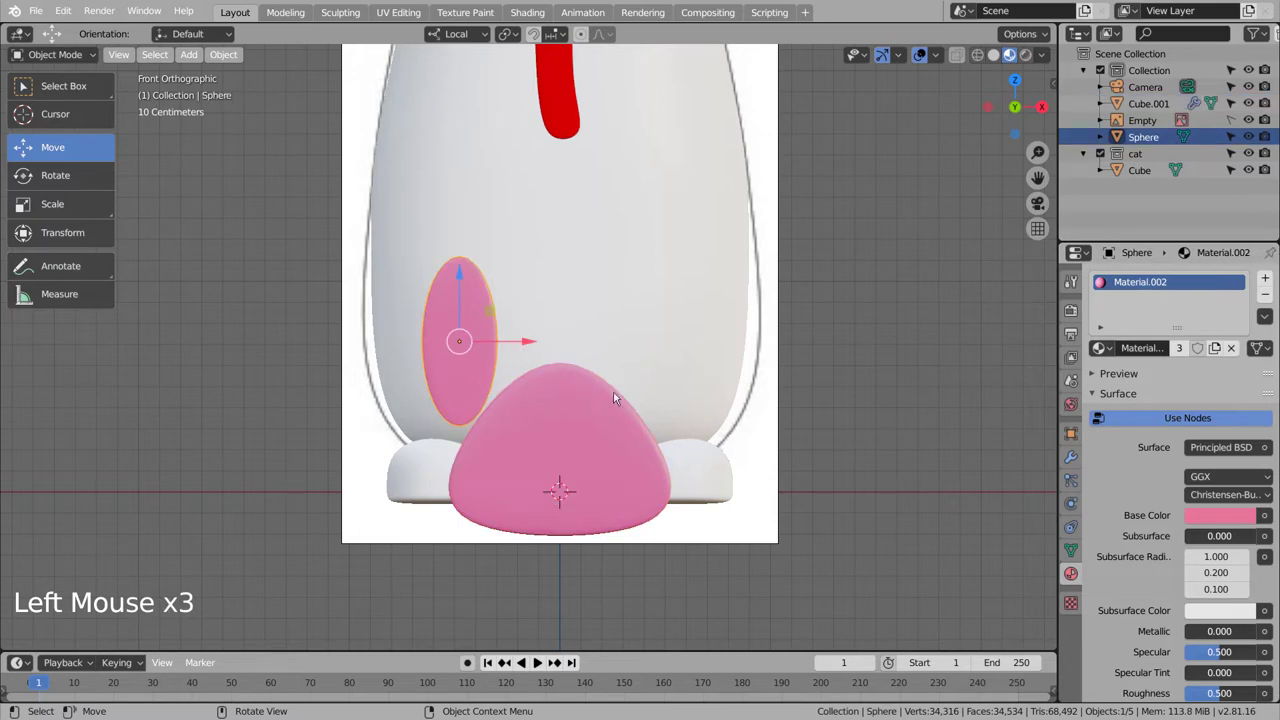
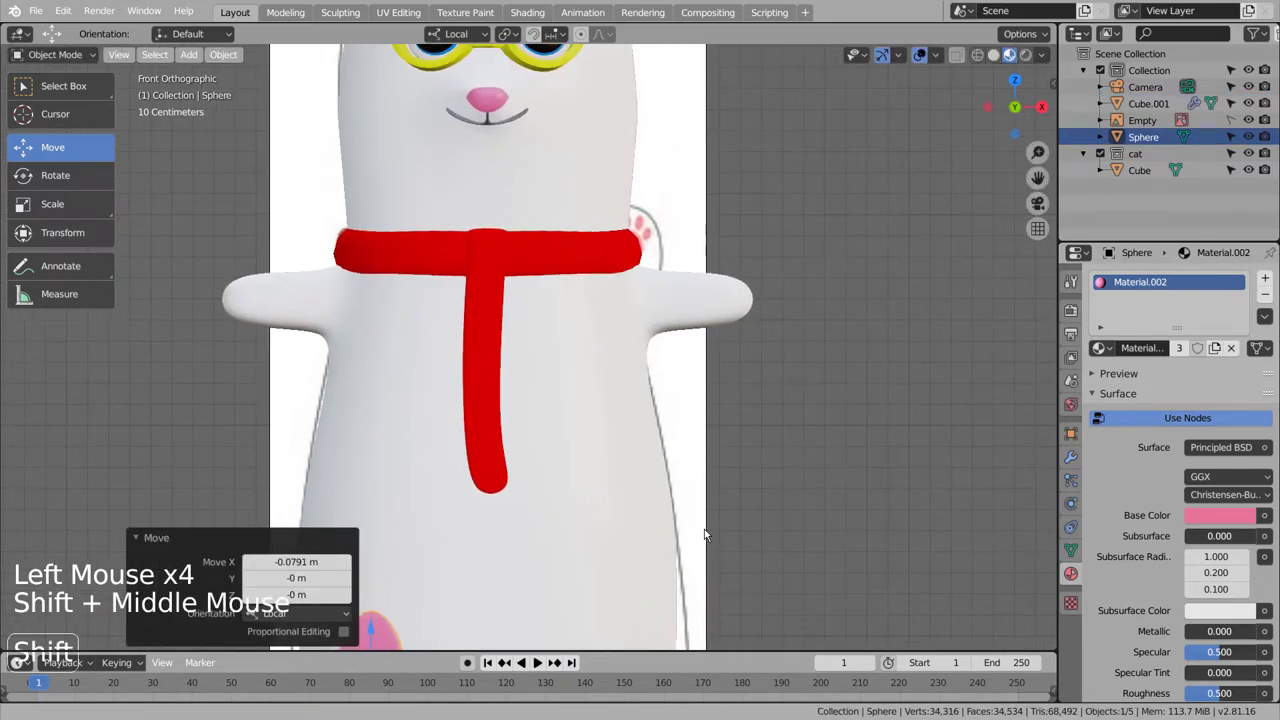
key(s)
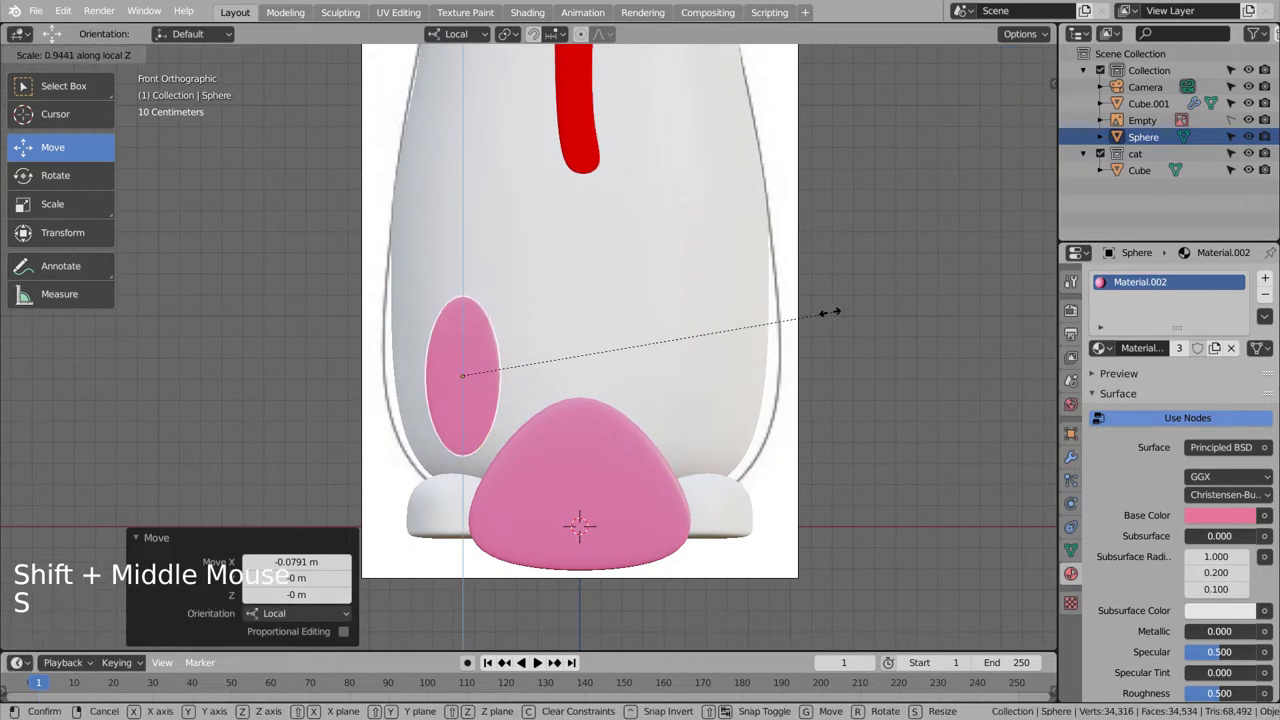
key(s)
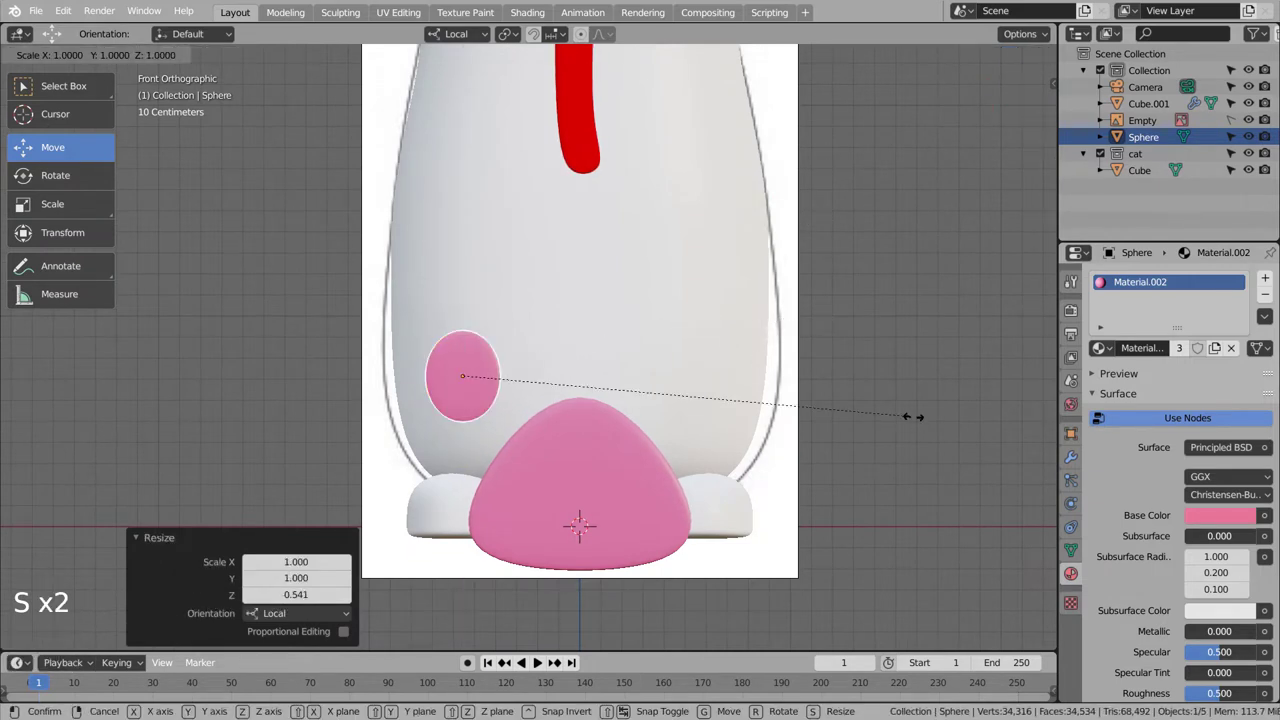
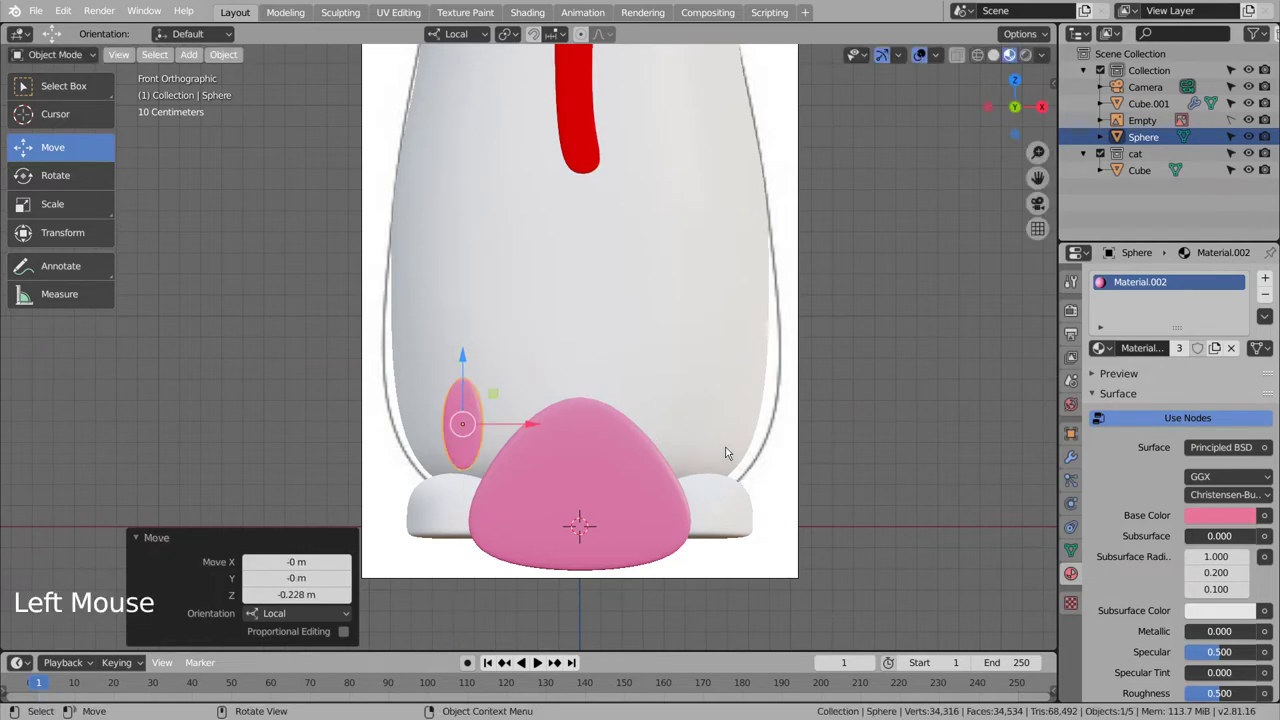
Duplicate the toe oval three times and fan the four toes around the top of the pad
key(shift+d)
key(shift+d)
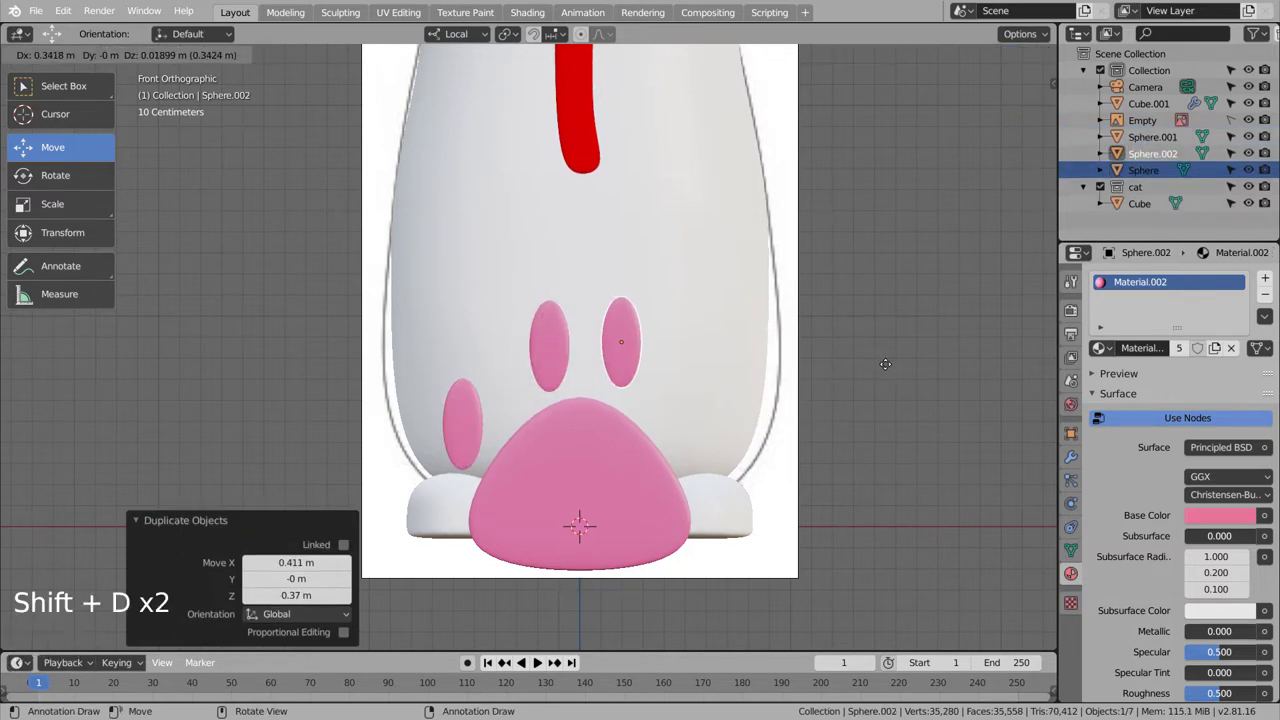
key(shift+d)
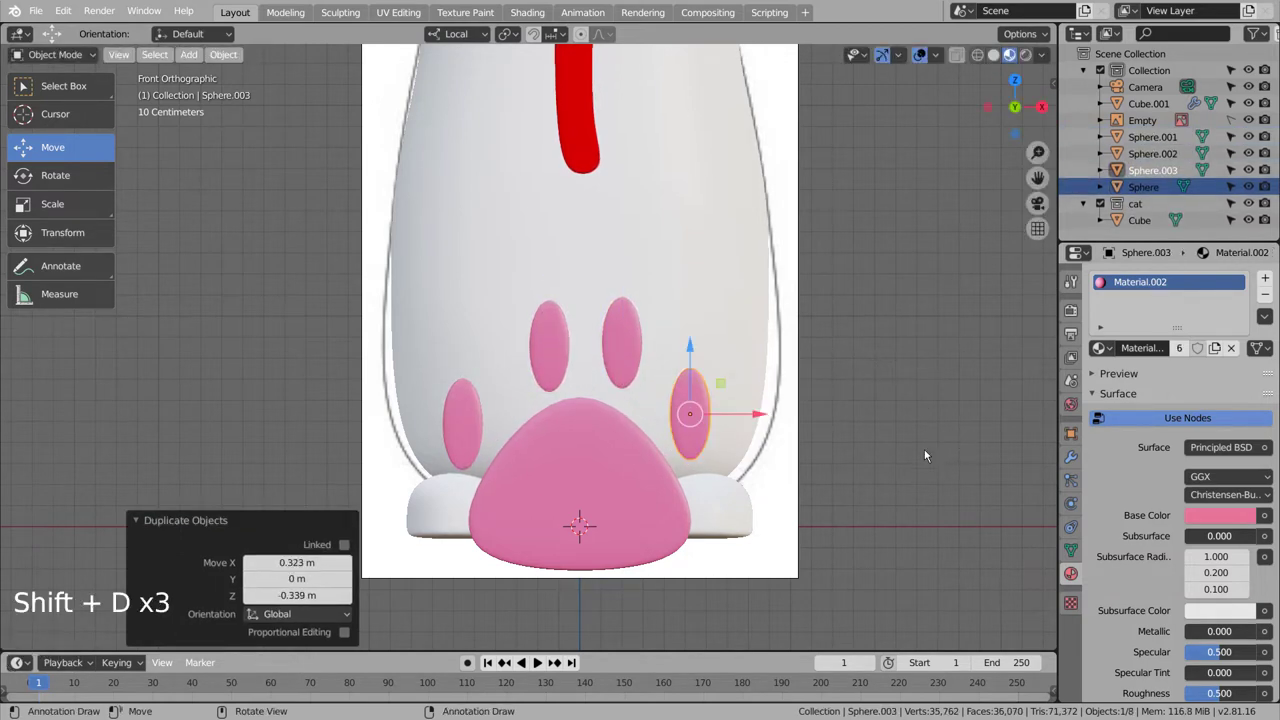
key(r)
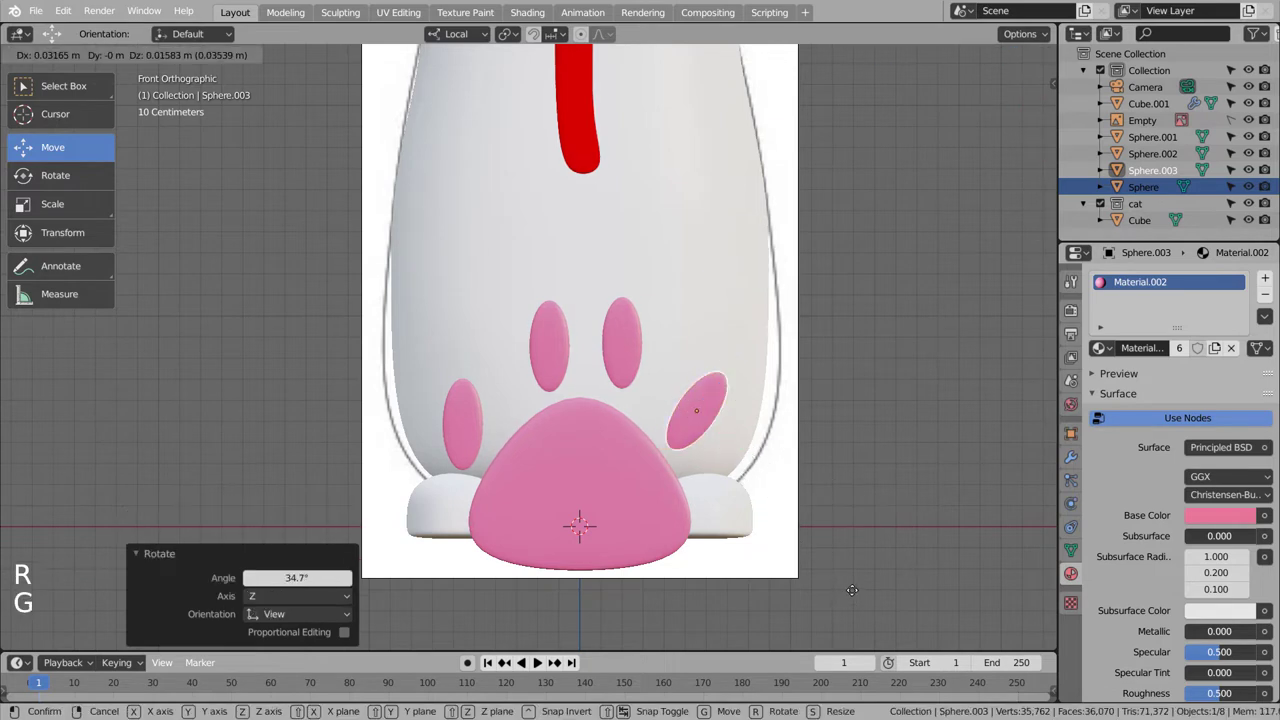
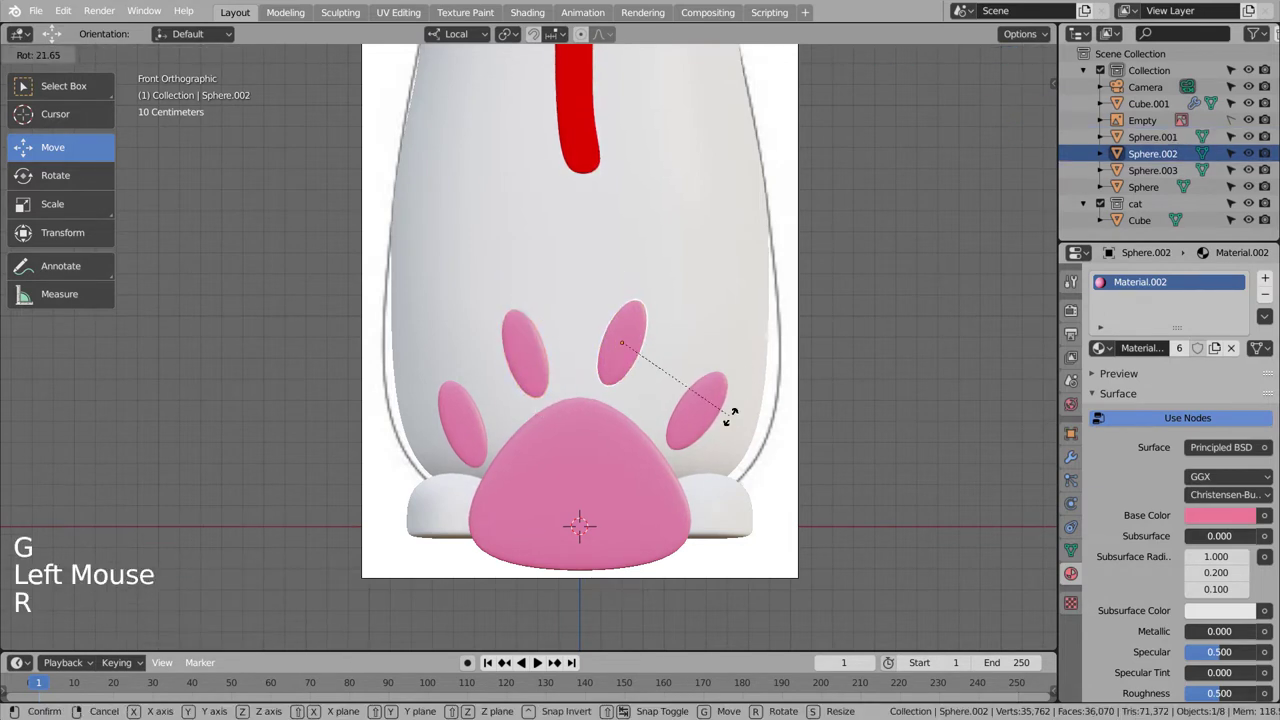
key(g)
scroll(down, 3)
middle_click(752, 225)
scroll(up, 3)
key(shift+z)
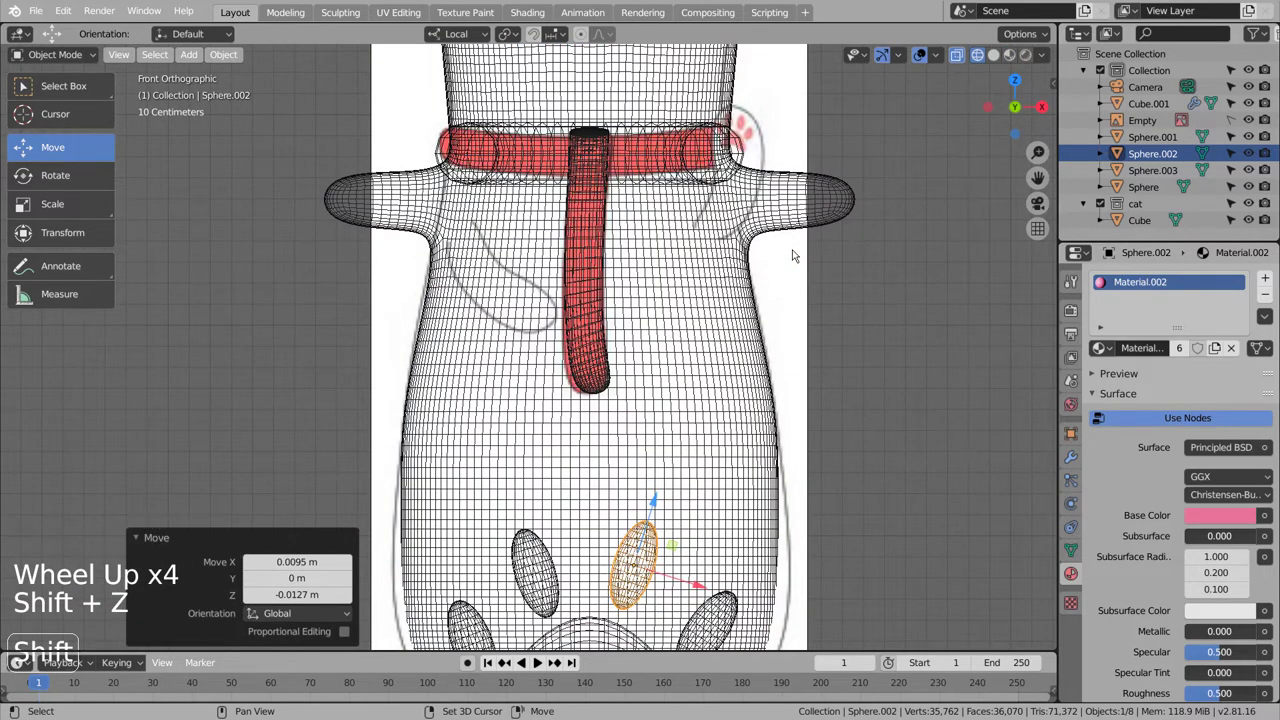
key(shift+z)
middle_click(799, 458)
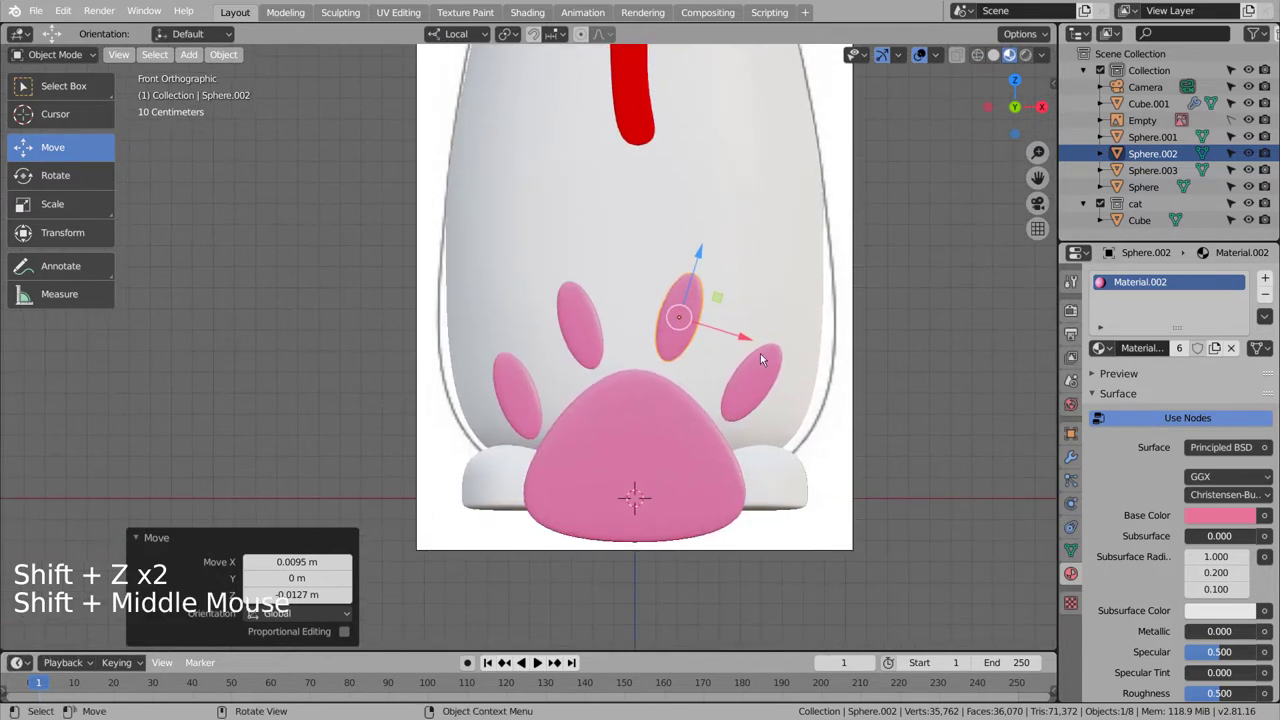
Undo a premature join and apply the pad's Subdivision modifier permanently
click(661, 470)
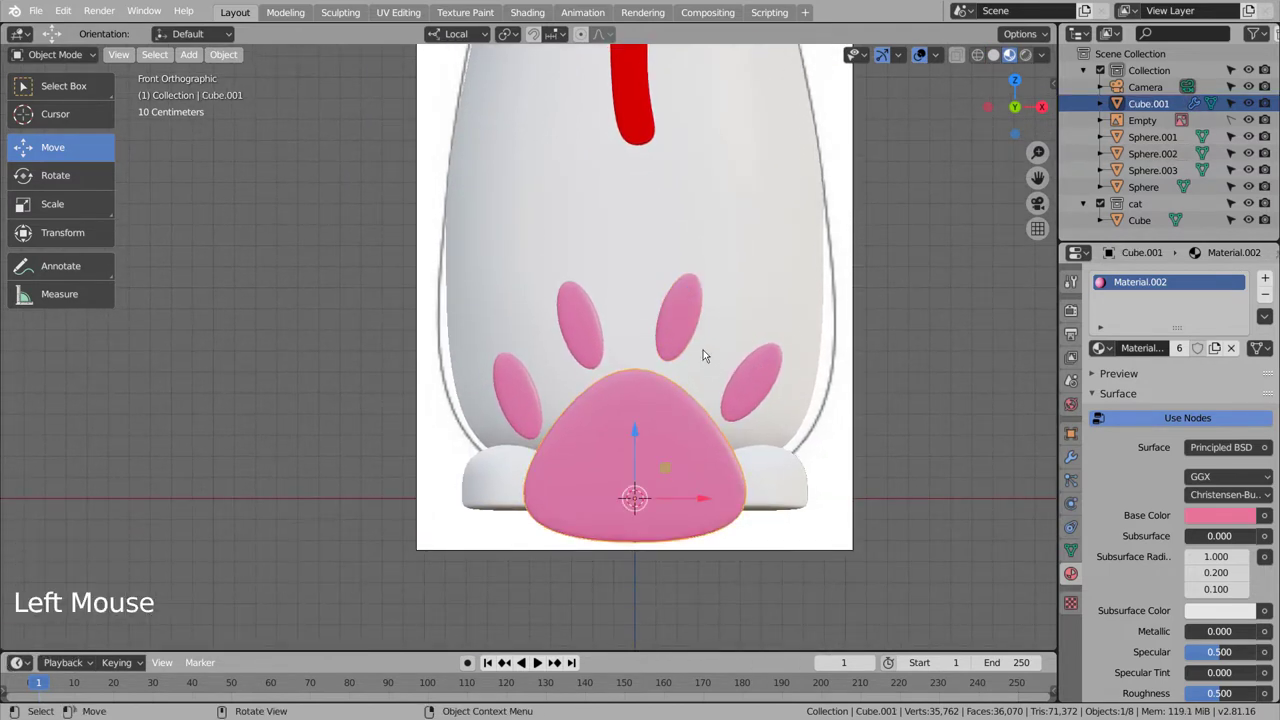
click(757, 407)
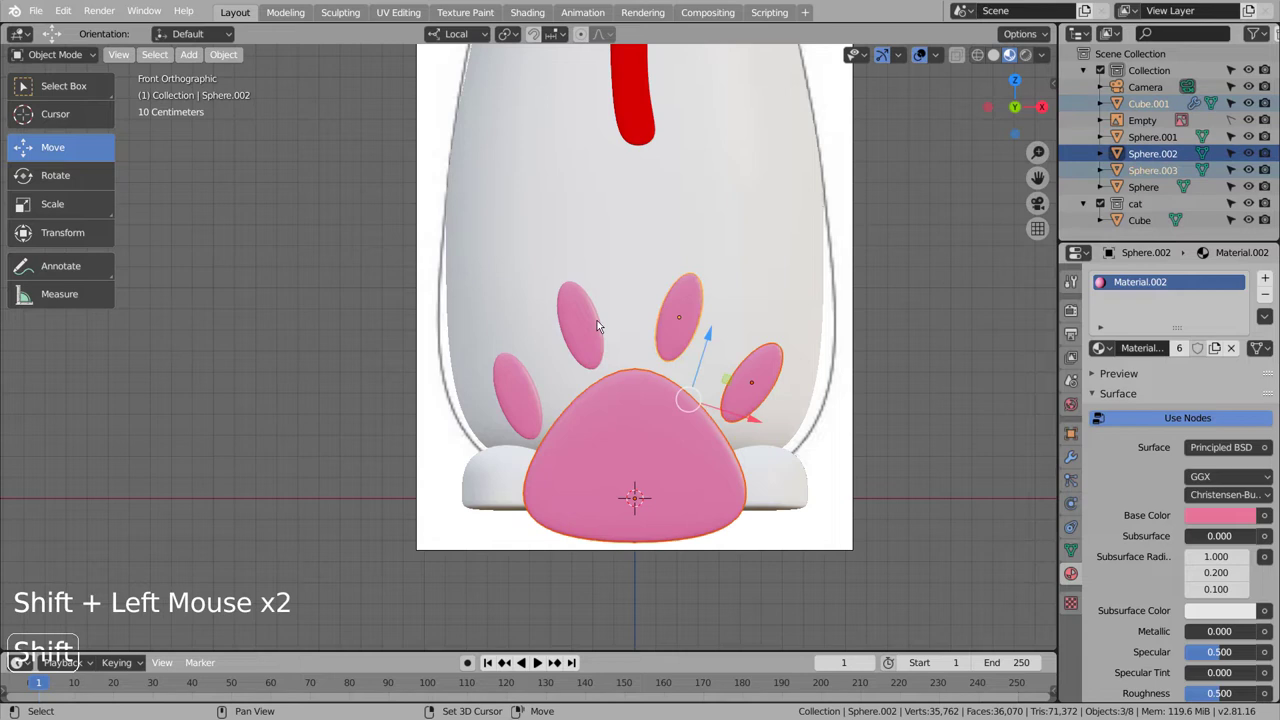
key(ctrl+j)
key(ctrl+z)
key(shift+l)
click(1076, 459)
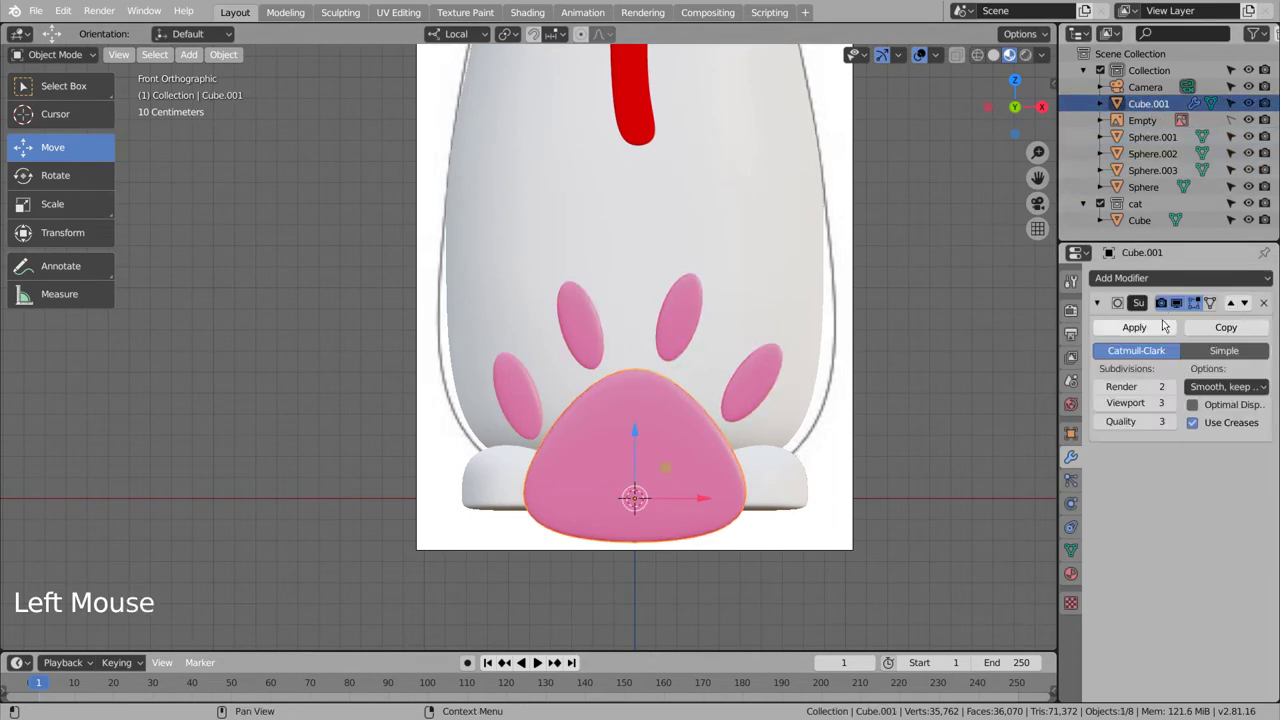
click(1165, 329)
Join the toes and pad into one paw-print object and set its origin to geometry
click(751, 393)
click(683, 323)
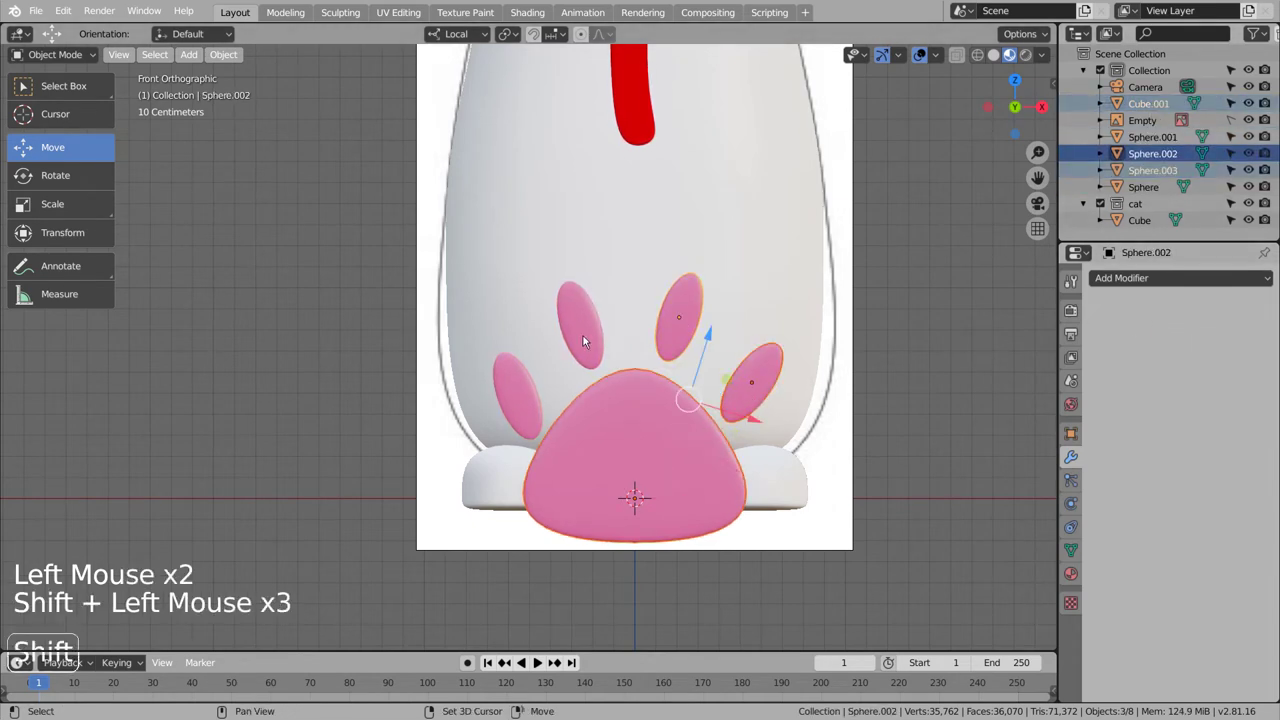
key(ctrl+j)
right_click(655, 450)
key(shift+l)
click(663, 441)
Shrink the paw print tiny and rotate it to face downward toward the arm tip
key(s)
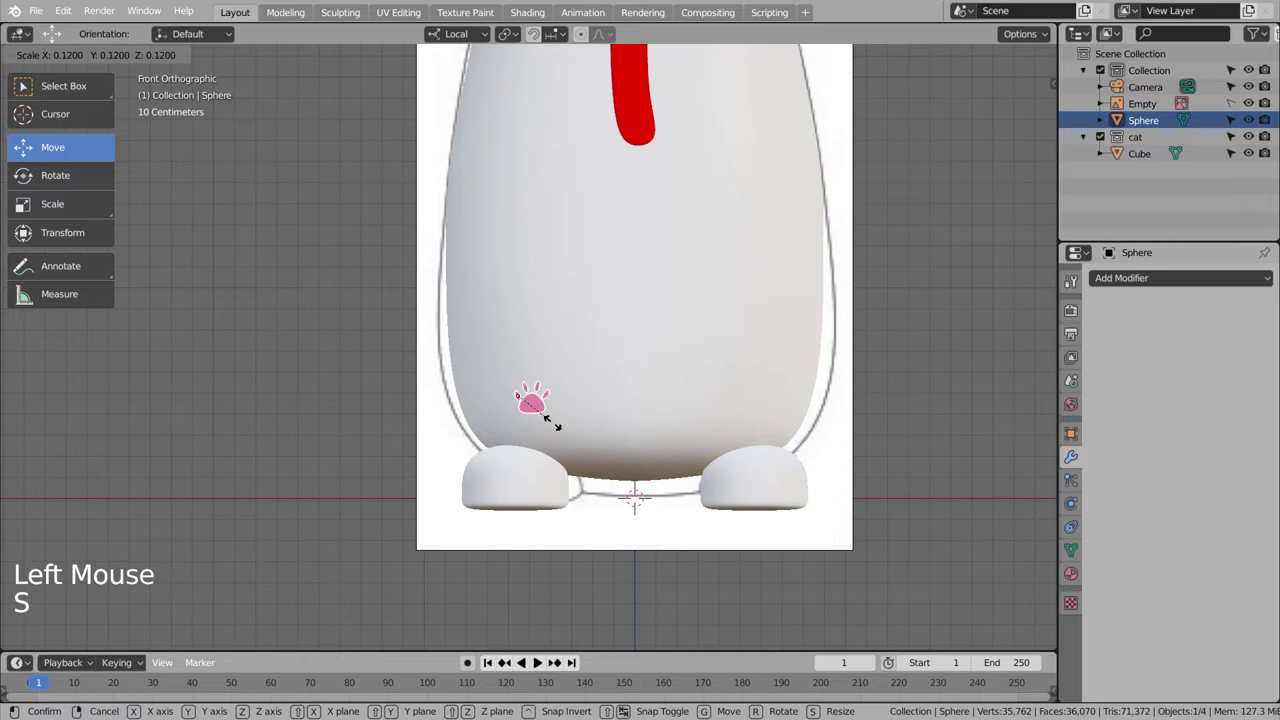
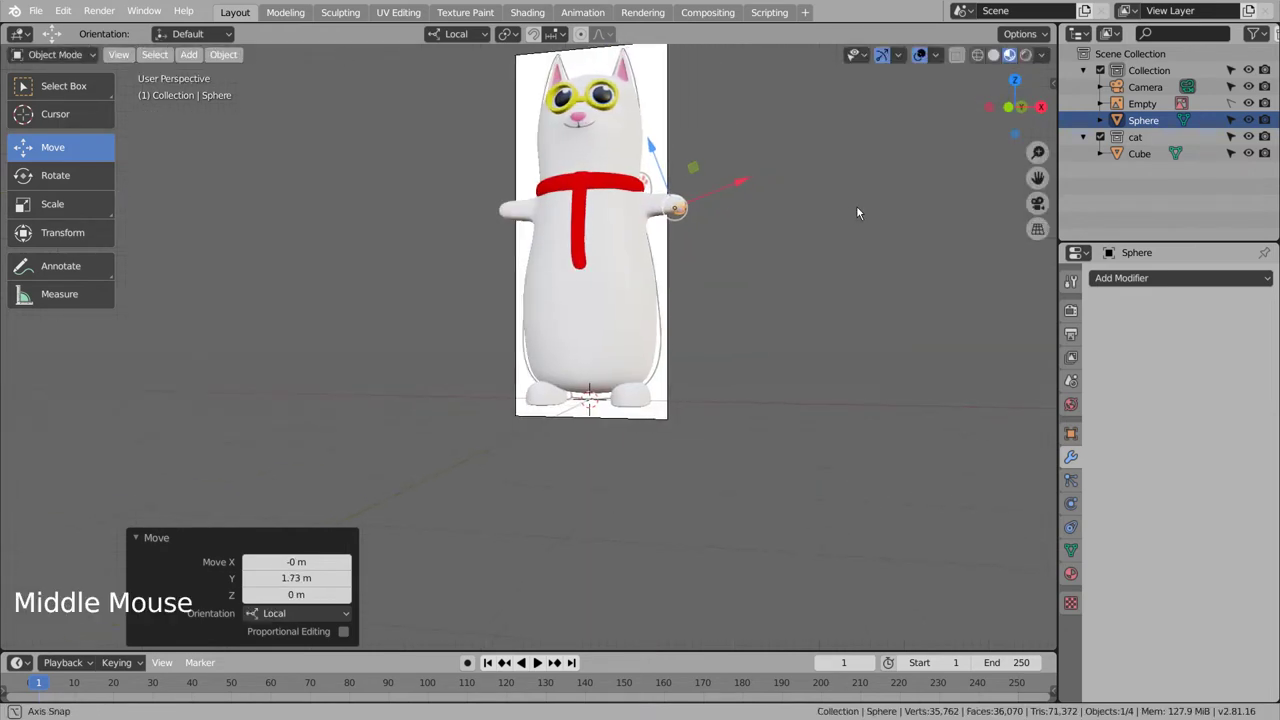
key(KP_1)
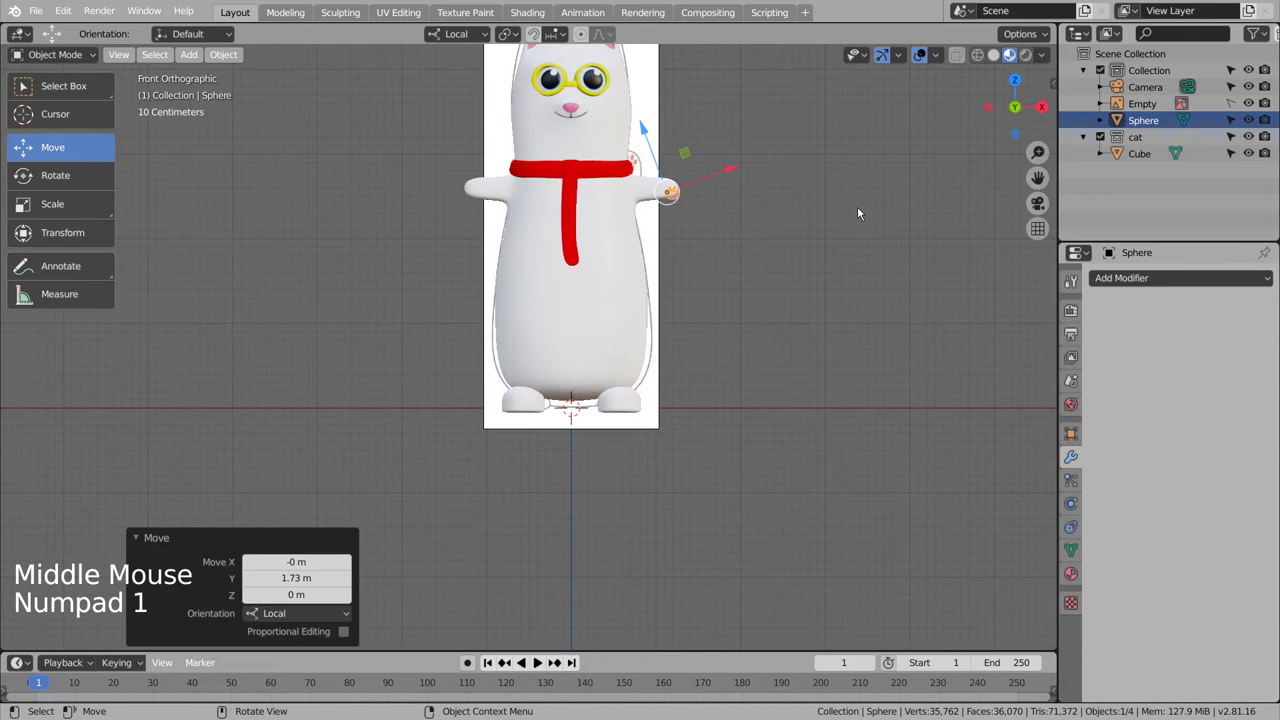
key(r)
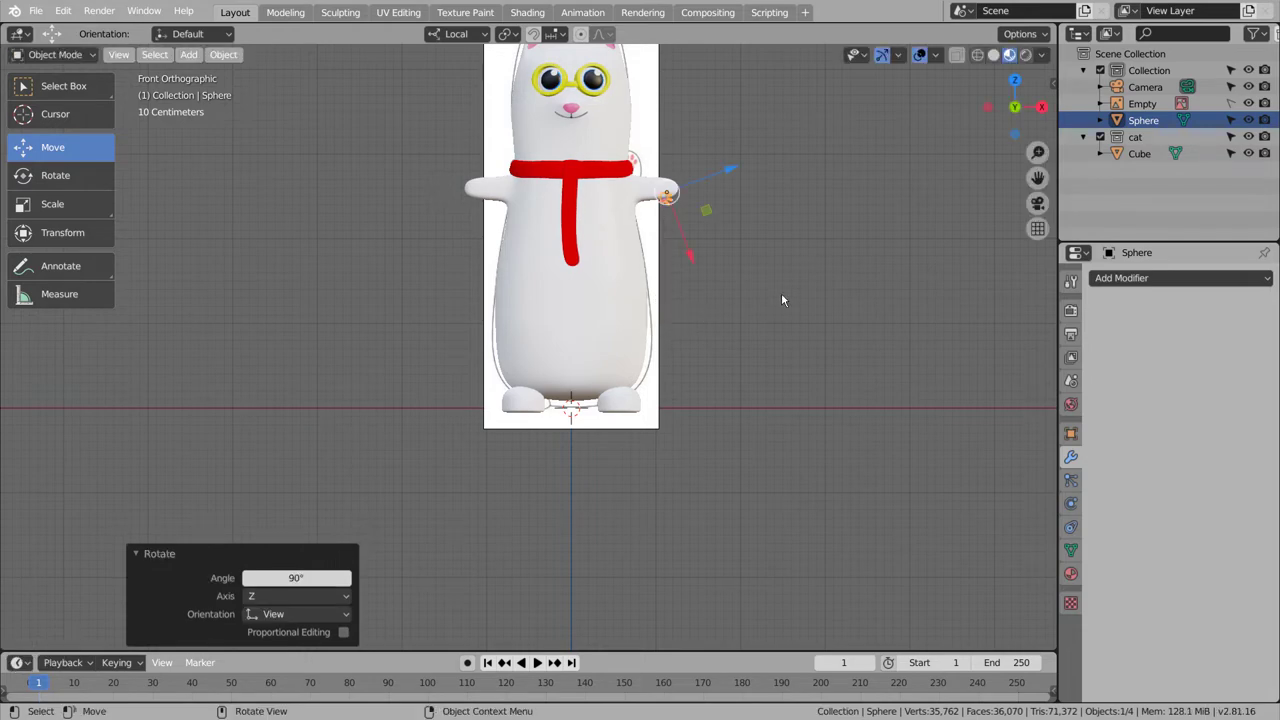
middle_click(812, 316)
scroll(up, 3)
middle_click(811, 245)
middle_click(703, 366)
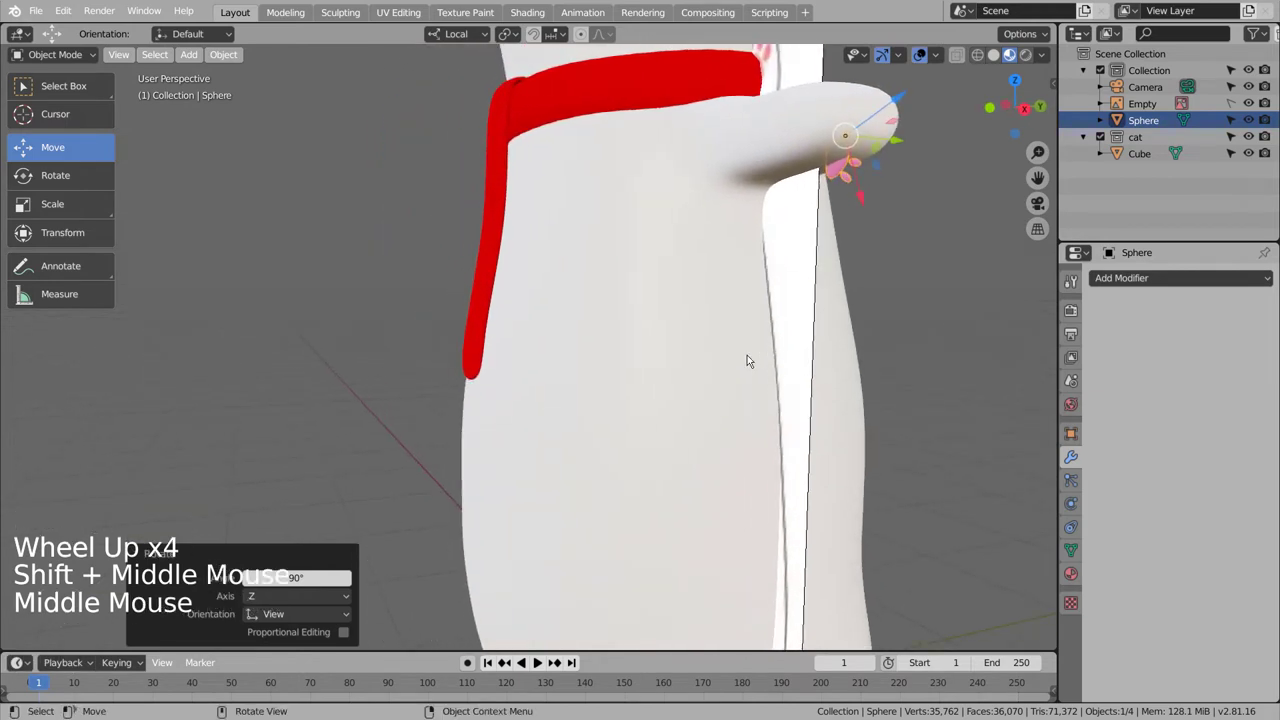
Move the paw print under the tip of the outstretched arm and check placement from all sides
key(KP_1)
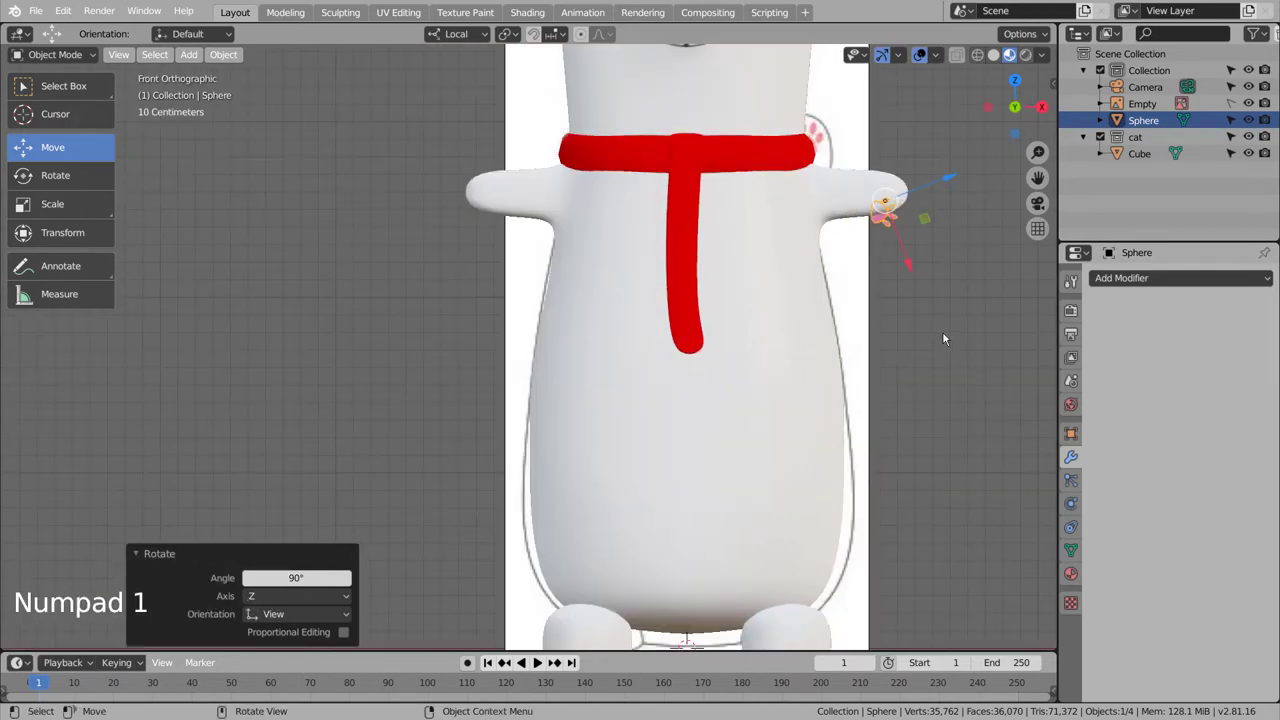
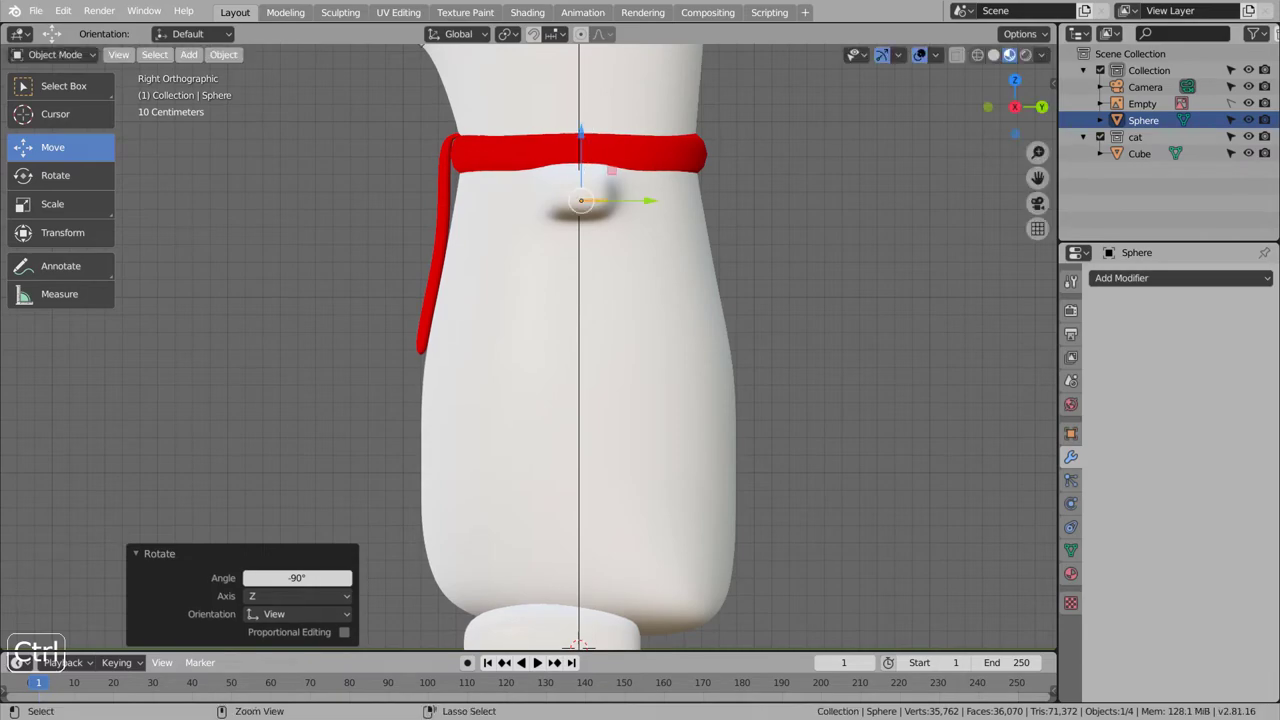
key(g)
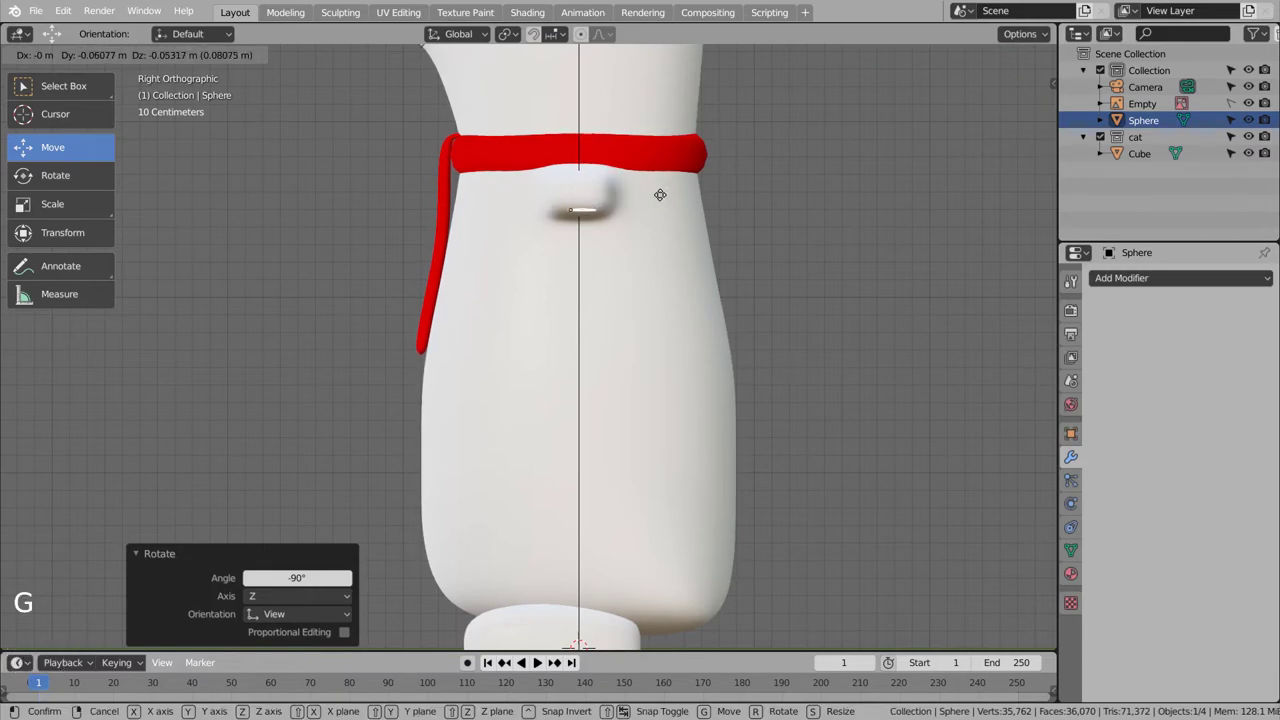
key(shift+z)
middle_click(673, 229)
middle_click(700, 193)
middle_click(654, 422)
key(shift+z)
middle_click(713, 324)
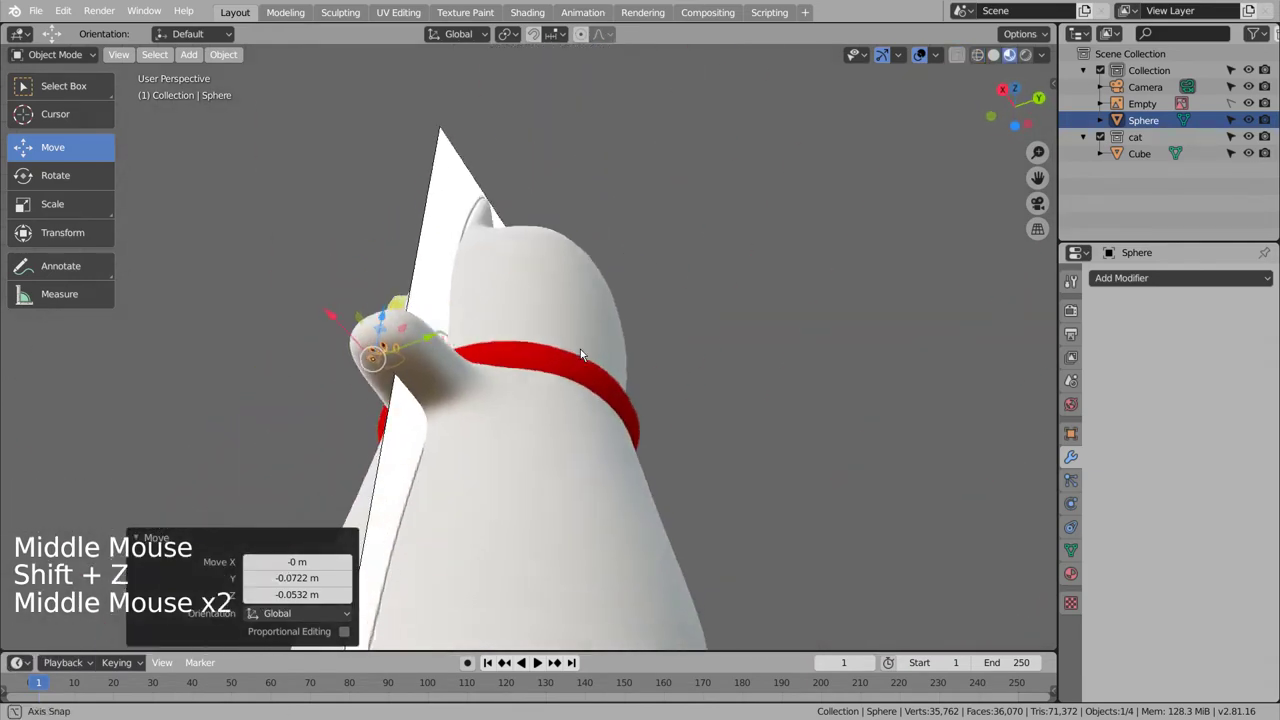
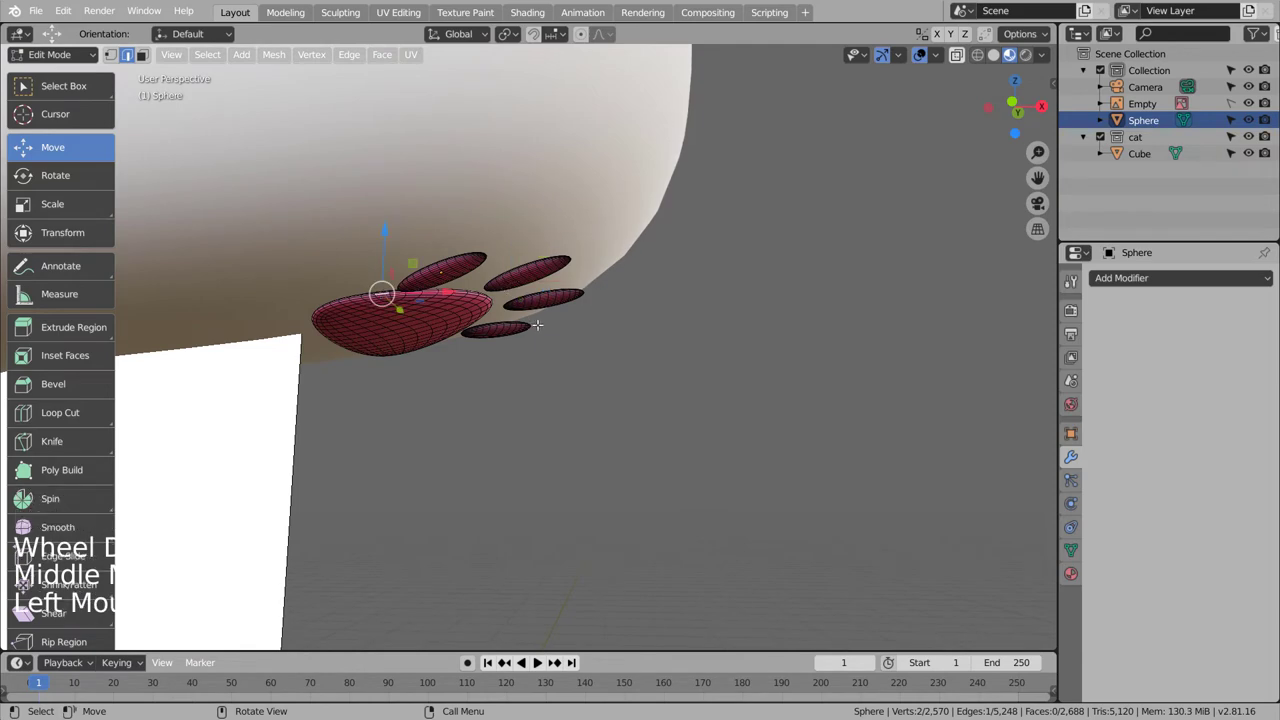
Clear the selection and orbit under the arm to inspect the paw print, ending front-on
scroll(up, 3)
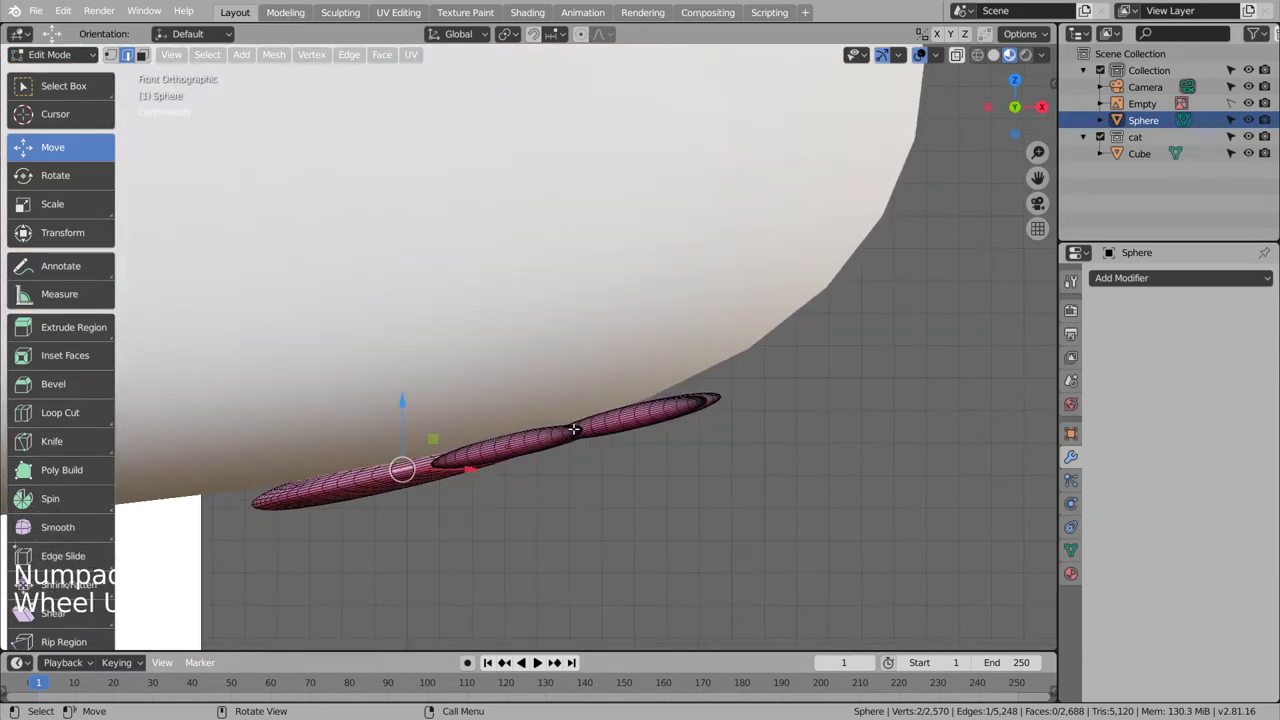
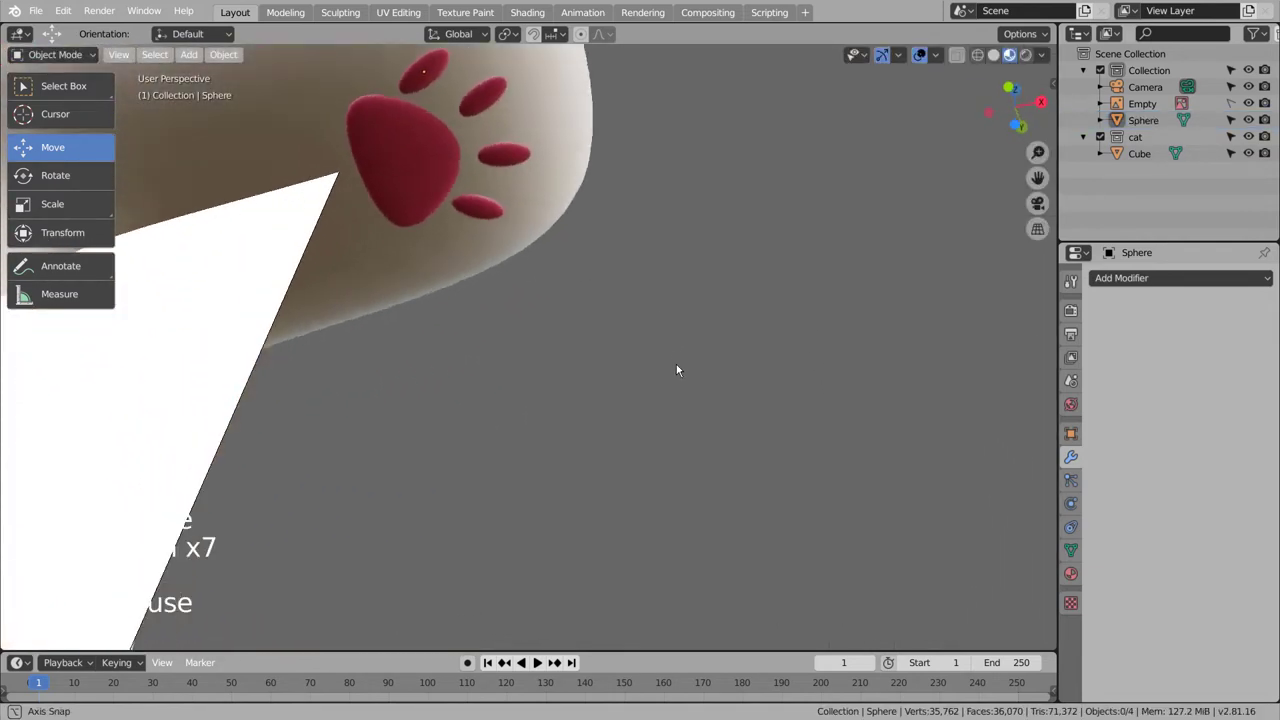
click(756, 402)
middle_click(756, 402)
middle_click(743, 414)
click(725, 415)
middle_click(725, 415)
scroll(down, 3)
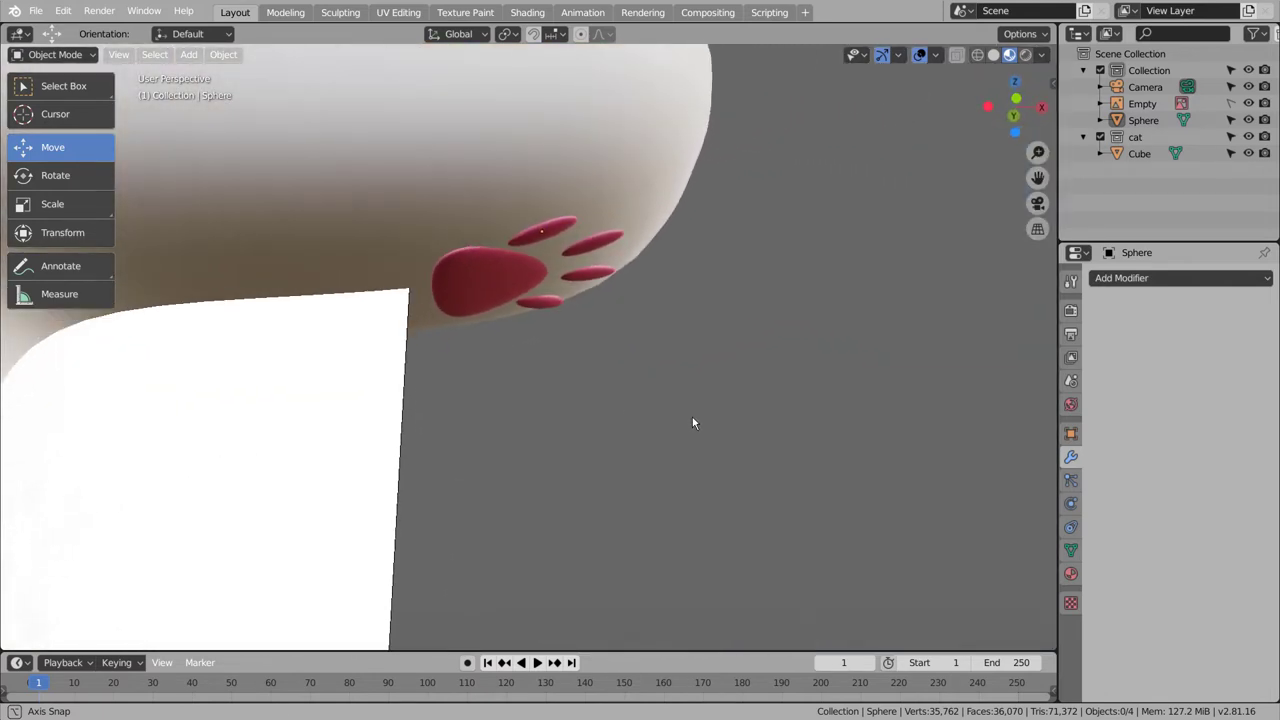
middle_click(688, 424)
scroll(down, 3)
middle_click(664, 435)
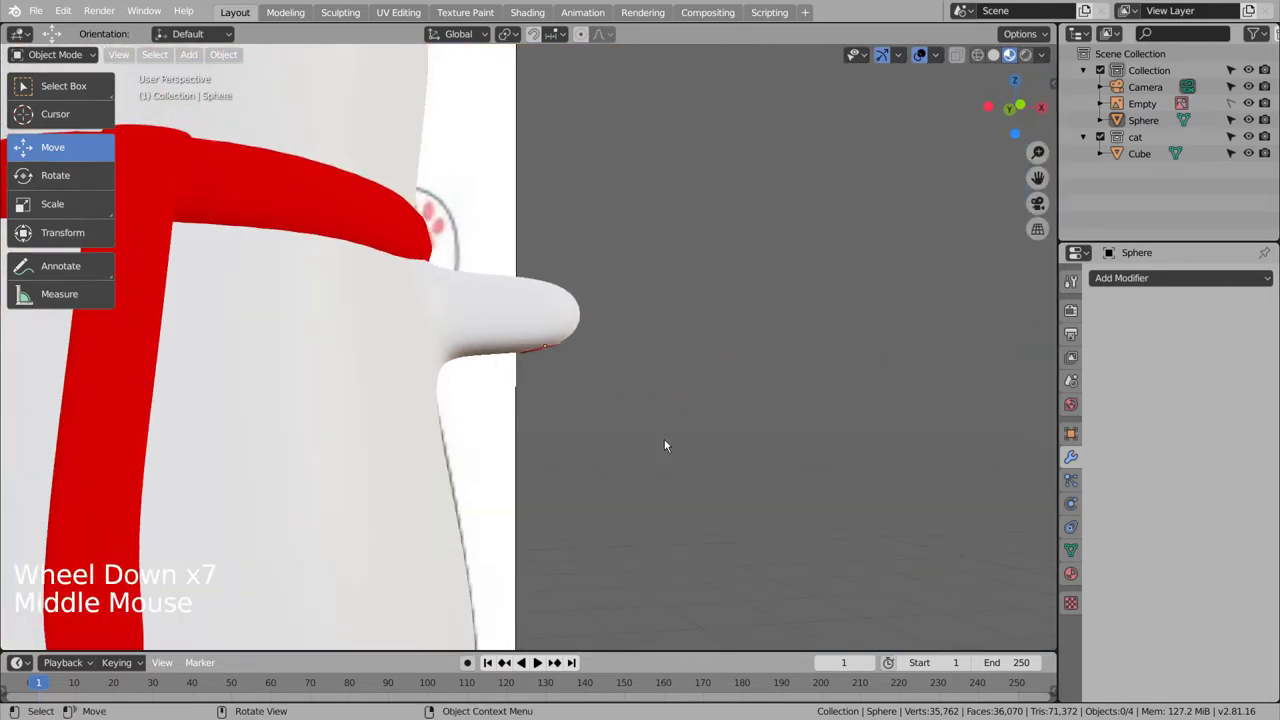
key(KP_1)
Select the paw print with the body and join them into one object, framing the whole cat
click(541, 355)
scroll(up, 3)
click(594, 400)
click(555, 361)
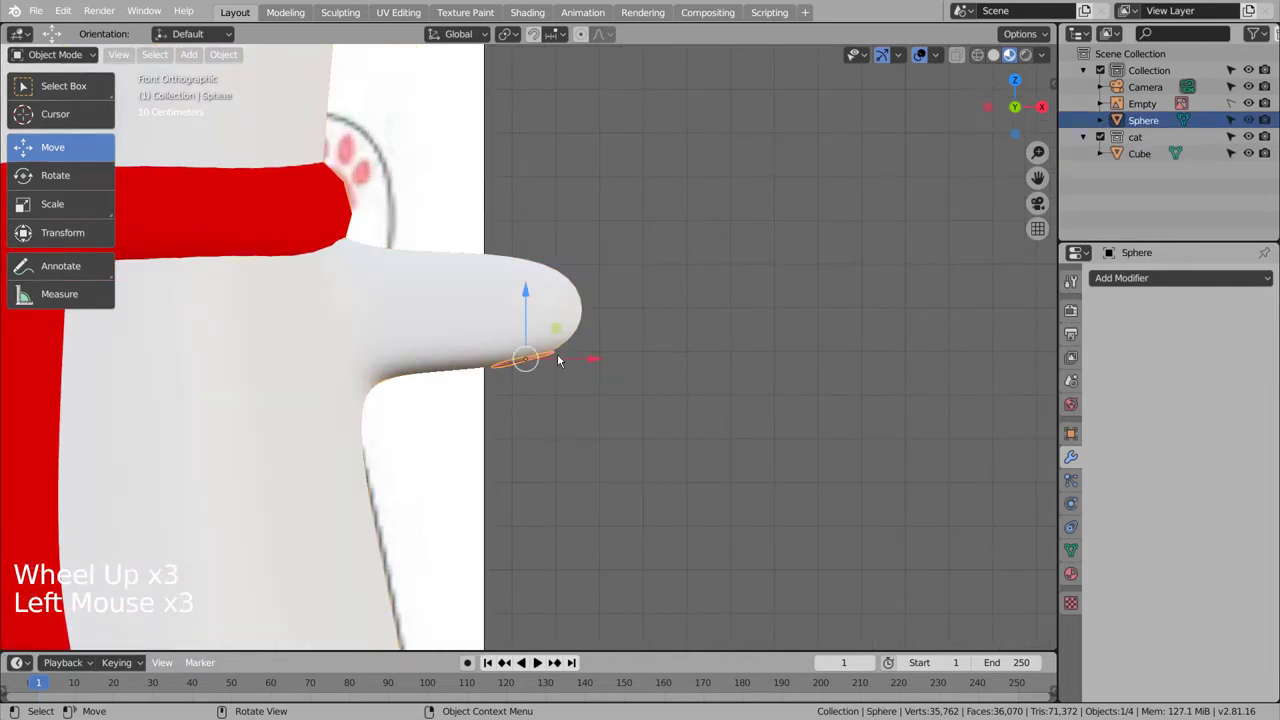
middle_click(520, 447)
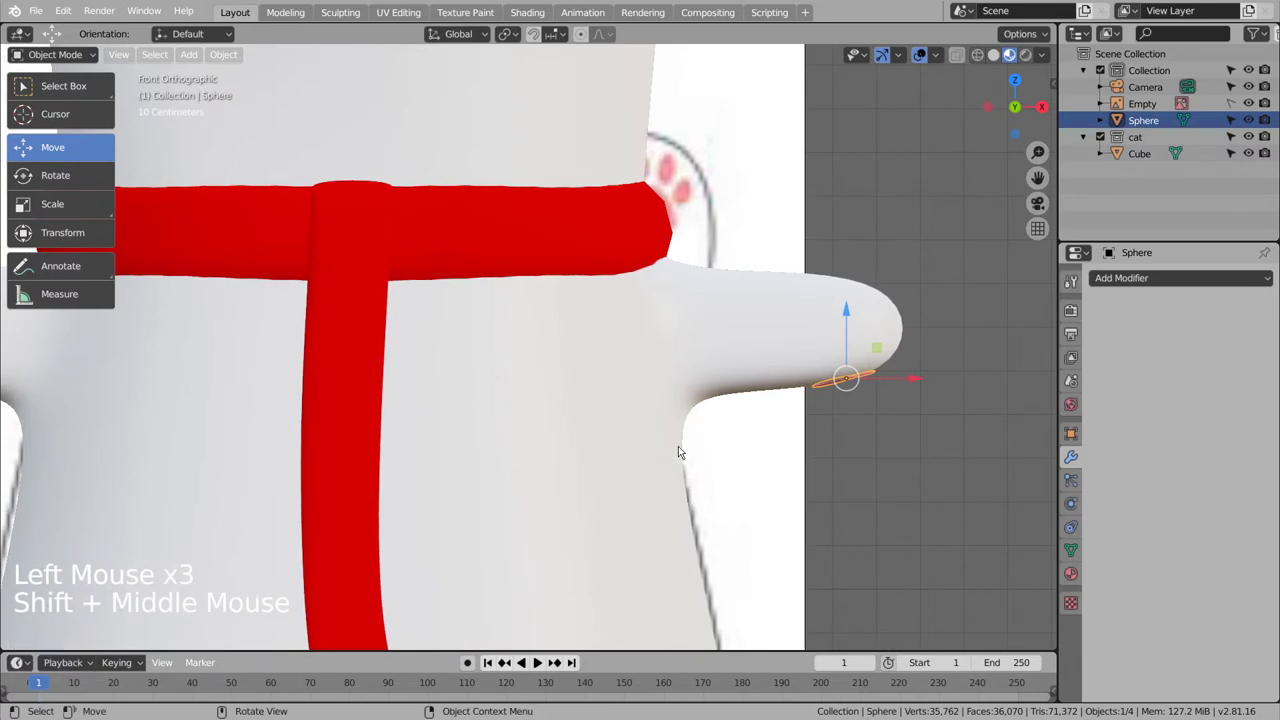
key(KP_3)
key(KP_1)
click(840, 479)
scroll(down, 3)
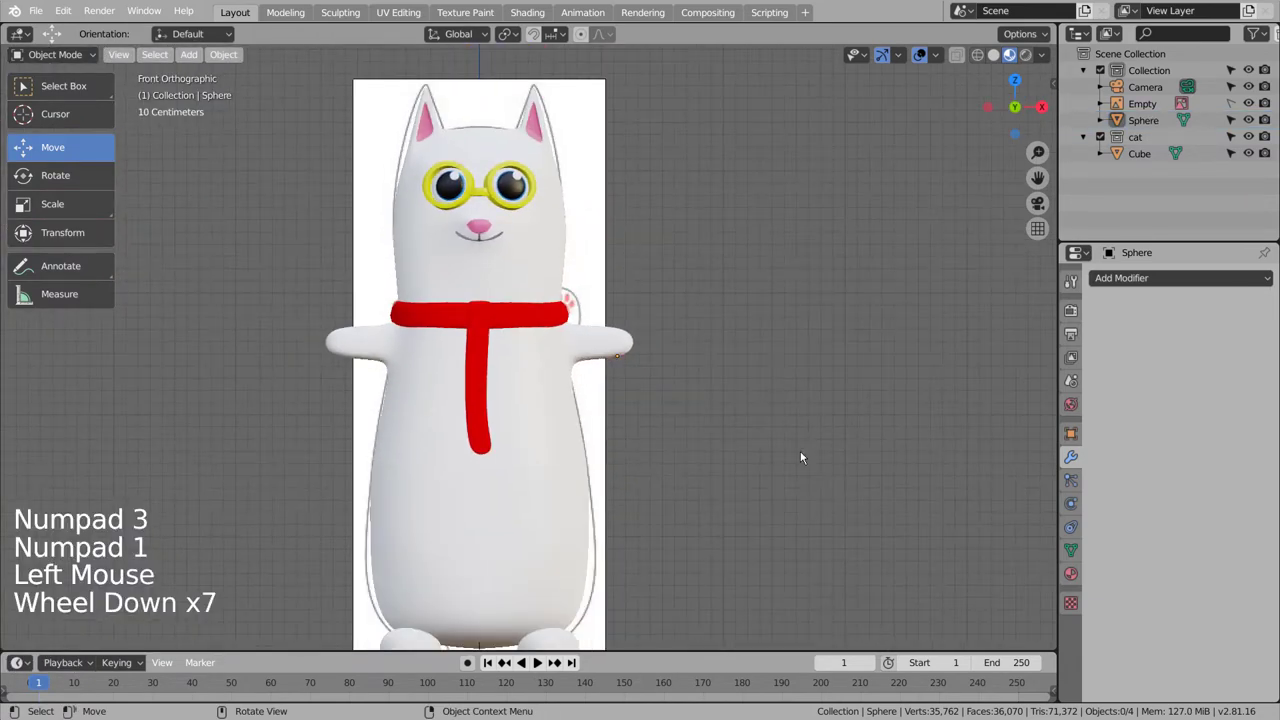
scroll(down, 3)
scroll(up, 3)
click(821, 377)
key(ctrl+j)
Collapse the cat collection in the Outliner and deselect everything
click(841, 413)
click(776, 345)
click(789, 502)
scroll(down, 3)
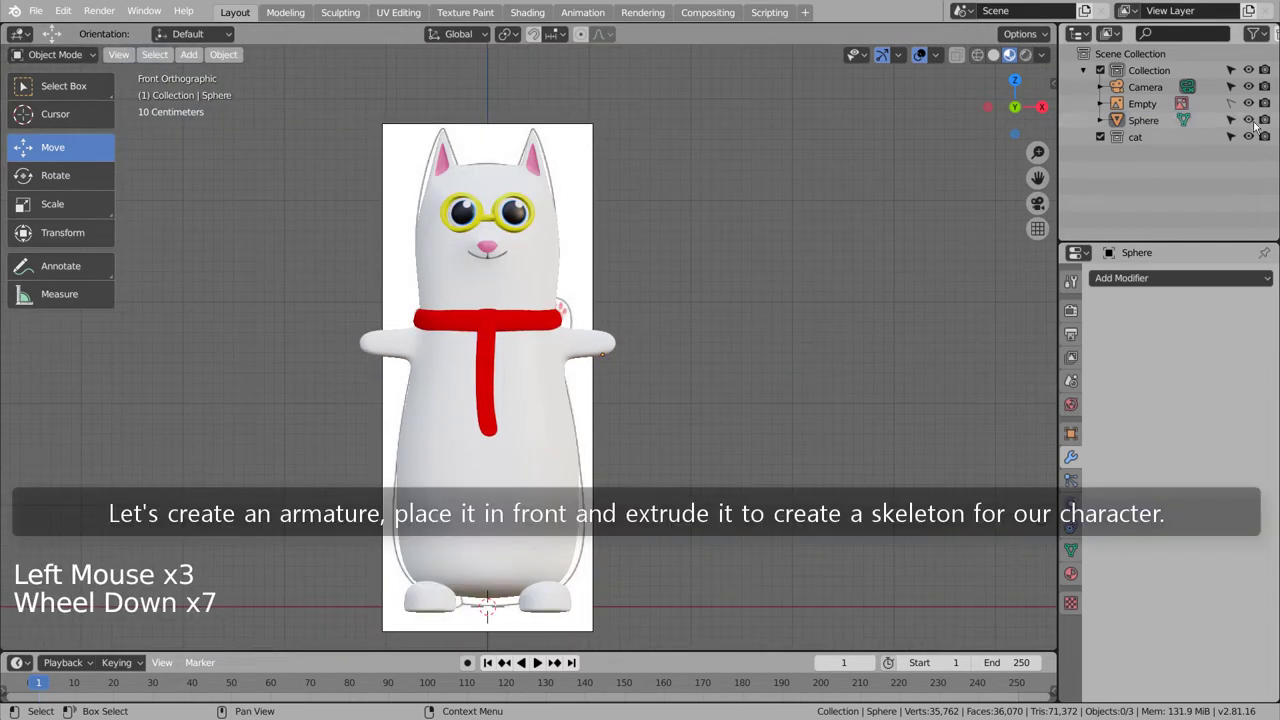
Hide the reference Empty, add an armature and enable In Front viewport display for its bones
click(1255, 109)
click(1272, 107)
key(shift+a)
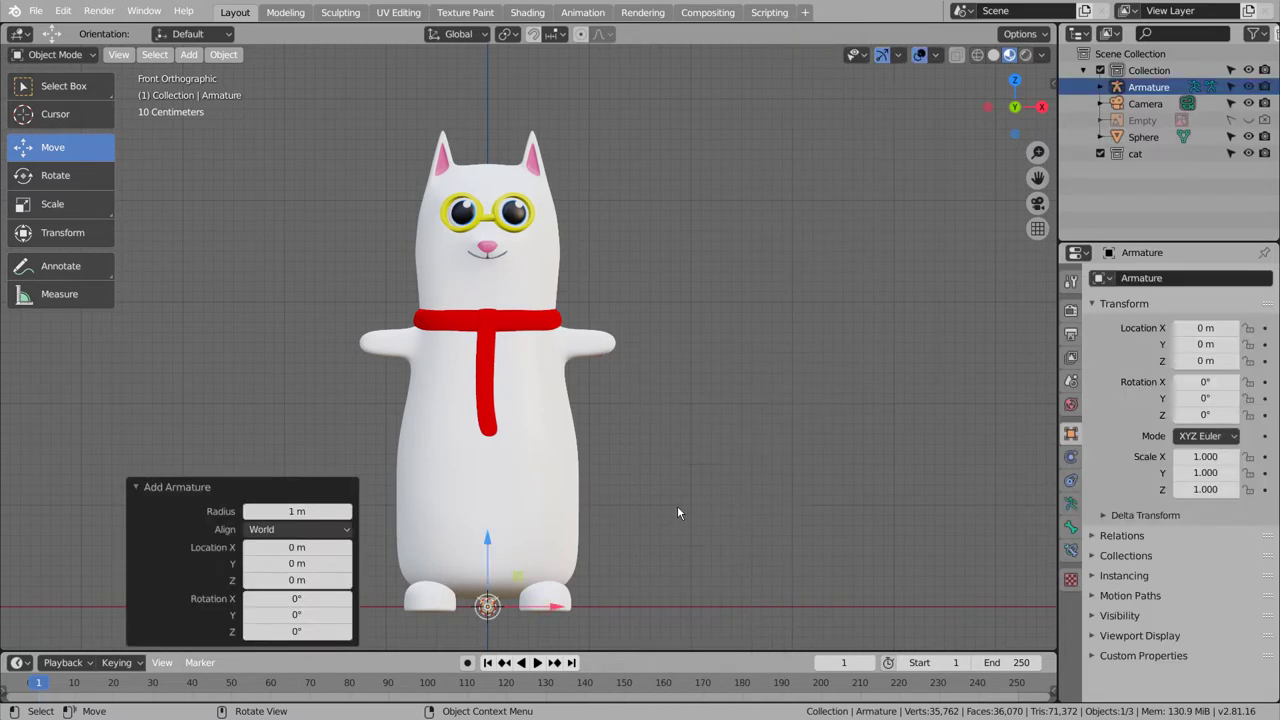
click(1086, 506)
click(1100, 514)
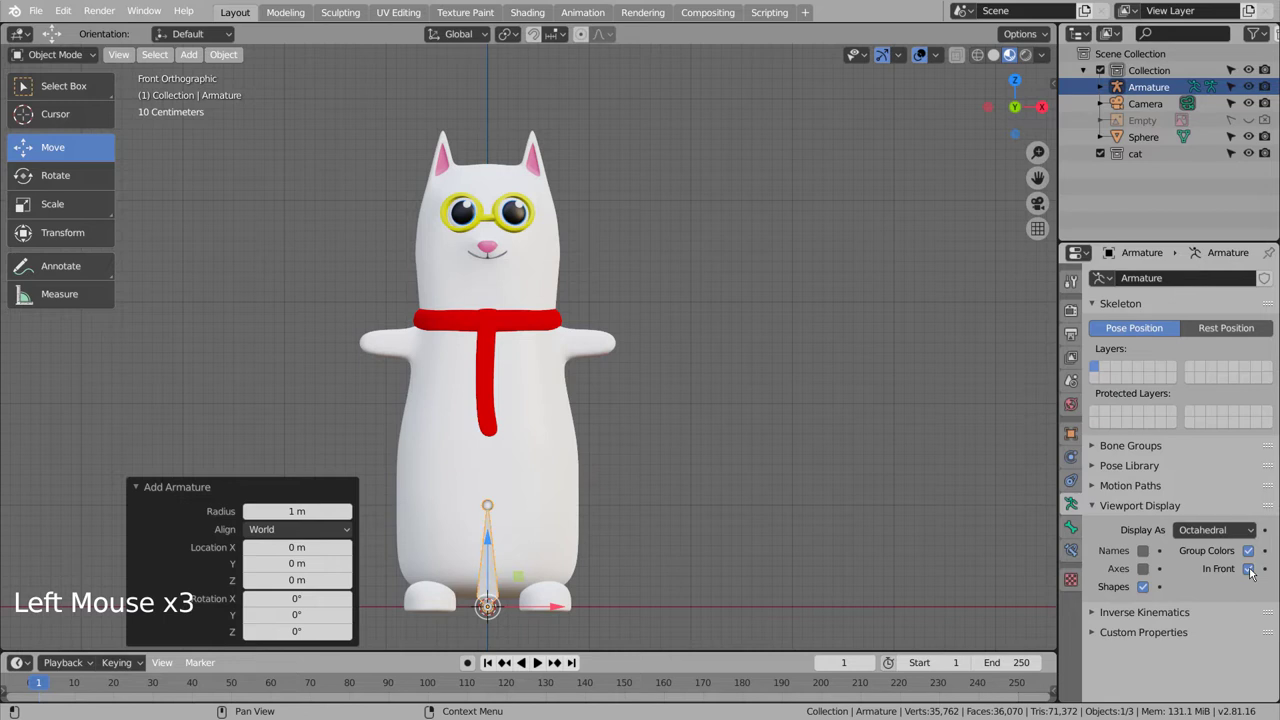
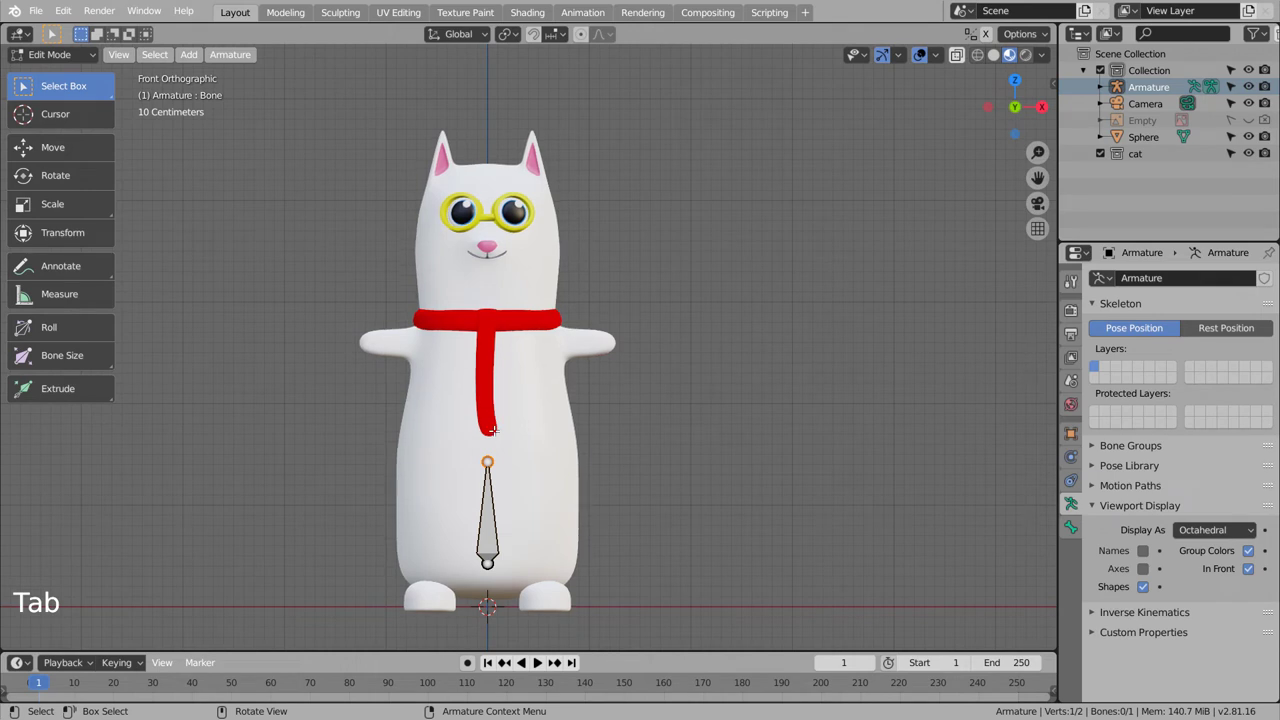
Extrude spine, head, arm and both foot bones from the base bone in Edit Mode
key(e)
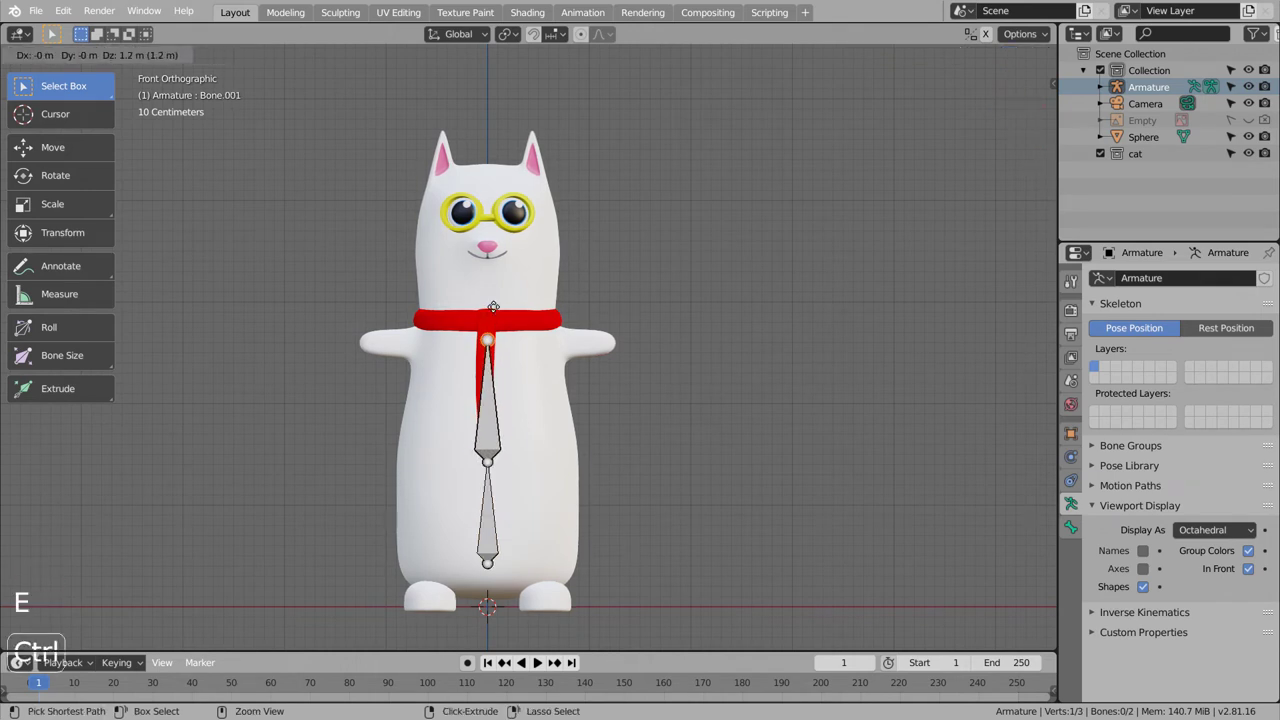
key(e)
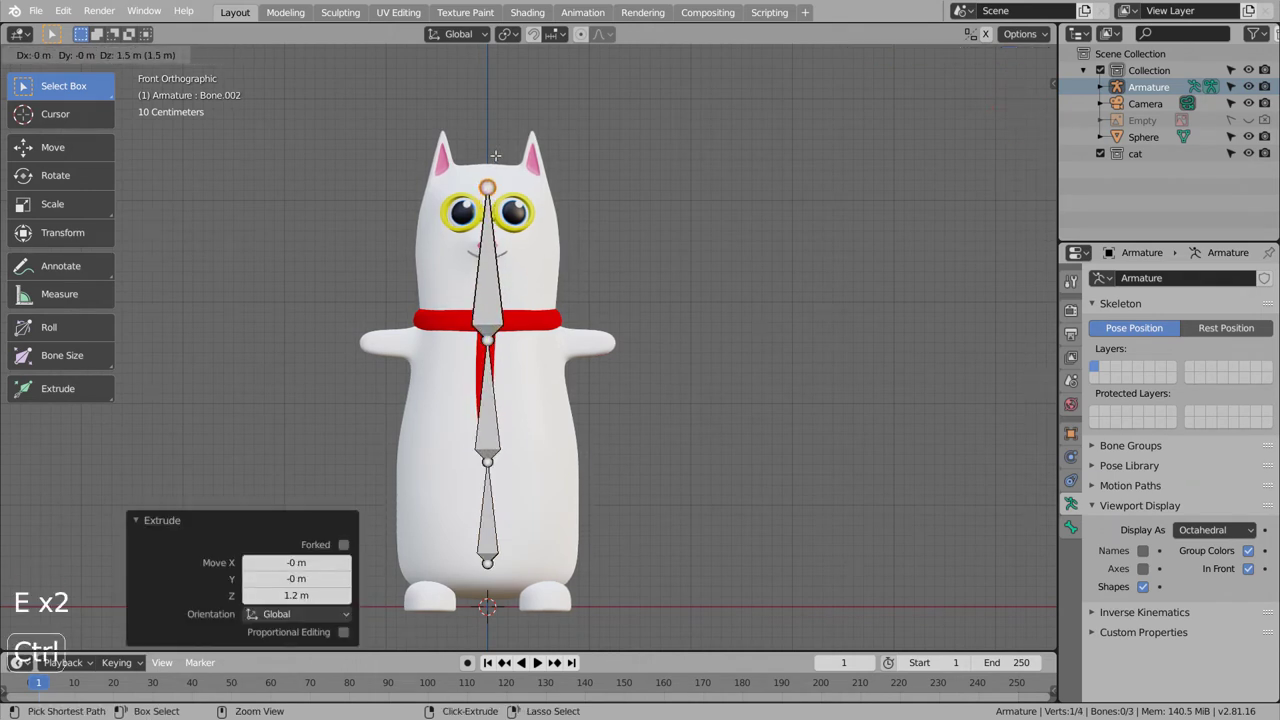
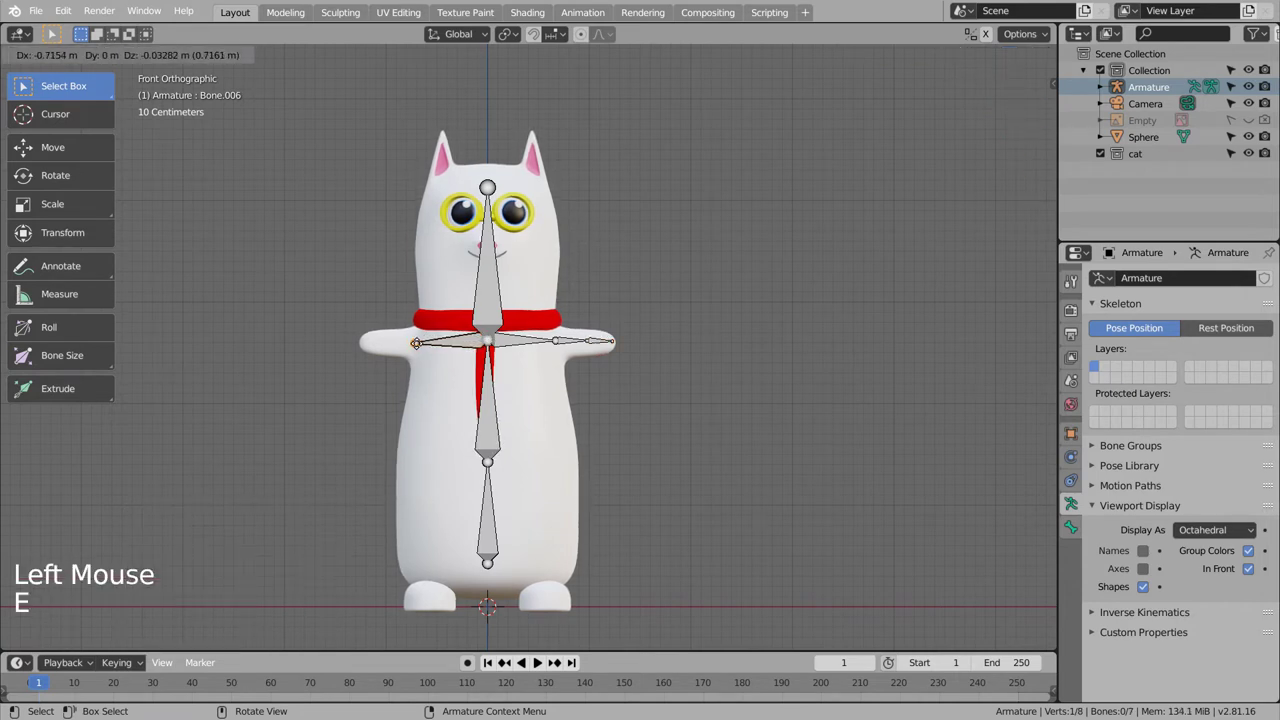
key(e)
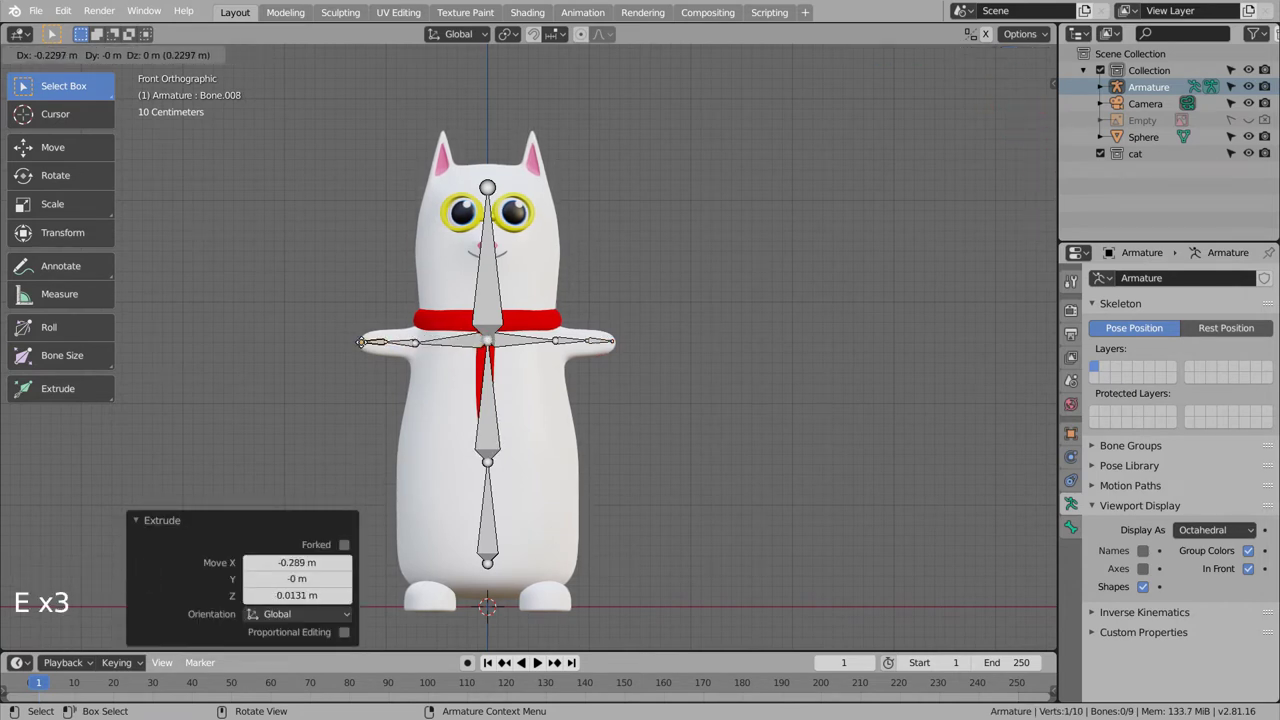
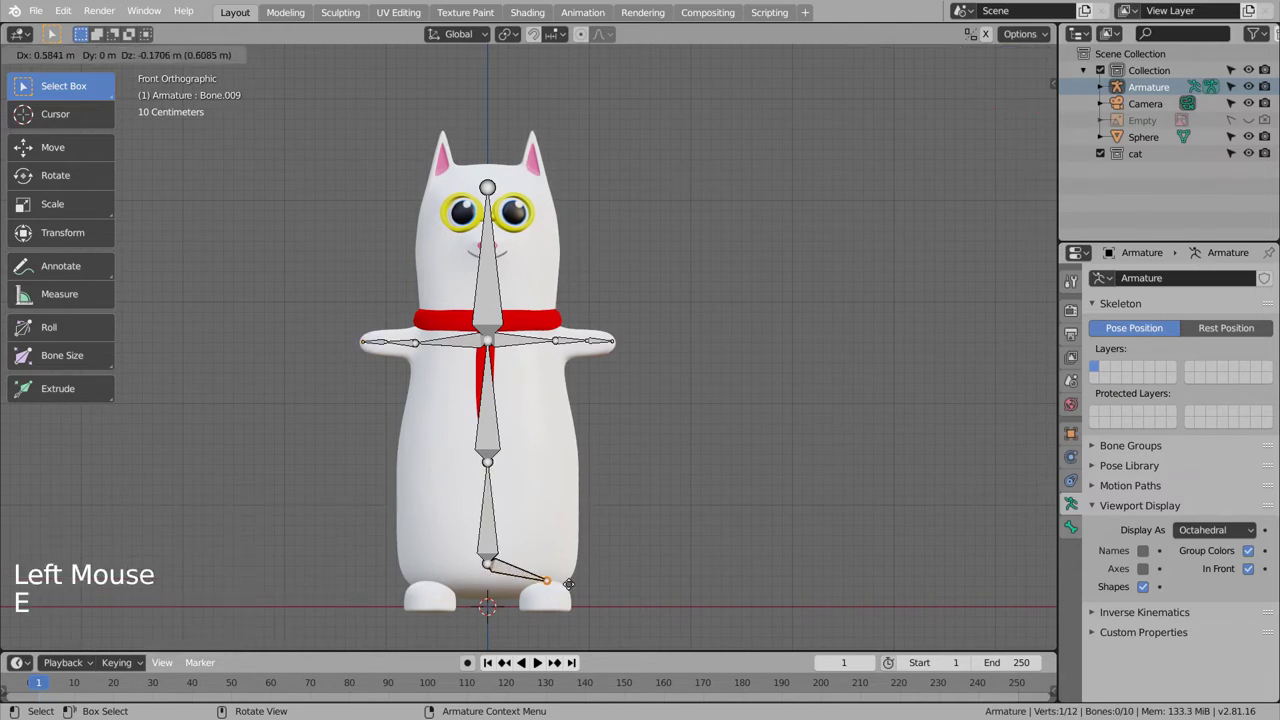
key(e)
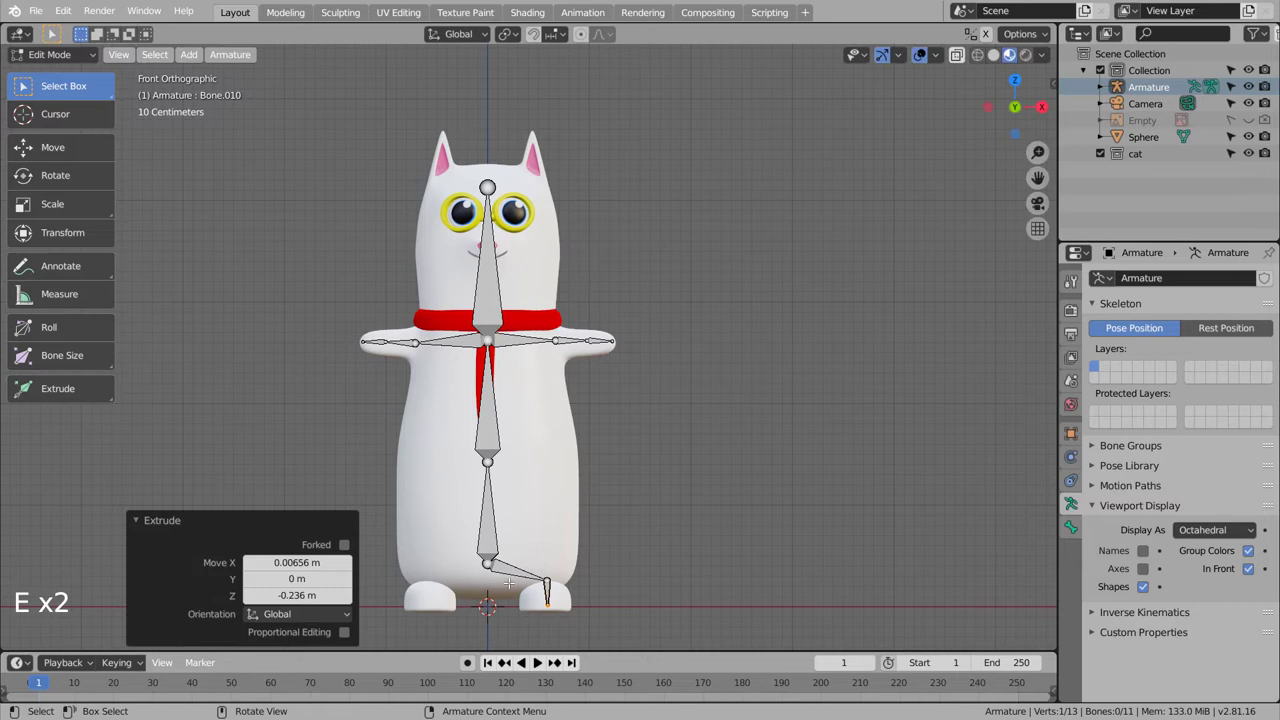
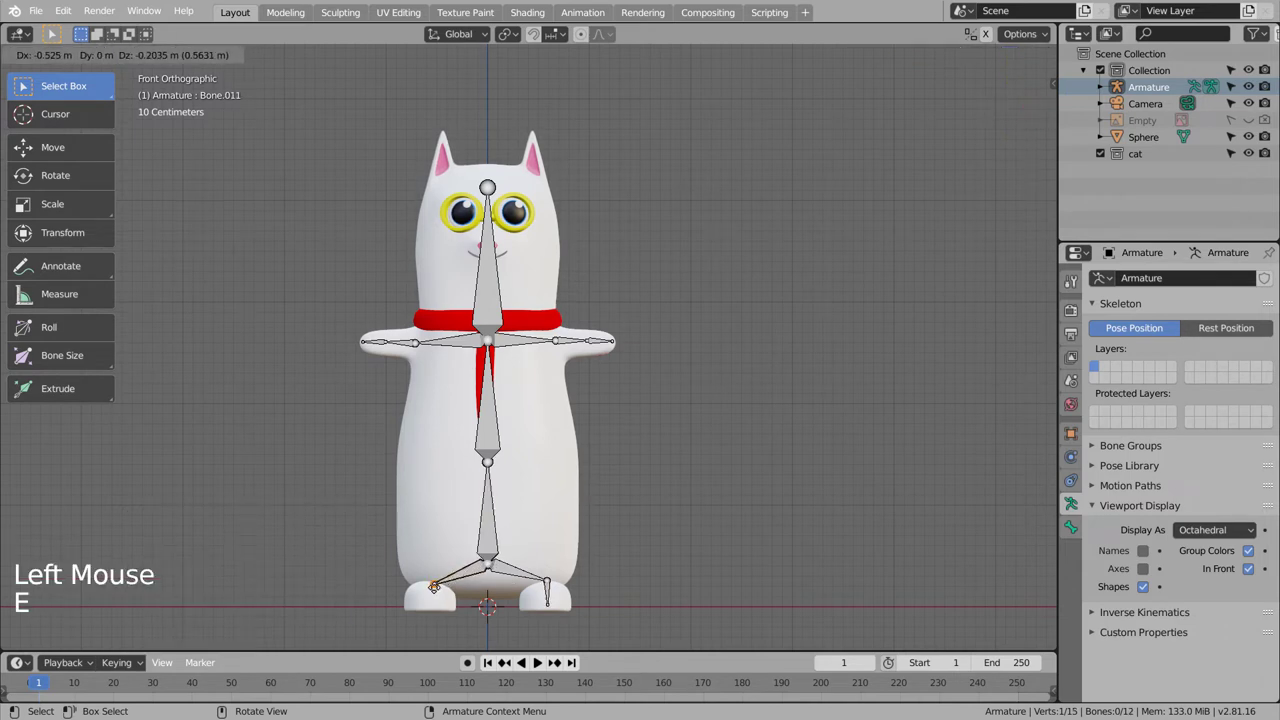
key(e)
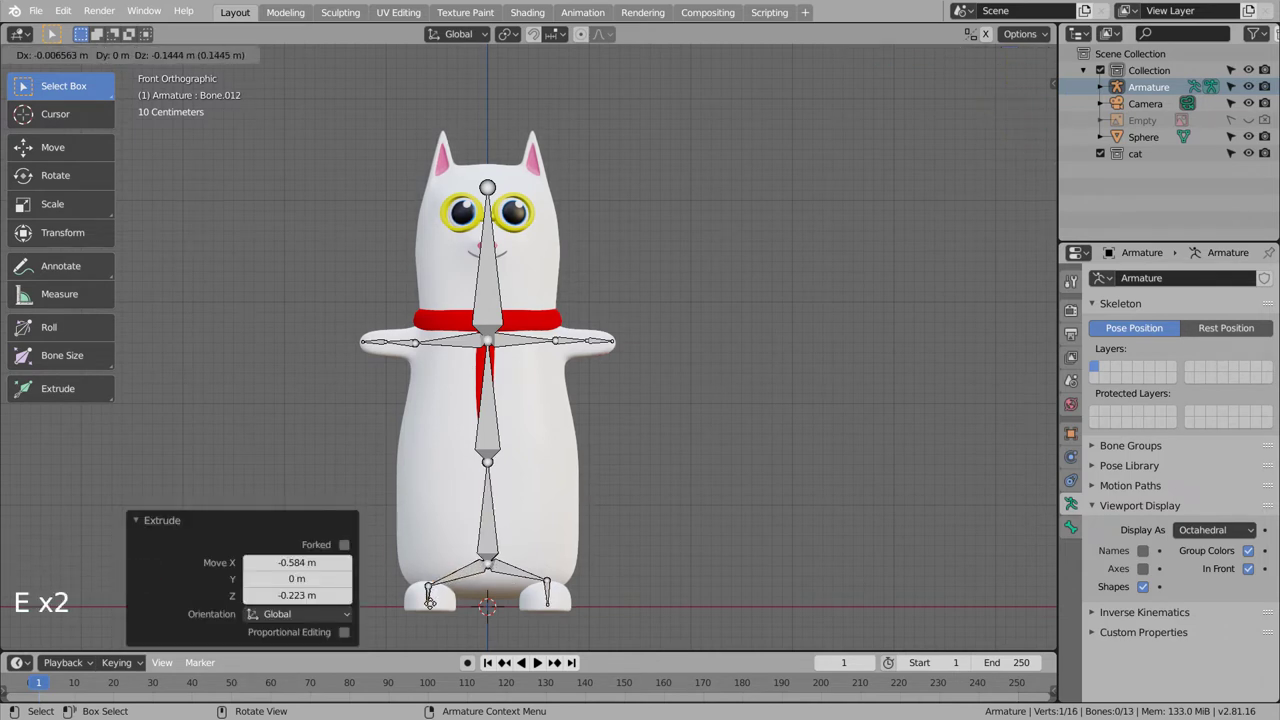
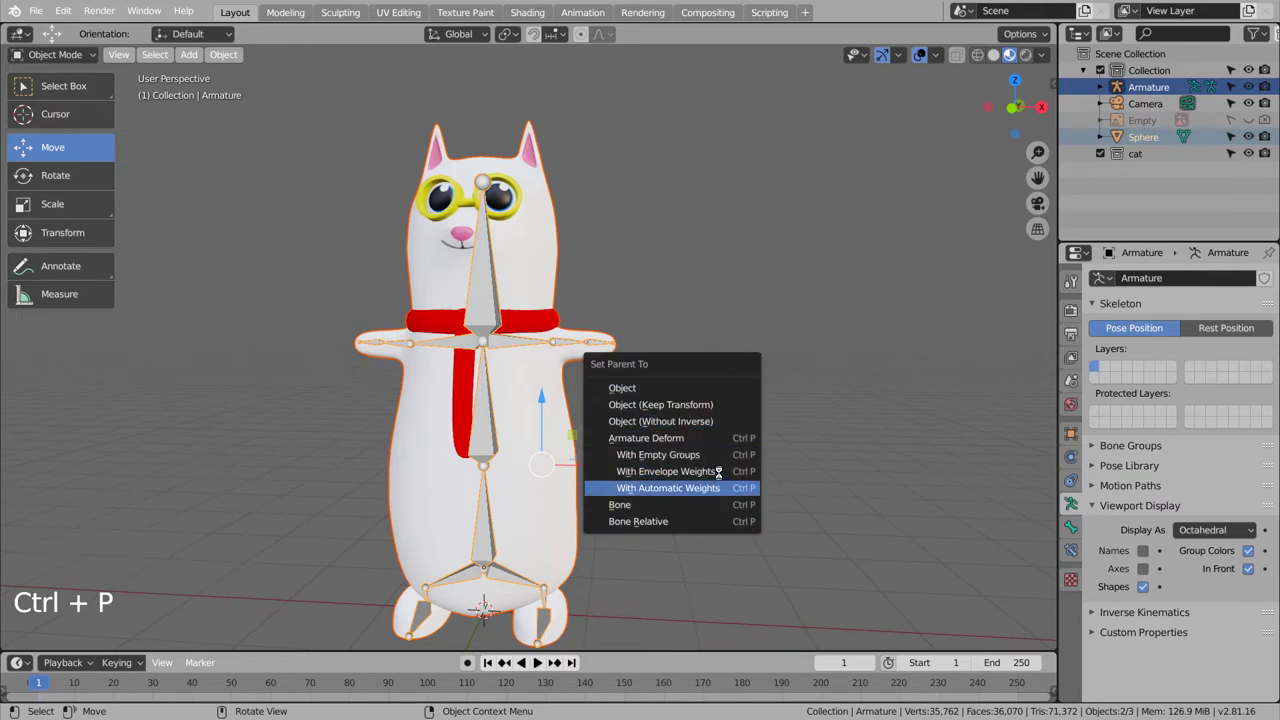
Parent the body to the armature With Automatic Weights, check it in wireframe front view, and hide the Empty
click(863, 458)
middle_click(779, 455)
key(KP_1)
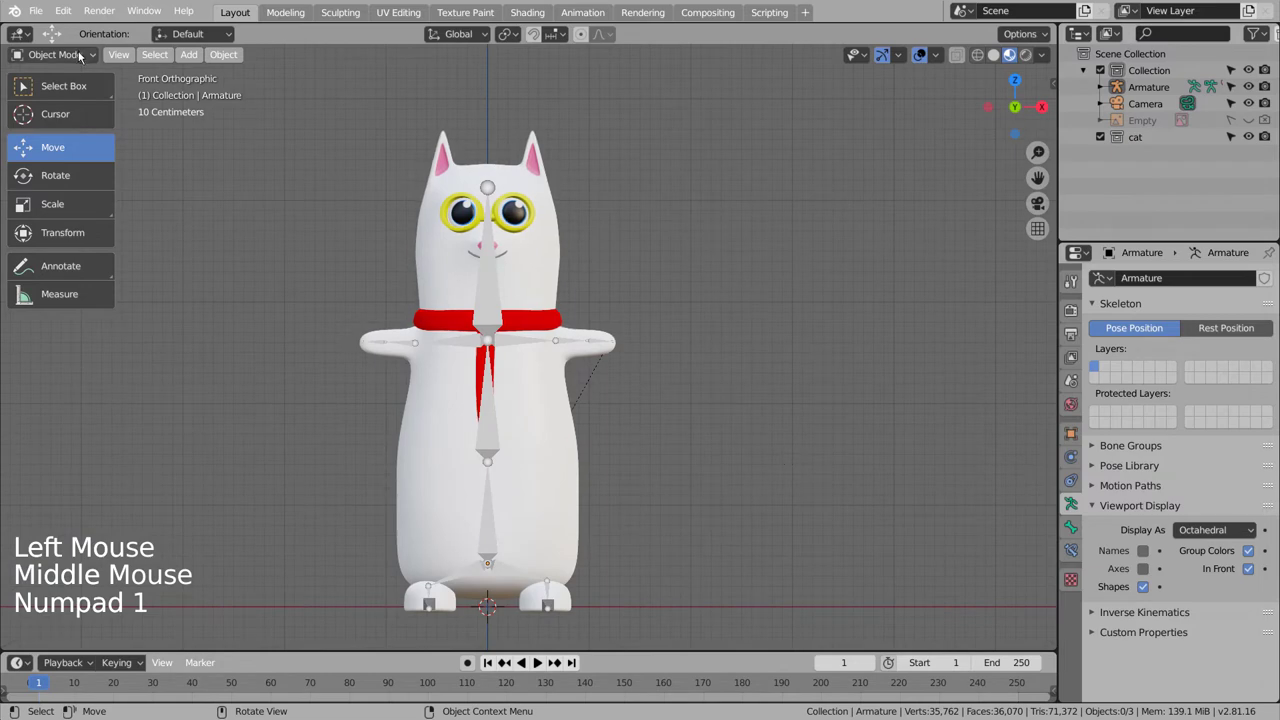
click(1269, 124)
click(1256, 122)
key(shift+z)
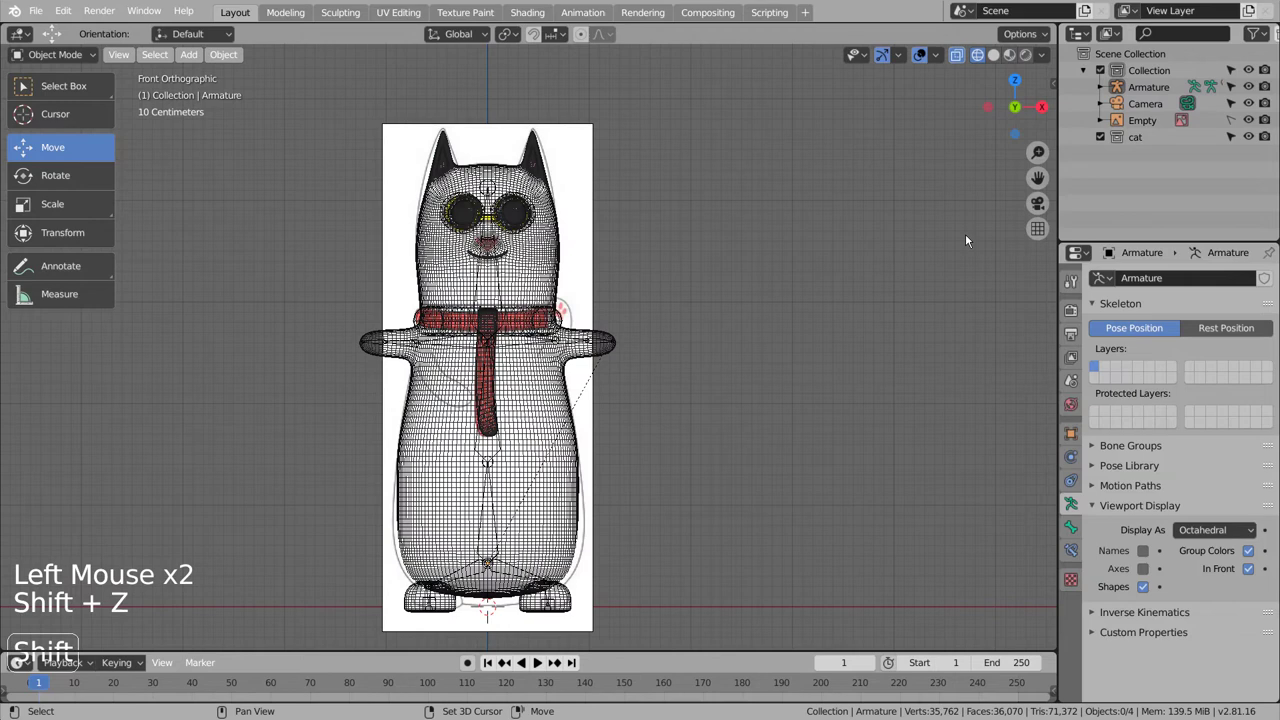
key(shift+z)
click(1258, 129)
click(1272, 126)
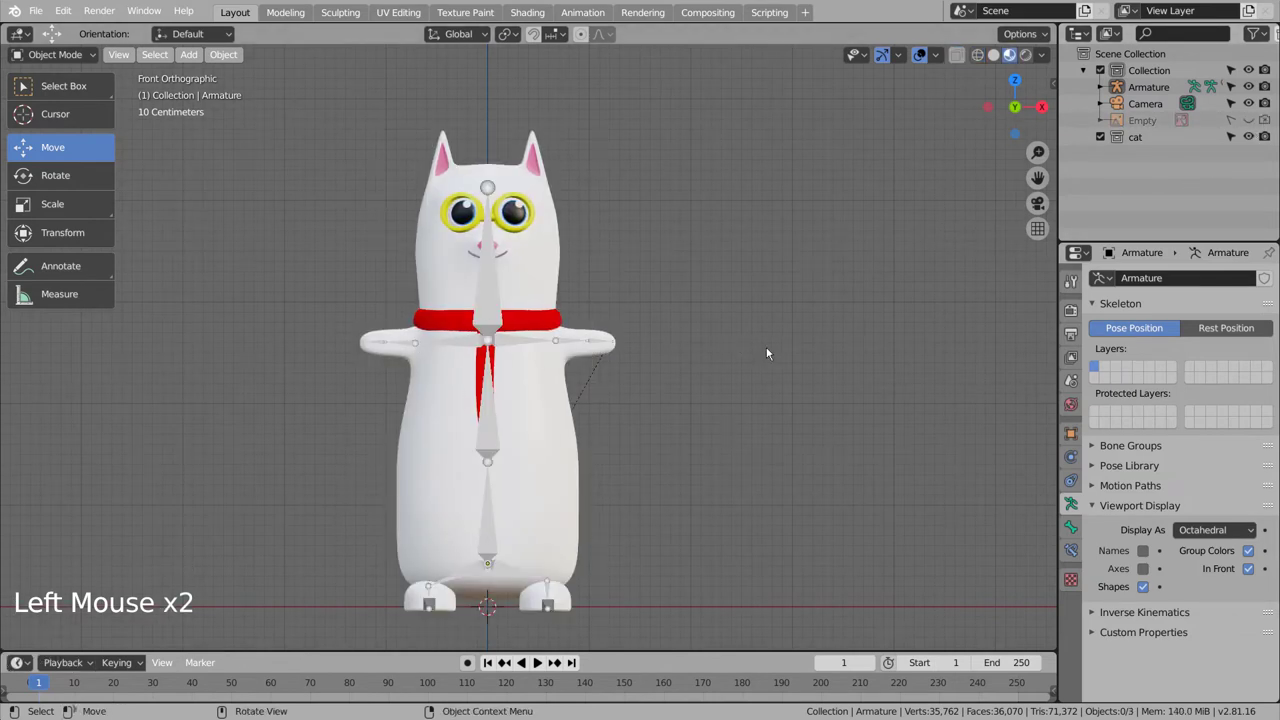
Save, then select the cat's left upper arm bone and begin rotating it from the top view
key(ctrl+s)
click(422, 347)
click(252, 233)
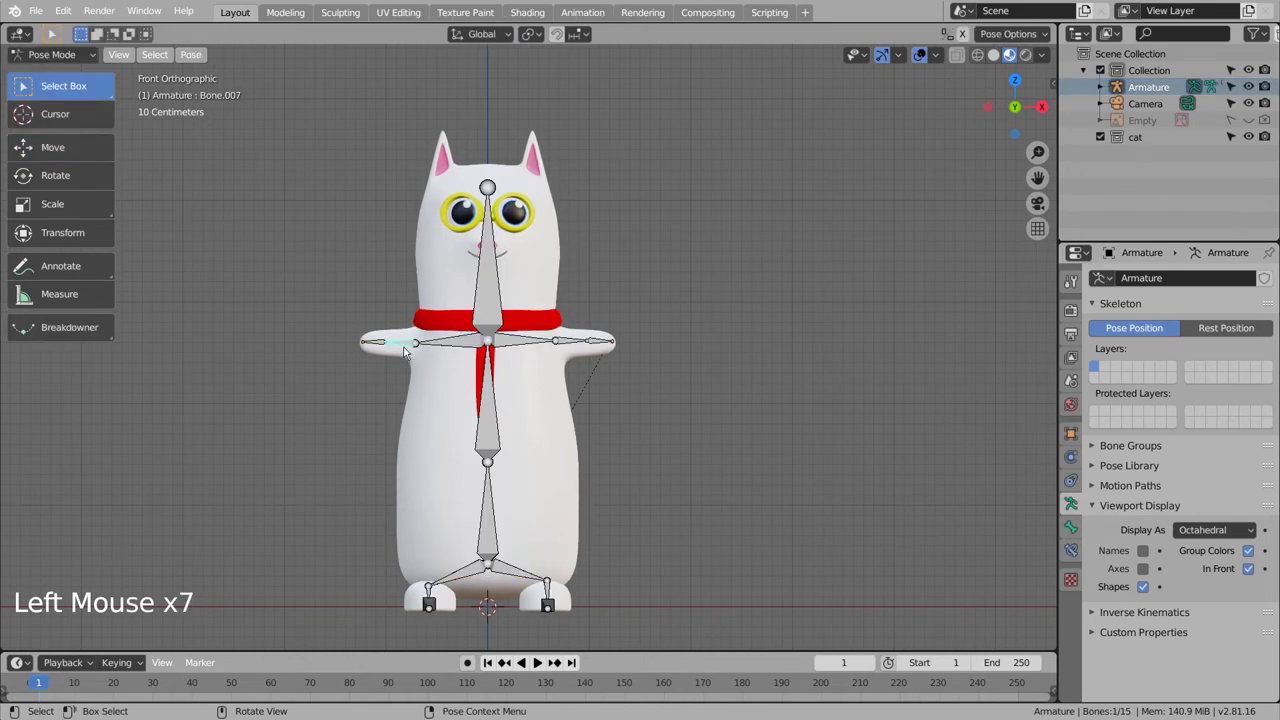
key(KP_7)
key(r)
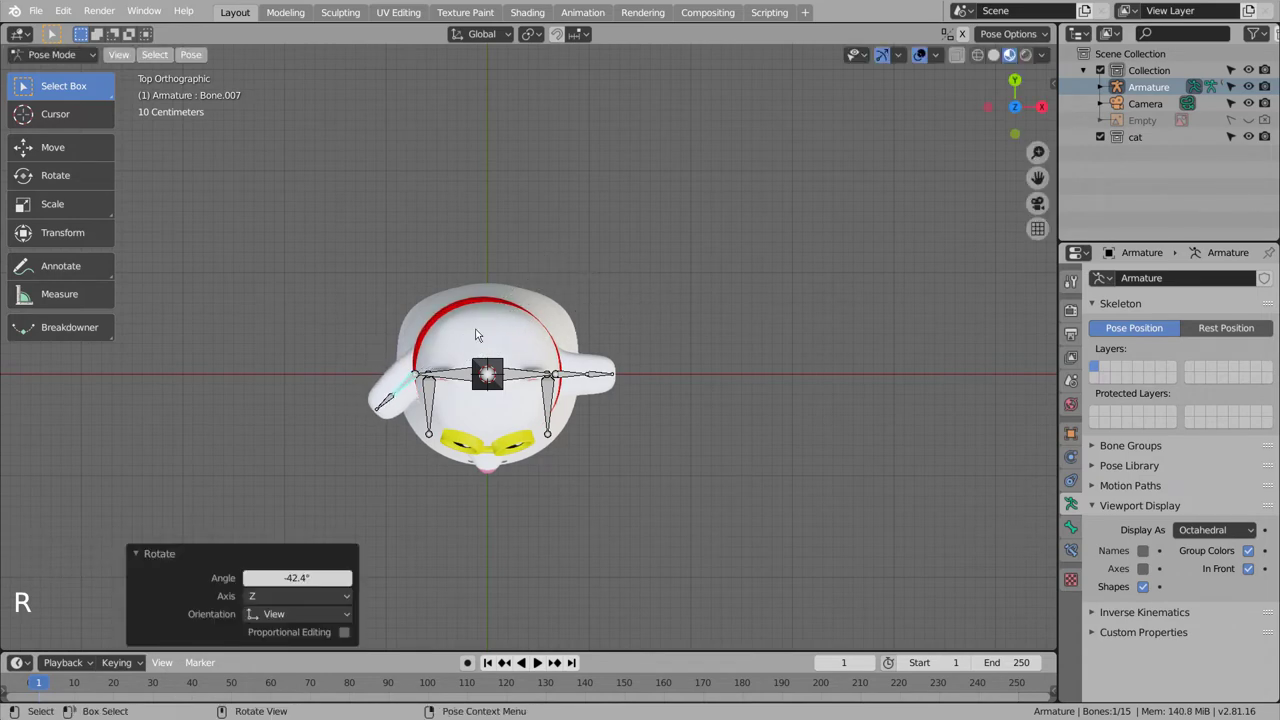
click(391, 401)
middle_click(556, 371)
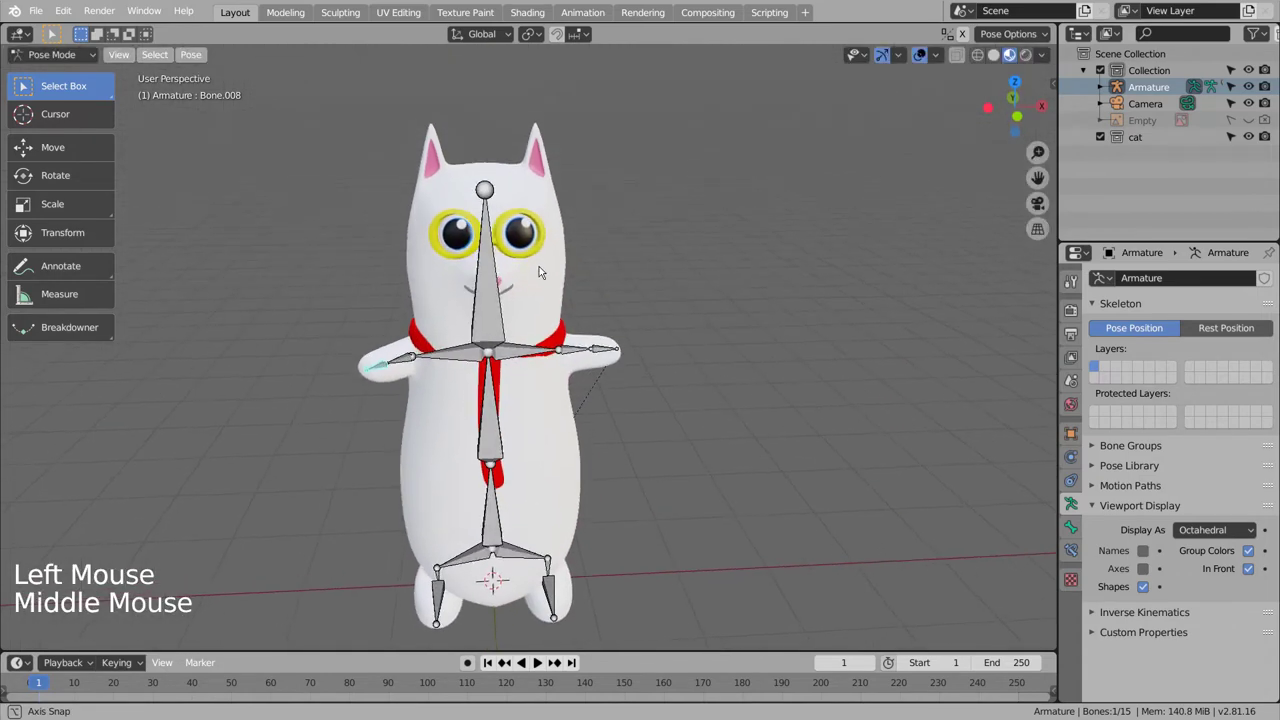
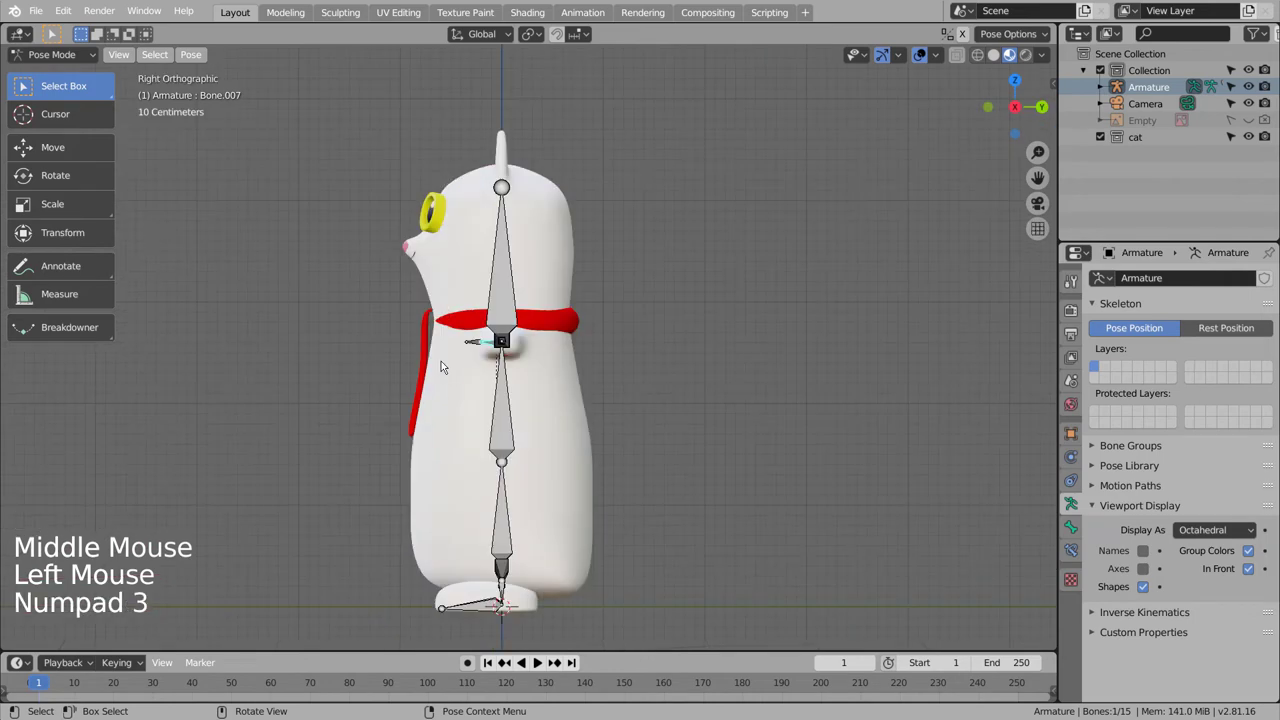
key(r)
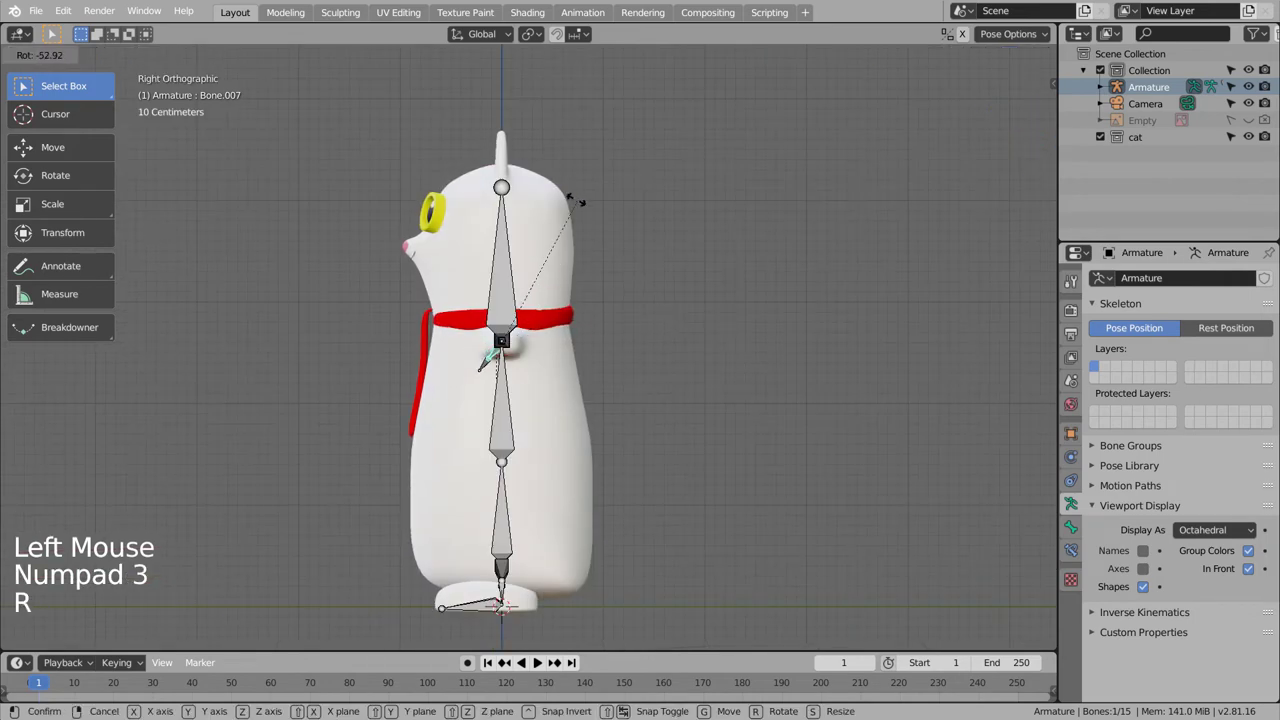
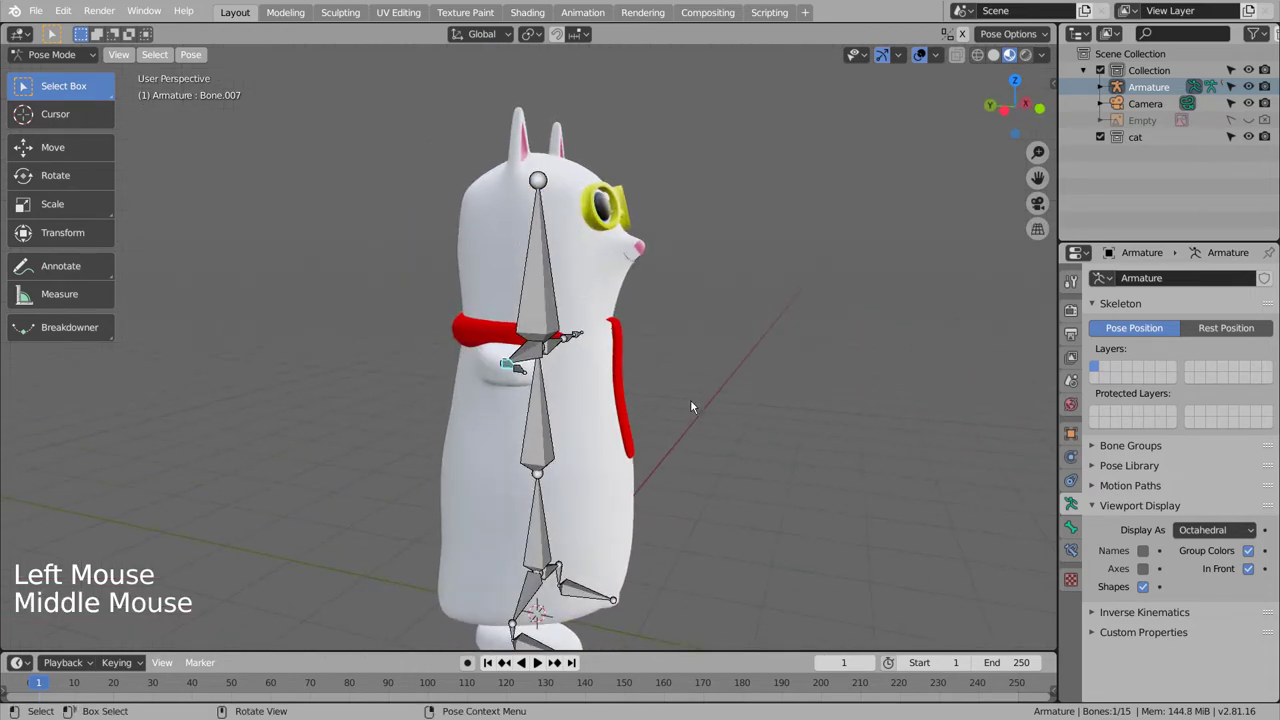
Rotate the left arm bone repeatedly from side views until the arm sits lowered, and confirm
key(KP_1)
key(KP_3)
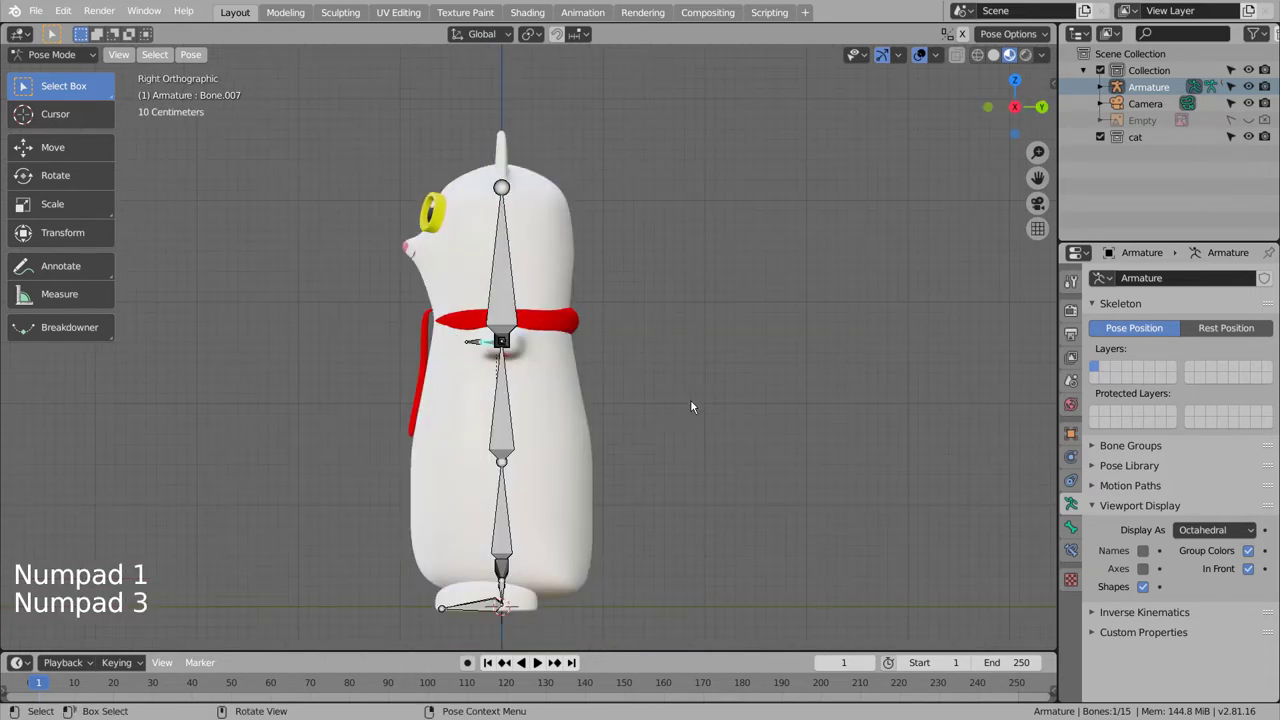
key(ctrl+KP_3)
key(r)
middle_click(697, 485)
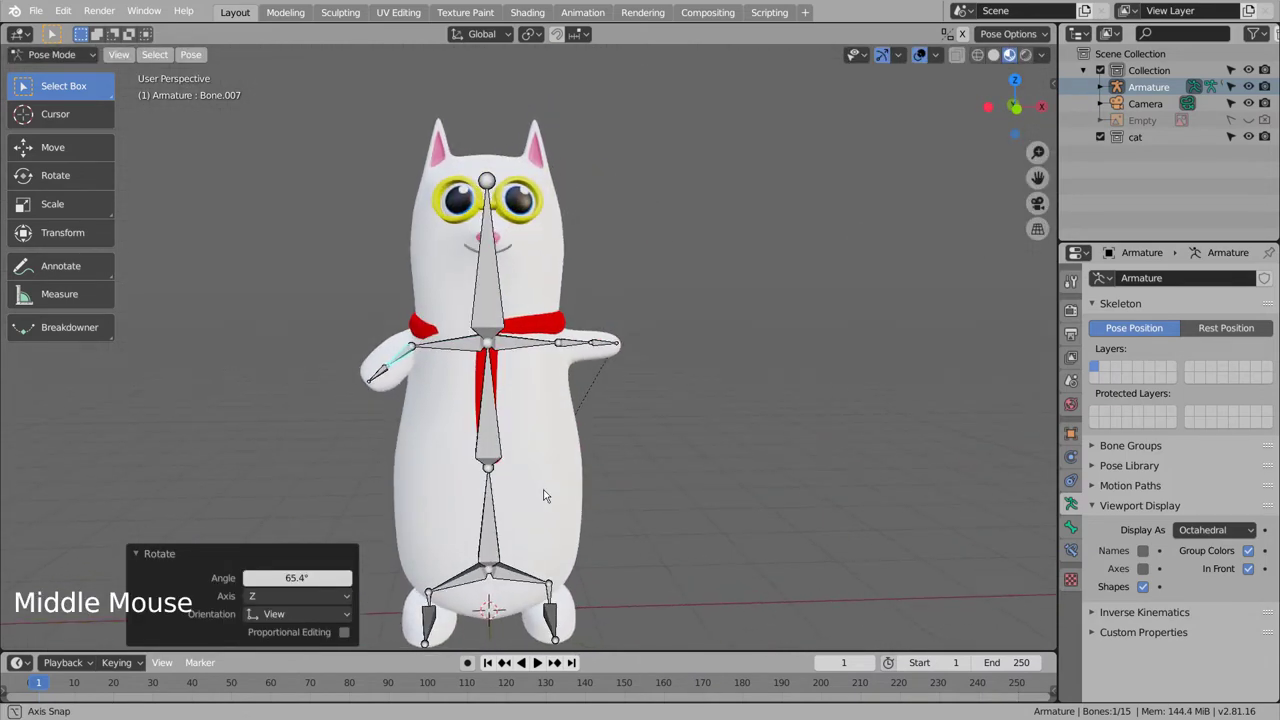
key(r)
middle_click(647, 367)
key(r)
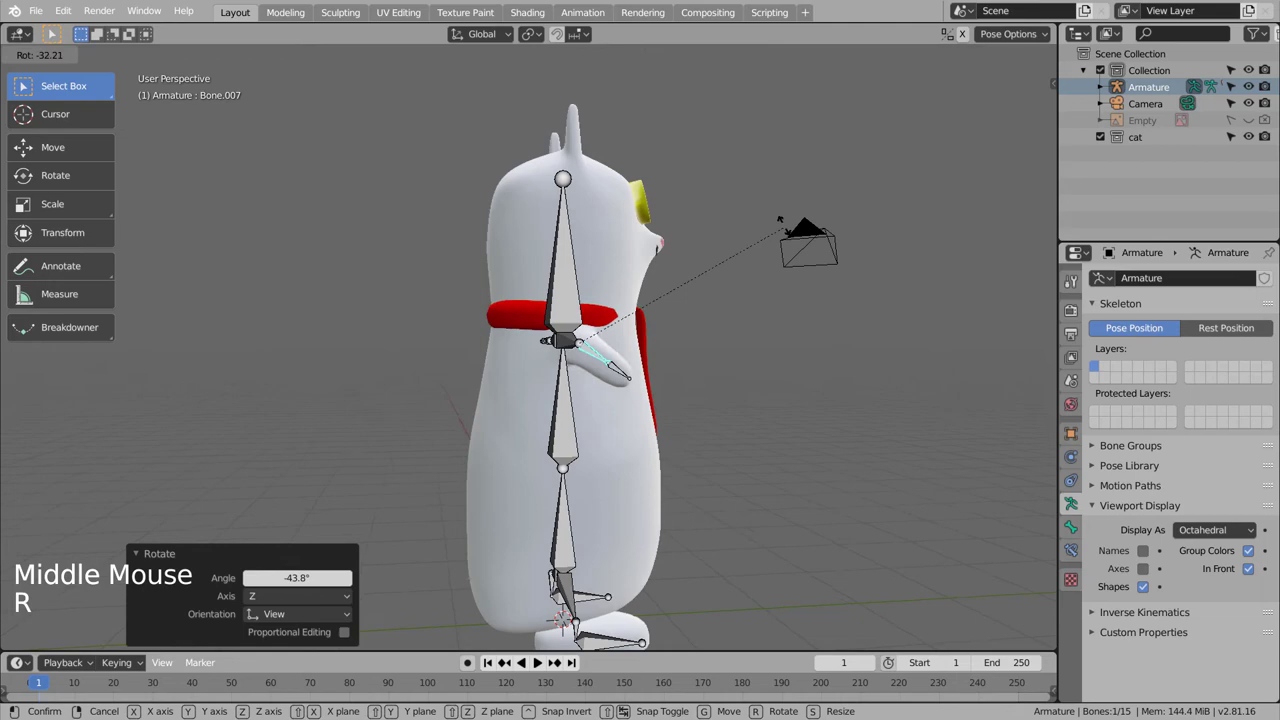
middle_click(880, 418)
key(r)
middle_click(701, 470)
key(r)
middle_click(622, 495)
click(750, 500)
middle_click(786, 520)
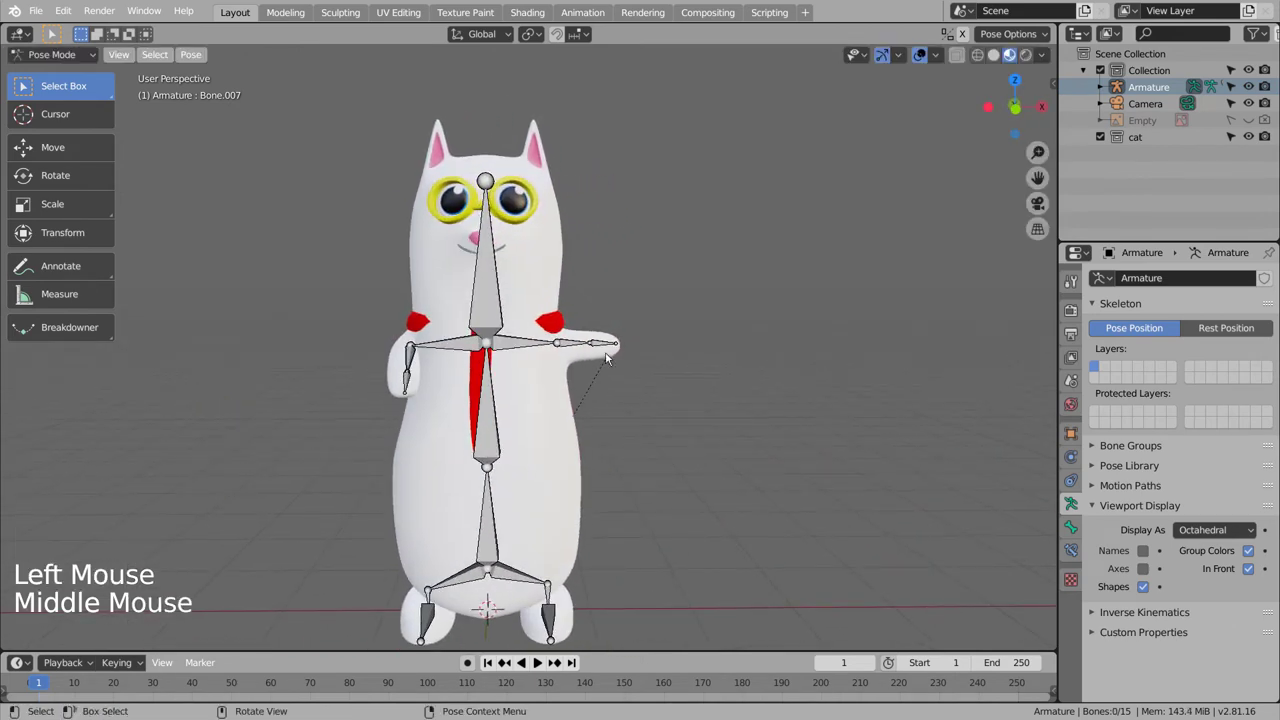
Rotate the right arm's upper and lower bones from top and side views and confirm the pose
click(577, 346)
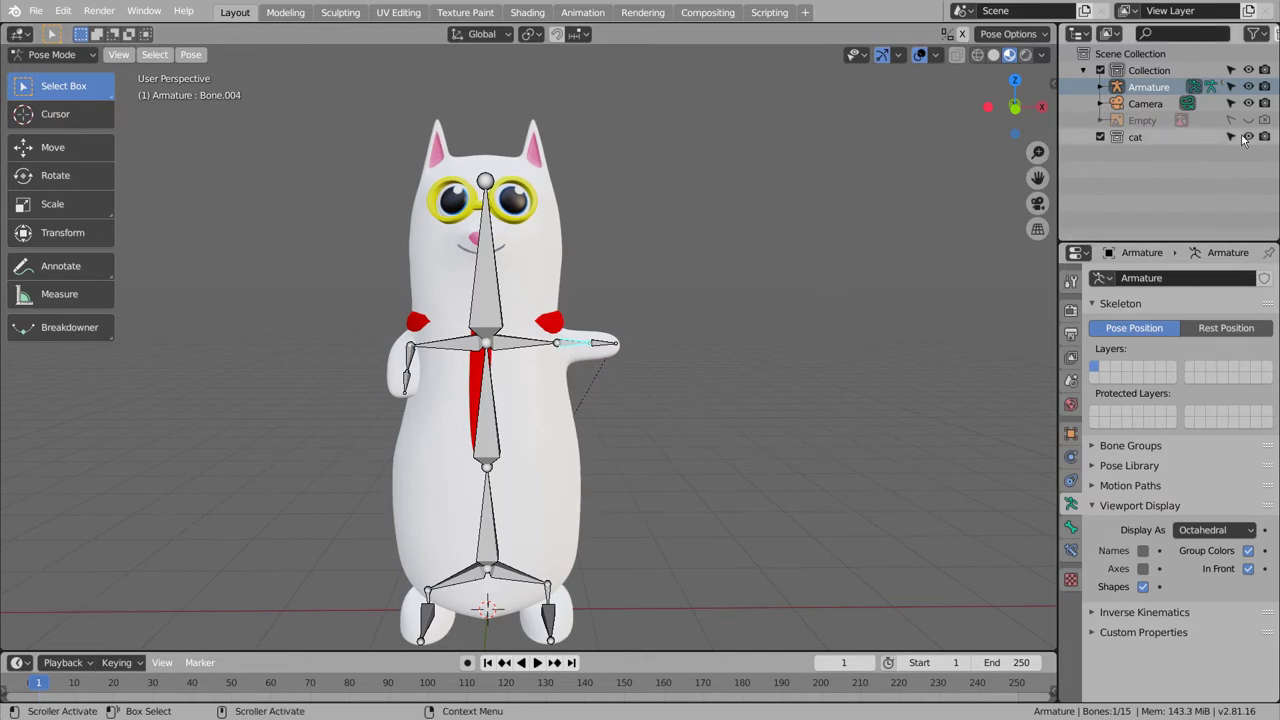
click(1256, 122)
click(1256, 122)
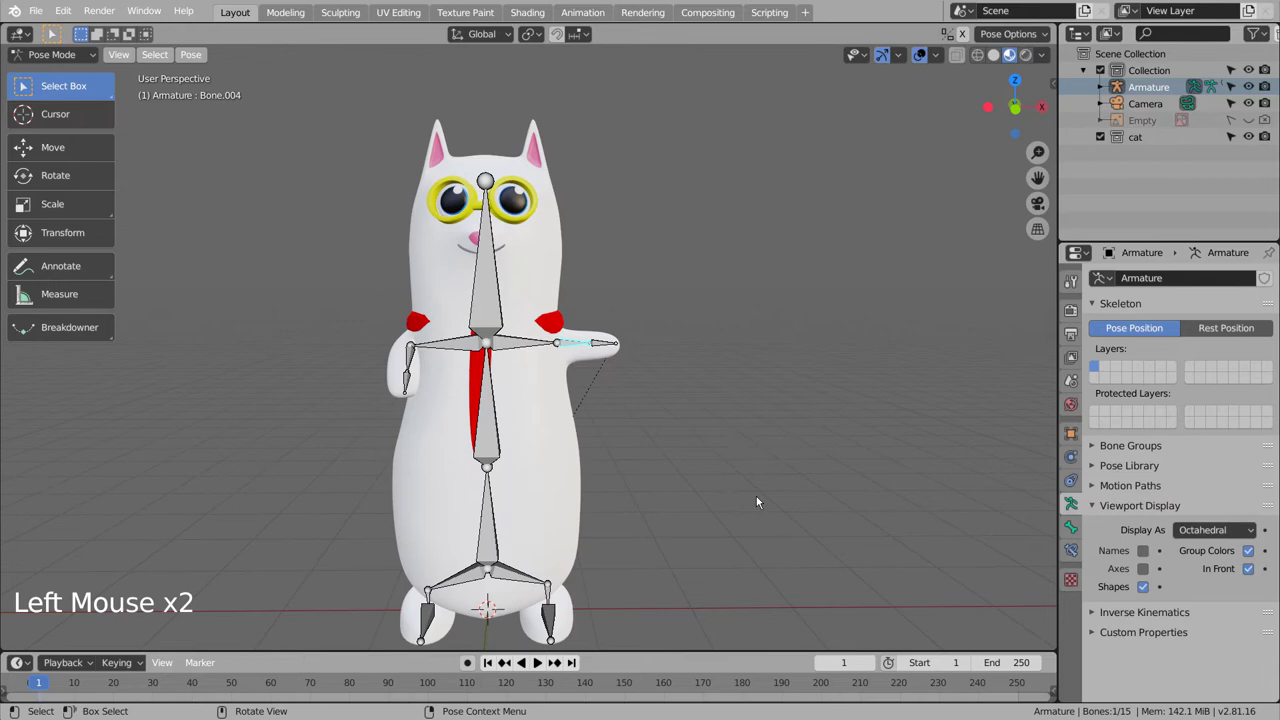
key(KP_3)
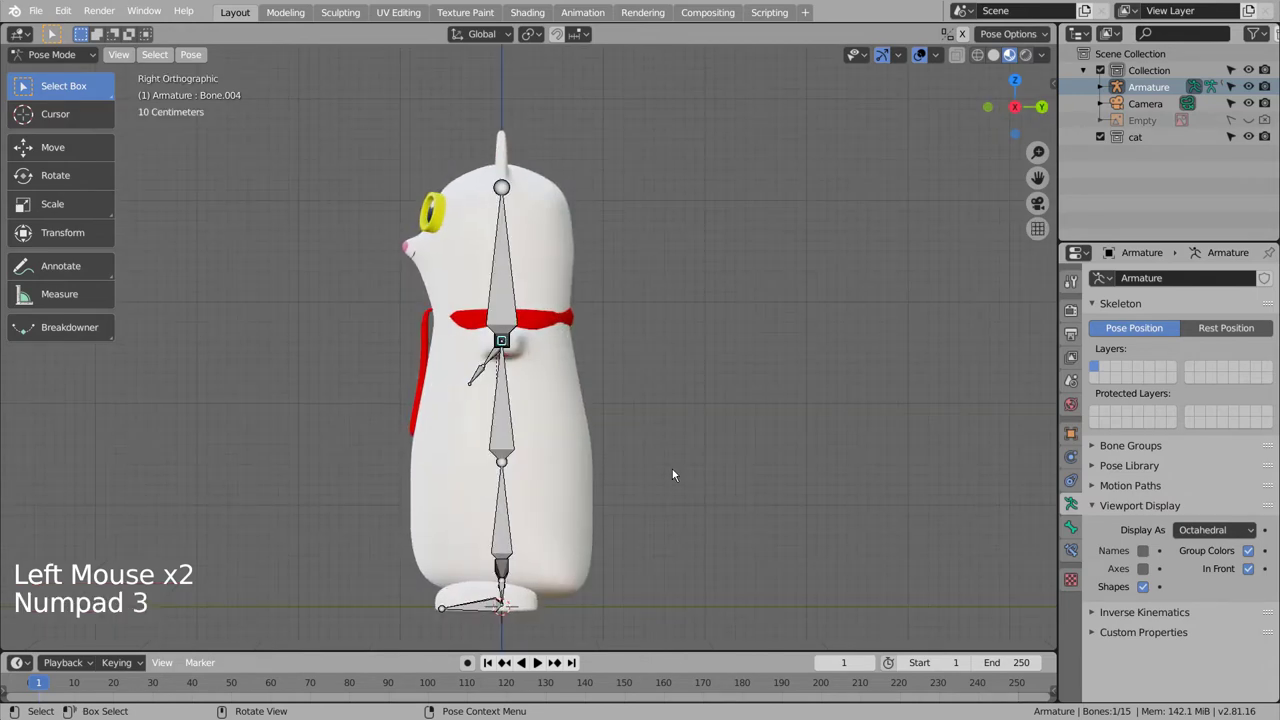
key(KP_7)
key(r)
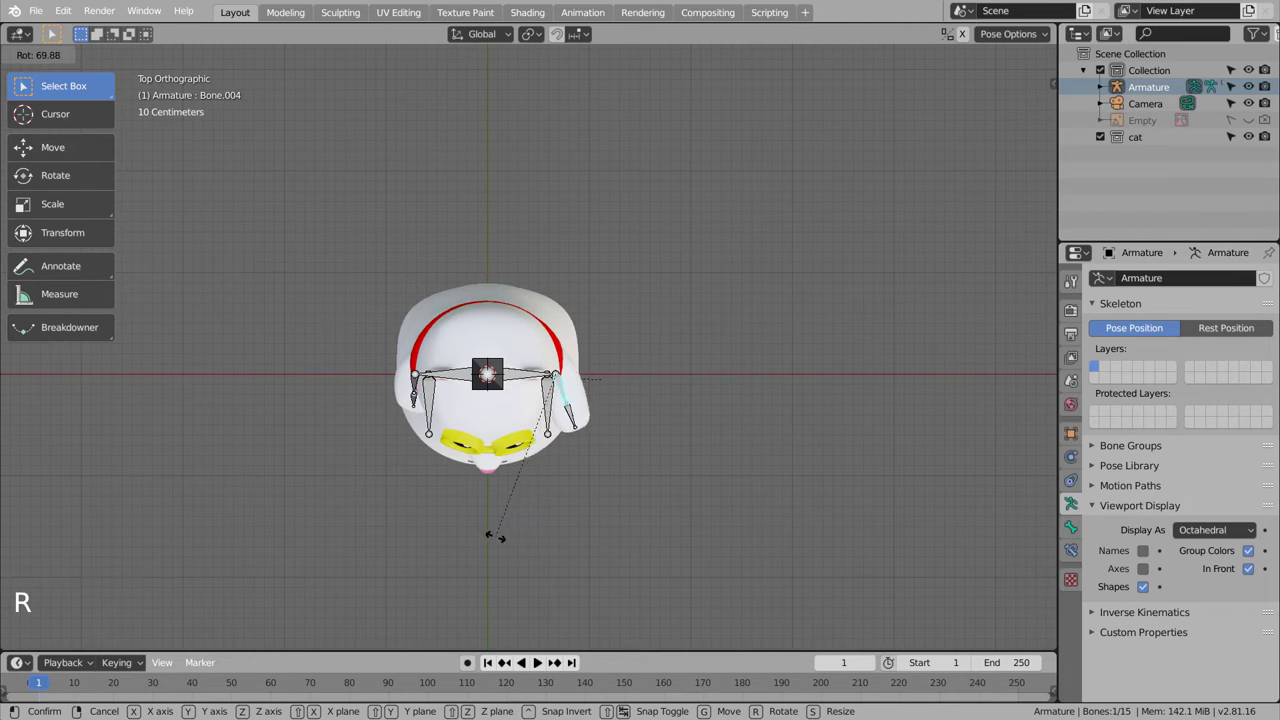
middle_click(674, 524)
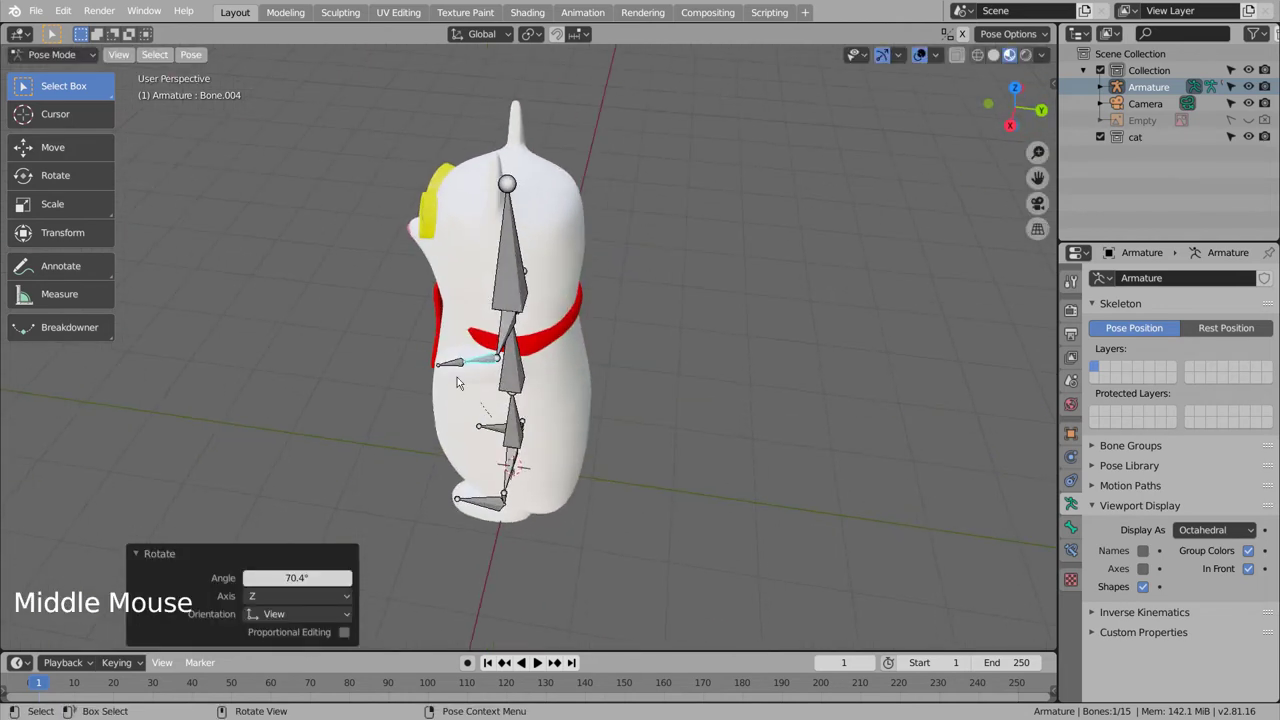
click(455, 361)
key(KP_3)
key(r)
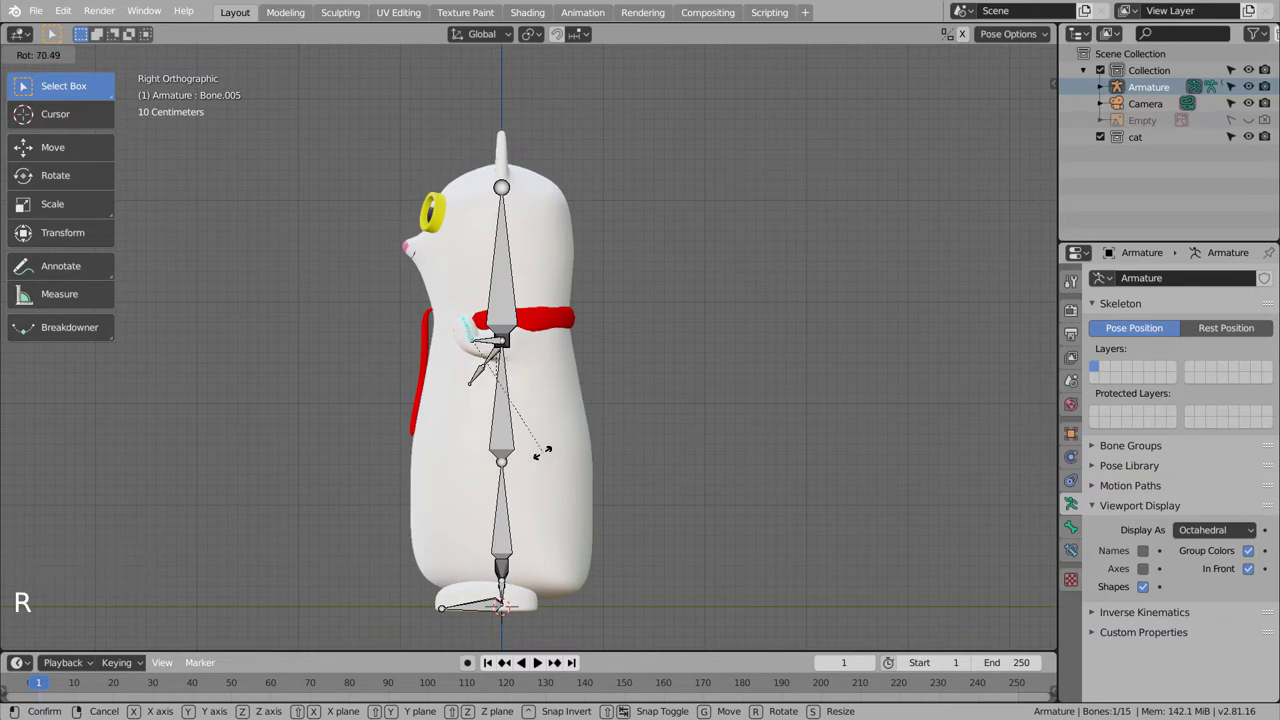
middle_click(759, 446)
click(759, 446)
middle_click(763, 447)
Select the upper arm bone again and rotate it to raise the paw in a beckoning gesture
key(shift+z)
key(shift+z)
click(1255, 120)
click(1255, 120)
middle_click(763, 368)
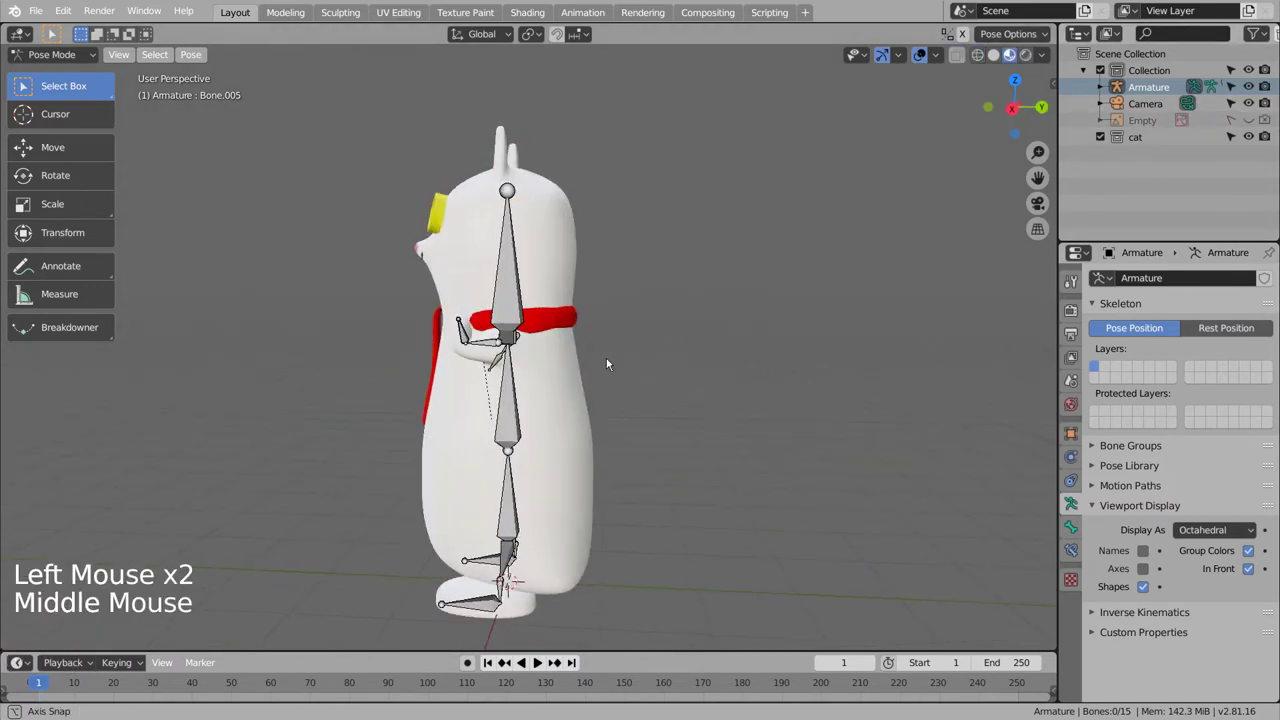
click(500, 343)
key(r)
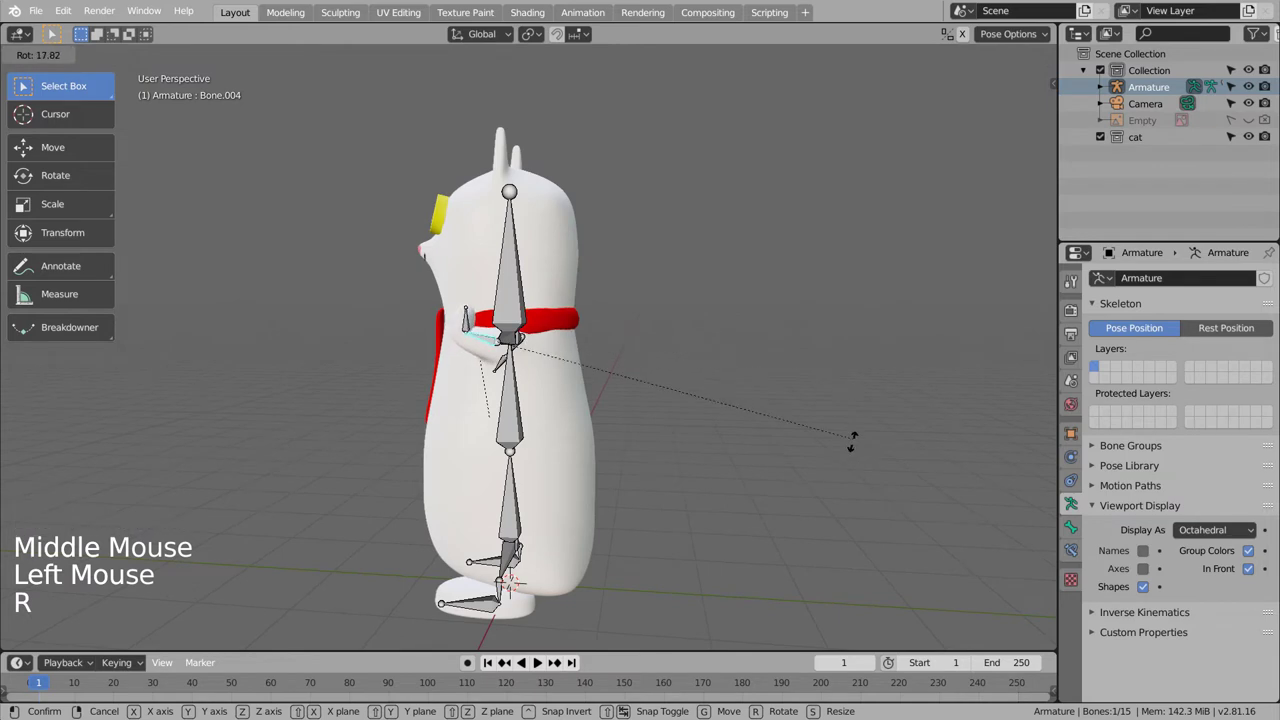
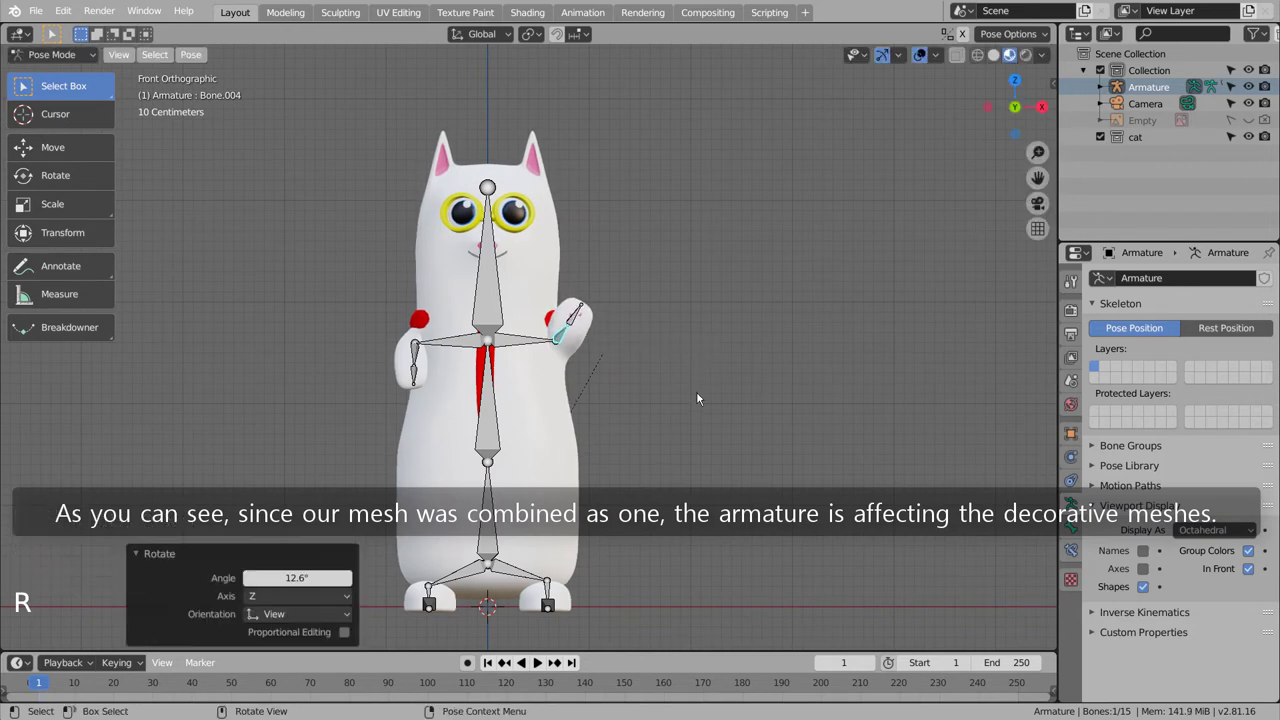
Hide the armature in the Outliner, select the cat body mesh and save the file
click(705, 412)
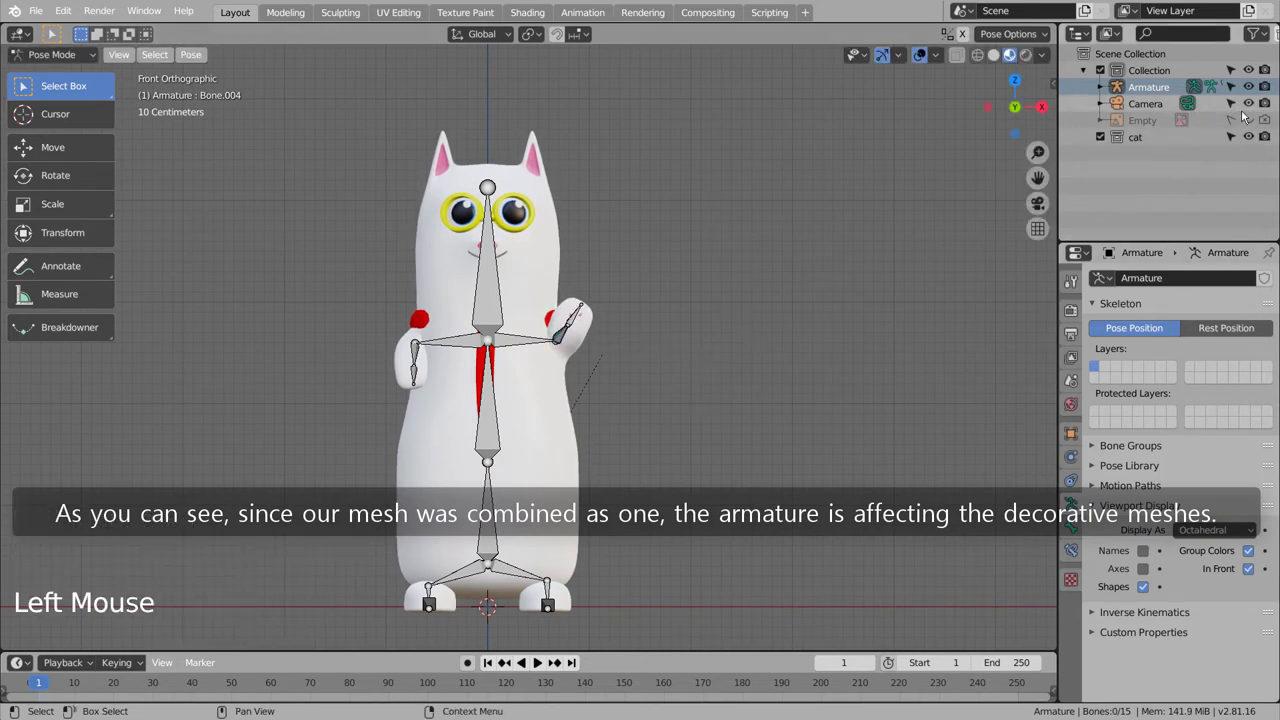
click(1259, 92)
scroll(up, 3)
click(582, 275)
middle_click(697, 402)
click(593, 300)
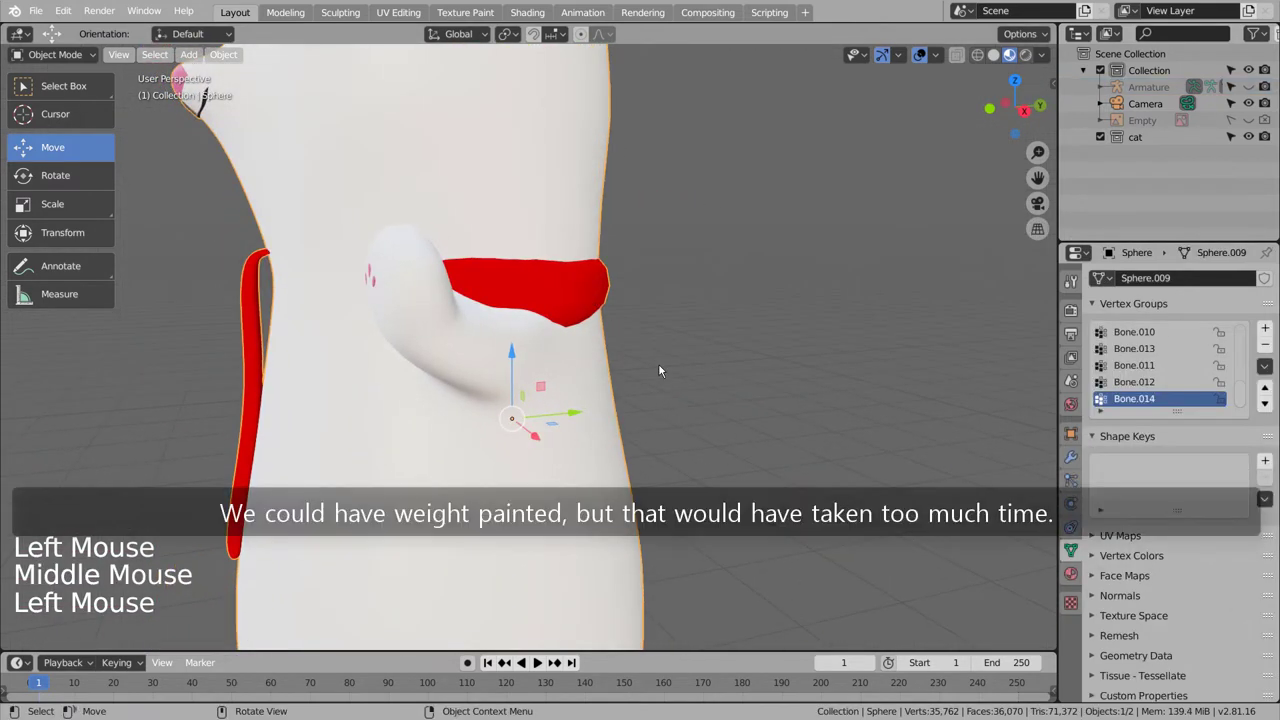
scroll(down, 3)
scroll(down, 3)
key(ctrl+s)
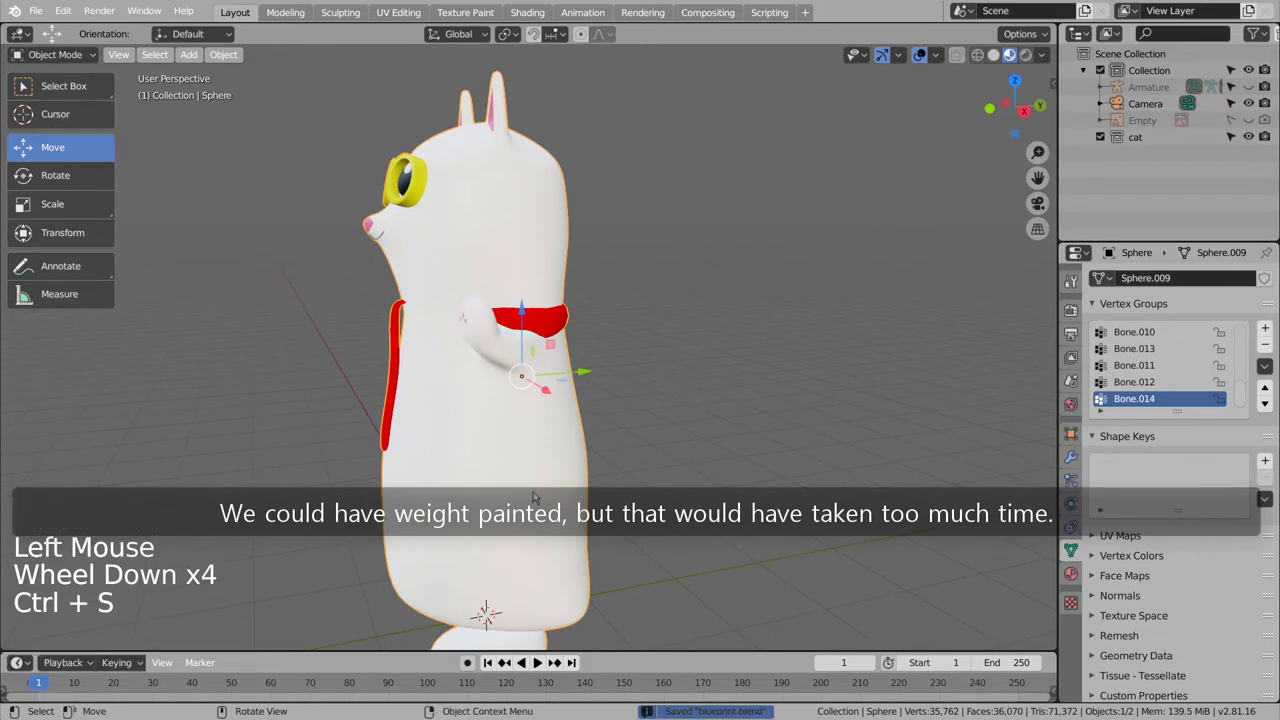
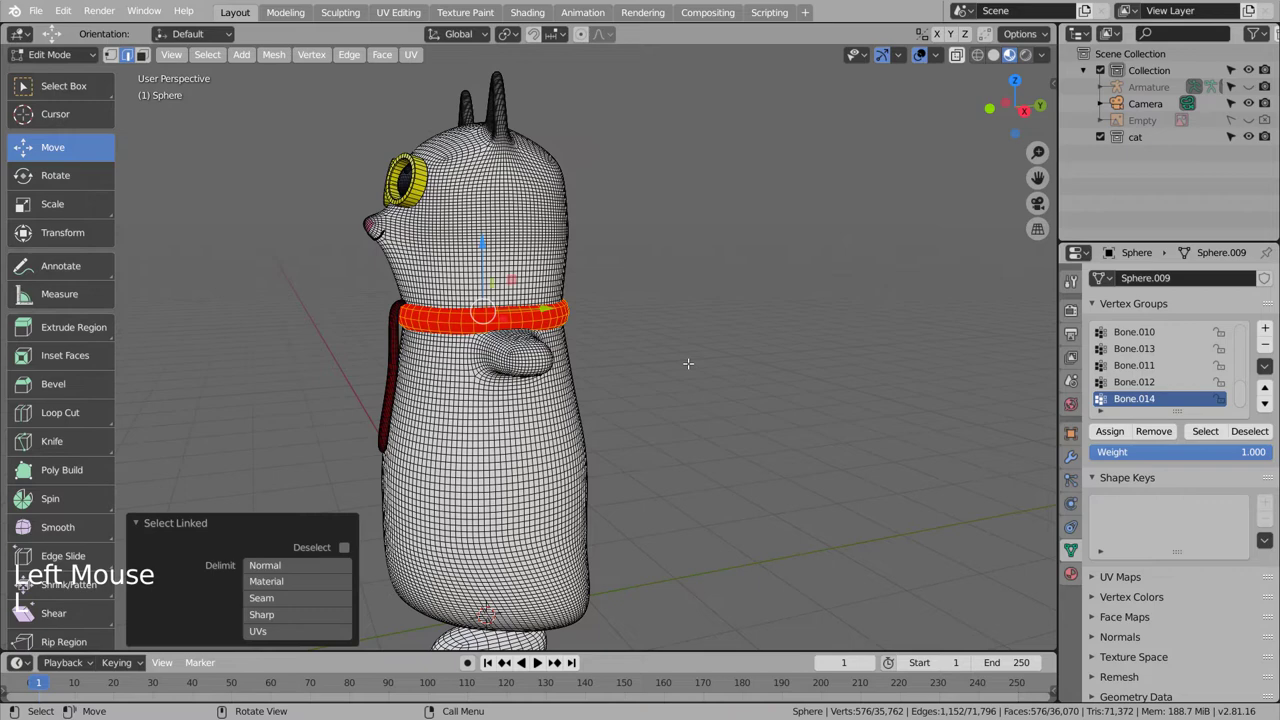
Select all the red collar geometry, separate it with P > Selection, and select the new collar object
key(Tab)
key(Tab)
key(s)
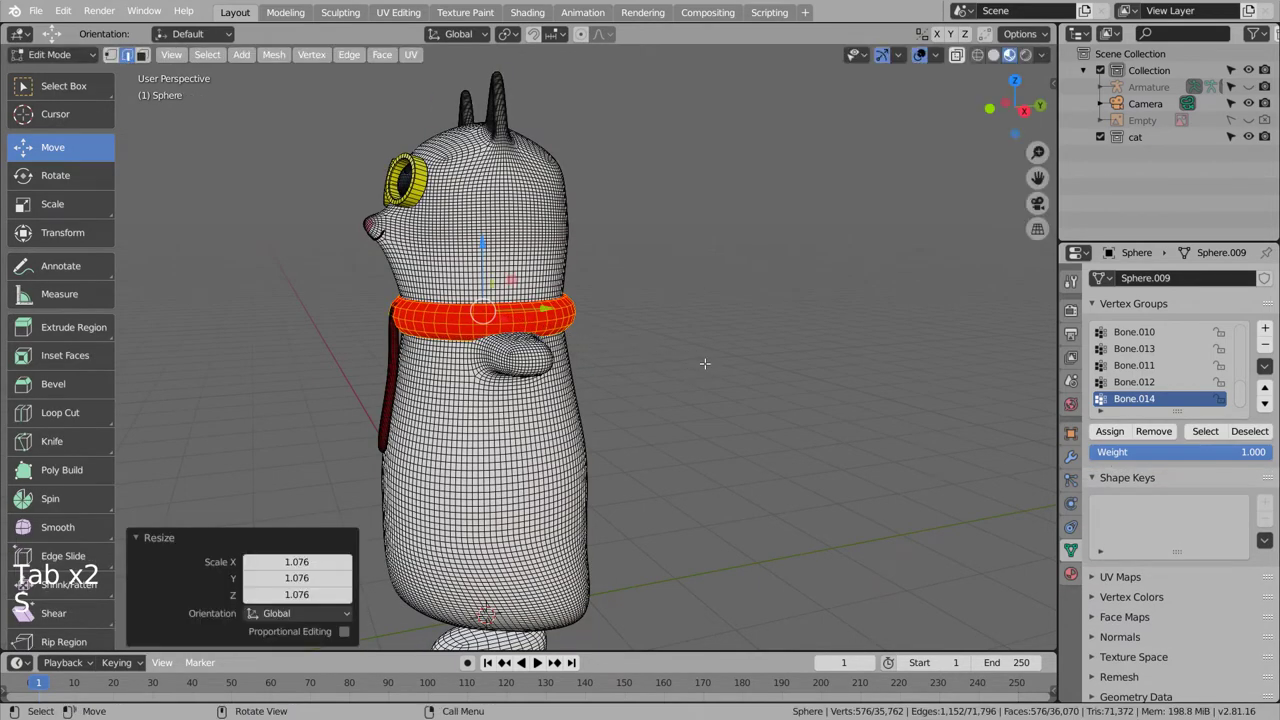
key(Tab)
middle_click(692, 379)
key(ctrl+z)
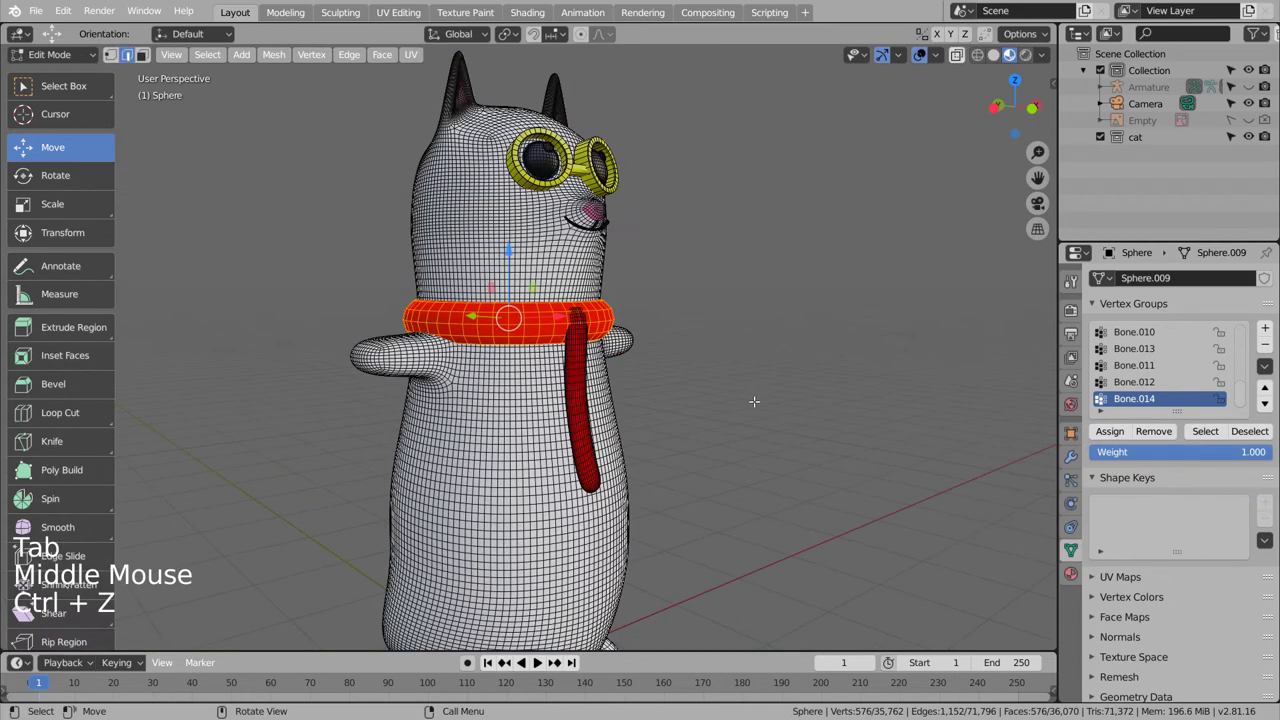
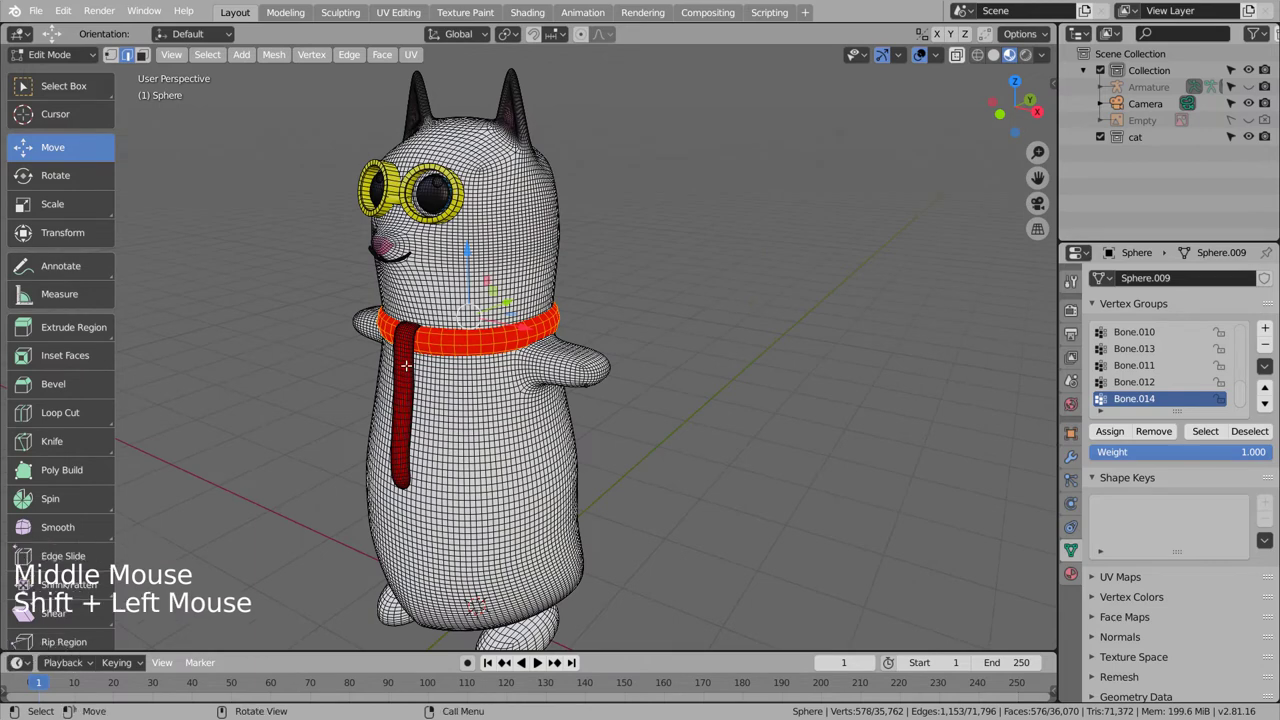
key(l)
key(p)
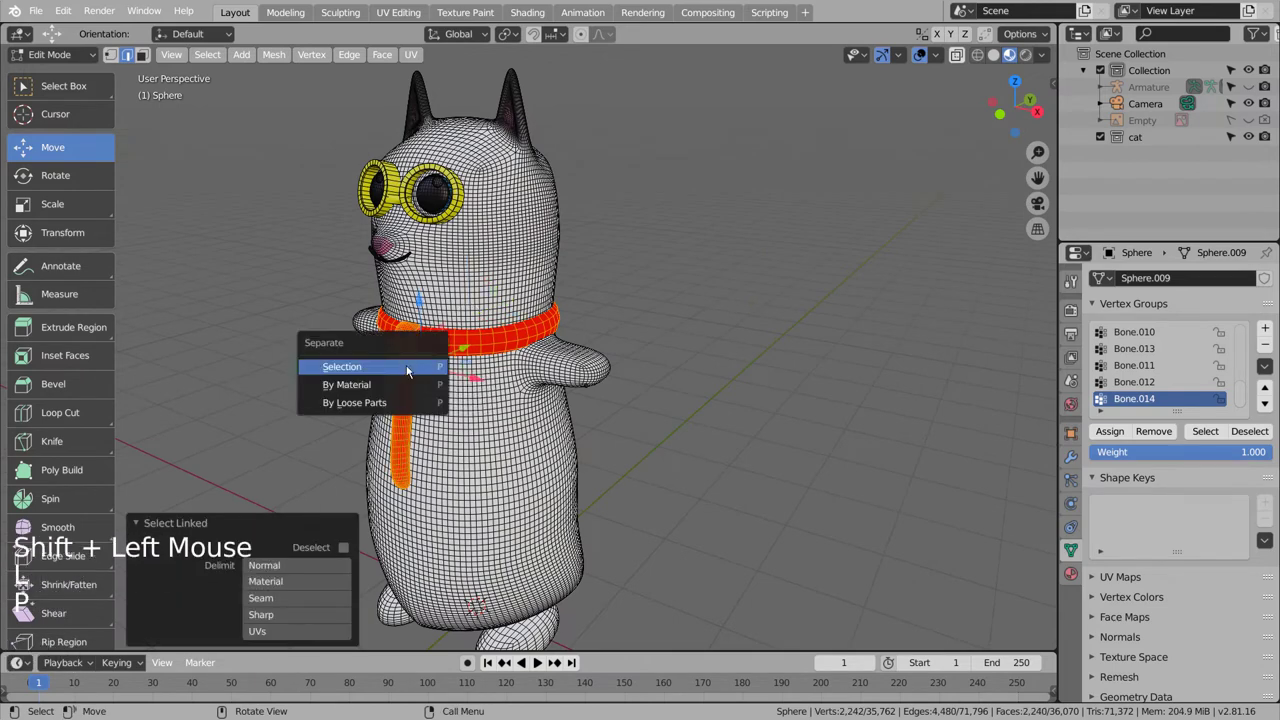
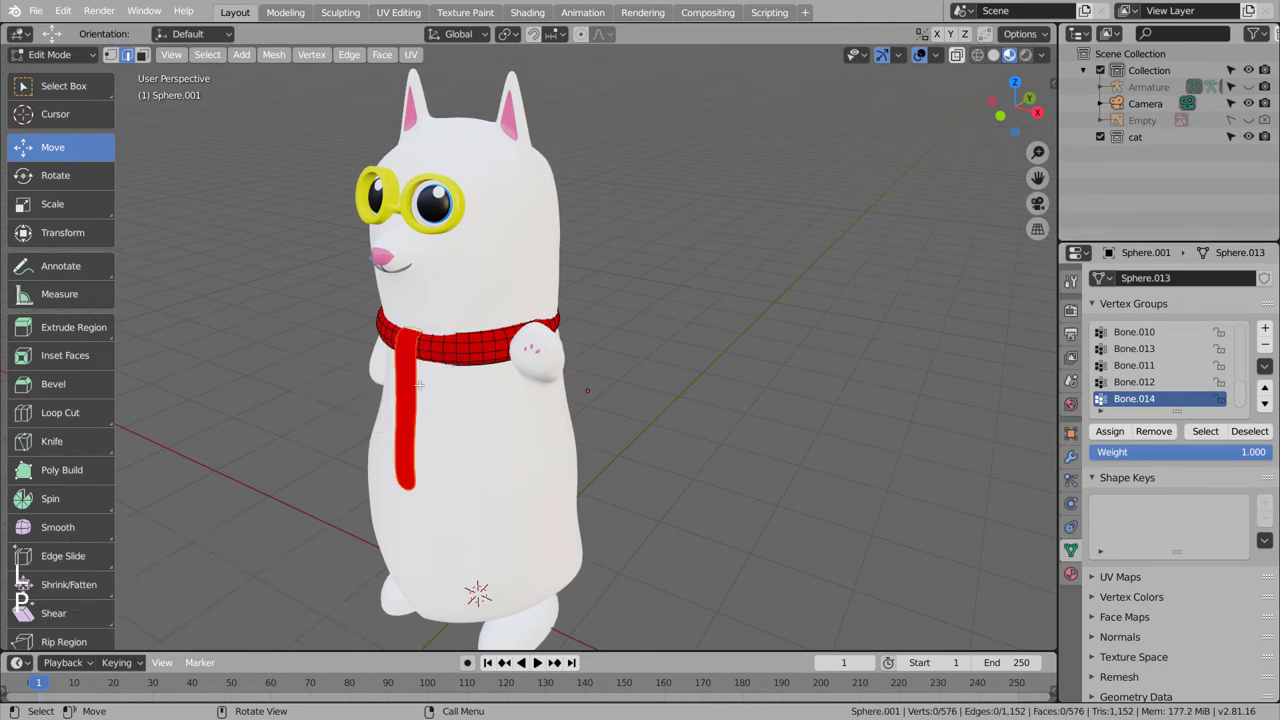
key(Tab)
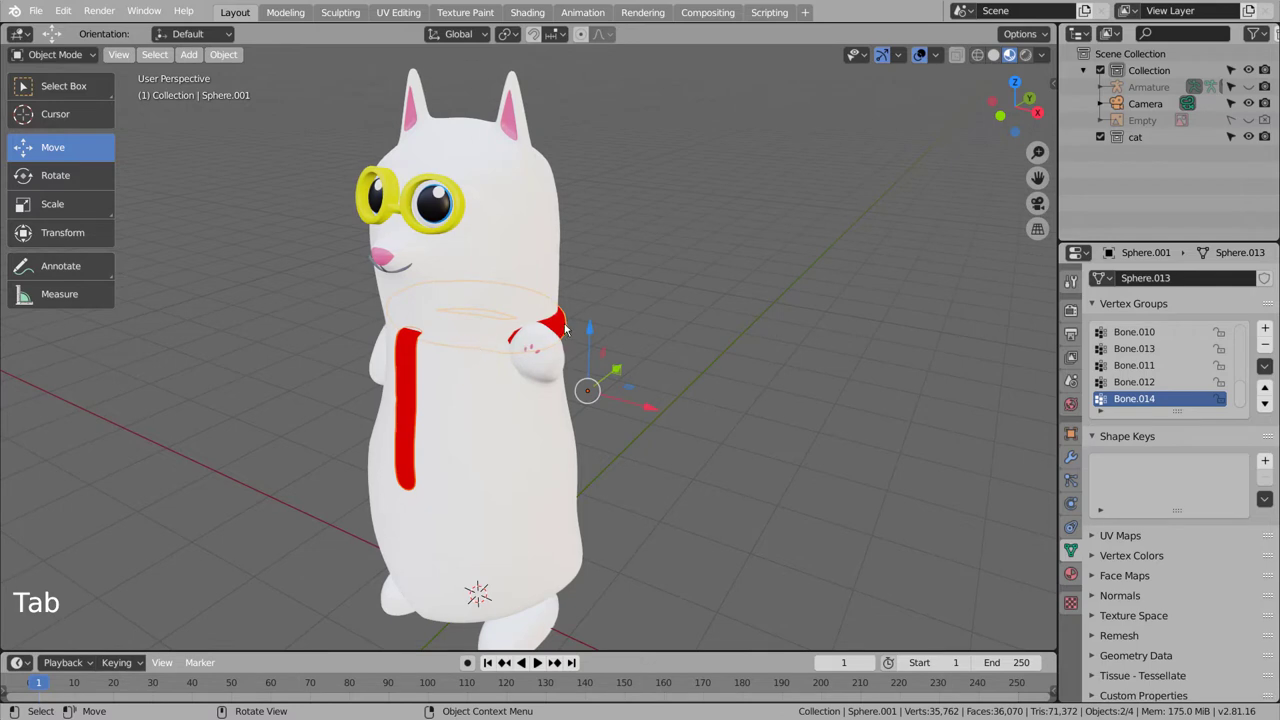
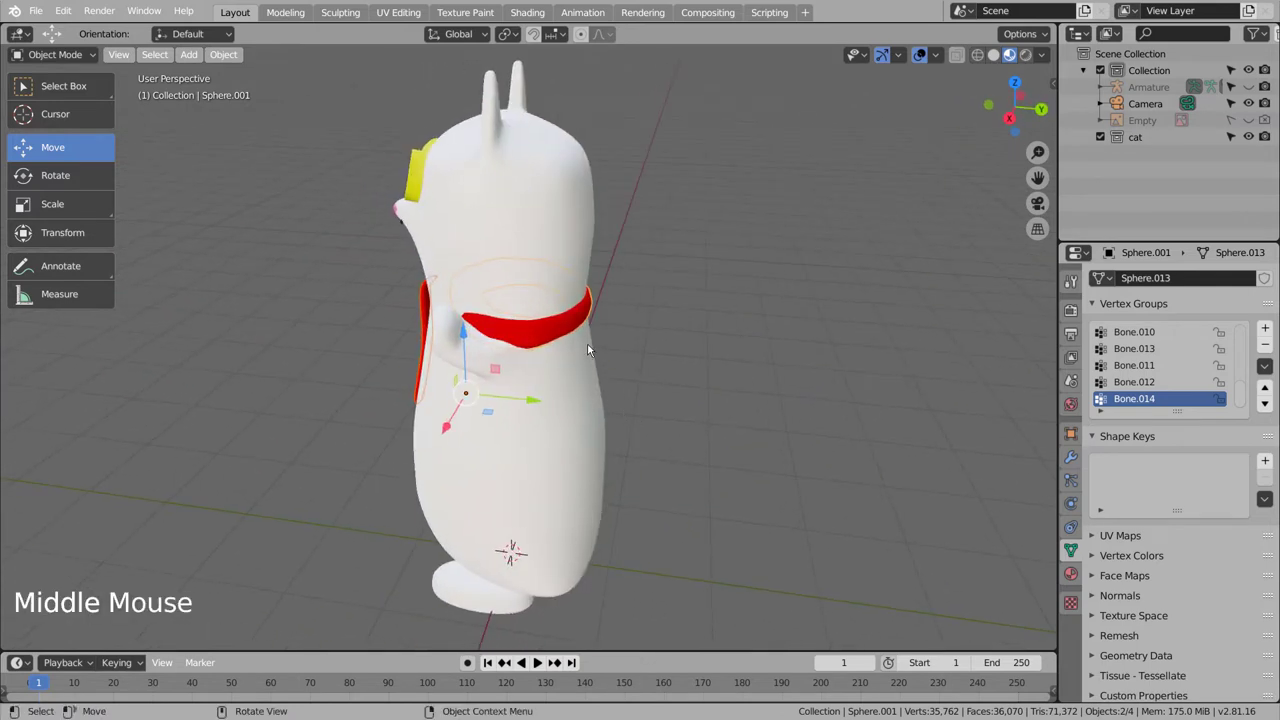
click(577, 326)
Delete the old collar, add a torus, move it up and shrink it around the cat's neck
key(x)
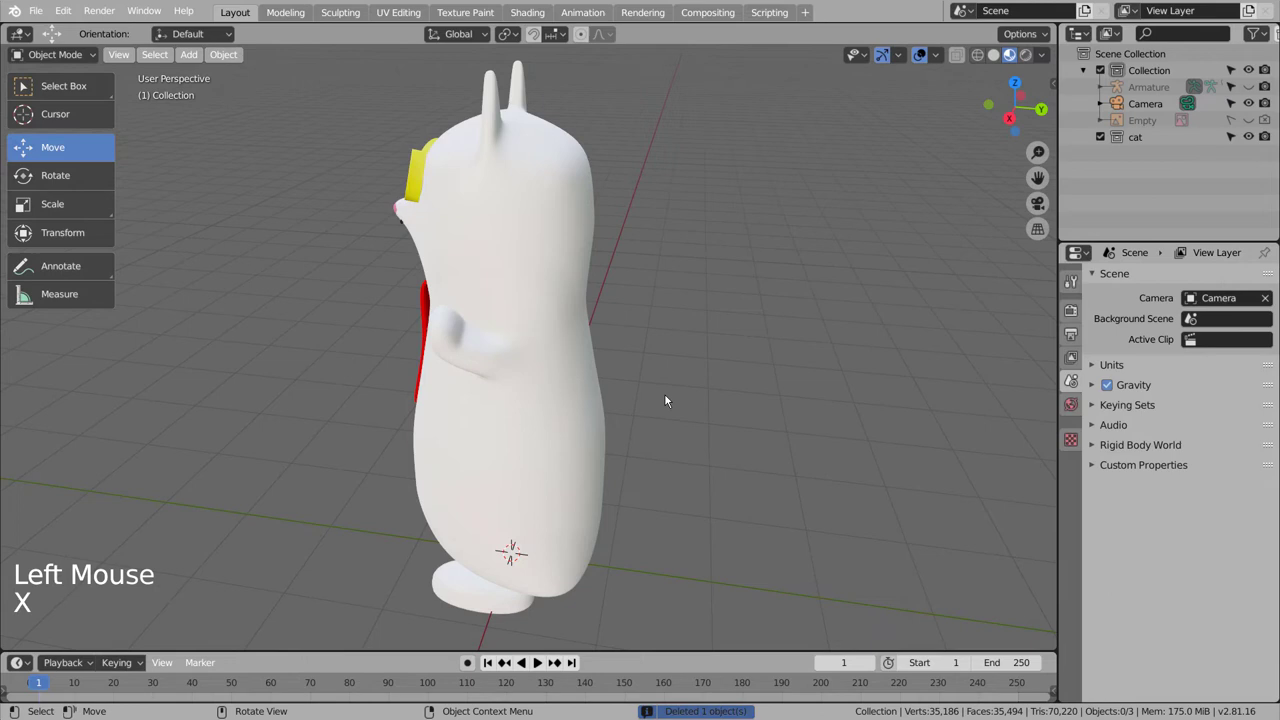
key(KP_1)
key(shift+a)
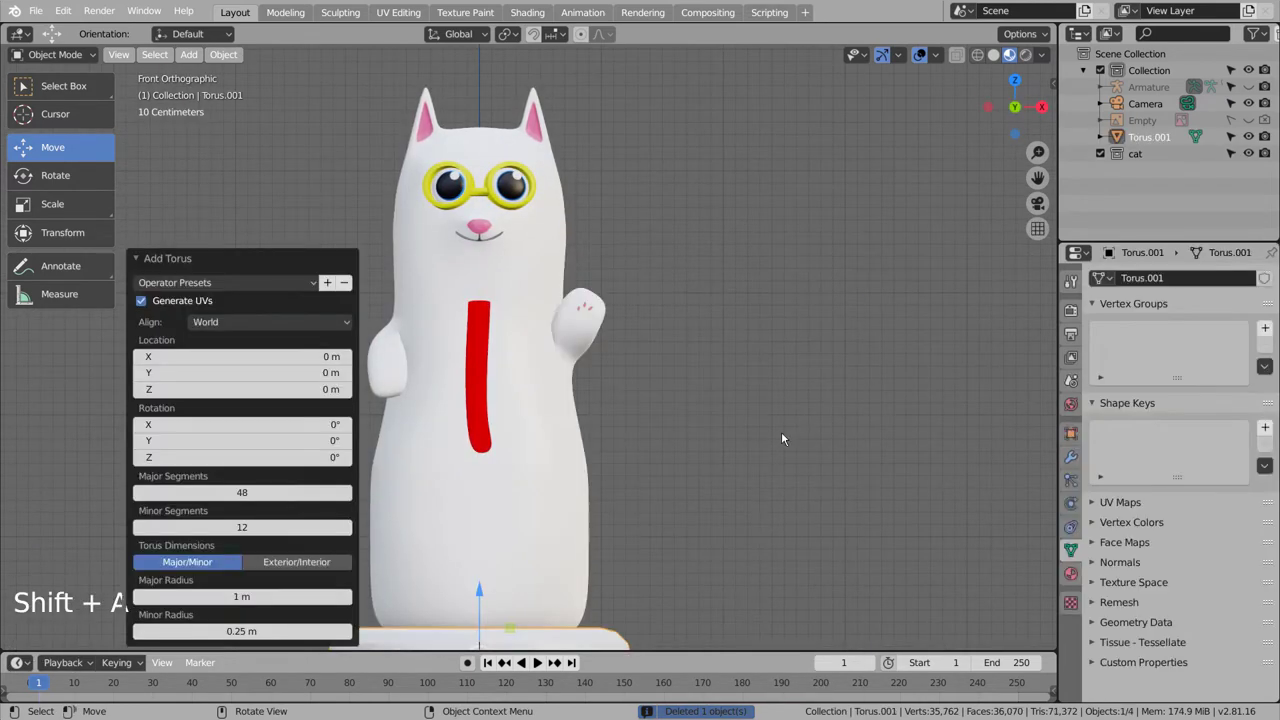
click(484, 595)
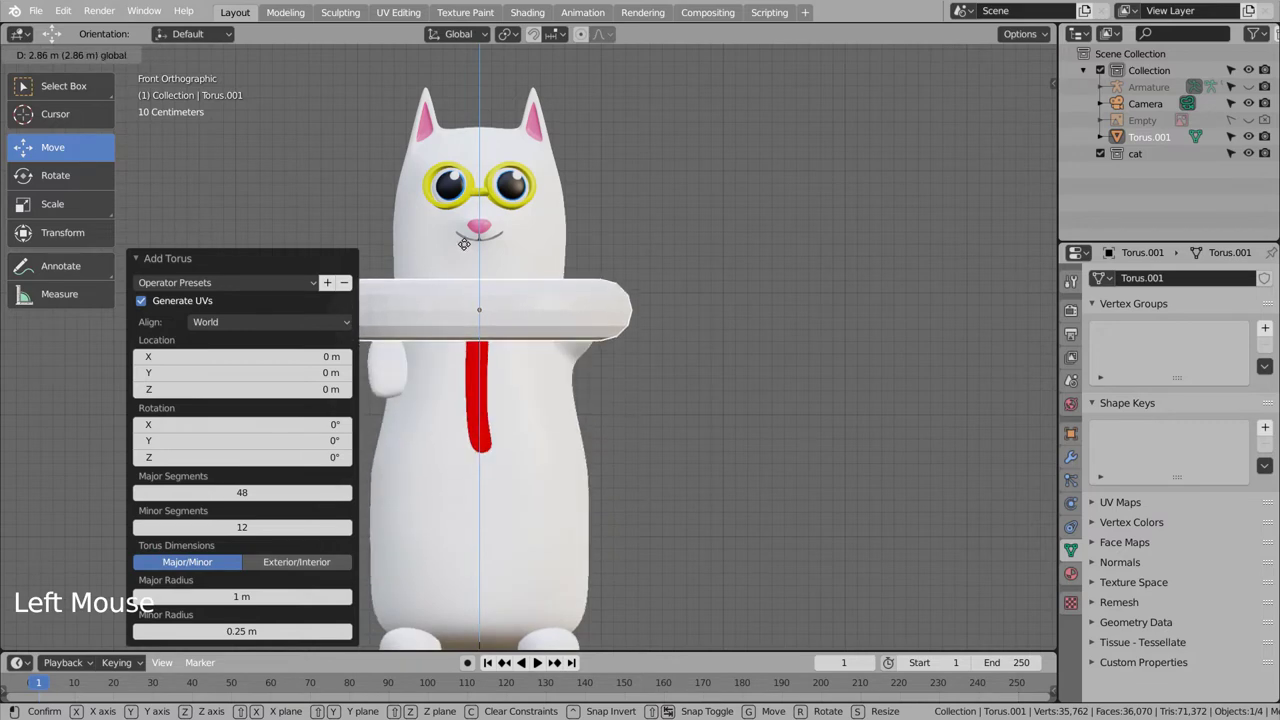
key(s)
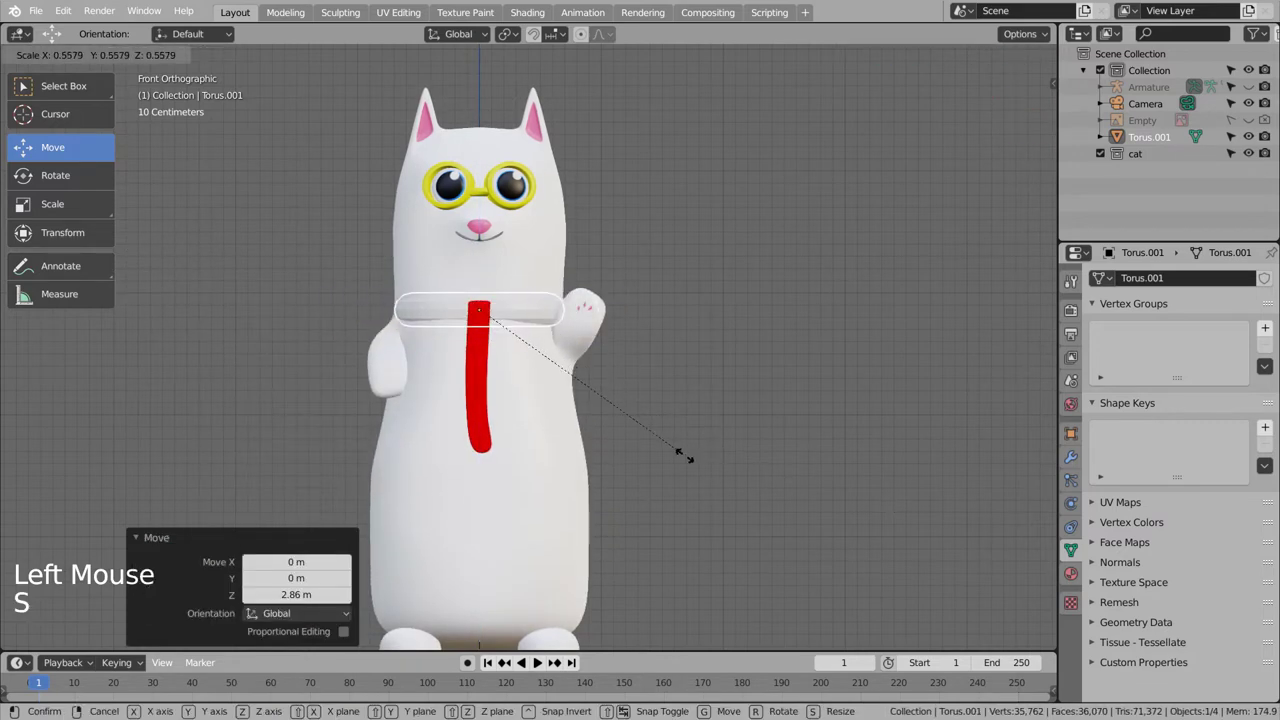
middle_click(755, 454)
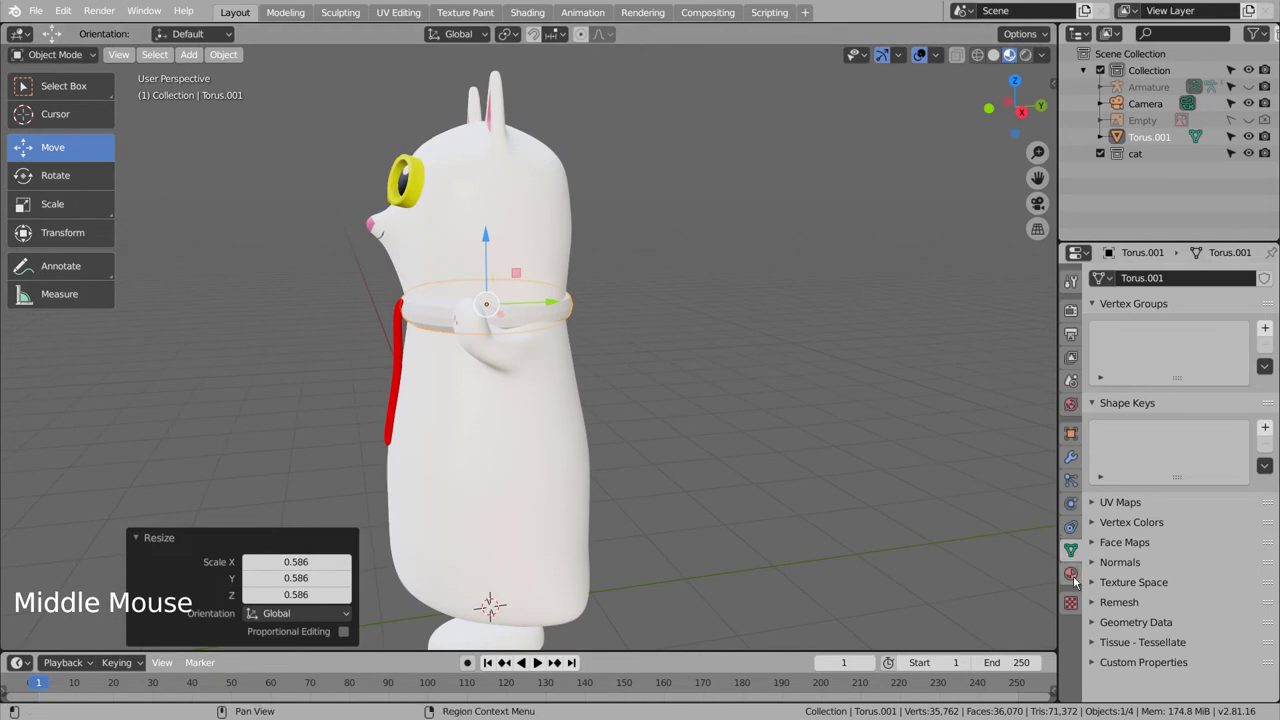
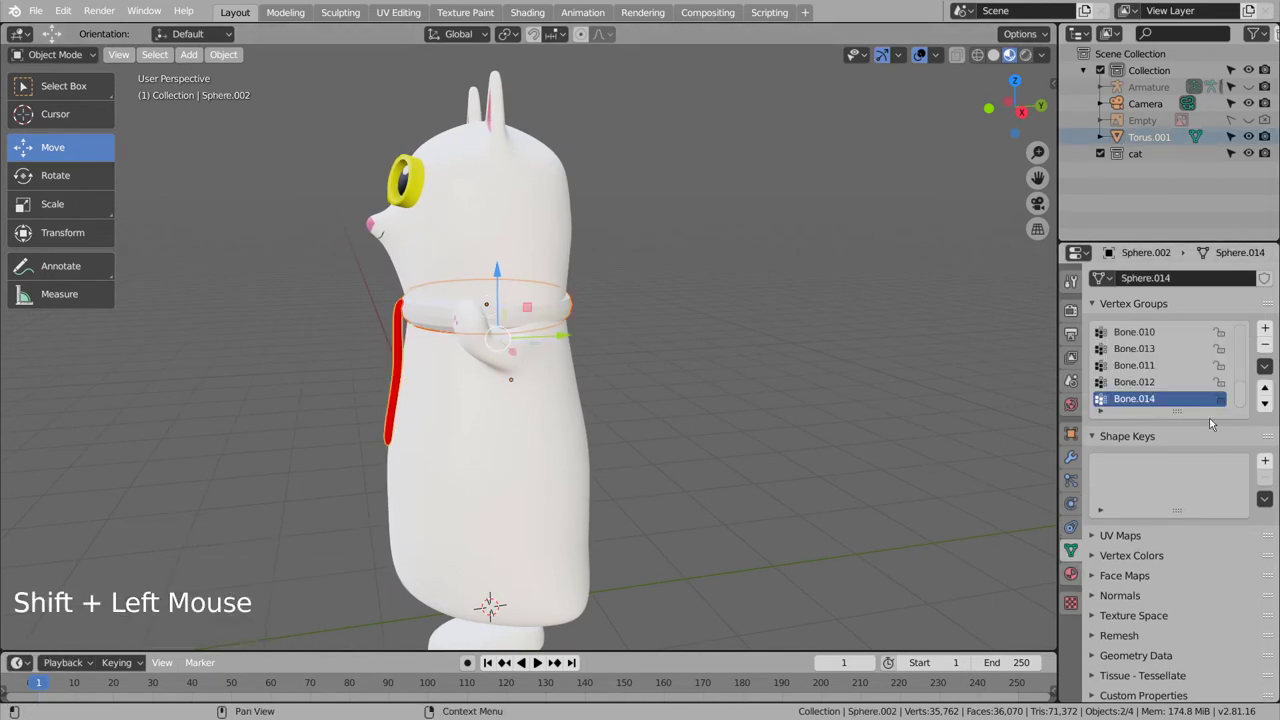
Assign the red Material.009 to the torus collar and set it to Shade Smooth
click(1067, 581)
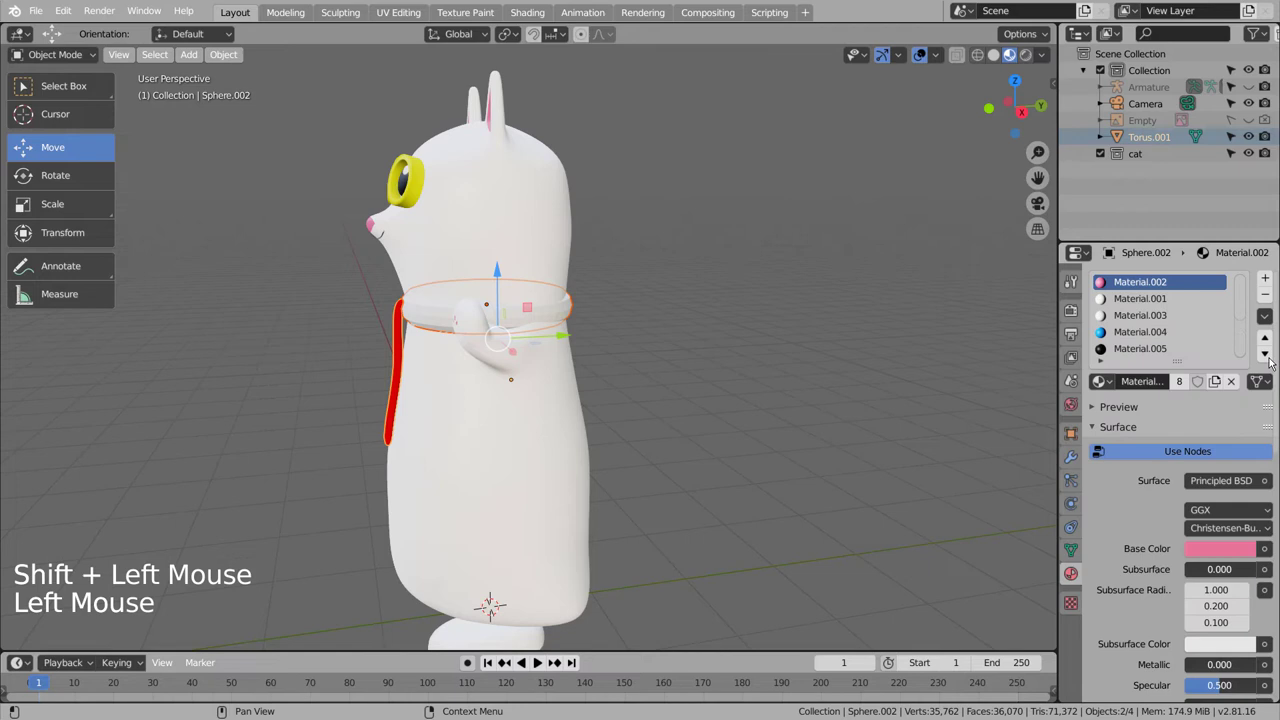
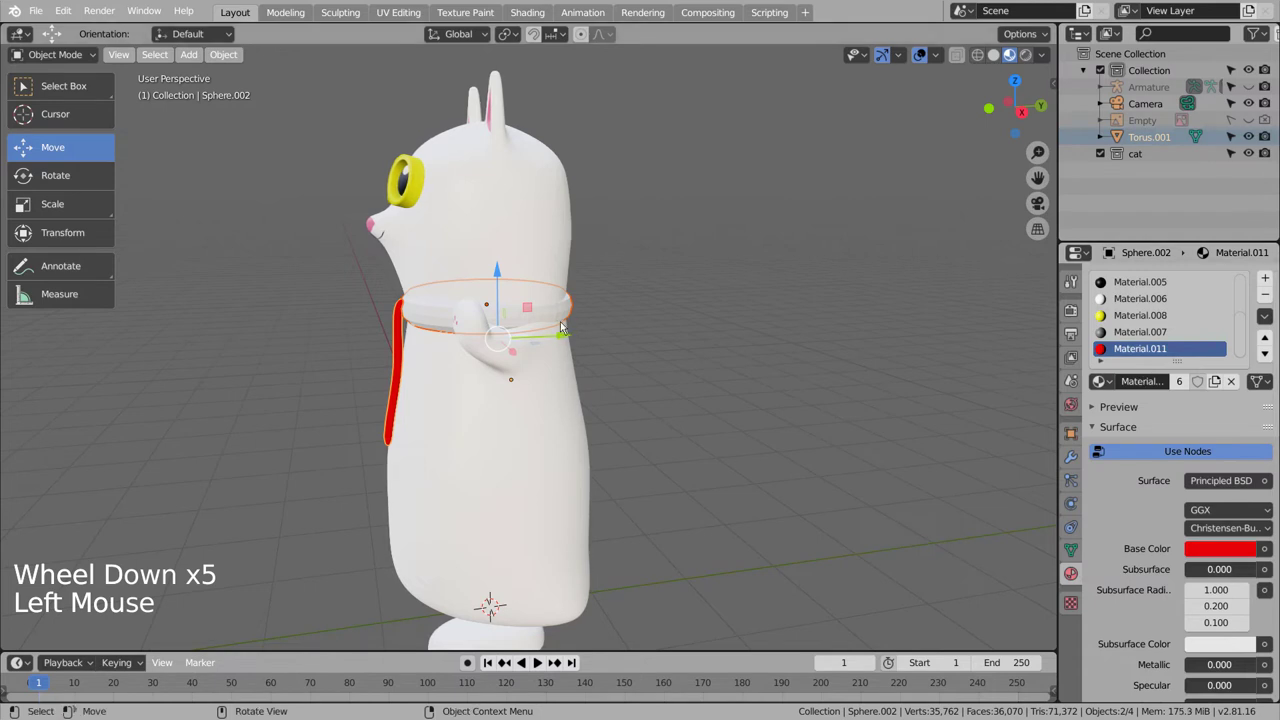
click(572, 312)
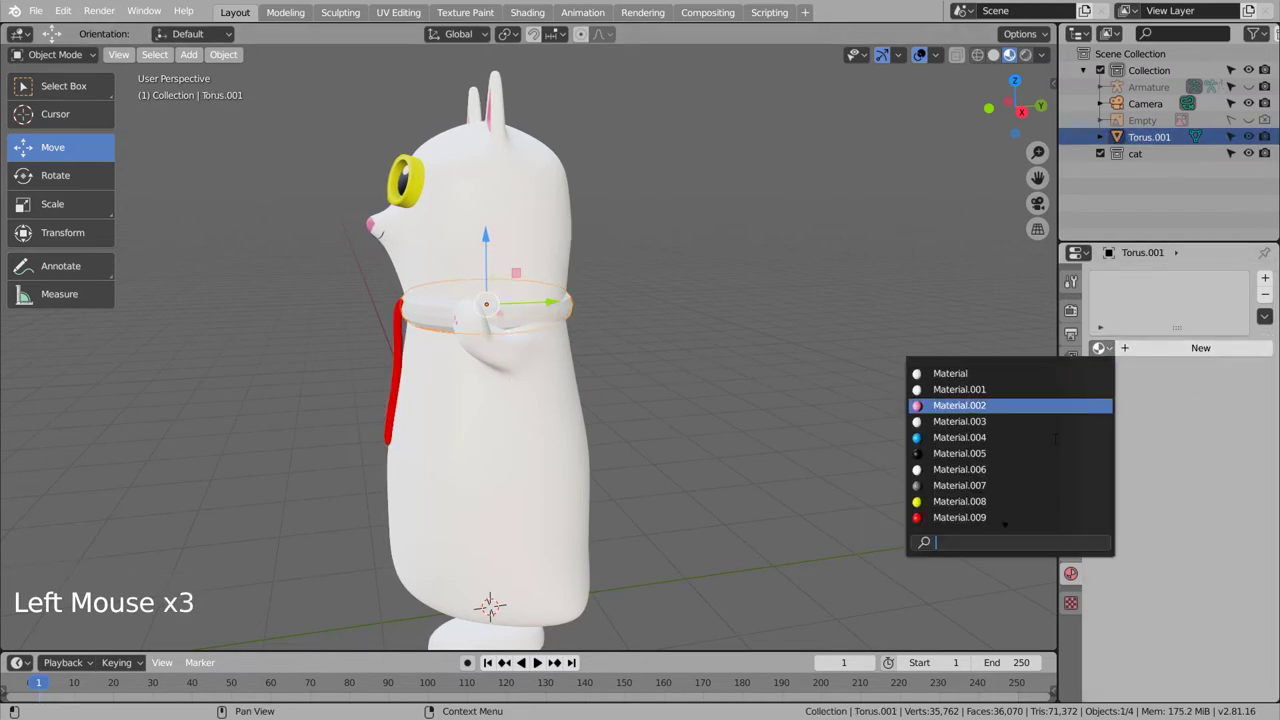
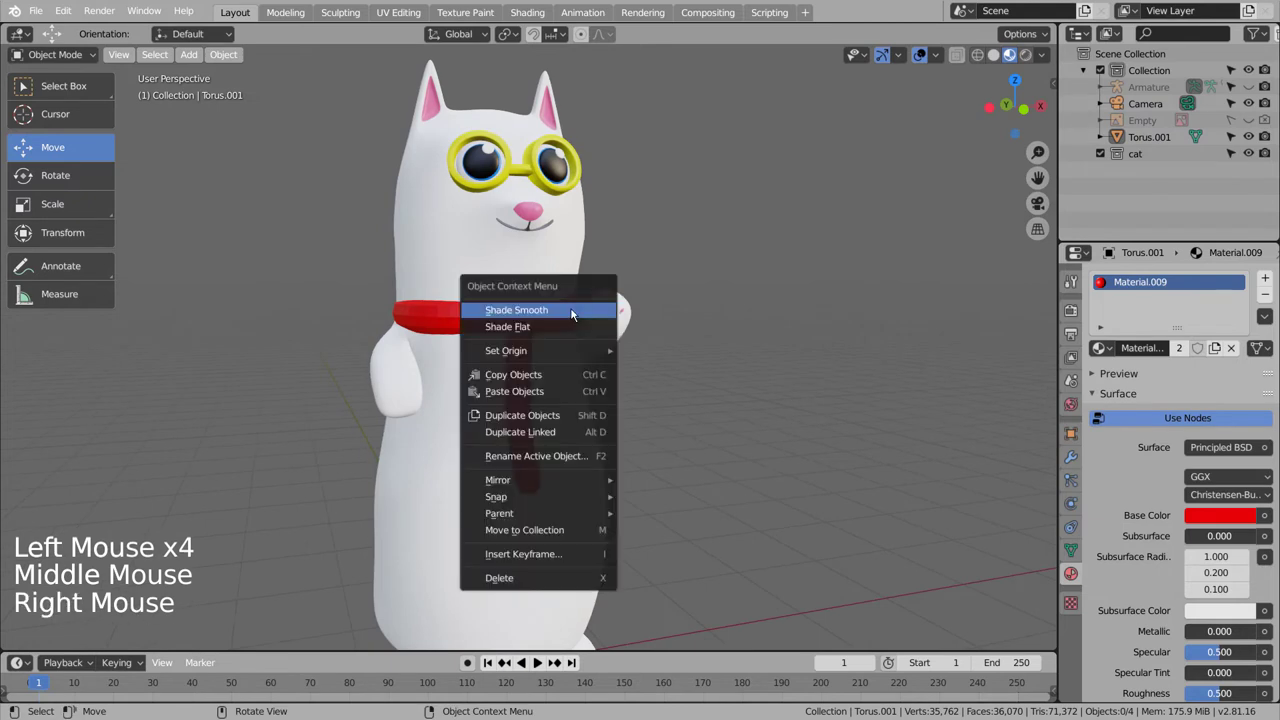
click(485, 326)
right_click(471, 322)
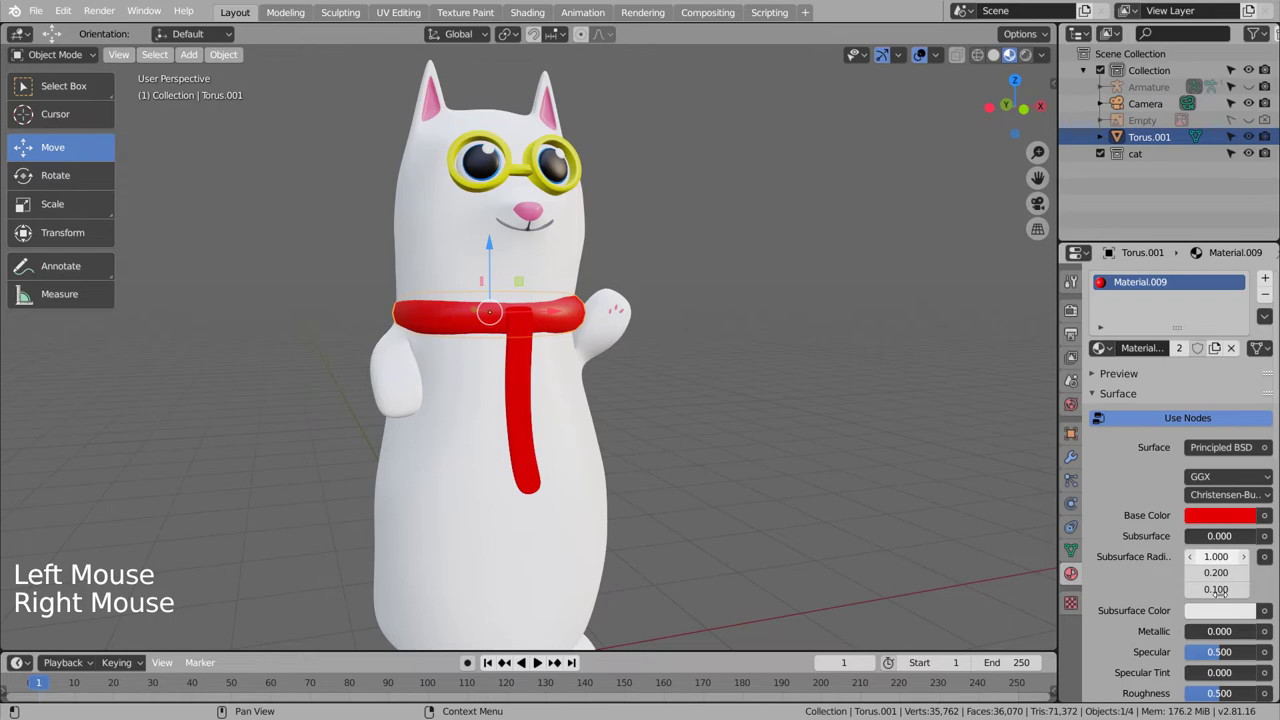
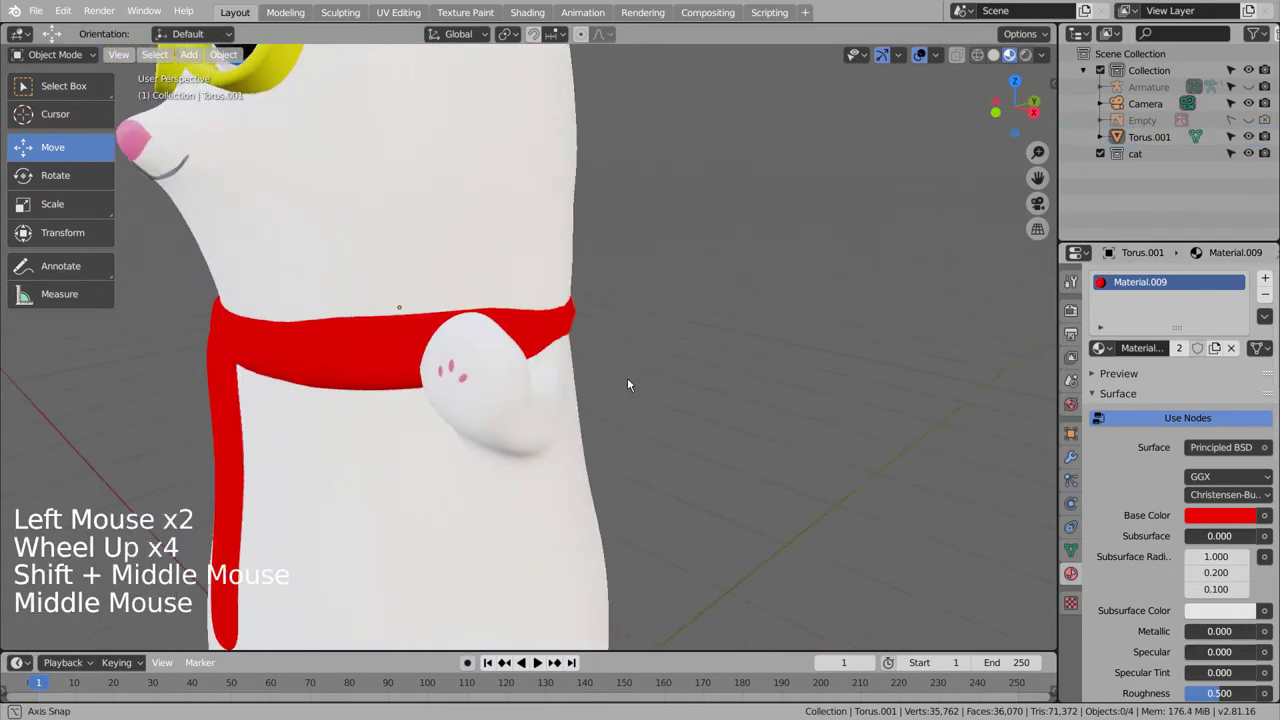
Shrink the collar ring Torus.001 toward the neck, checking from above in see-through
click(573, 331)
key(s)
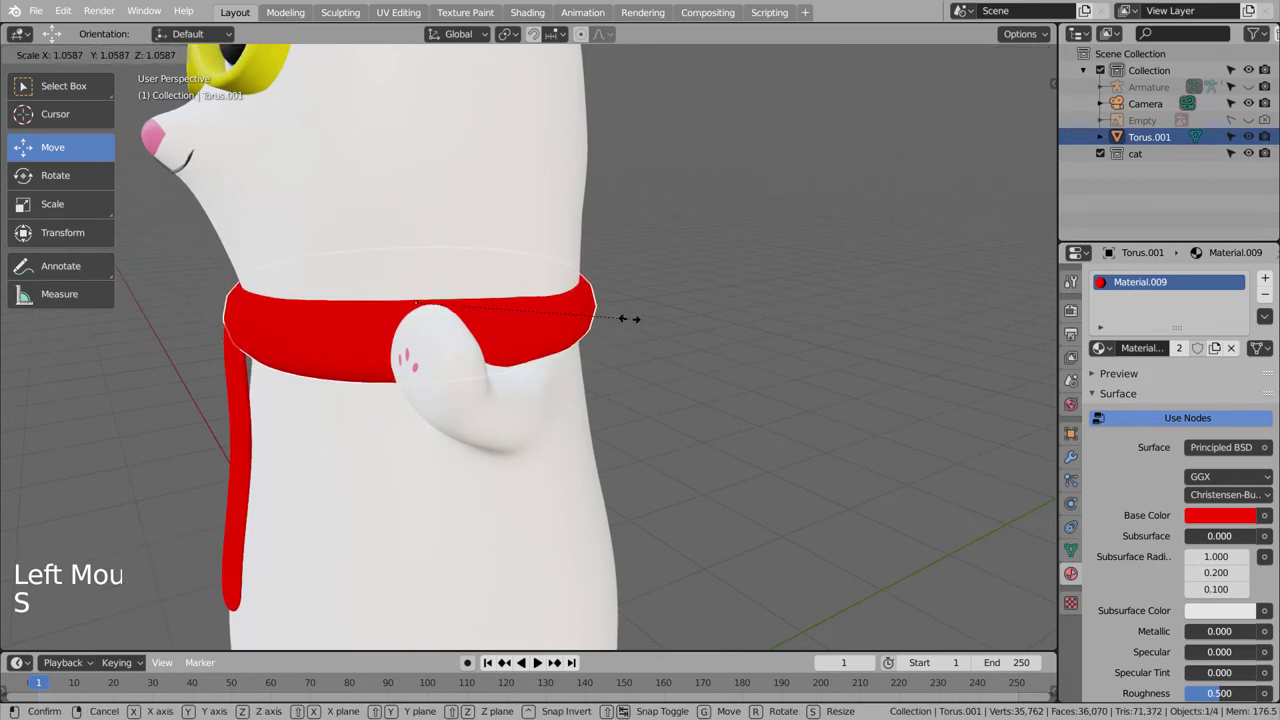
middle_click(730, 349)
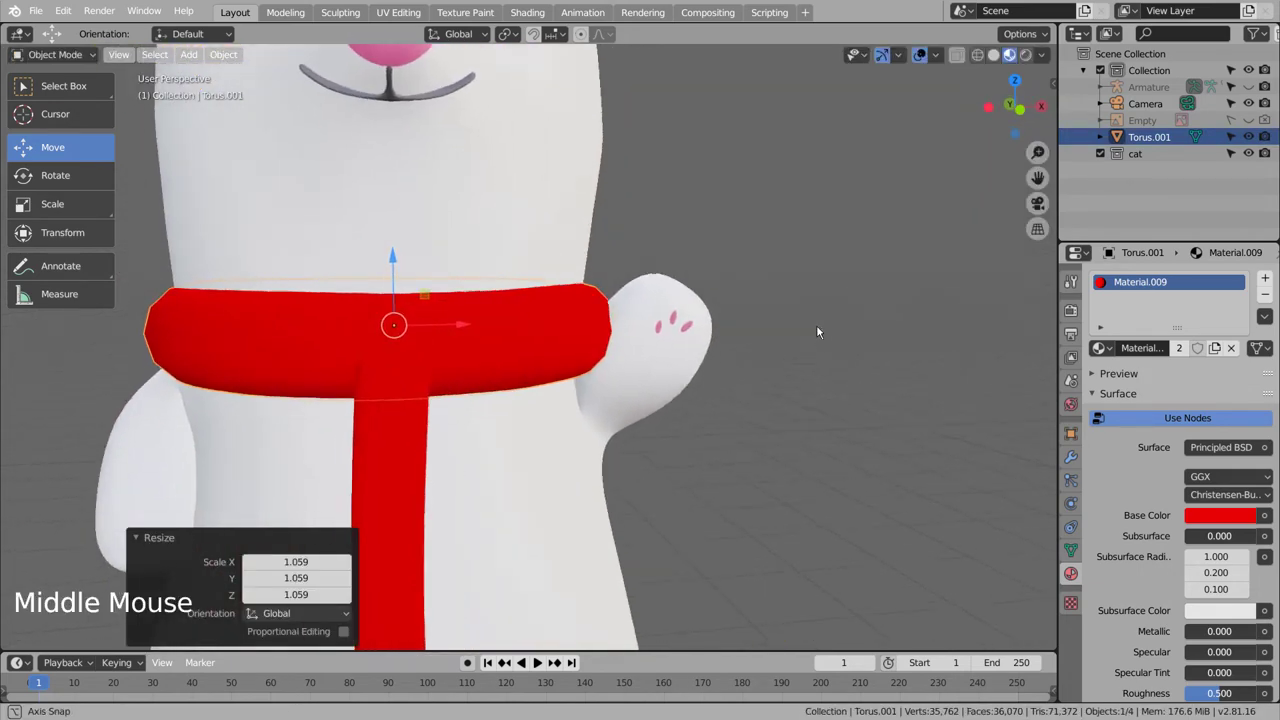
click(545, 333)
key(s)
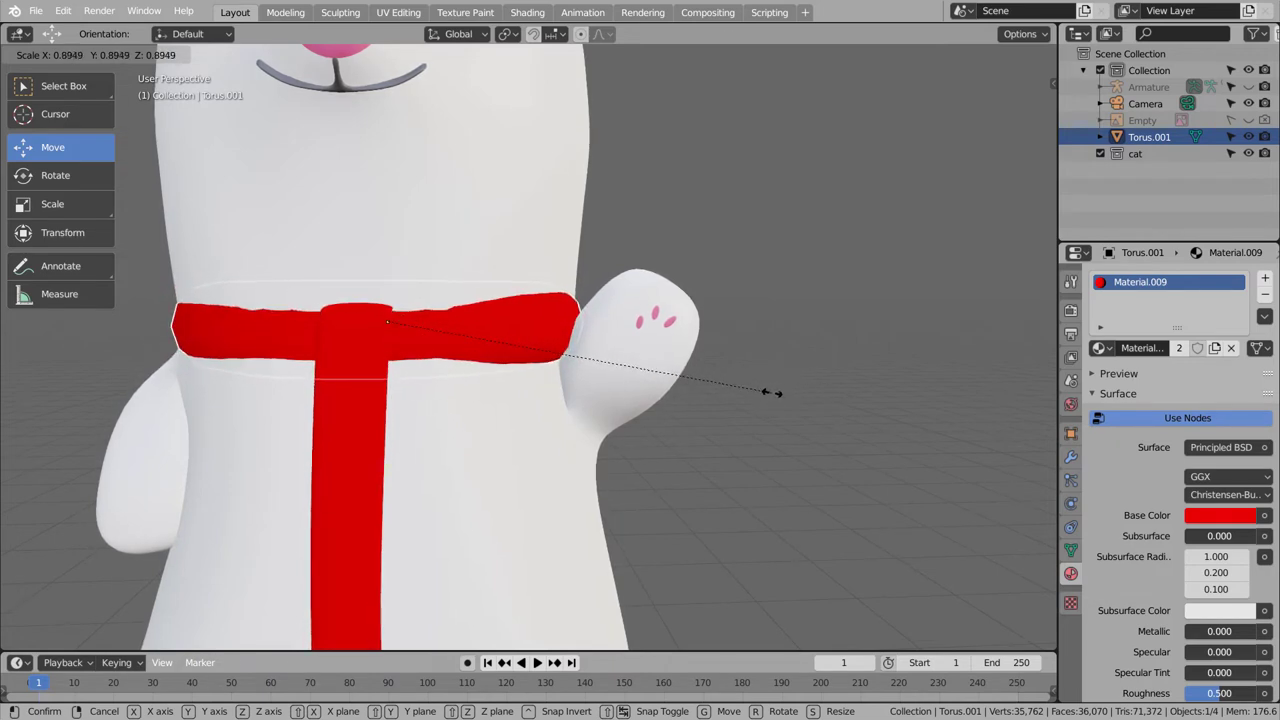
middle_click(821, 408)
key(KP_7)
key(shift+z)
middle_click(741, 423)
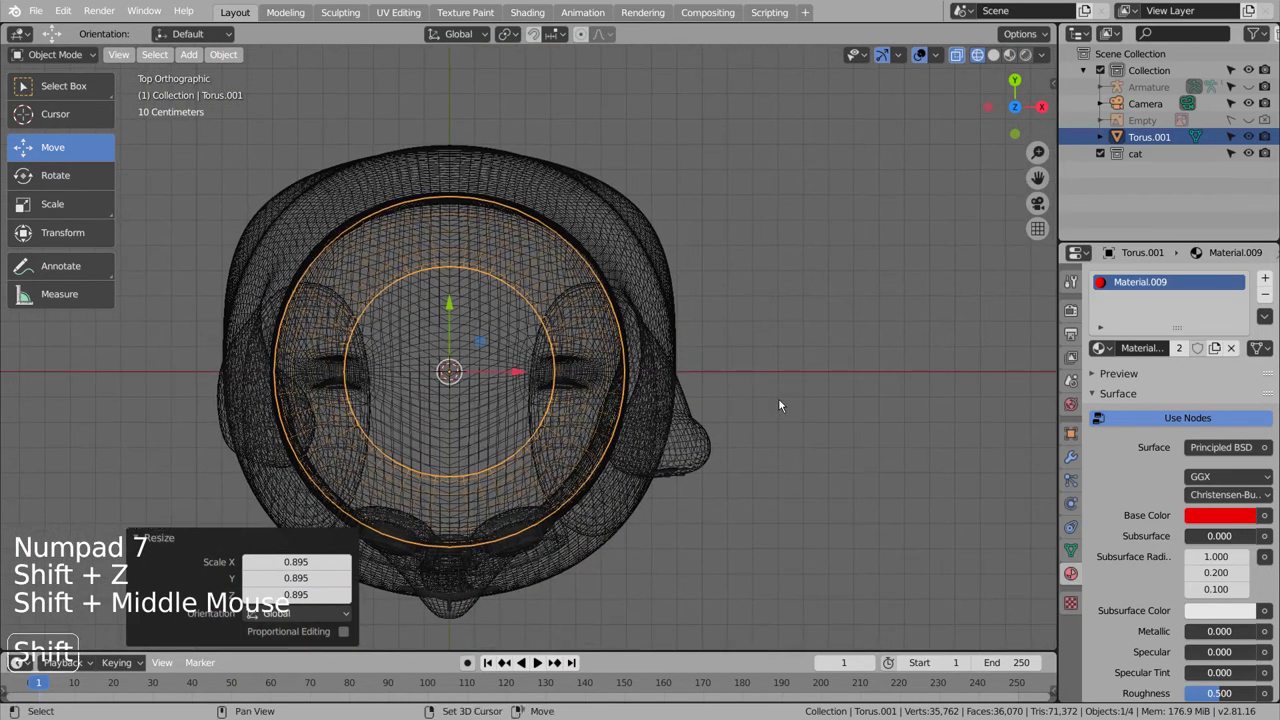
Adjust the collar's size along X and Y so it wraps snugly around the neck
key(s)
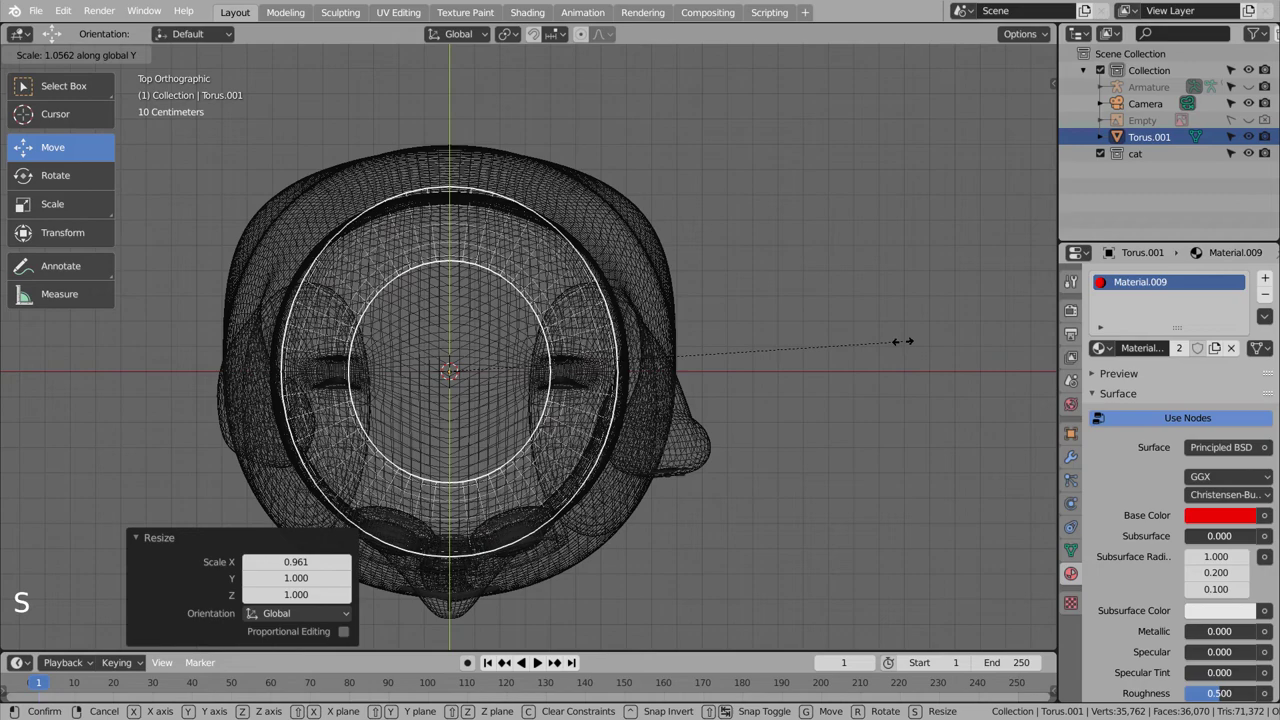
middle_click(903, 428)
key(shift+z)
middle_click(832, 317)
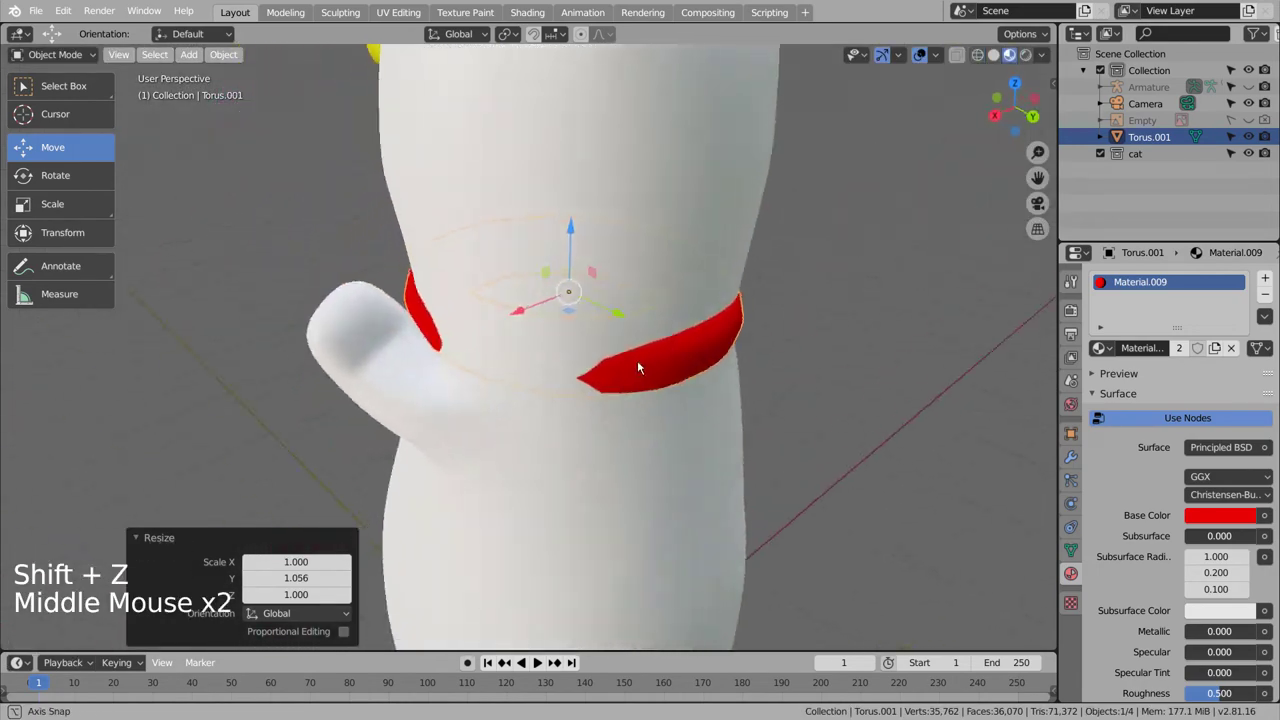
key(s)
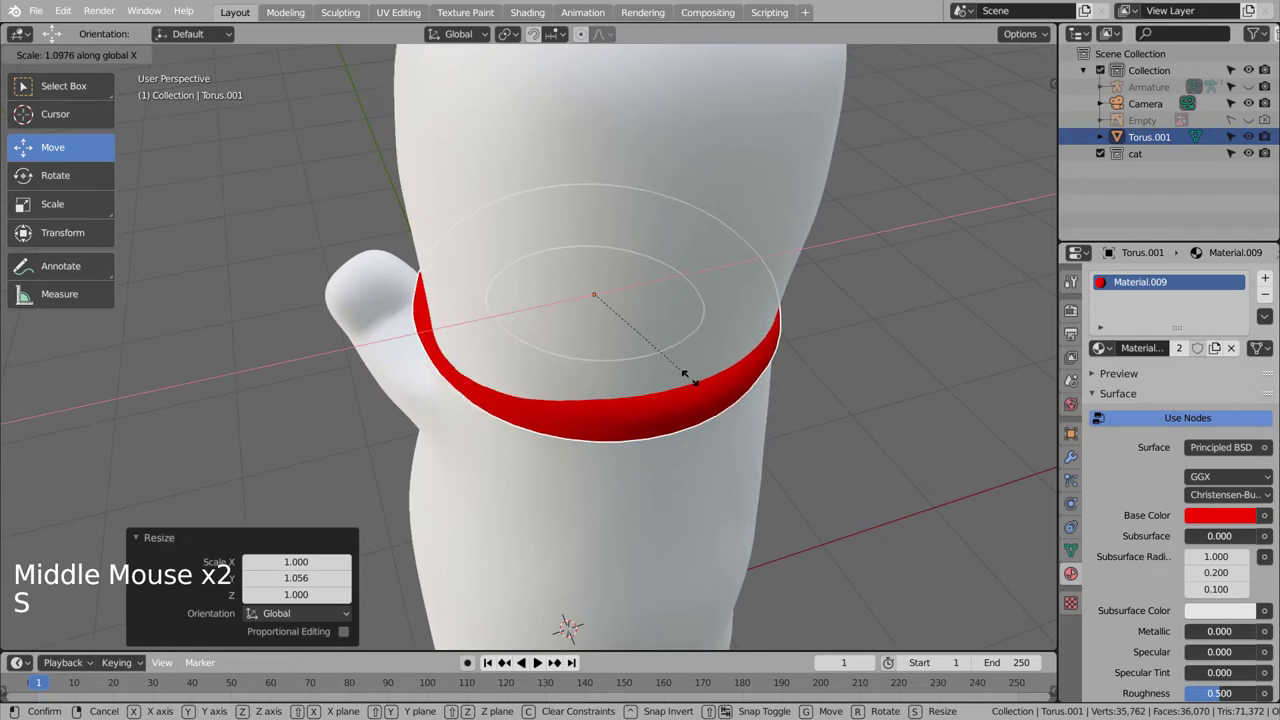
middle_click(716, 379)
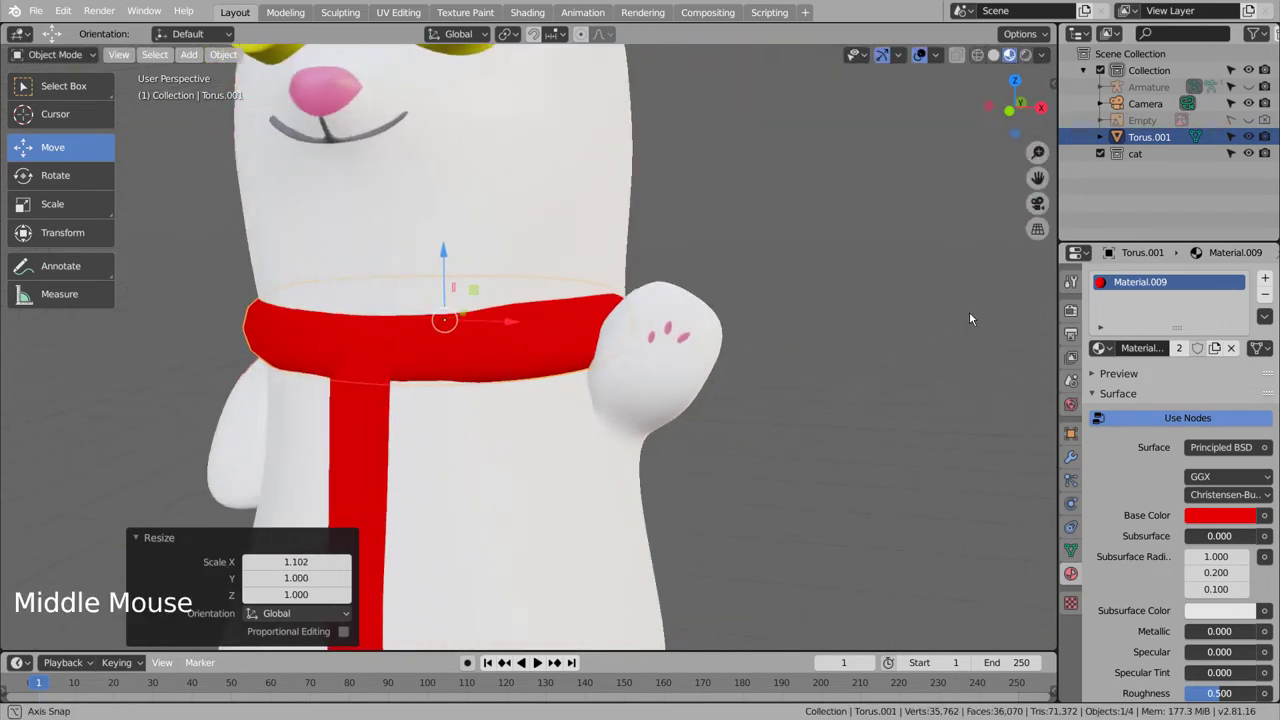
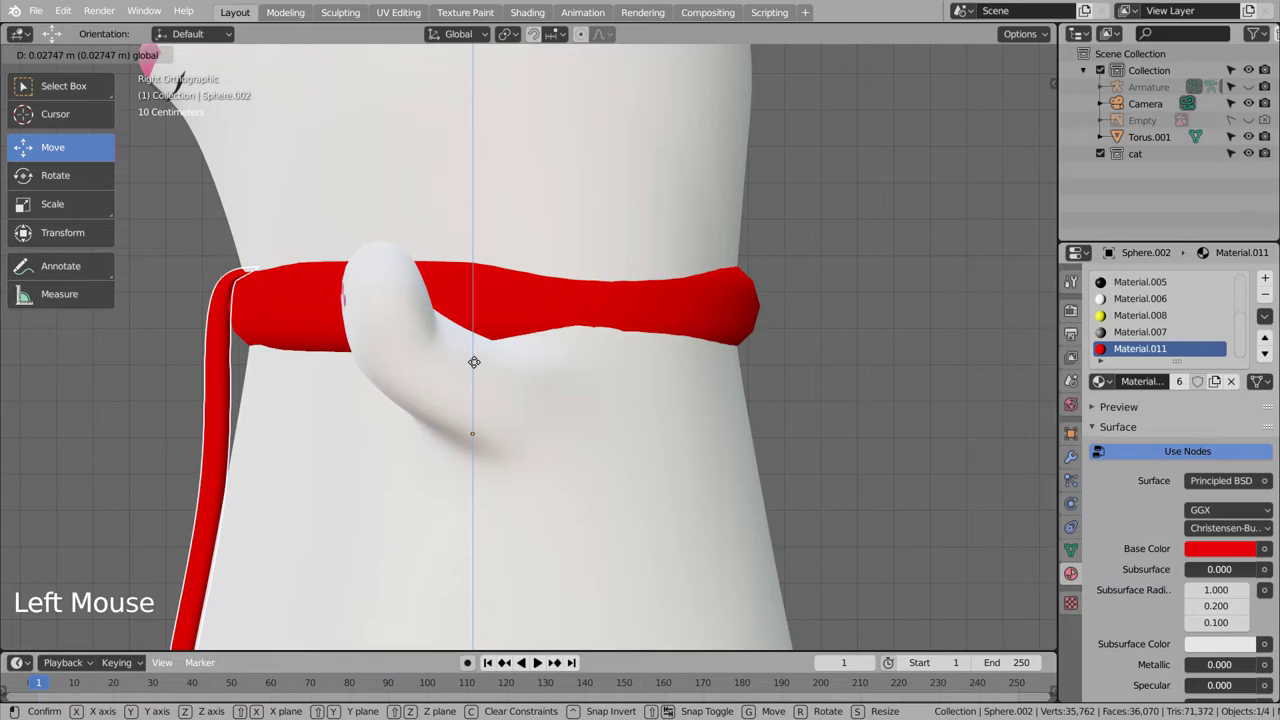
Nudge the Sphere.002 arm piece just in front of the collar and select the raised paw
click(782, 355)
middle_click(758, 367)
click(882, 367)
scroll(down, 3)
middle_click(813, 444)
scroll(down, 3)
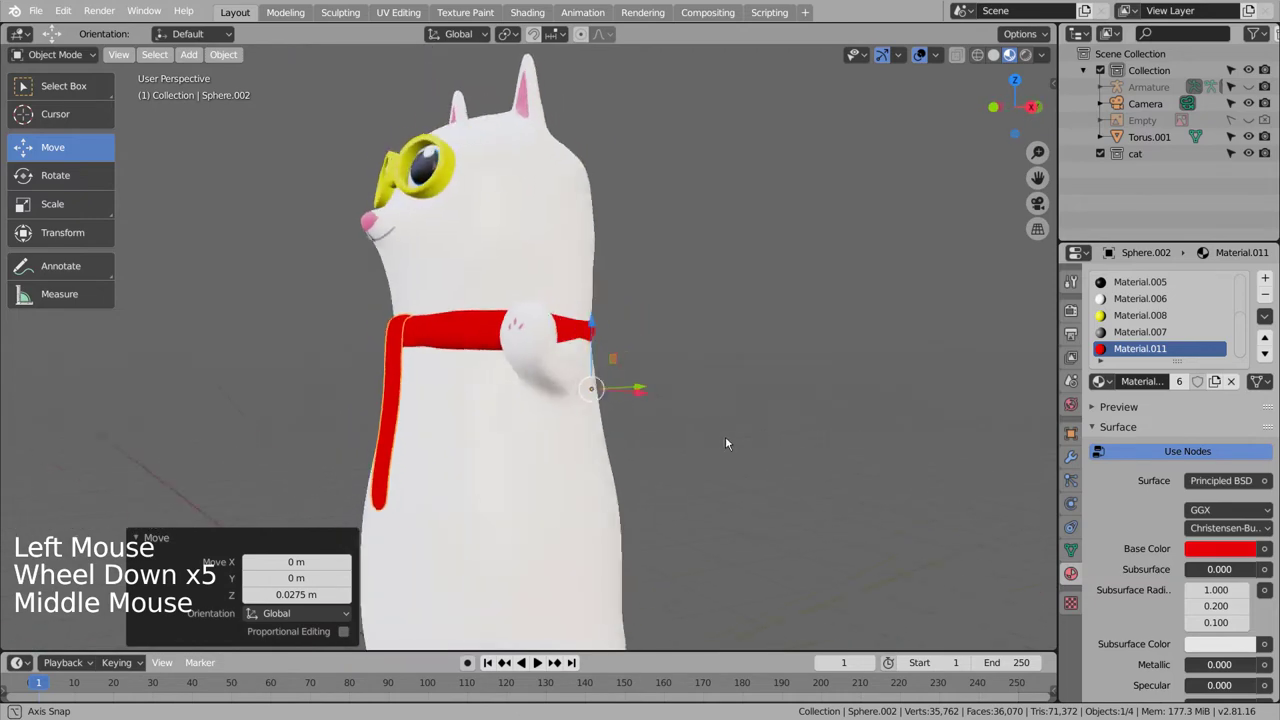
scroll(up, 3)
scroll(up, 3)
click(381, 266)
key(Tab)
Edit the paw pad faces and move them in side view onto the tip of the raised arm
key(Tab)
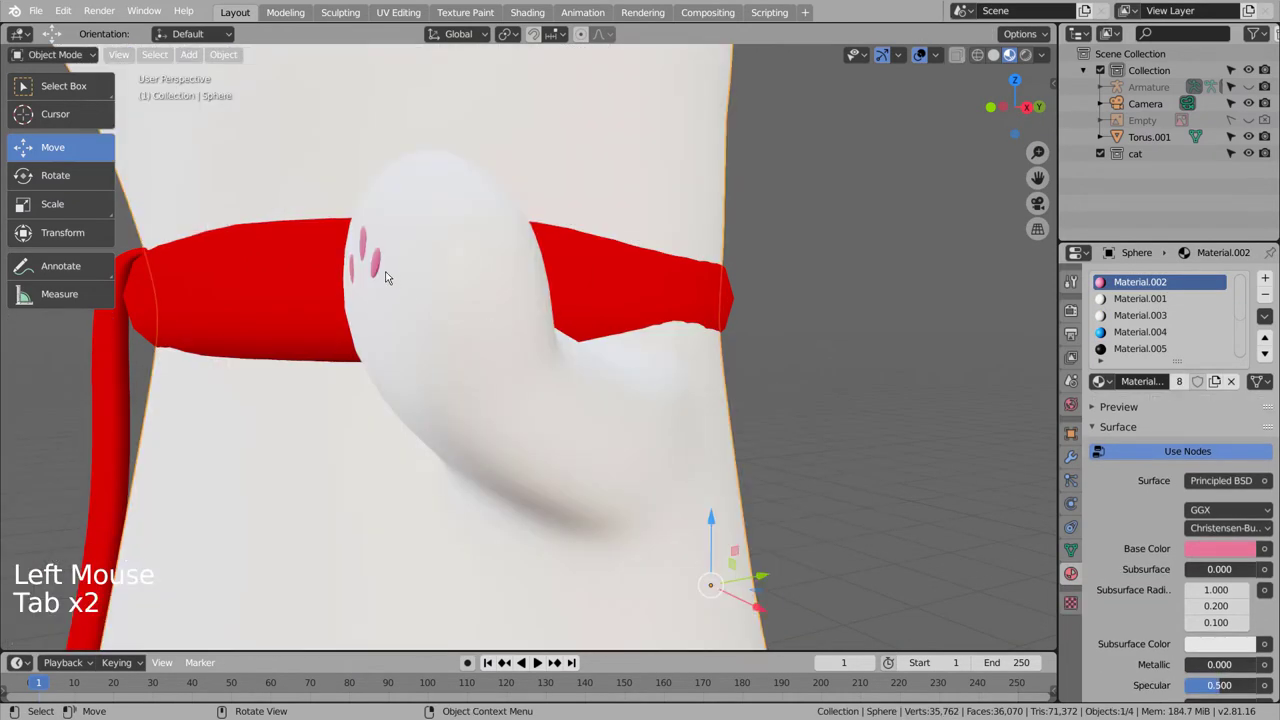
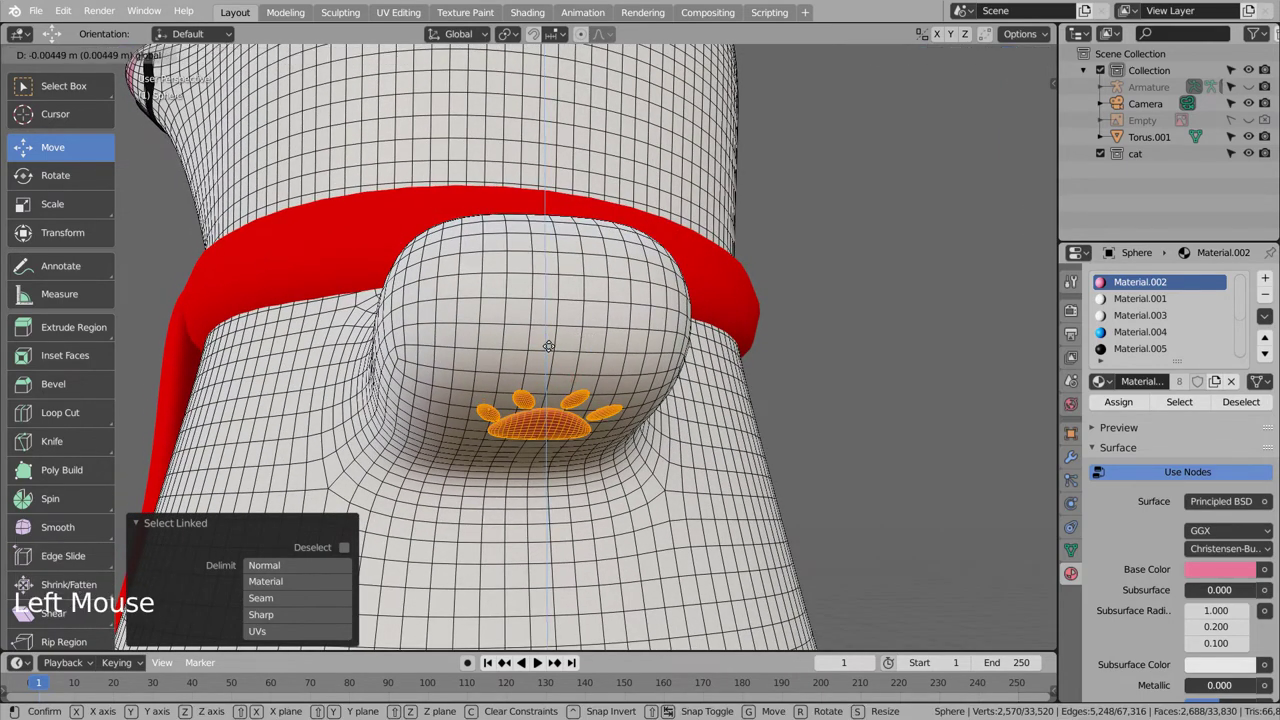
key(Tab)
middle_click(903, 409)
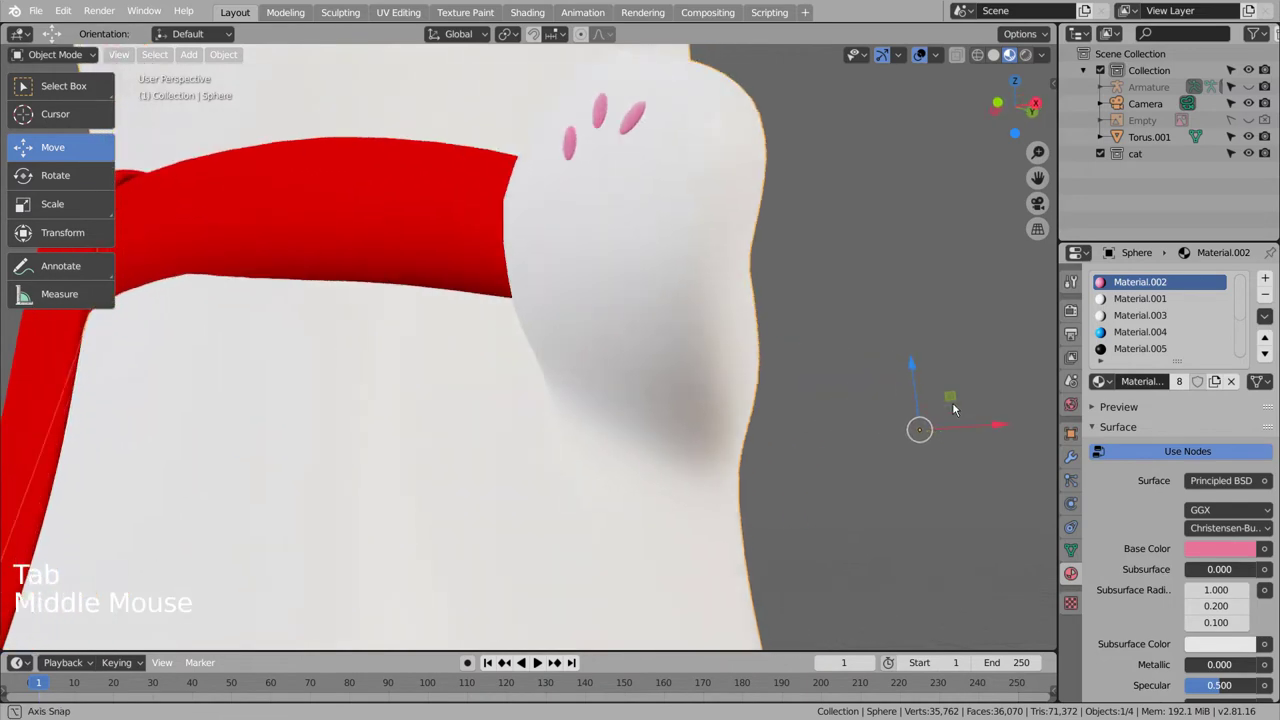
key(KP_3)
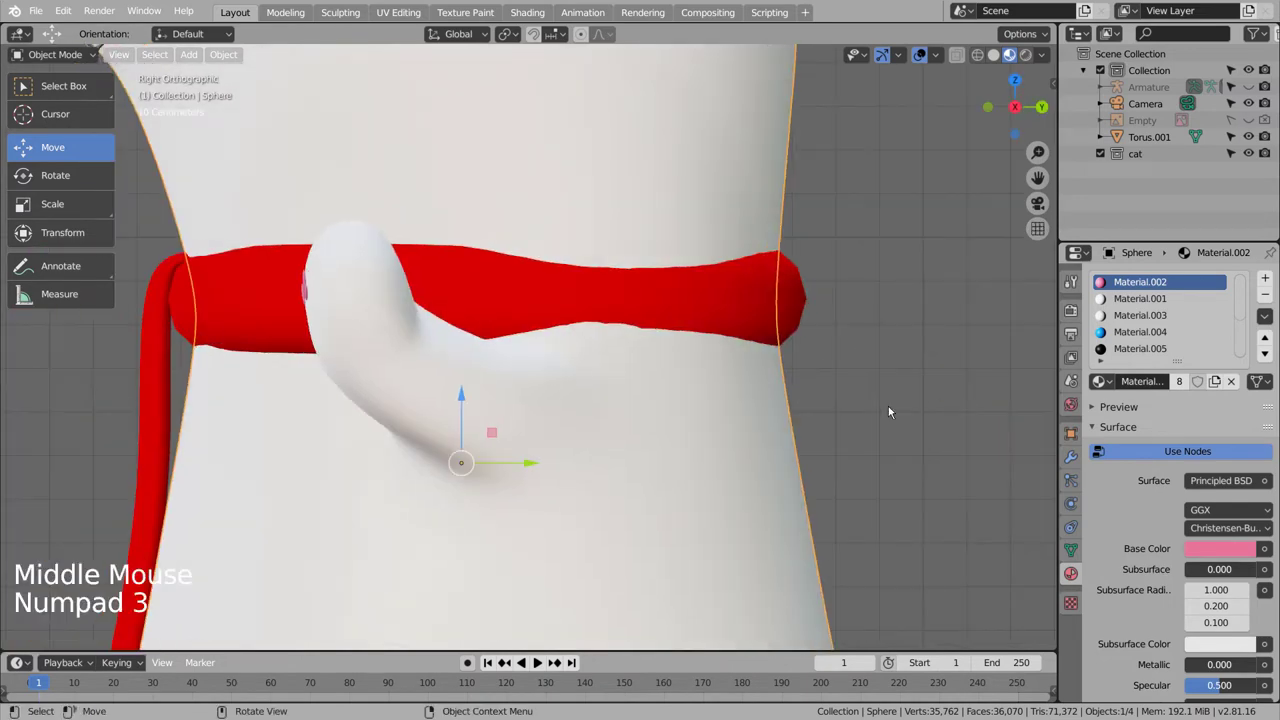
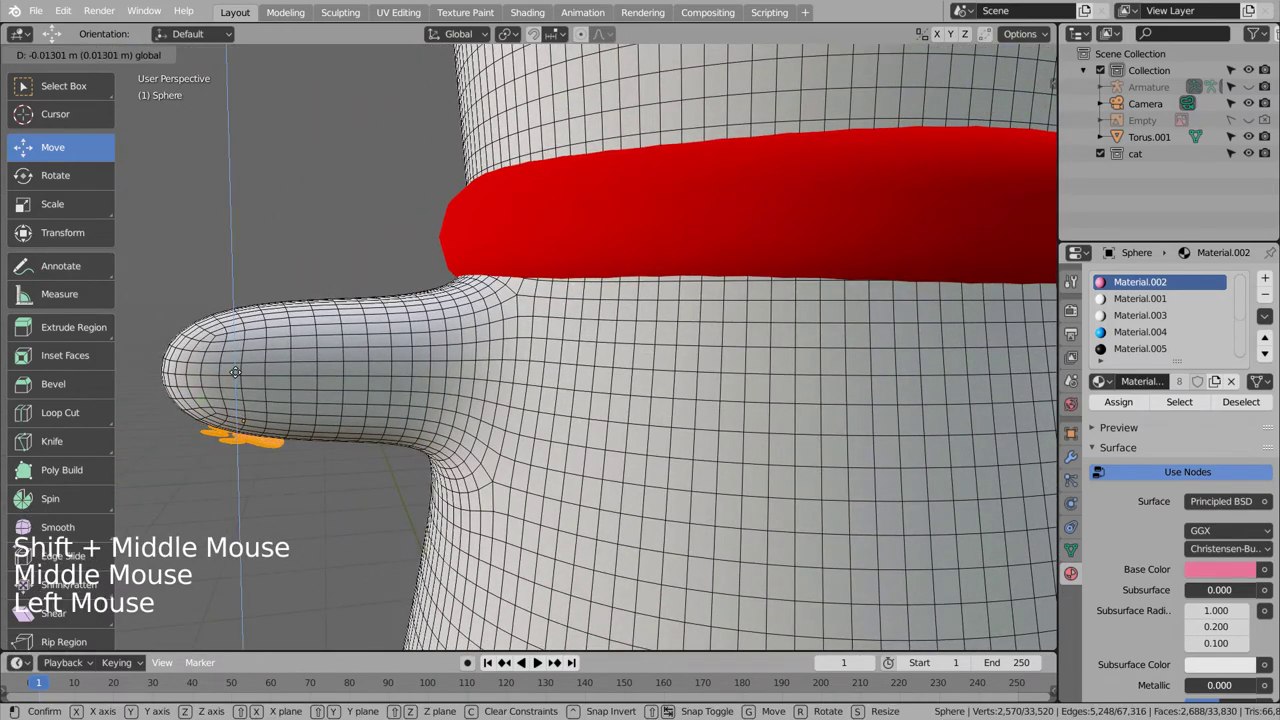
key(Tab)
middle_click(612, 417)
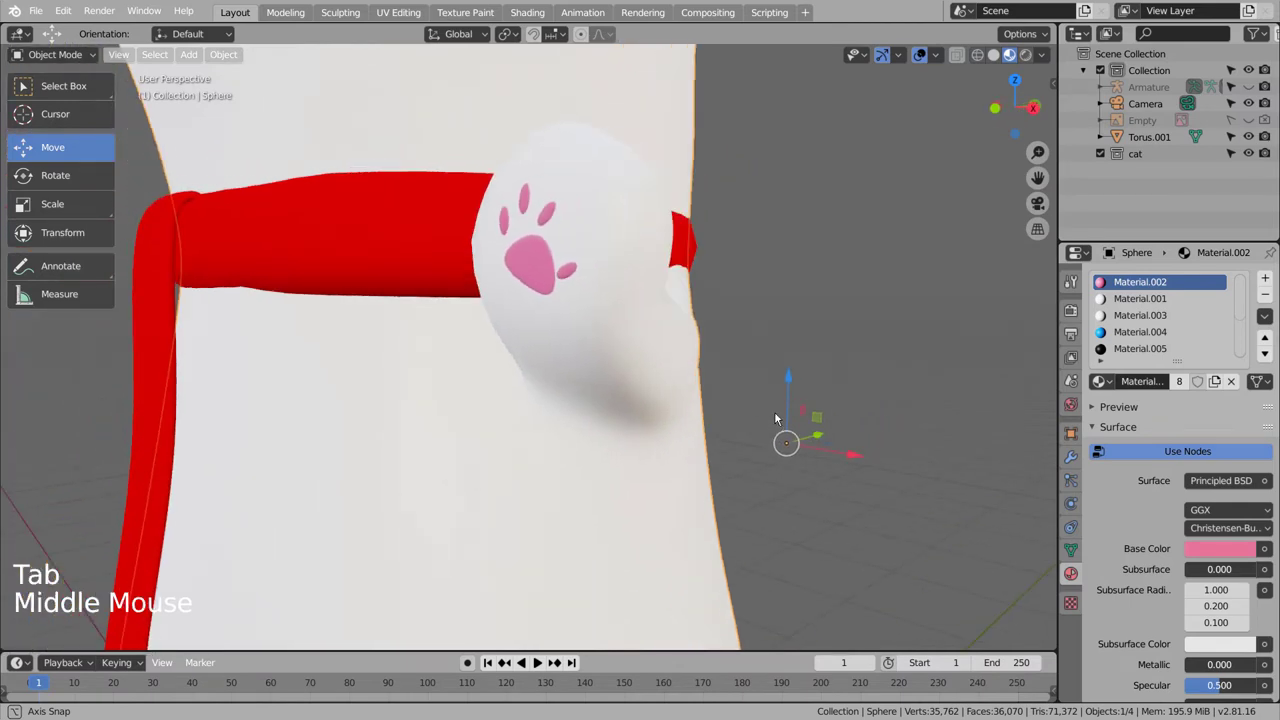
key(KP_3)
Separate the pink pad faces into their own object with P > Selection and return to Object Mode
key(KP_1)
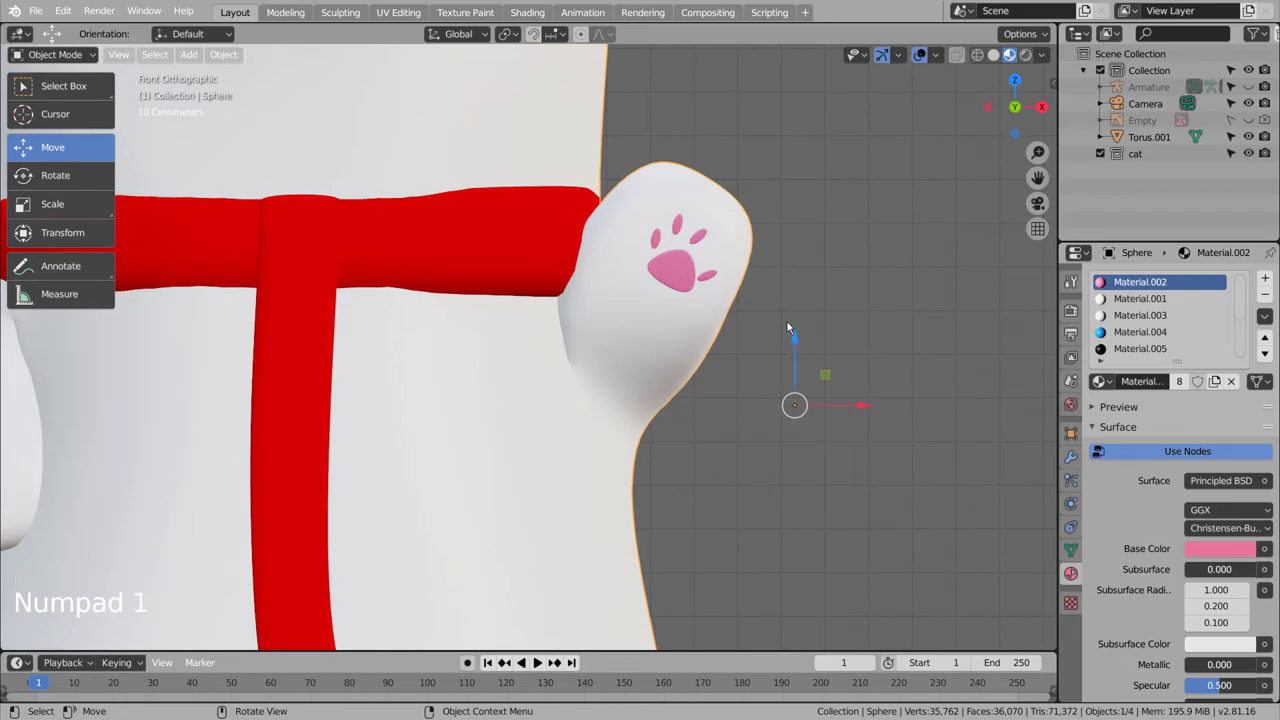
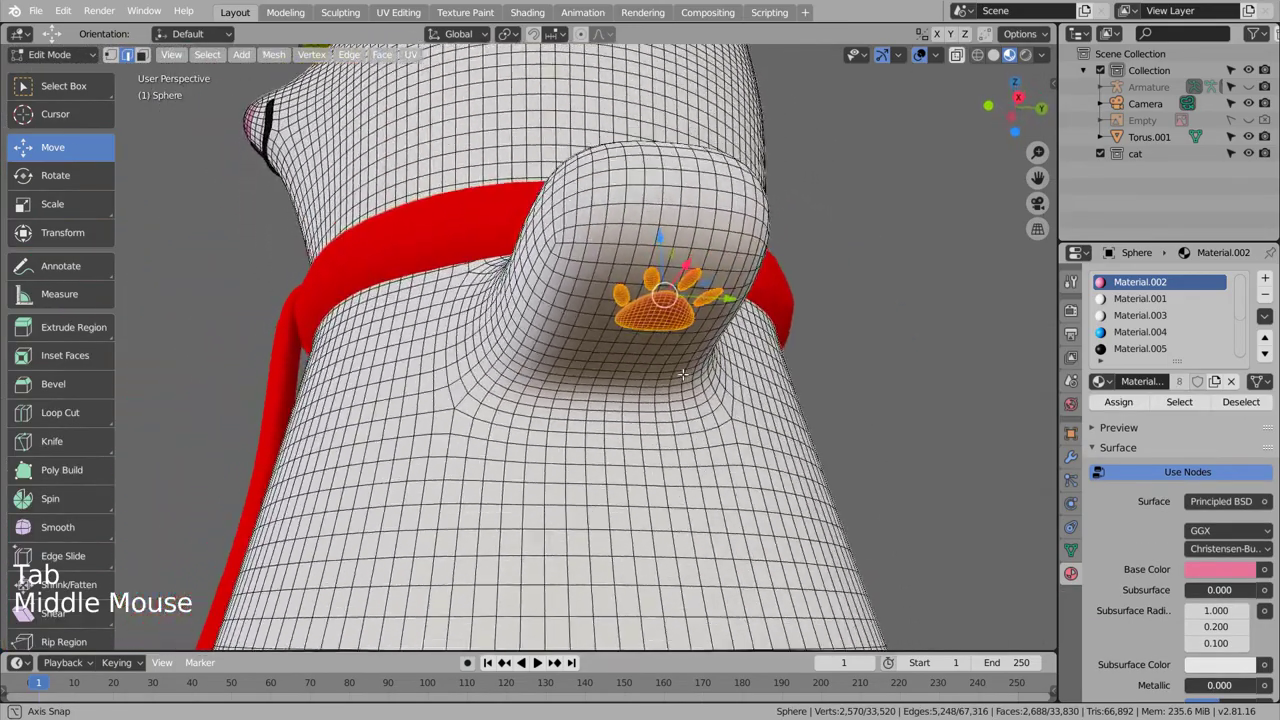
key(p)
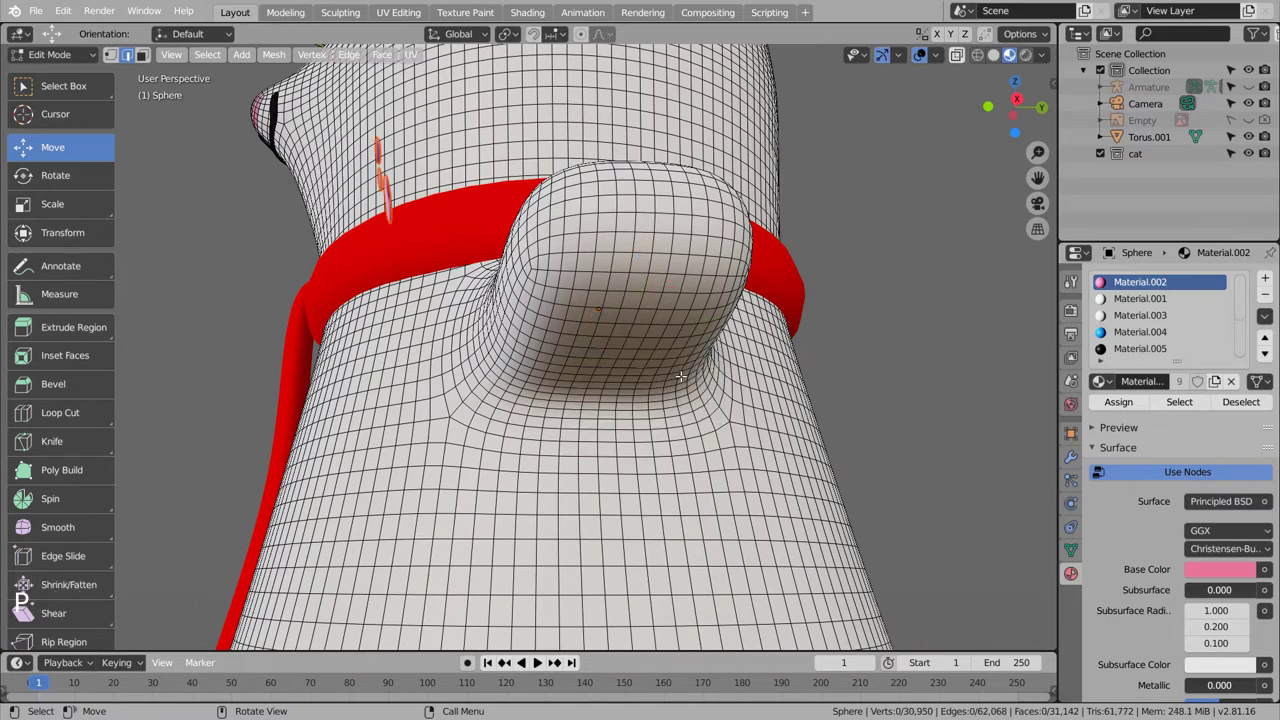
key(KP_1)
key(shift+z)
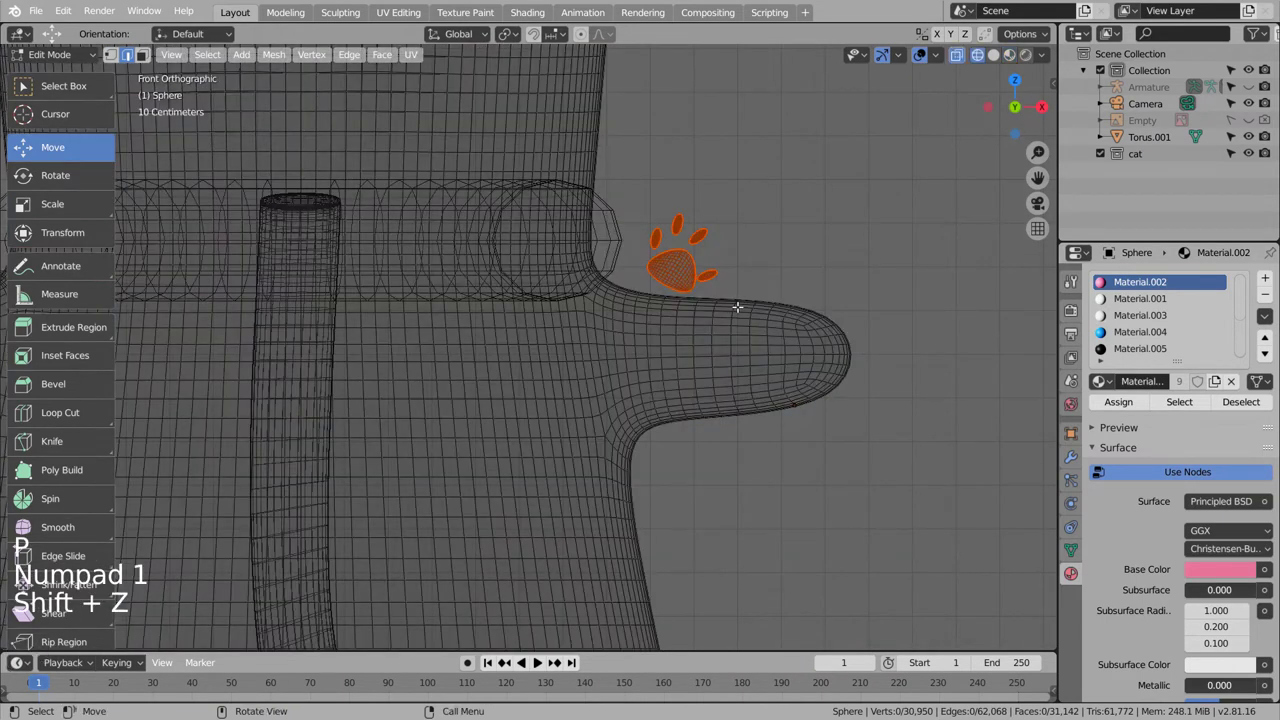
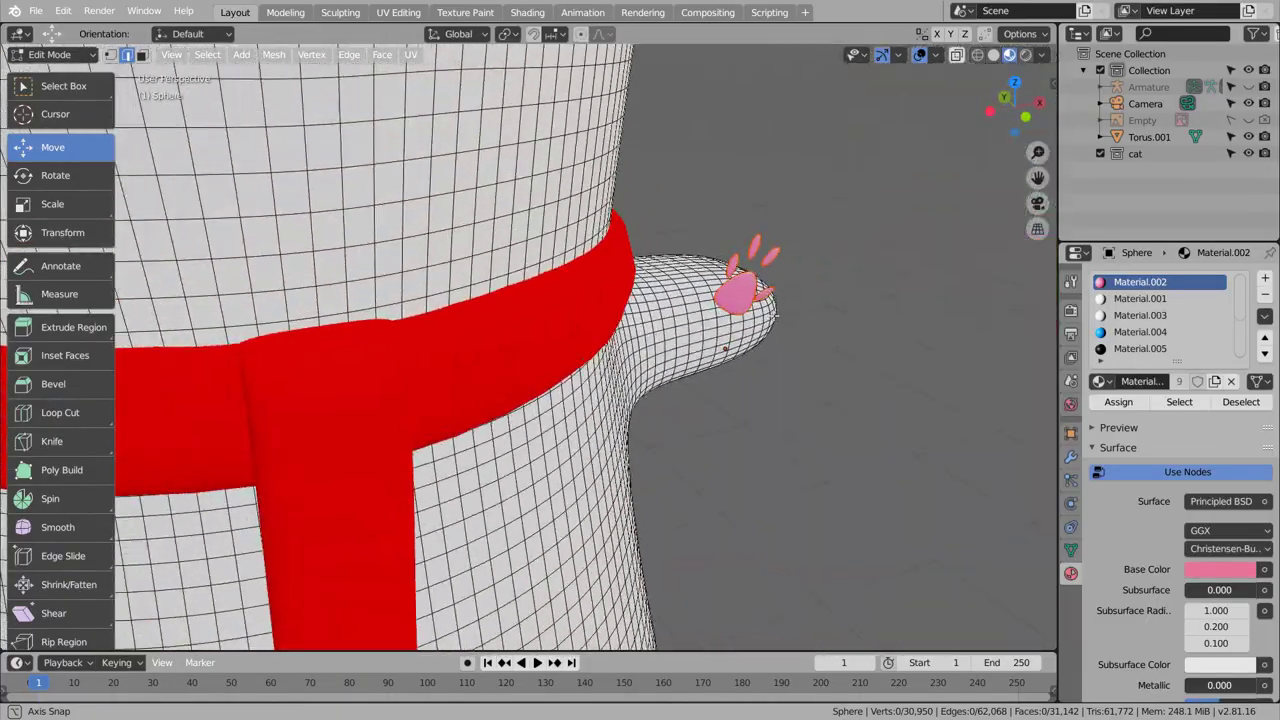
key(Tab)
Select the paw-pad object Sphere.001, try a move and undo it back to its original spot
click(730, 303)
key(KP_1)
middle_click(795, 356)
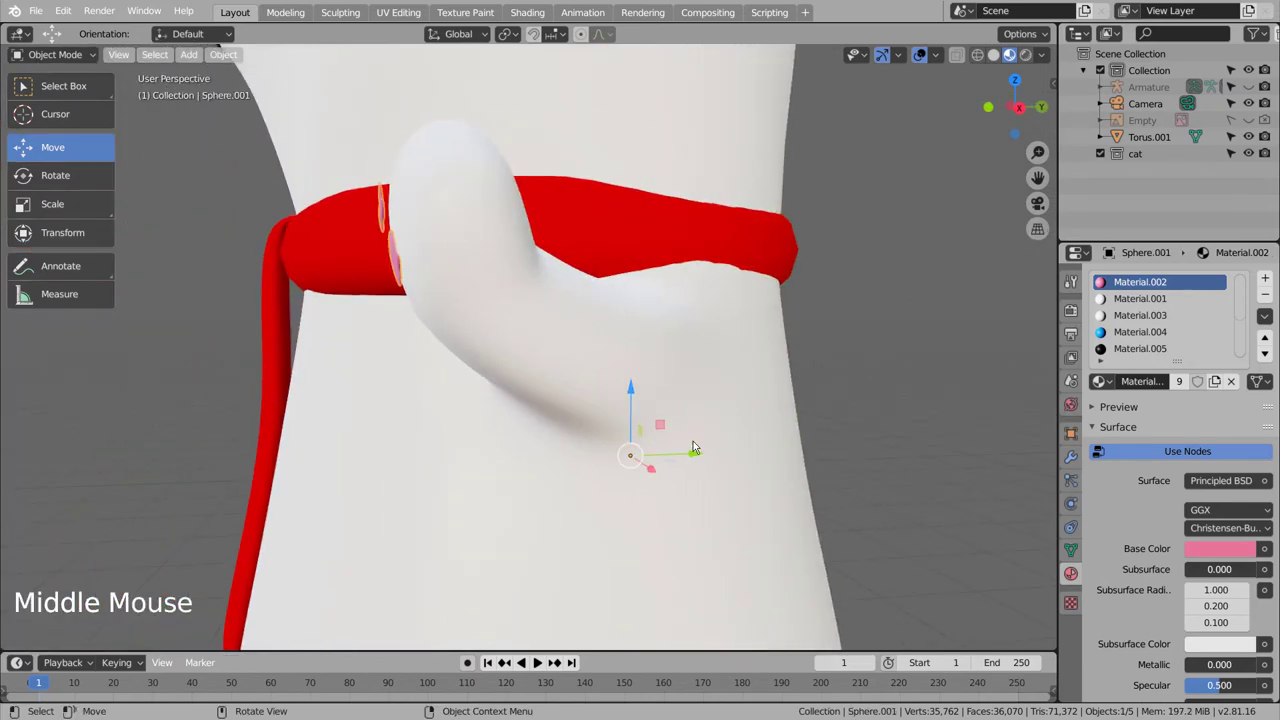
click(701, 452)
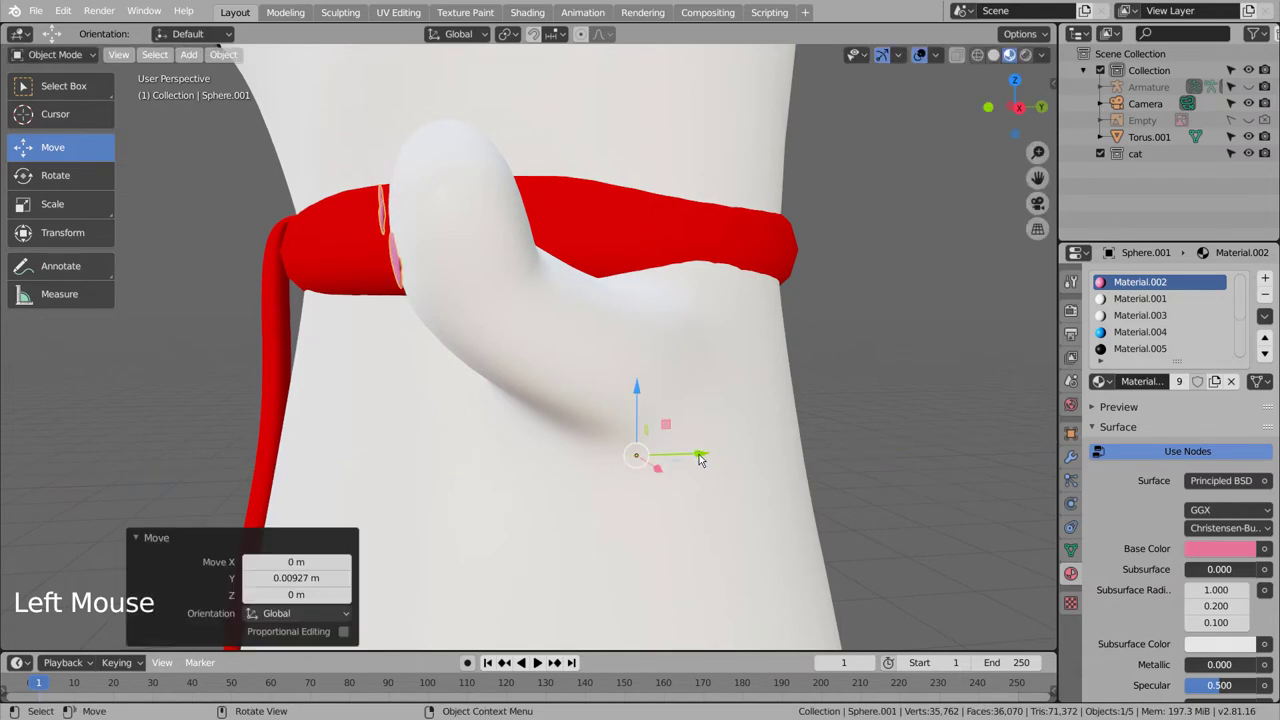
key(ctrl+z)
click(705, 456)
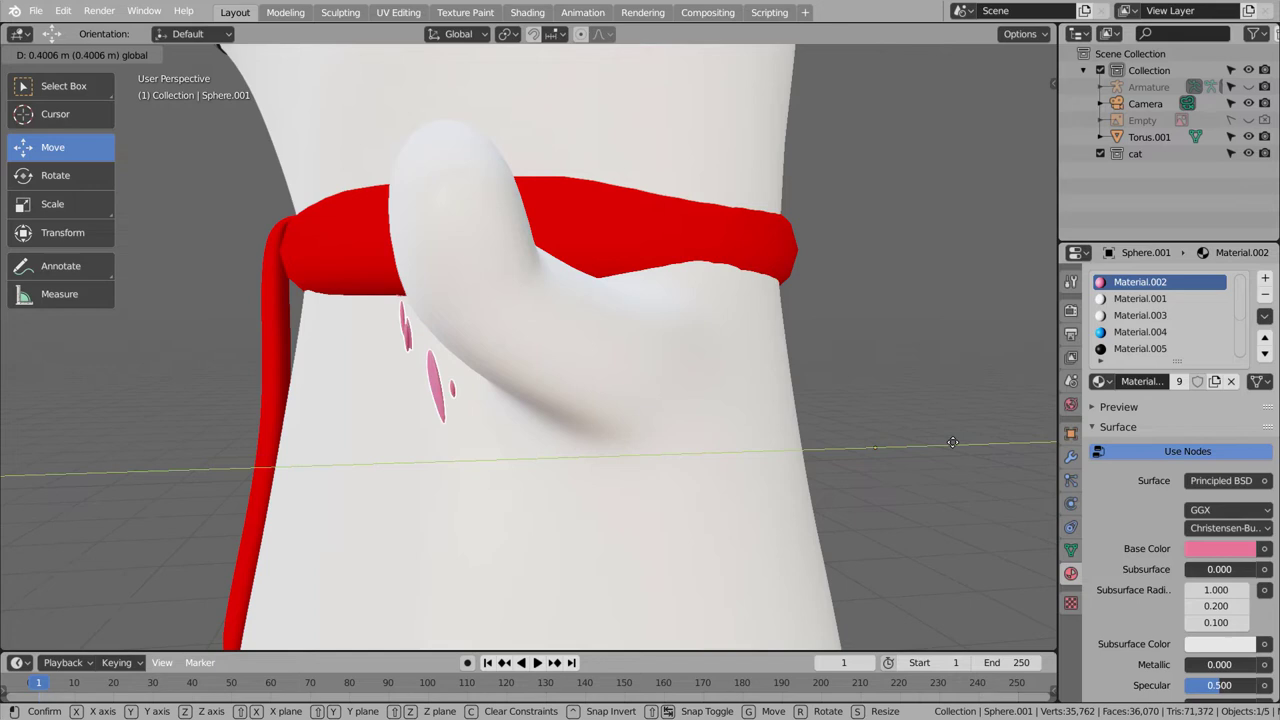
key(ctrl+z)
middle_click(486, 489)
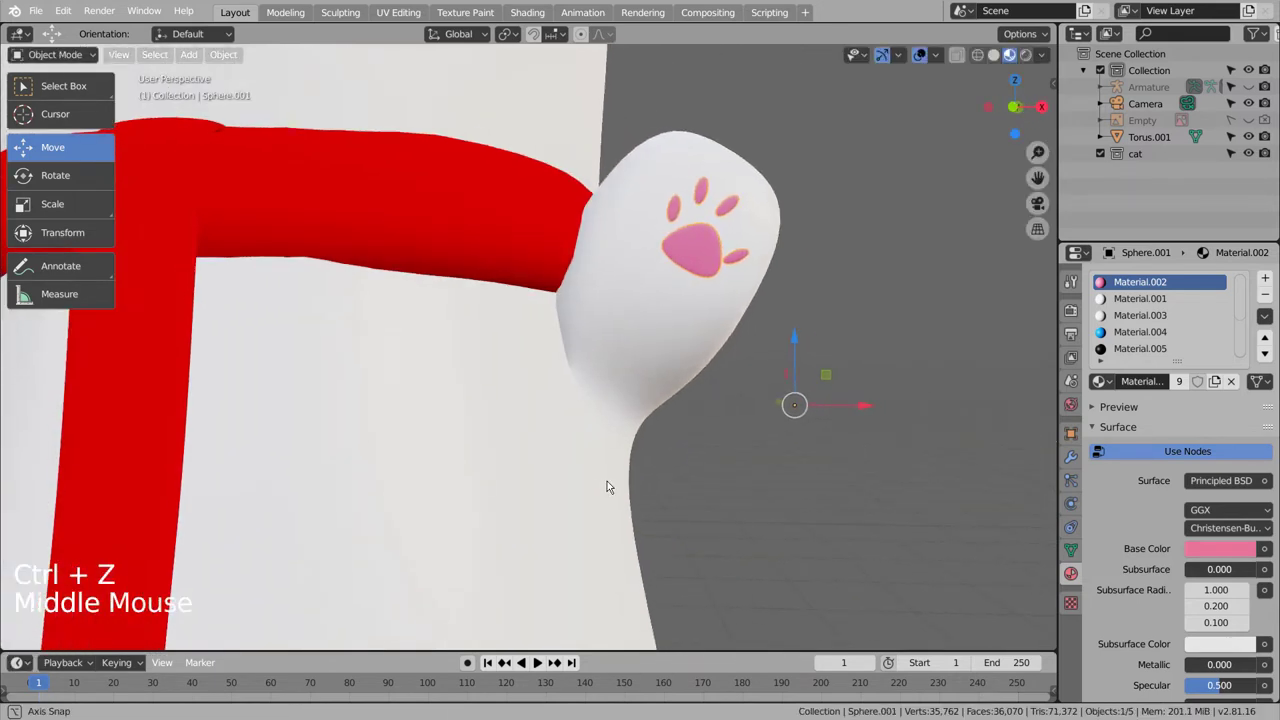
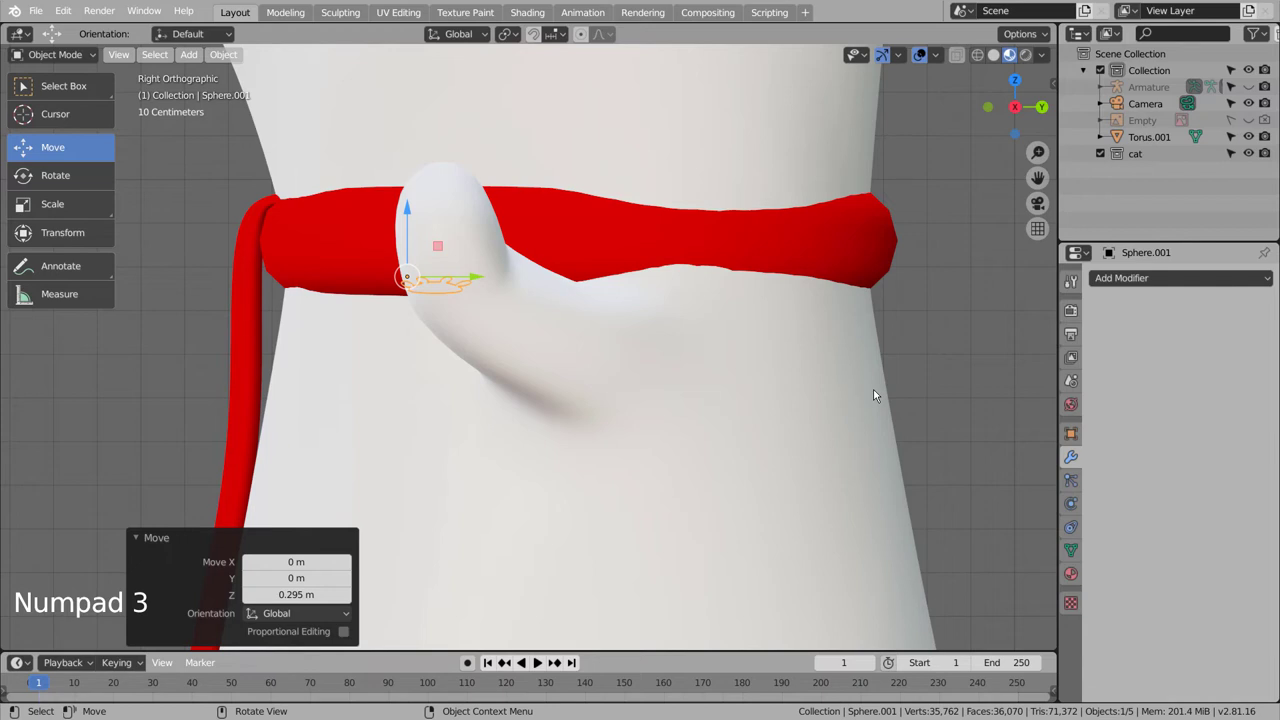
Tilt Sphere.001 with R X/Y, enlarge it, and move it along Z higher on the paw front
middle_click(811, 405)
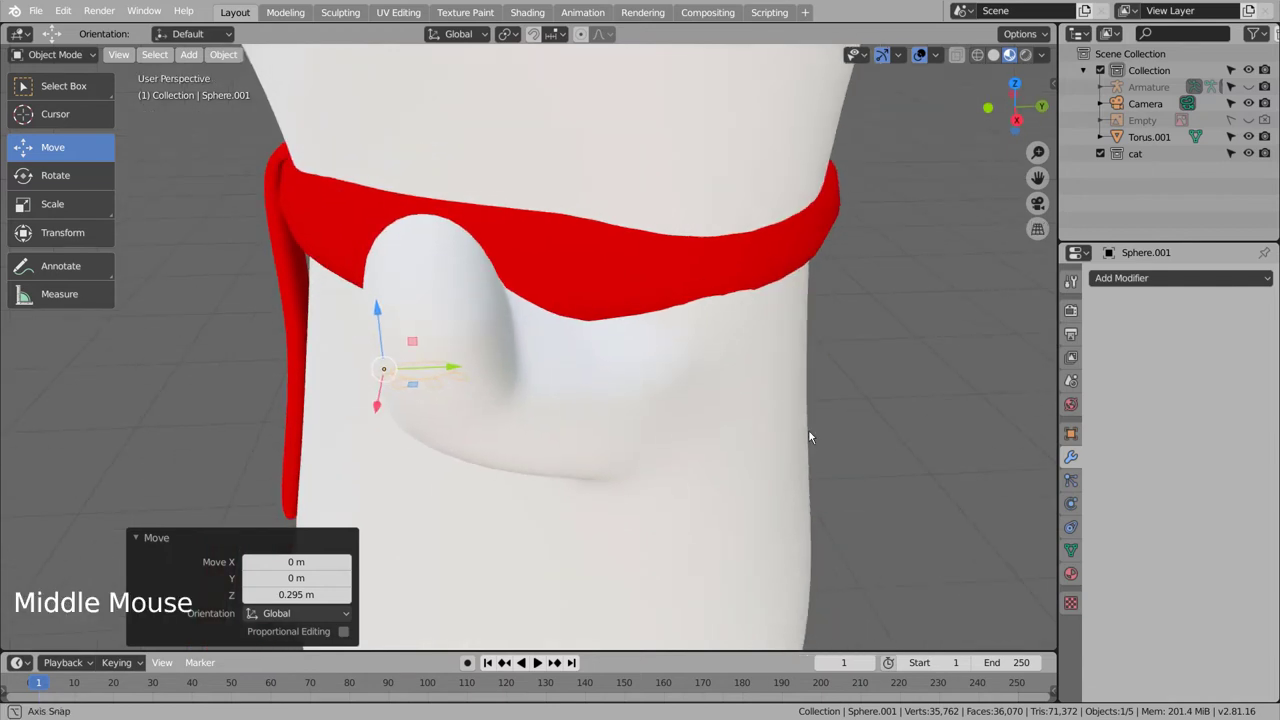
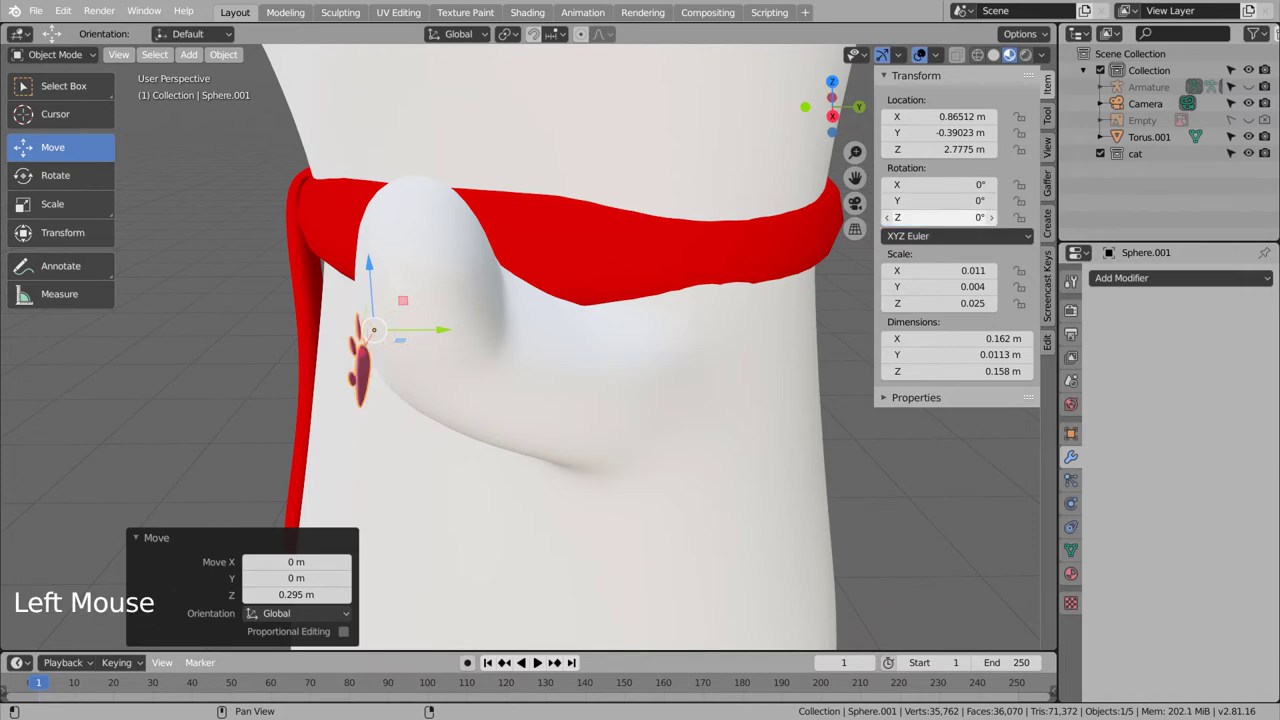
key(KP_1)
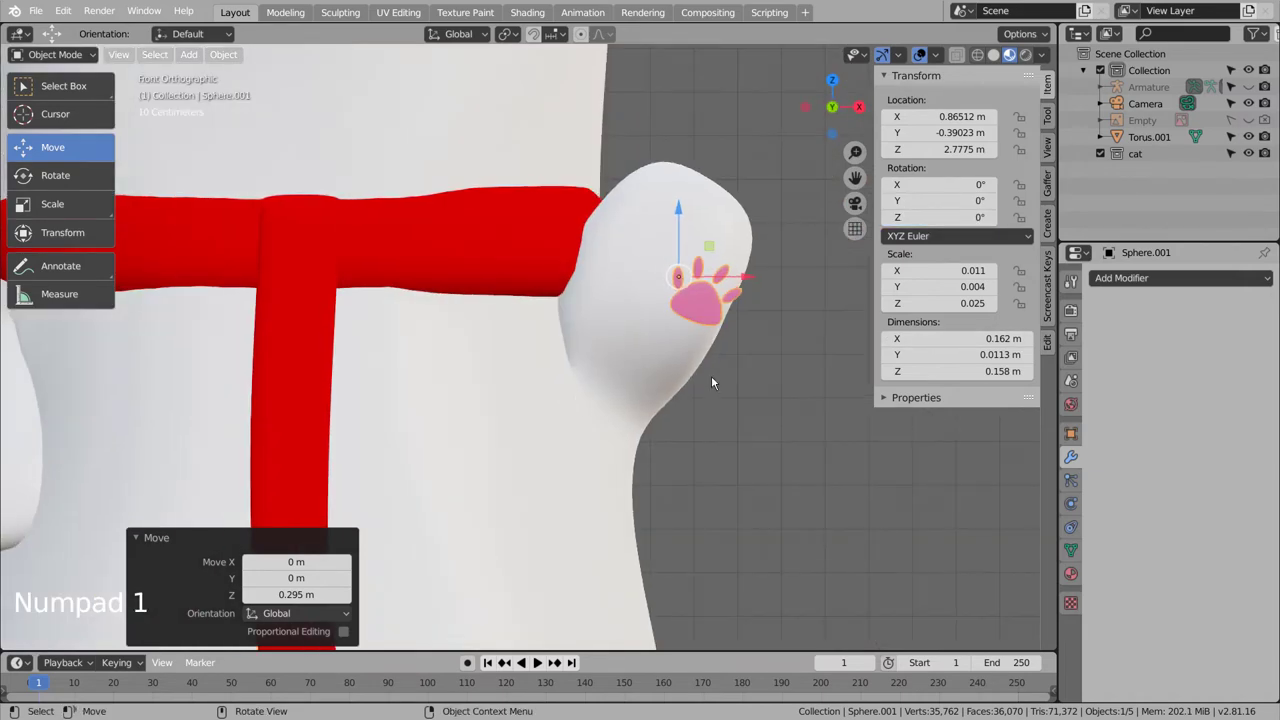
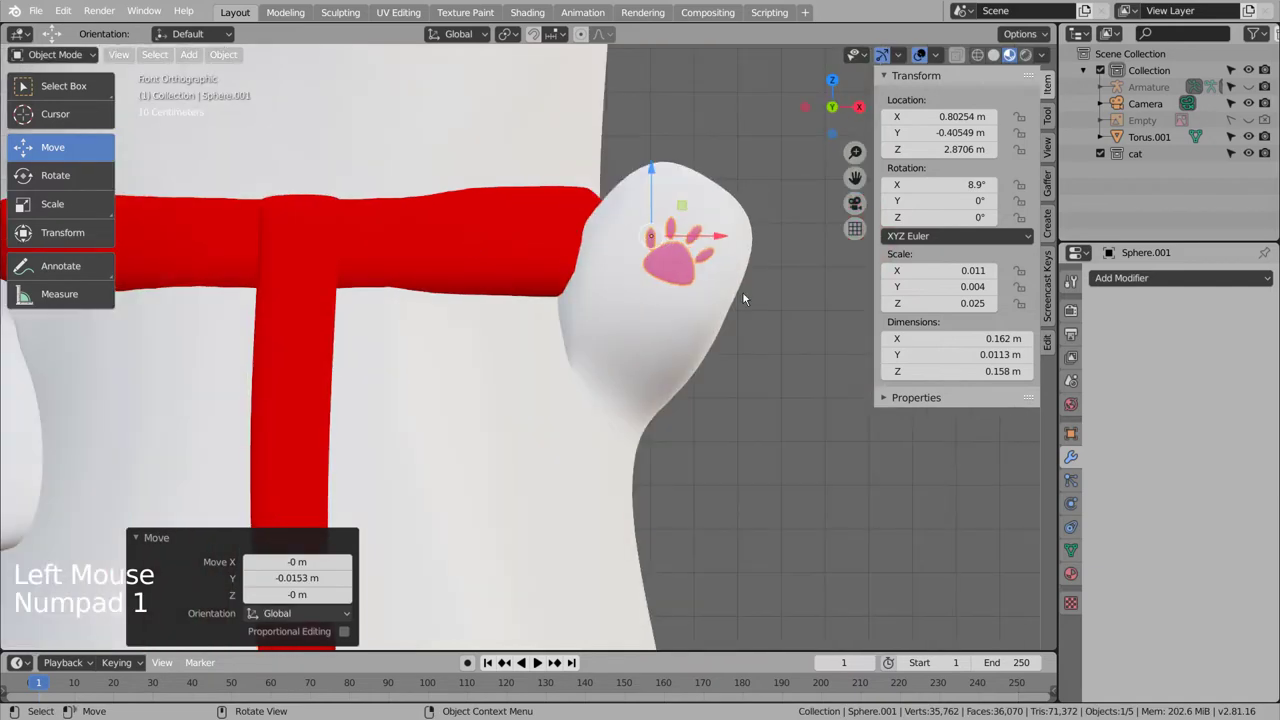
key(r)
key(s)
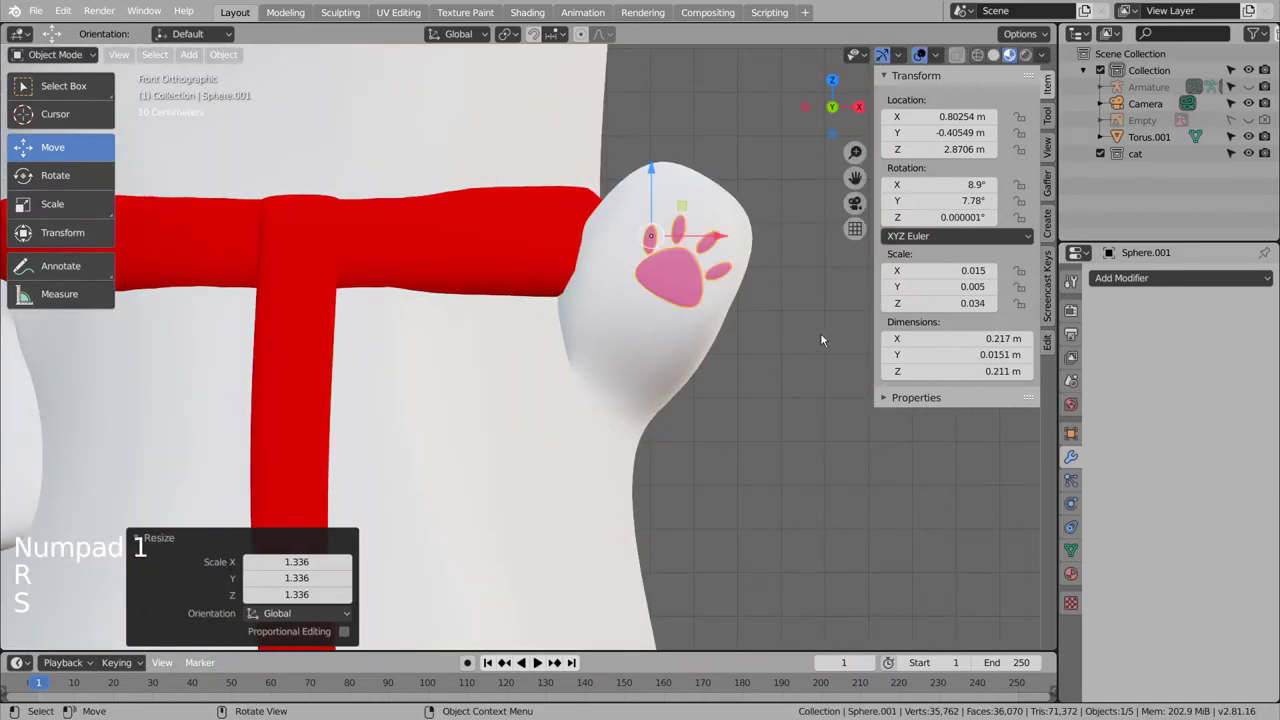
key(g)
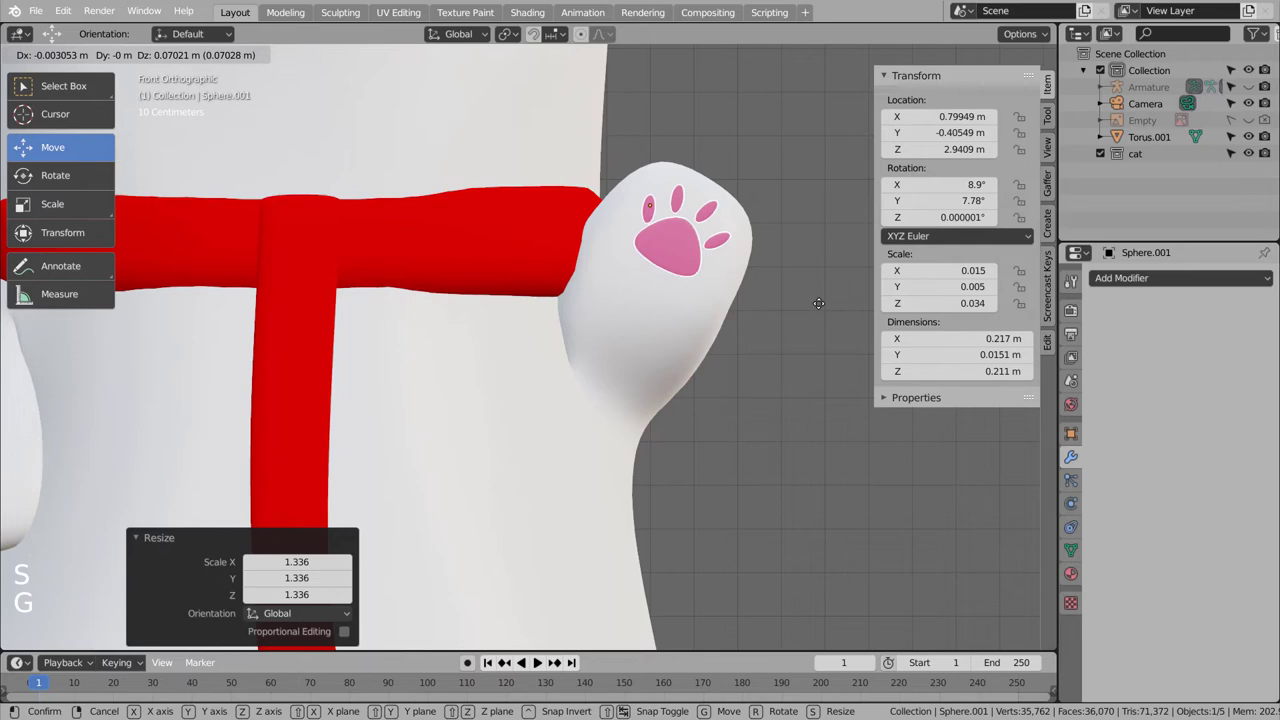
middle_click(799, 350)
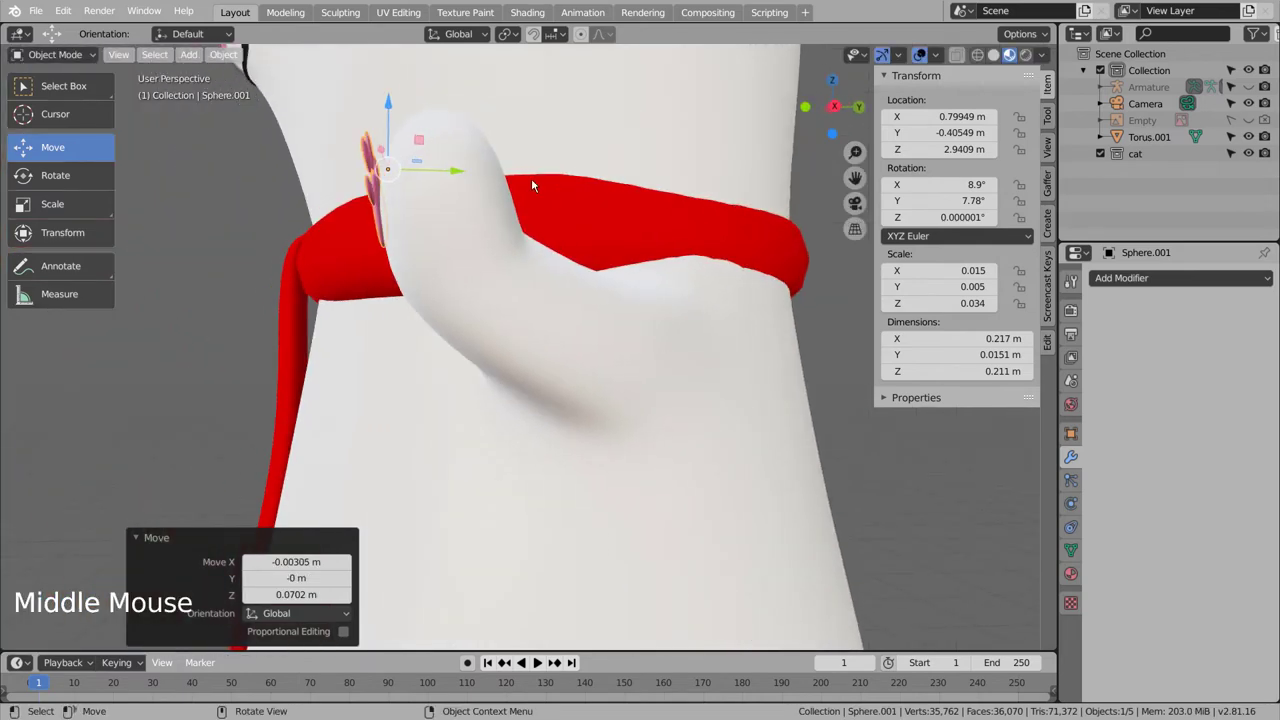
key(KP_3)
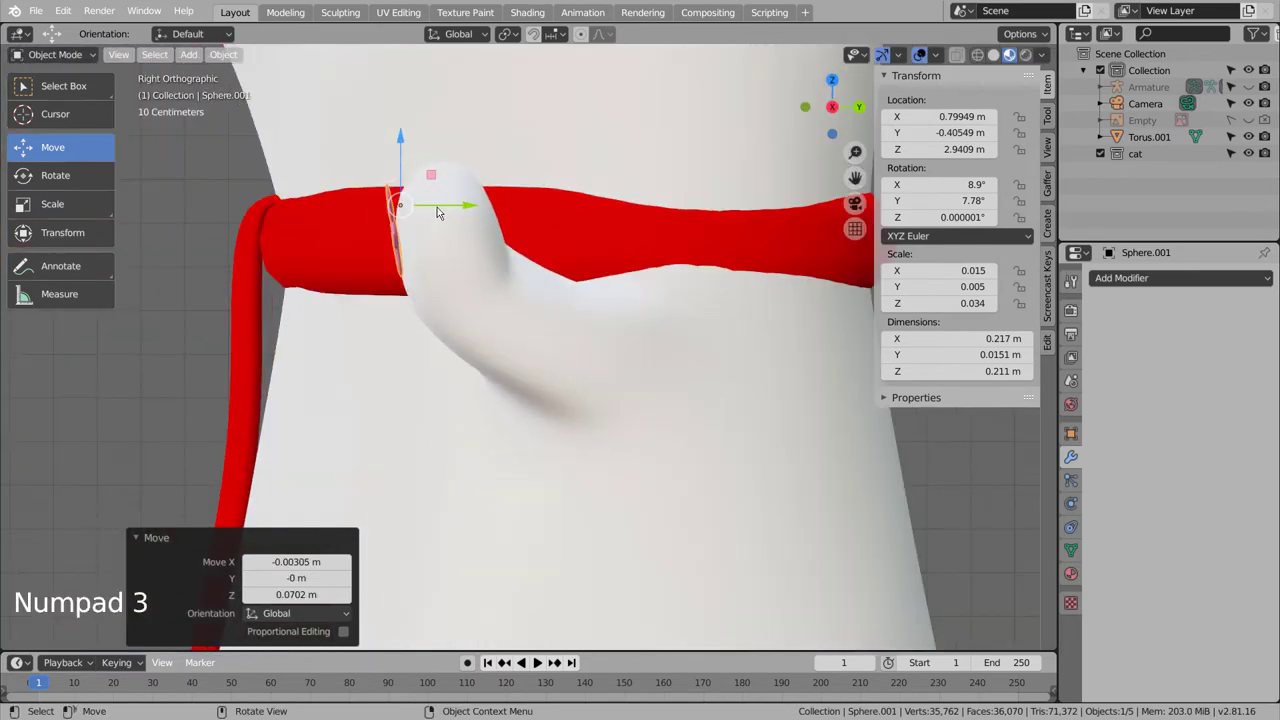
click(404, 149)
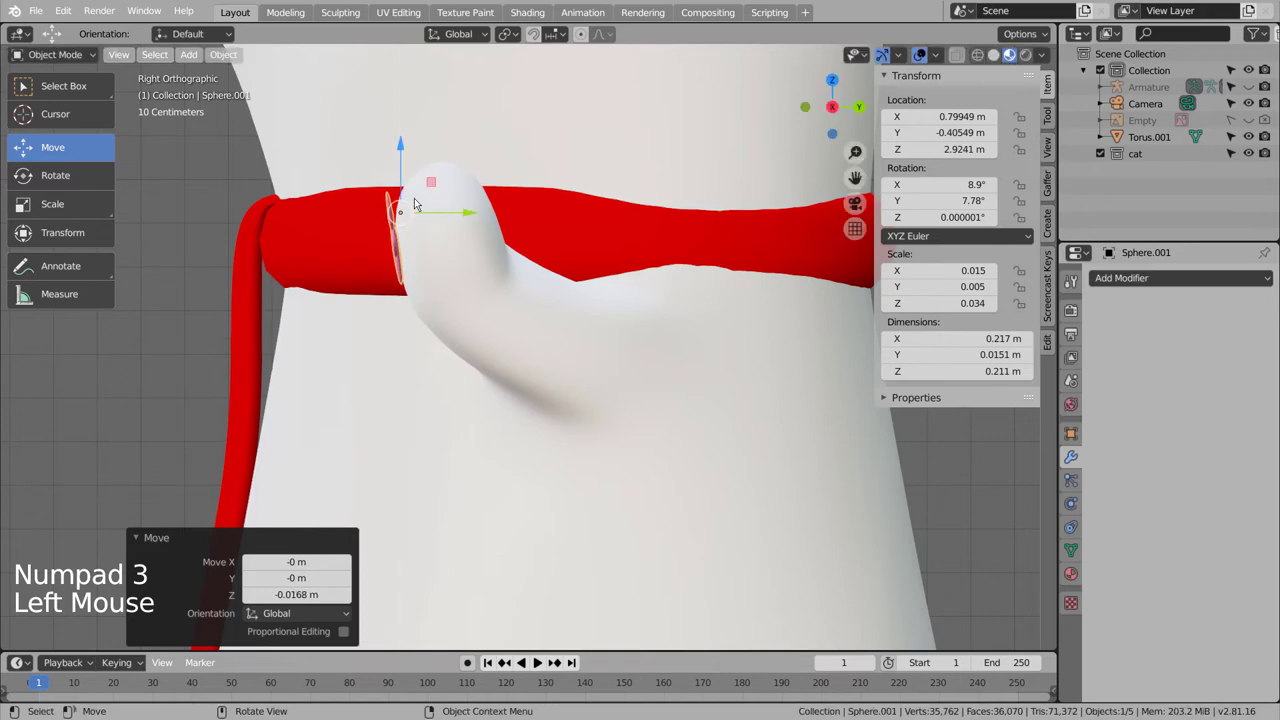
scroll(up, 3)
middle_click(468, 233)
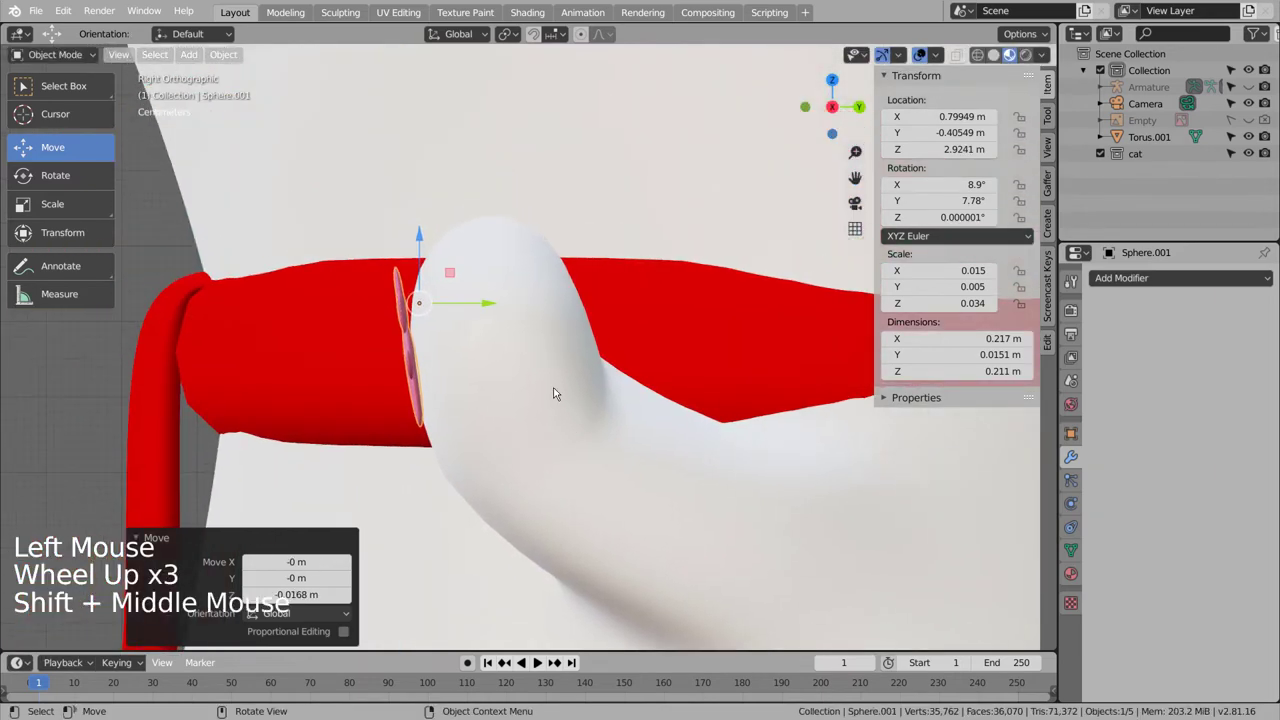
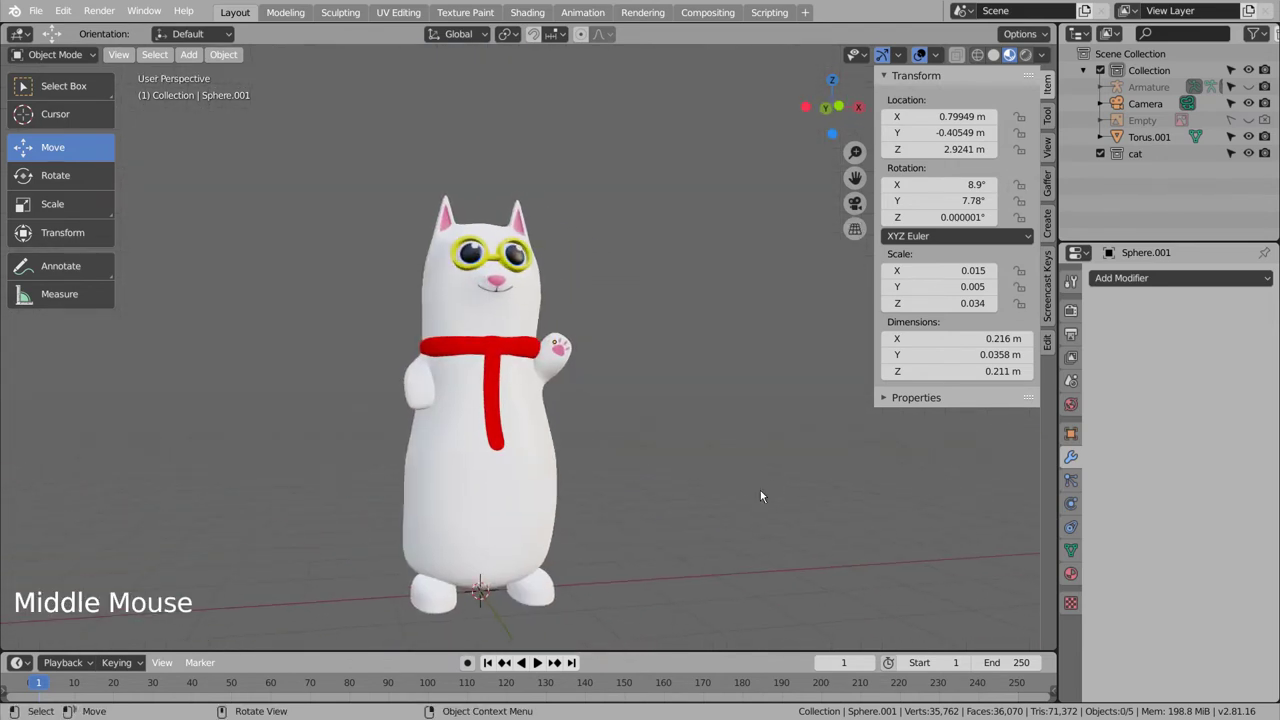
Save, add a mesh plane under the cat and scale it up to about 25 m as a ground floor
scroll(down, 3)
click(740, 508)
middle_click(721, 514)
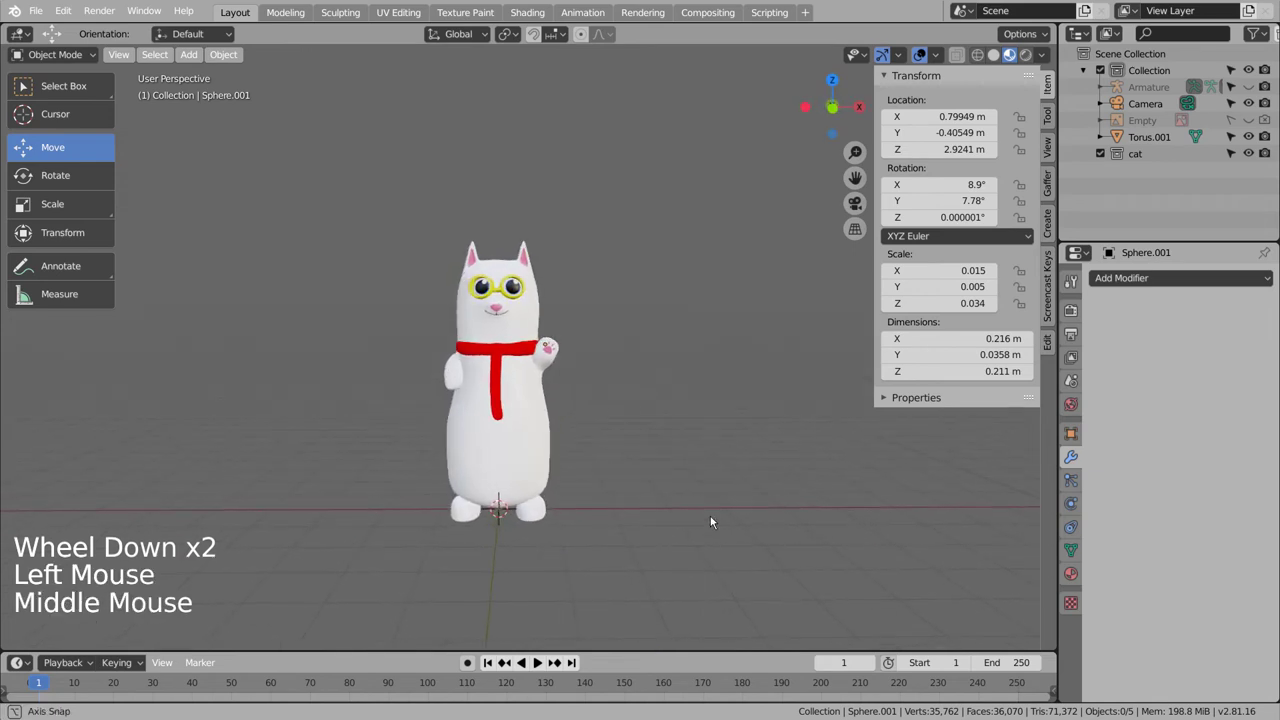
click(718, 522)
scroll(up, 3)
scroll(down, 3)
click(716, 518)
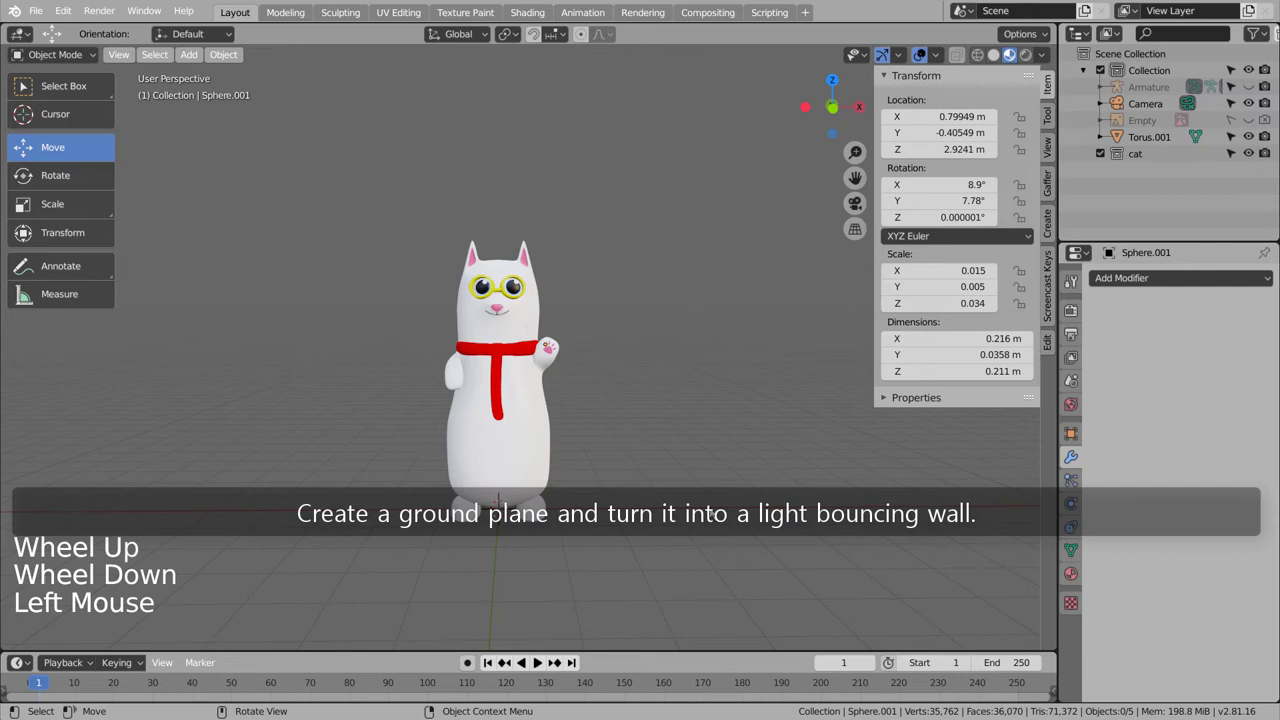
key(ctrl+s)
key(shift+a)
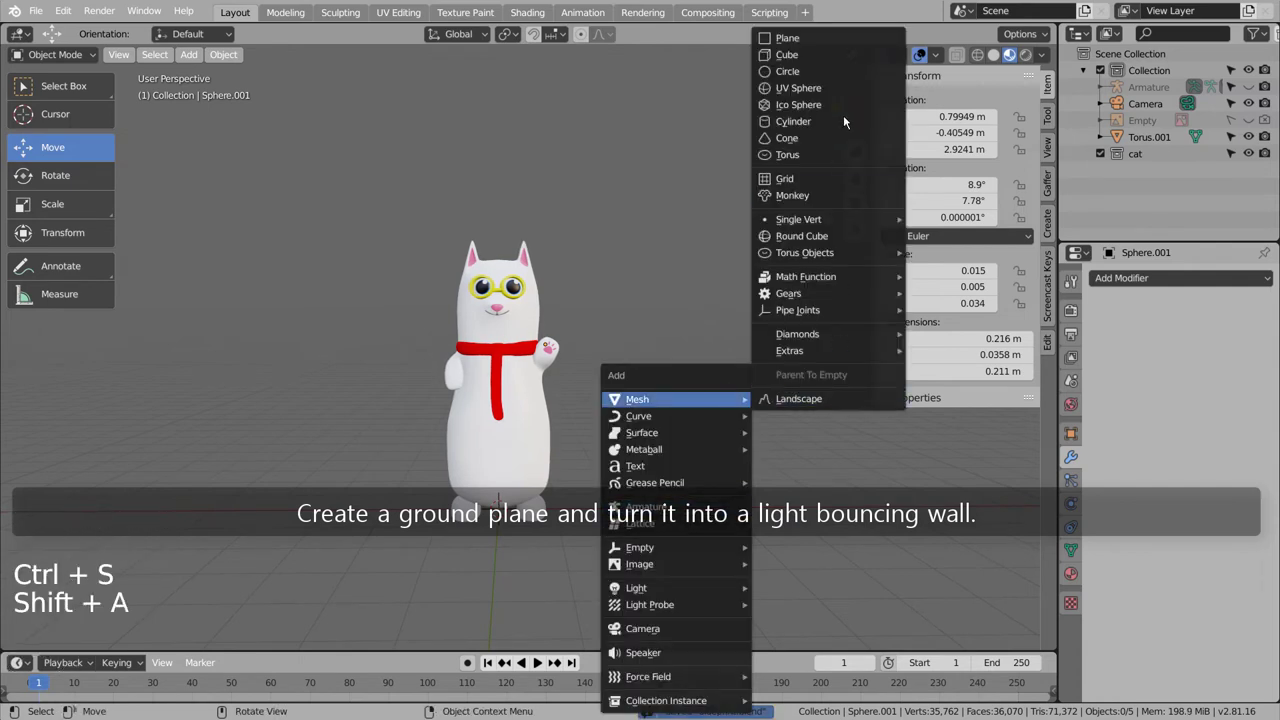
key(s)
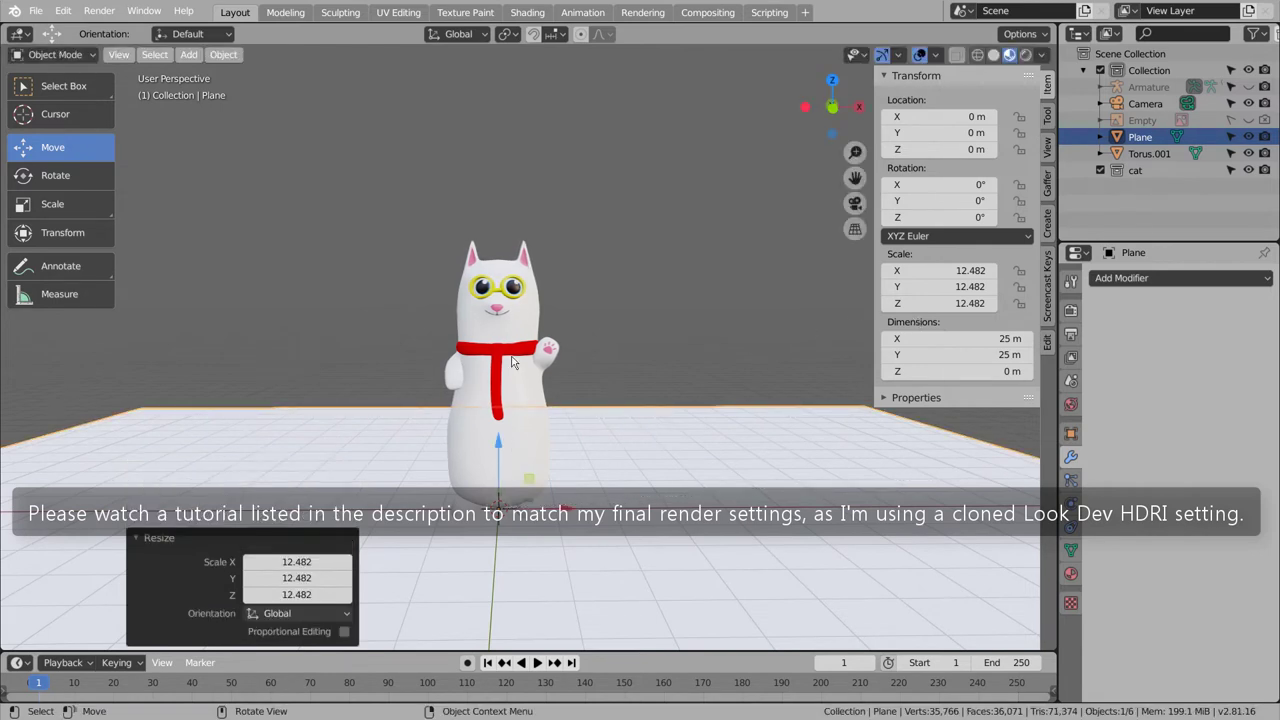
Apply the Armature modifier on the Sphere body so the pose becomes permanent
click(519, 346)
click(687, 299)
key(b)
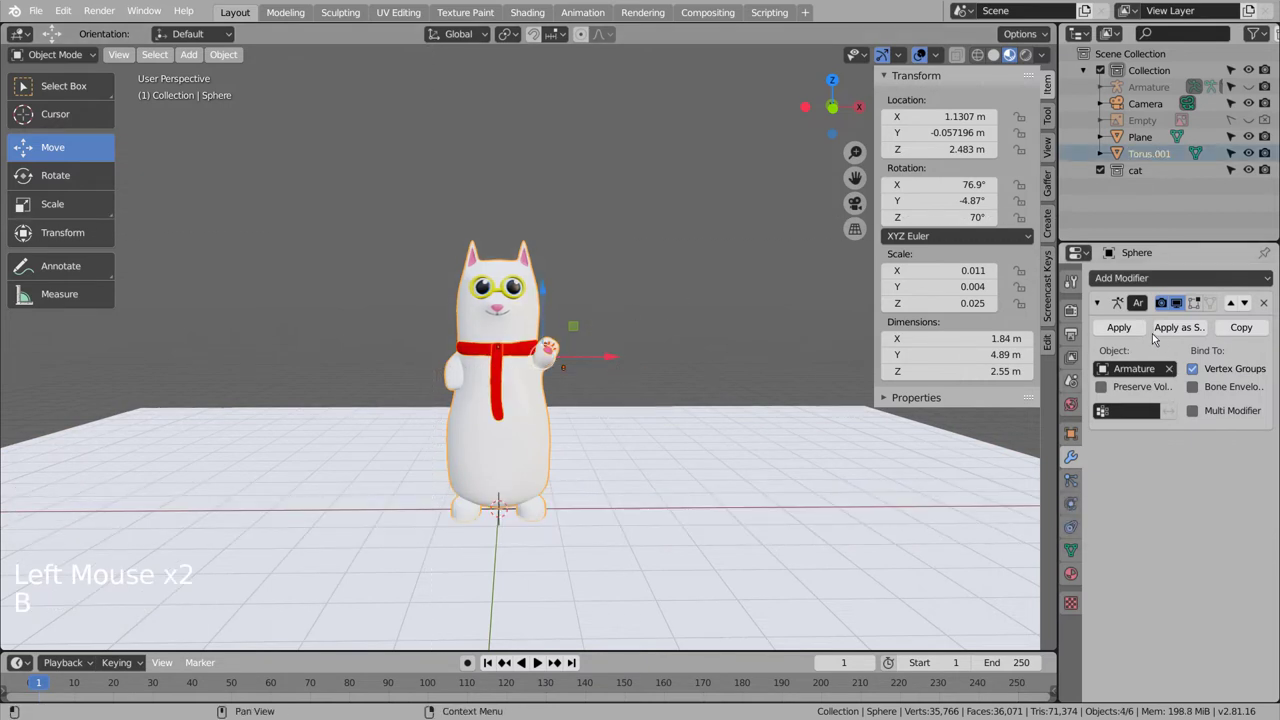
click(1135, 330)
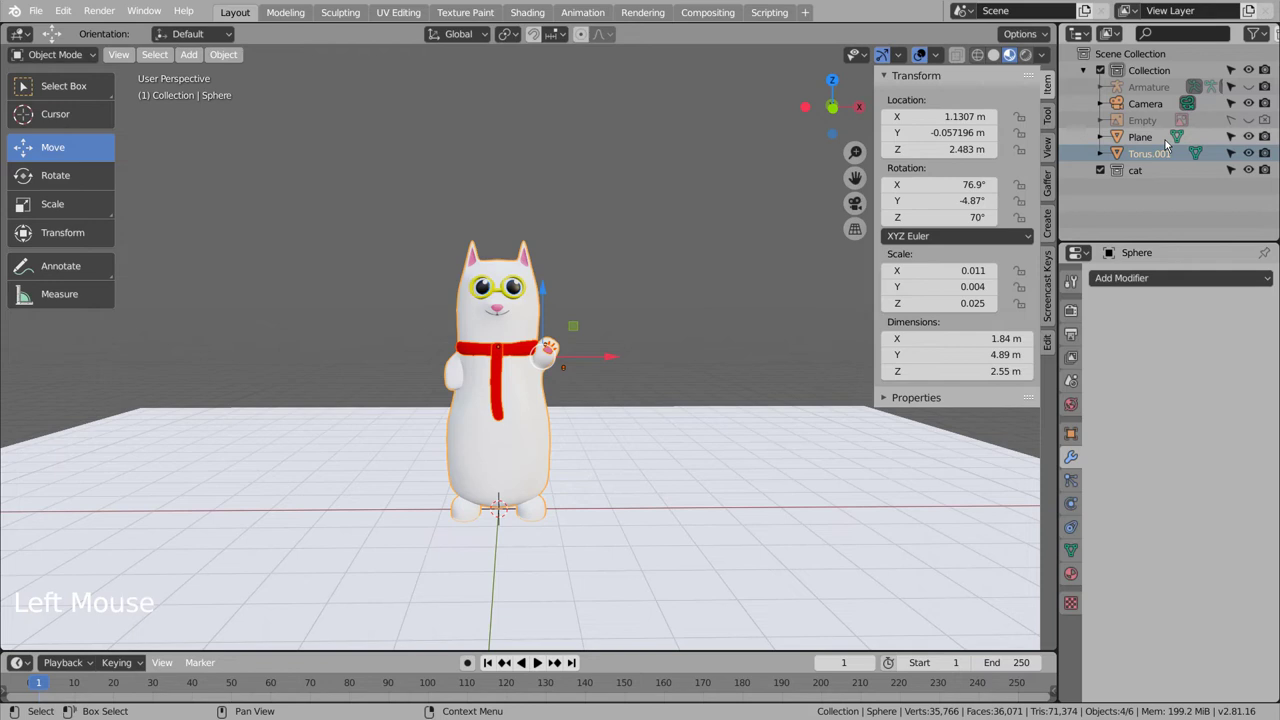
Check the armature, floor plane, collar torus and body one by one in the Outliner
click(1162, 93)
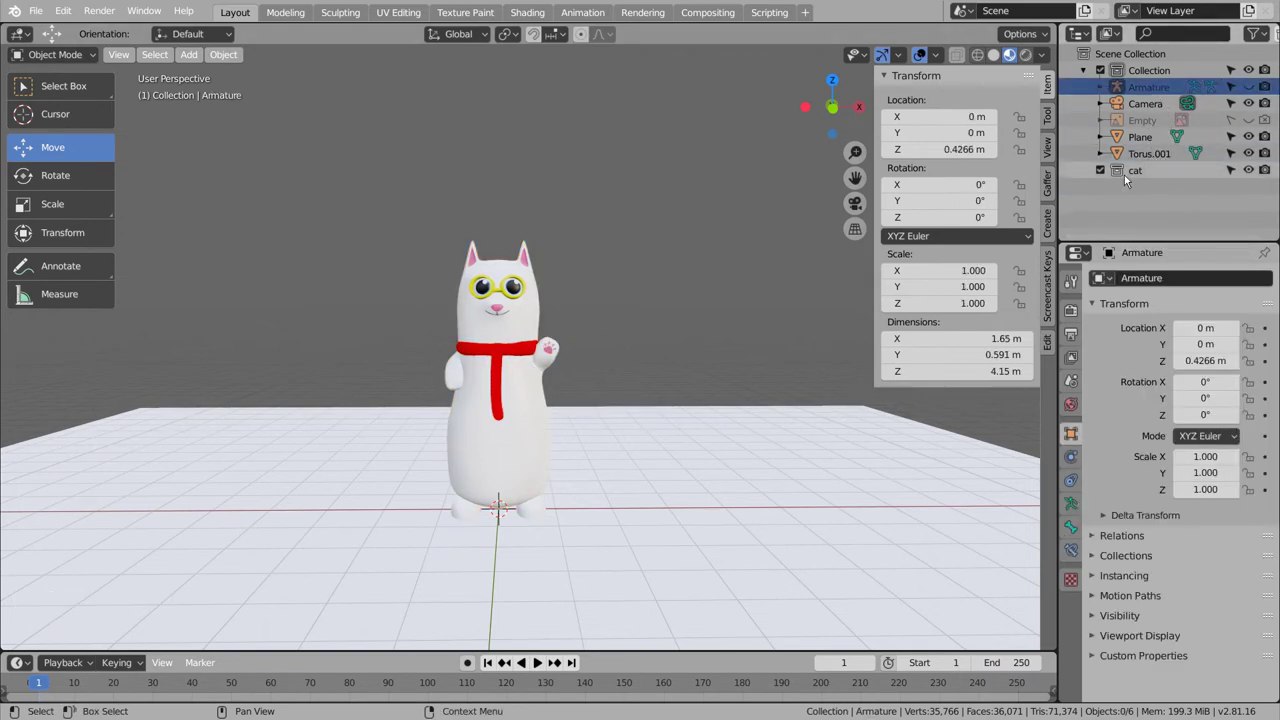
click(1135, 136)
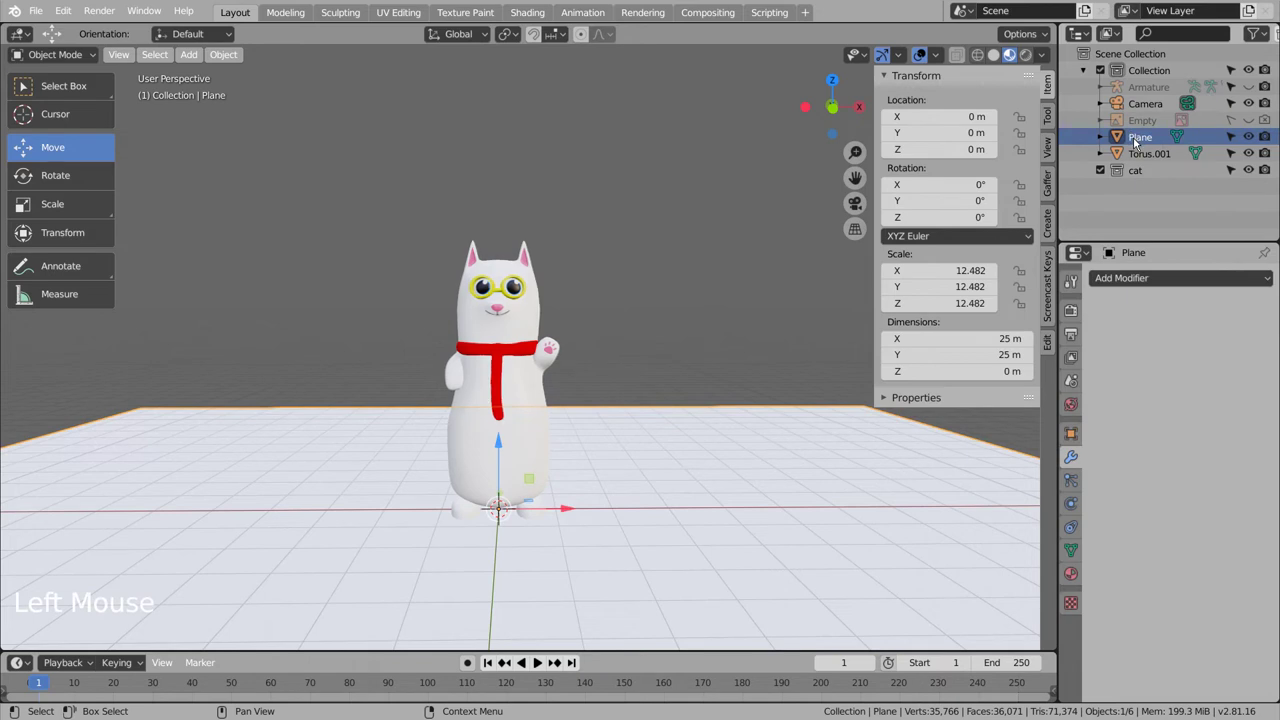
click(1149, 165)
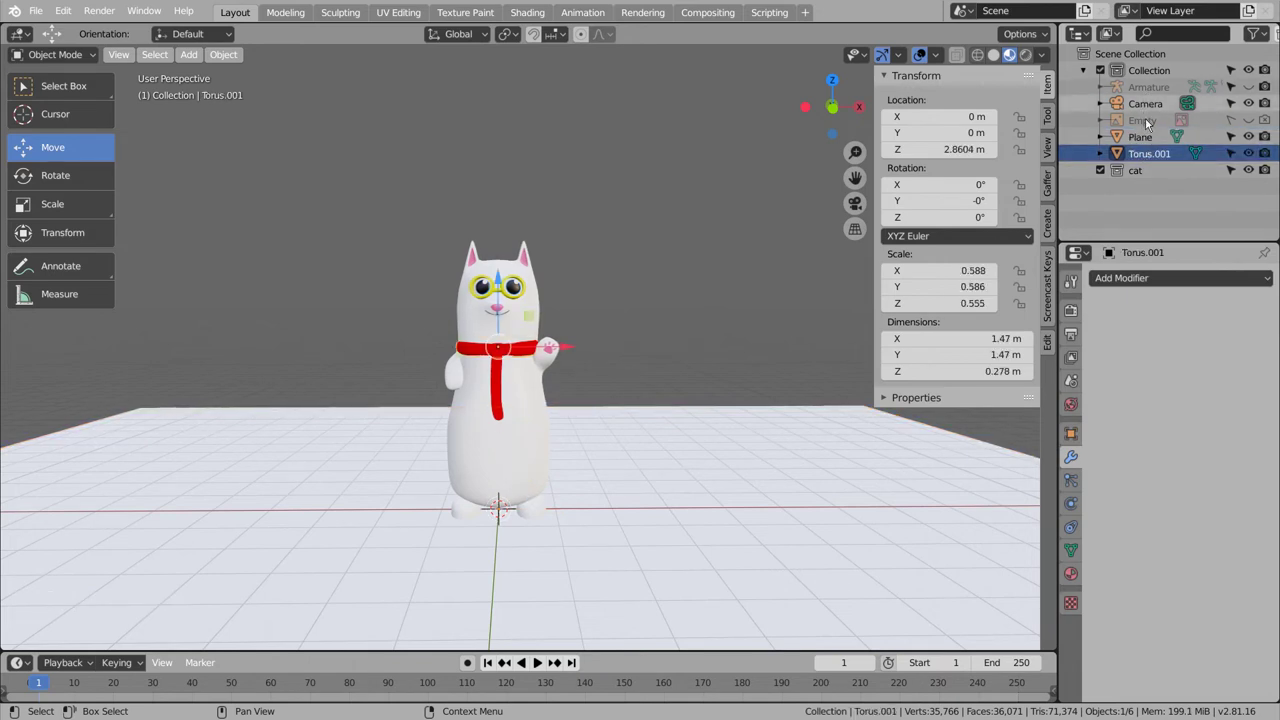
click(1151, 144)
click(526, 311)
middle_click(665, 285)
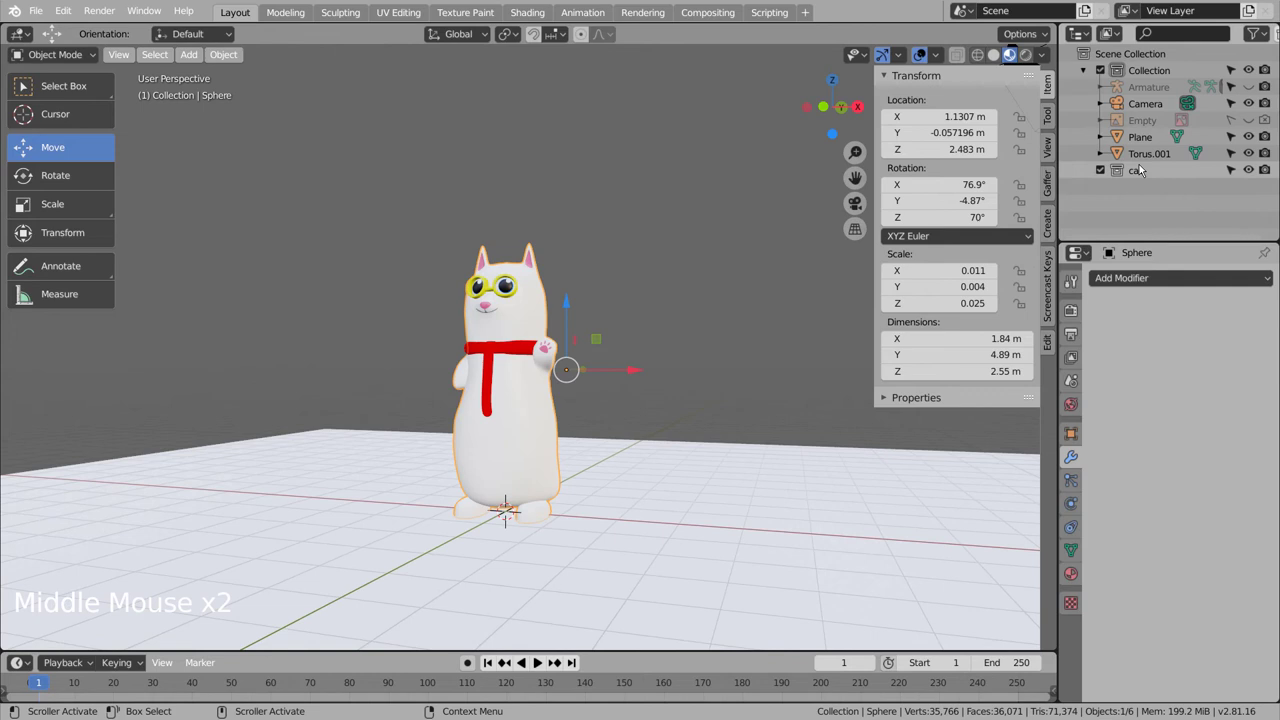
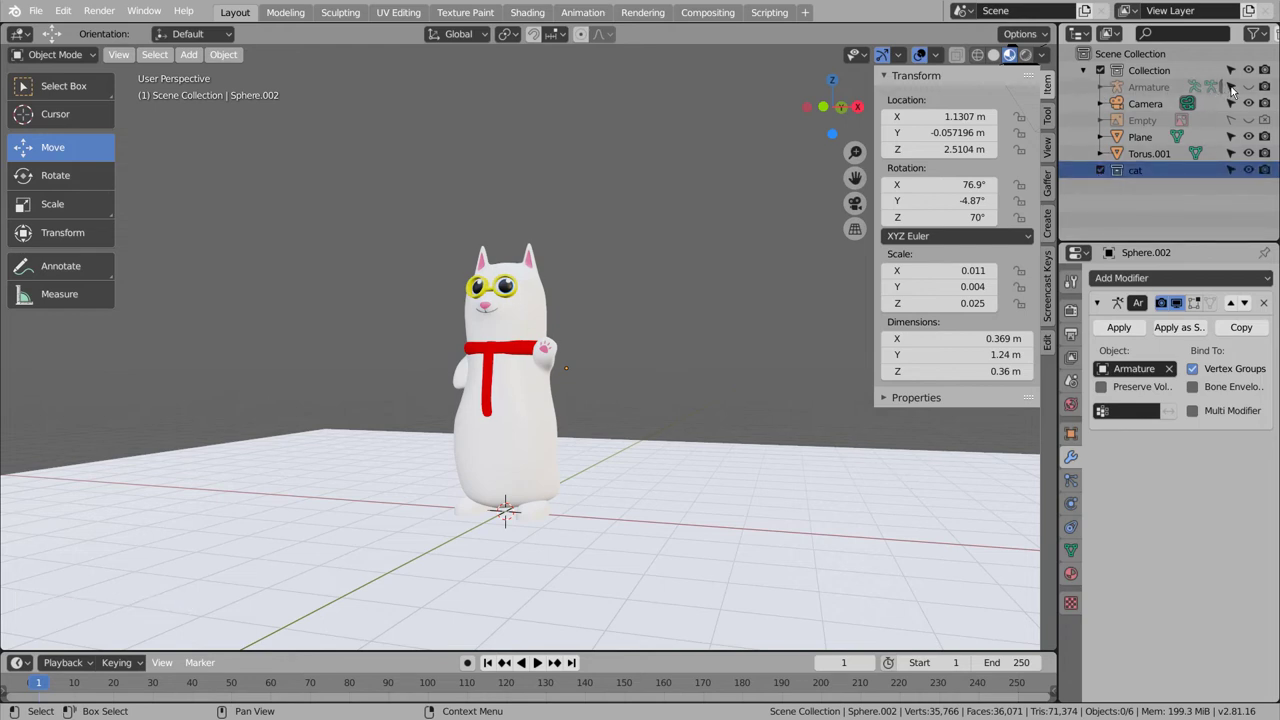
Unhide the Armature and delete it from the scene
click(1251, 89)
click(1251, 89)
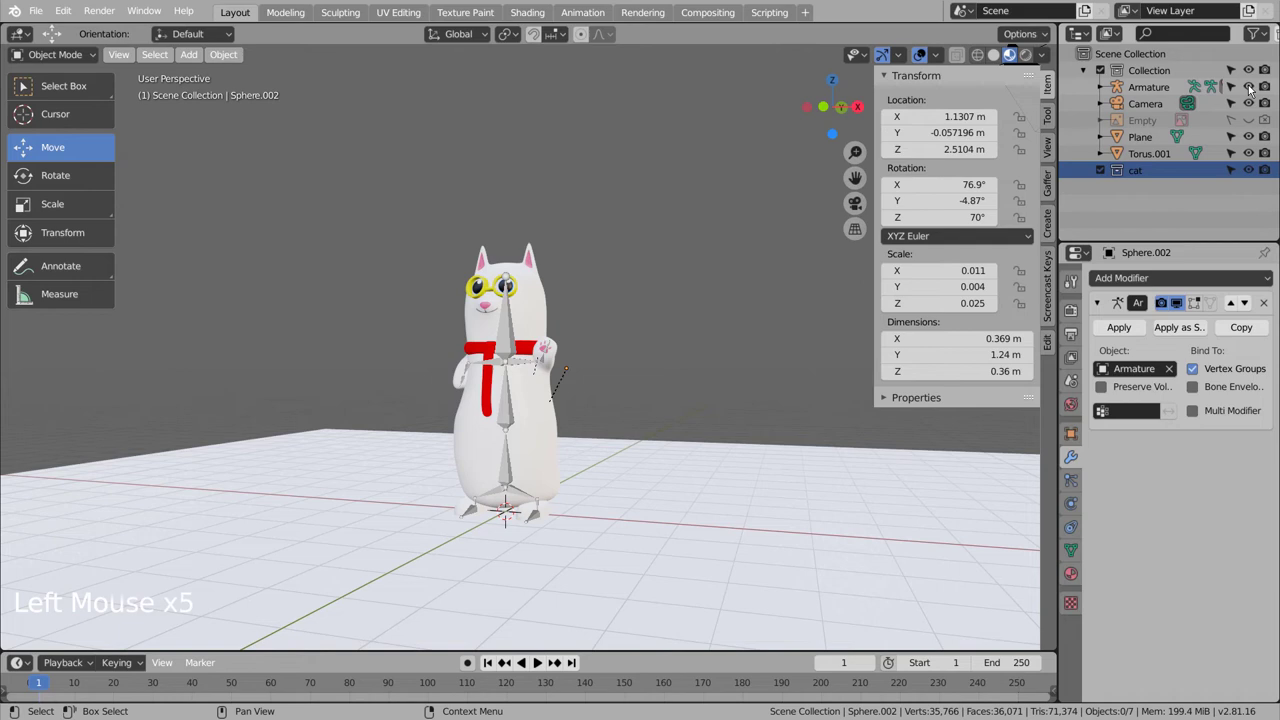
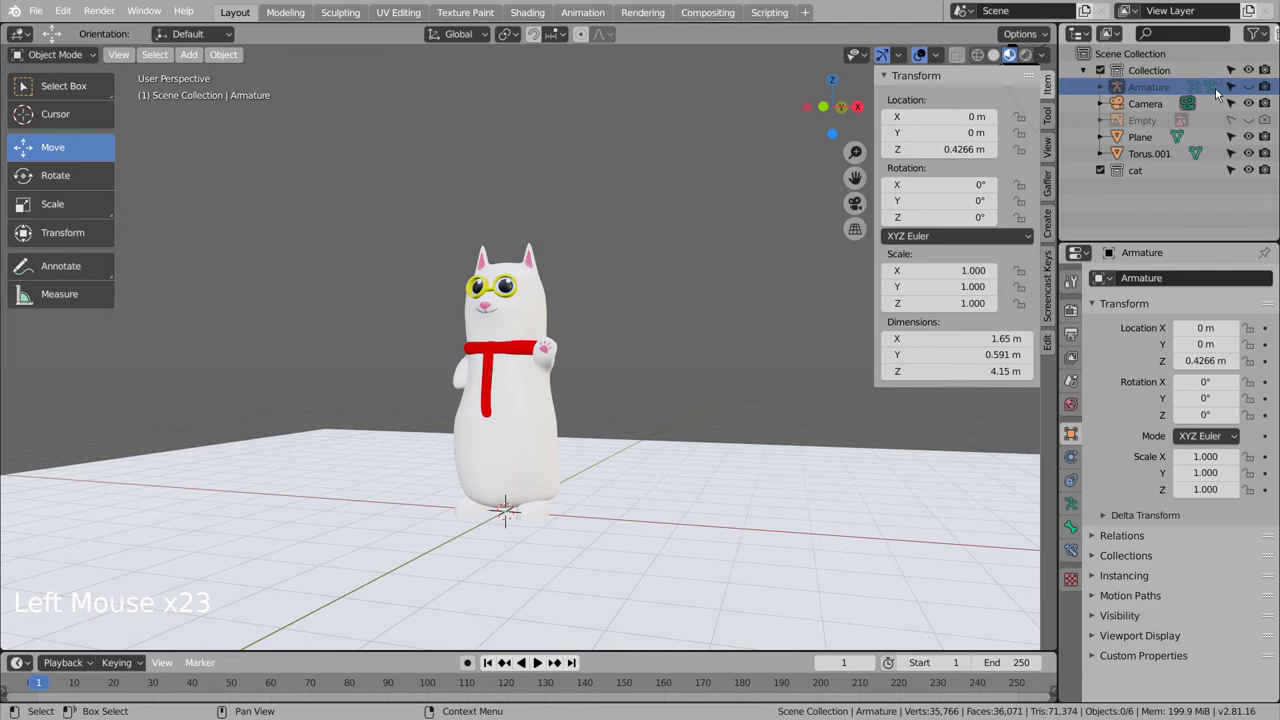
key(x)
key(x)
click(506, 344)
key(x)
Join all the cat's pieces into one Sphere object and save the file as blueprint.blend
middle_click(645, 322)
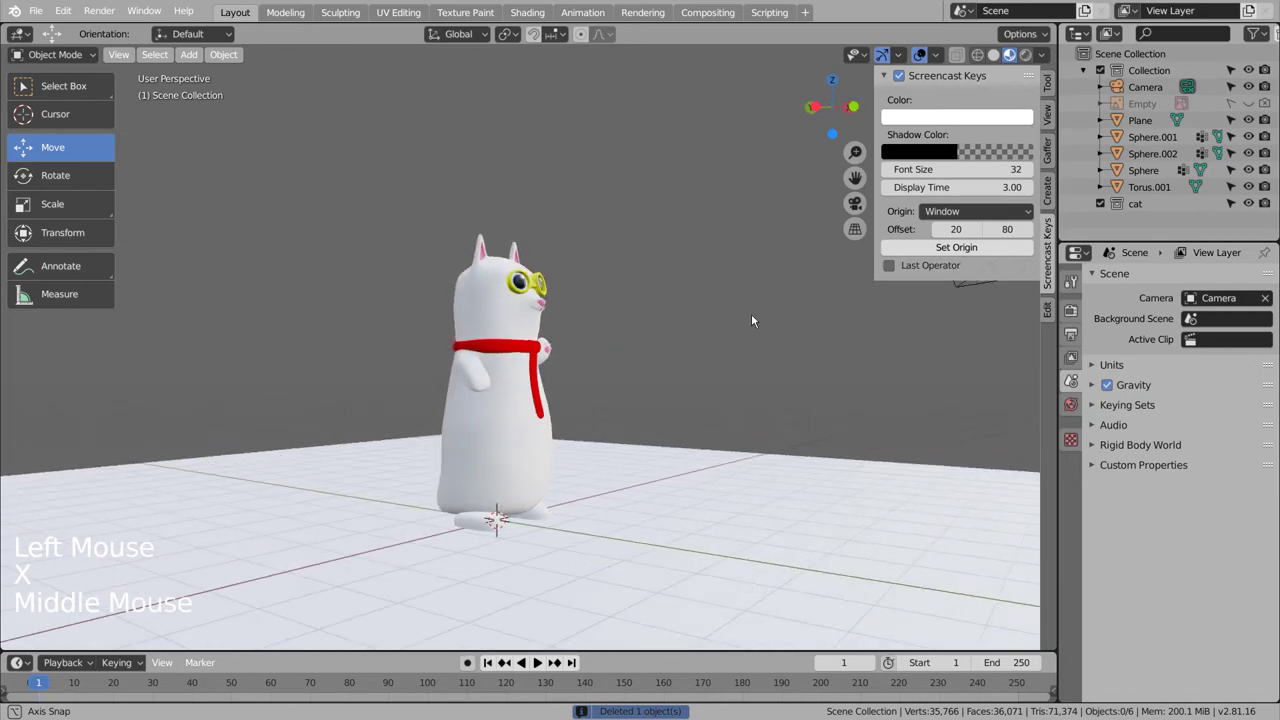
key(ctrl+s)
key(b)
key(ctrl+j)
click(533, 326)
key(ctrl+j)
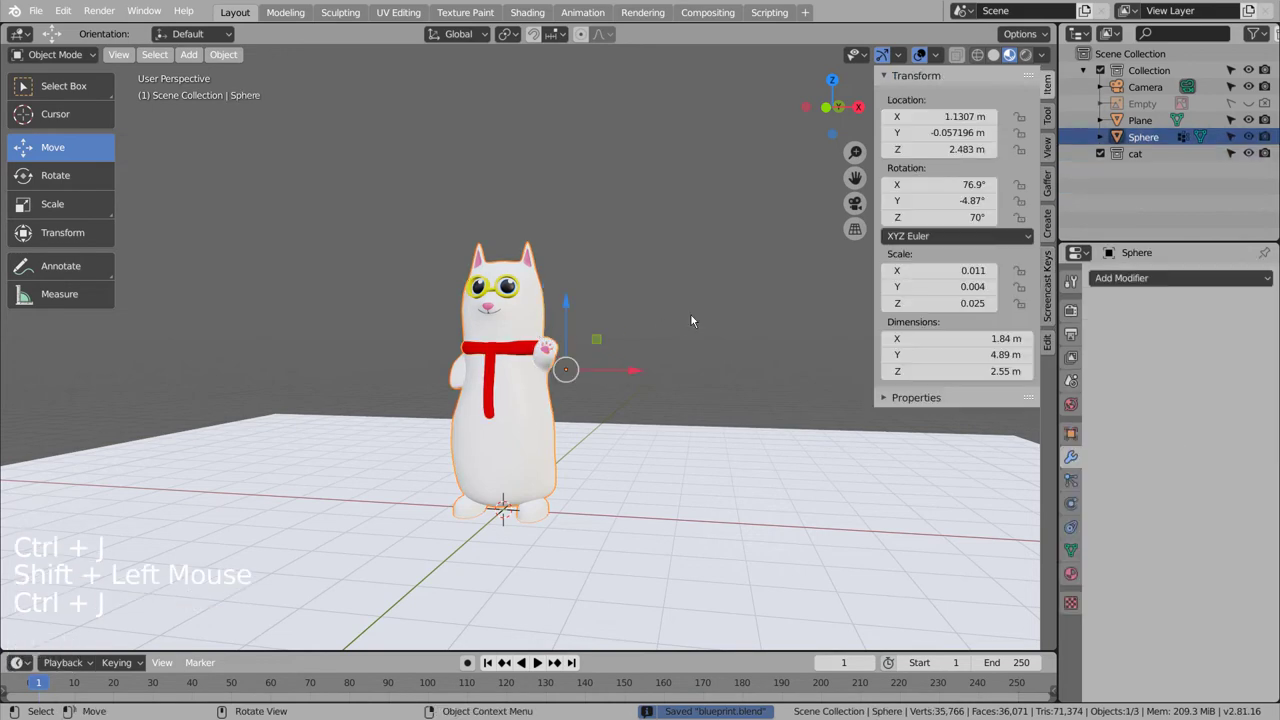
click(698, 318)
Delete the now-empty cat collection from the Outliner
middle_click(715, 317)
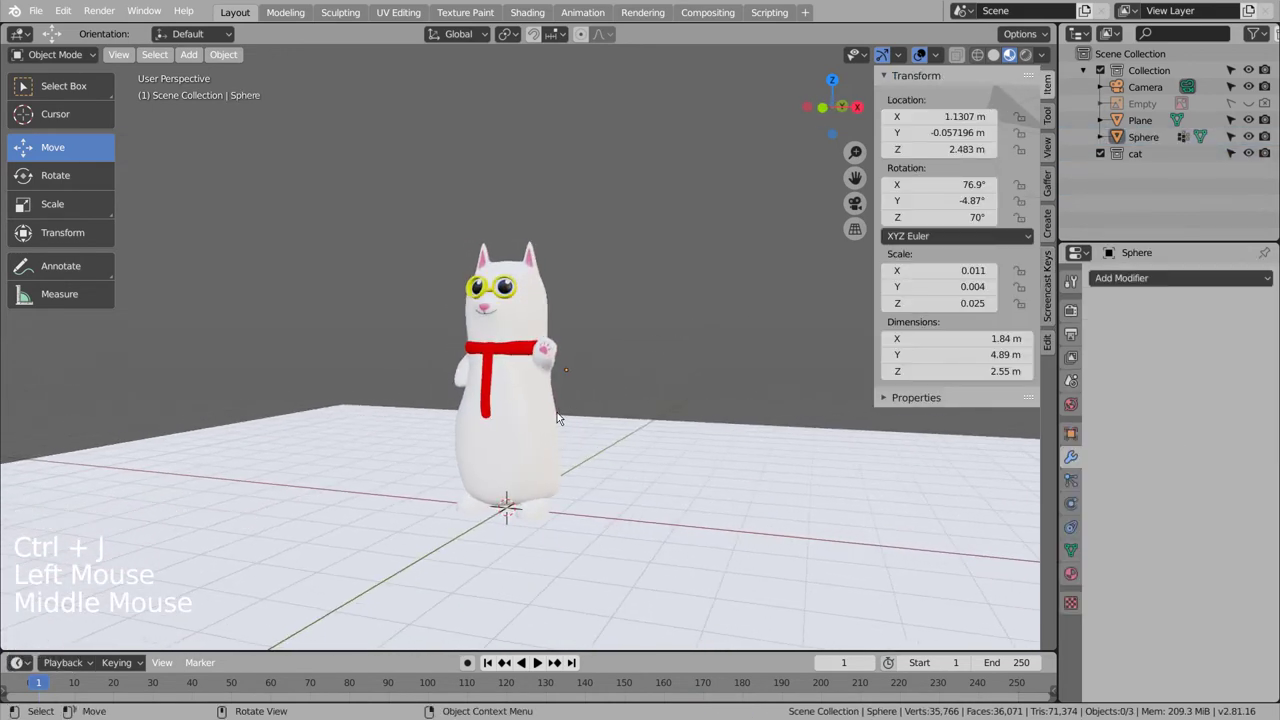
click(541, 434)
middle_click(670, 316)
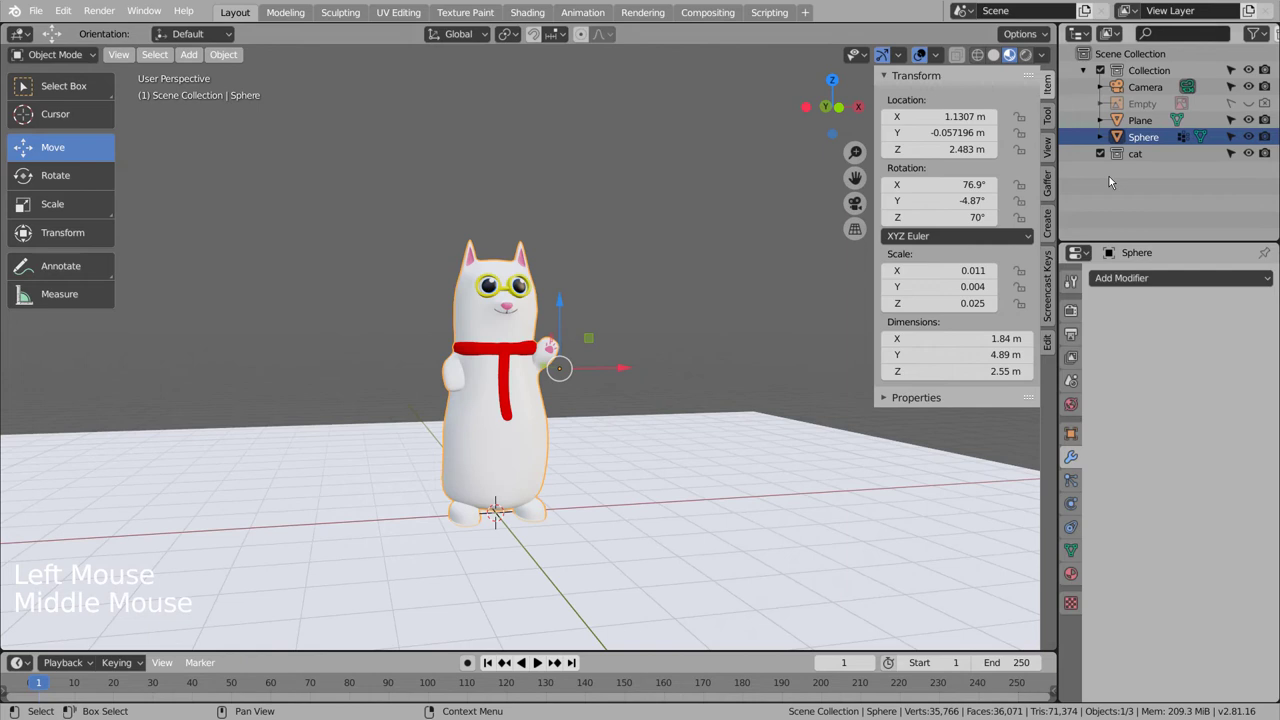
click(1107, 154)
click(1112, 160)
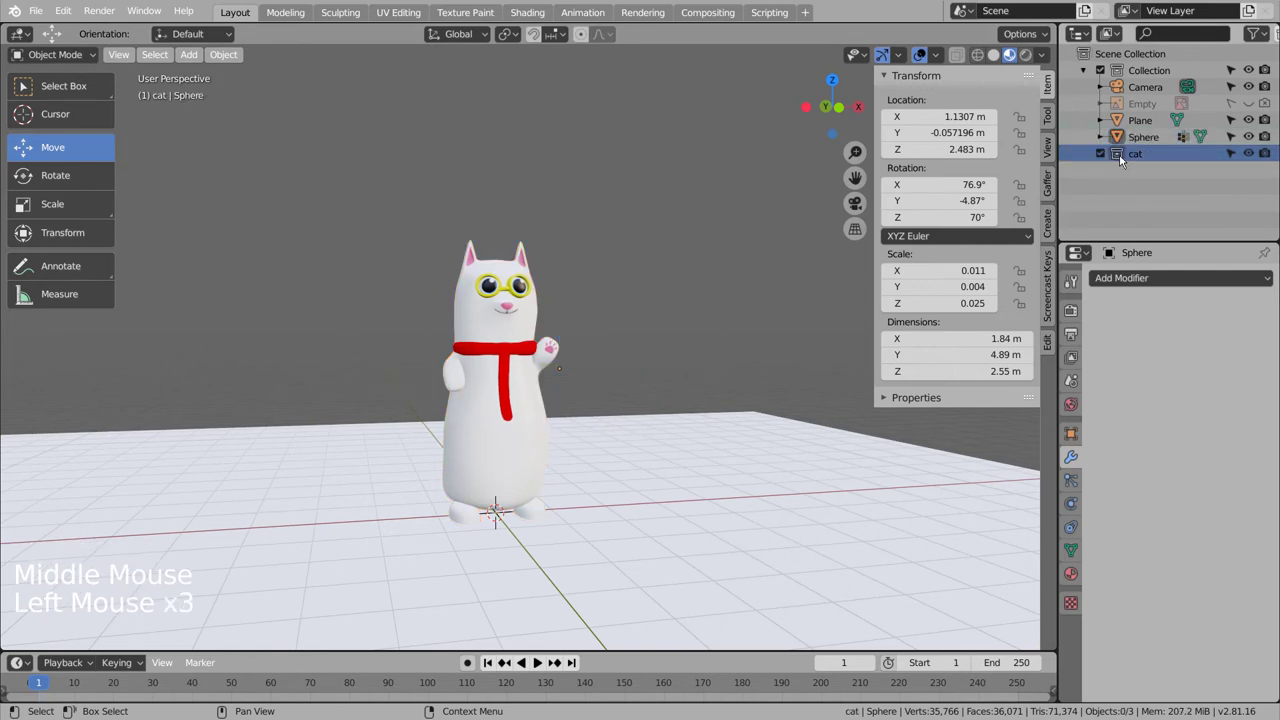
key(x)
Duplicate the cat figure as Sphere.001 and switch to top view
middle_click(667, 311)
click(534, 313)
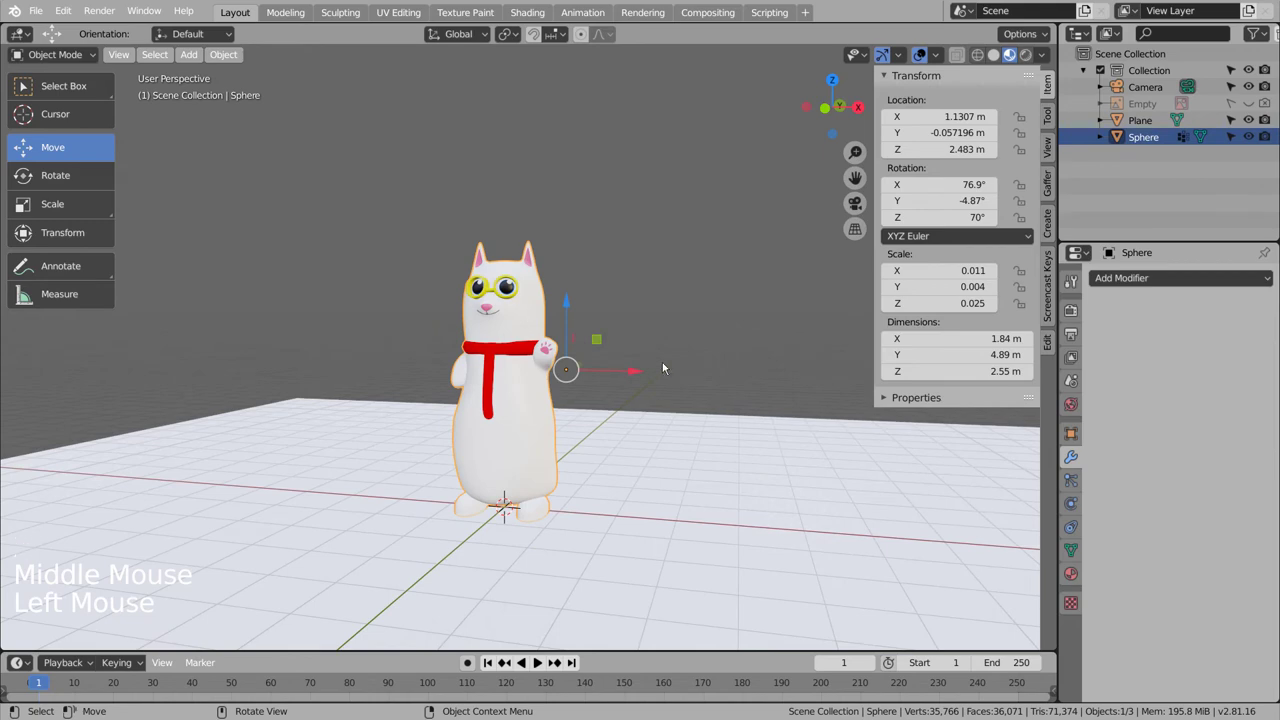
middle_click(731, 440)
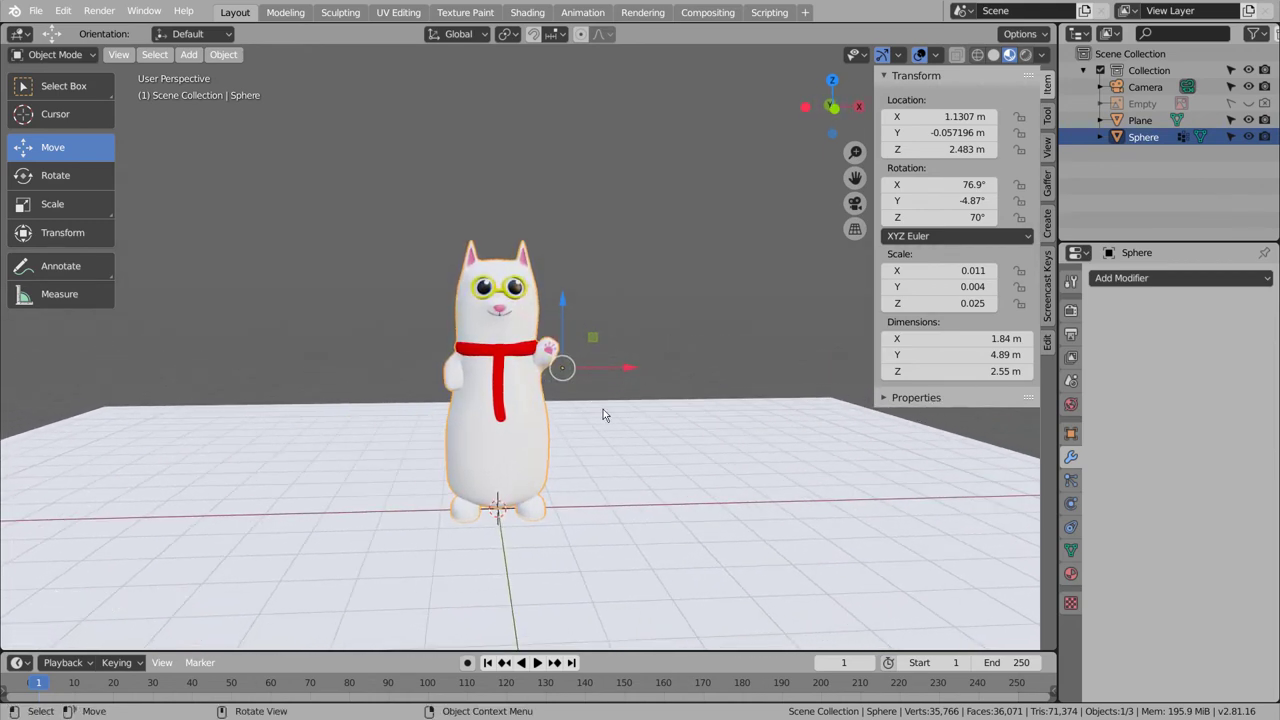
key(KP_7)
Slide the copy beside the original and rotate both cats to face different directions
key(shift+d)
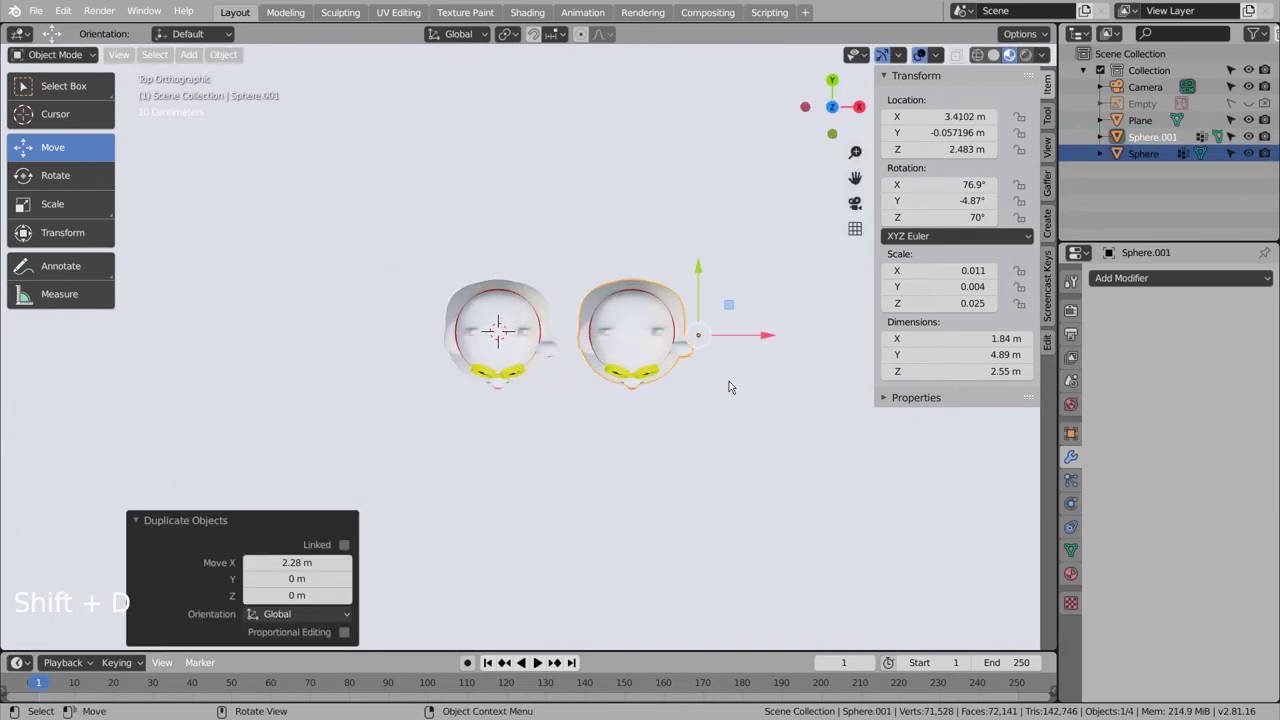
key(r)
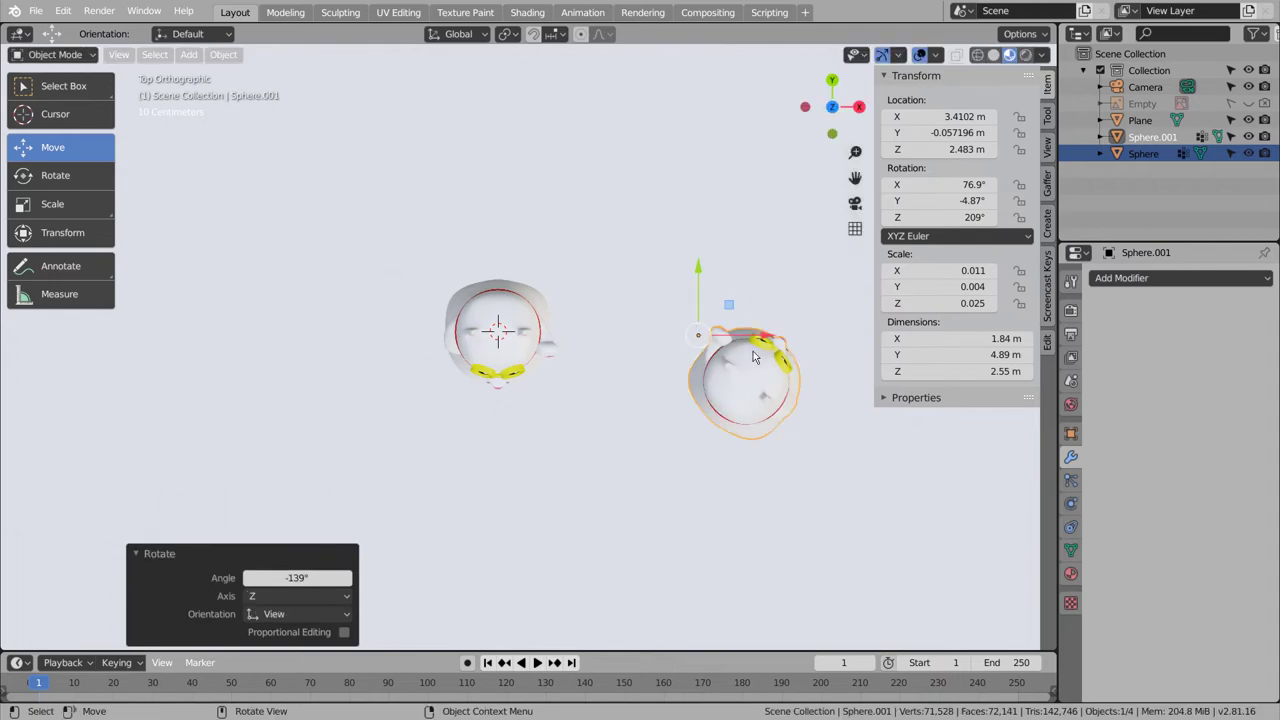
key(g)
click(524, 318)
key(r)
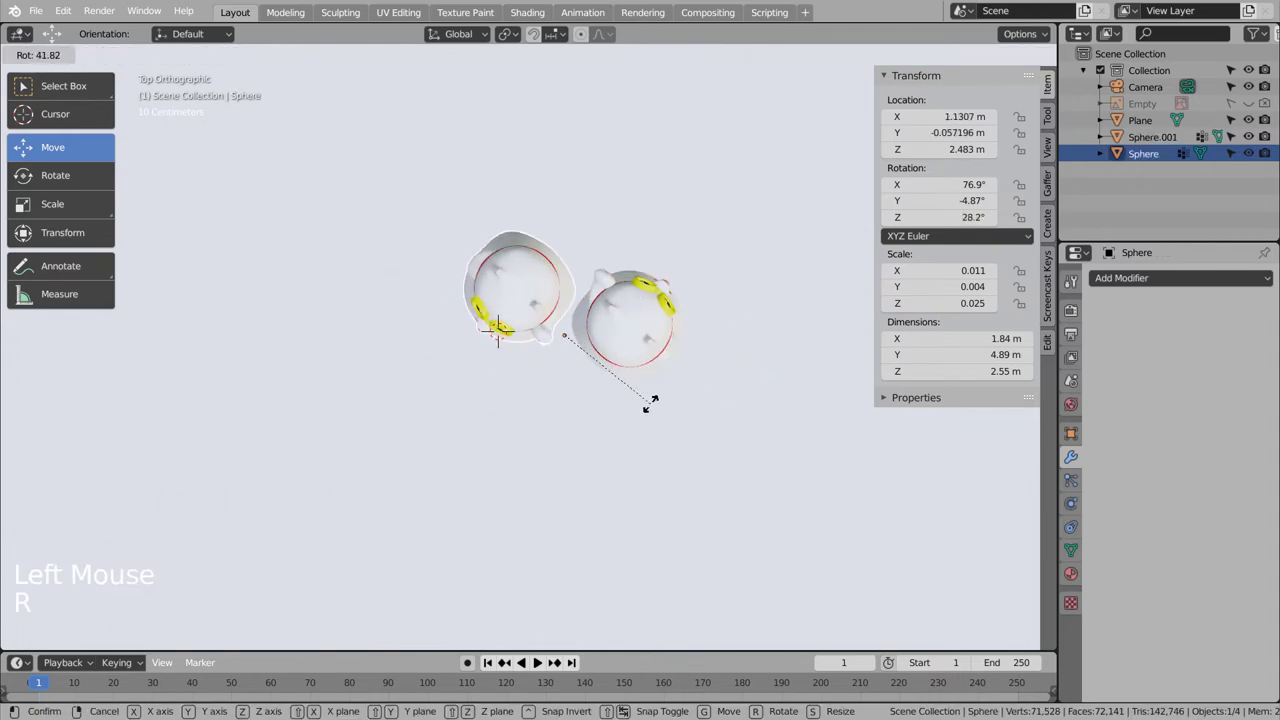
middle_click(705, 339)
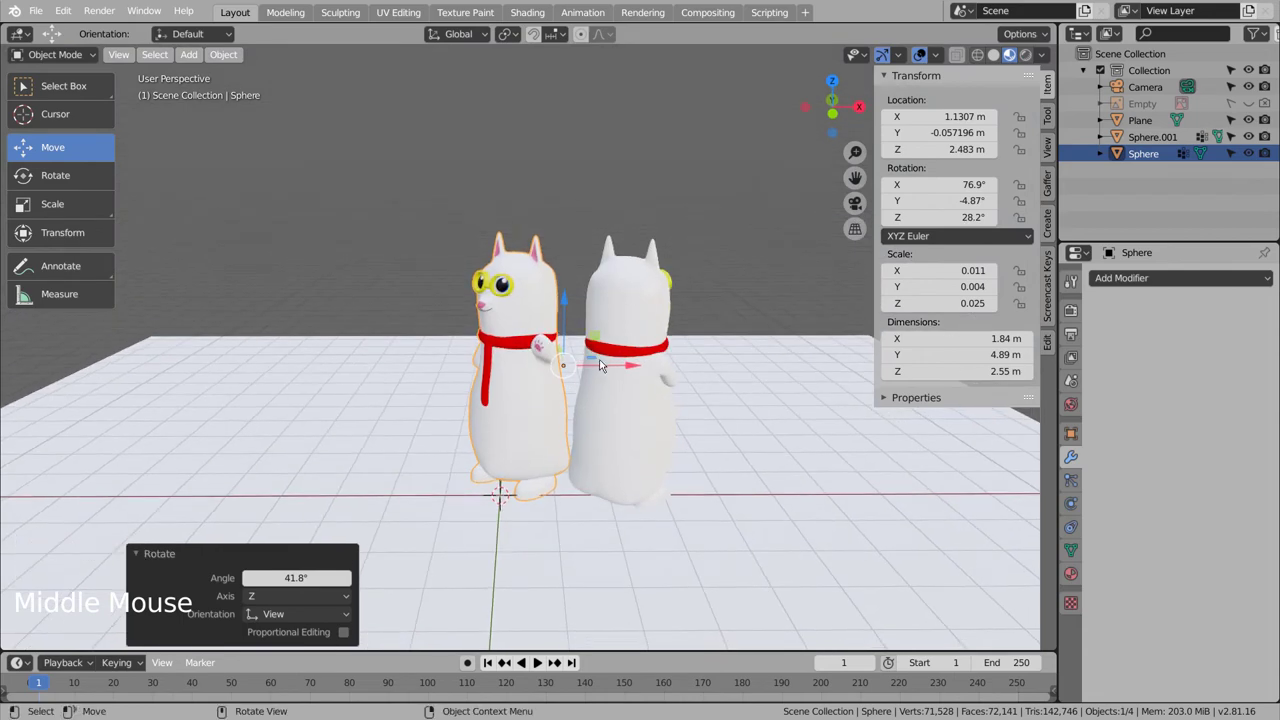
key(KP_1)
Duplicate a third cat Sphere.002, turn it to a new angle and place it in the row
click(563, 341)
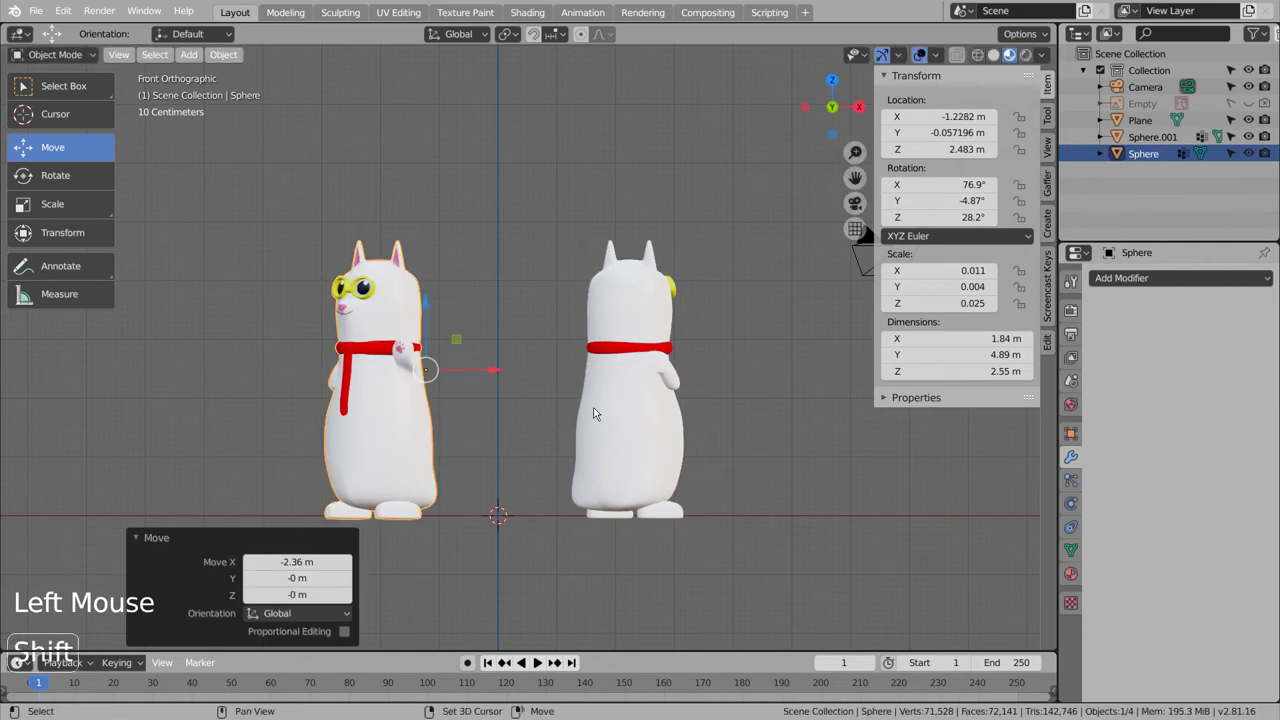
key(shift+d)
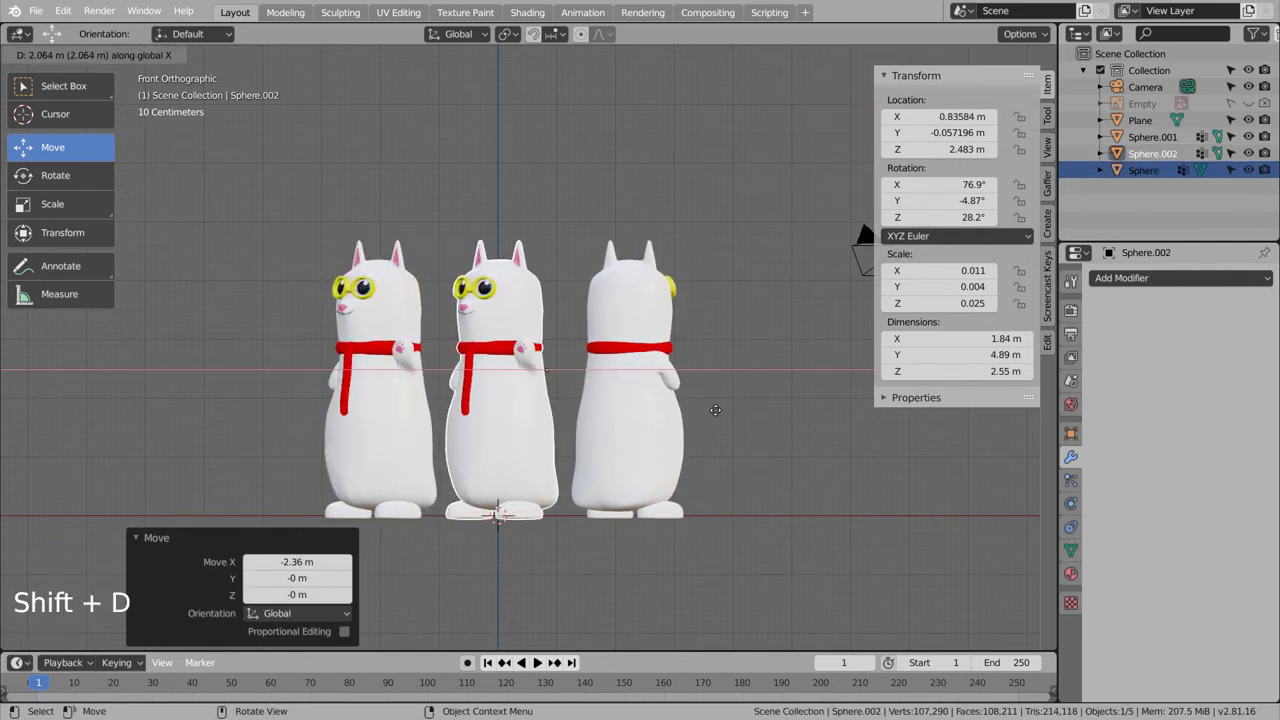
key(KP_1)
key(KP_7)
key(r)
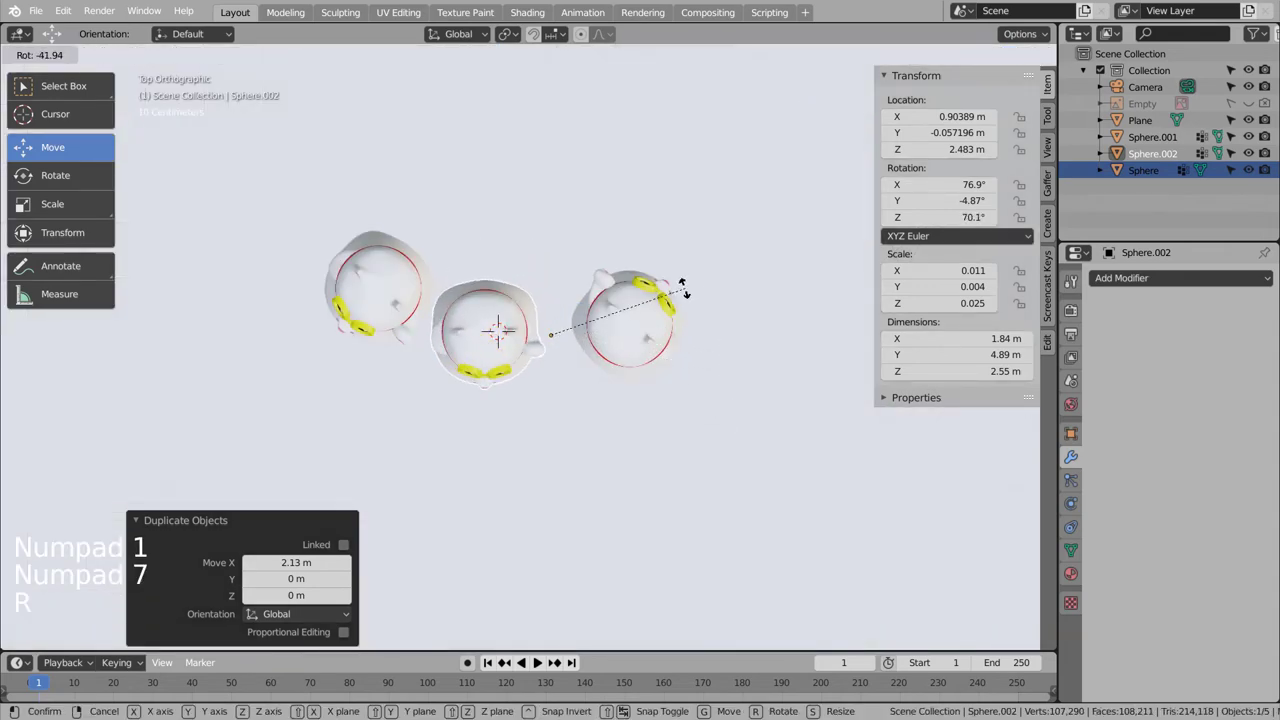
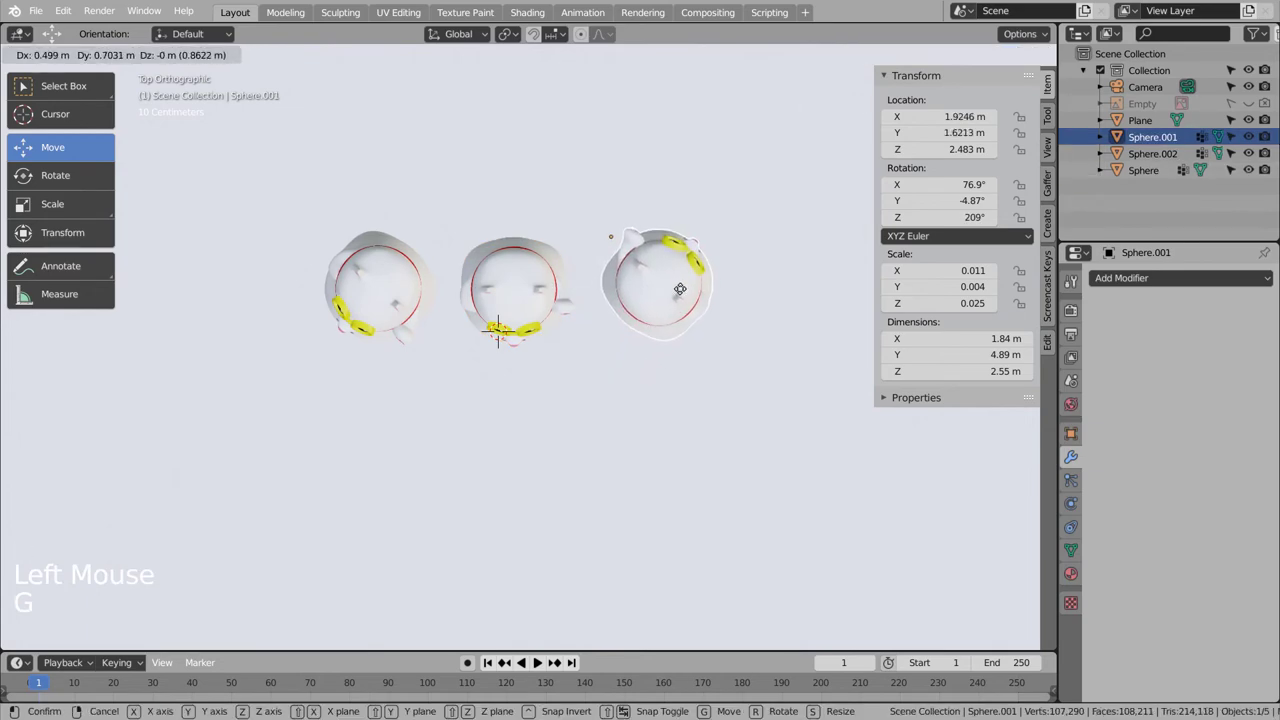
key(KP_1)
click(784, 464)
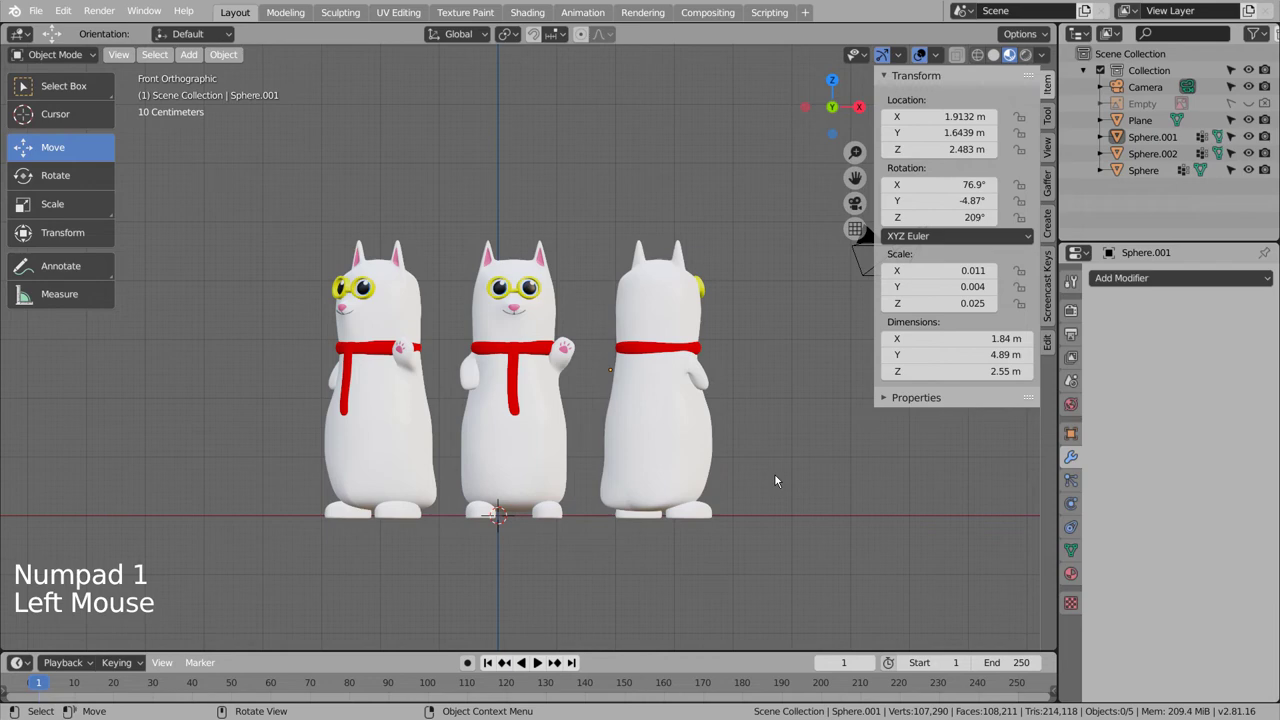
Move the back-facing Sphere.001 slightly along X toward the middle cat
middle_click(780, 459)
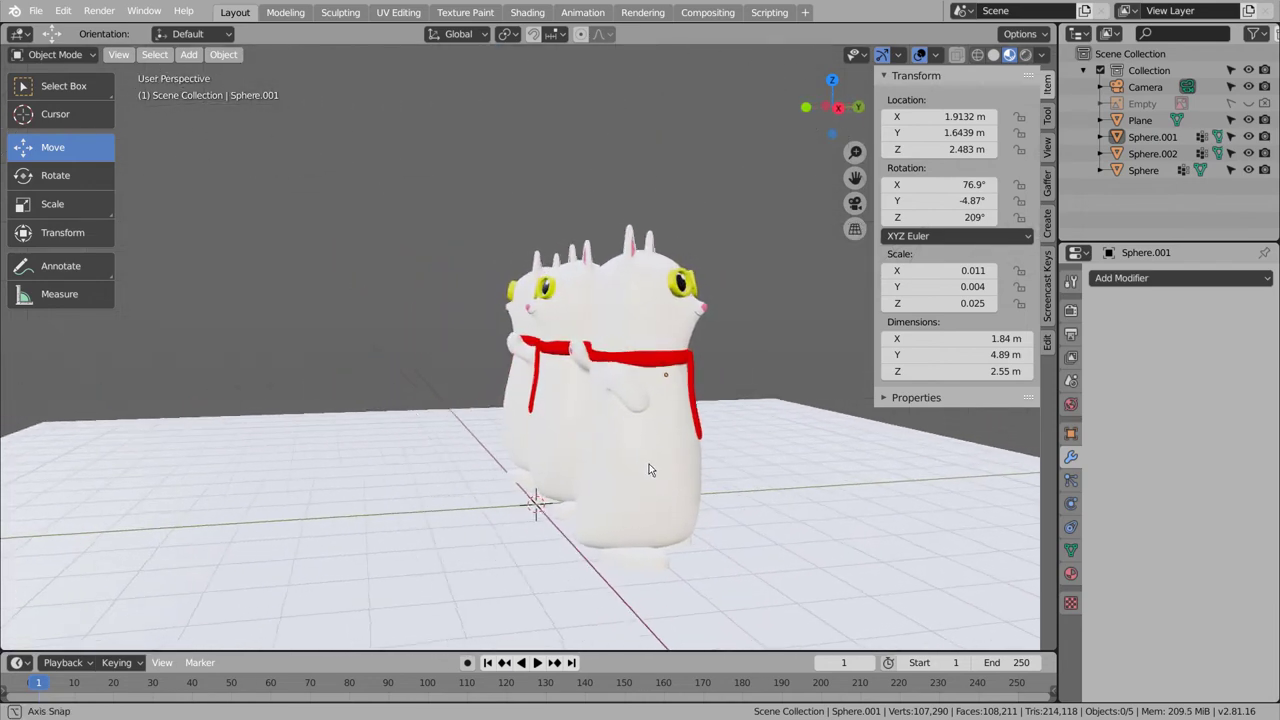
middle_click(698, 422)
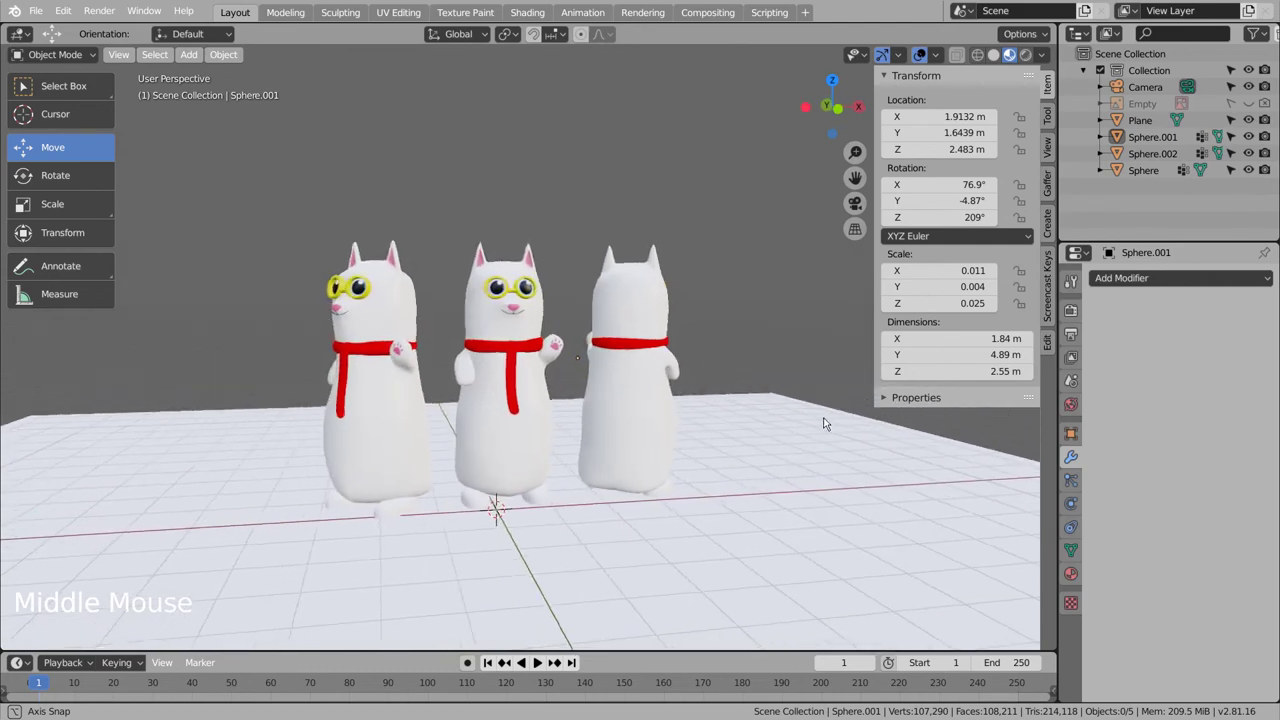
key(KP_1)
click(648, 458)
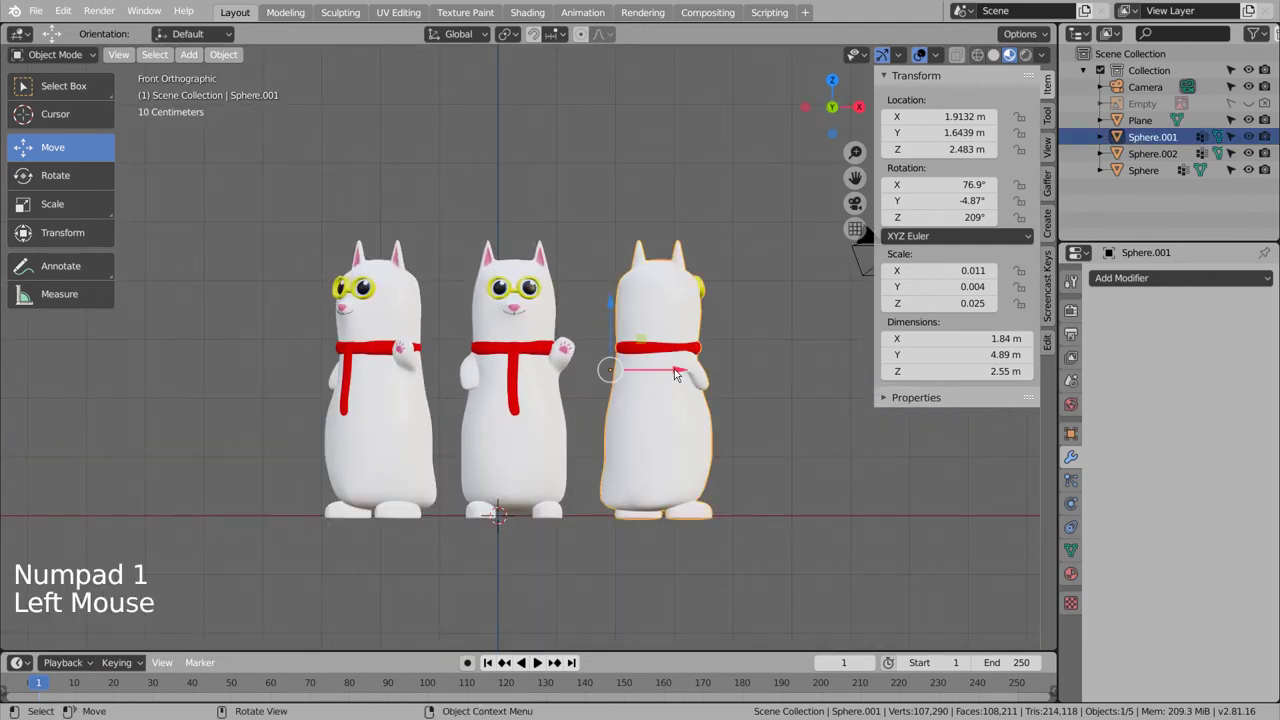
click(680, 371)
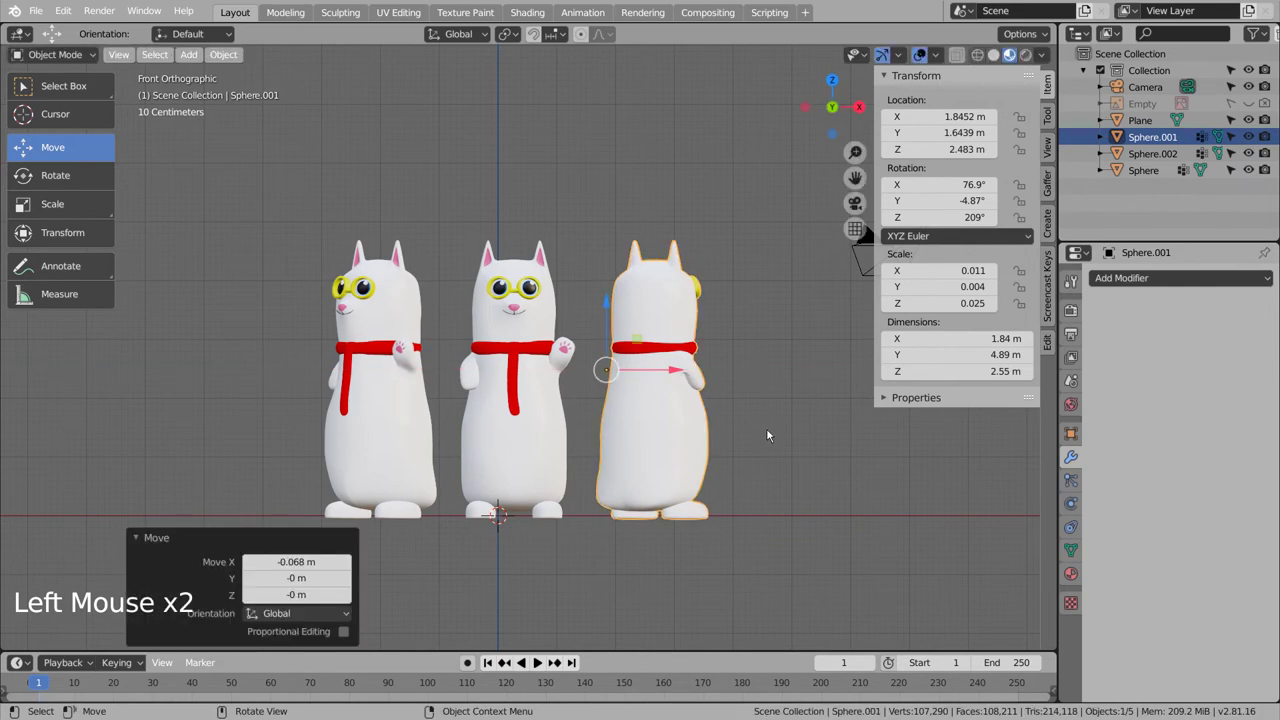
Inspect the cats' spacing from front and perspective views
middle_click(758, 493)
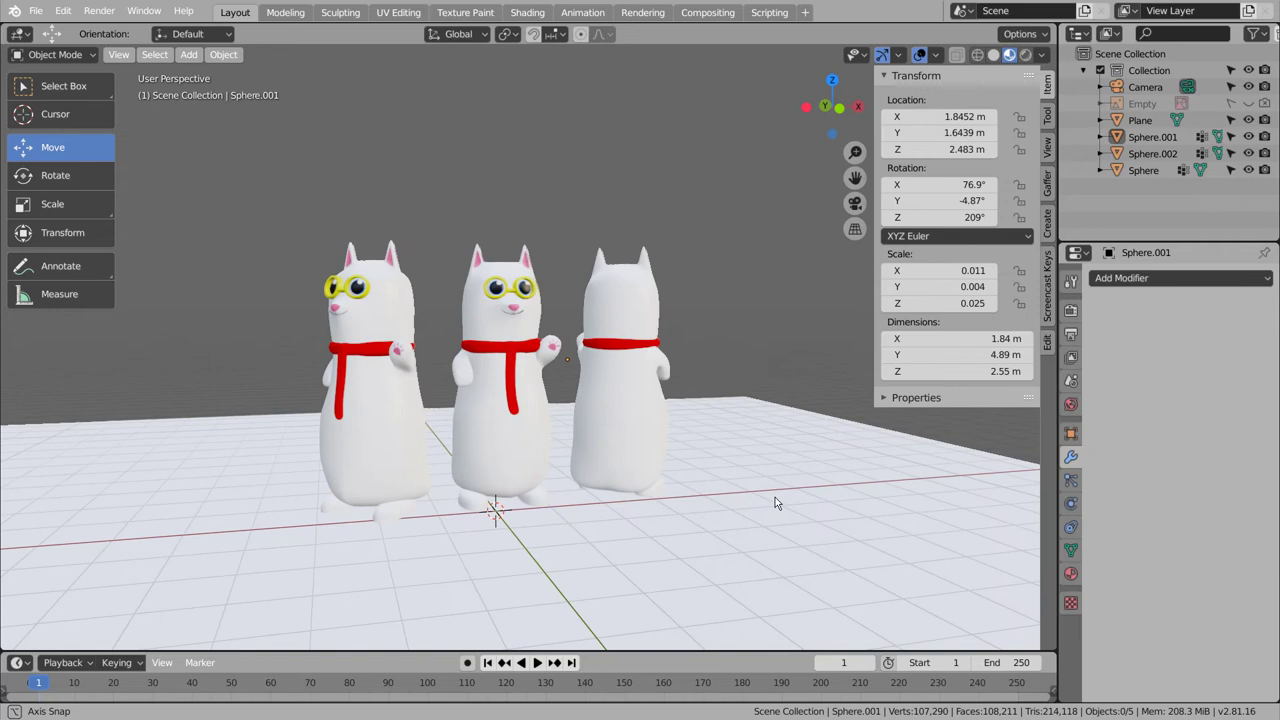
key(KP_1)
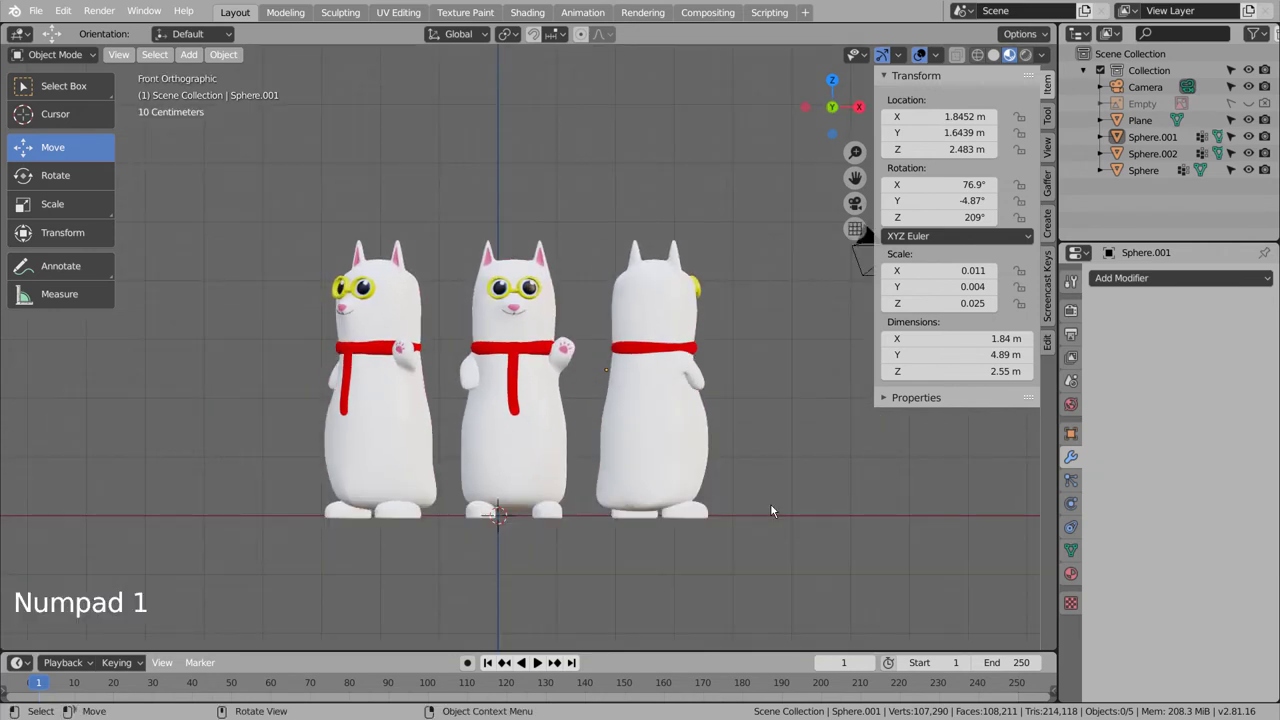
click(775, 509)
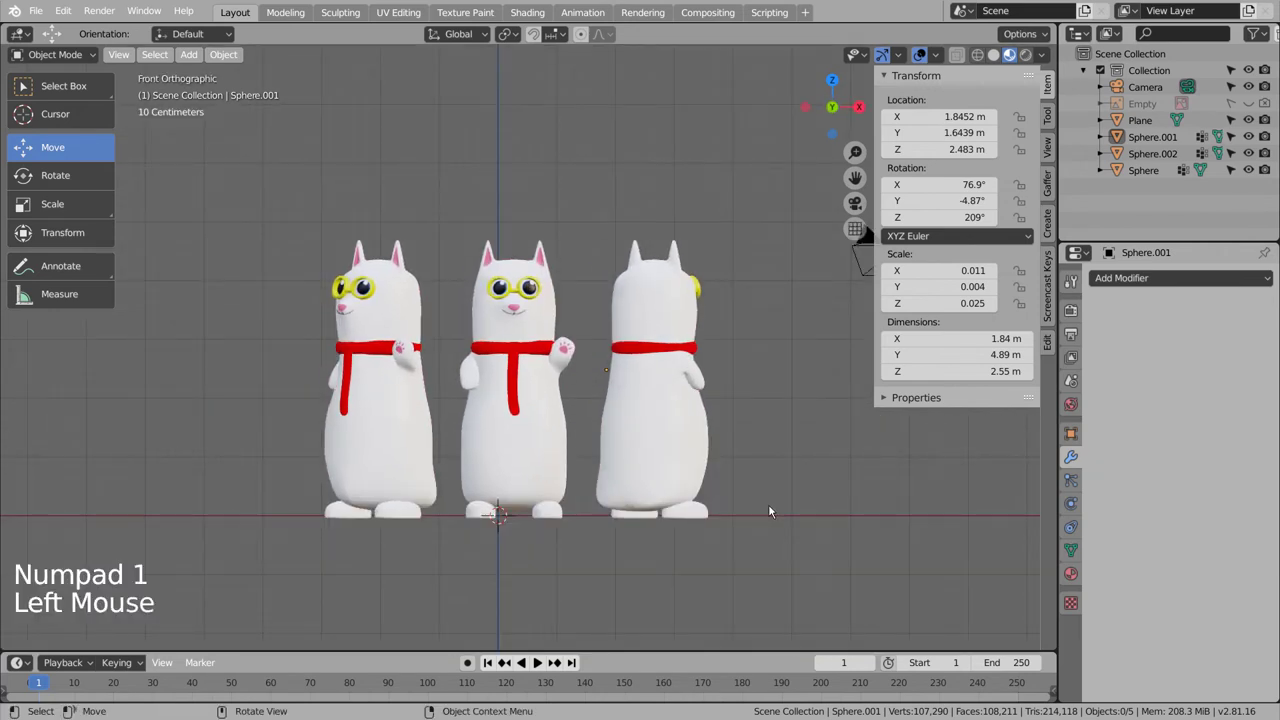
middle_click(781, 502)
key(KP_1)
scroll(down, 3)
middle_click(787, 505)
middle_click(760, 505)
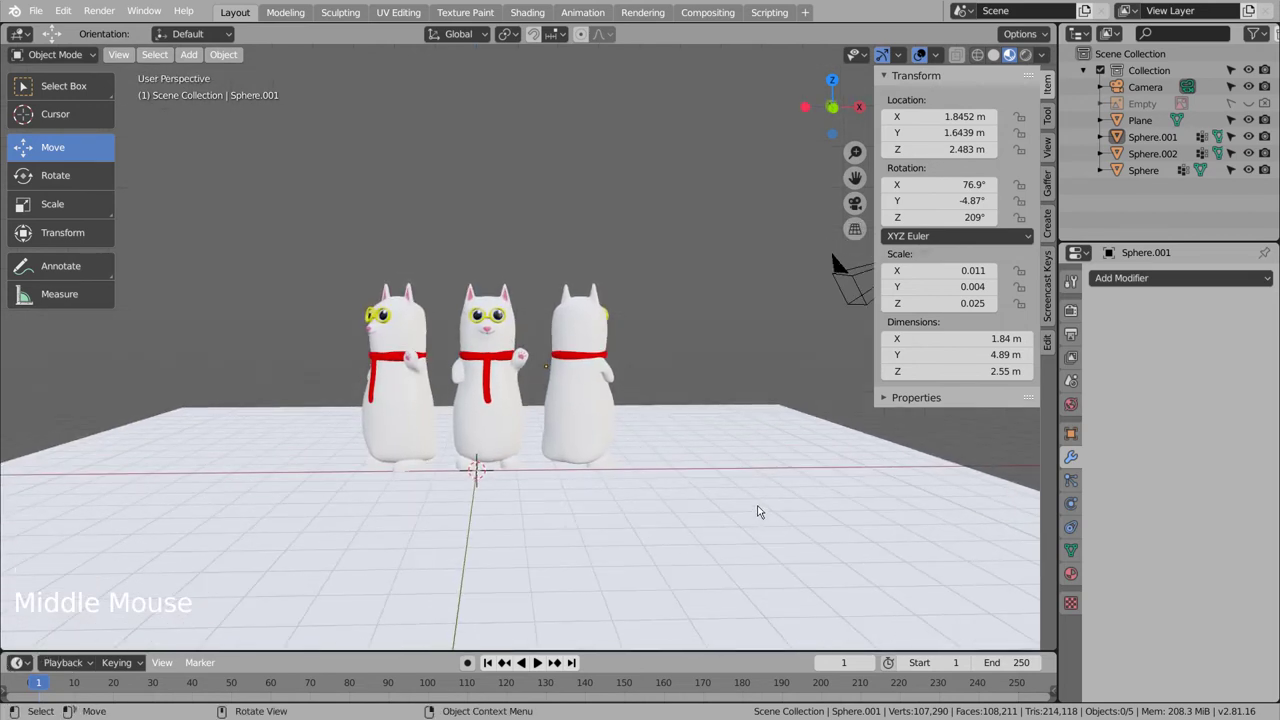
Adjust the camera so all three cats sit centred and larger in the frame
scroll(up, 3)
scroll(down, 3)
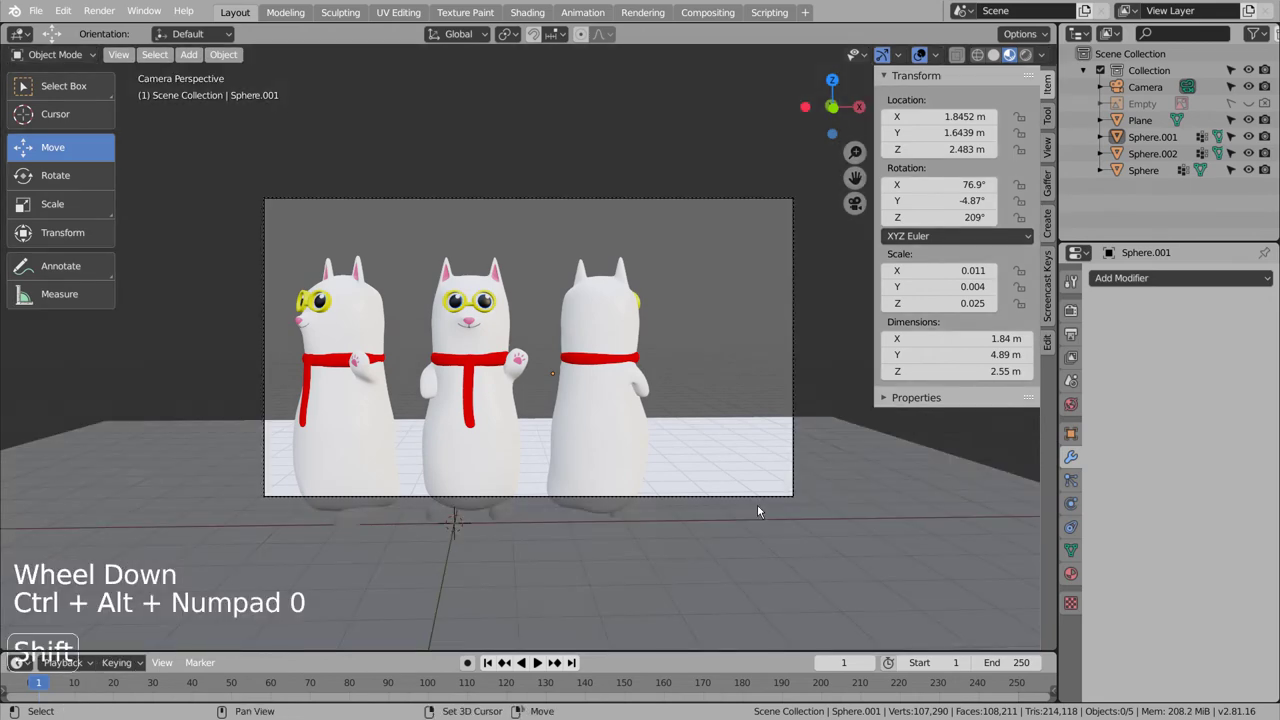
key(a)
click(745, 352)
key(`)
key(shift+`)
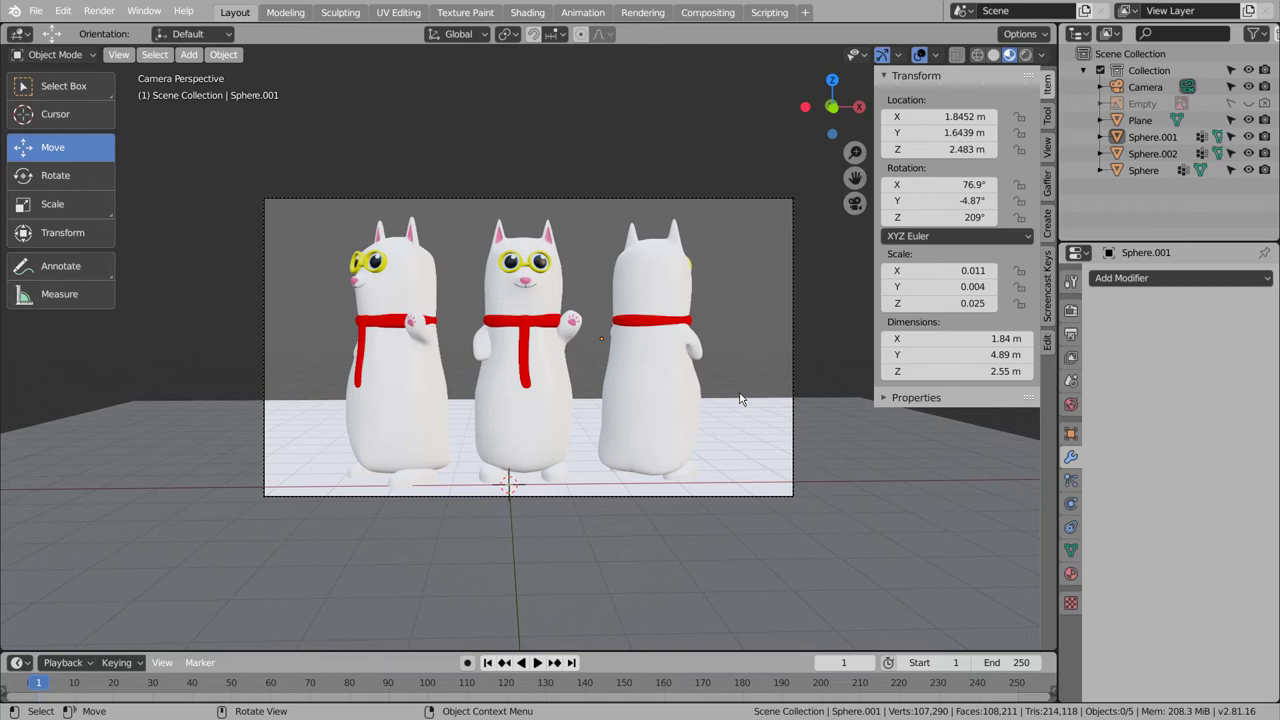
scroll(down, 3)
scroll(up, 3)
Select the ground plane to start editing it into a curved backdrop
click(762, 436)
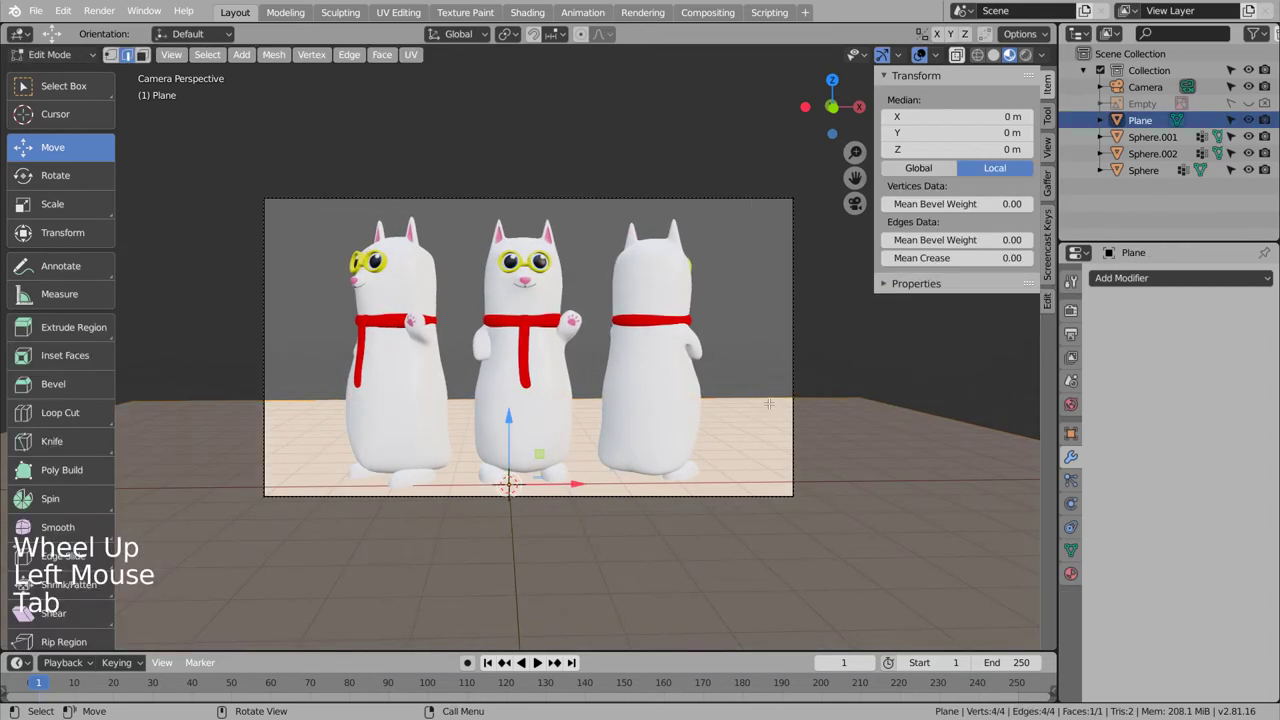
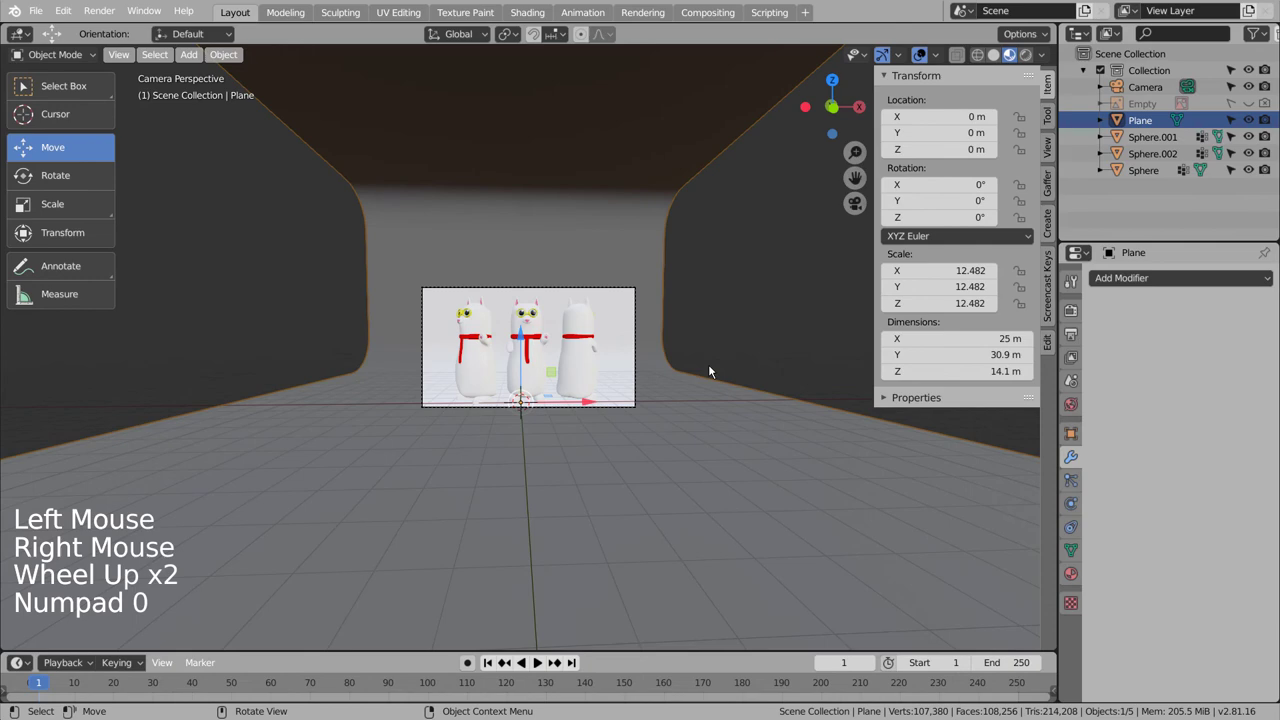
Set the backdrop material Roughness 0.229 and Metallic 0.073, then switch to Render Properties
scroll(up, 3)
scroll(up, 3)
click(1071, 578)
click(1199, 351)
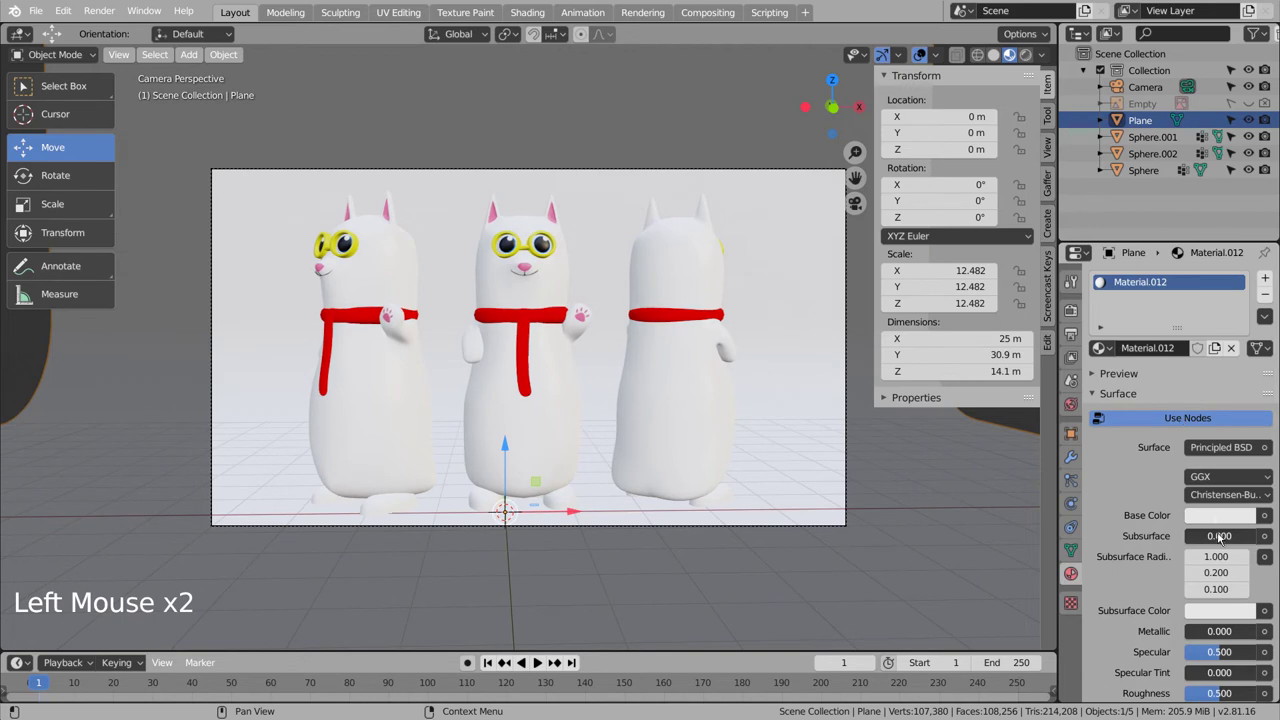
click(1219, 697)
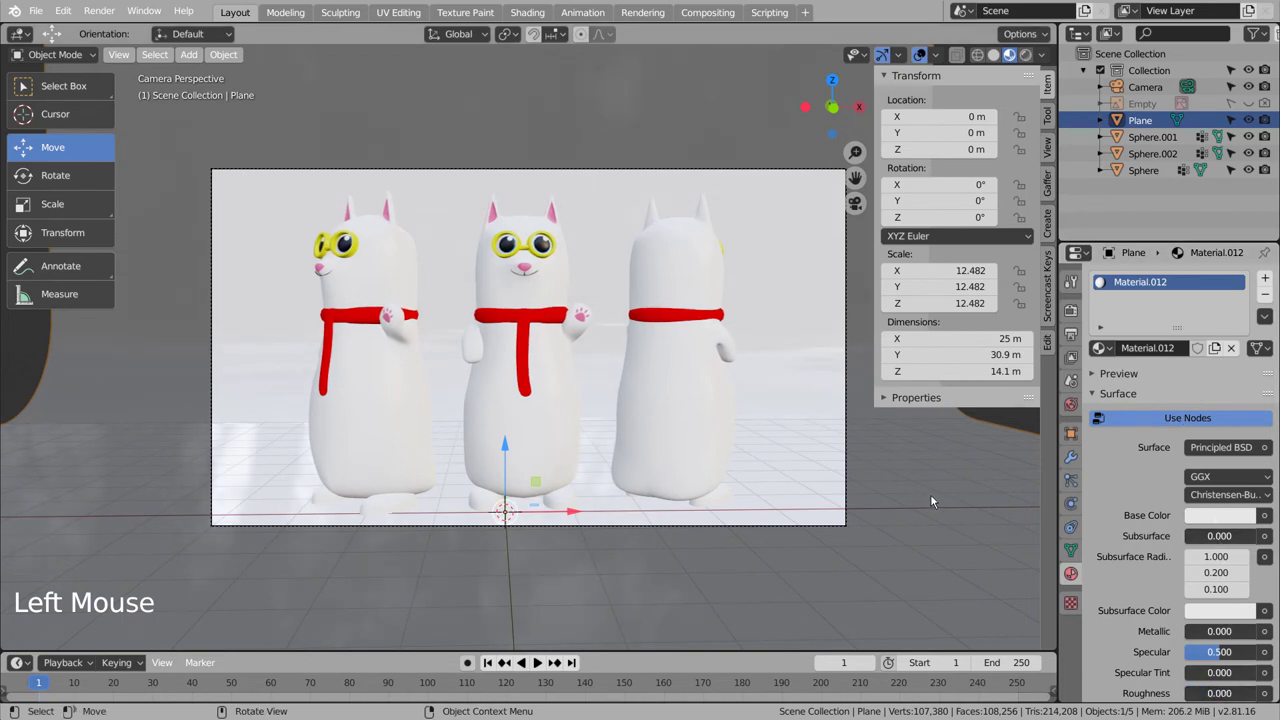
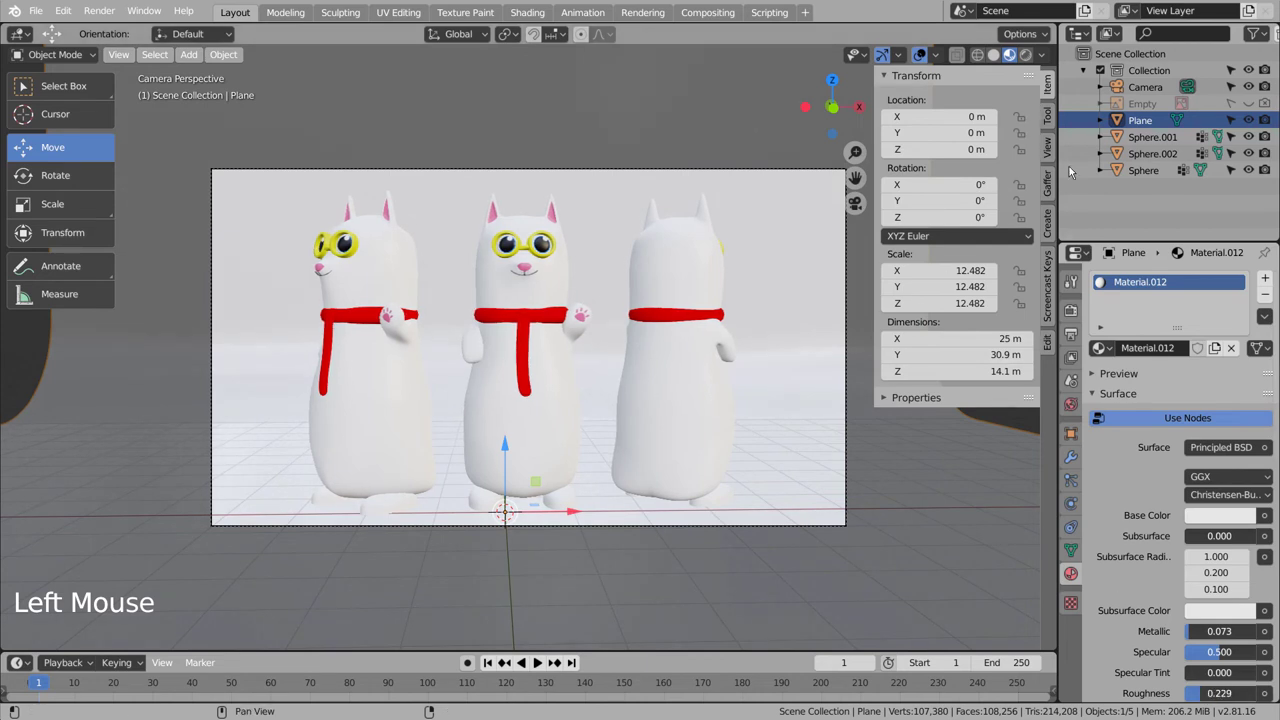
click(1084, 319)
click(1209, 283)
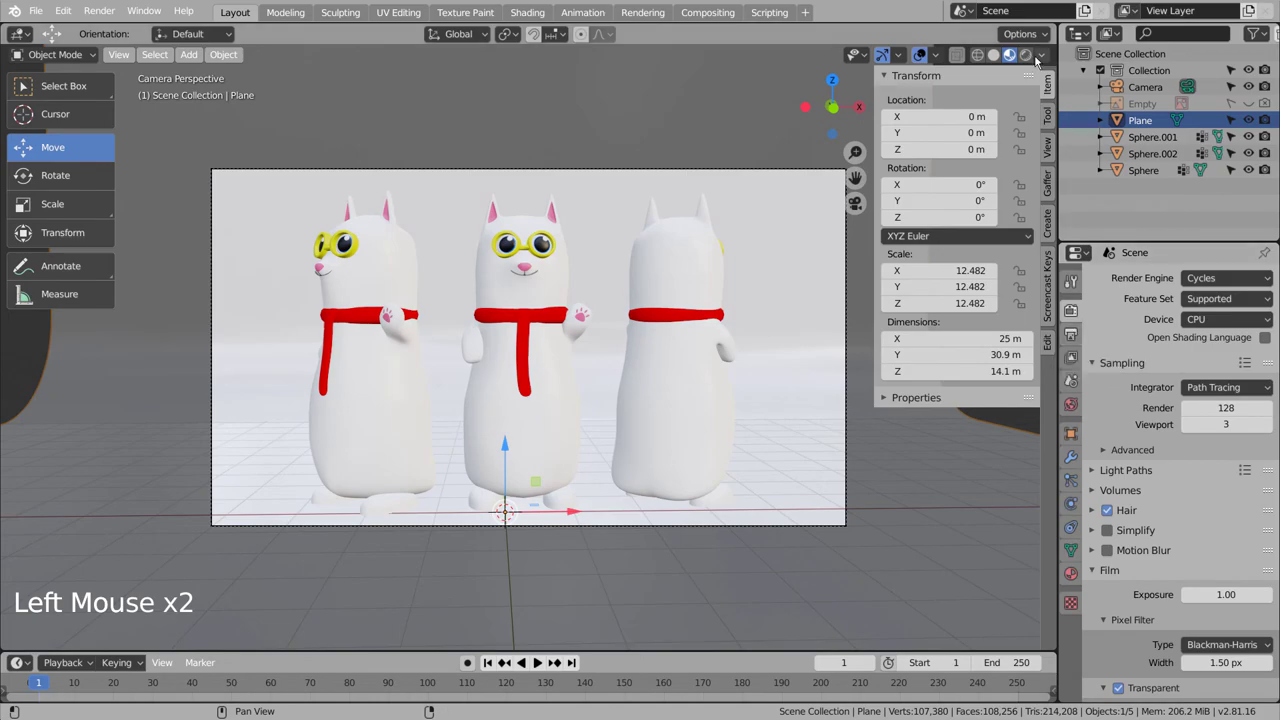
Preview in Rendered shading, make the backdrop's base colour teal, and select the camera
click(1032, 58)
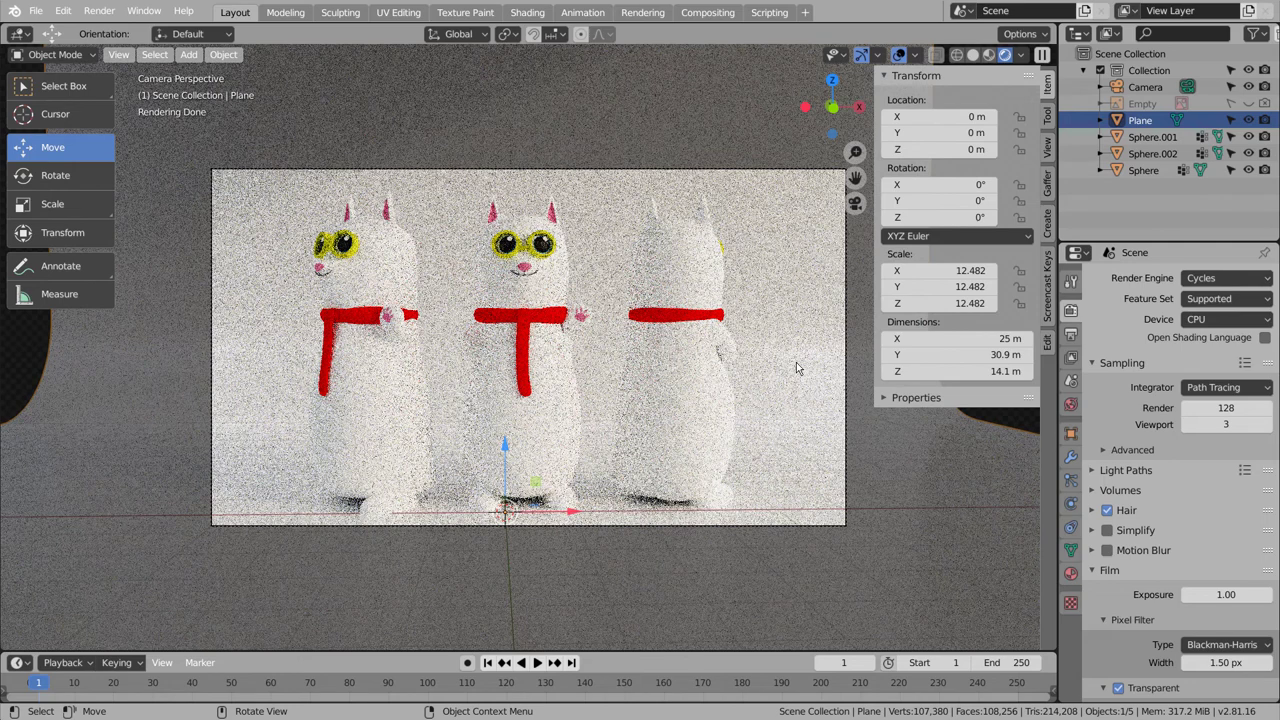
click(803, 366)
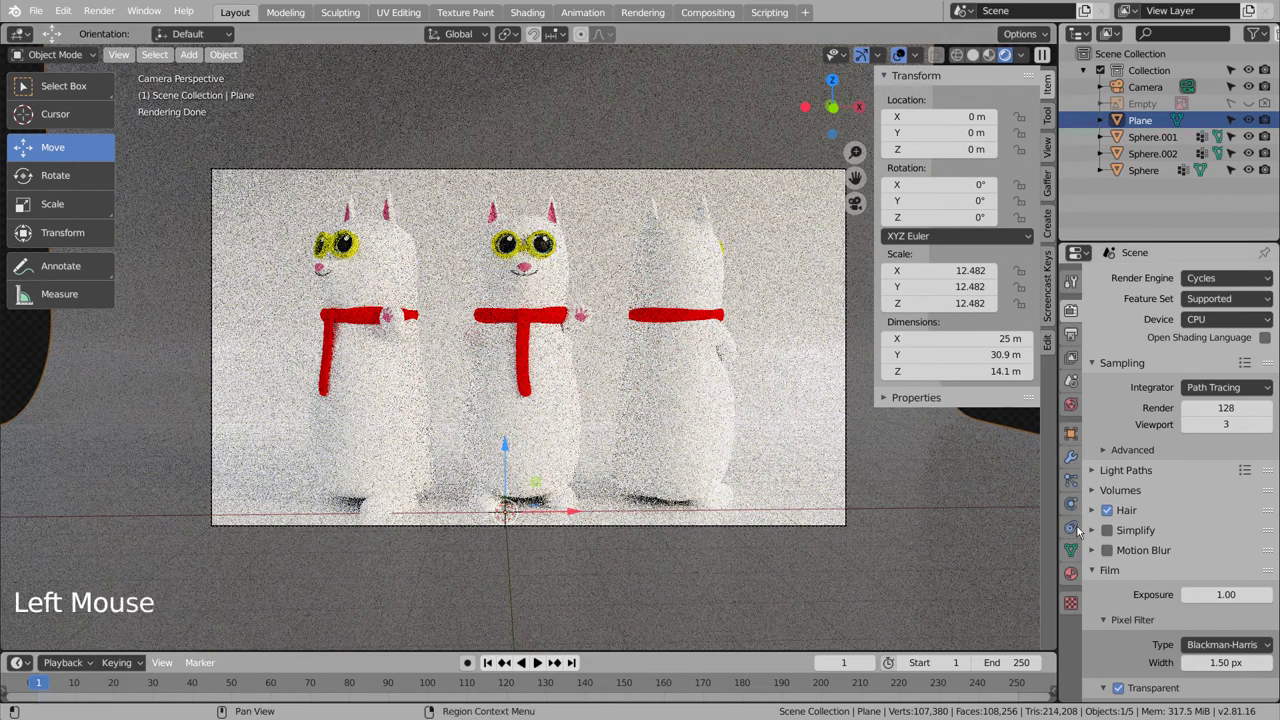
click(1078, 579)
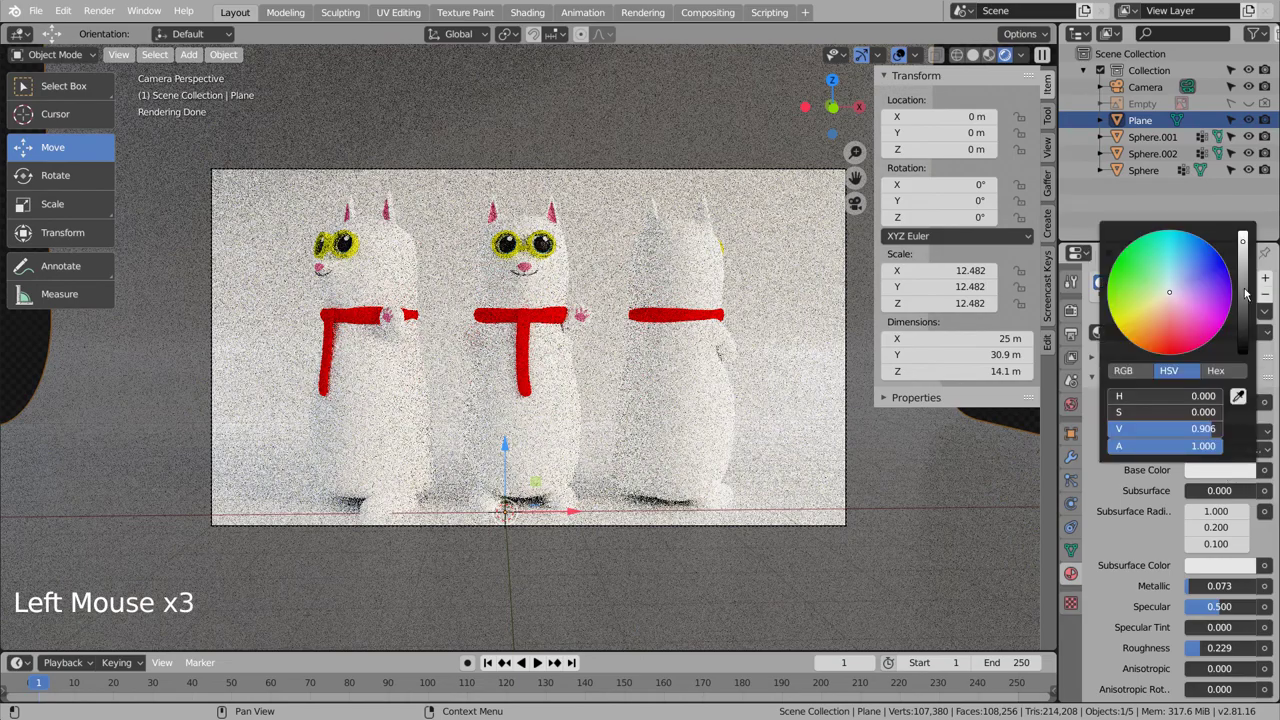
click(1249, 276)
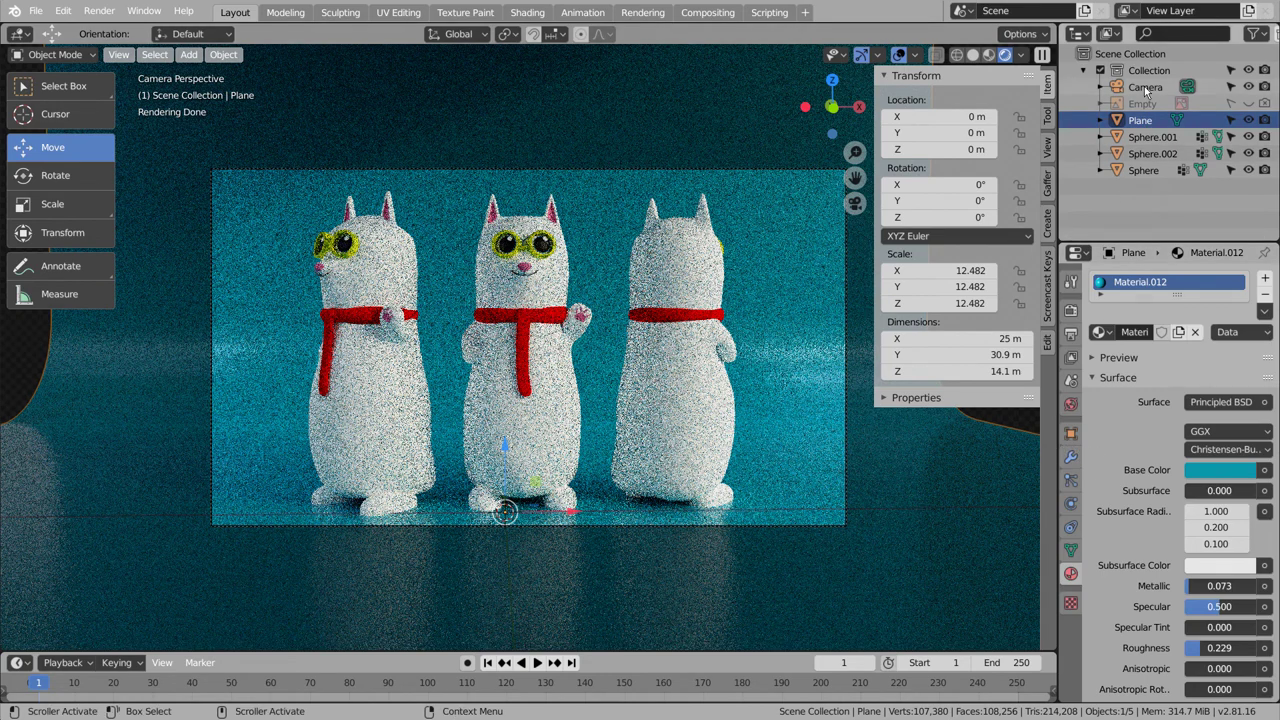
click(1151, 91)
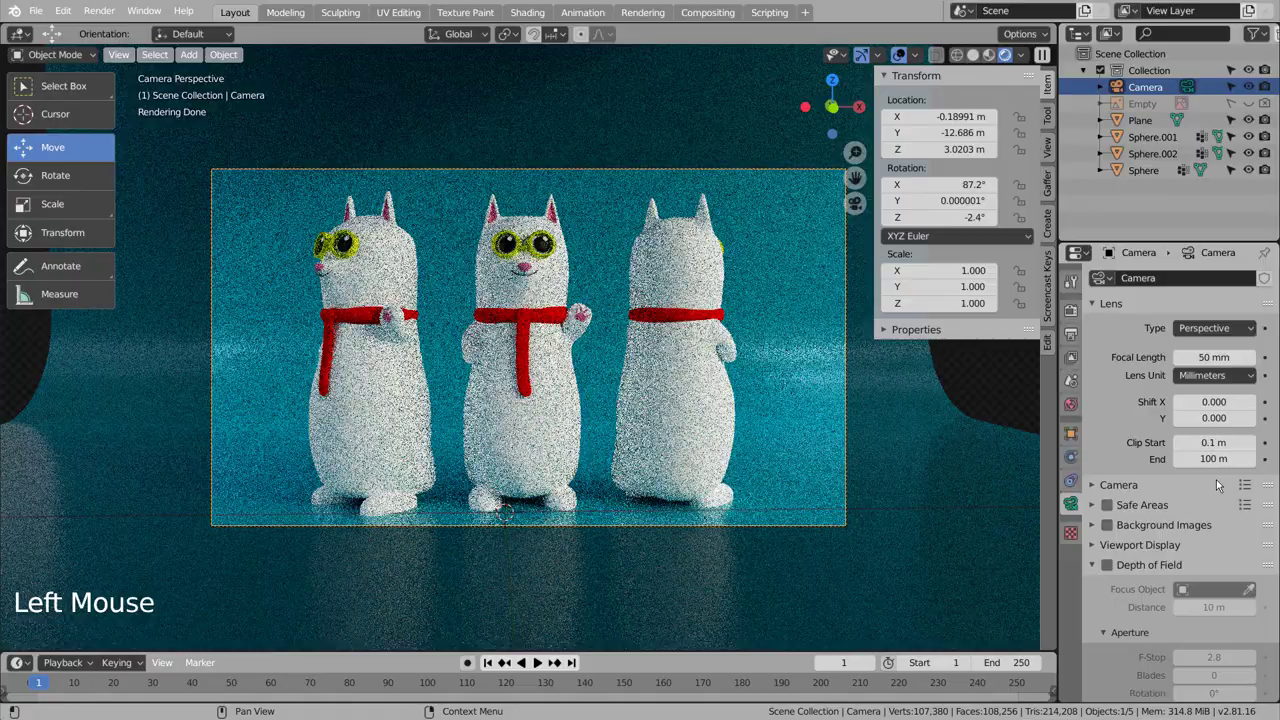
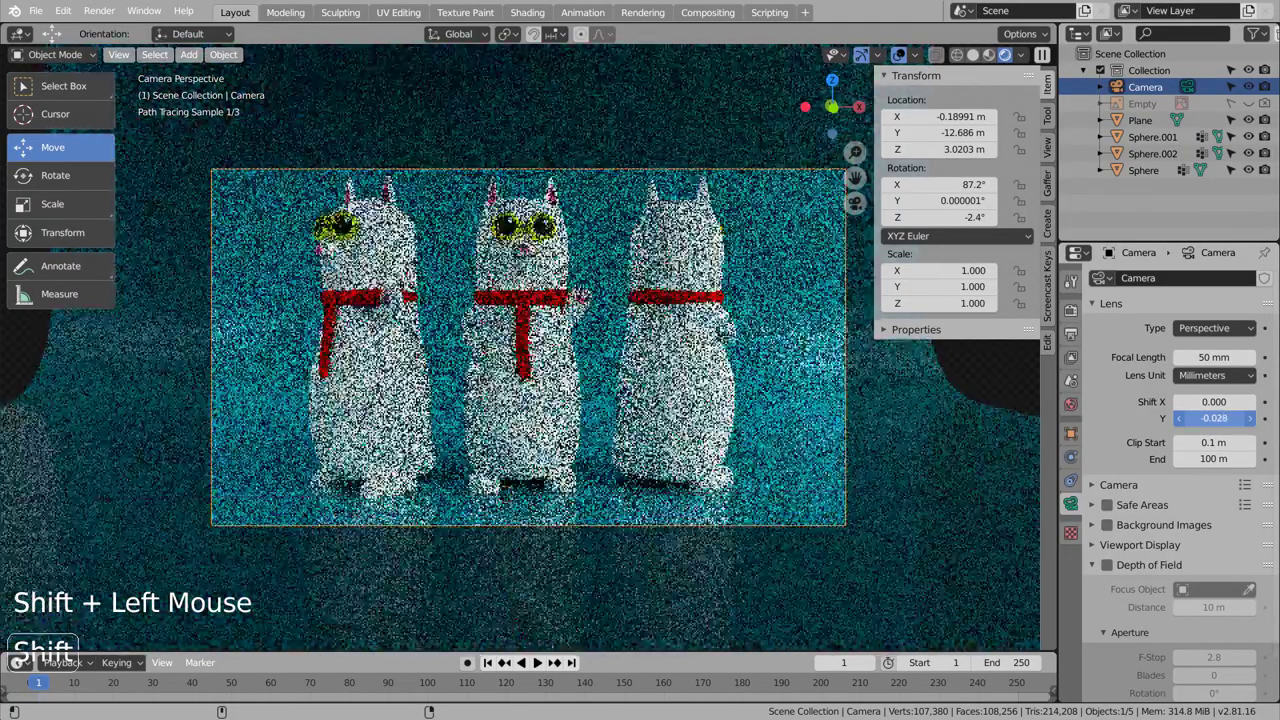
Set the camera's Lens Shift Y to -0.011
key(shift+l)
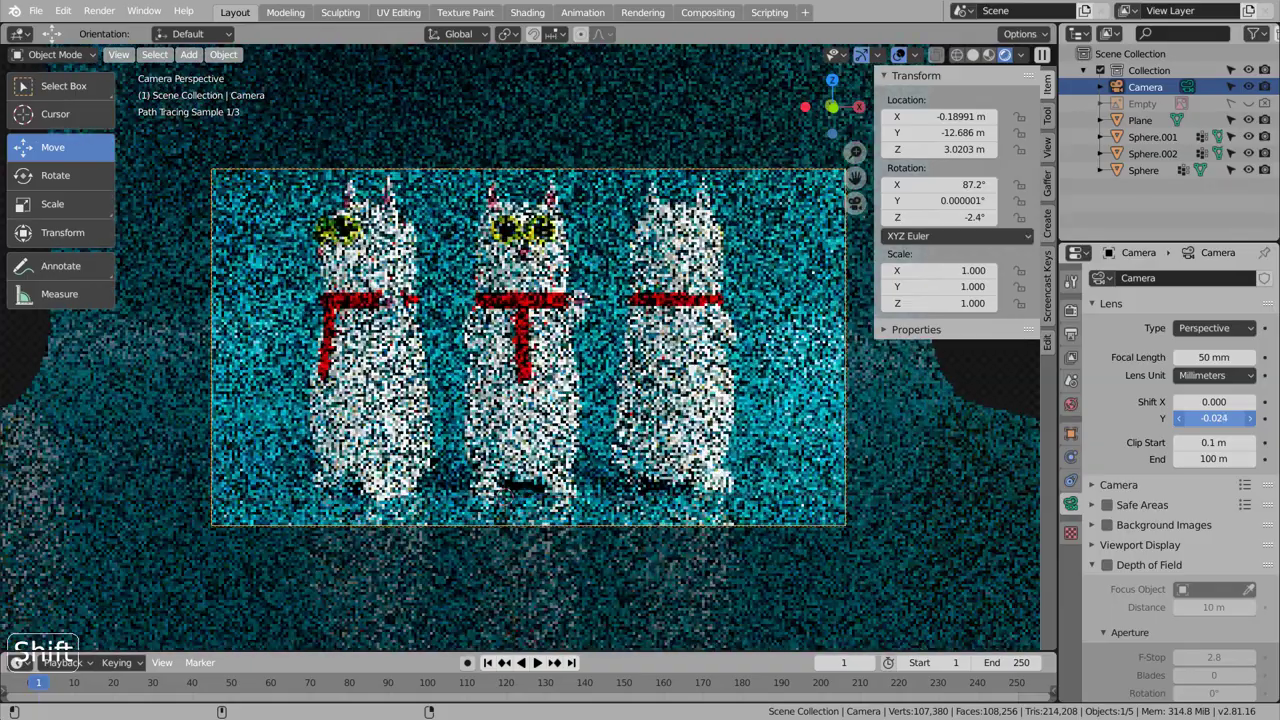
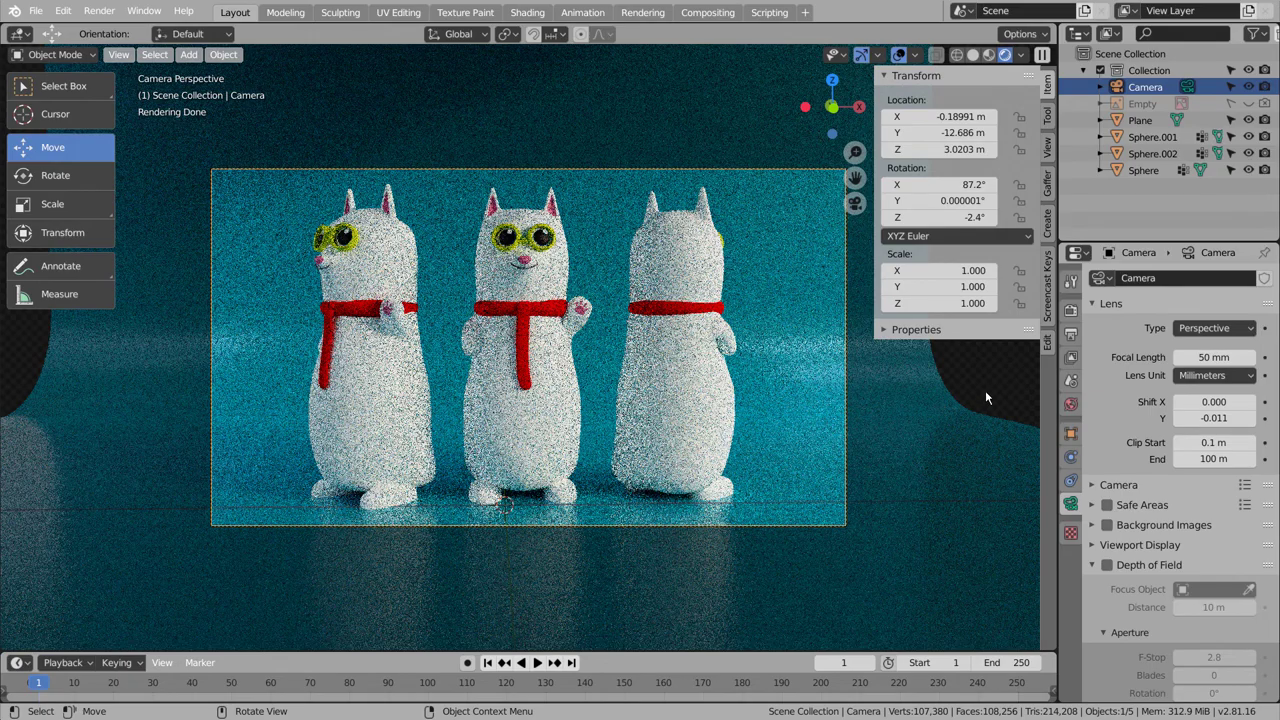
Leave the camera view in Solid shading and frame the whole curved backdrop
middle_click(992, 397)
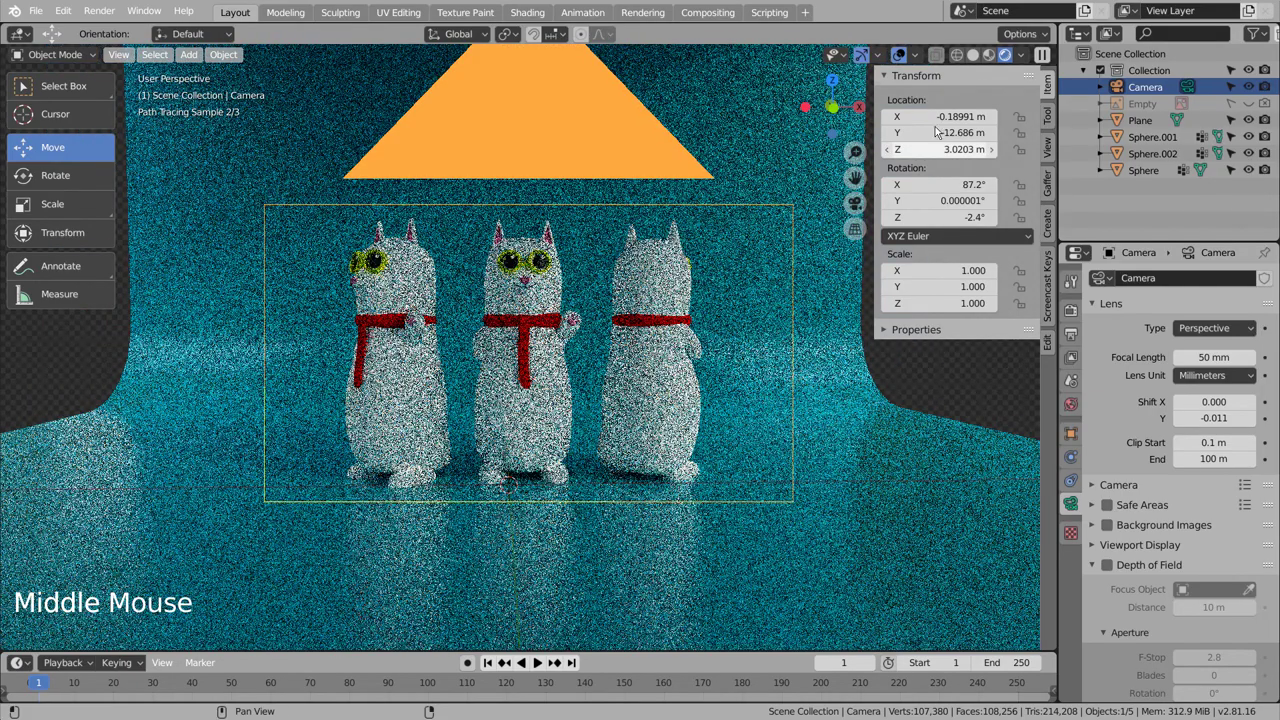
click(982, 55)
middle_click(775, 361)
scroll(down, 3)
middle_click(798, 378)
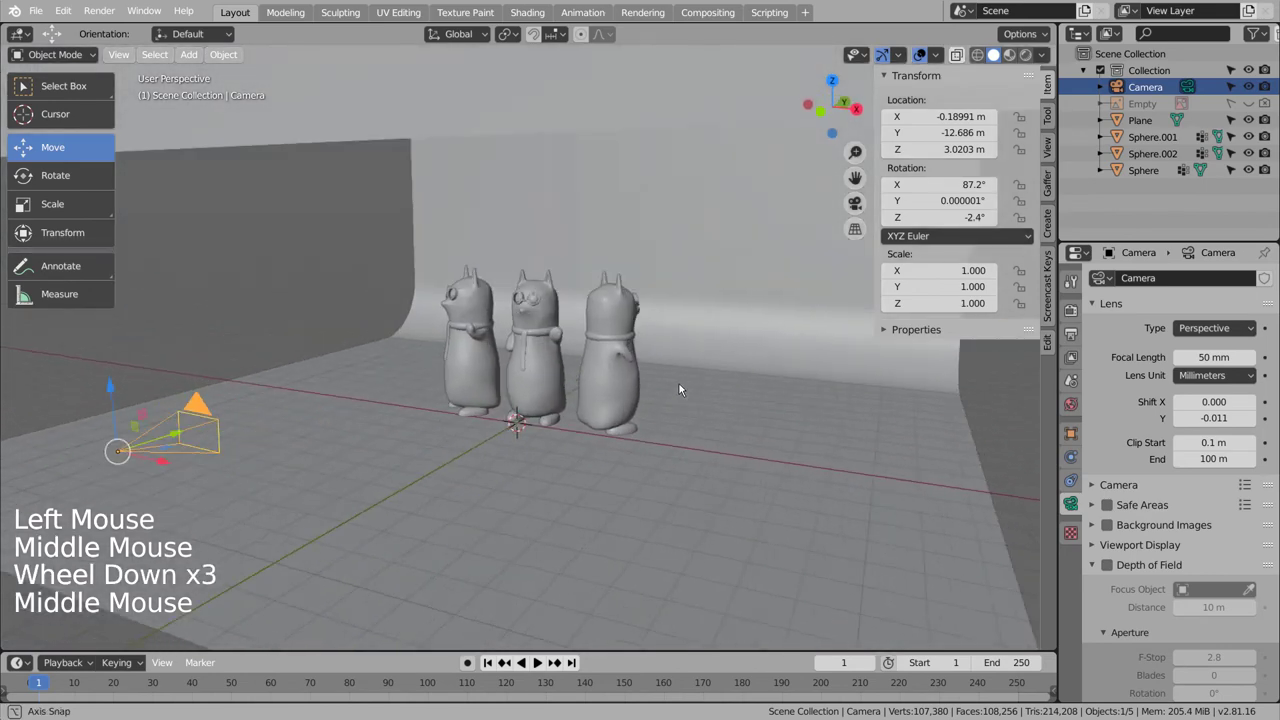
scroll(down, 3)
middle_click(716, 442)
scroll(down, 3)
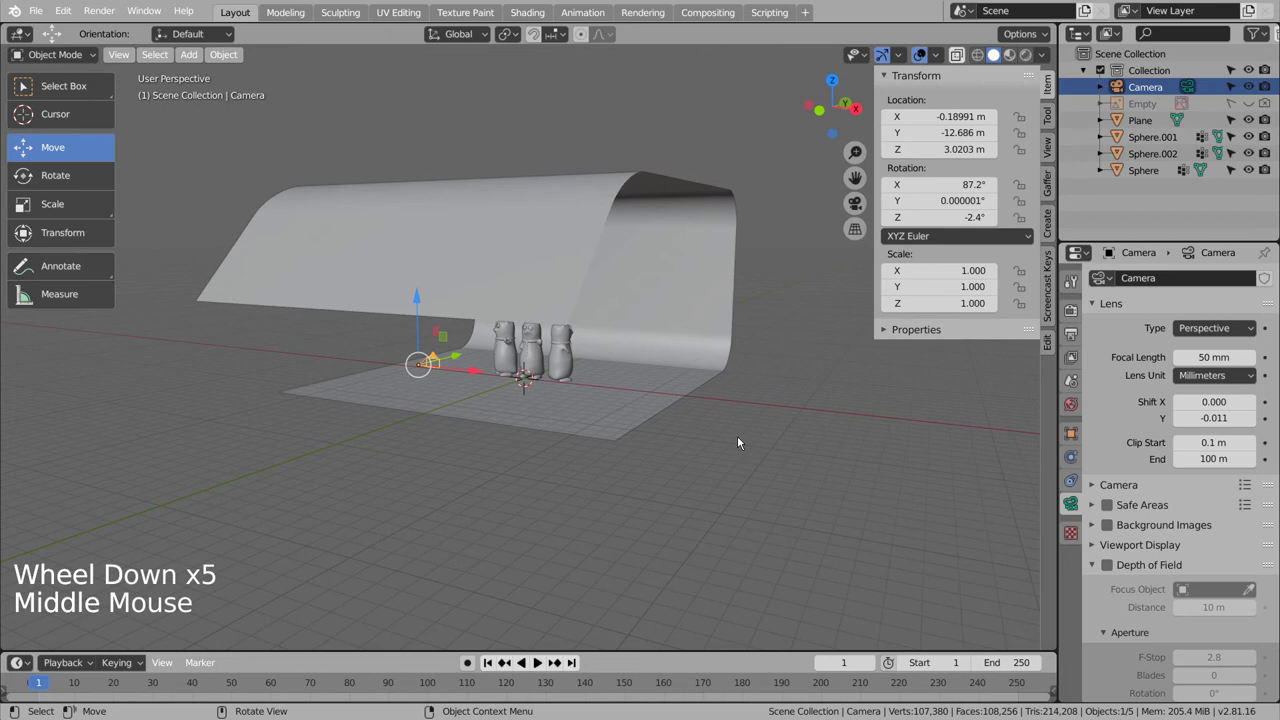
Clear the selection and bring up the Add menu (Shift+A) to pick a light
click(745, 478)
middle_click(767, 497)
key(shift+a)
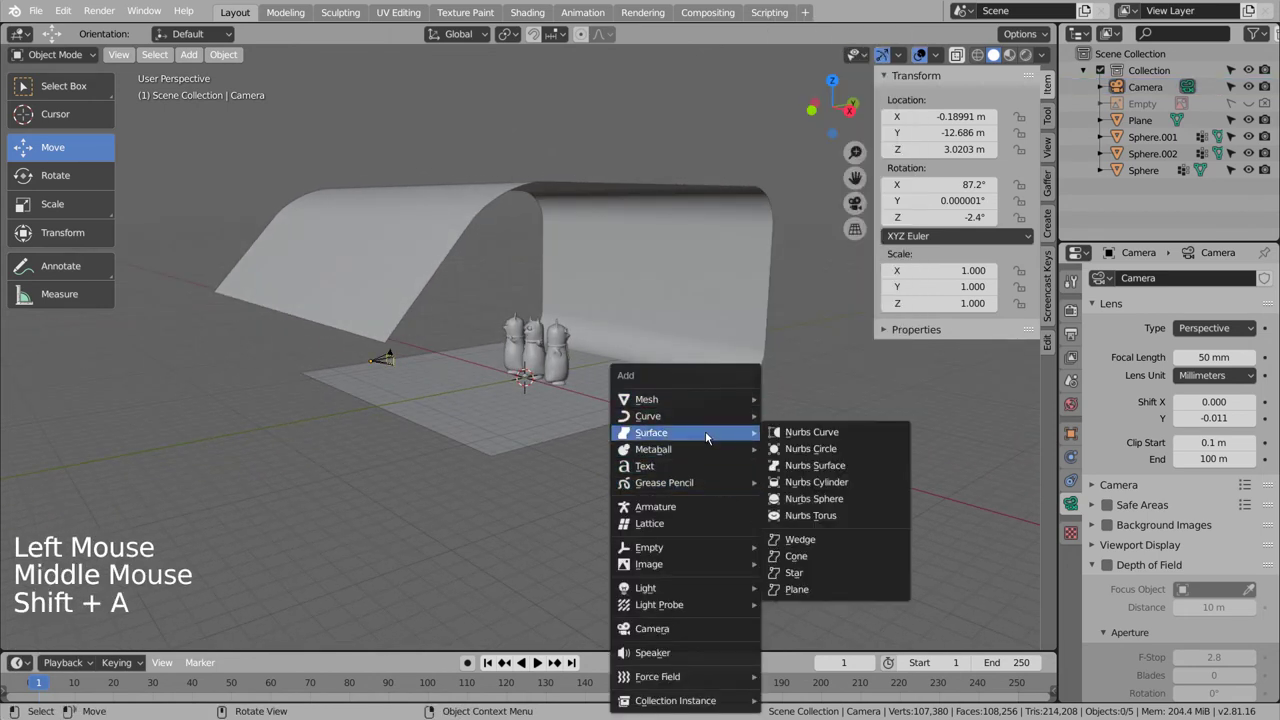